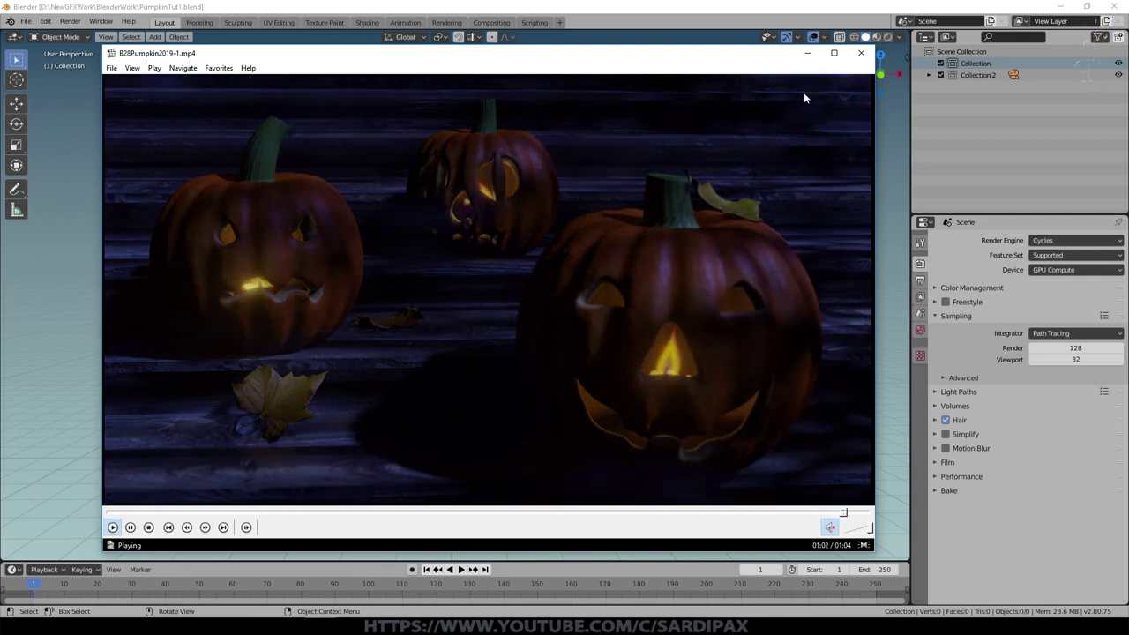
Close the finished-render preview video to return to the empty Blender scene
left_click(862, 58)
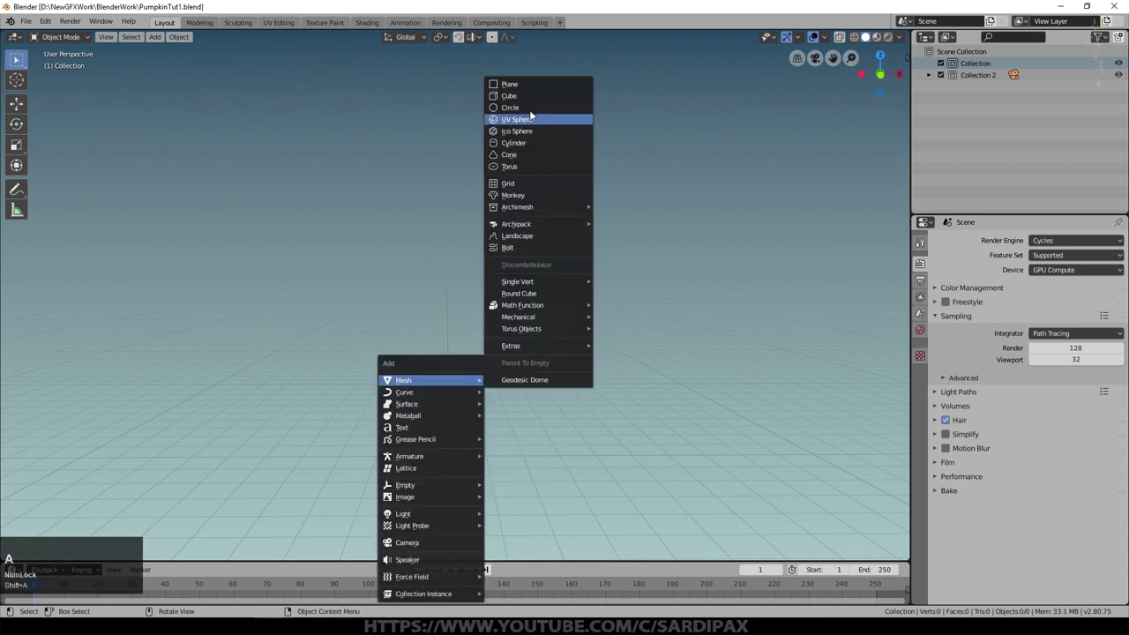
Add a mesh plane, scale it up into a large ground and apply its scale
left_click(522, 85)
key("s")
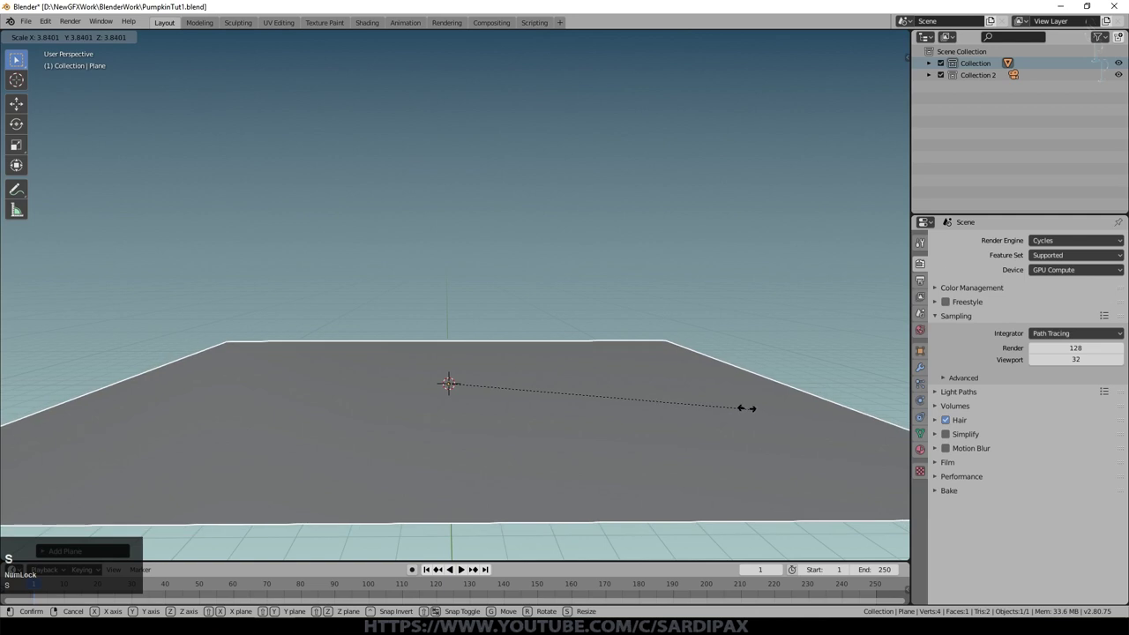
left_click(729, 409)
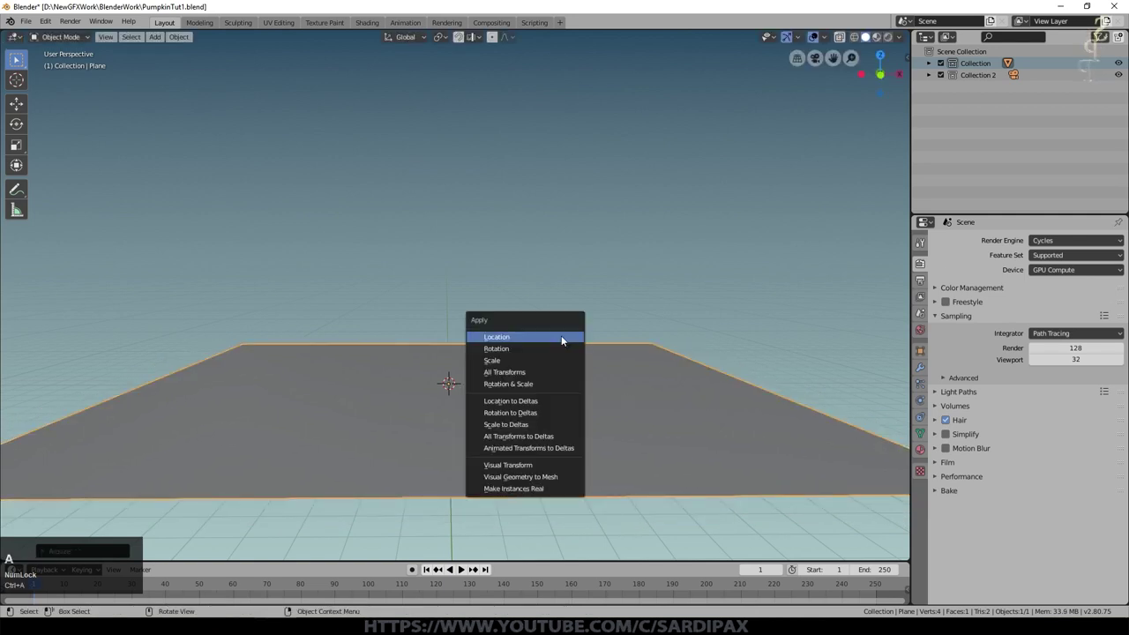
left_click(543, 379)
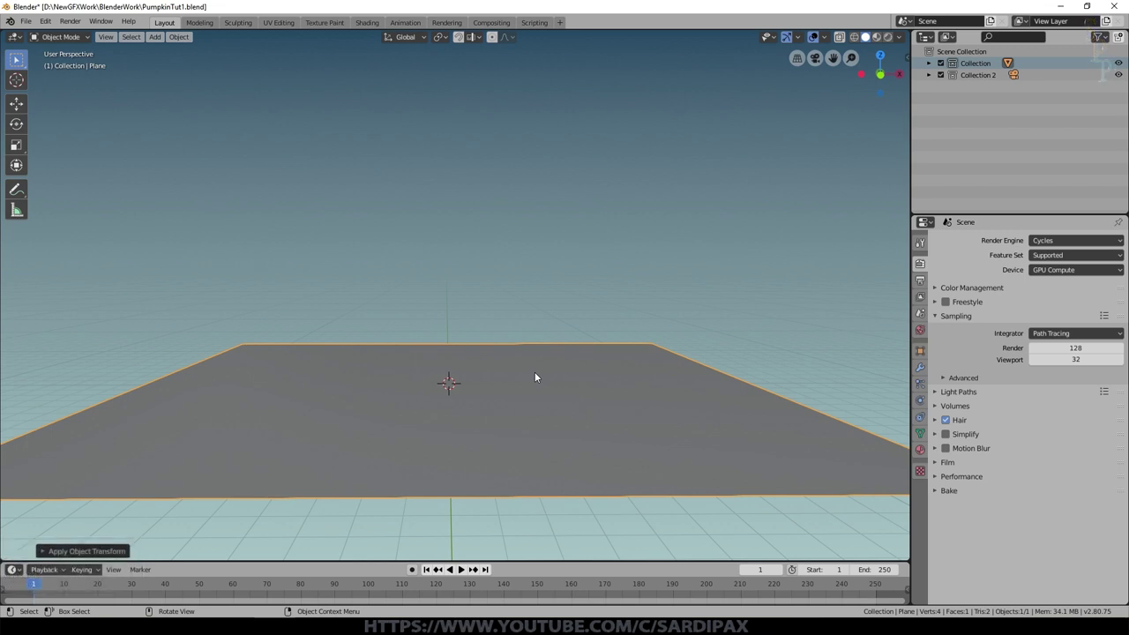
Unwrap the plane's UVs in Edit Mode and return to Object Mode
key("Tab")
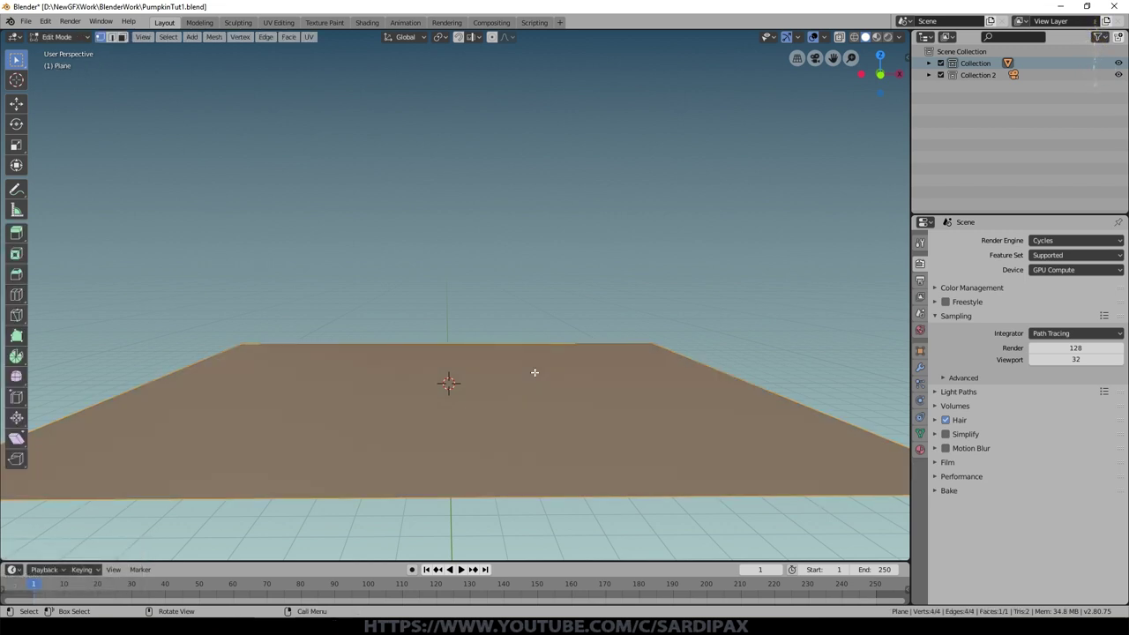
key("u")
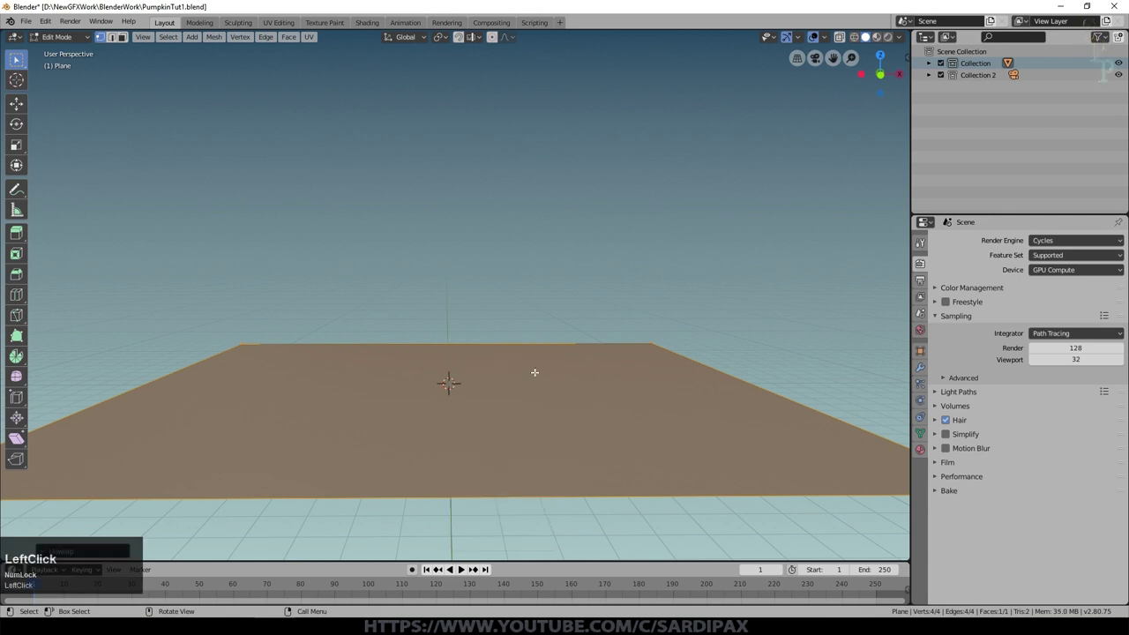
key("Tab")
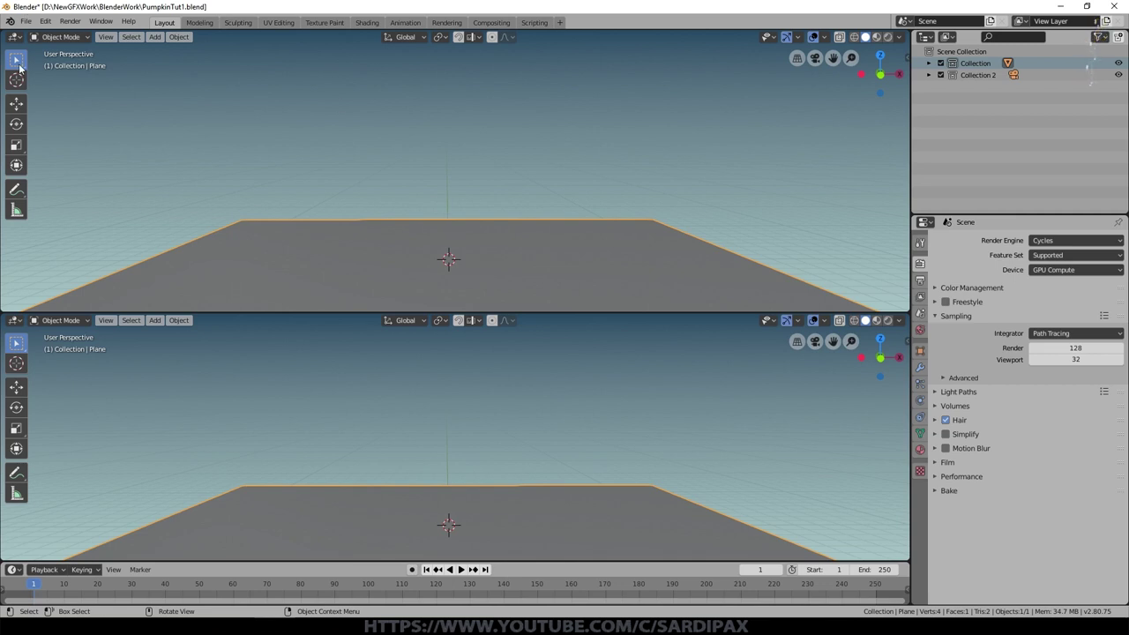
Turn the top area into a Shader Editor for the plane's new Ground material with an Image Texture node
left_click(19, 43)
left_click(60, 123)
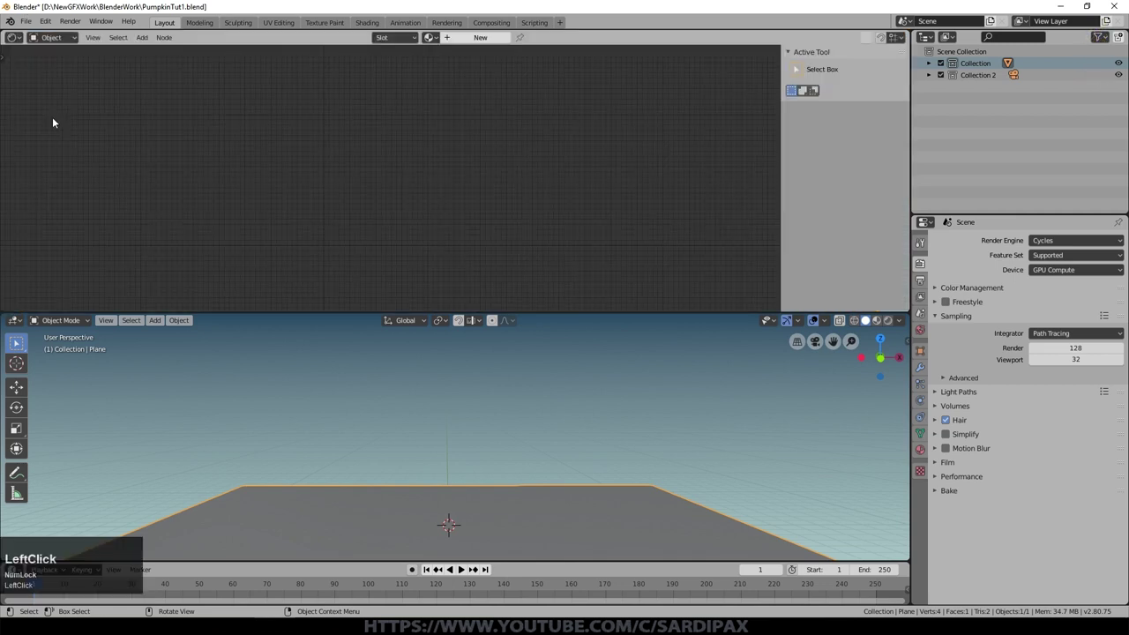
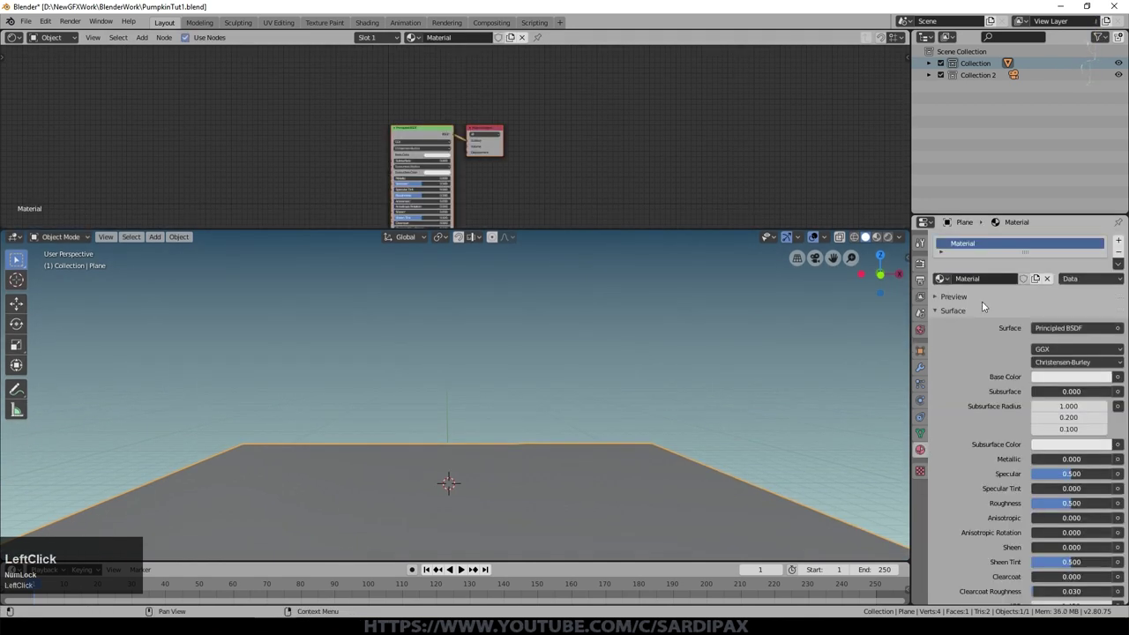
scroll("up", 3)
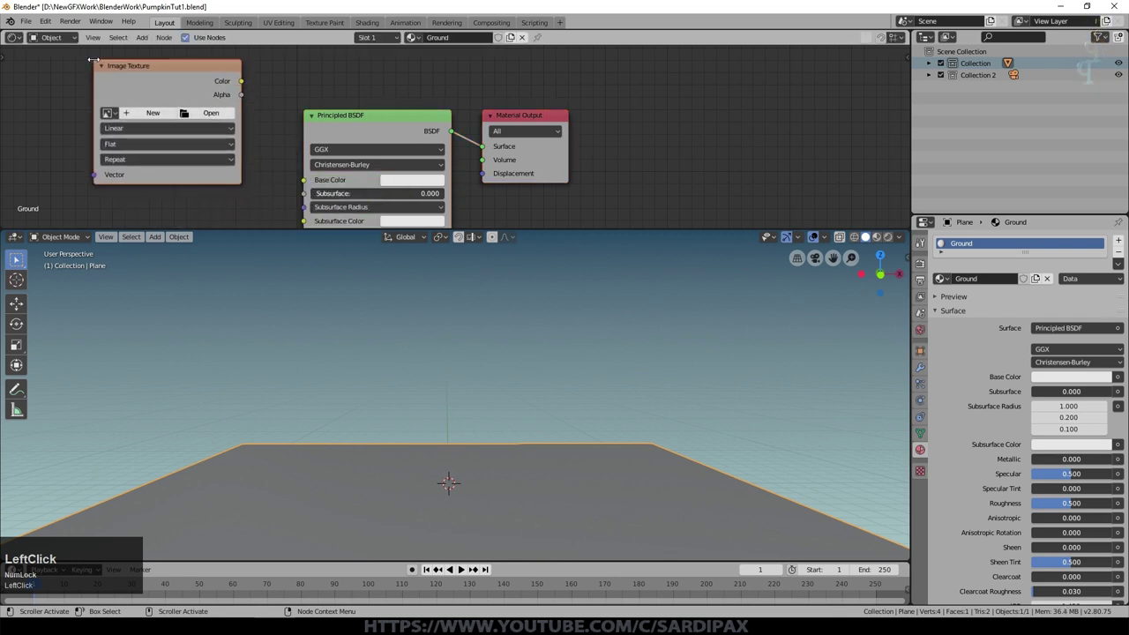
Load WoodPlanks-1564.jpg from Textures/Wood into the texture node so the plane shows wooden planks
left_click(218, 123)
left_click(186, 479)
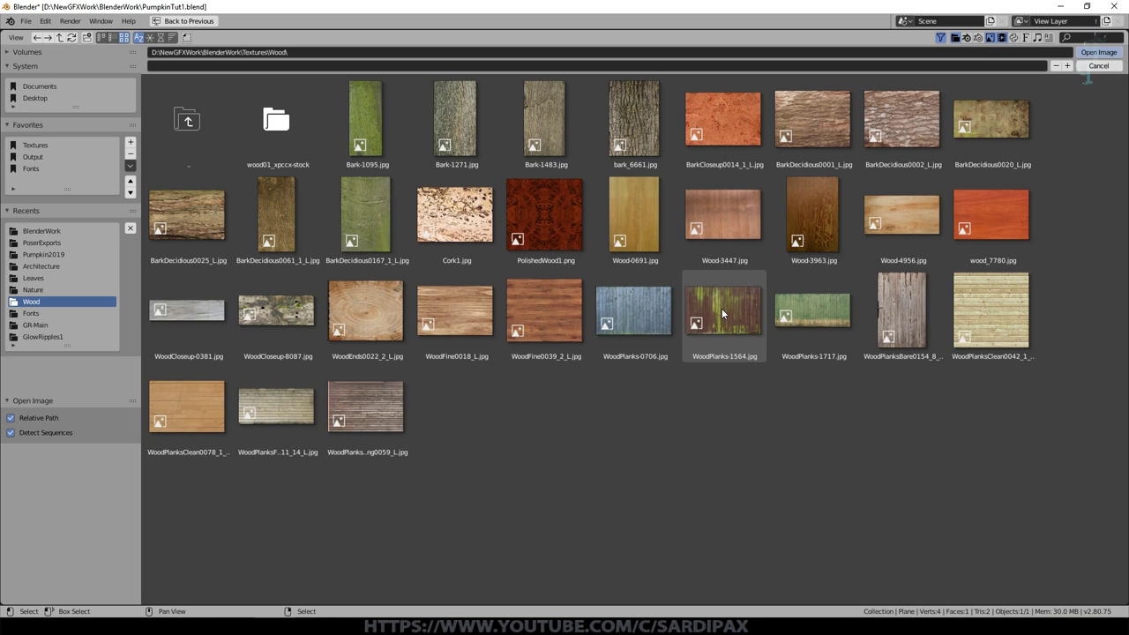
left_click(726, 312)
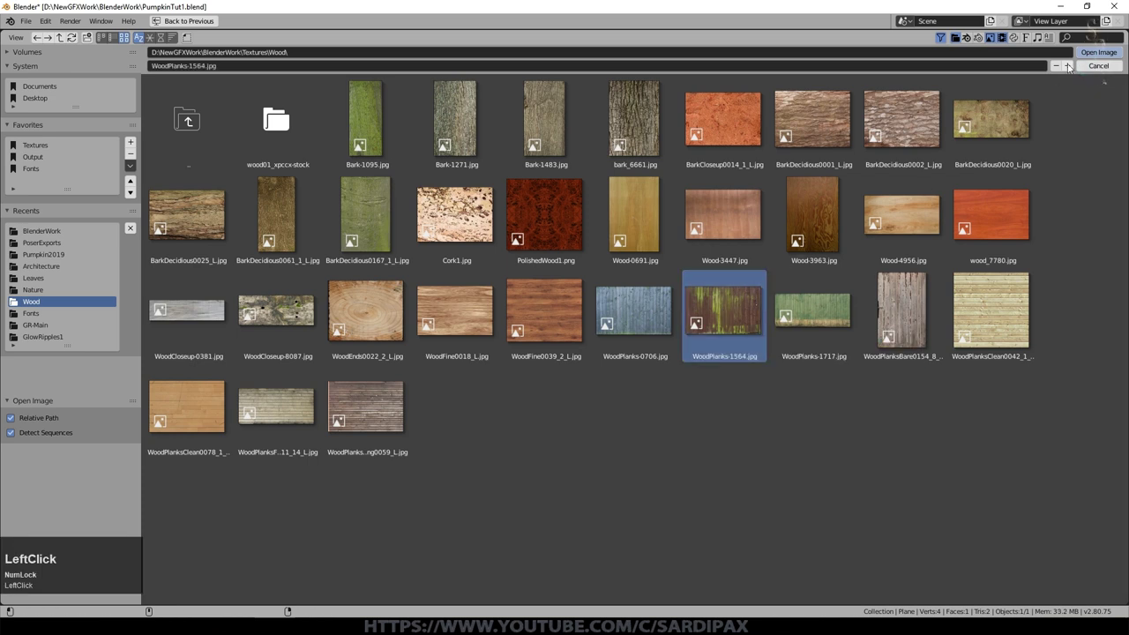
double_click(606, 325)
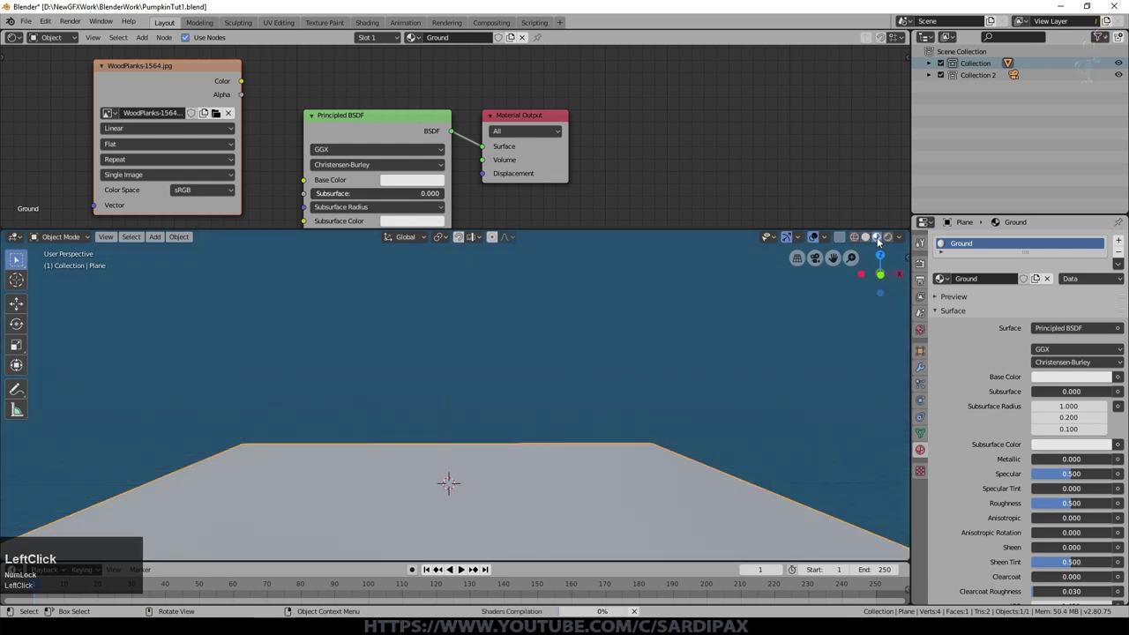
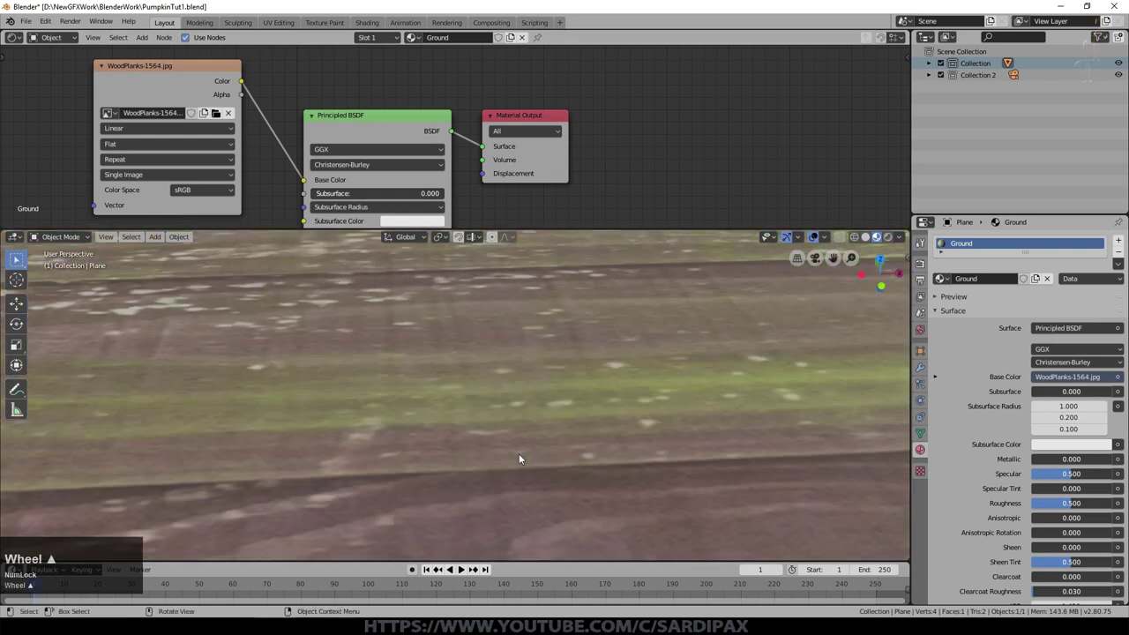
middle_click(492, 476)
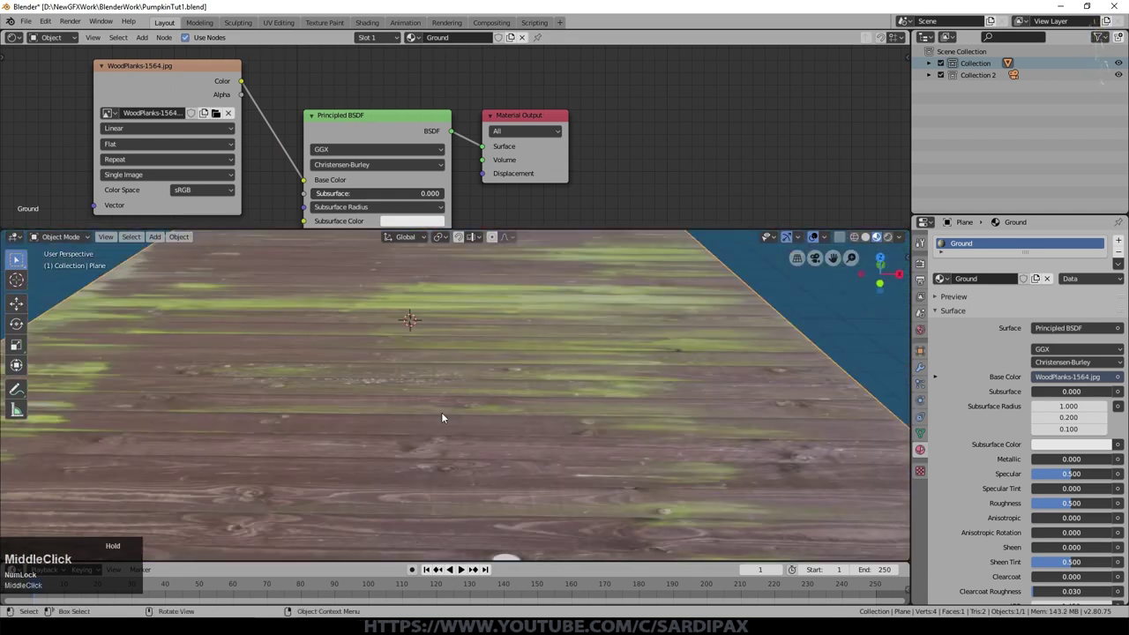
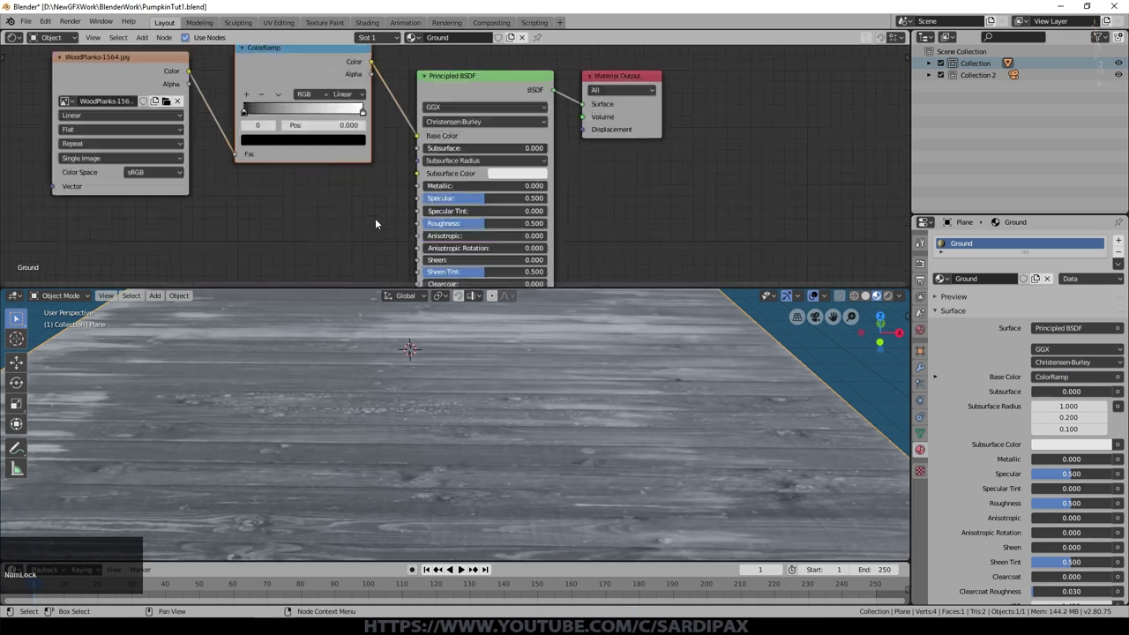
Adjust the ColorRamp stops and try B-Spline then settle on Ease interpolation for stark black-and-white grain
scroll("up", 3)
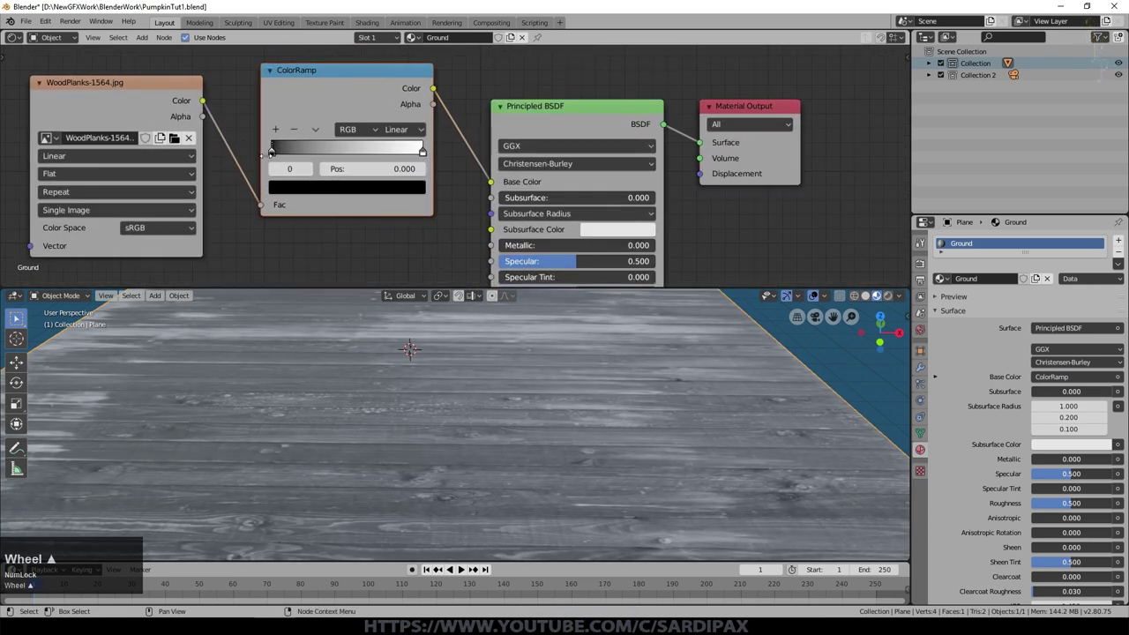
left_click(277, 154)
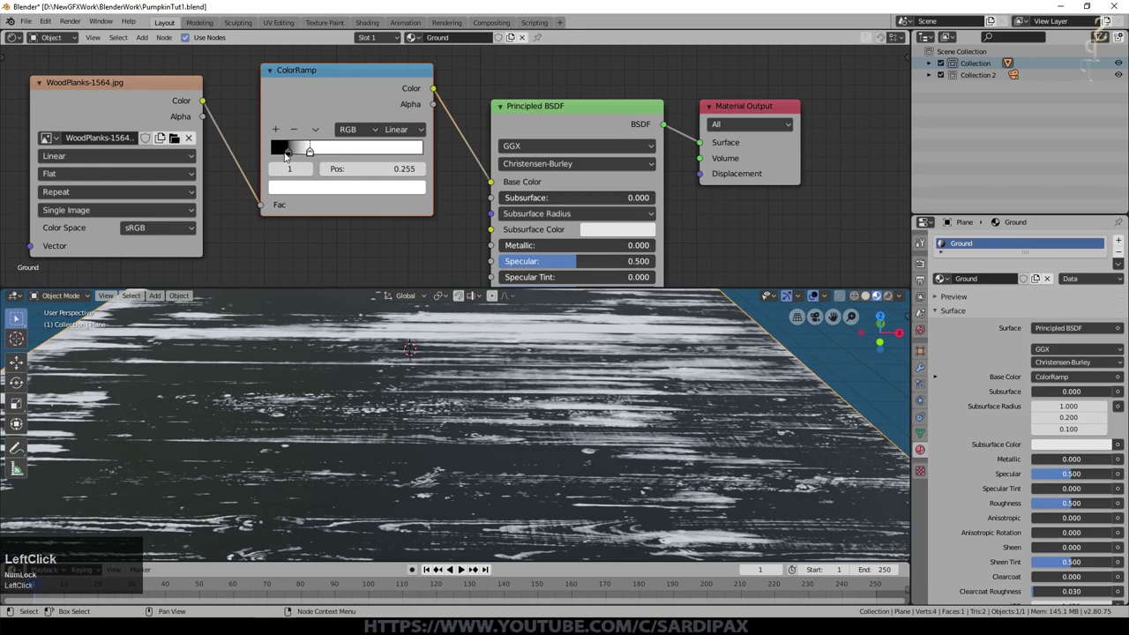
middle_click(372, 467)
scroll("up", 3)
left_click(413, 136)
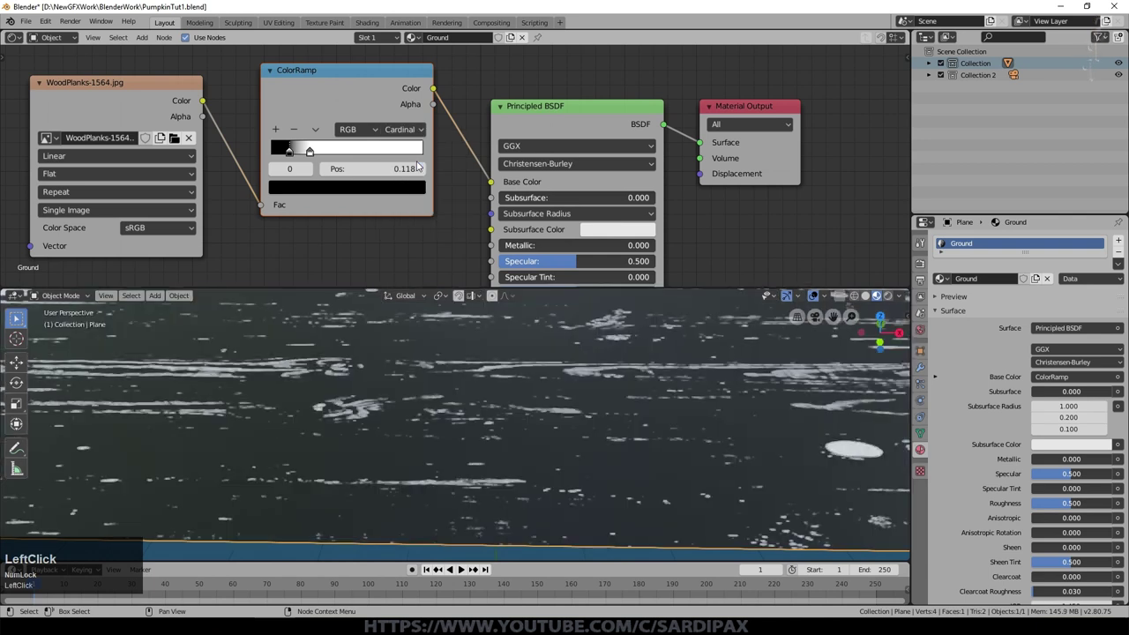
left_click(292, 152)
left_click(415, 135)
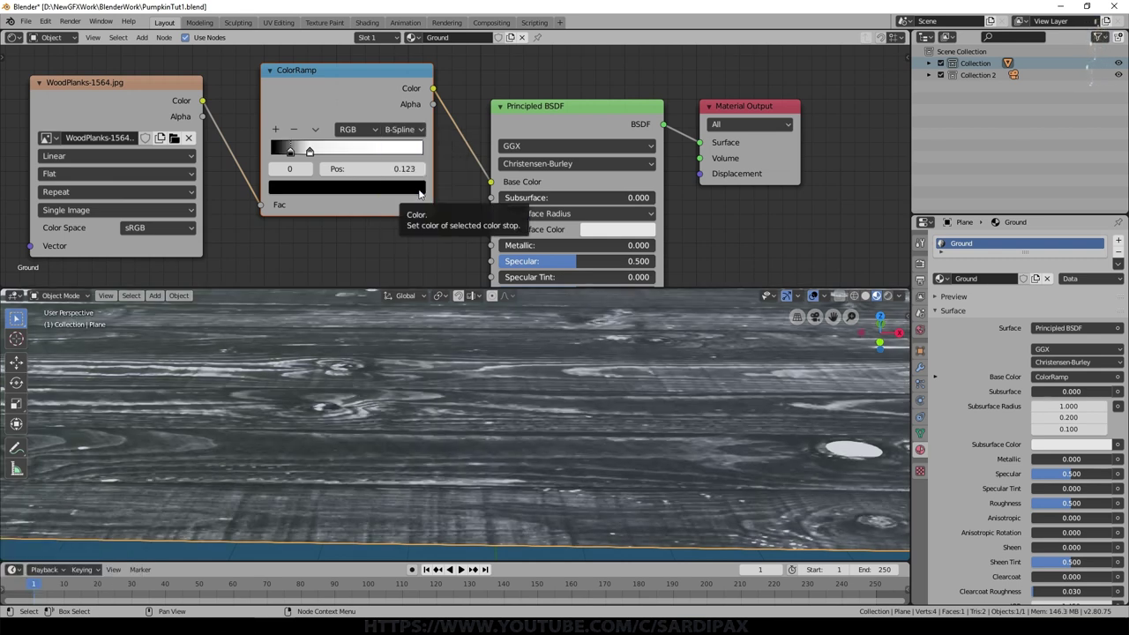
left_click(321, 158)
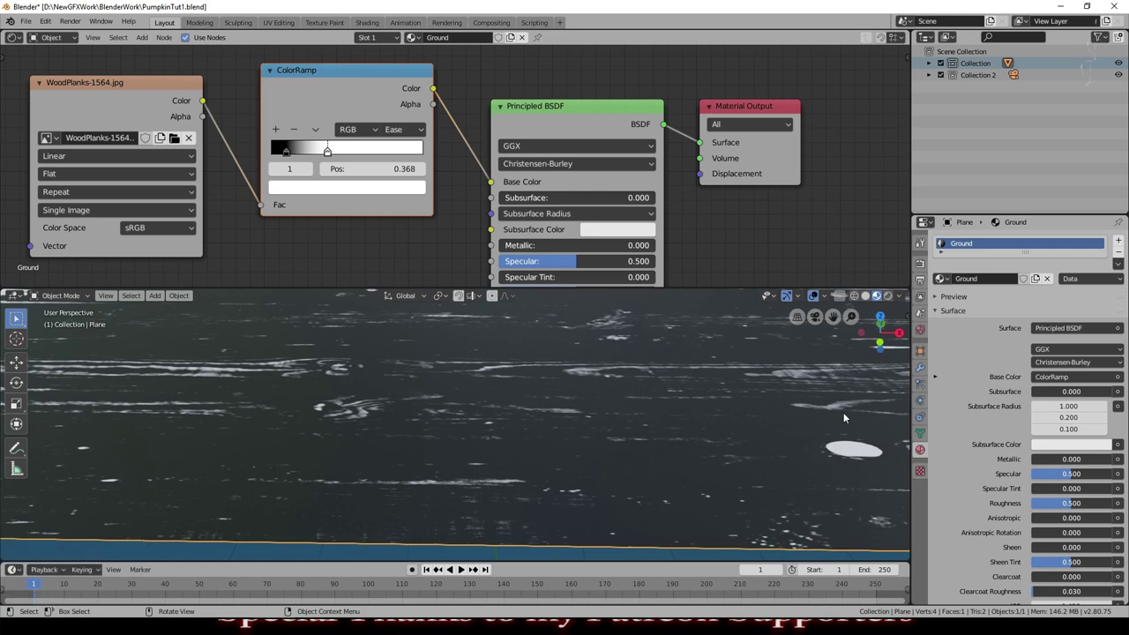
Push the black colour stop close to the start of the ramp to sharpen the plank pattern
left_click(847, 417)
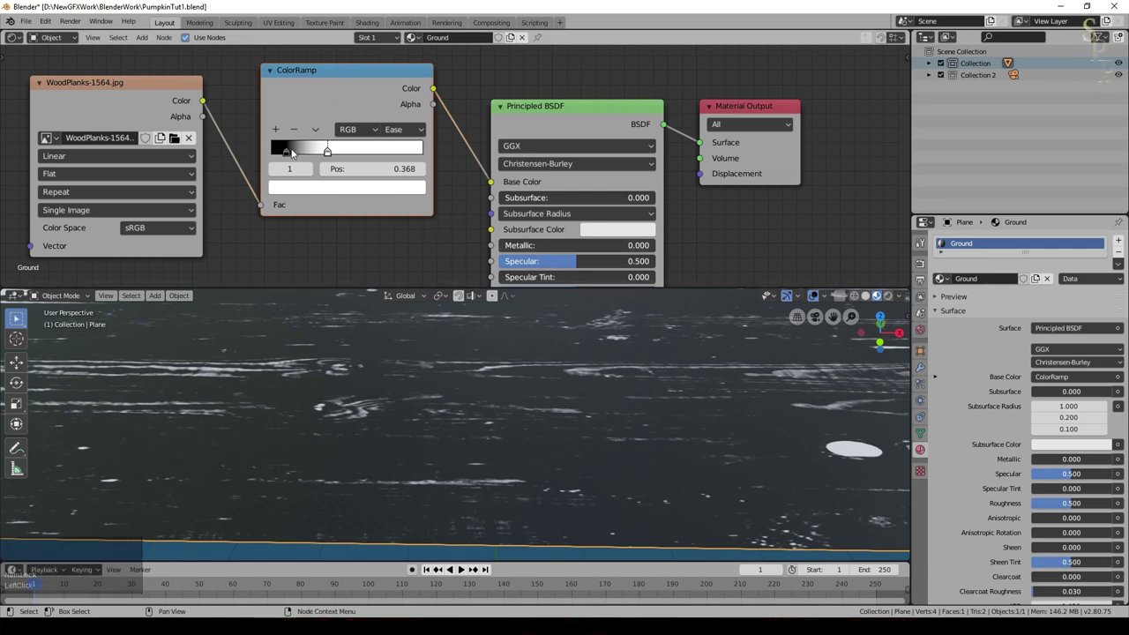
left_click(292, 152)
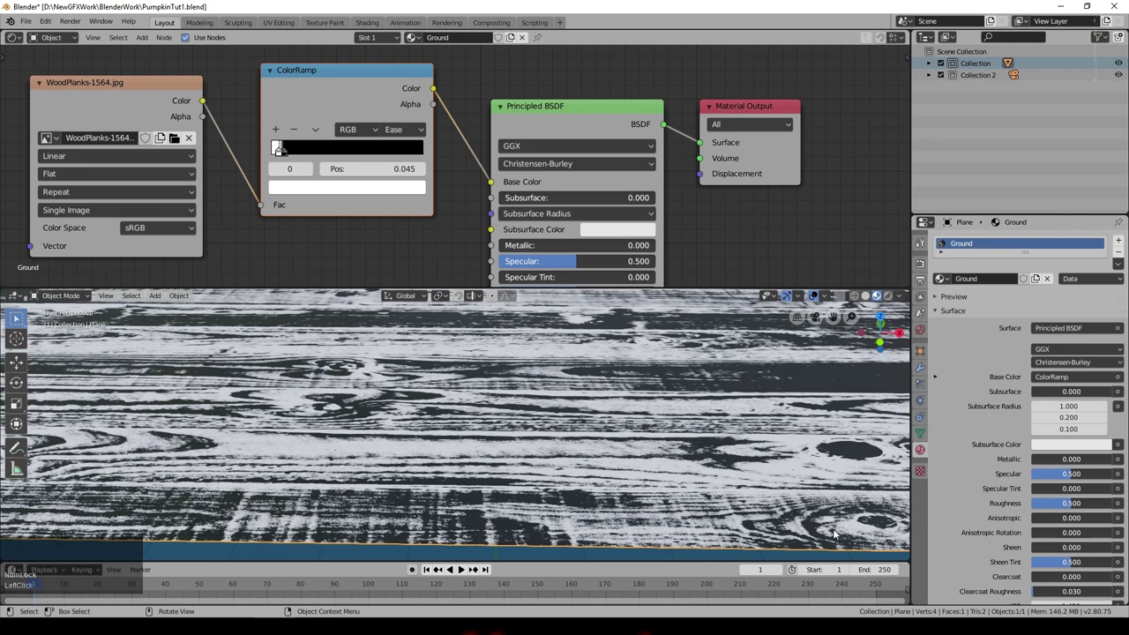
scroll("down", 3)
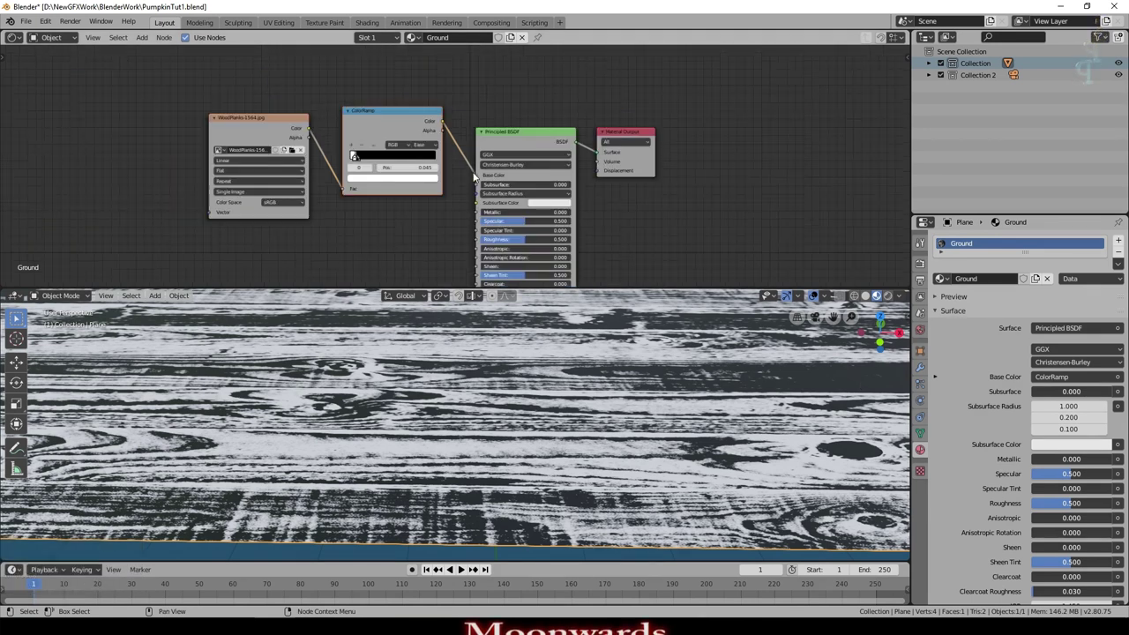
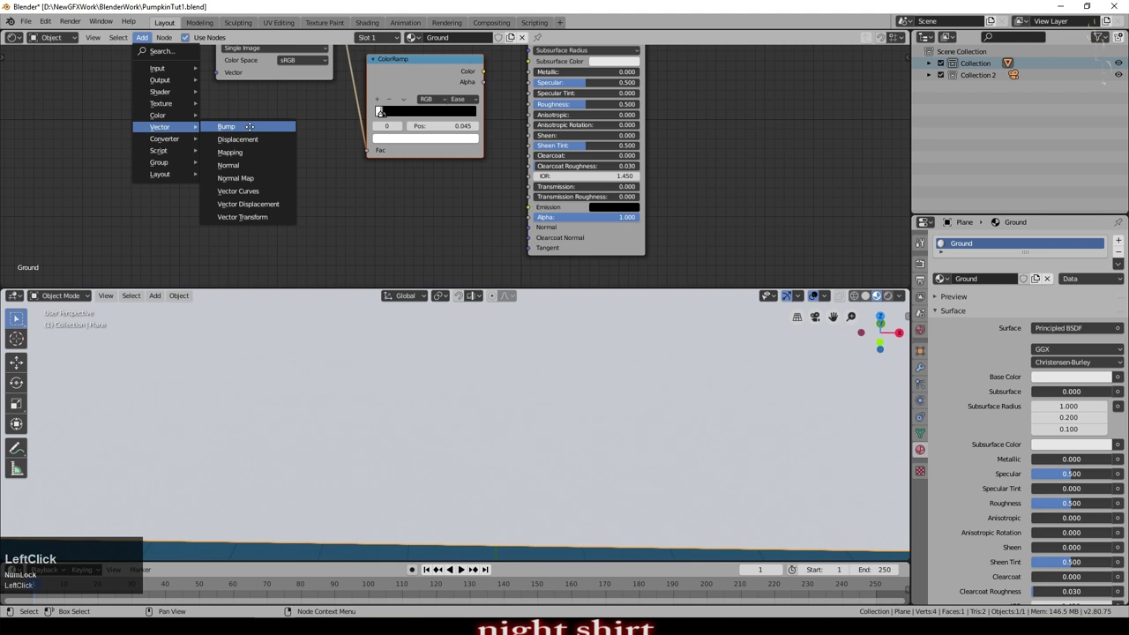
Add a Bump node fed by the ColorRamp pattern and wire its Normal into the Principled BSDF
scroll("down", 3)
left_click(364, 73)
scroll("up", 3)
left_click(387, 76)
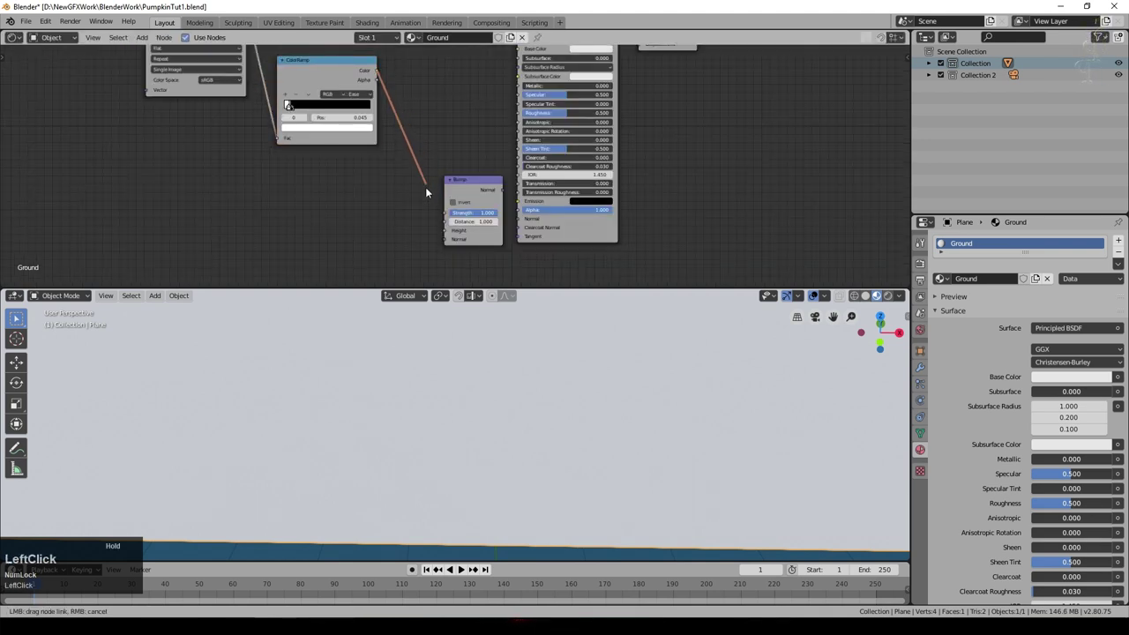
scroll("down", 3)
left_click(892, 295)
scroll("down", 3)
scroll("up", 3)
left_click(528, 204)
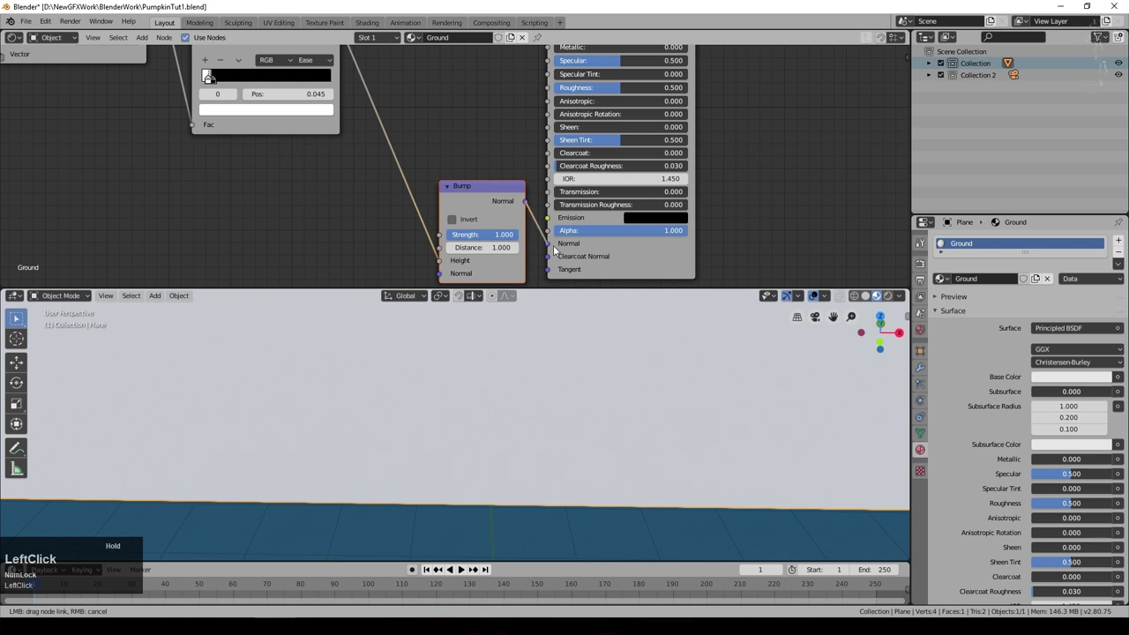
Ease the Bump strength down to 0.542 while checking the grain on the ground plane
scroll("down", 3)
scroll("up", 3)
scroll("down", 3)
middle_click(531, 420)
scroll("up", 3)
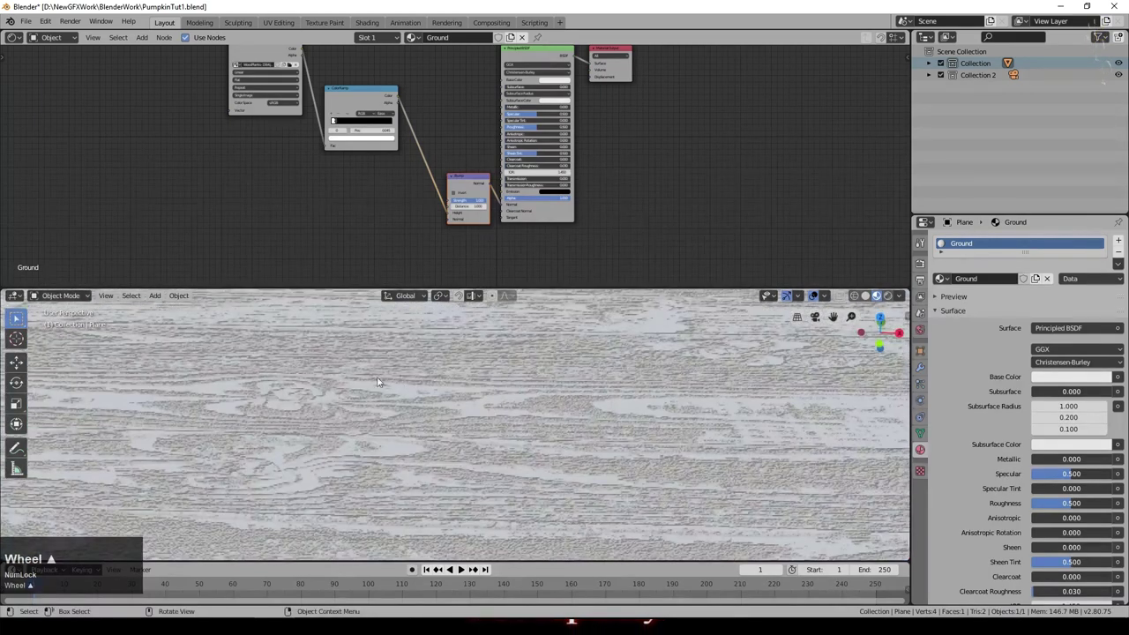
scroll("down", 3)
scroll("up", 3)
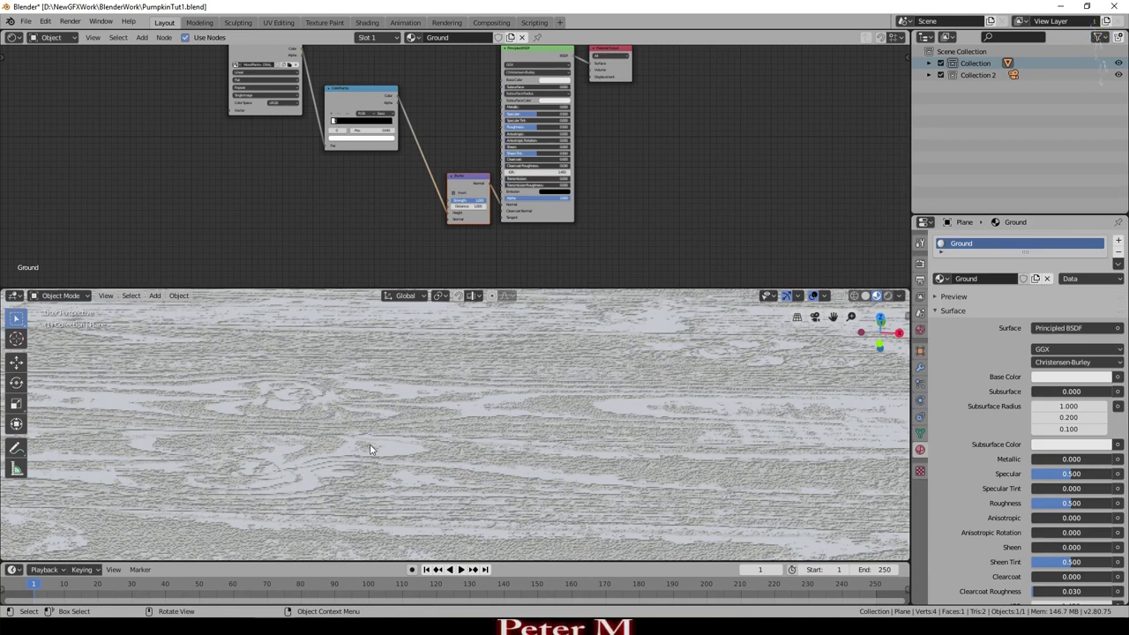
scroll("down", 3)
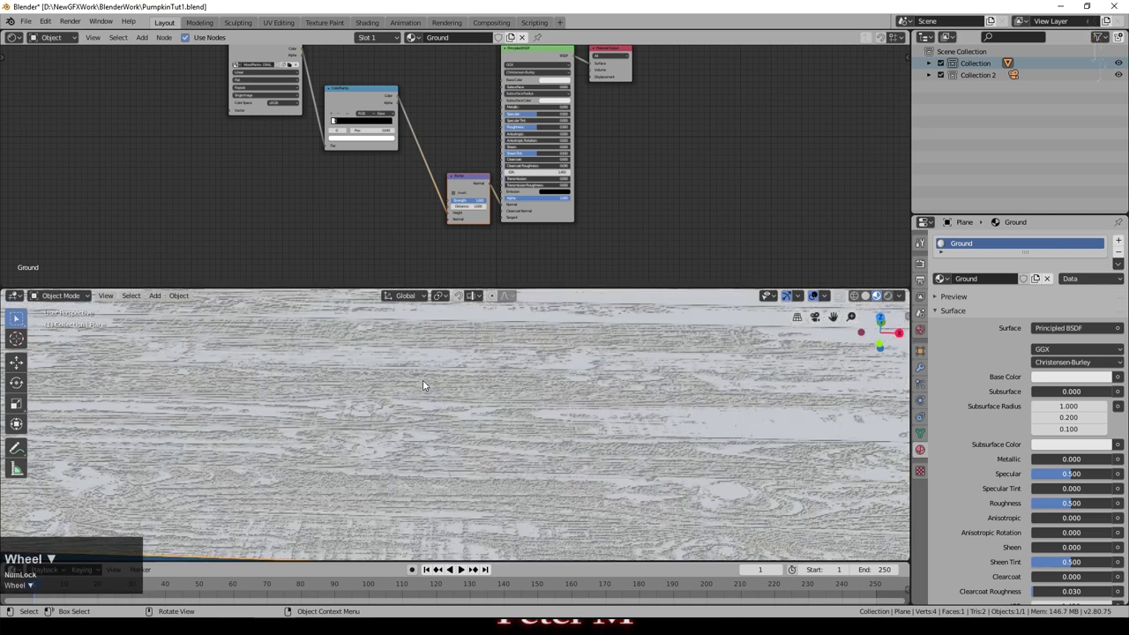
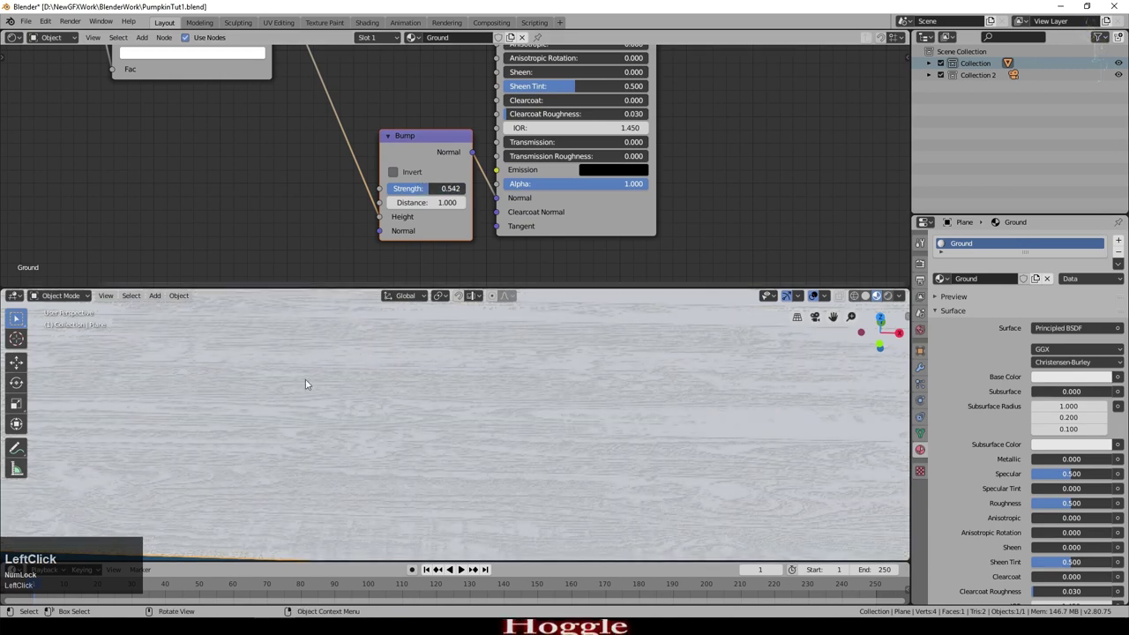
scroll("down", 3)
middle_click(457, 398)
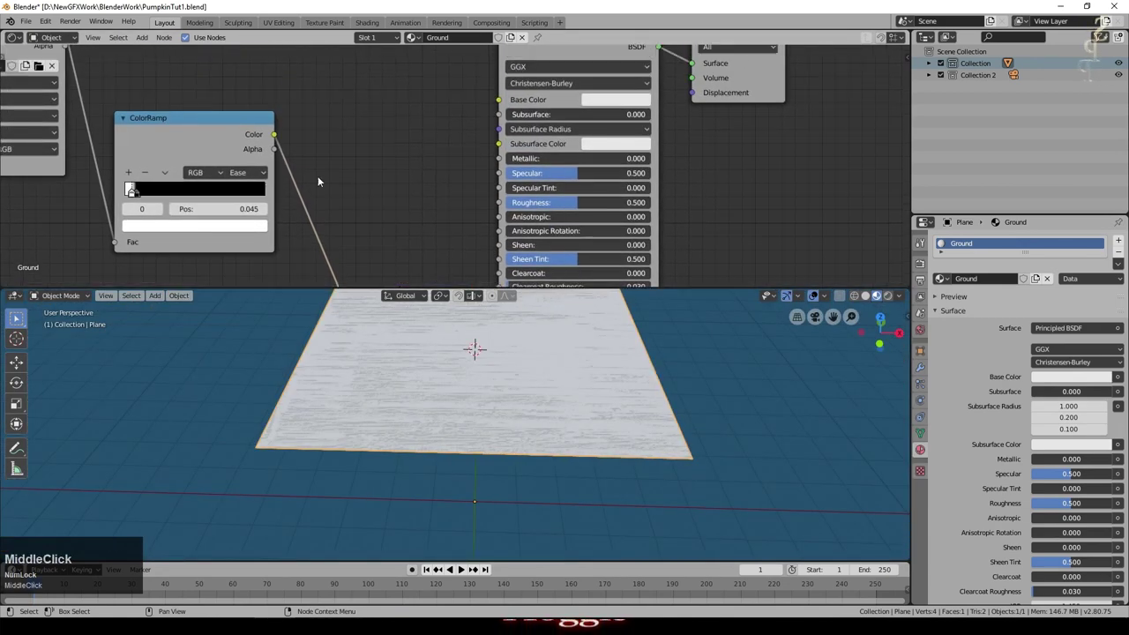
Plug the wood image colour back into Base Color and lower the Bump strength to 0.417
left_click(107, 146)
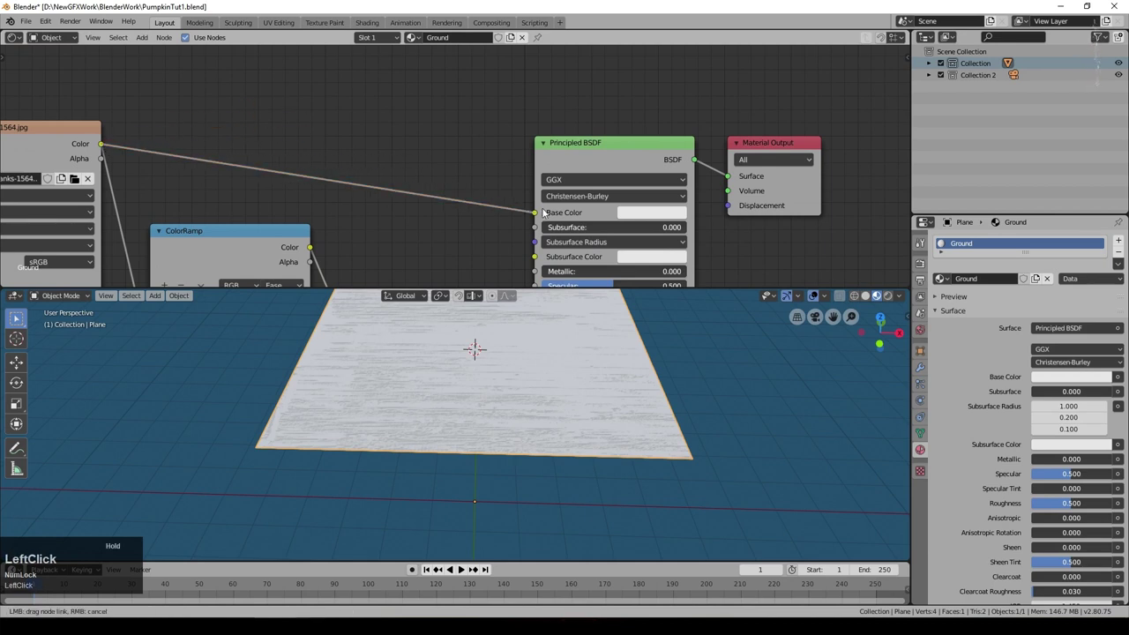
scroll("up", 3)
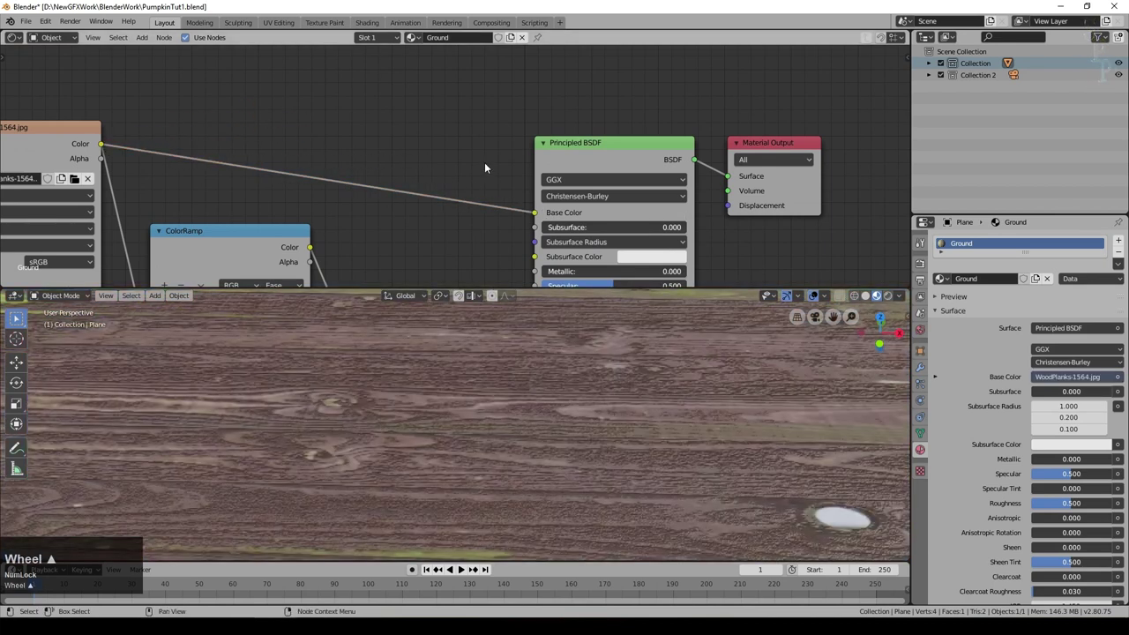
middle_click(697, 272)
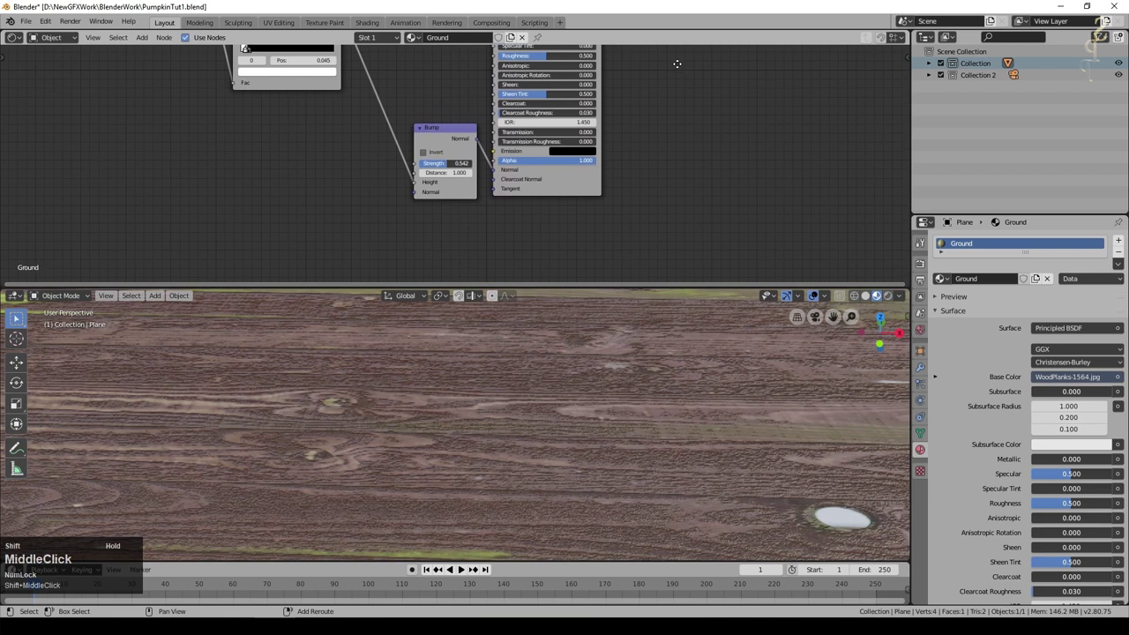
scroll("up", 3)
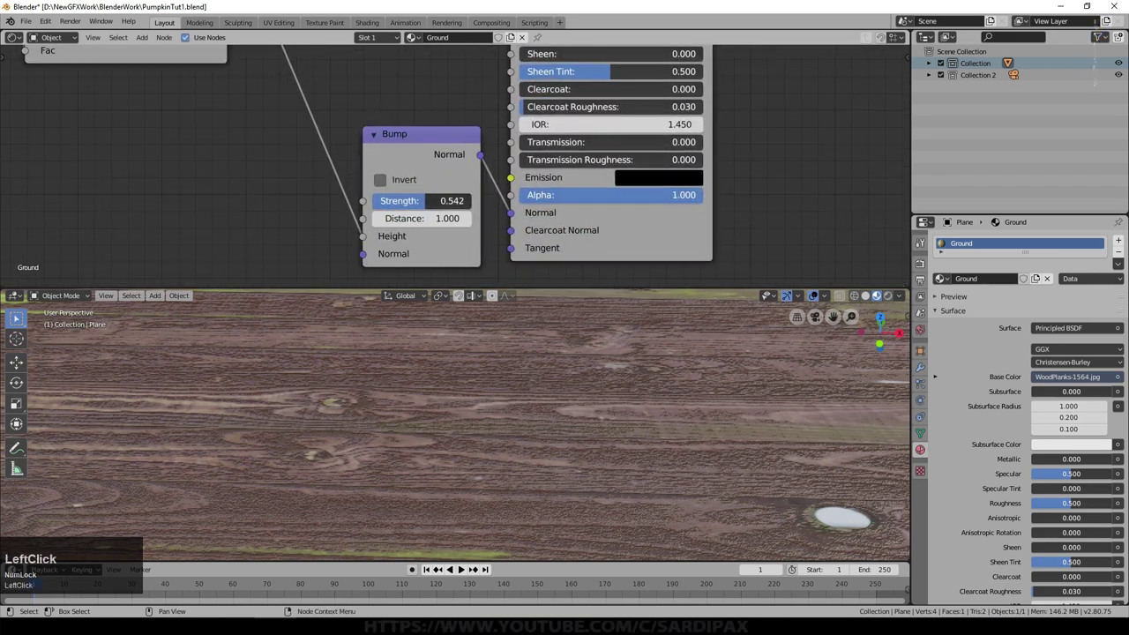
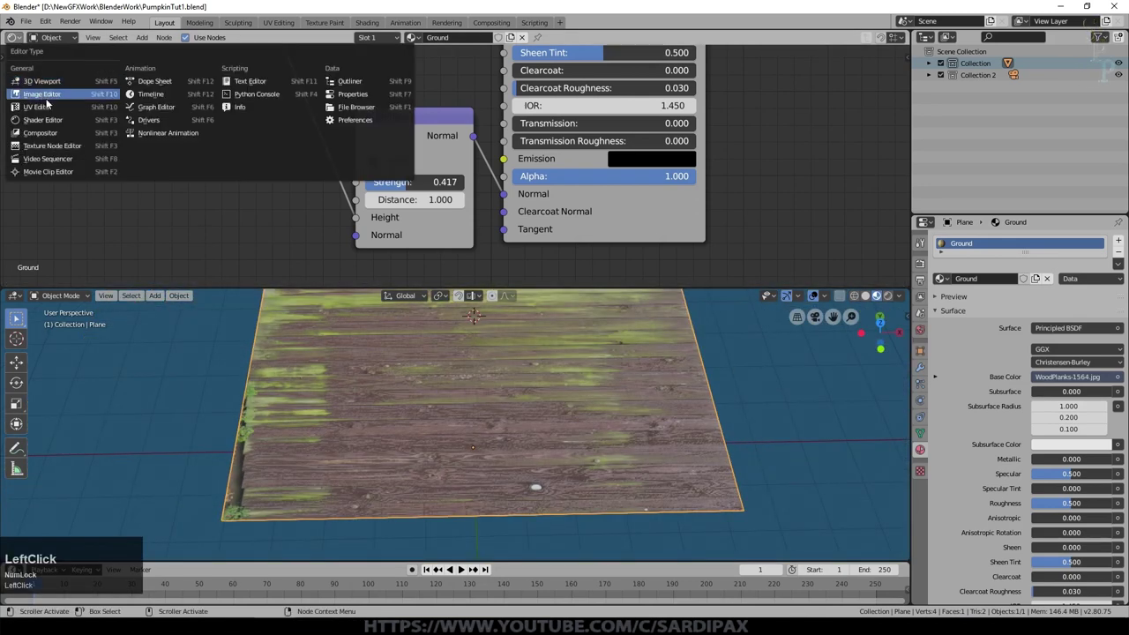
In the UV editor, move the plane's UV layout along X so the planks read broader
scroll("down", 3)
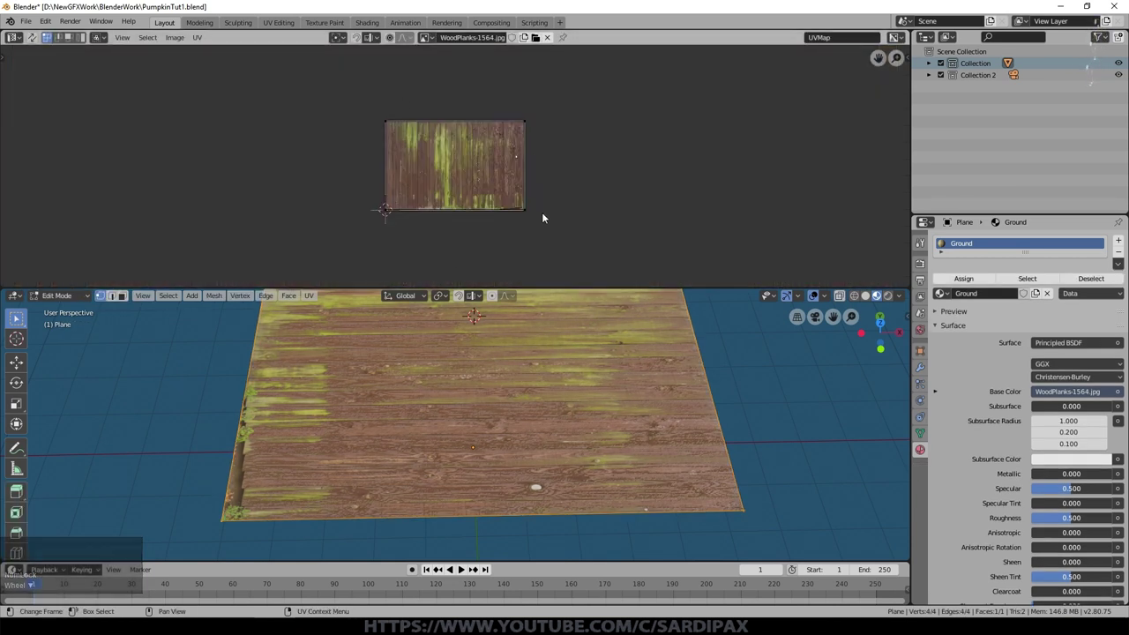
scroll("up", 3)
scroll("down", 3)
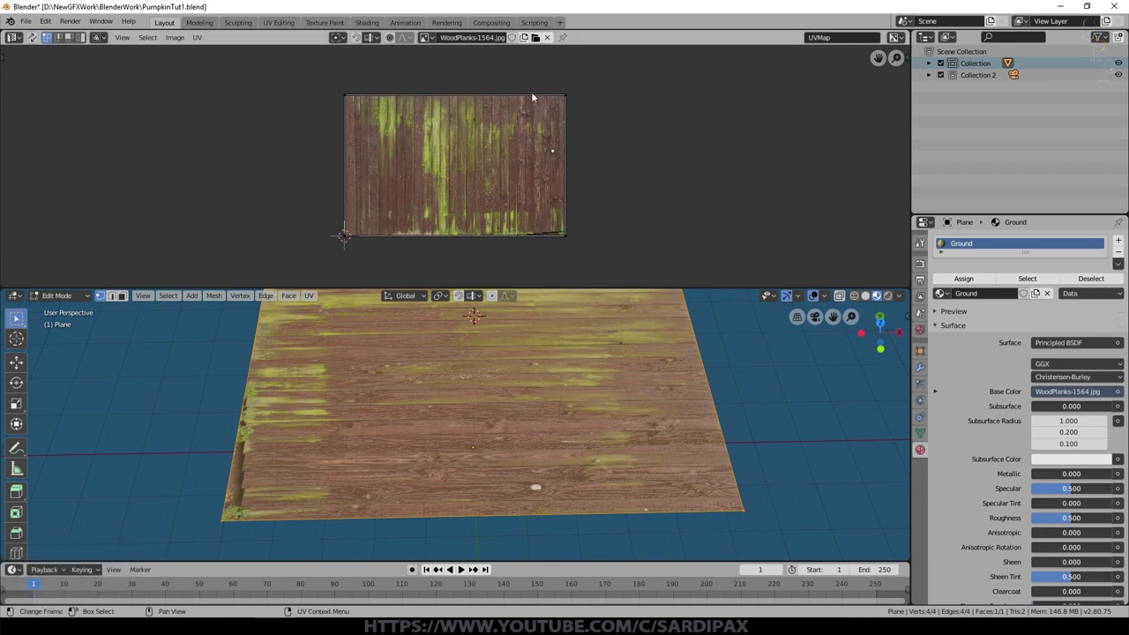
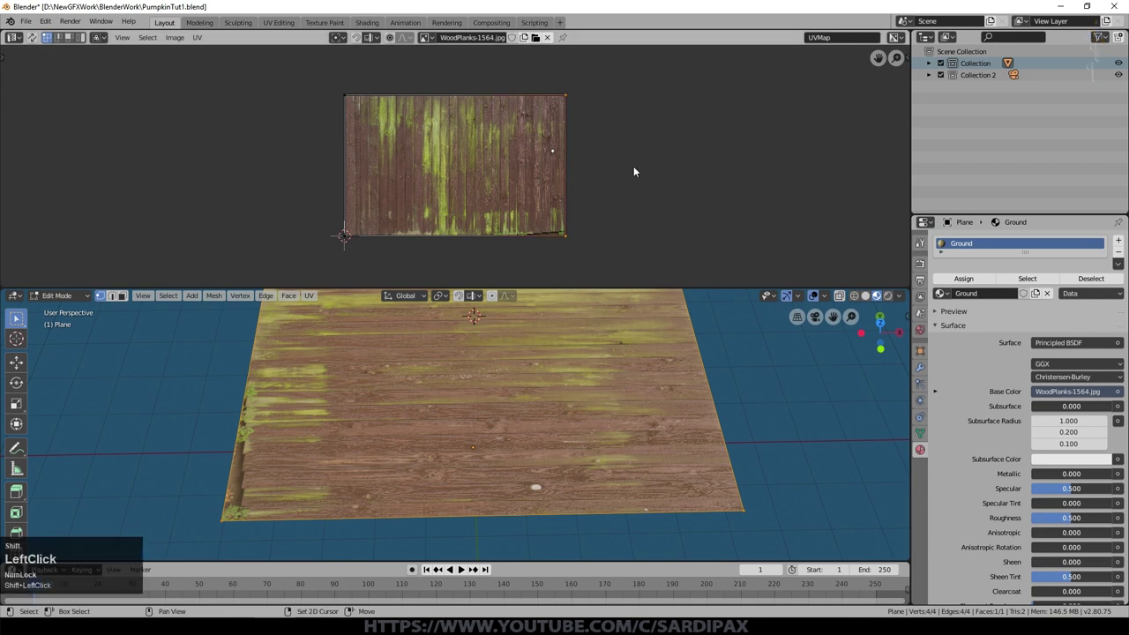
key("g")
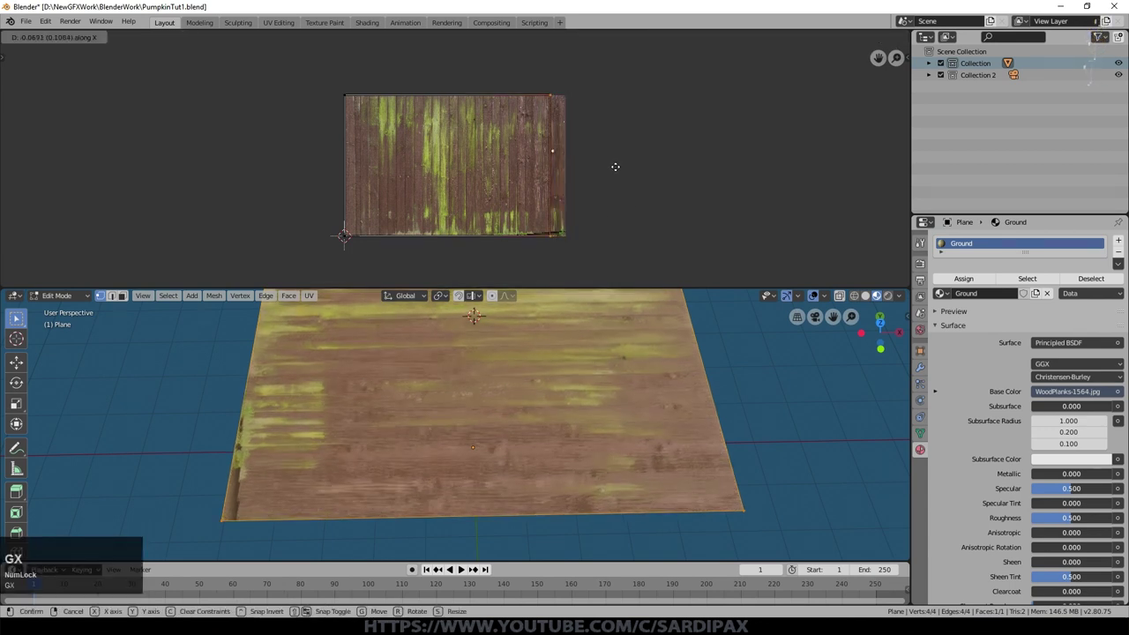
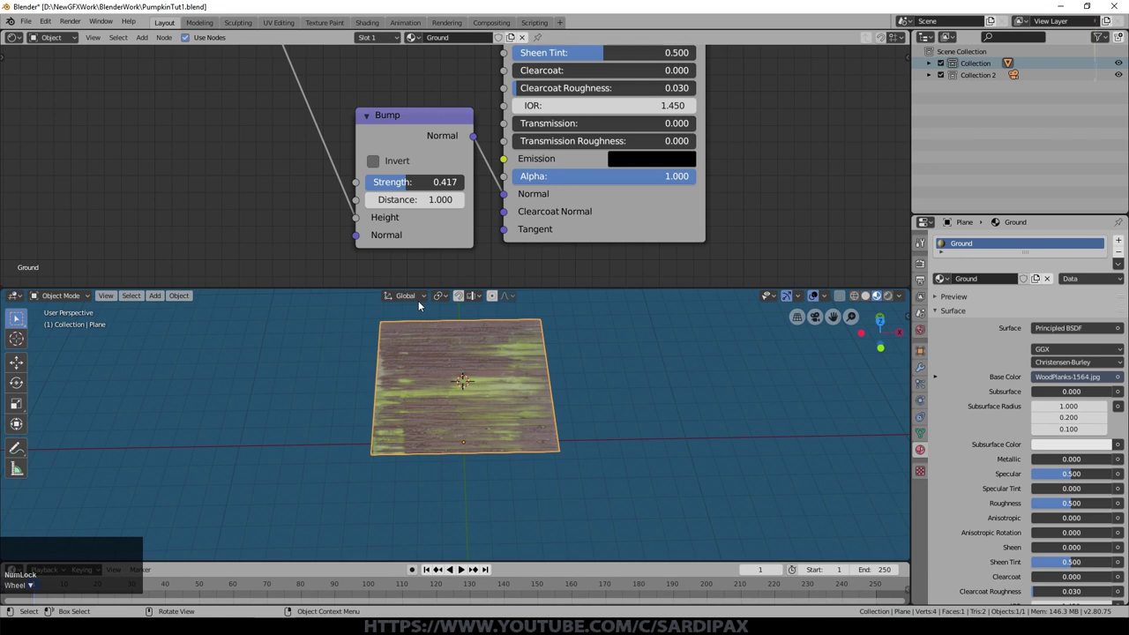
Set the sun light strength to 3, switch to Rendered shading and bring up the World settings
middle_click(637, 380)
scroll("up", 3)
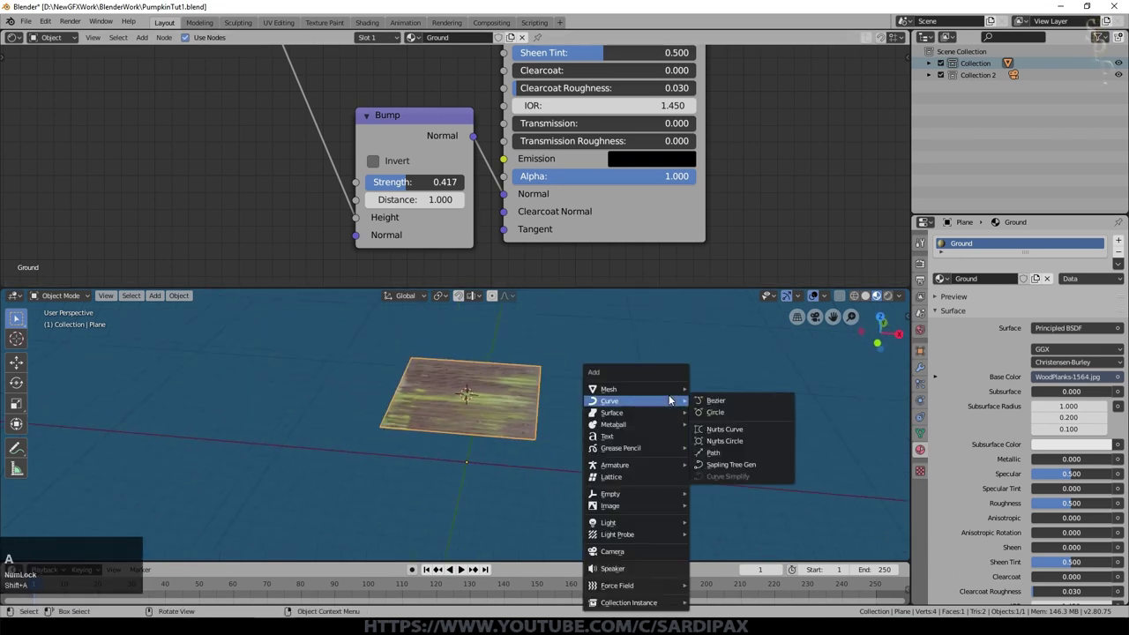
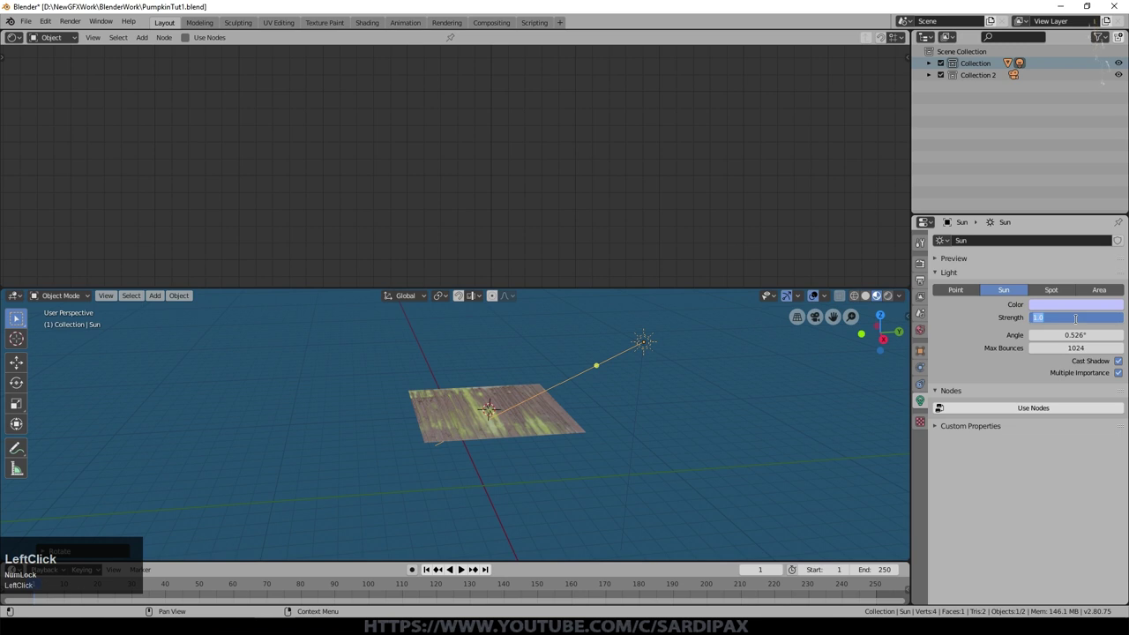
key("KP_3")
key("ctrl+s")
left_click(891, 118)
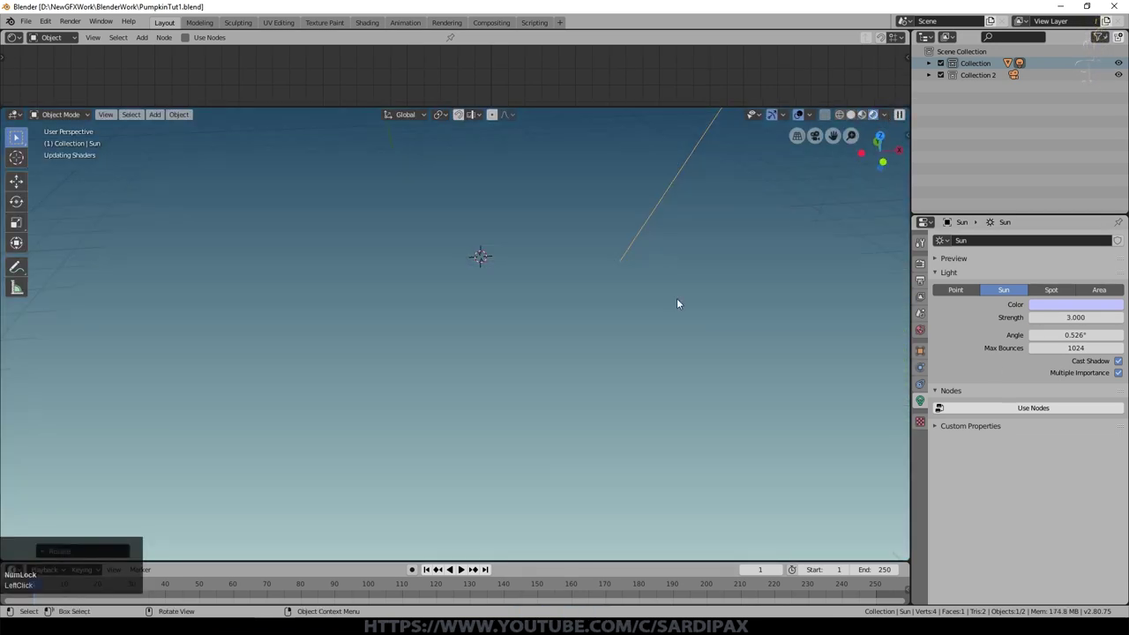
left_click(929, 333)
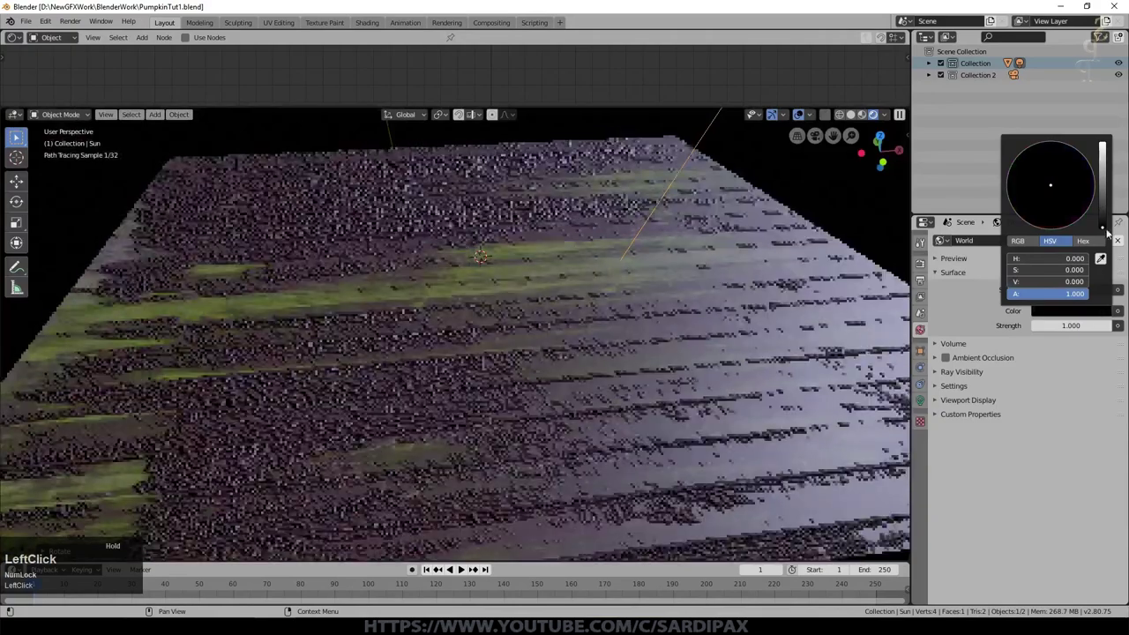
Make the world colour black, invert the ground Bump and lower its strength to 0.267
scroll("up", 3)
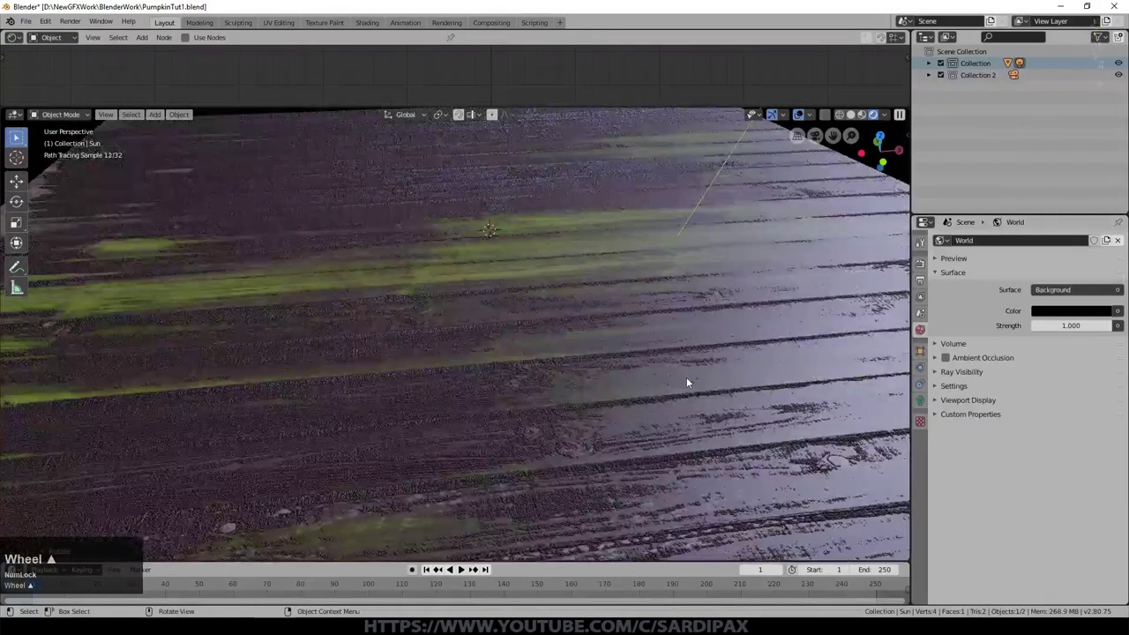
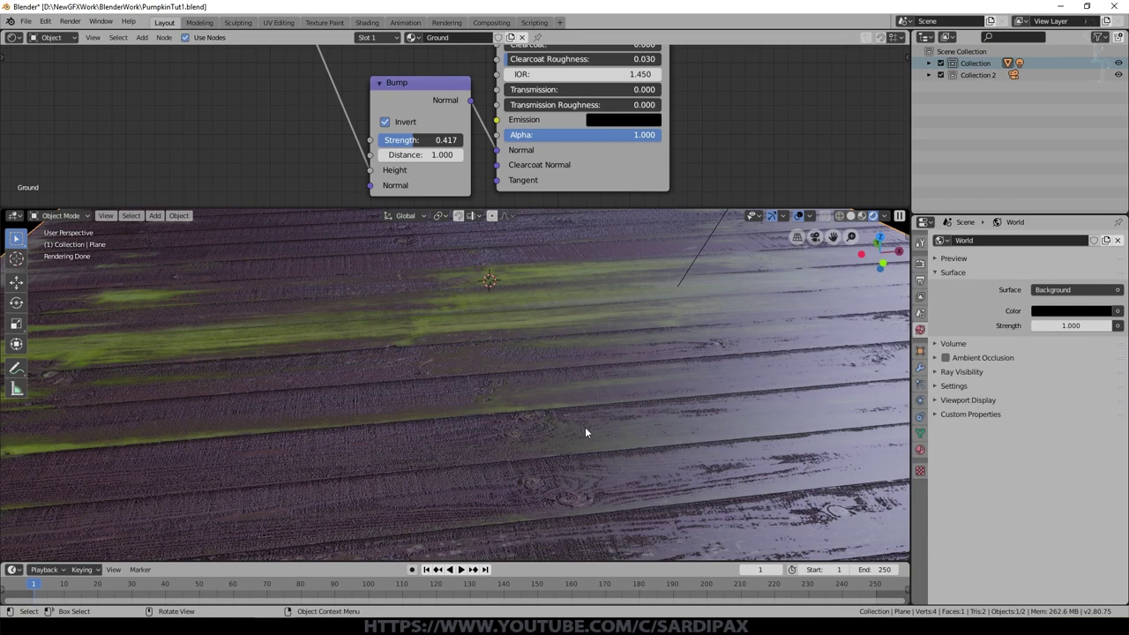
scroll("up", 3)
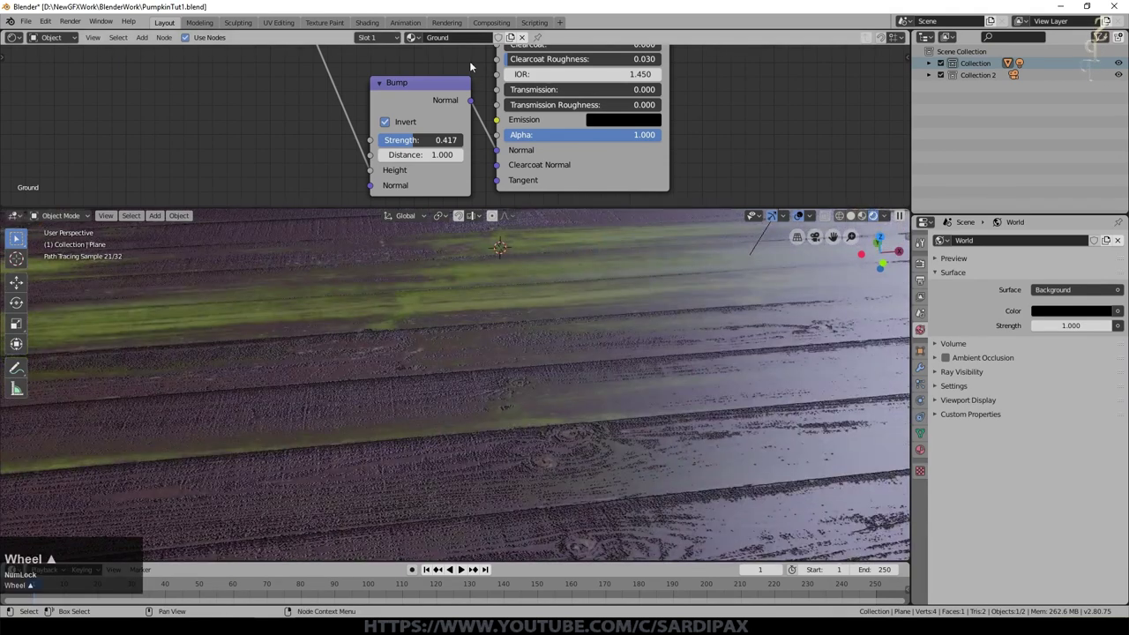
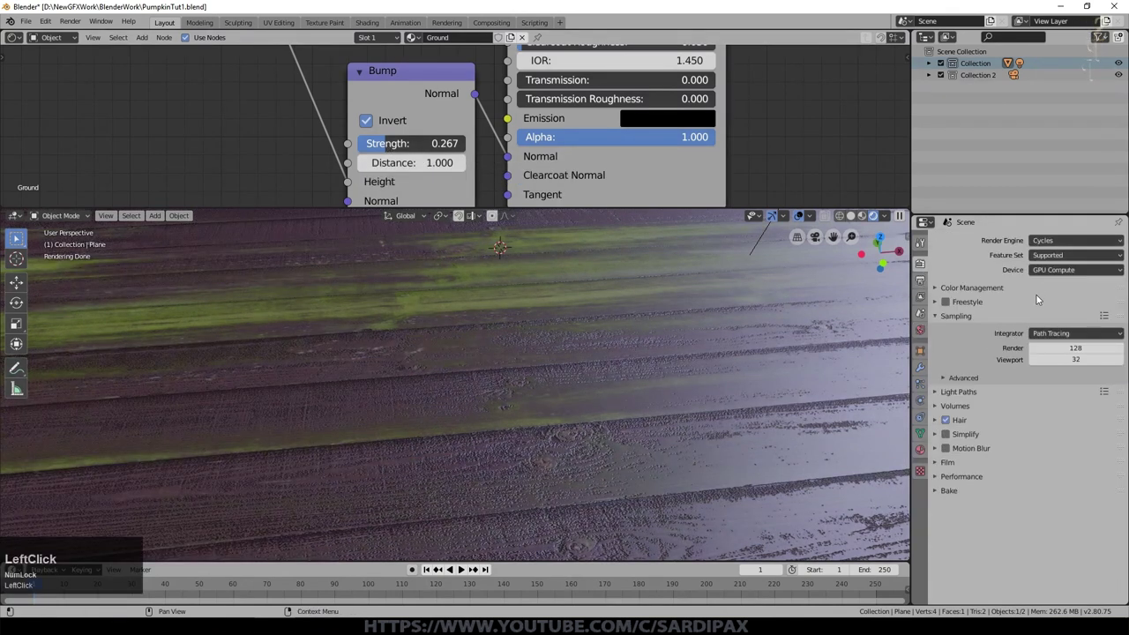
Switch the render engine to Eevee and lower the Ground Bump node Strength to 0.167
left_click(1066, 242)
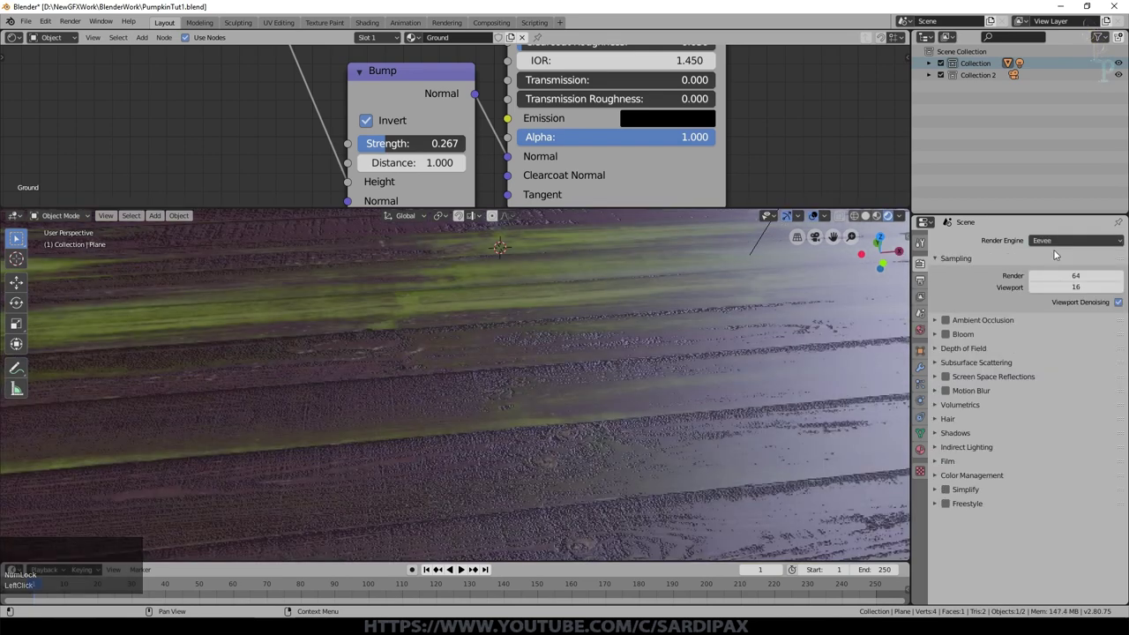
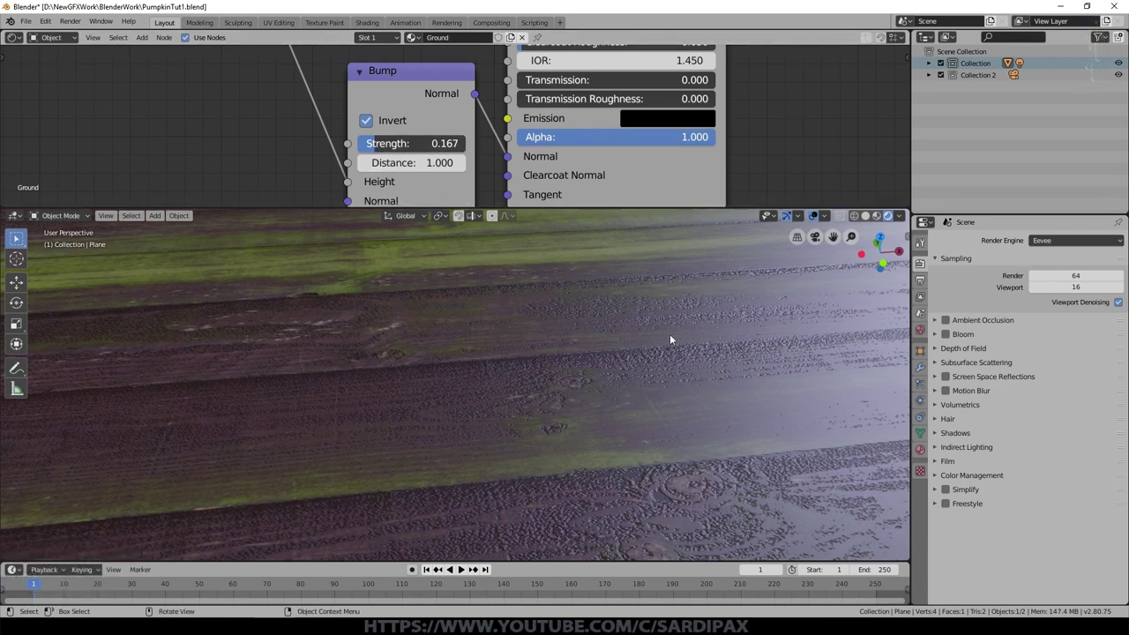
scroll("down", 3)
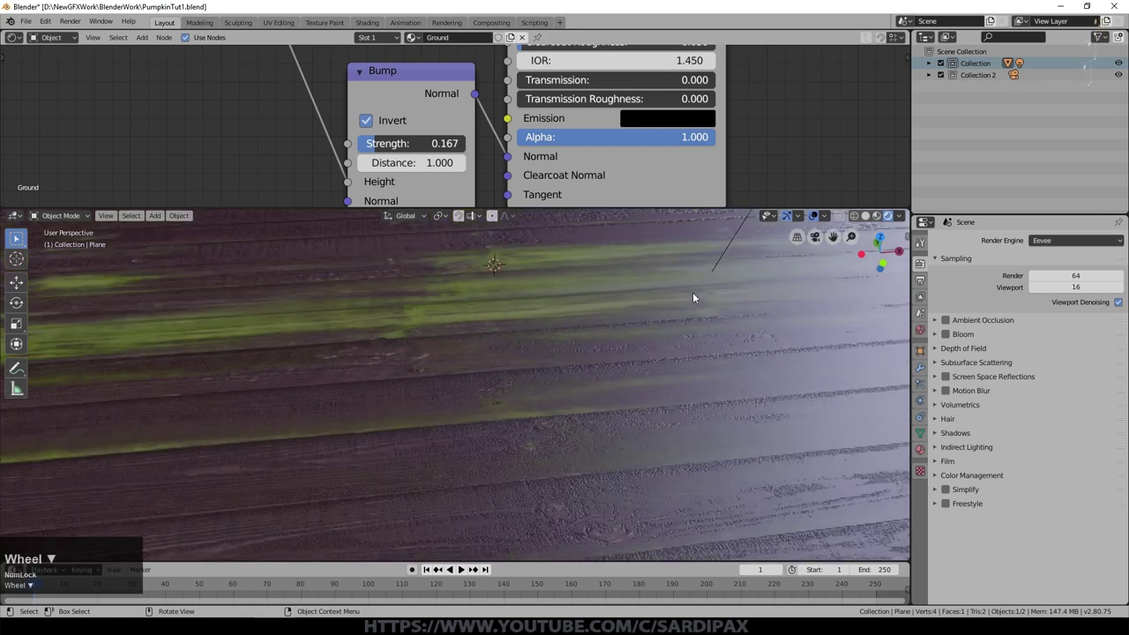
scroll("down", 3)
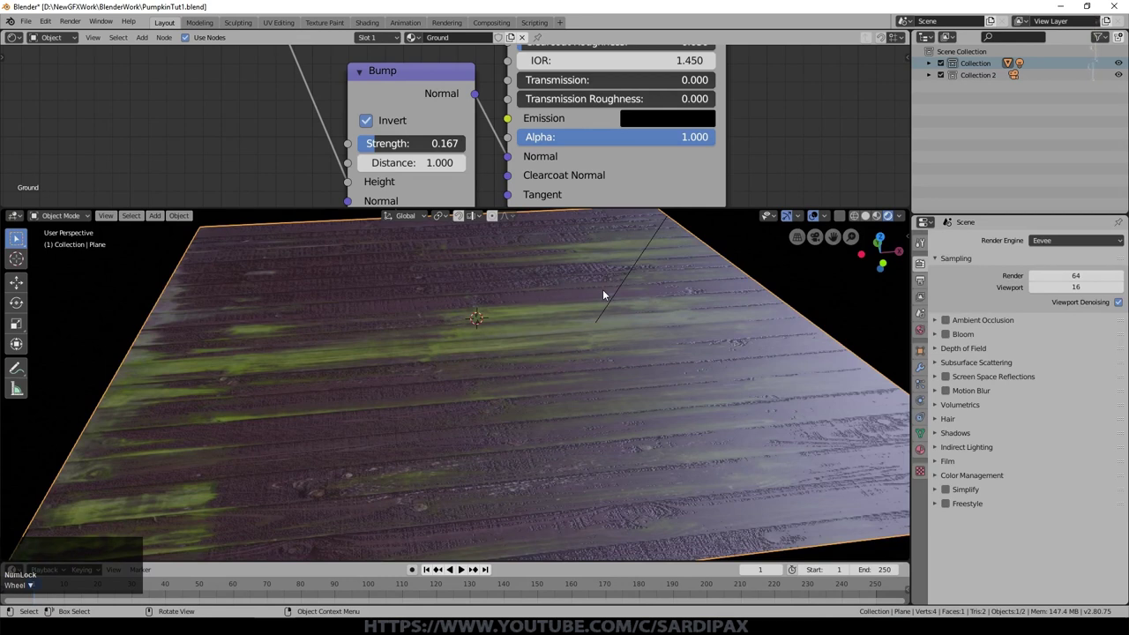
scroll("up", 3)
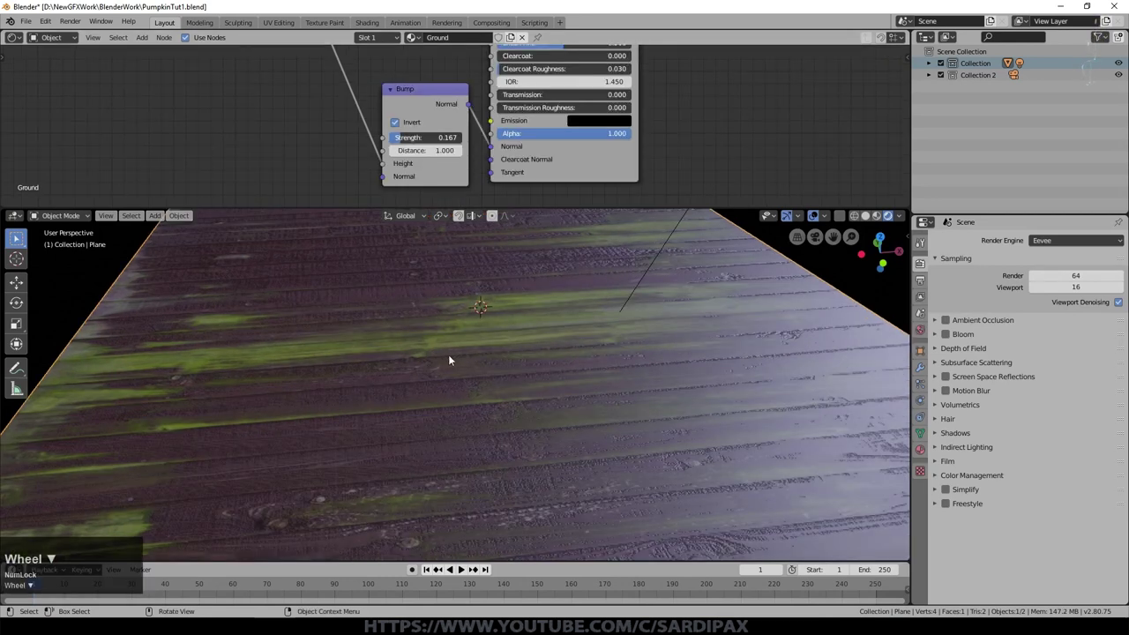
middle_click(698, 94)
left_click(481, 107)
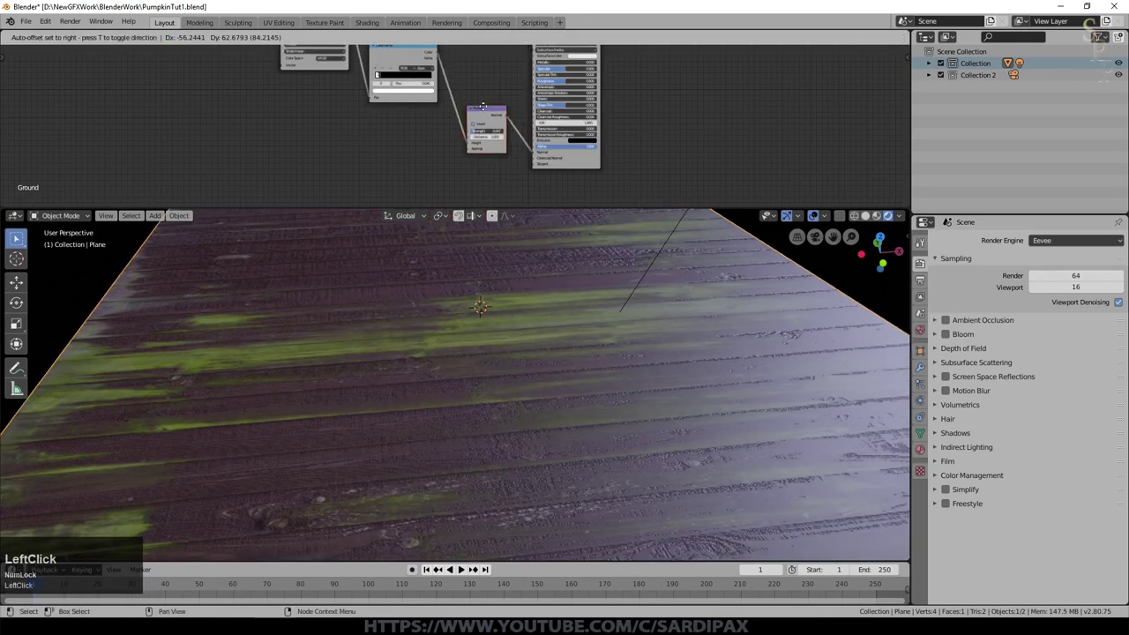
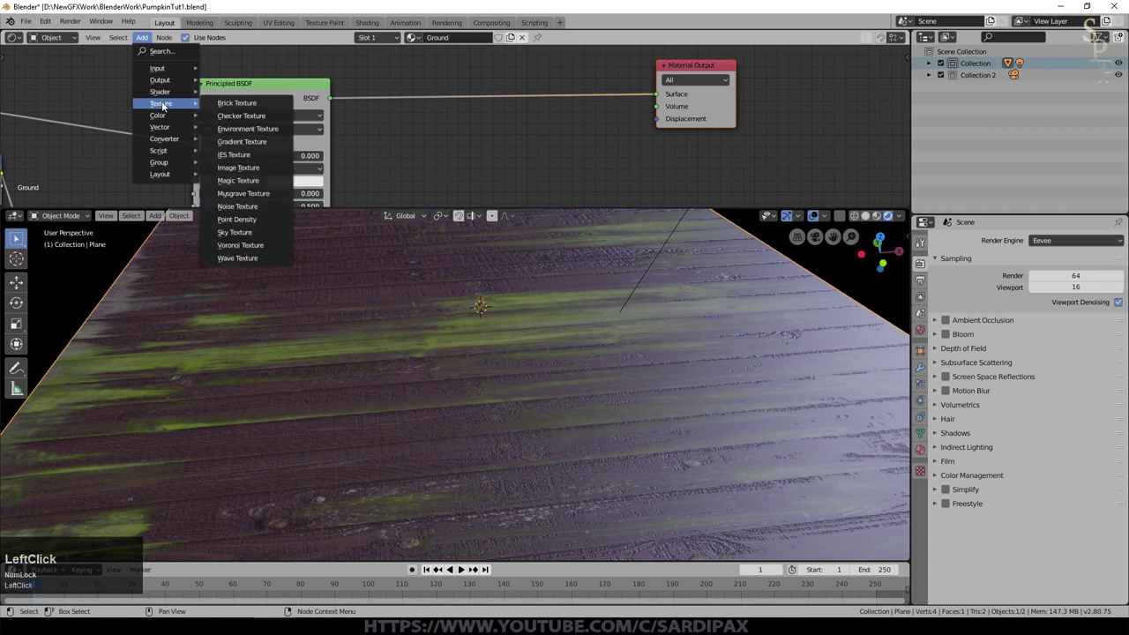
Add a Noise Texture at scale 727.1 multiplied by 0.001 driving the Ground displacement
left_click(259, 208)
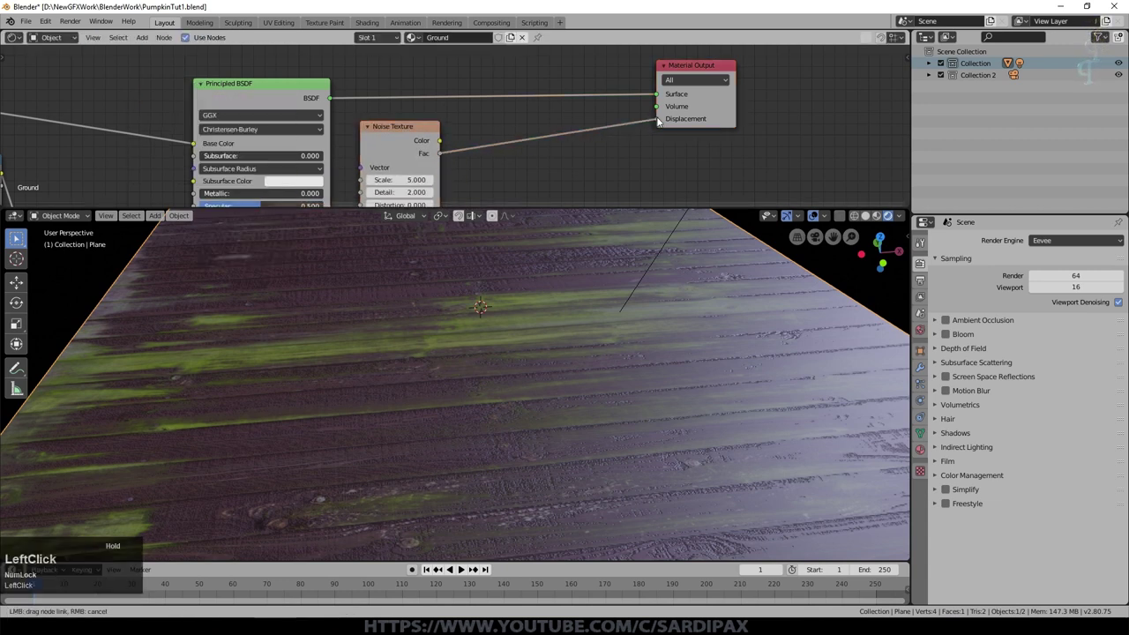
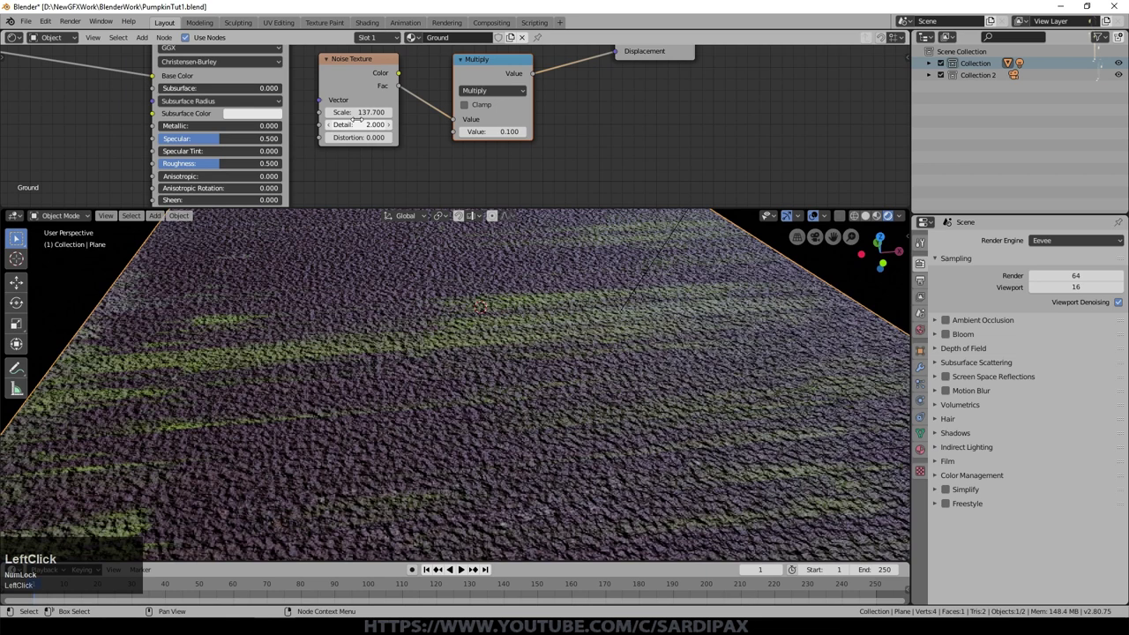
key("KP_2")
key("KP_0")
key("KP_Enter")
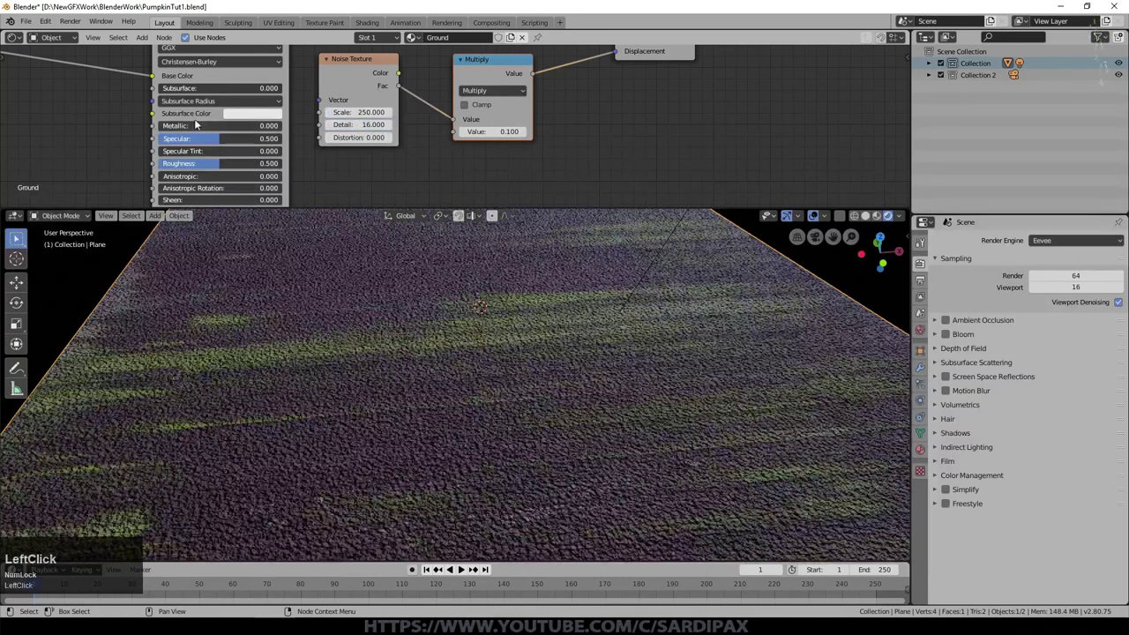
scroll("up", 3)
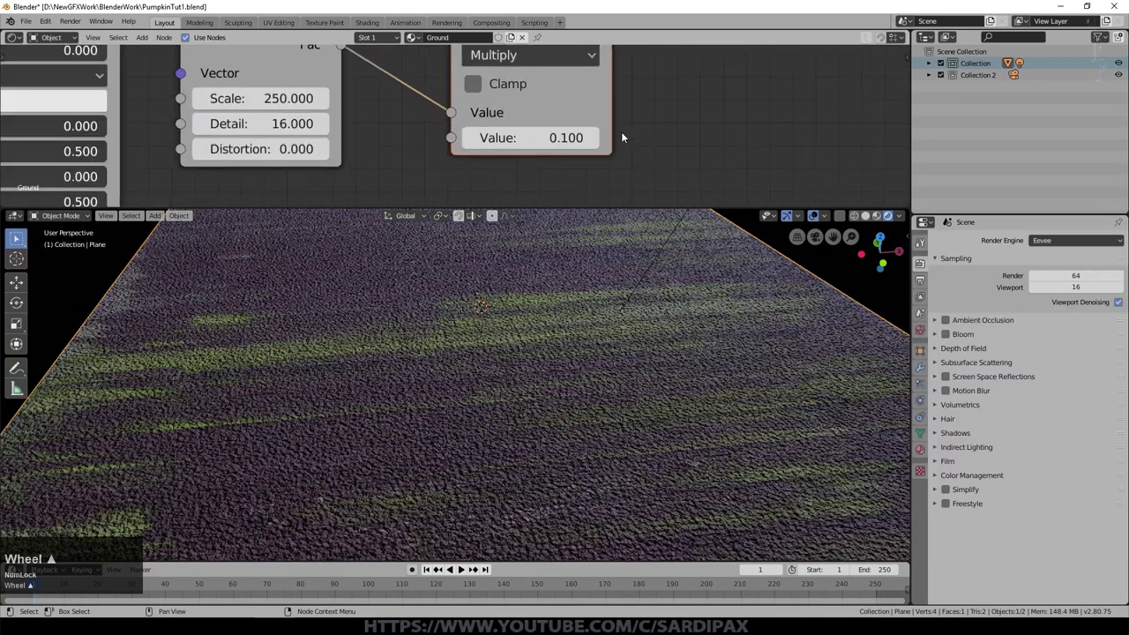
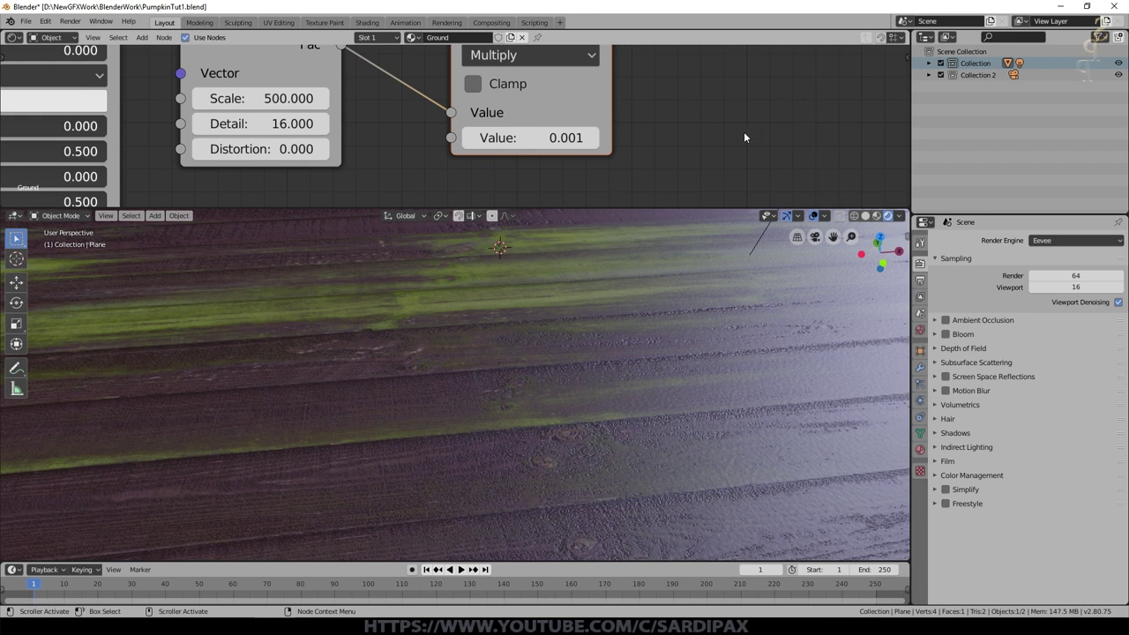
scroll("up", 3)
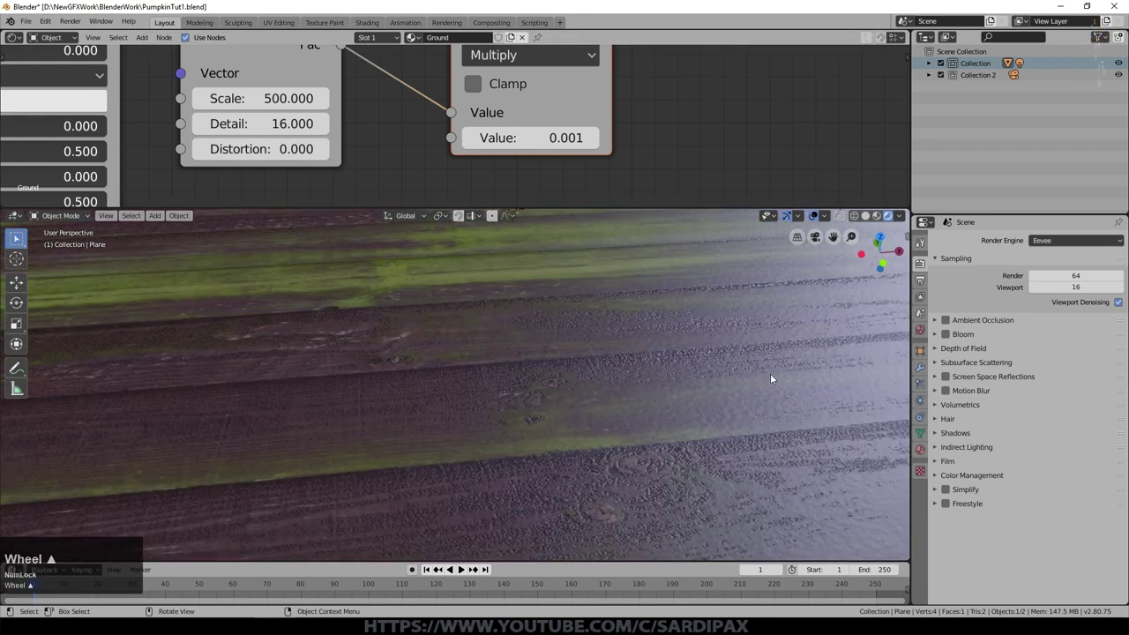
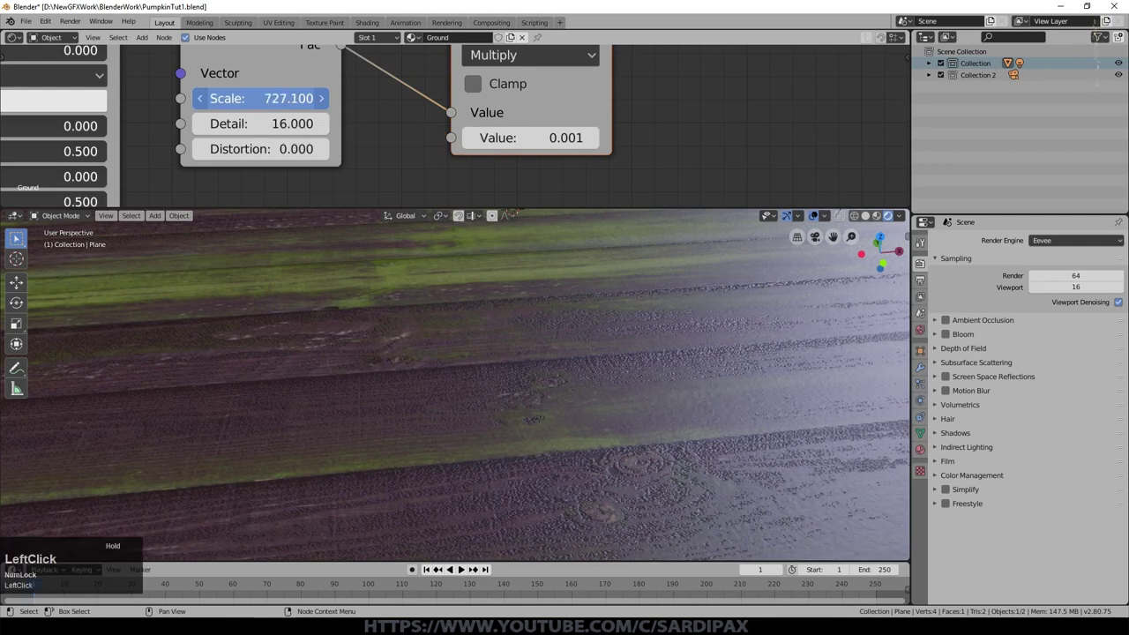
scroll("down", 3)
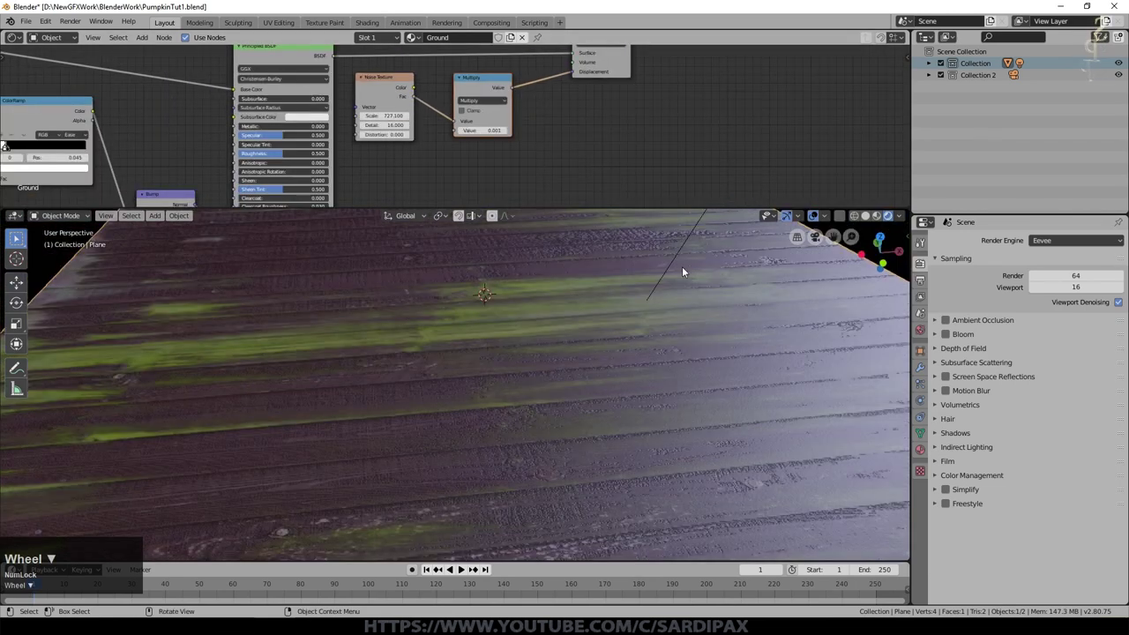
middle_click(624, 356)
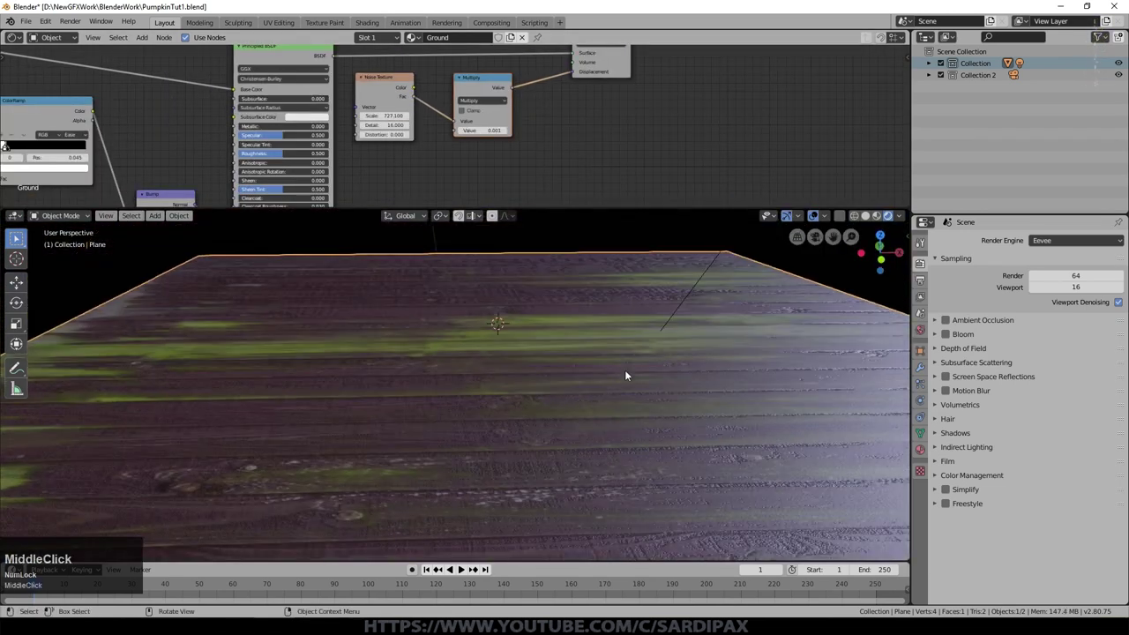
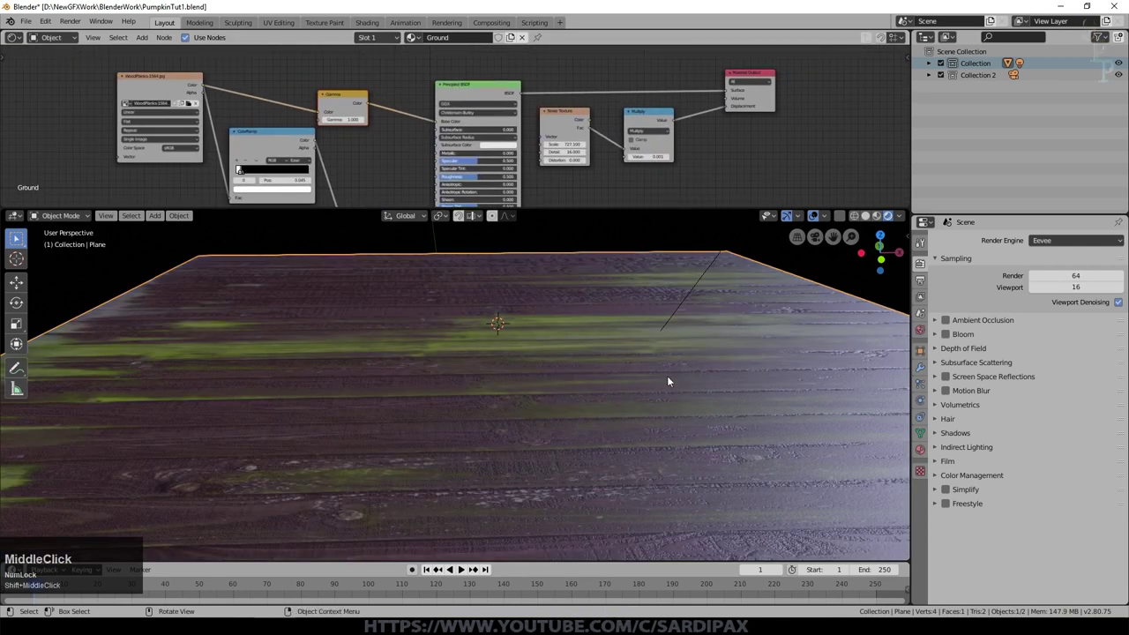
Set the wood Gamma to 1.2, Principled BSDF Roughness to 0.214, and save the file
scroll("up", 3)
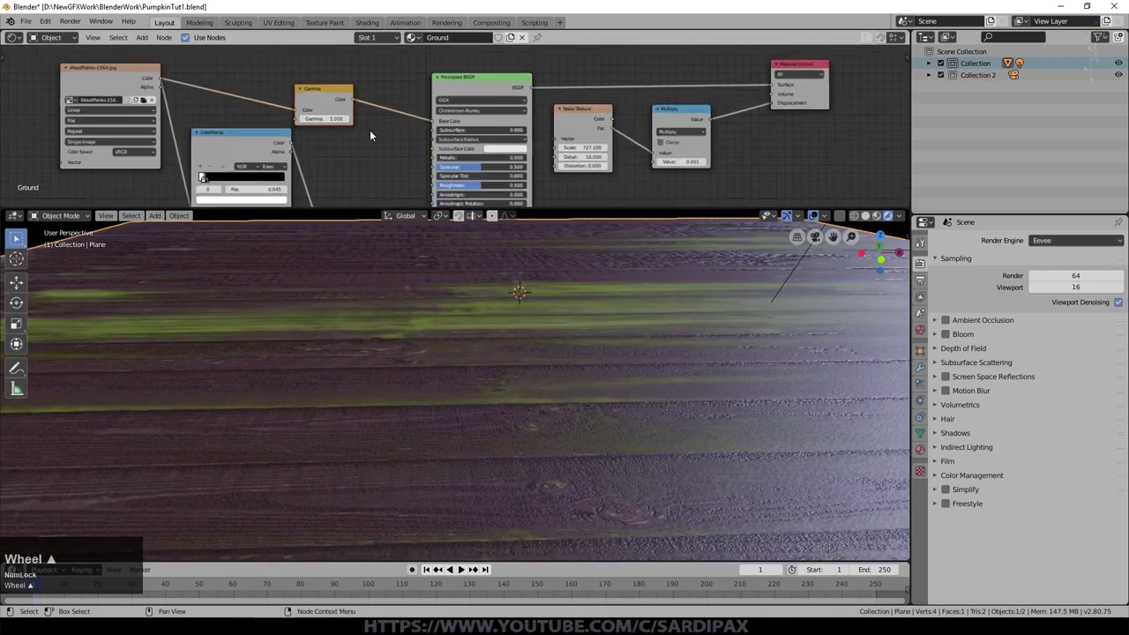
left_click(312, 119)
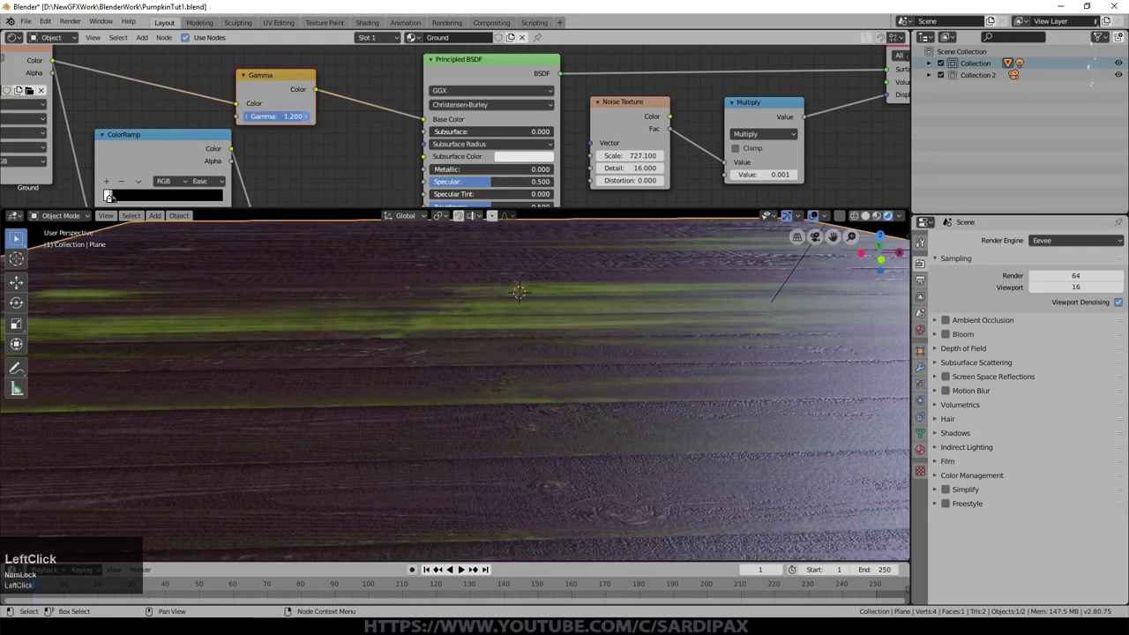
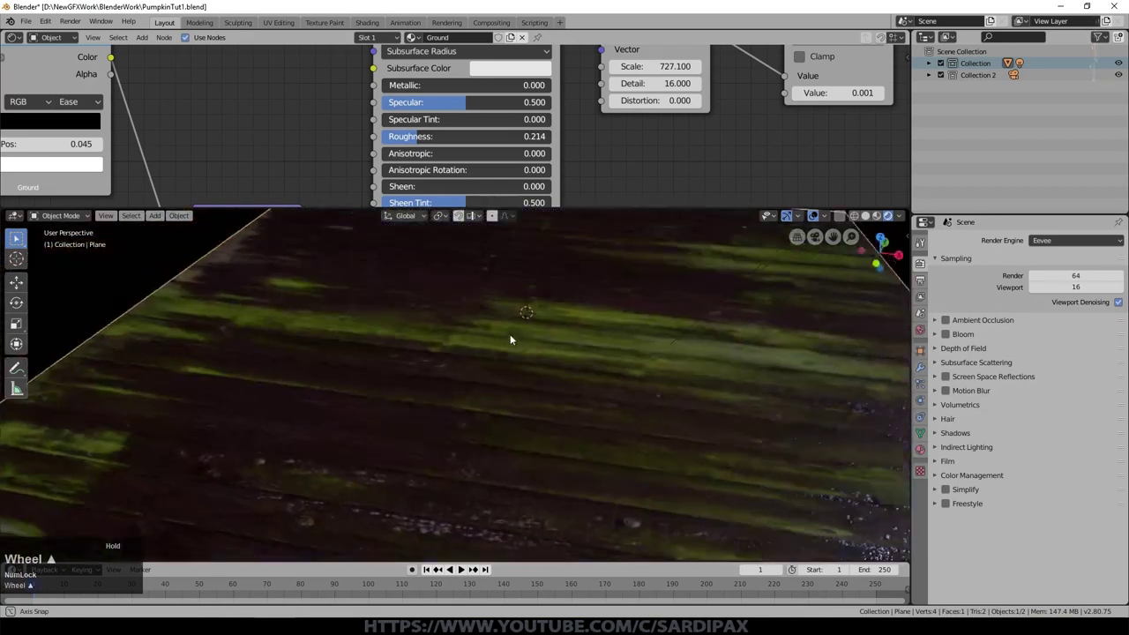
scroll("down", 3)
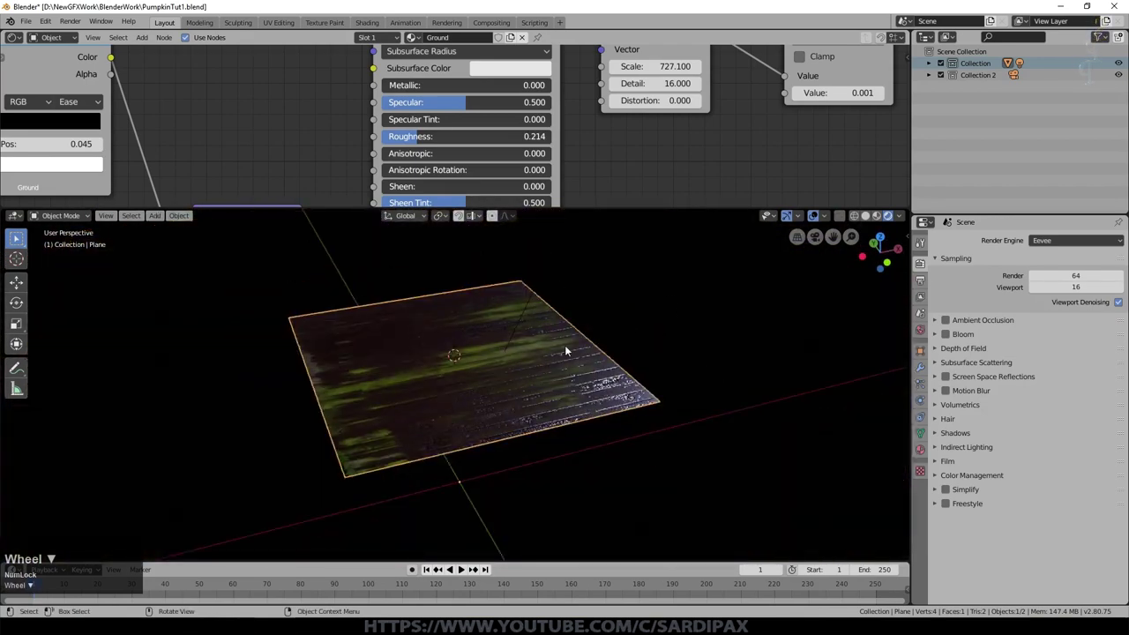
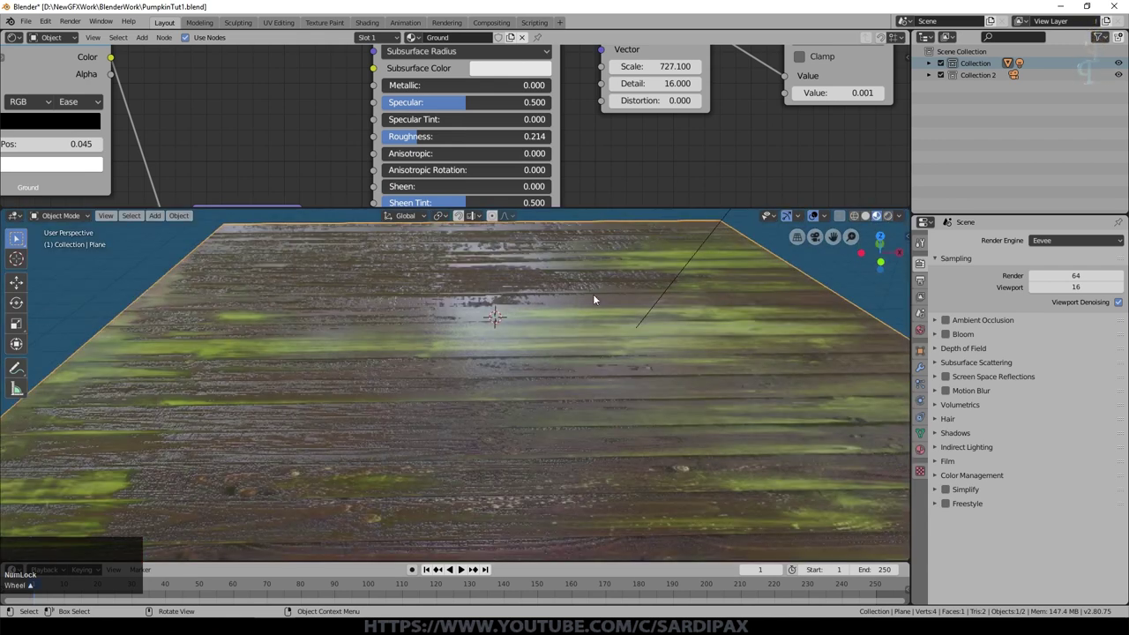
key("ctrl+s")
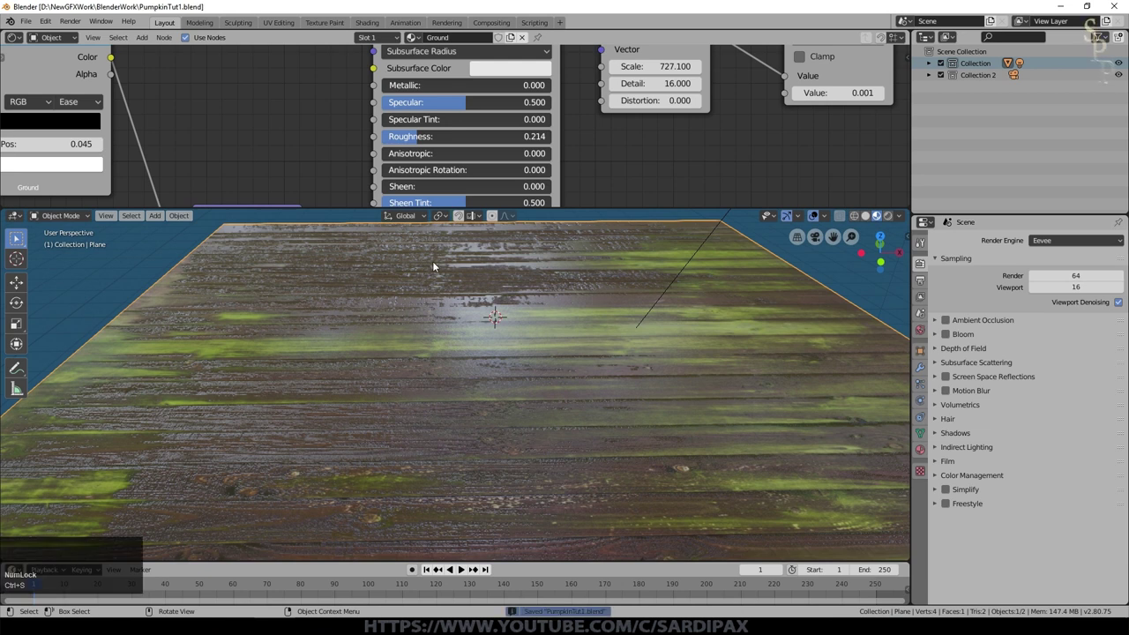
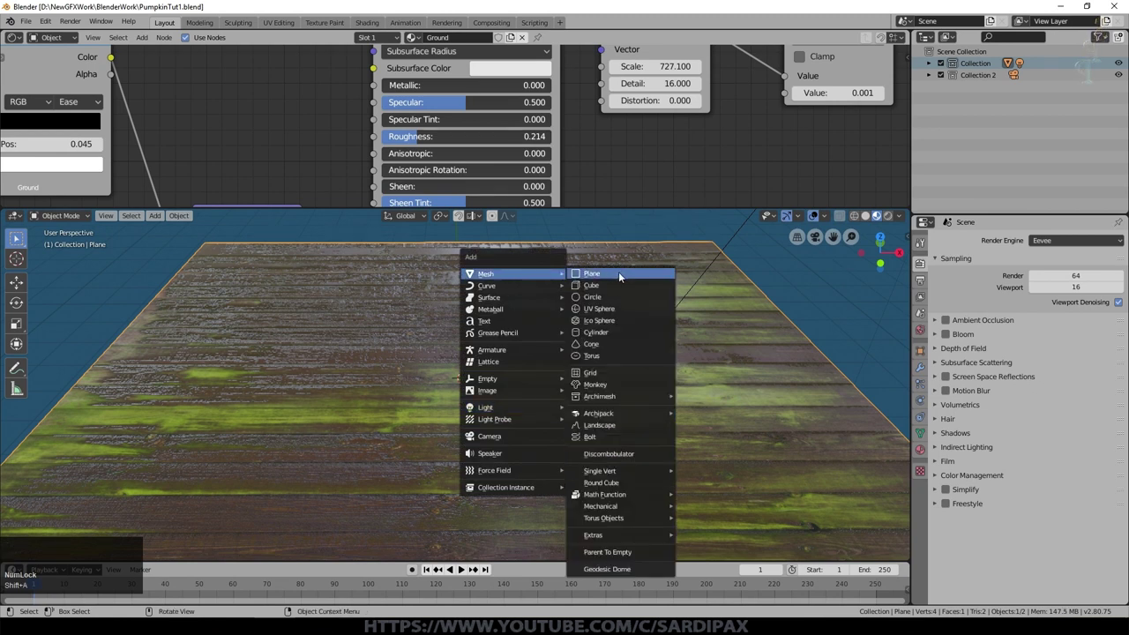
Add a UV sphere above the ground and enter Edit Mode to select alternating vertical loops
left_click(623, 308)
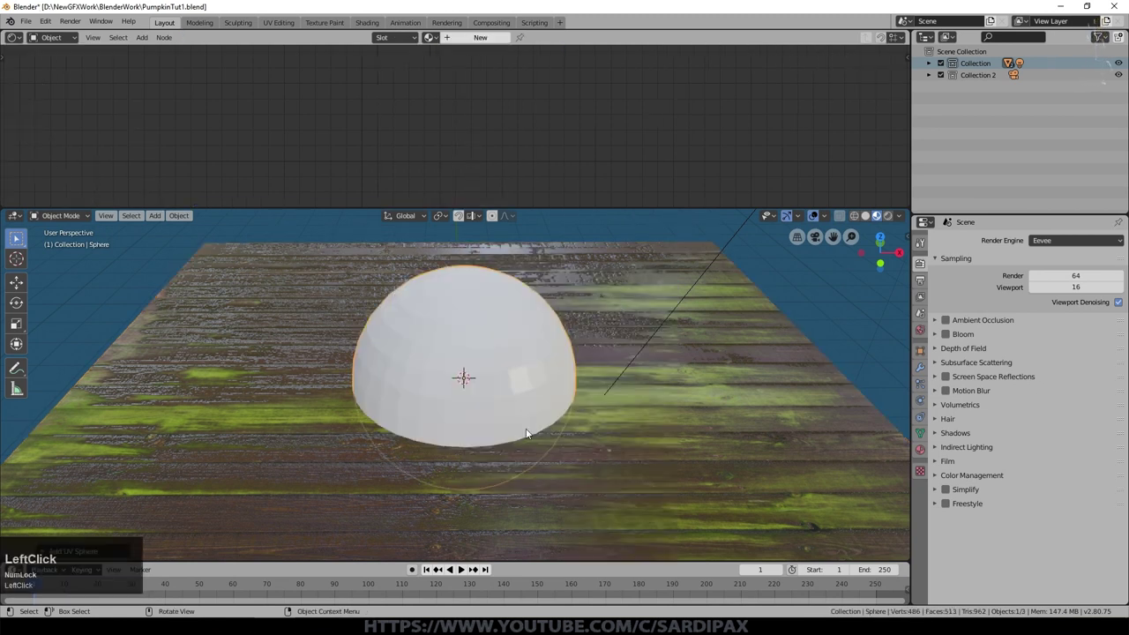
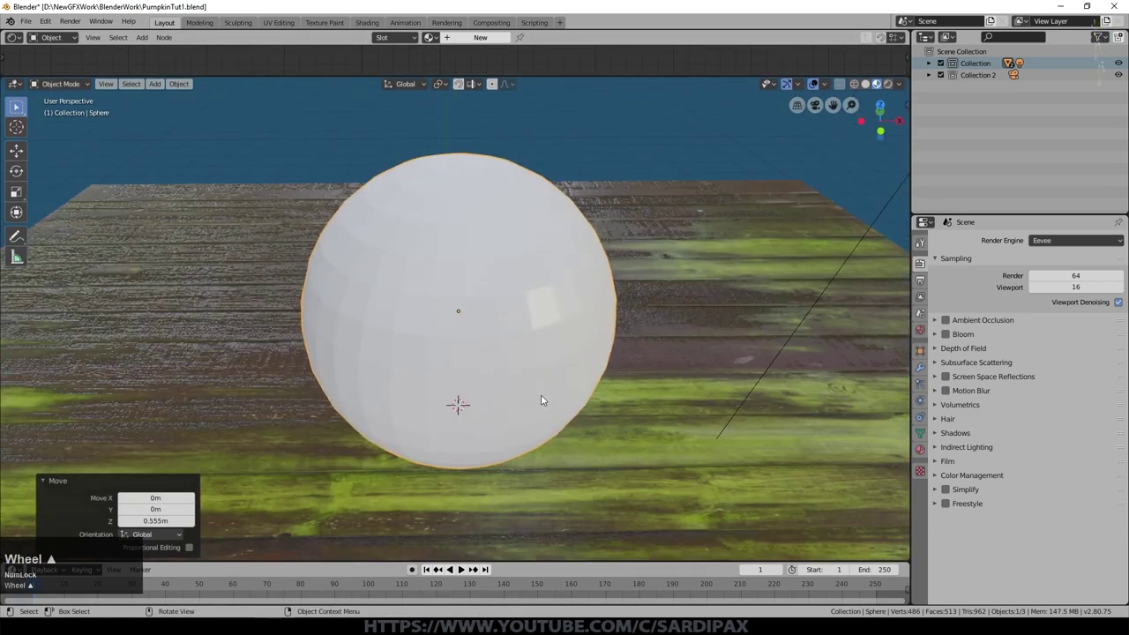
key("Tab")
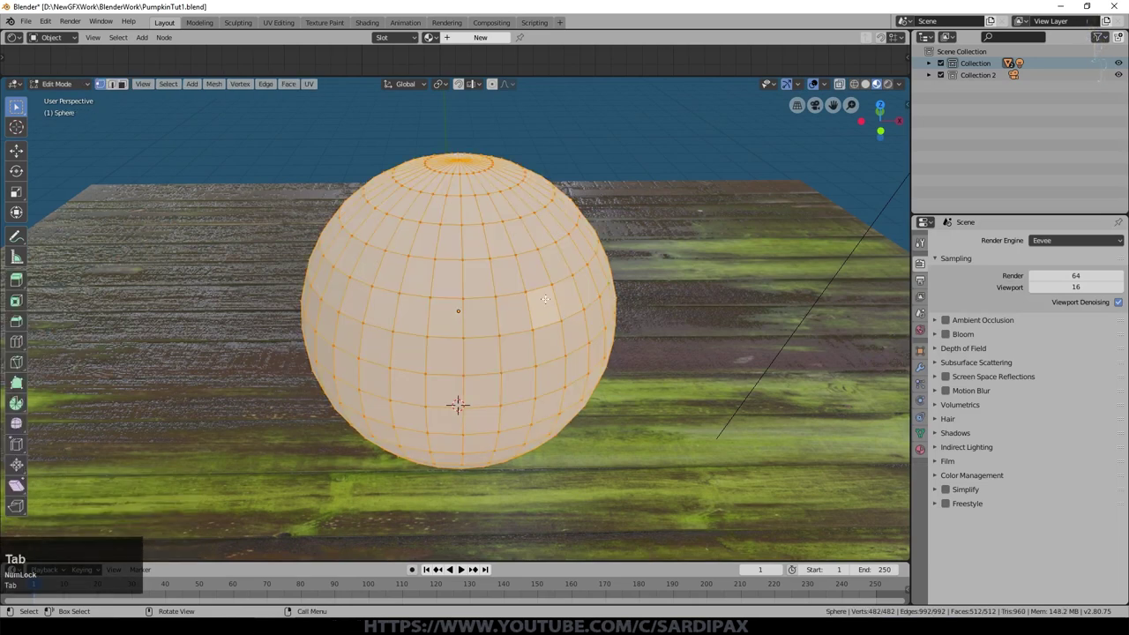
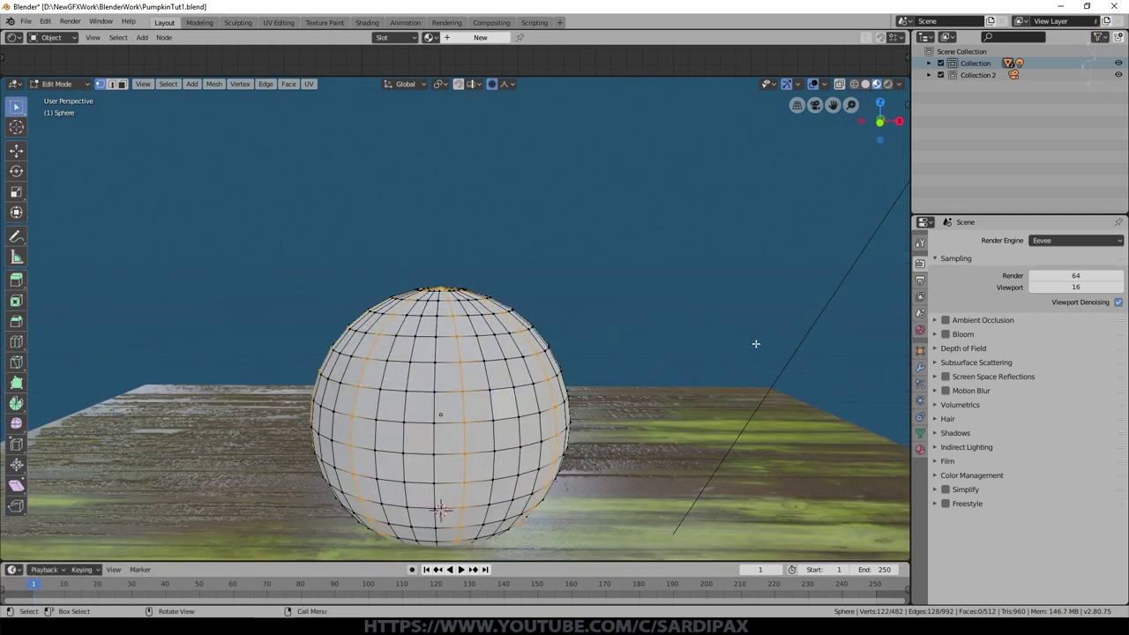
Shrink the selected loops with proportional editing into pumpkin ribs and isolate the sphere to check it
key("s")
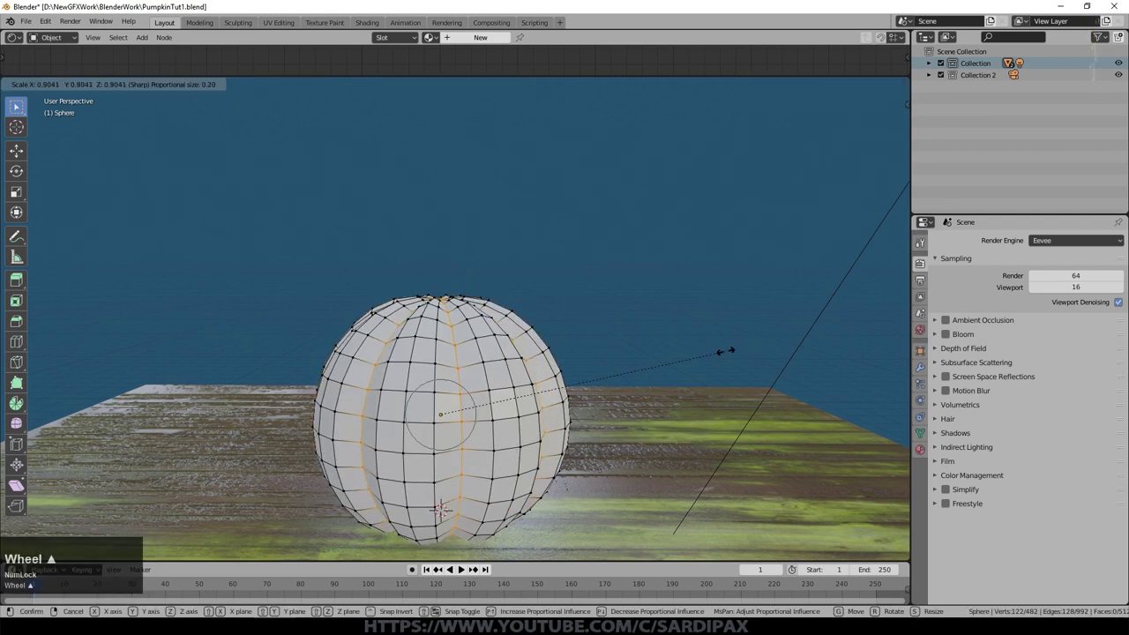
scroll("up", 3)
scroll("down", 3)
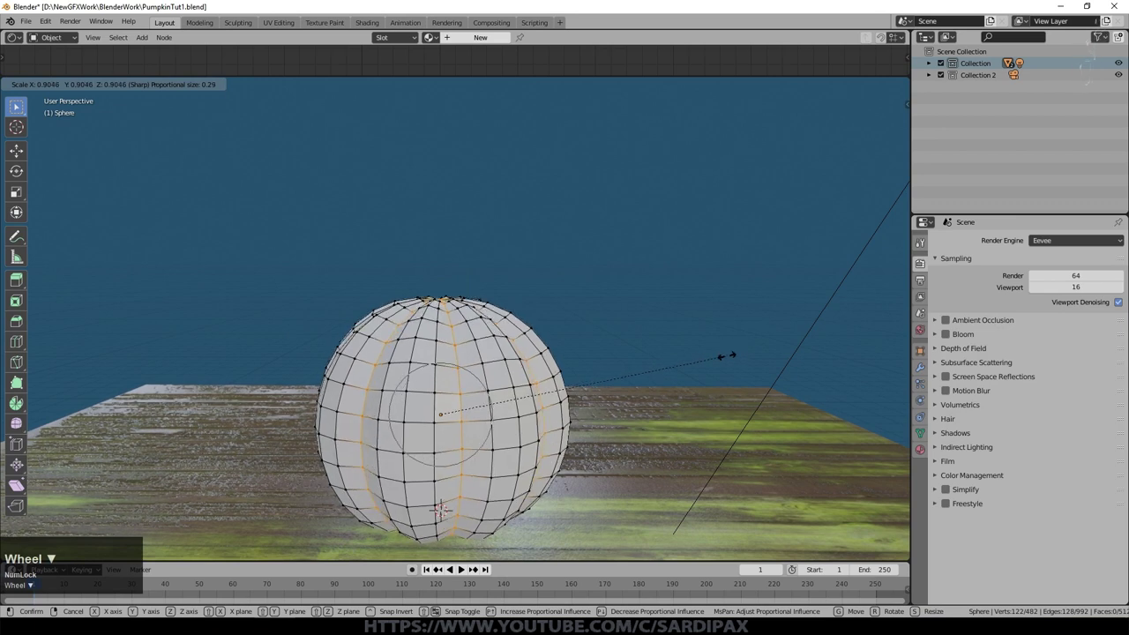
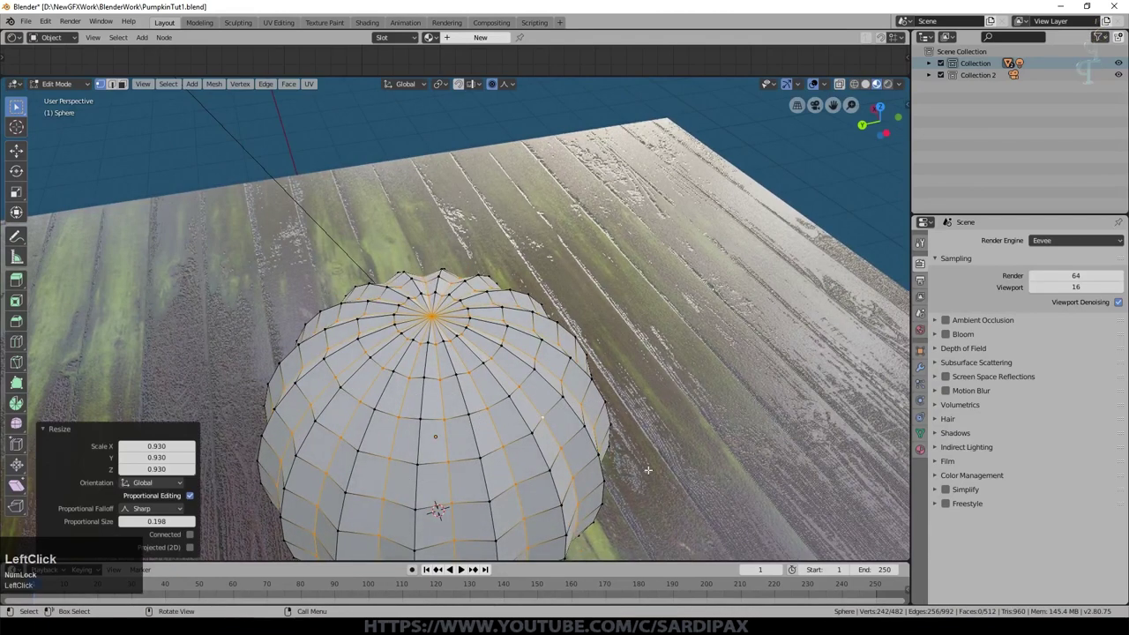
left_click(511, 90)
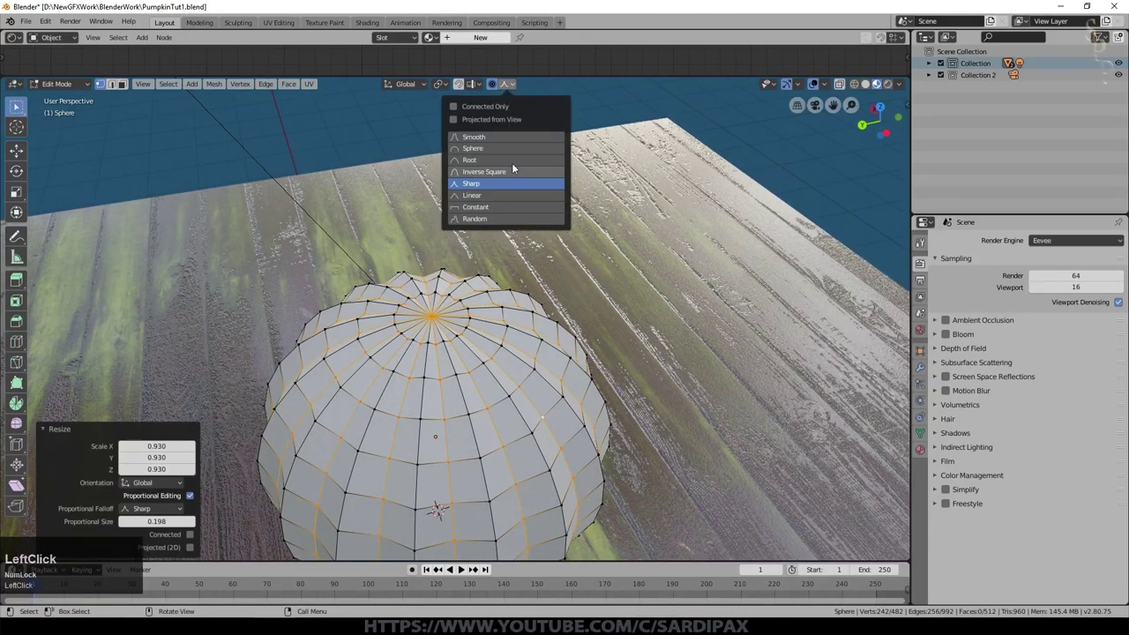
scroll("down", 3)
key("Tab")
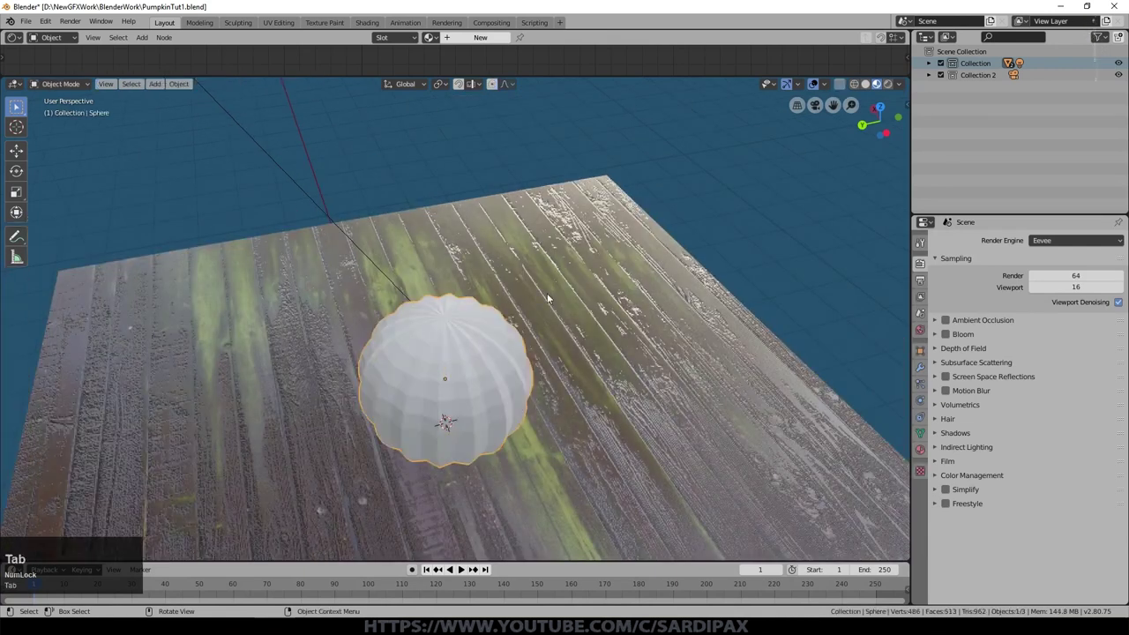
key("shift+h")
middle_click(609, 397)
key("Tab")
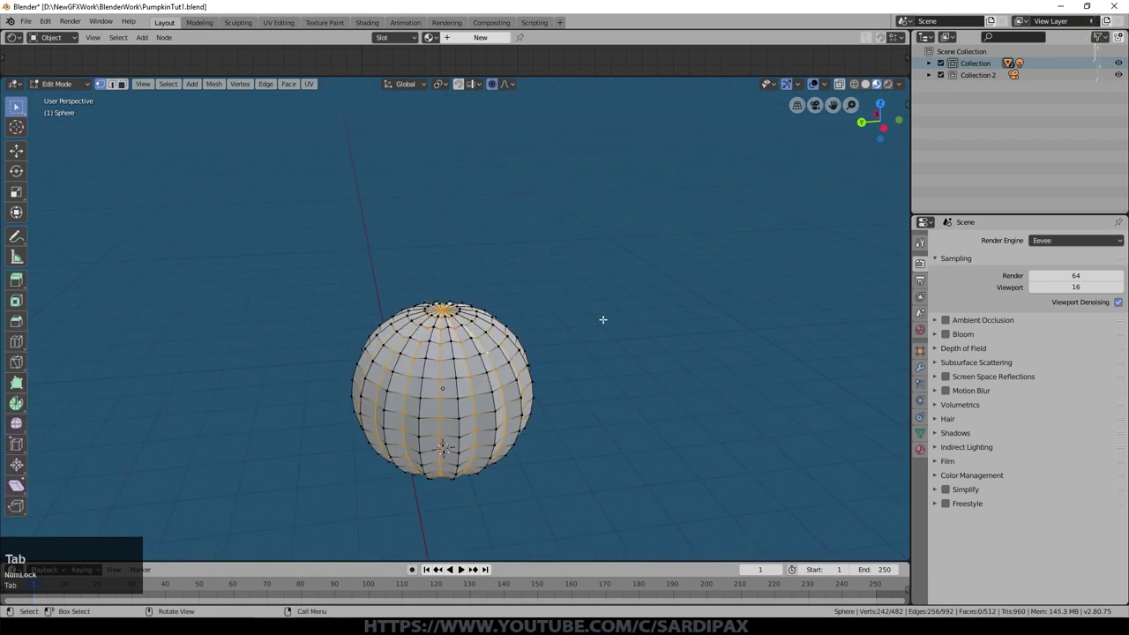
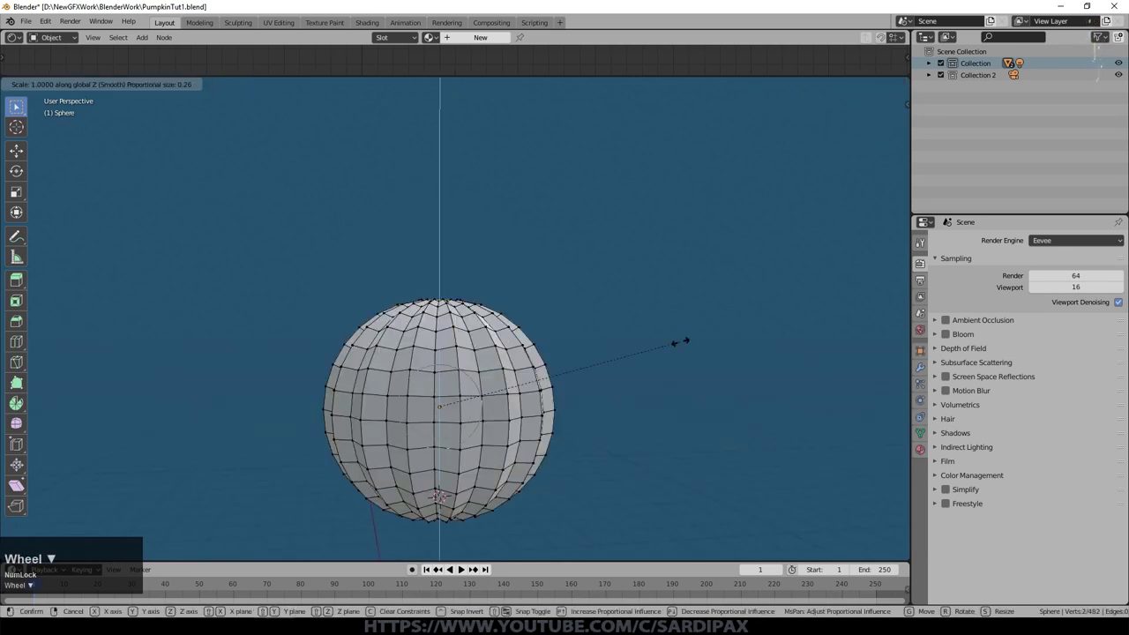
Squash the body along Z and apply smooth shading to the pumpkin surface
scroll("down", 3)
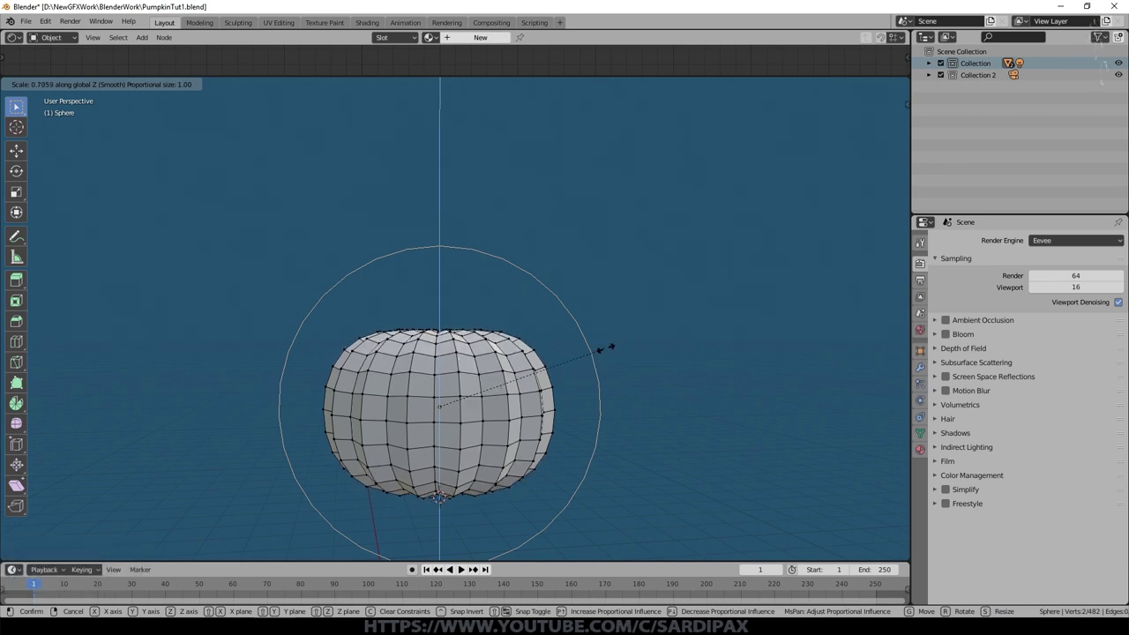
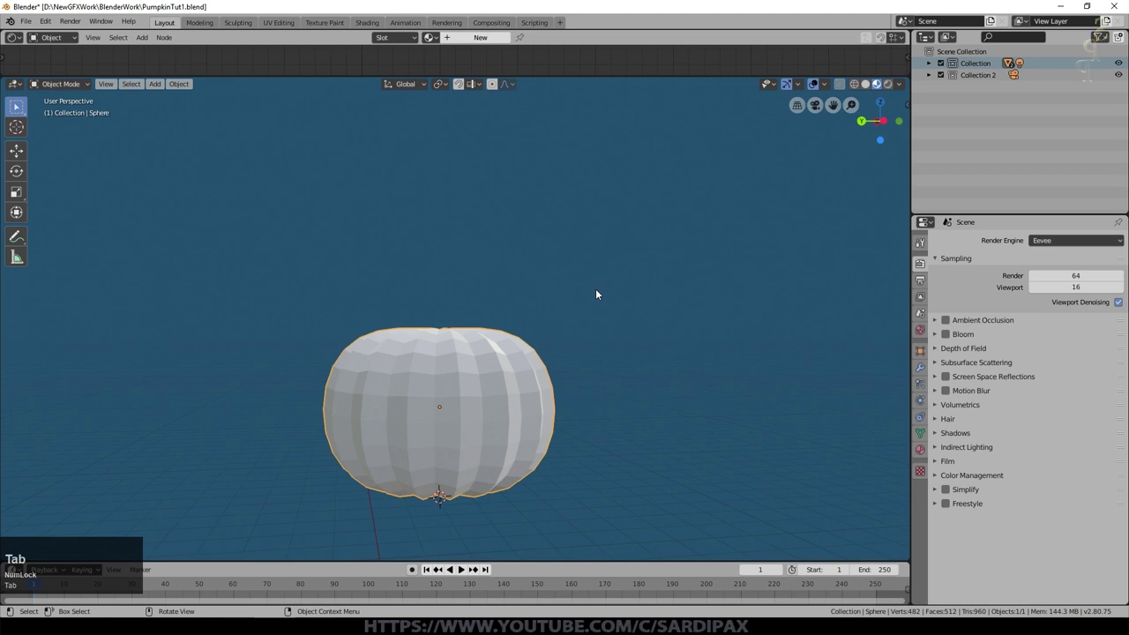
left_click(538, 374)
middle_click(576, 328)
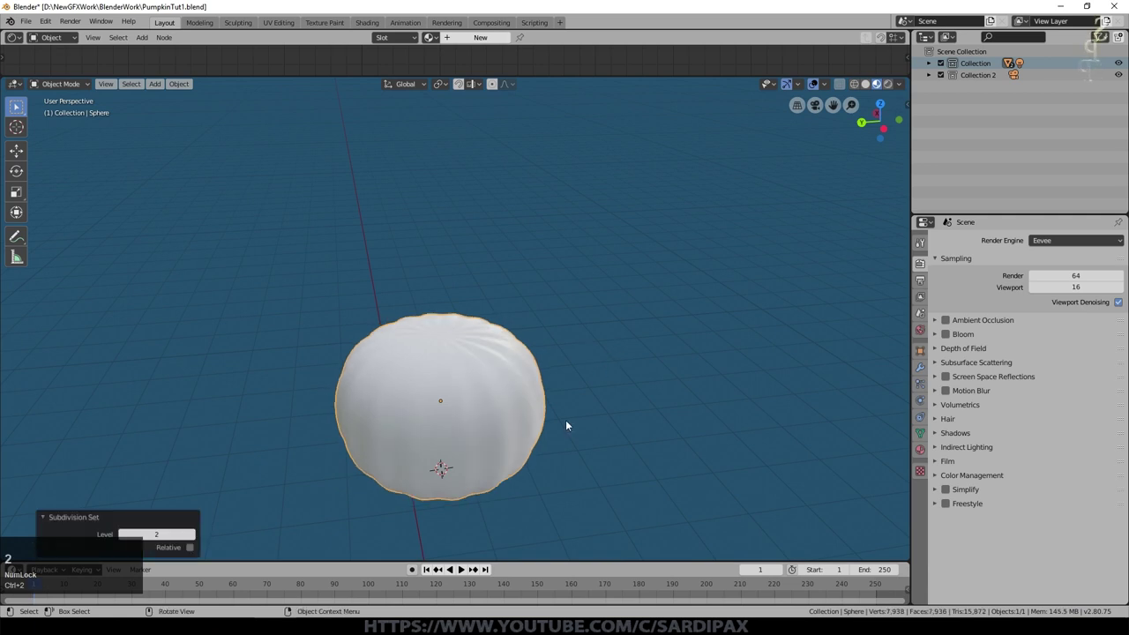
middle_click(547, 344)
scroll("up", 3)
Extrude the top ring upward and scale it down to form a tapering stem
key("Tab")
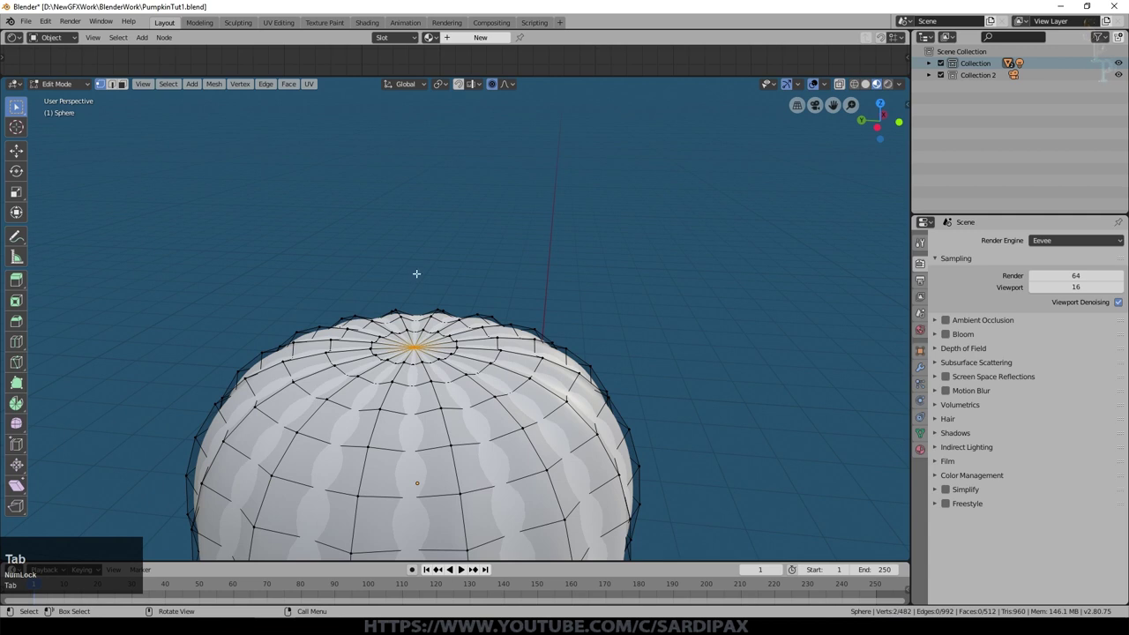
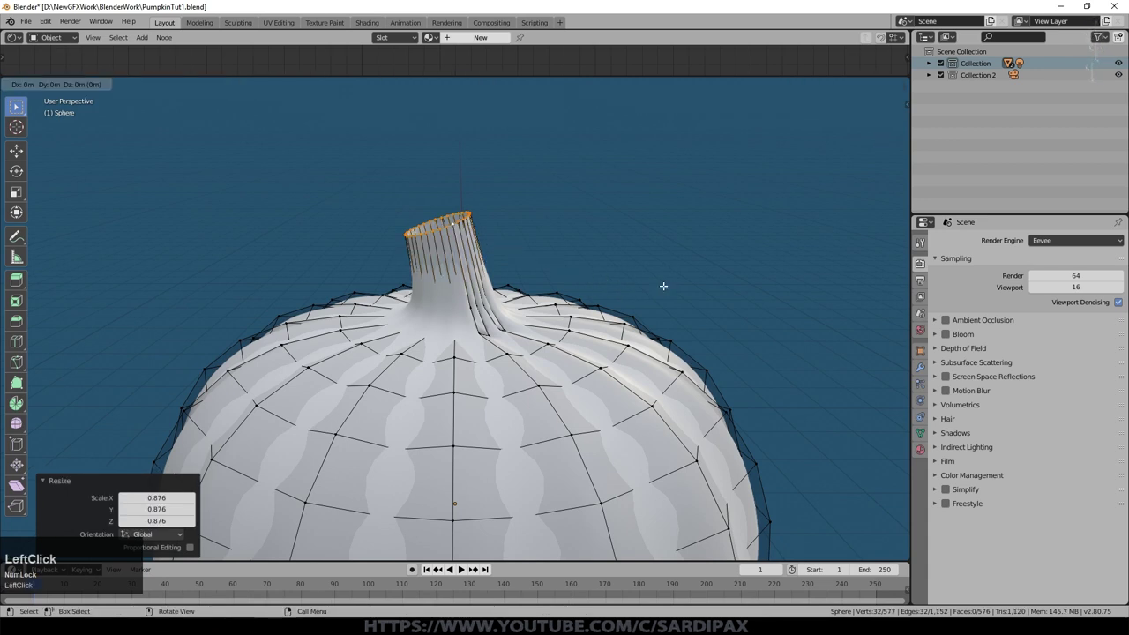
key("s")
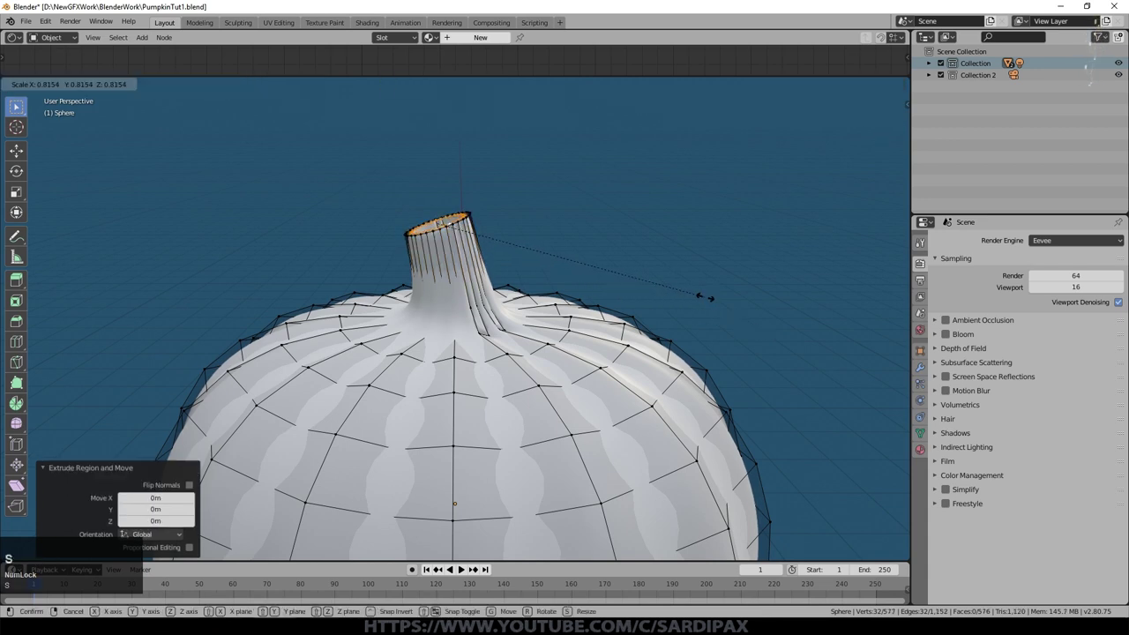
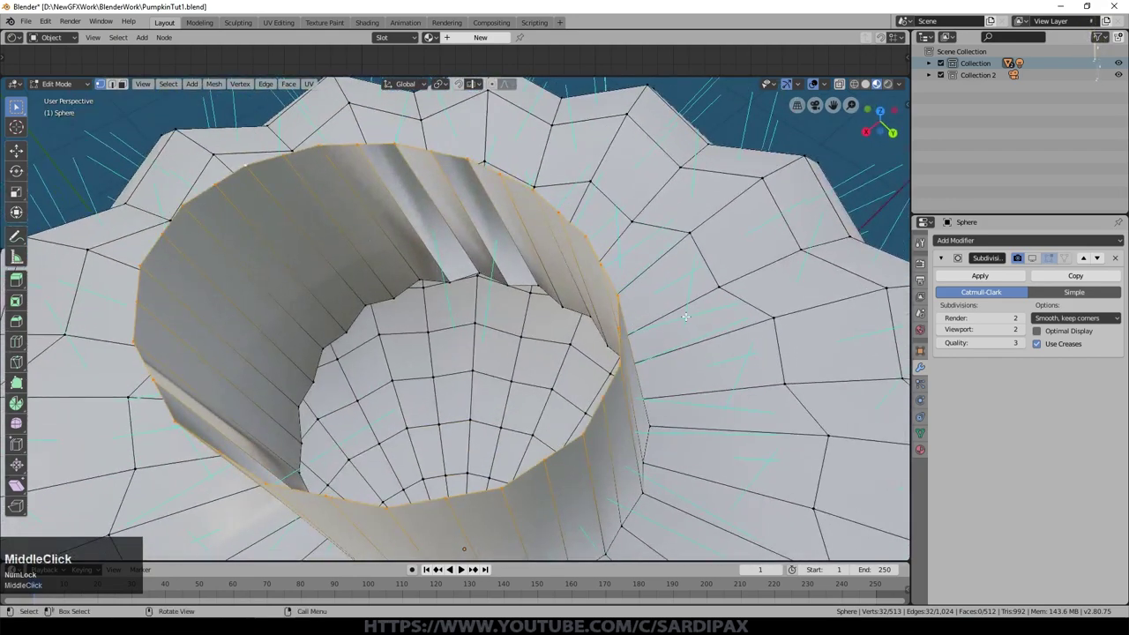
Select the whole mesh, fill the stem top and recalculate normals outward
key("a")
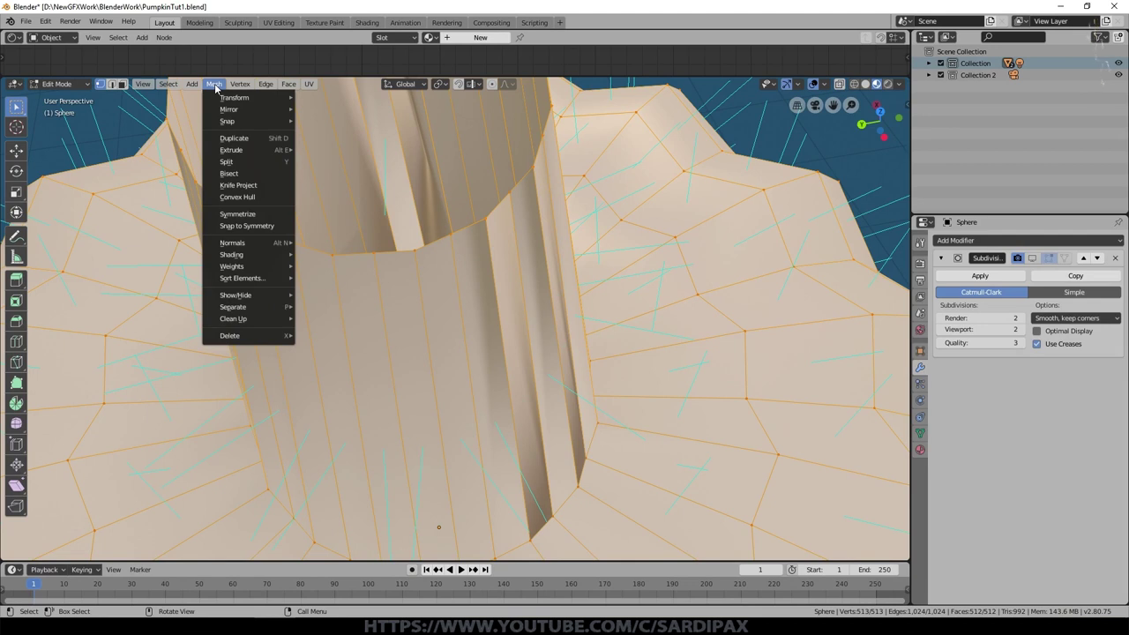
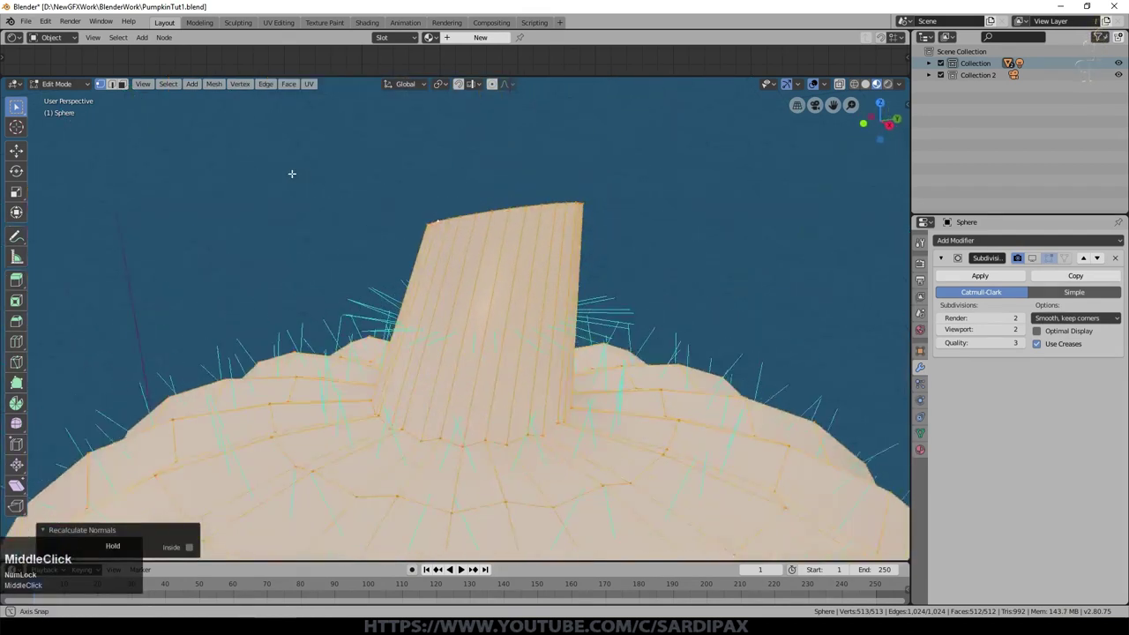
key("Tab")
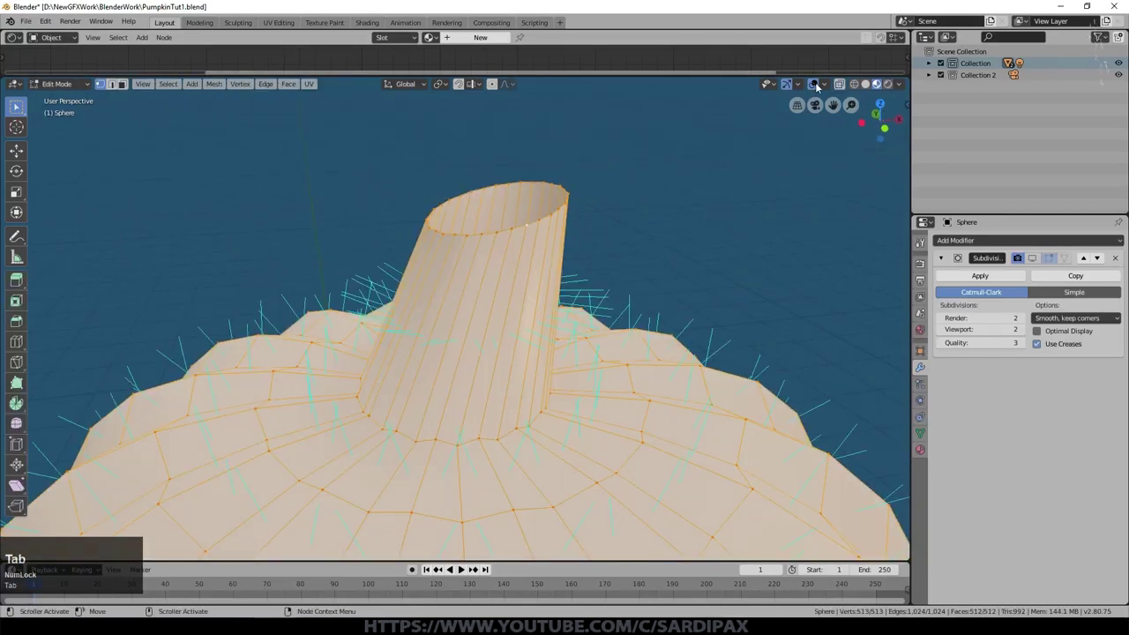
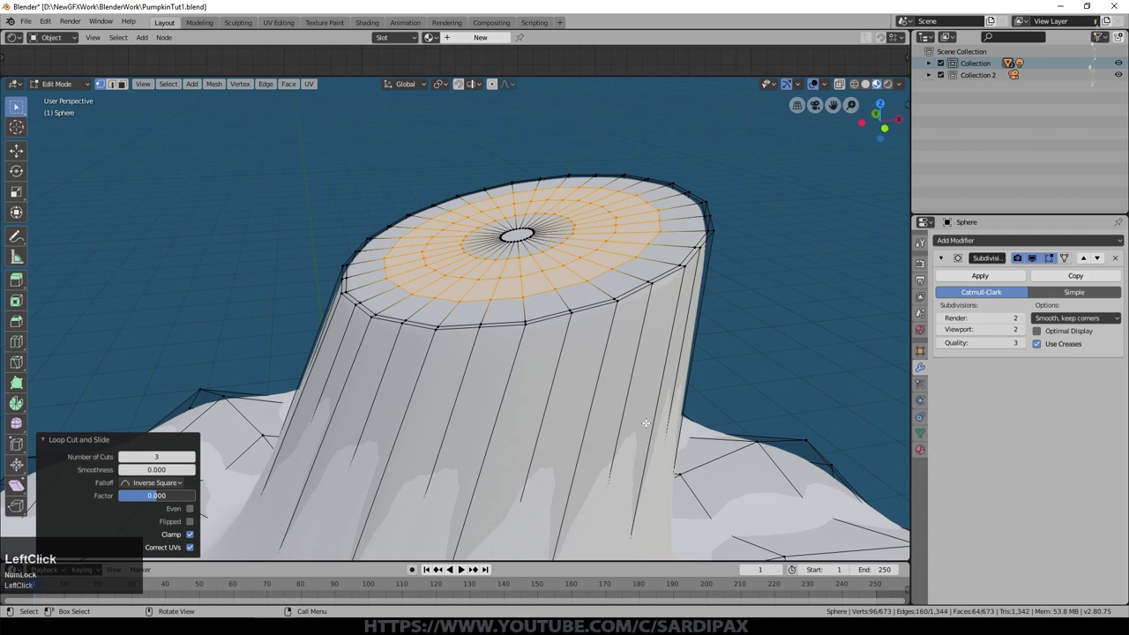
scroll("down", 3)
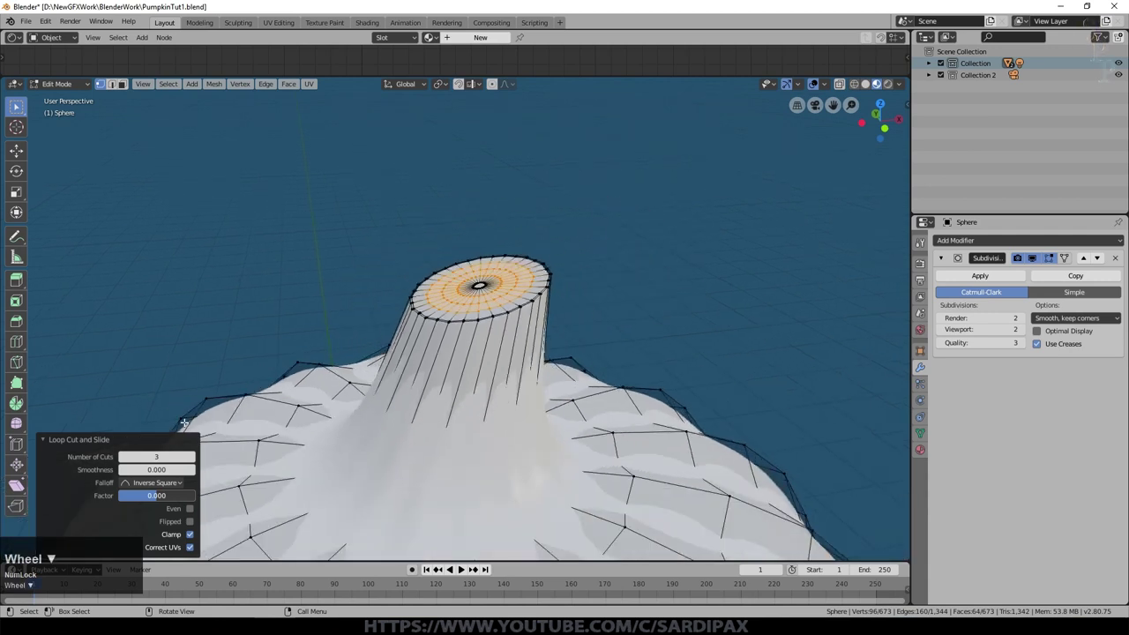
scroll("down", 3)
Add edge loops near the stem's base and rim with Ctrl+R, then view the smoothed result in Object Mode
key("ctrl+r")
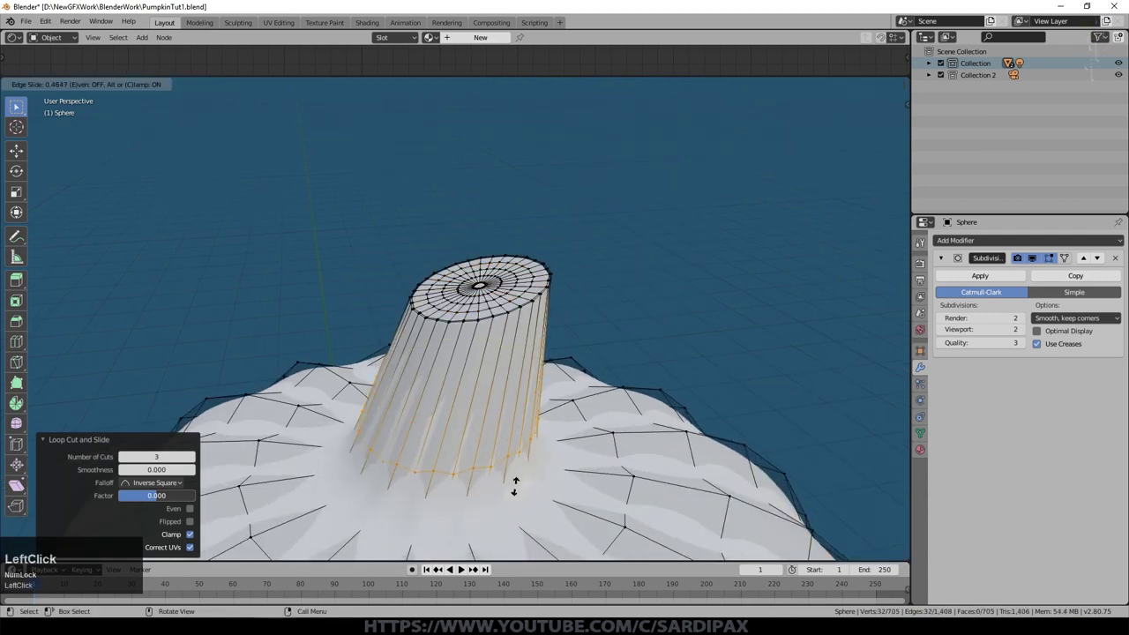
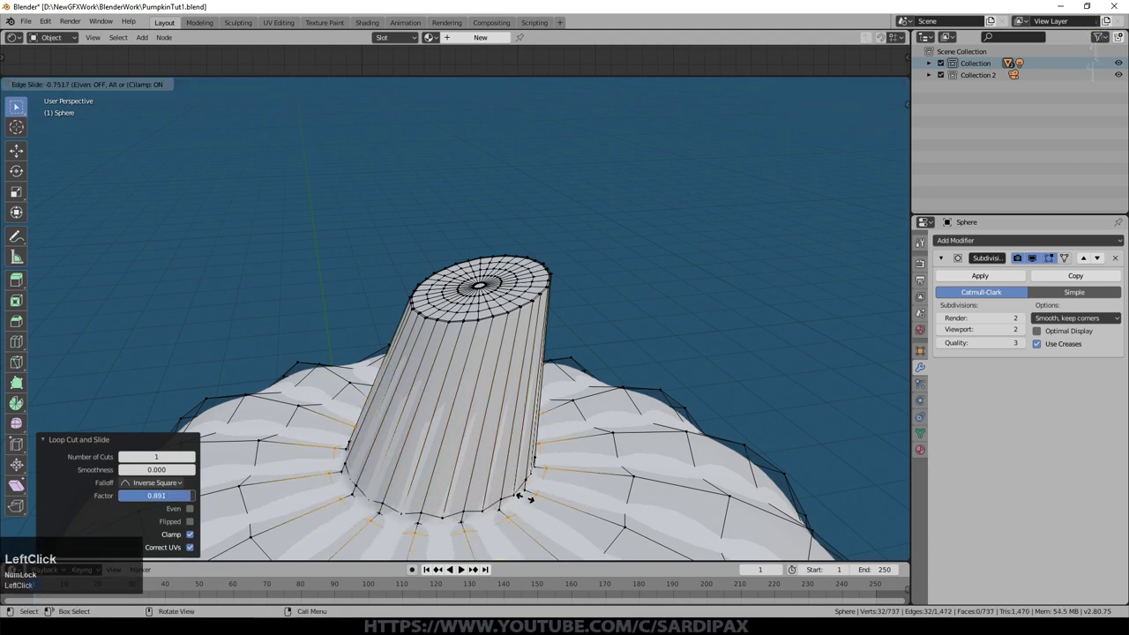
scroll("down", 3)
key("Tab")
middle_click(491, 458)
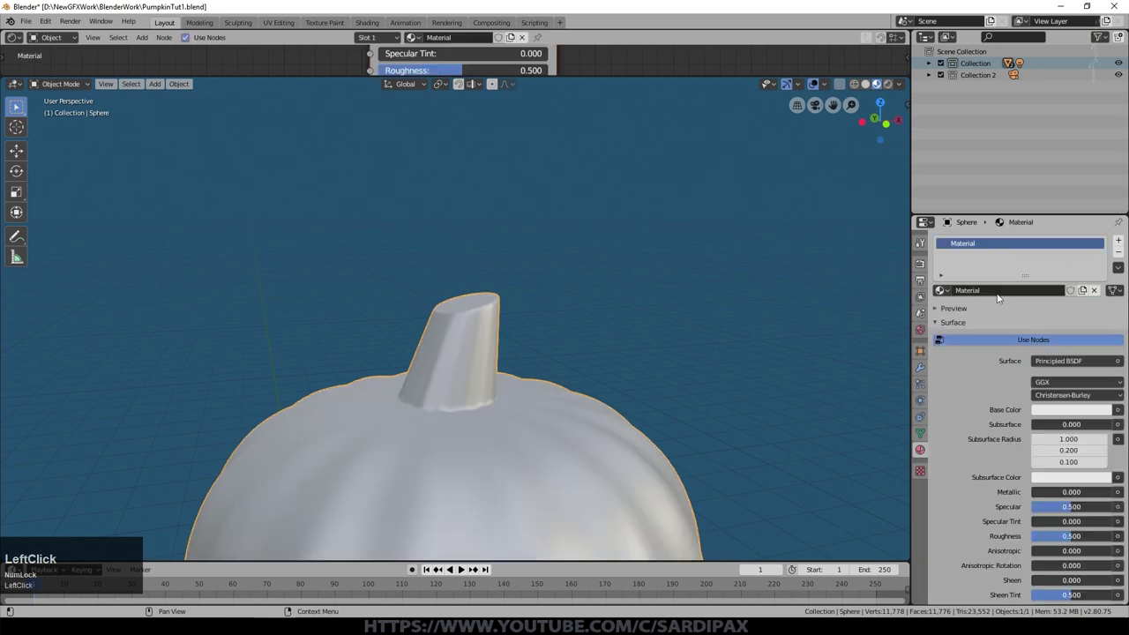
Rename the material PumpkinBody with an orange base color
left_click(941, 241)
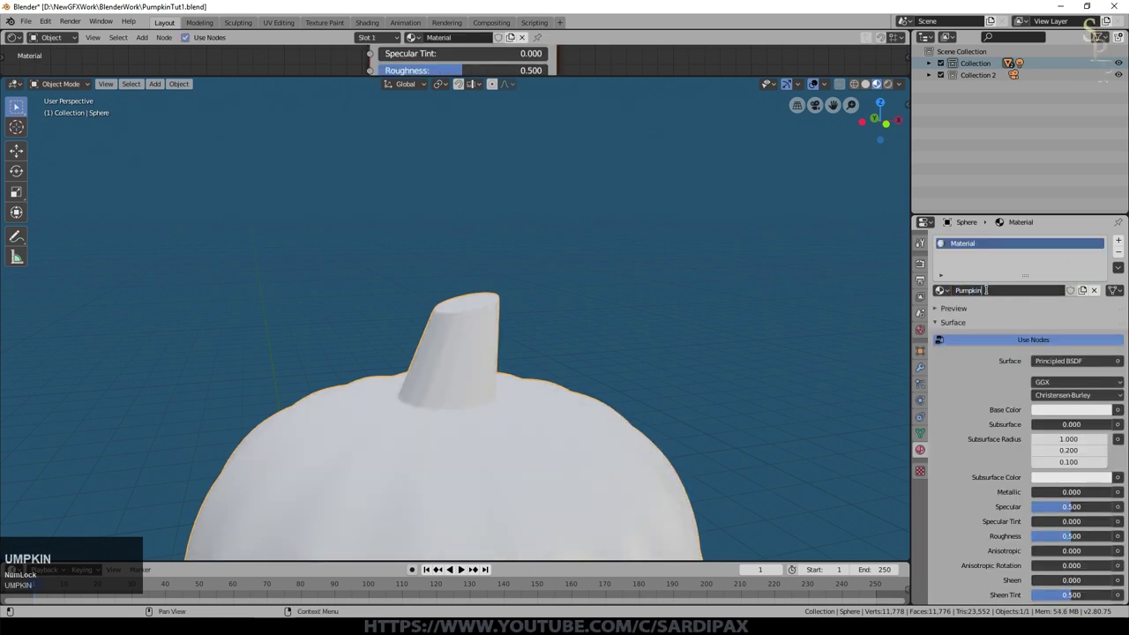
type("UMPKIN")
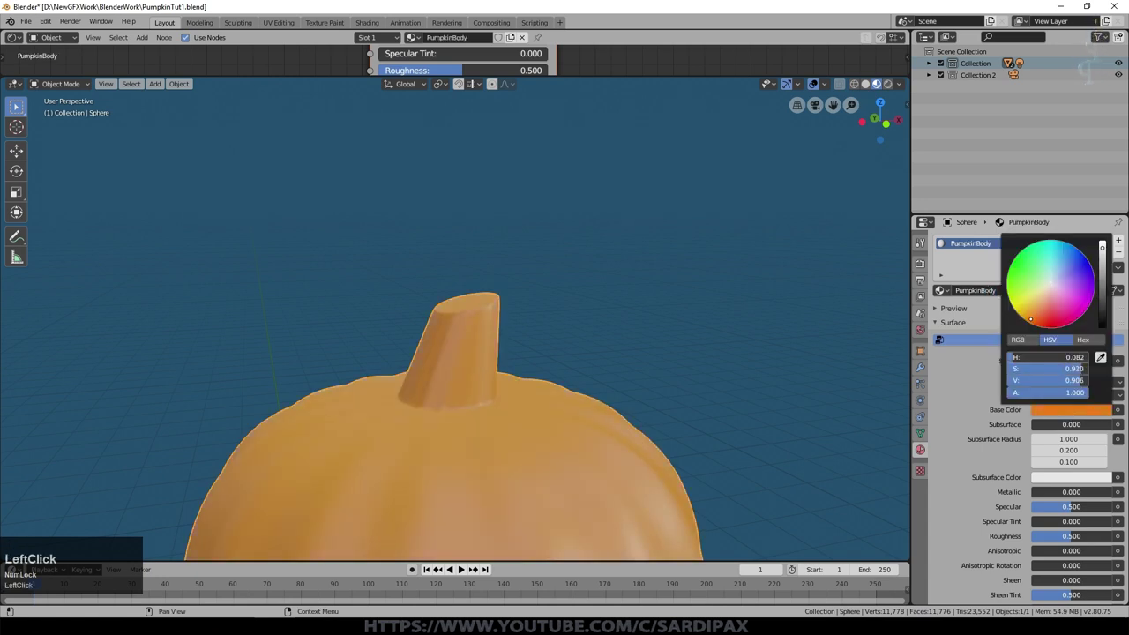
key("Tab")
scroll("up", 3)
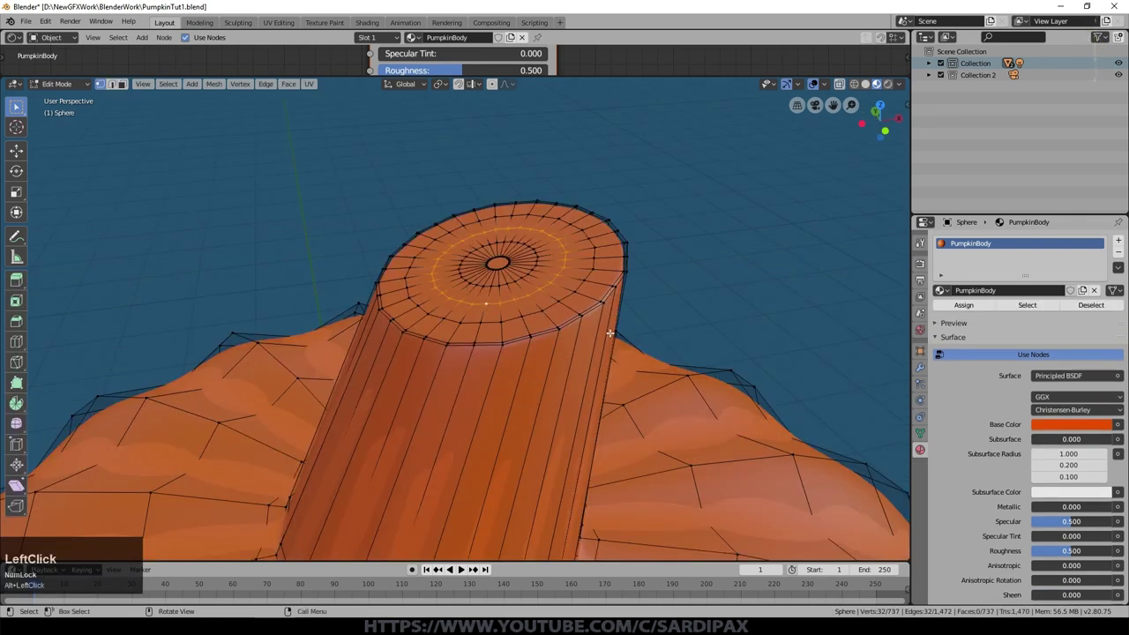
Select the stem faces and assign a new green PumpkinStem material slot
key("ctrl+KP_Add")
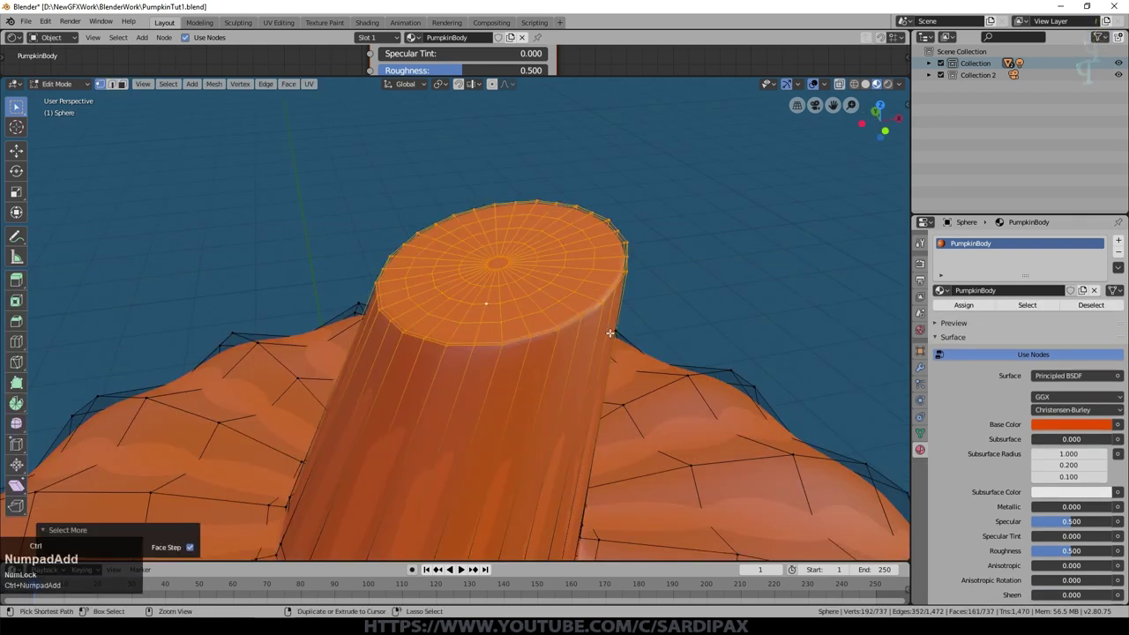
key("ctrl+KP_Add")
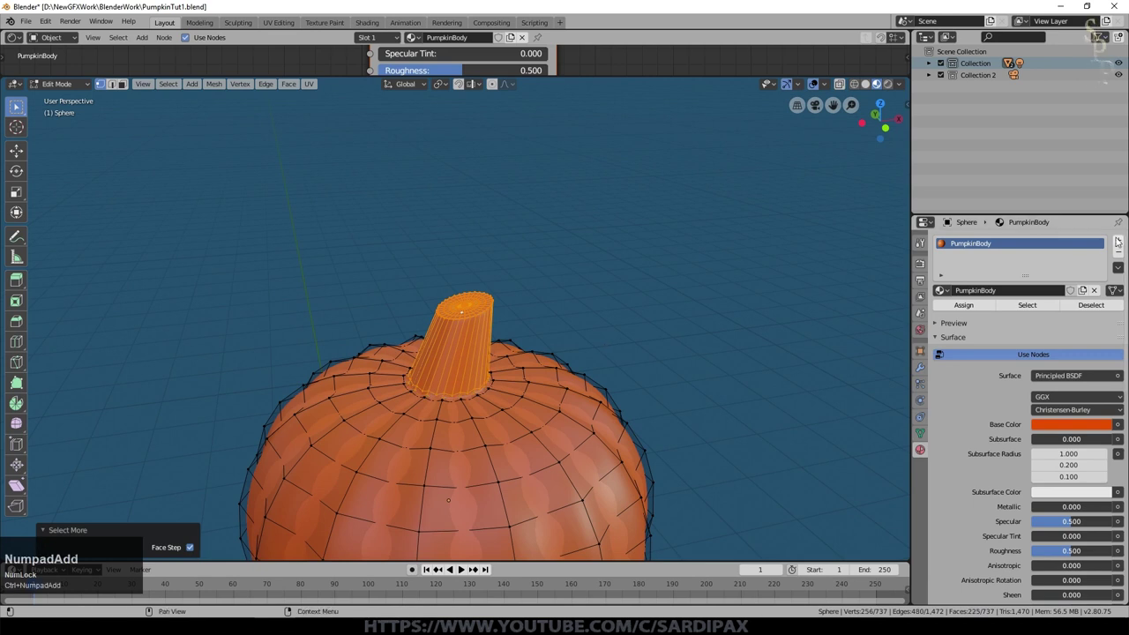
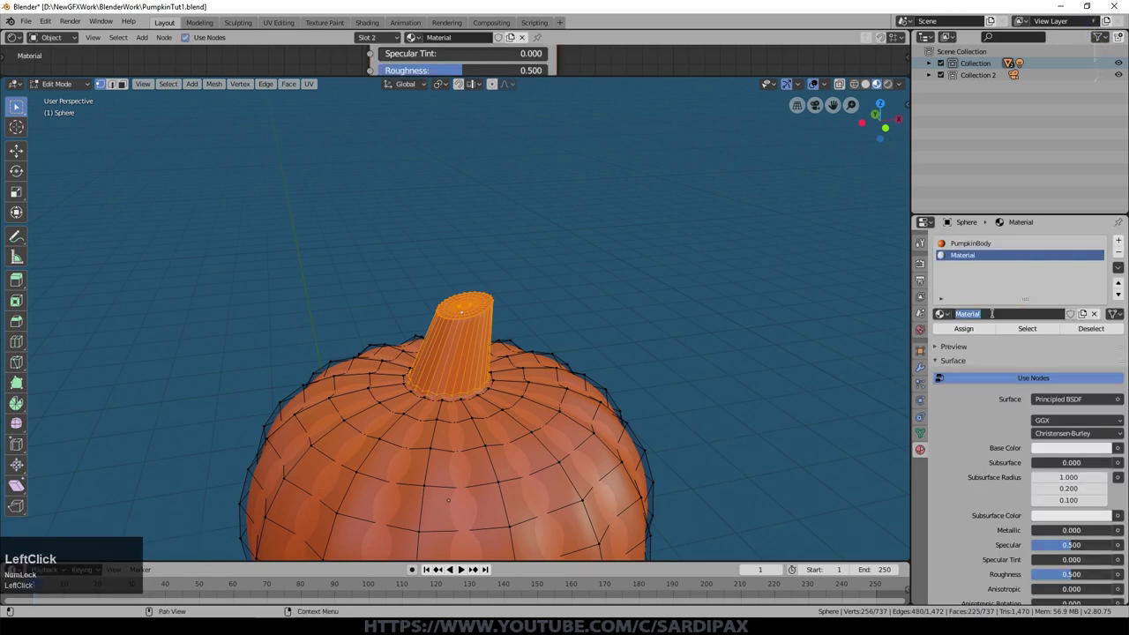
type("UMPKIn")
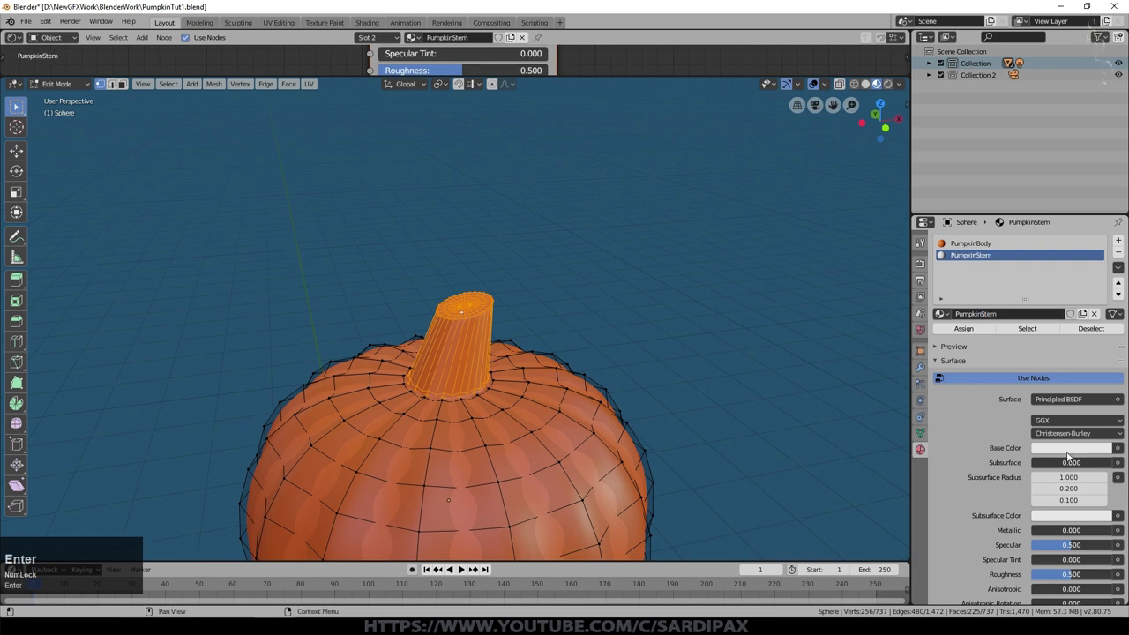
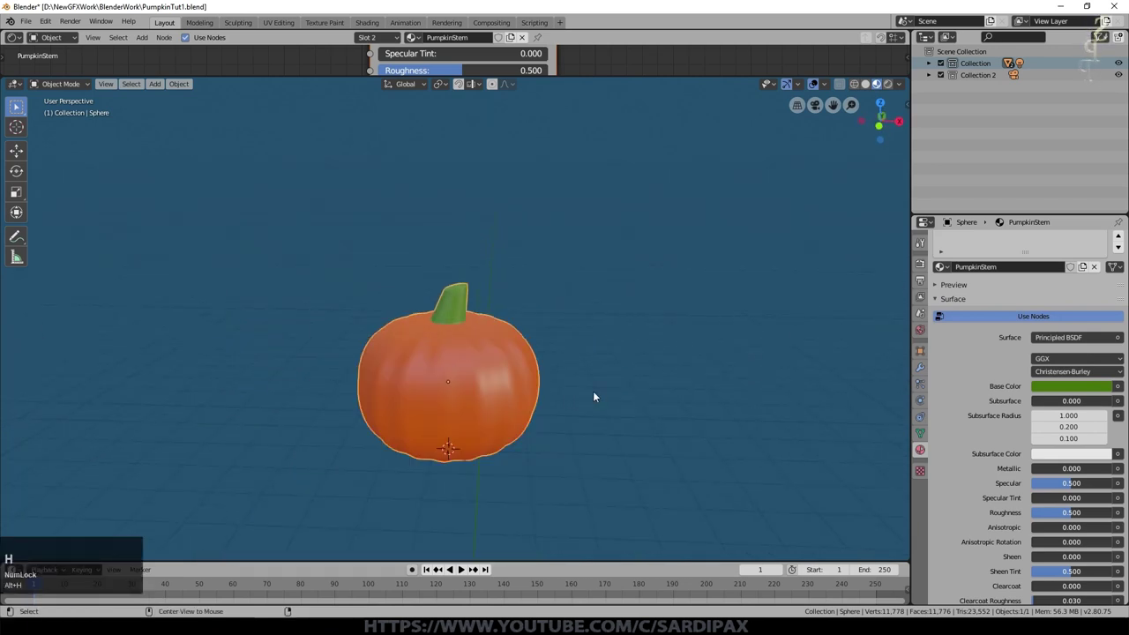
Lower the pumpkin along Z until it rests on the wooden ground
middle_click(608, 463)
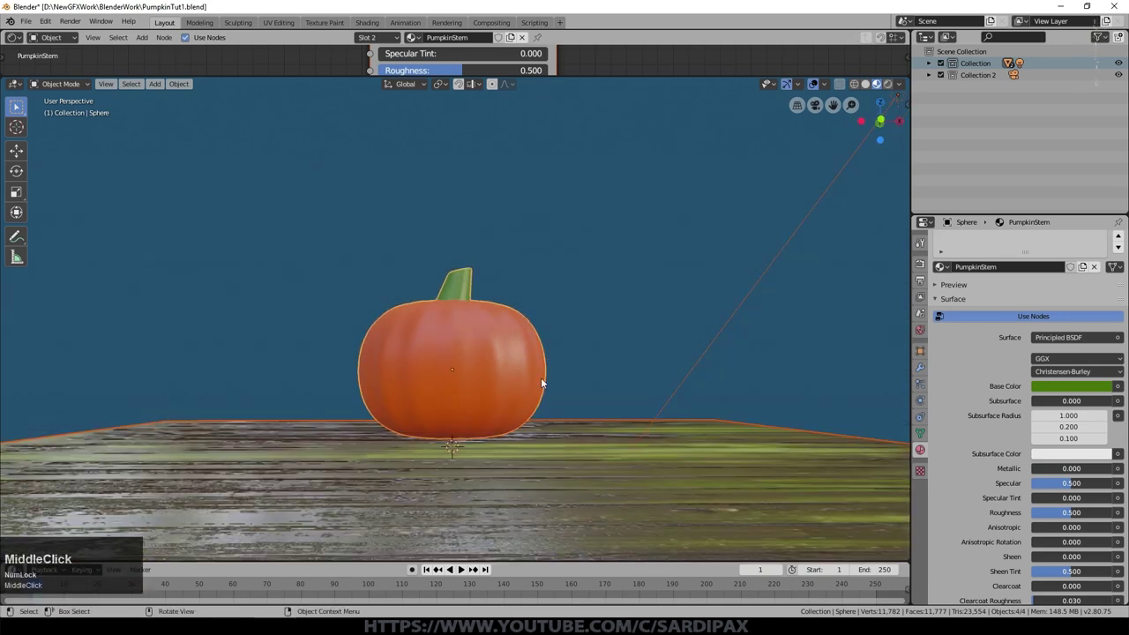
key("g")
key("Escape")
key("g")
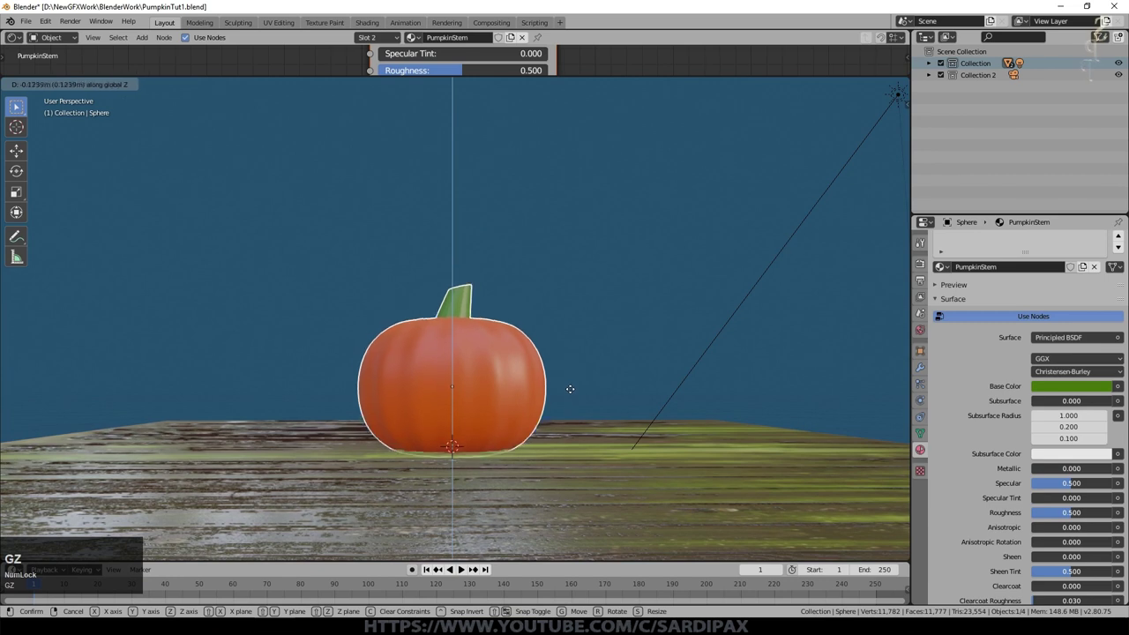
key("Escape")
middle_click(518, 471)
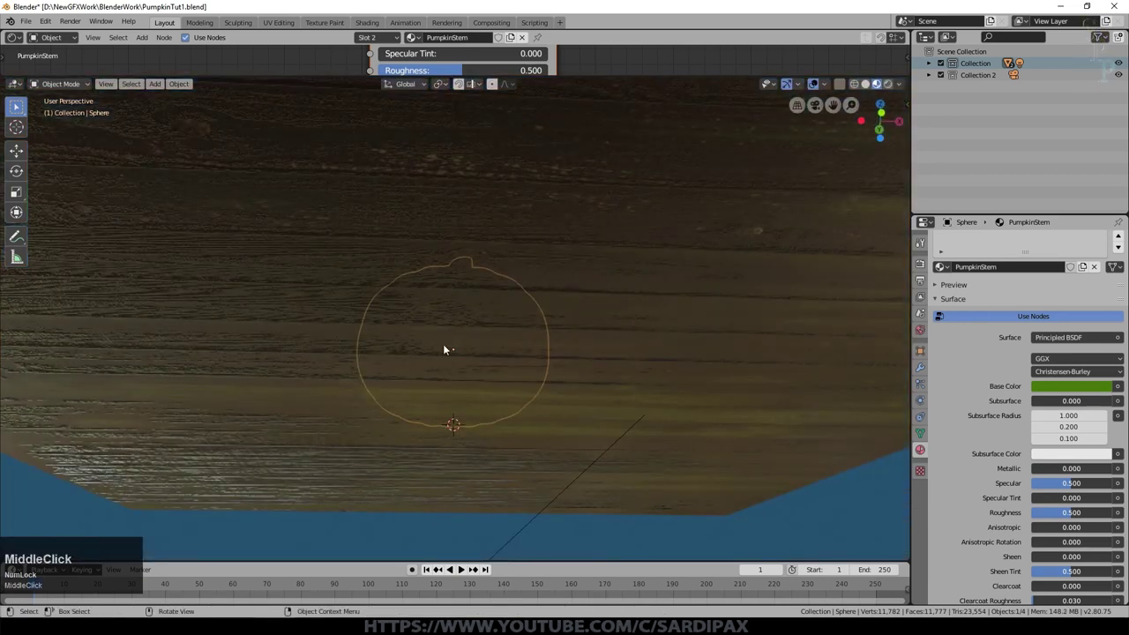
key("g")
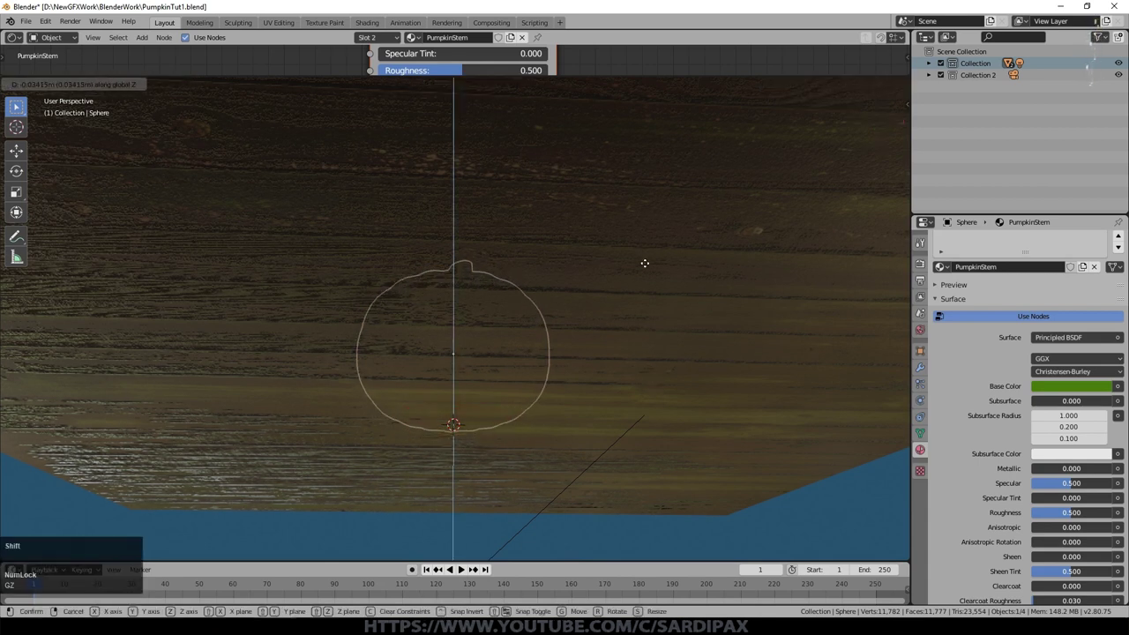
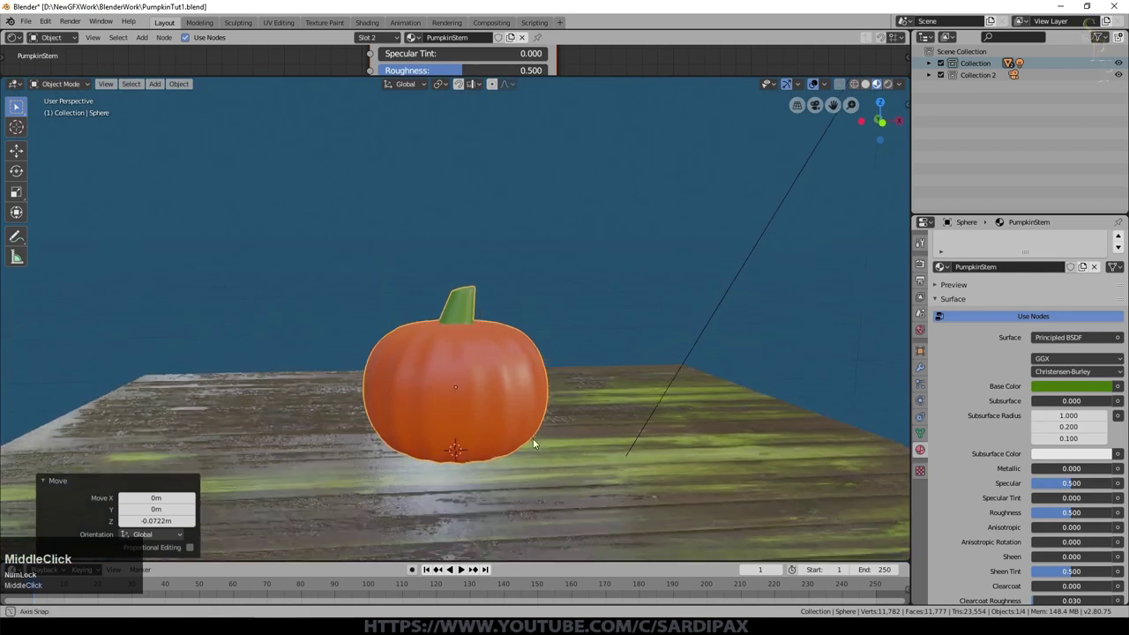
Save the file and preview the scene in Rendered viewport shading
key("g")
left_click(554, 445)
middle_click(591, 398)
scroll("down", 3)
scroll("up", 3)
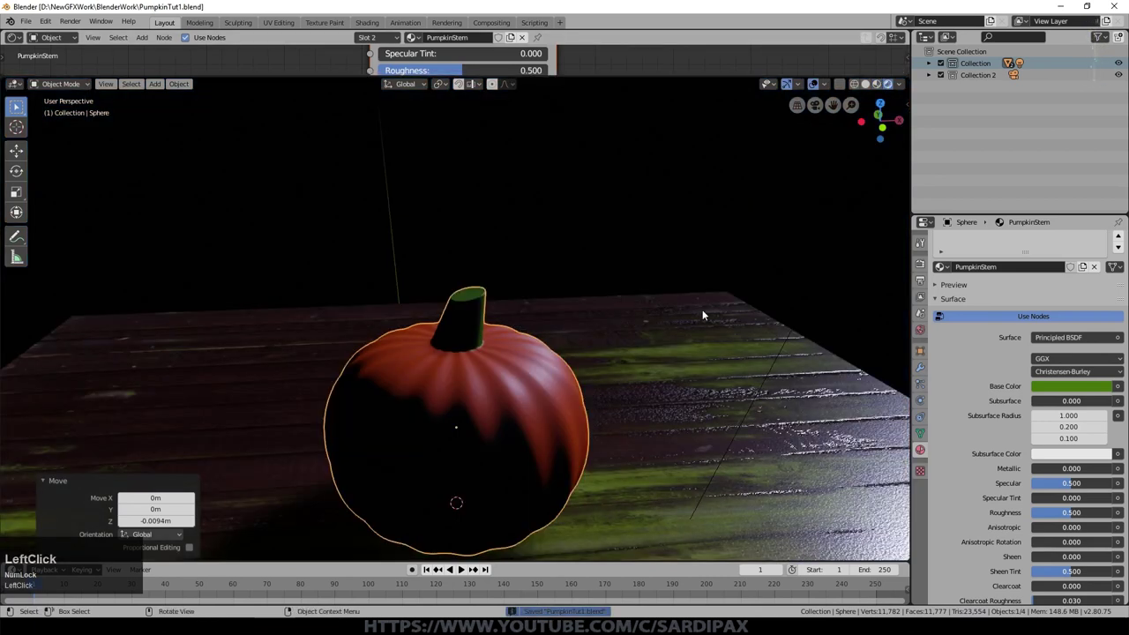
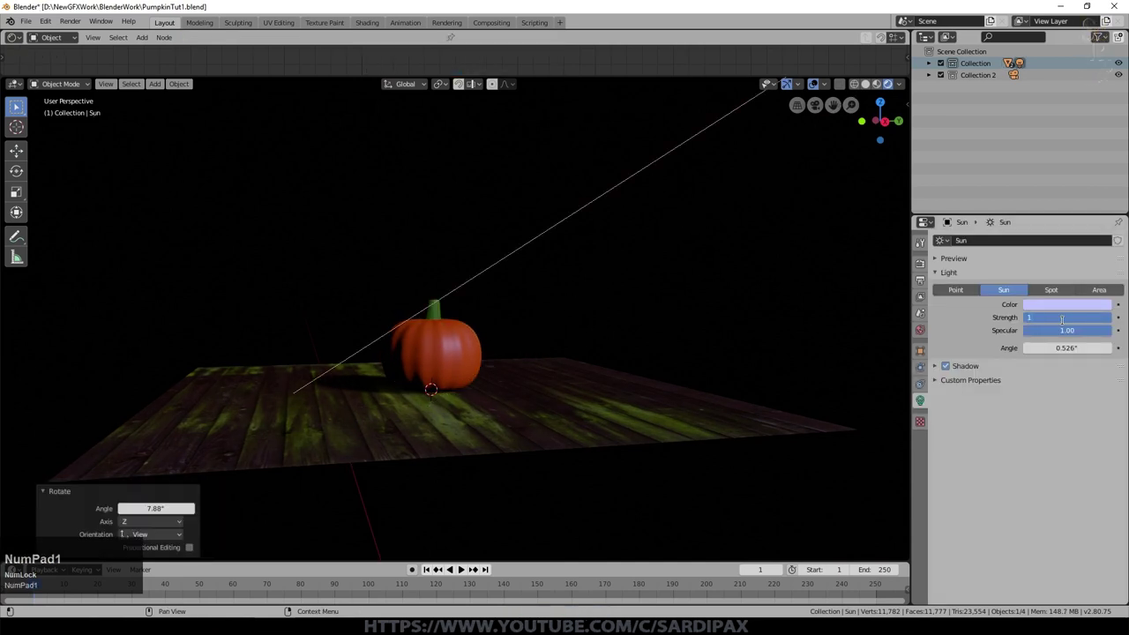
Reduce the sun angle and set Shadow Softness to 0 with Bias 2.371 and Exponent 3.5
scroll("up", 3)
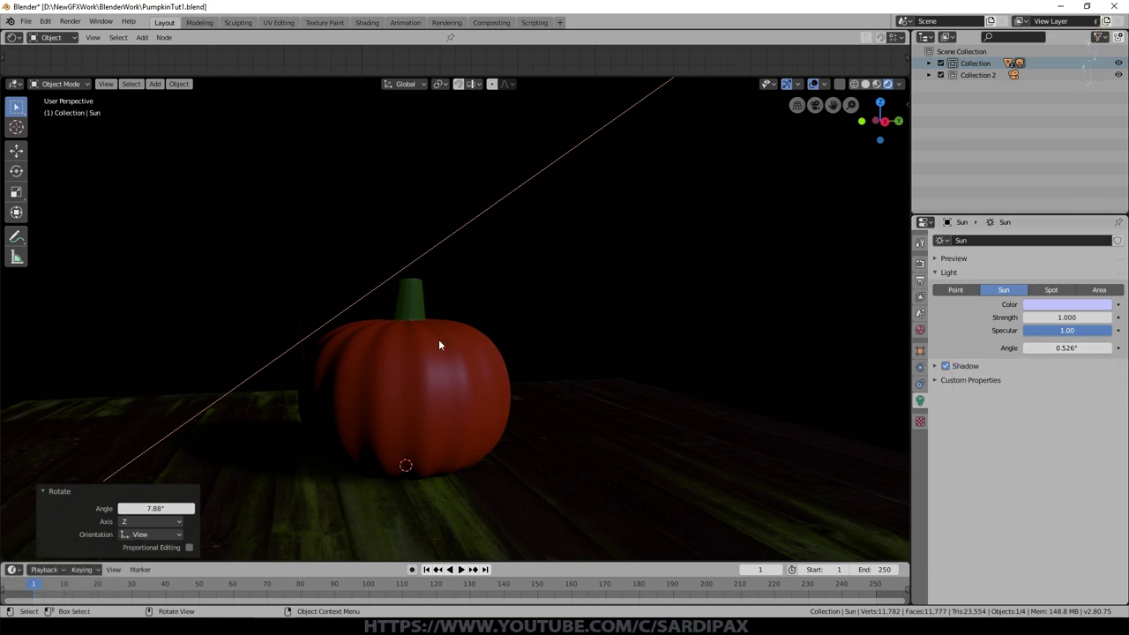
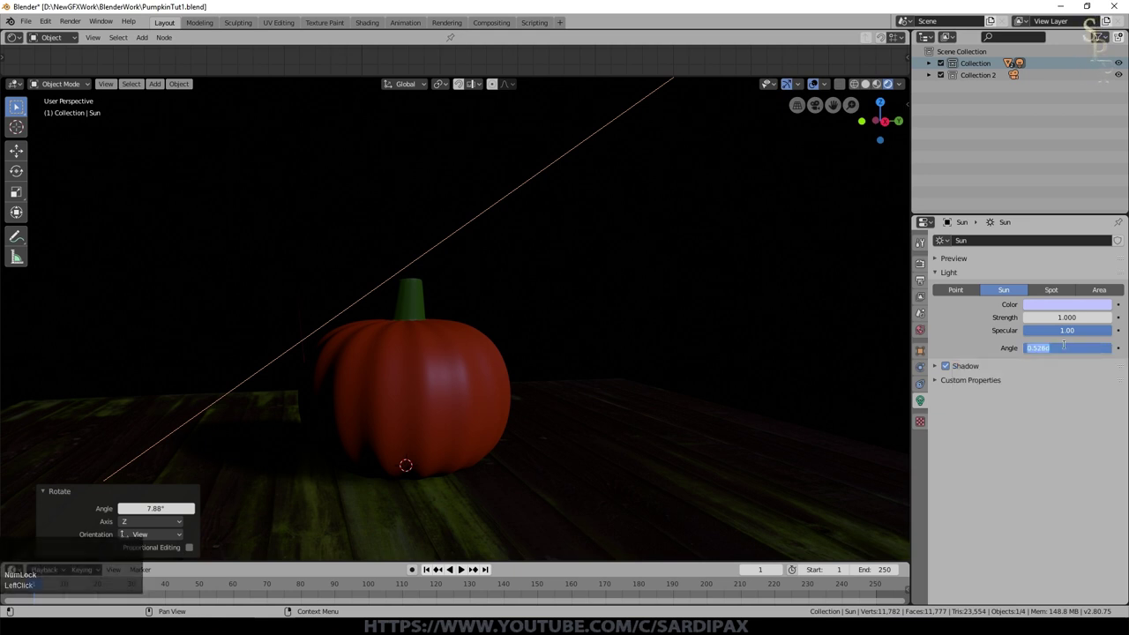
key("KP_Decimal")
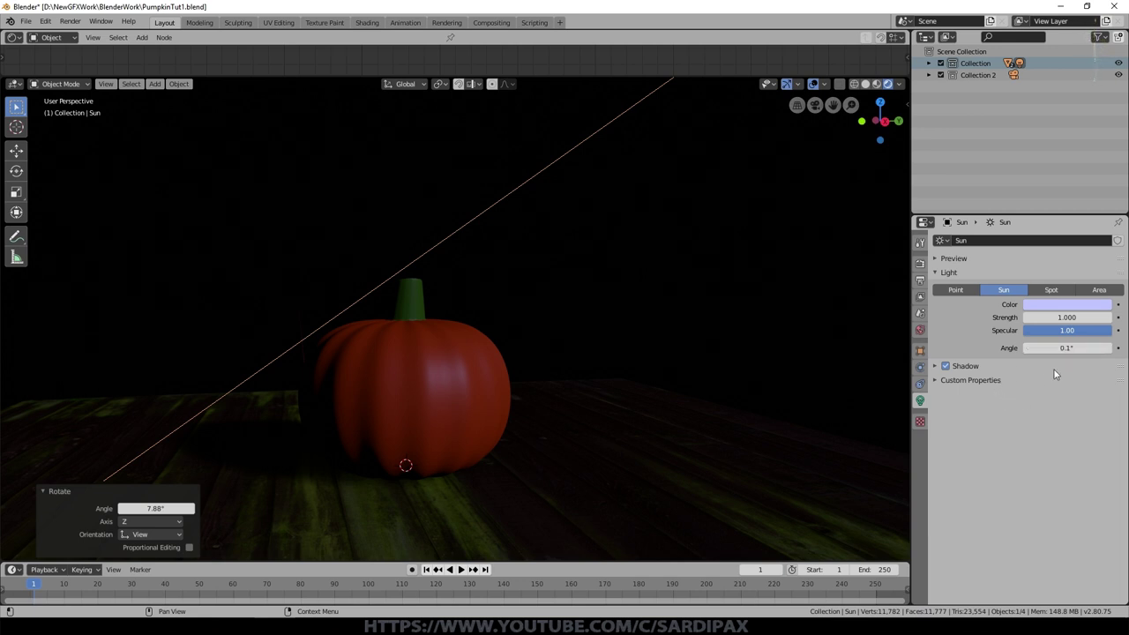
left_click(937, 368)
left_click(922, 266)
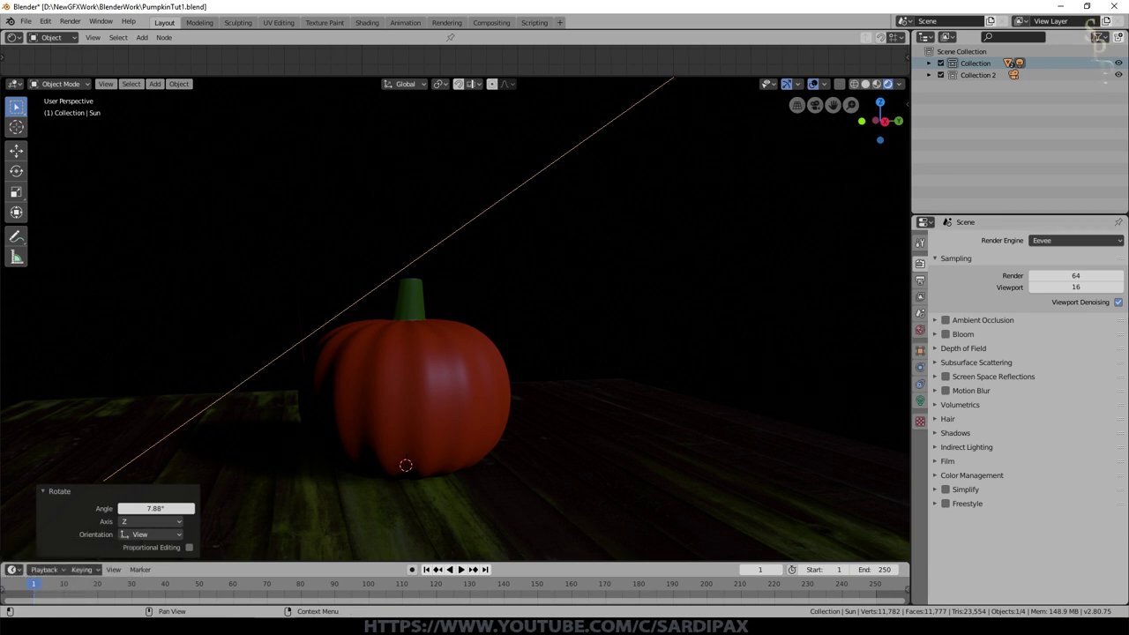
scroll("up", 3)
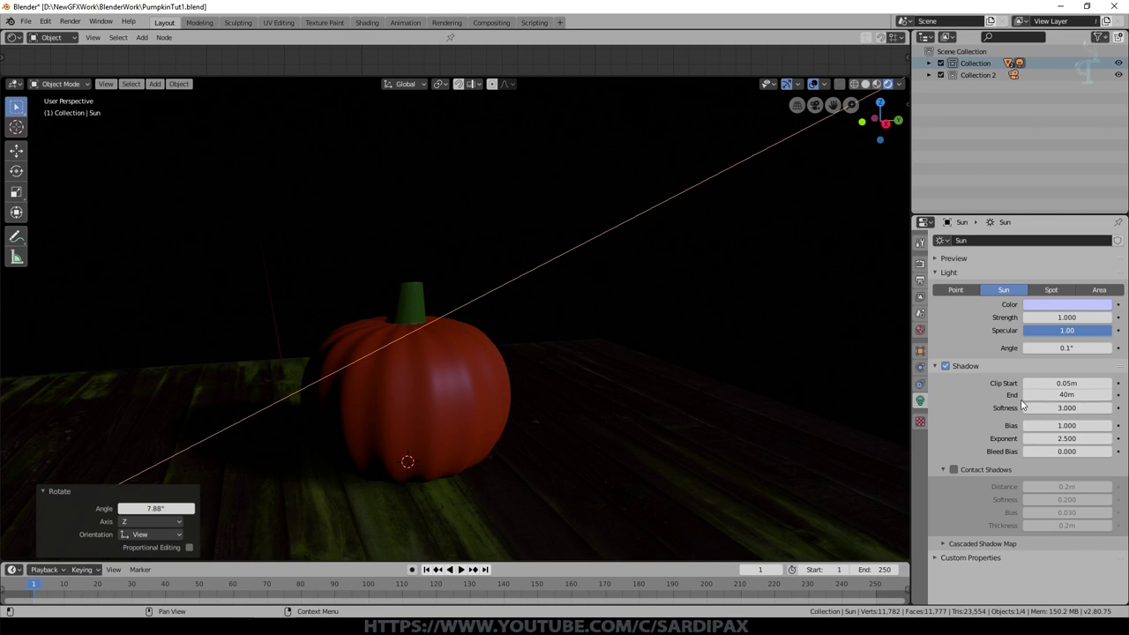
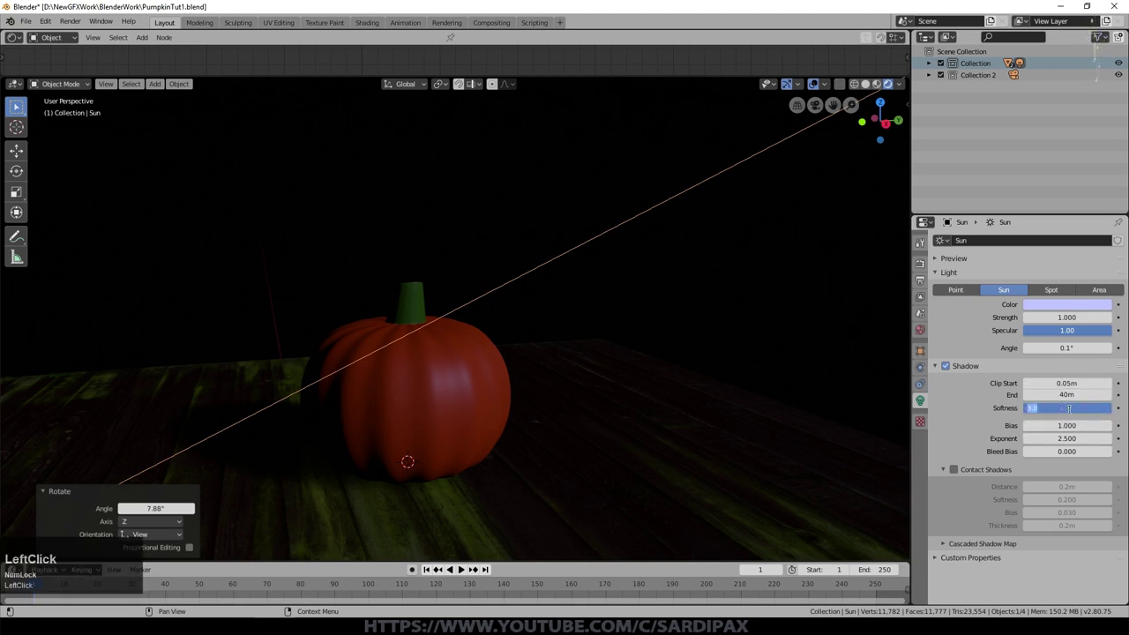
key("KP_1")
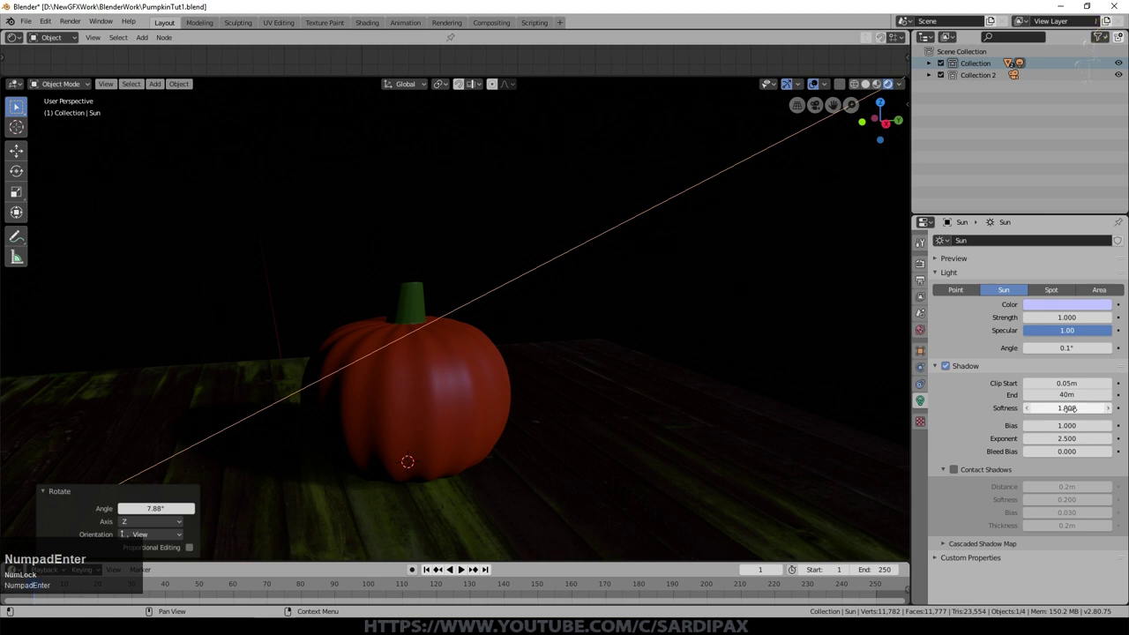
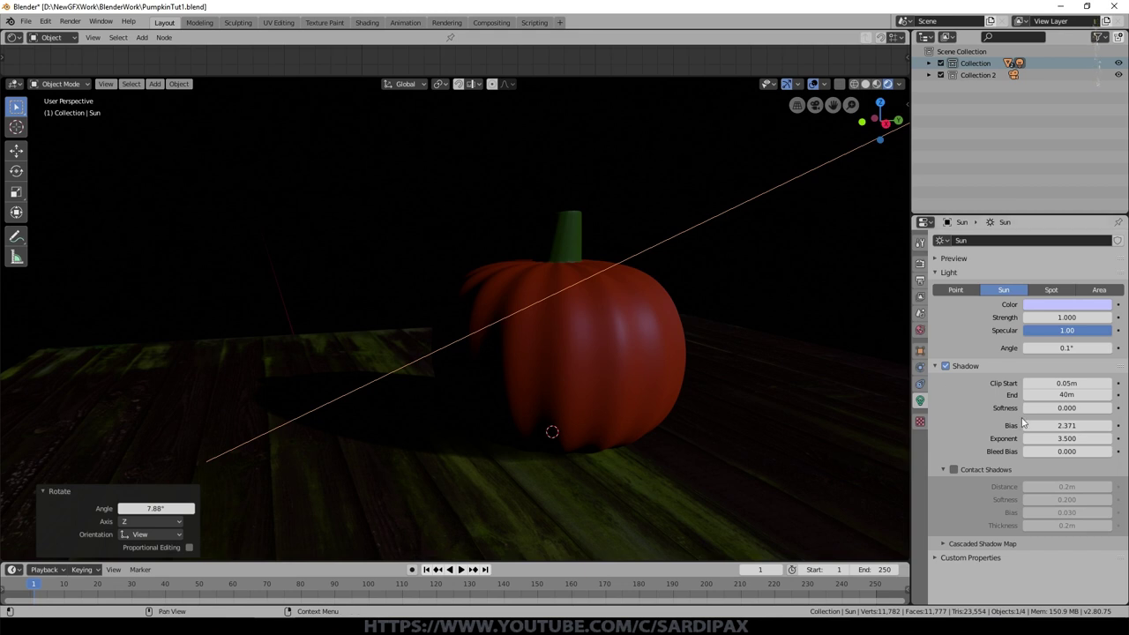
Enable Contact Shadows on the sun, inspect the pumpkin's shadow, and save the file
left_click(970, 470)
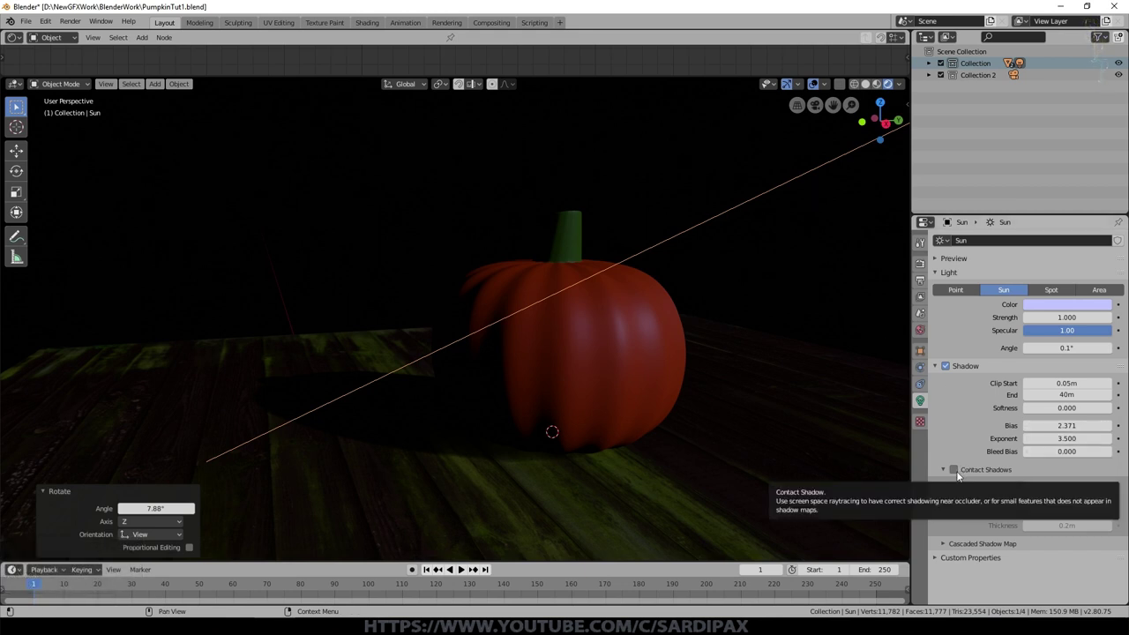
left_click(959, 475)
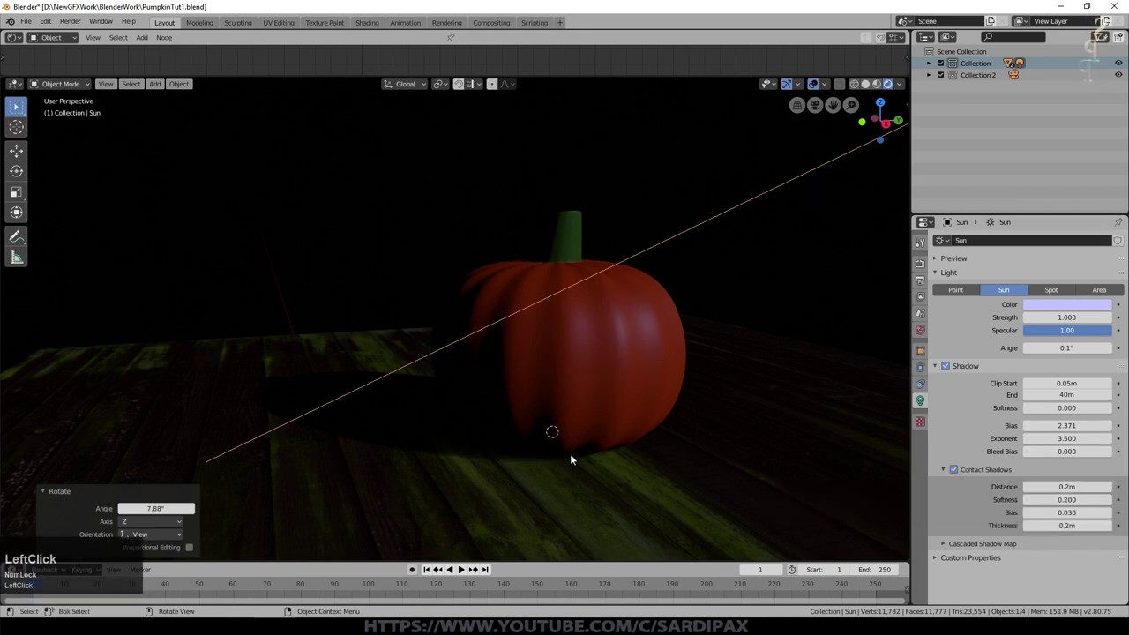
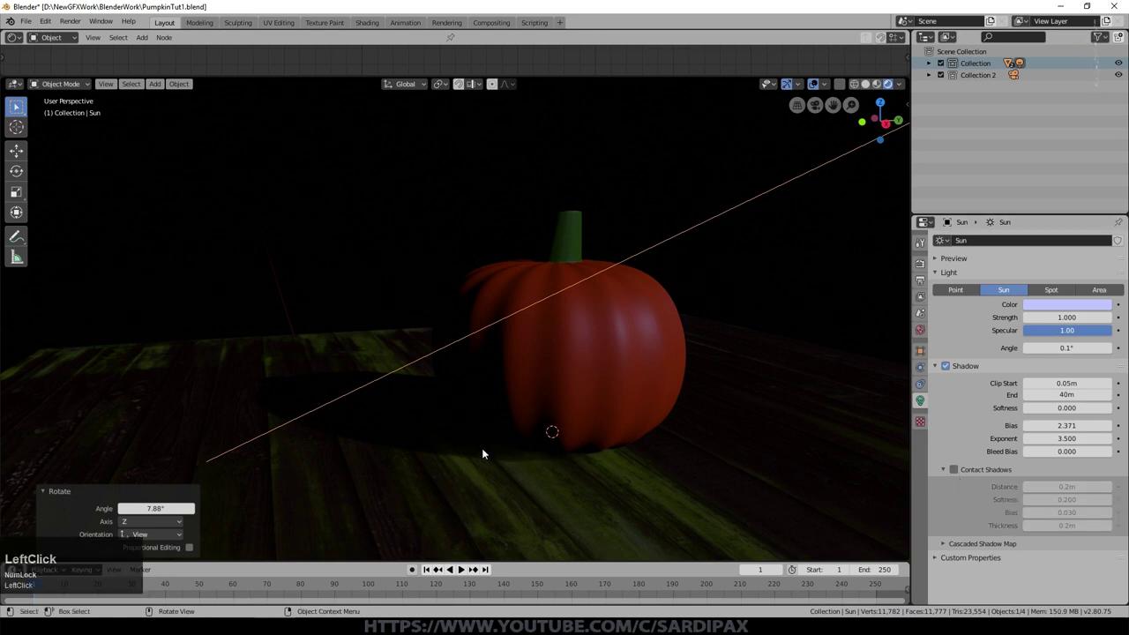
left_click(964, 475)
middle_click(457, 478)
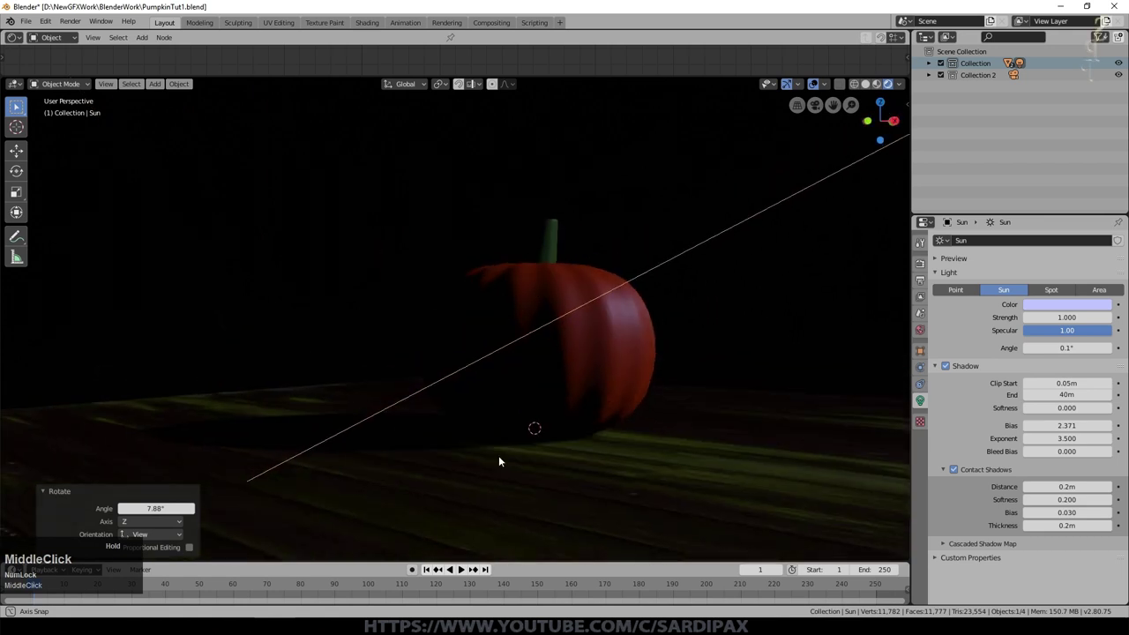
key("ctrl+s")
middle_click(787, 431)
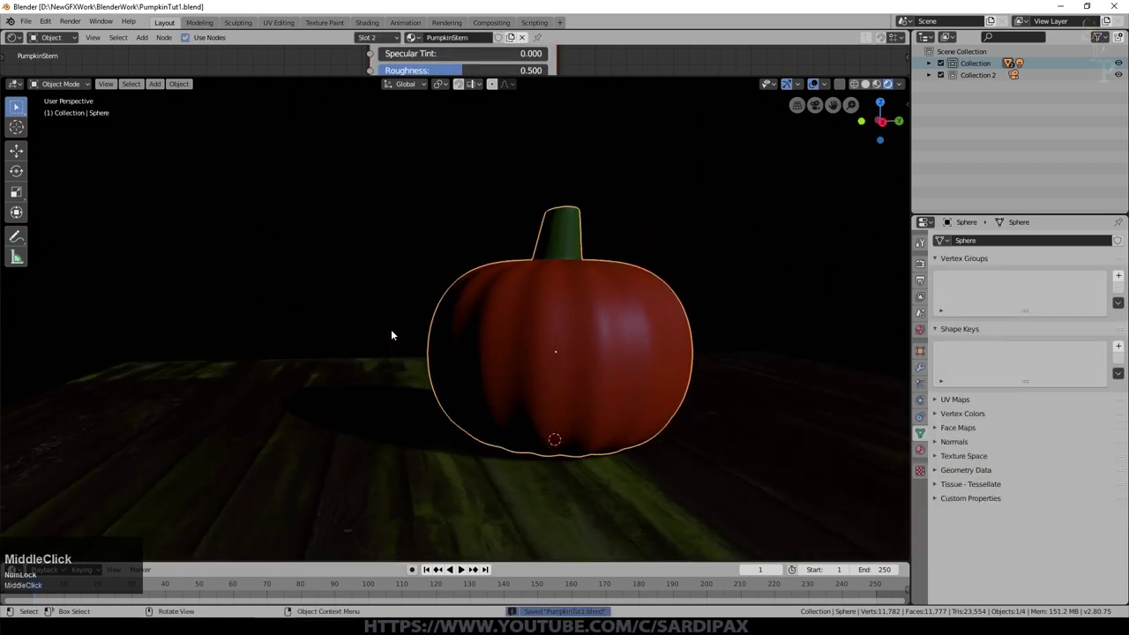
middle_click(817, 92)
middle_click(584, 373)
Knife-cut triangular eye, nose and mouth outlines into the pumpkin front and delete the eye faces
left_click(585, 373)
key("Tab")
key("Tab")
key("k")
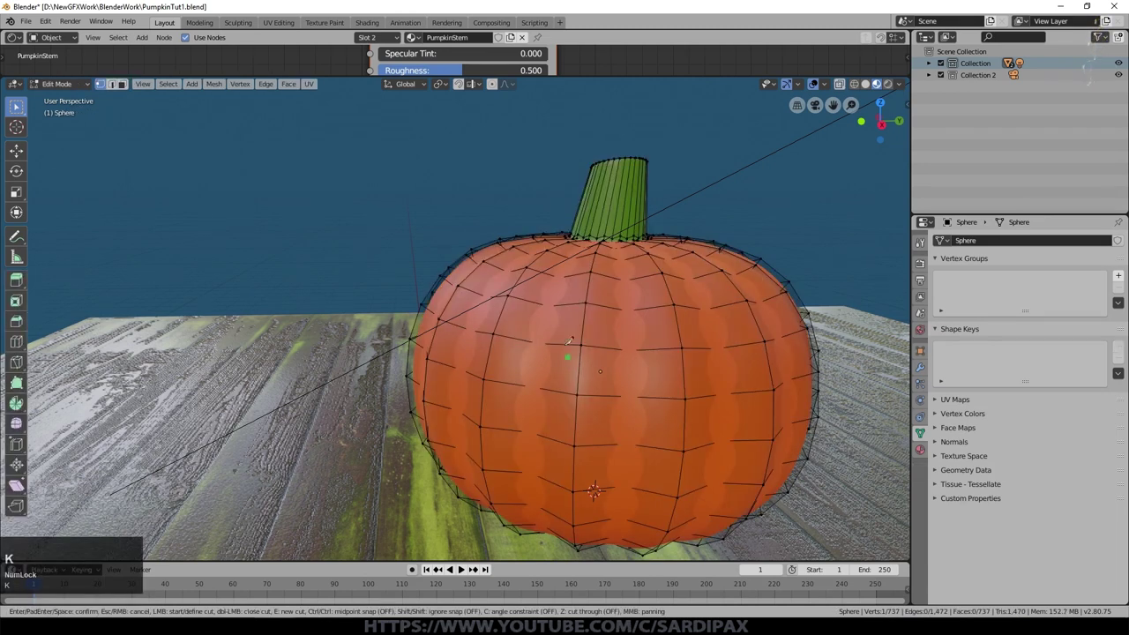
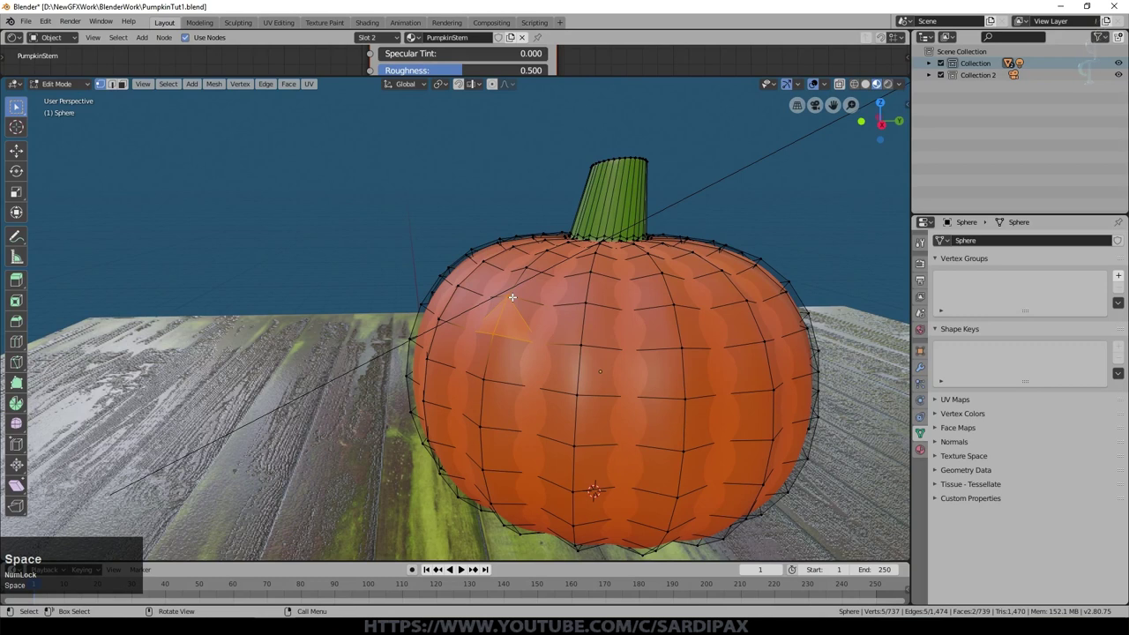
key("k")
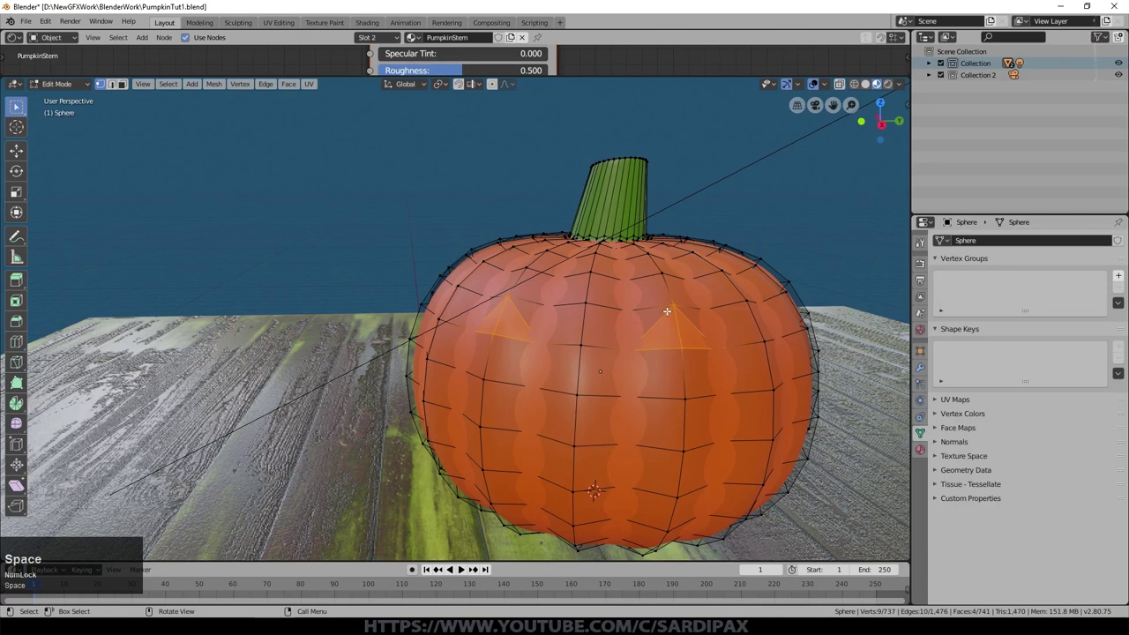
key("x")
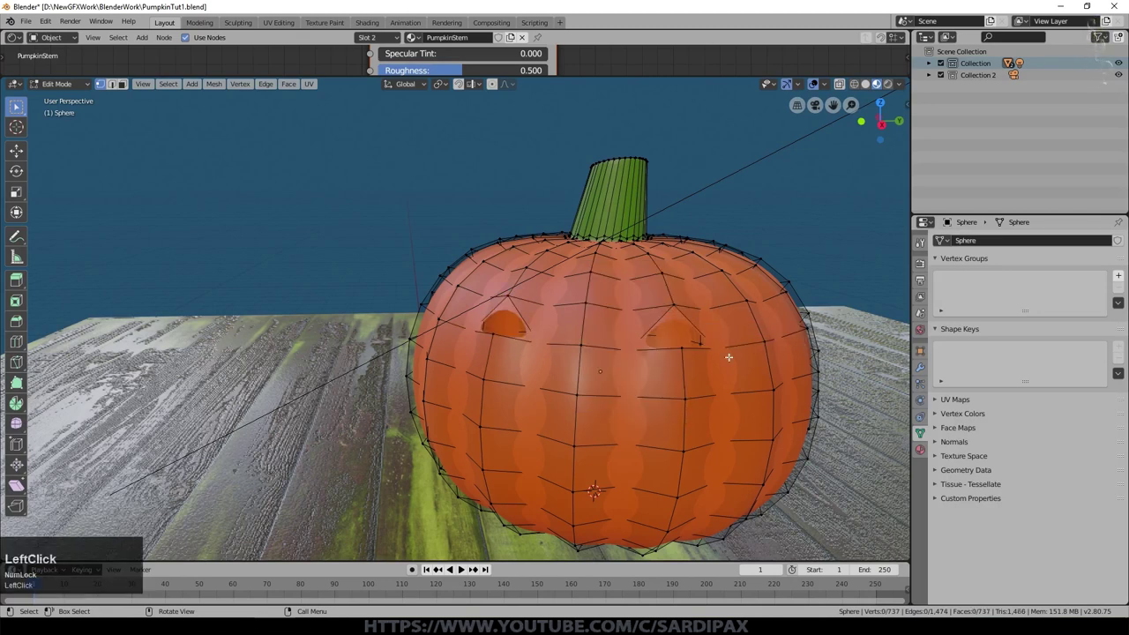
key("k")
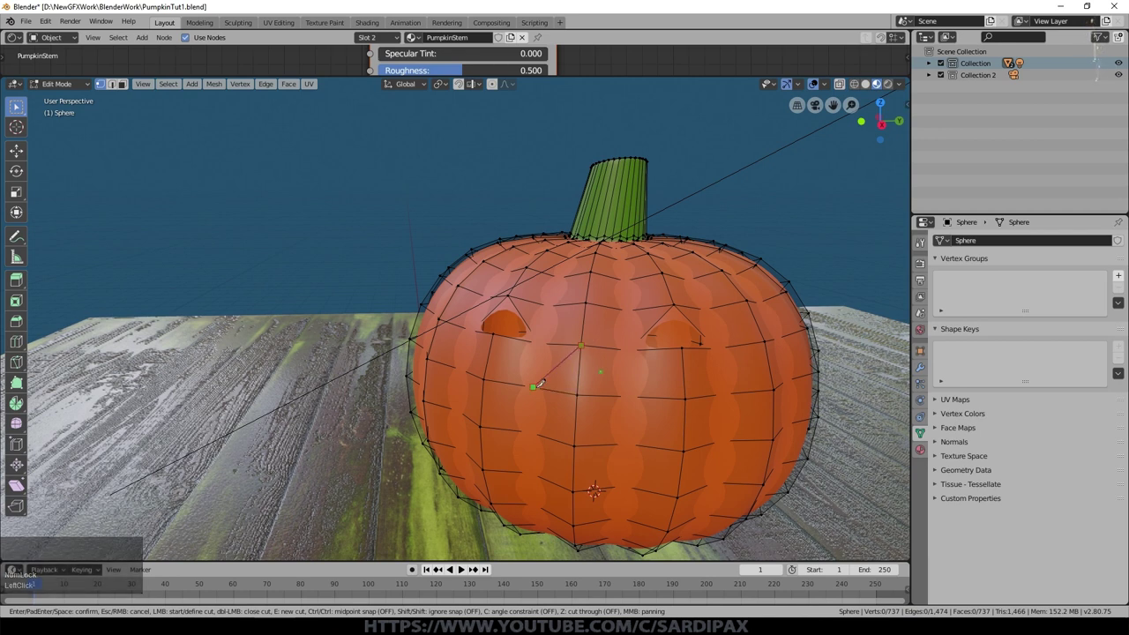
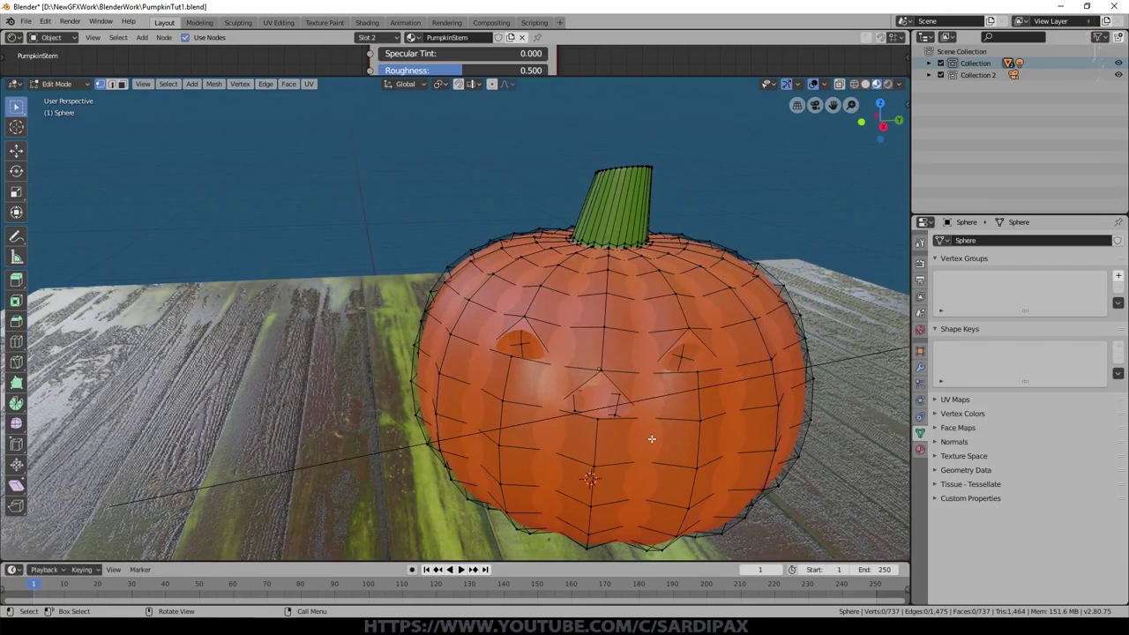
key("k")
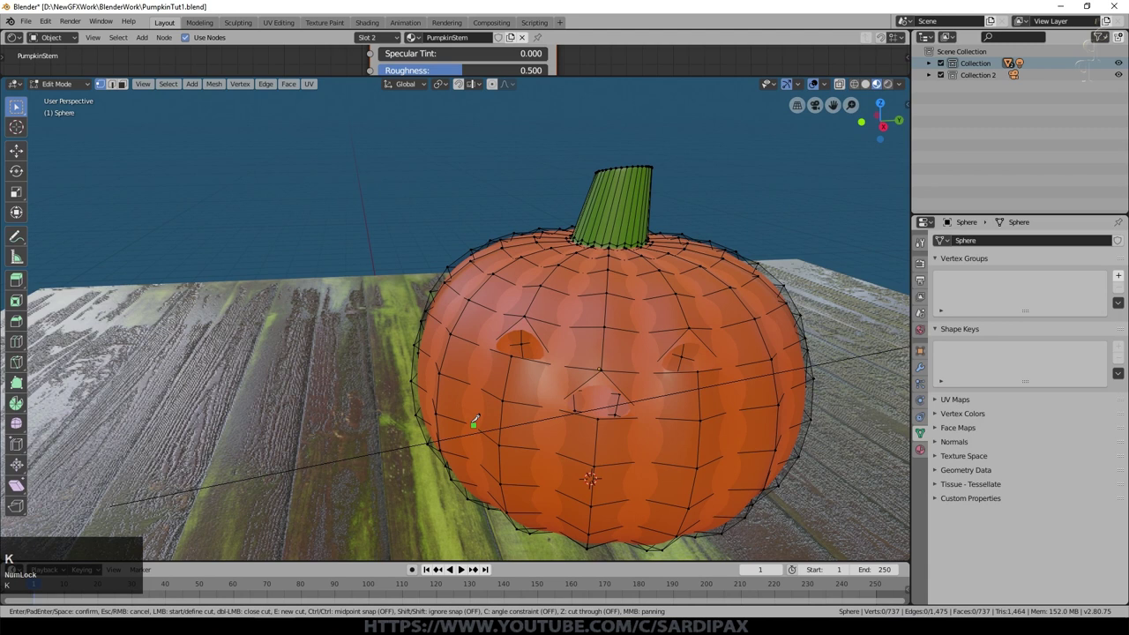
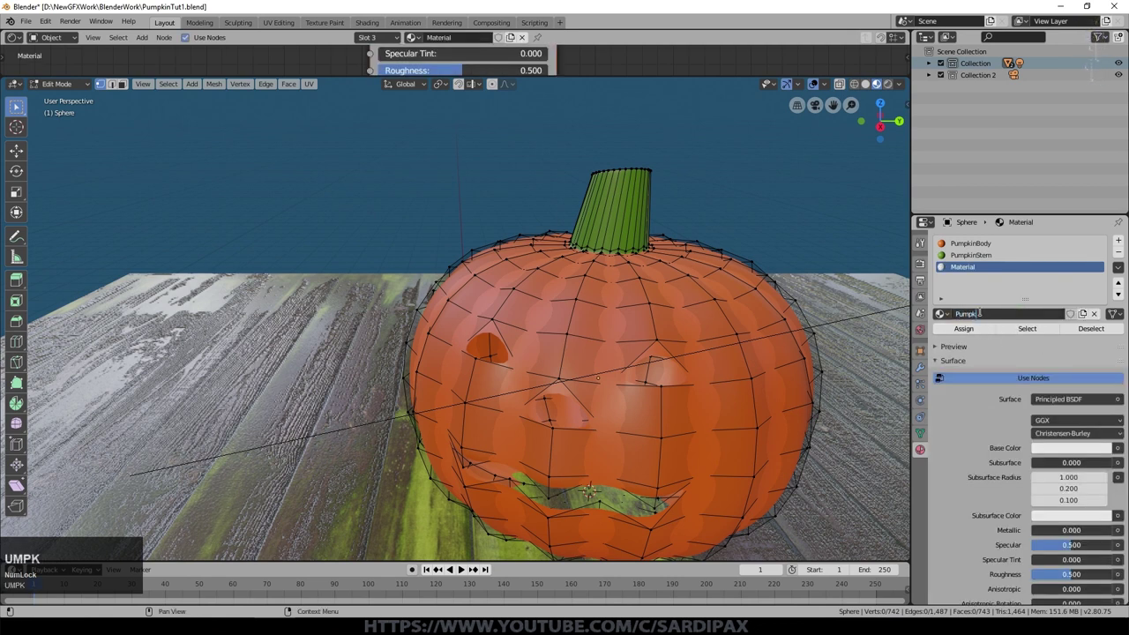
Add a PumpkinInside material slot, Solidify with Material Index Offset 2 plus Subdivision, and slide mouth vertices
type("UMPKIN")
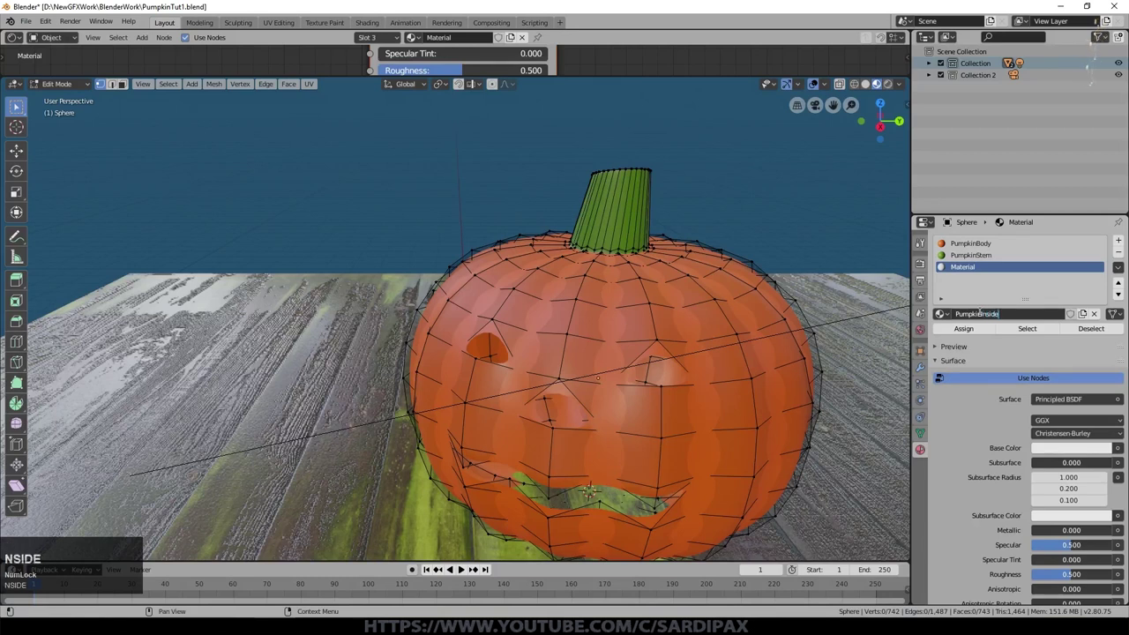
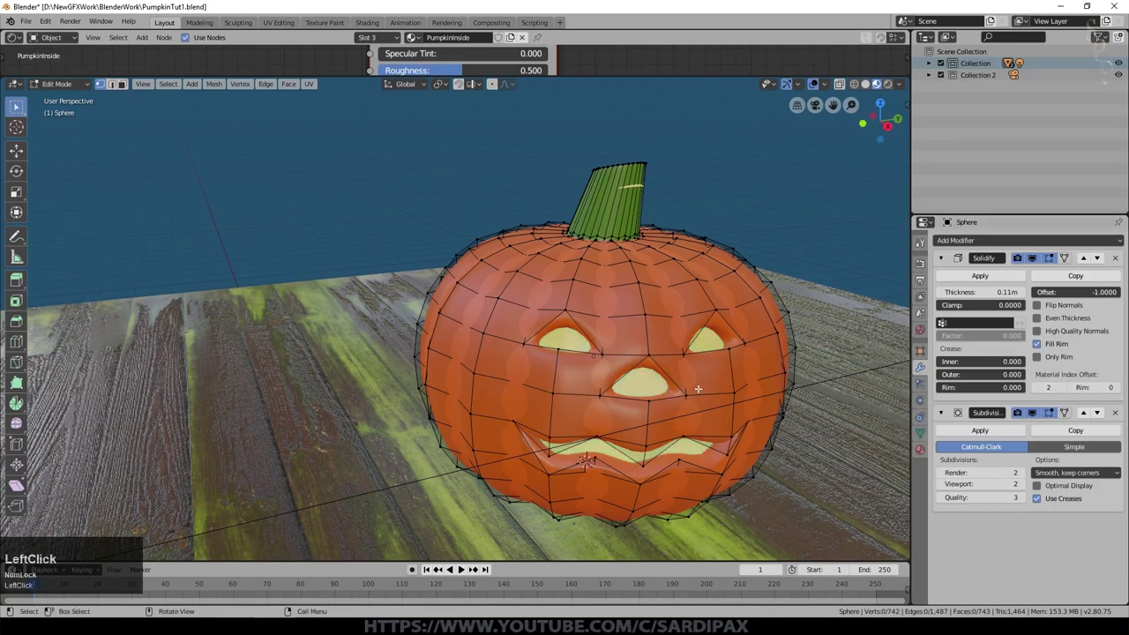
scroll("up", 3)
scroll("up", 3)
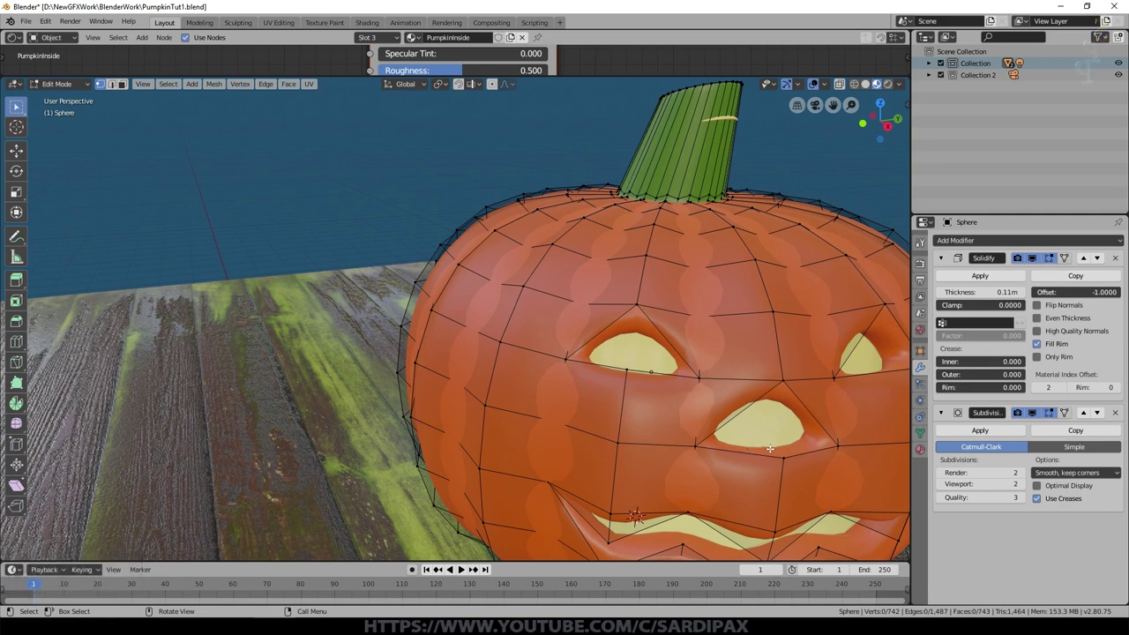
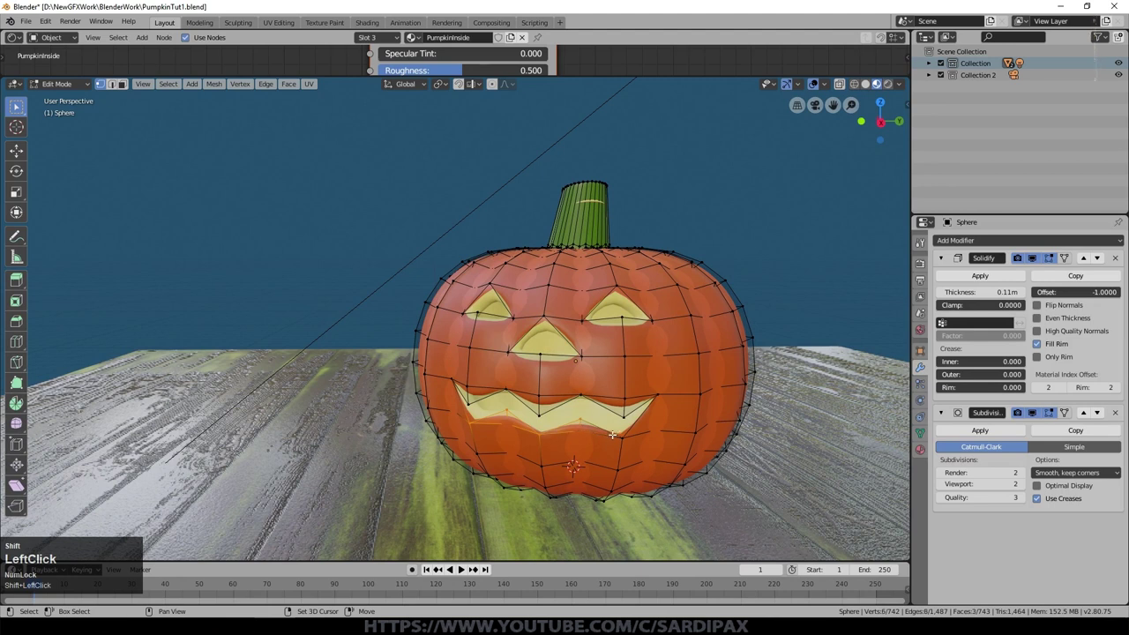
key("g")
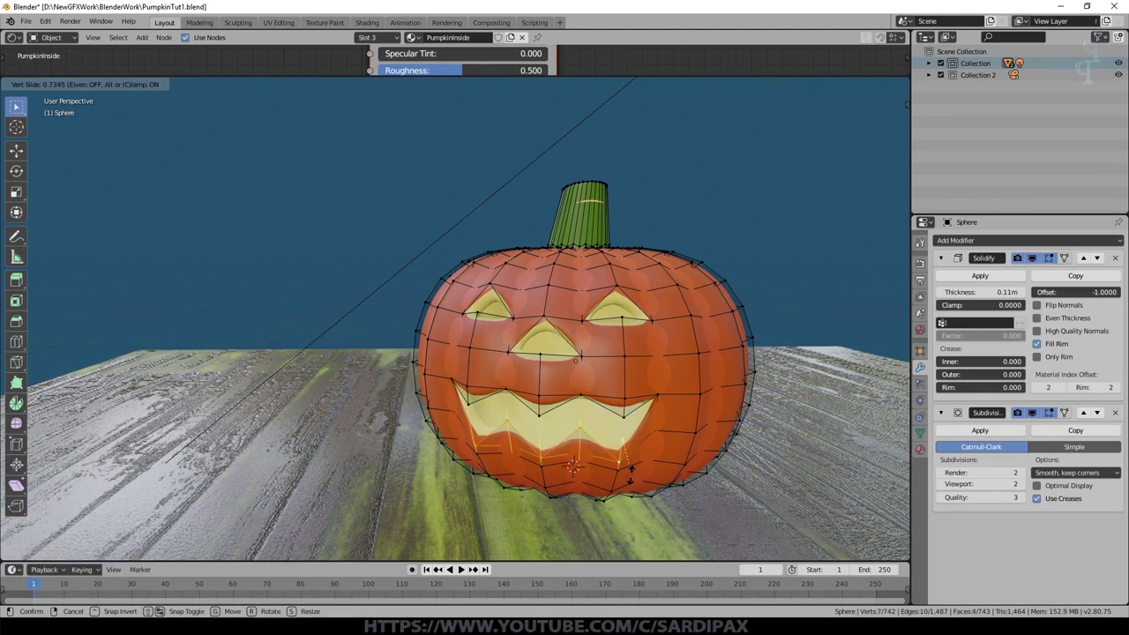
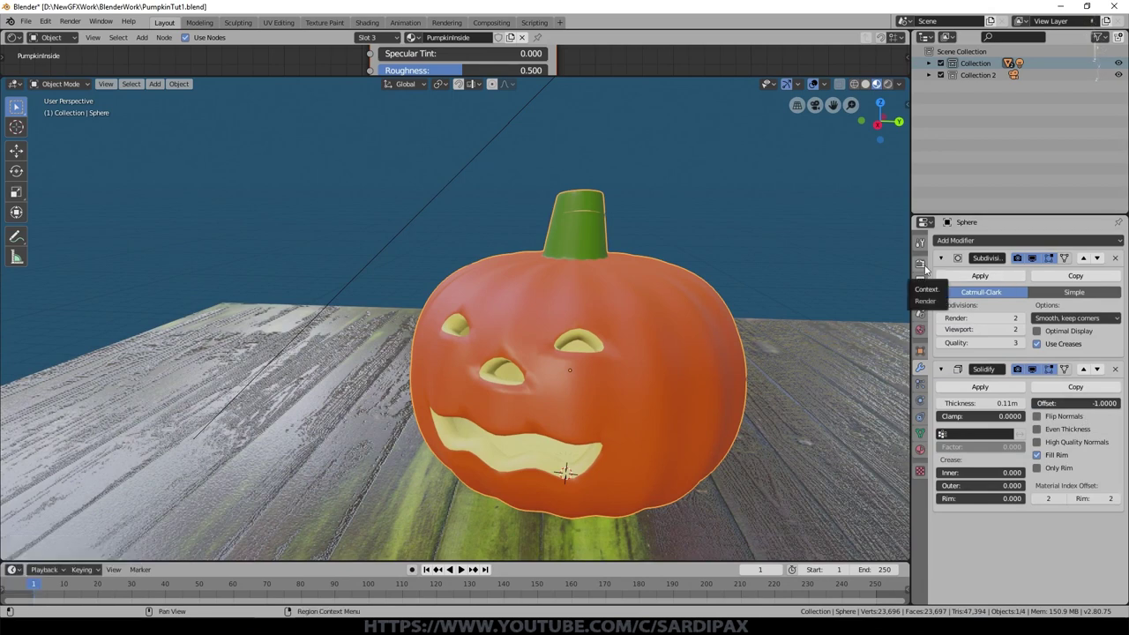
Put Subdivision above Solidify, set thickness 0.04 m with Even Thickness, save and hide the pumpkin
middle_click(634, 358)
scroll("up", 3)
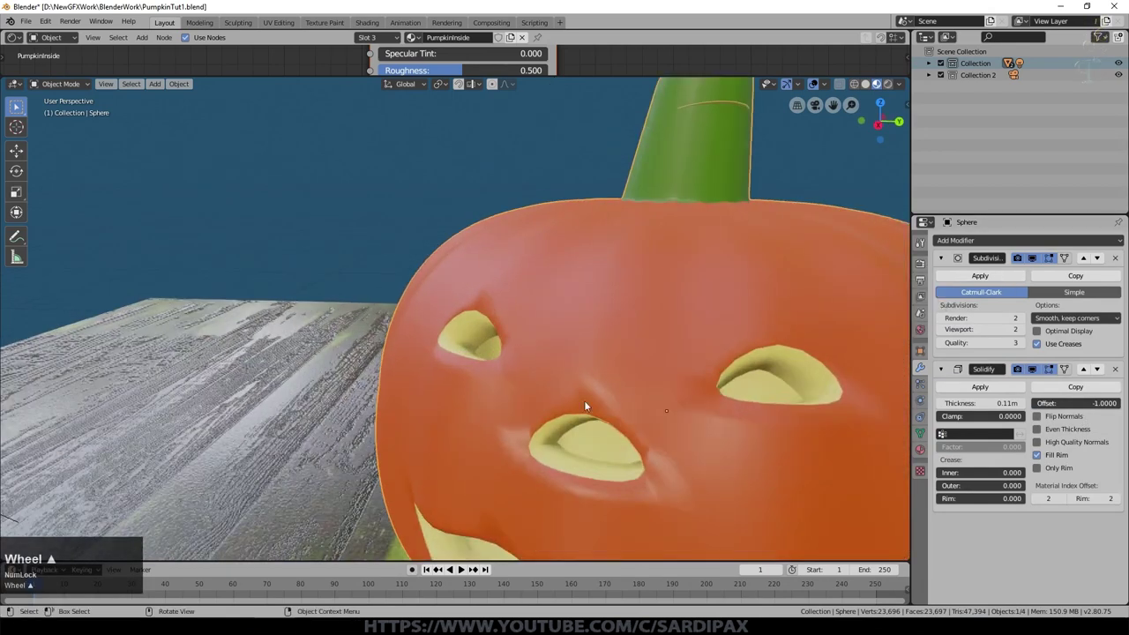
scroll("down", 3)
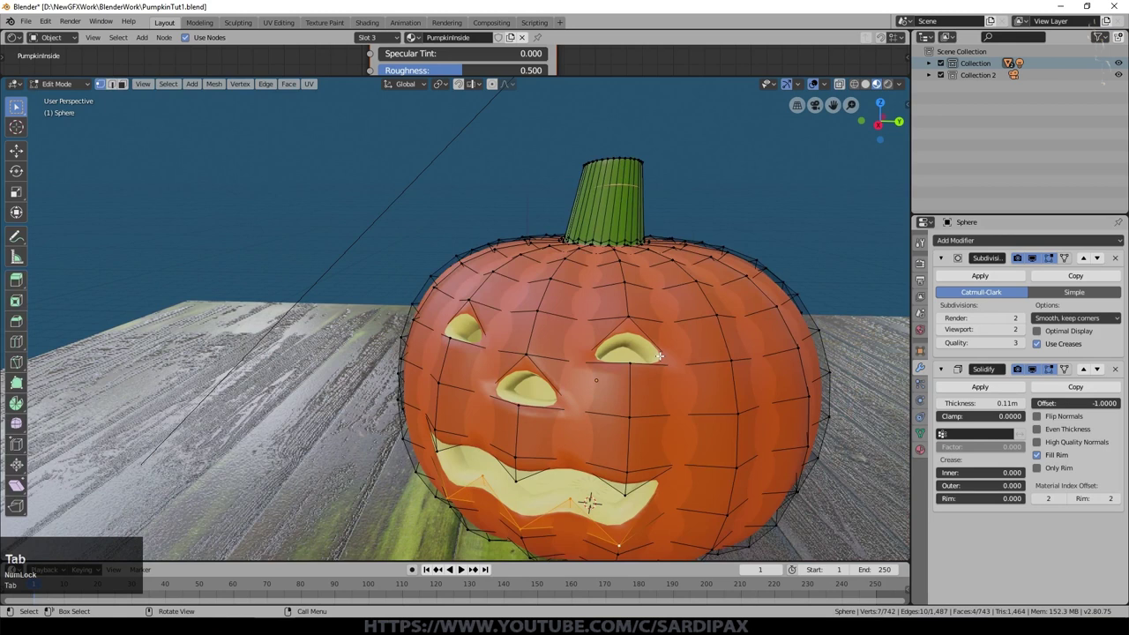
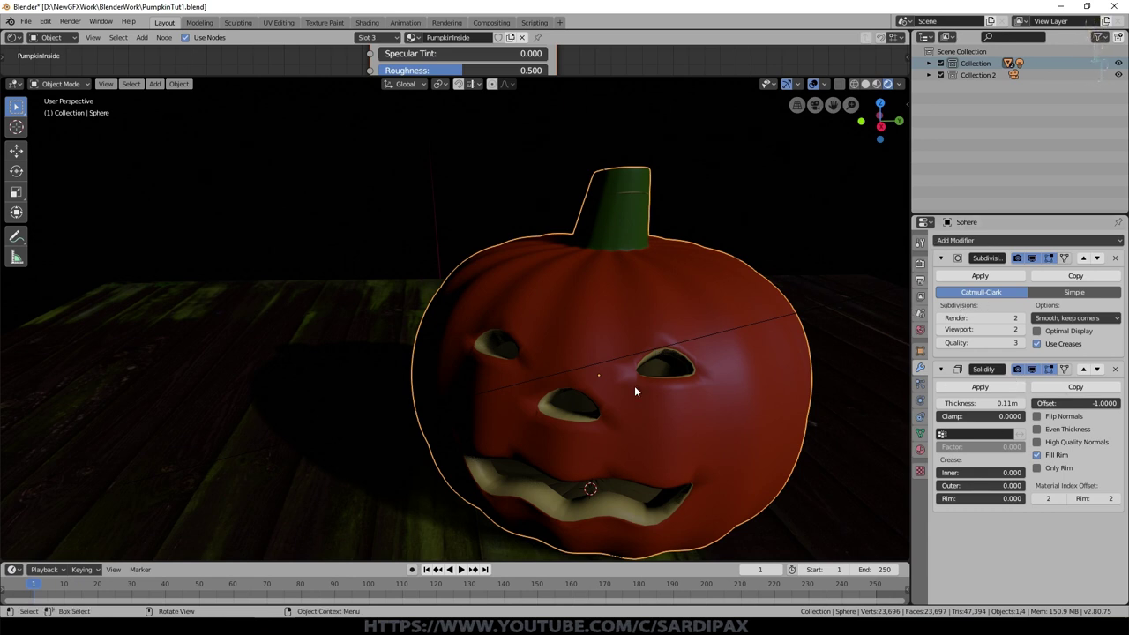
middle_click(631, 405)
scroll("up", 3)
left_click(1009, 419)
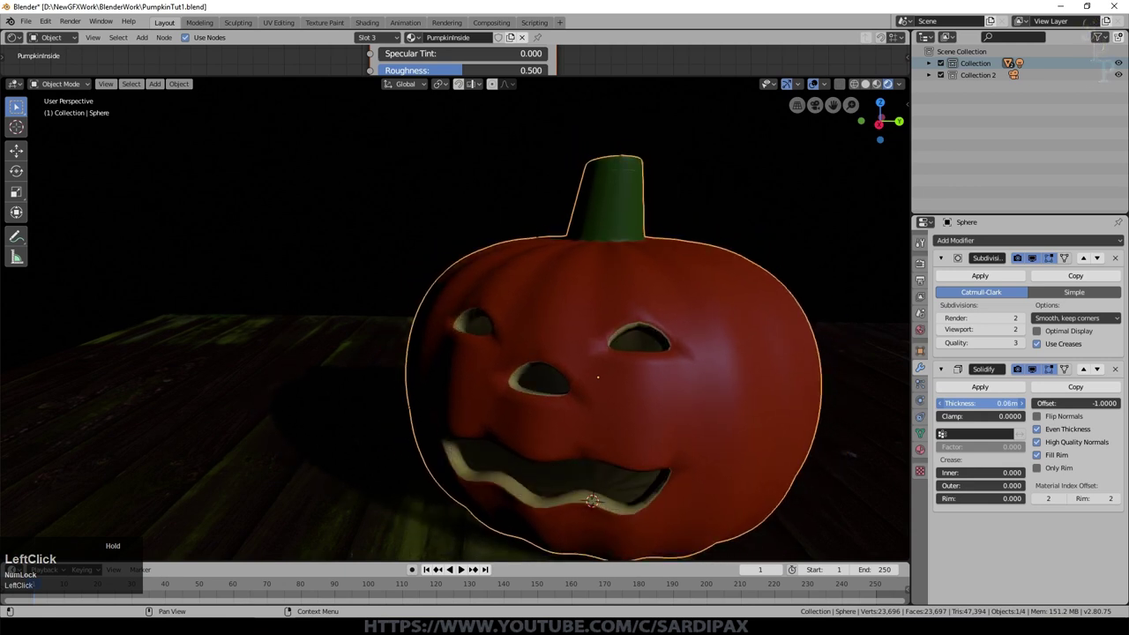
key("ctrl+s")
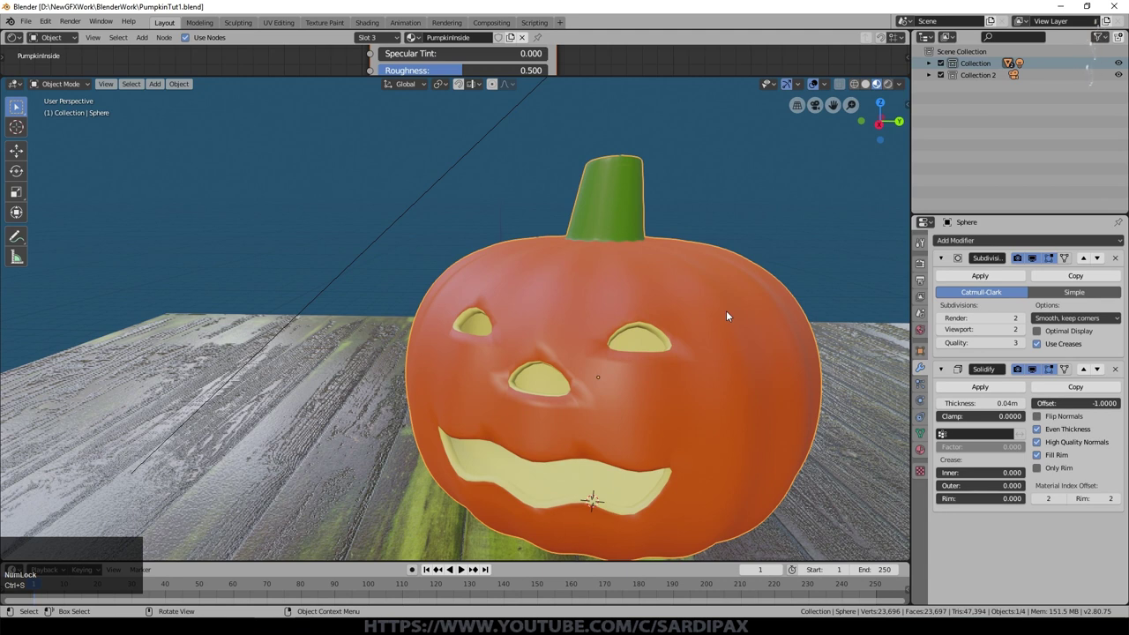
key("h")
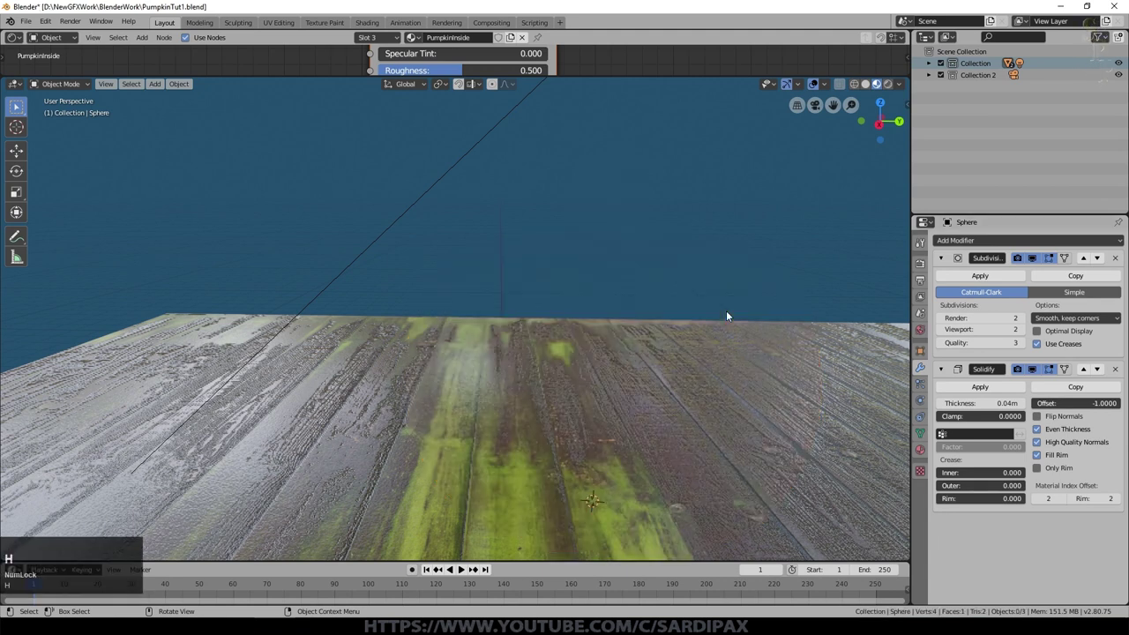
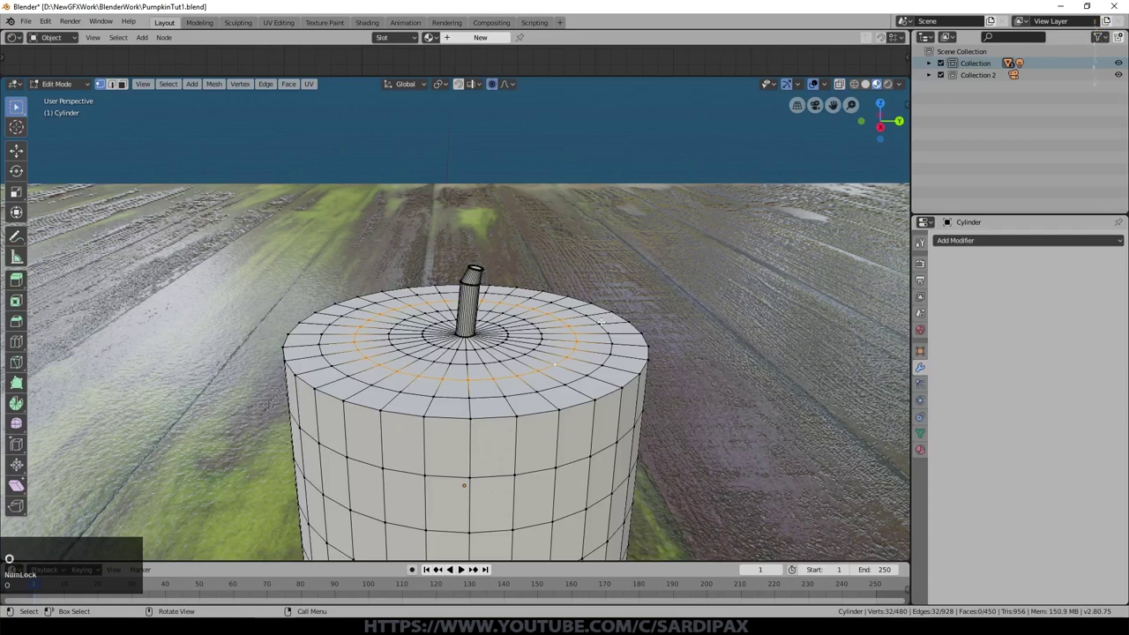
Lower selected rim vertices along Z with proportional editing to dent the candle's top
key("g")
key("z")
scroll("up", 3)
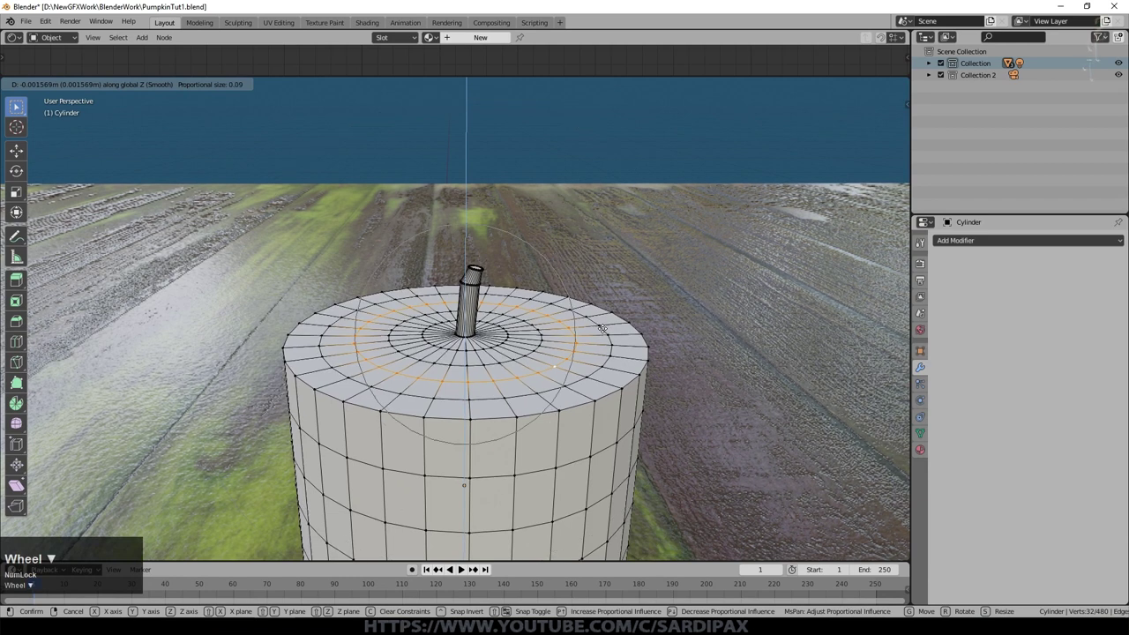
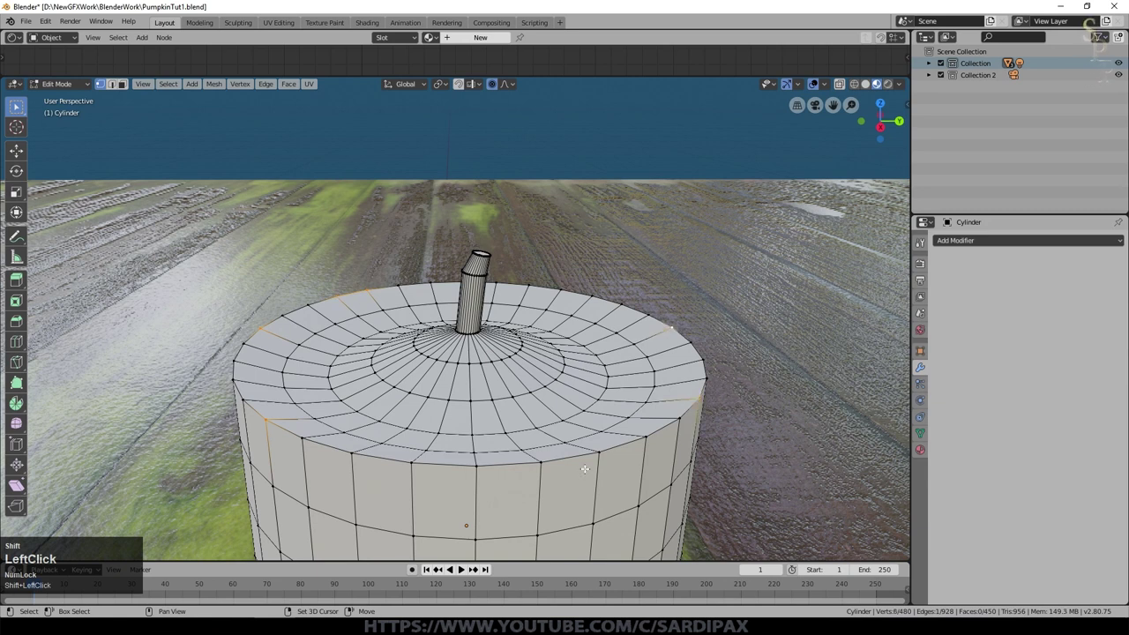
key("g")
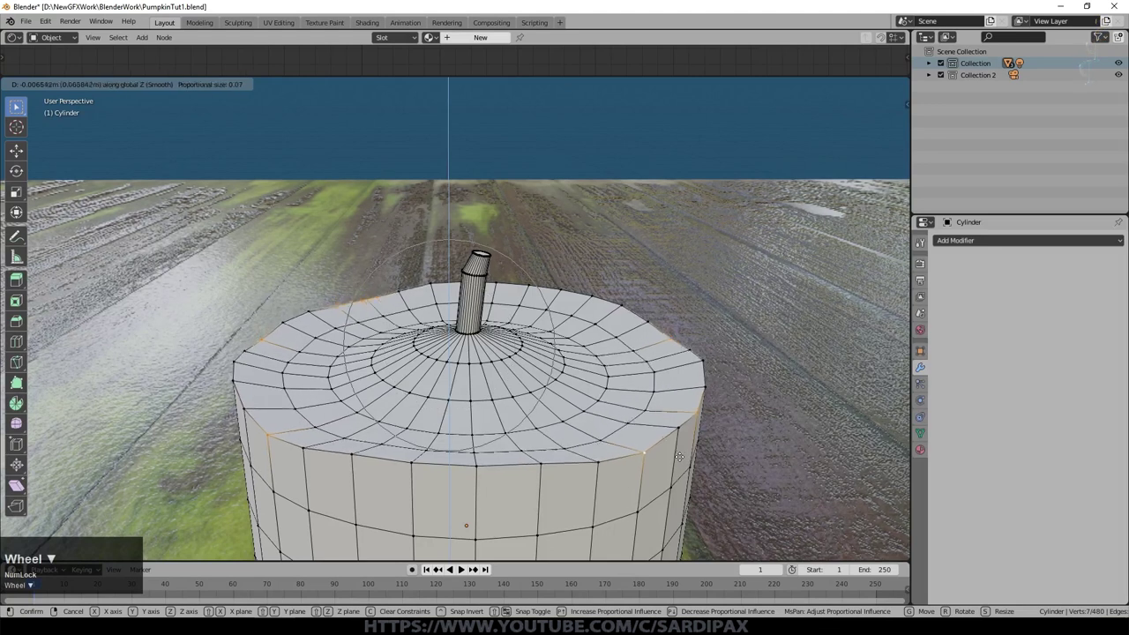
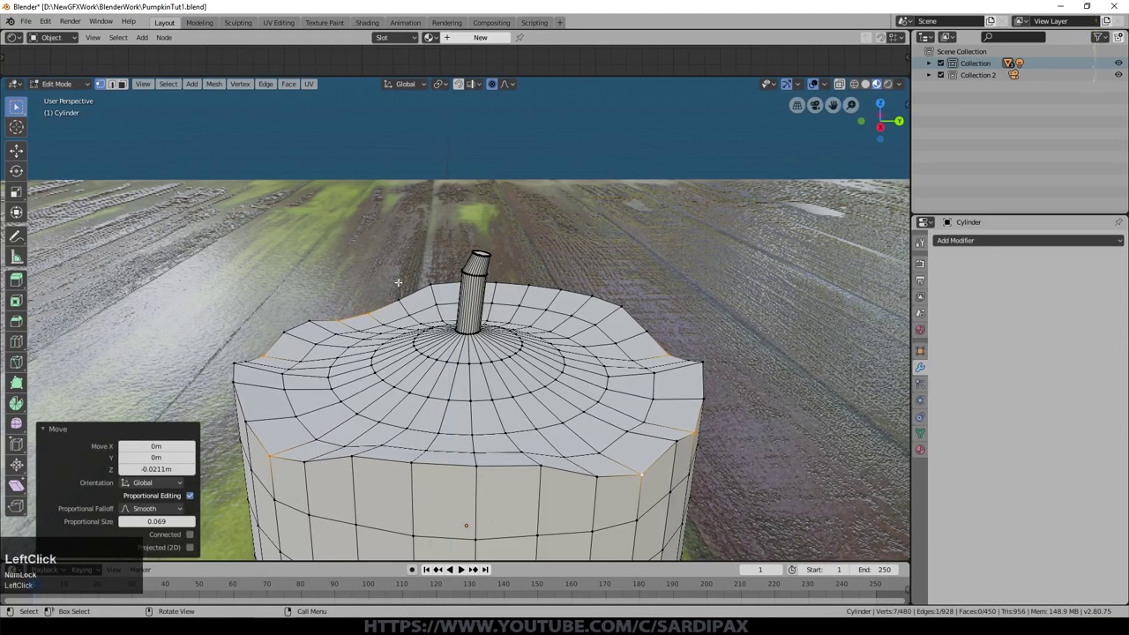
scroll("up", 3)
Add an extra edge loop, leave Edit Mode and smooth the candle with a Subdivision Surface (Ctrl+2)
key("Tab")
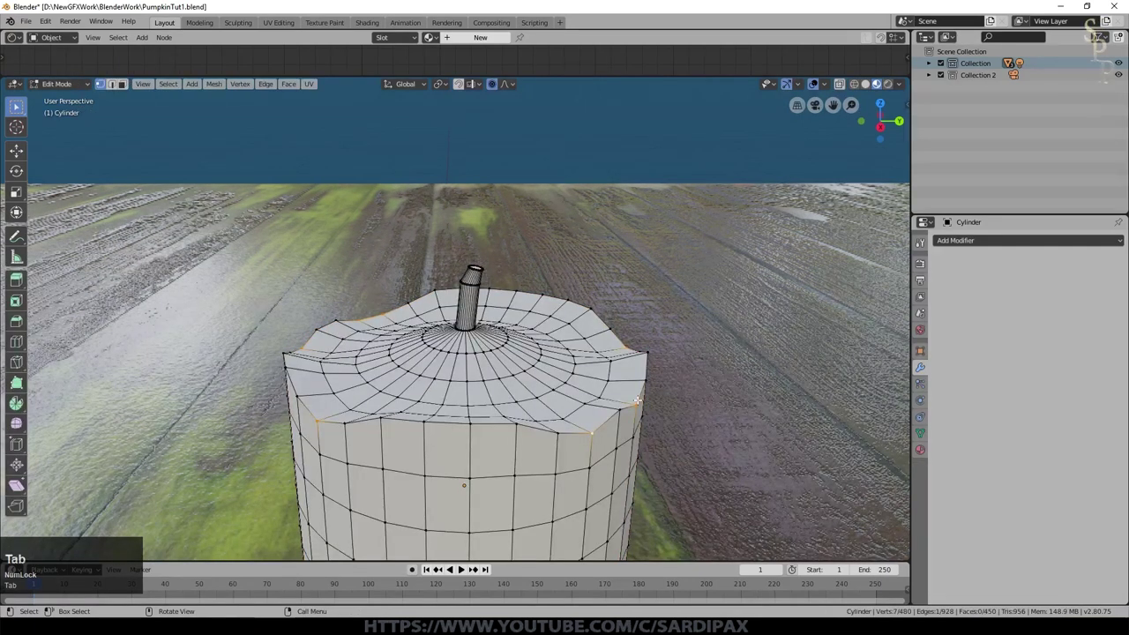
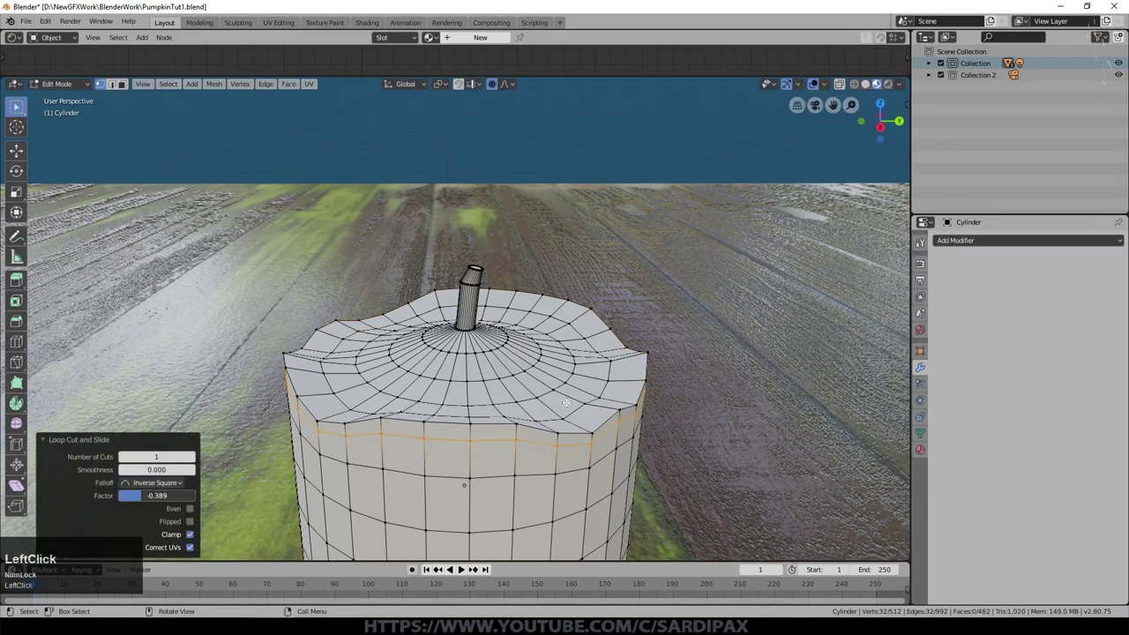
key("Tab")
key("ctrl+2")
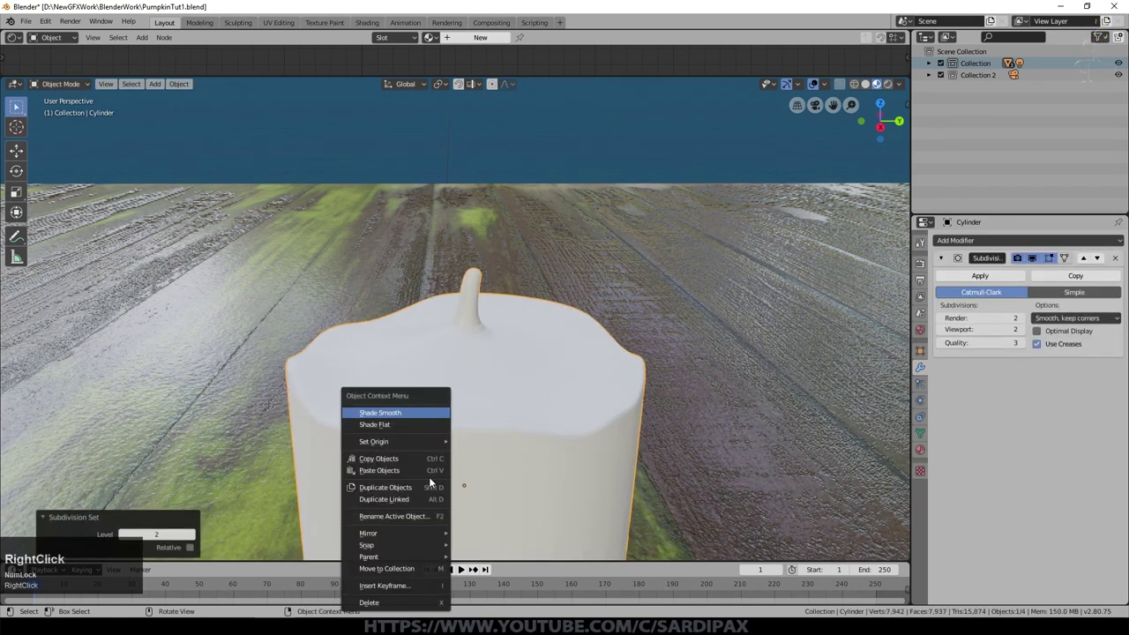
Apply Shade Smooth to the subdivided candle cylinder
left_click(414, 417)
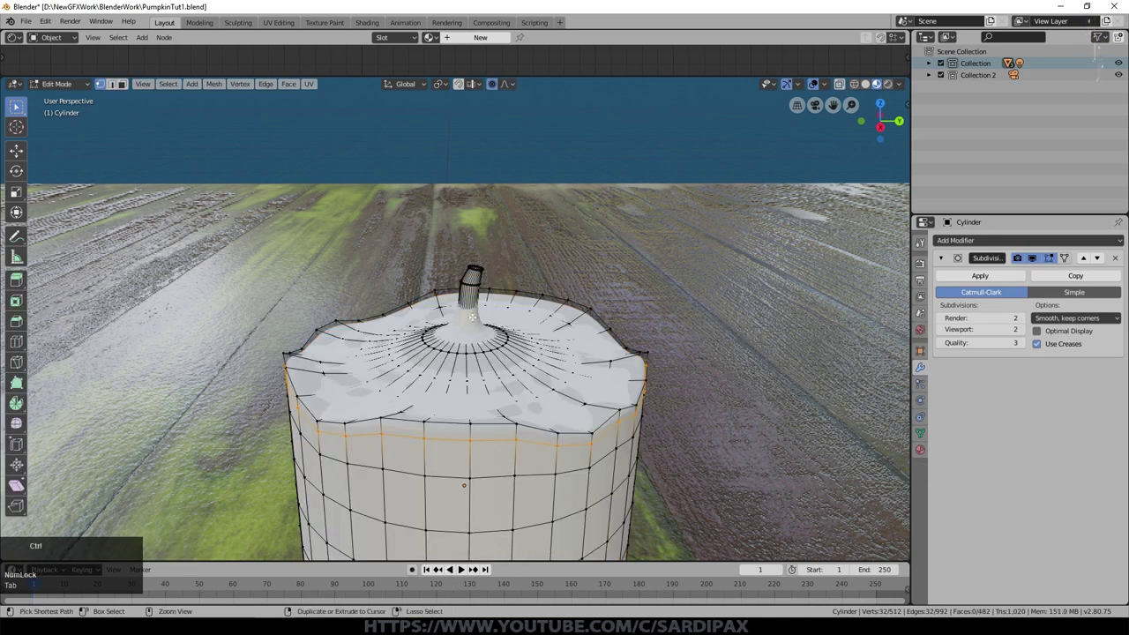
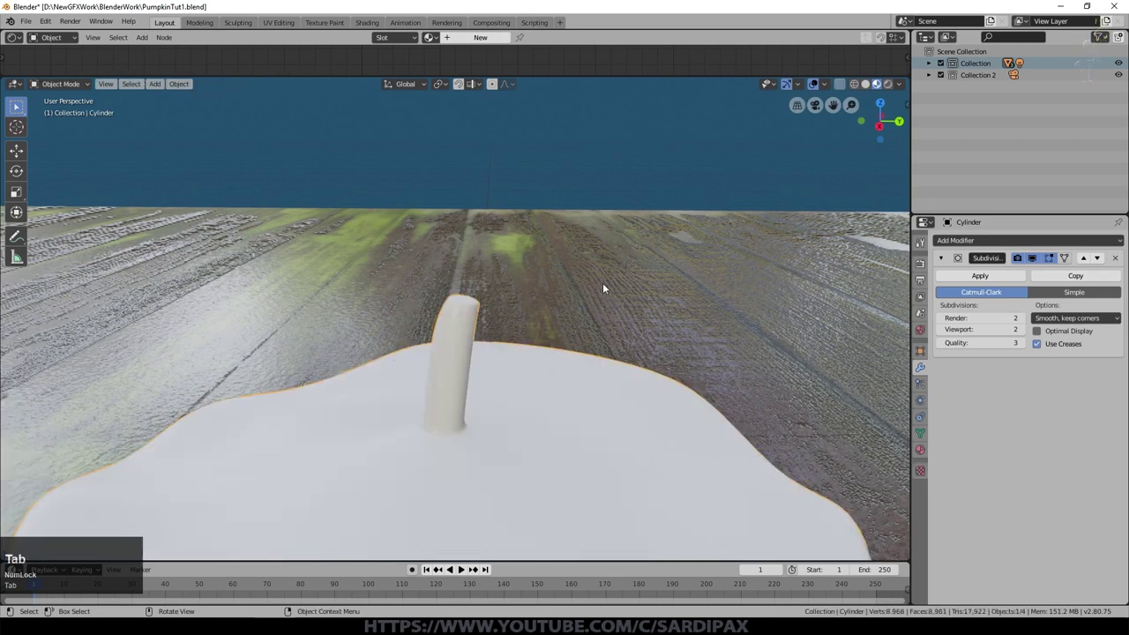
Rename the candle's existing material to CandleBody
key("ctrl+KP_Add")
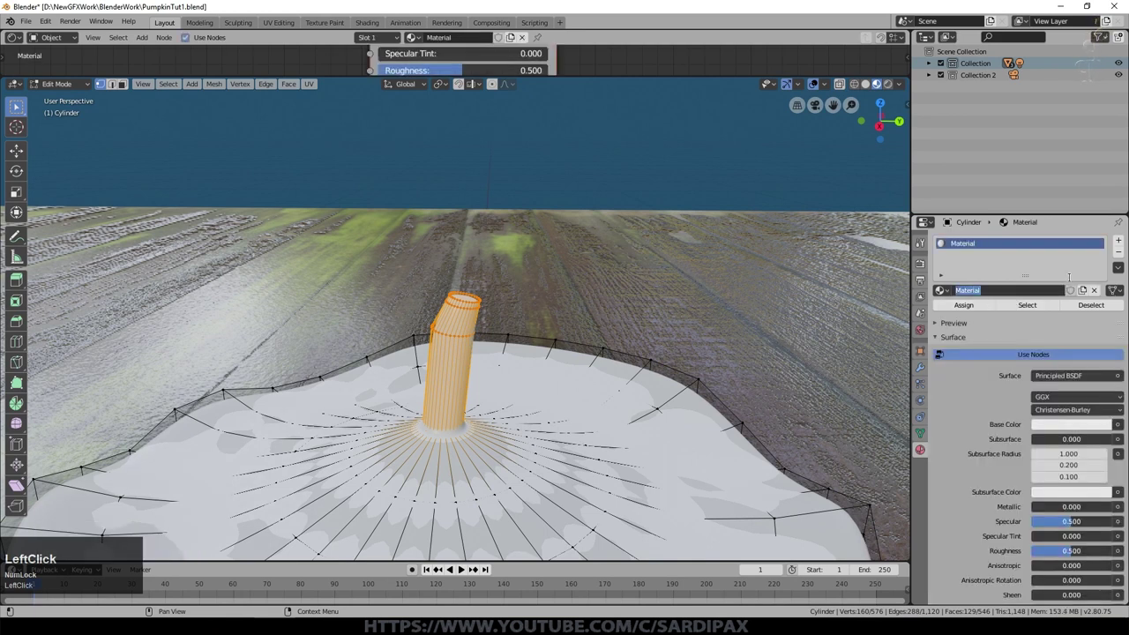
type("ANDLE")
key("shift+b")
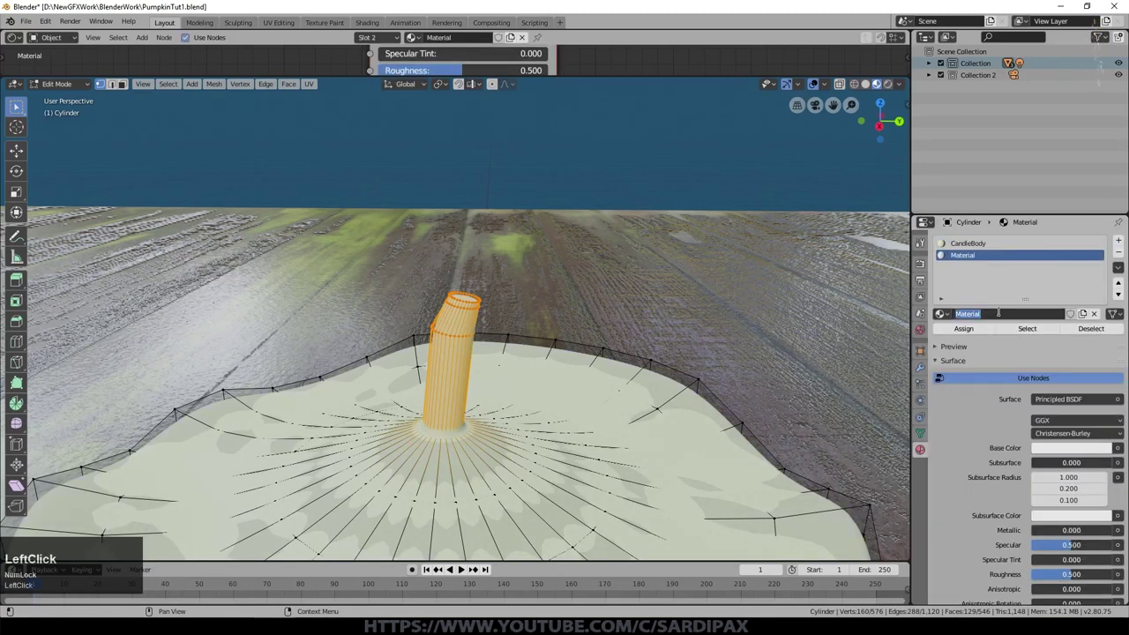
Assign a dark CandleWick material to the wick, slide its base loop, and rename the object Candle
type("ANDLE")
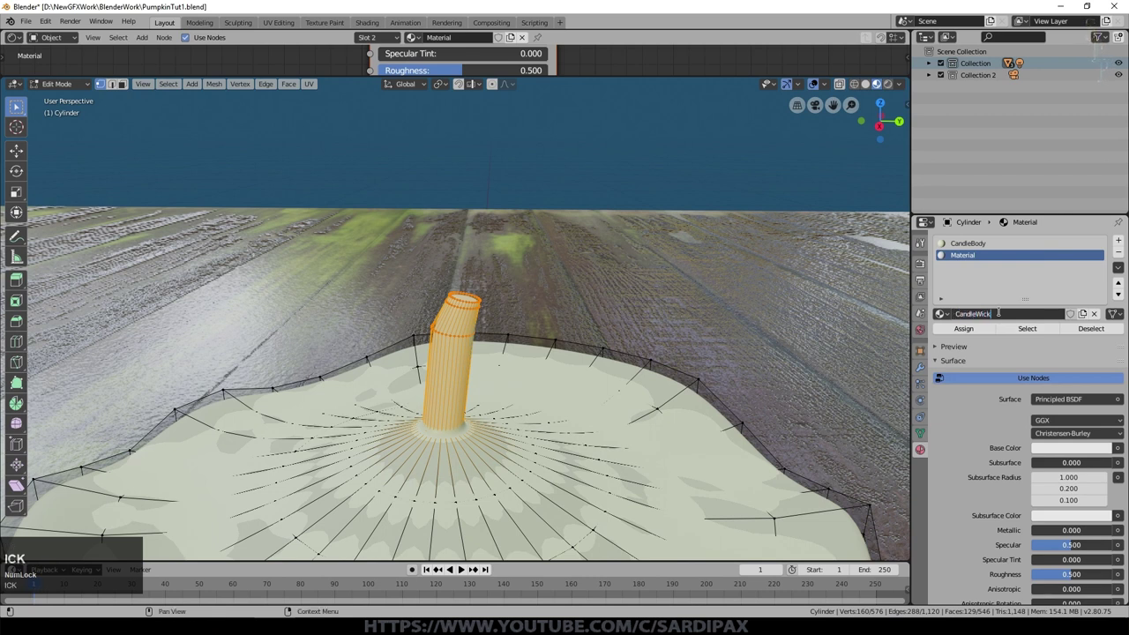
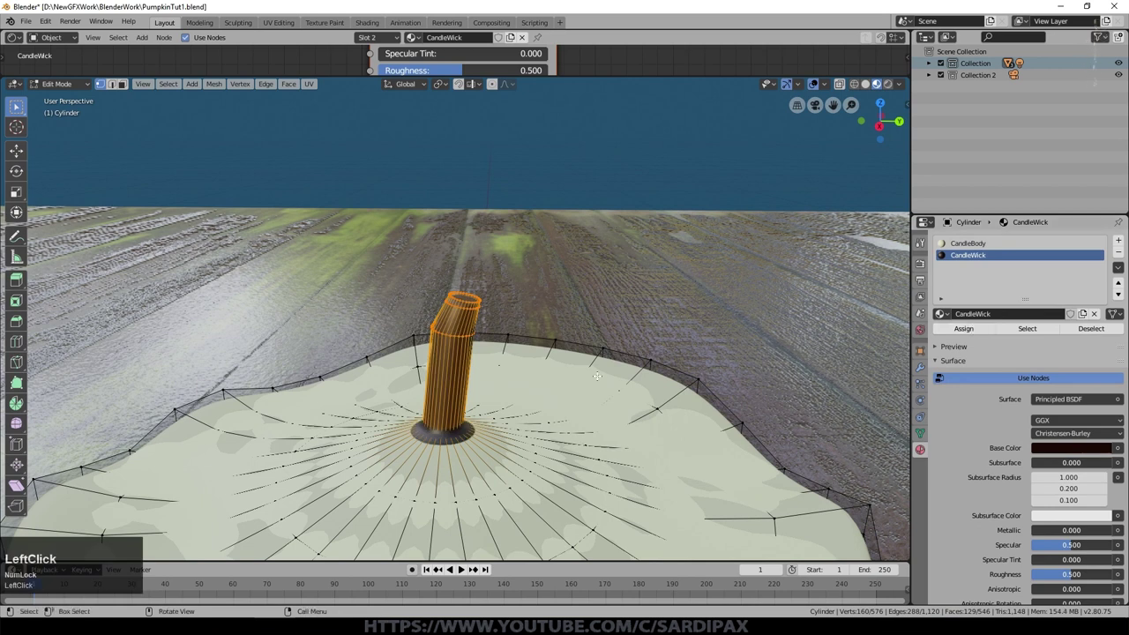
key("ctrl+r")
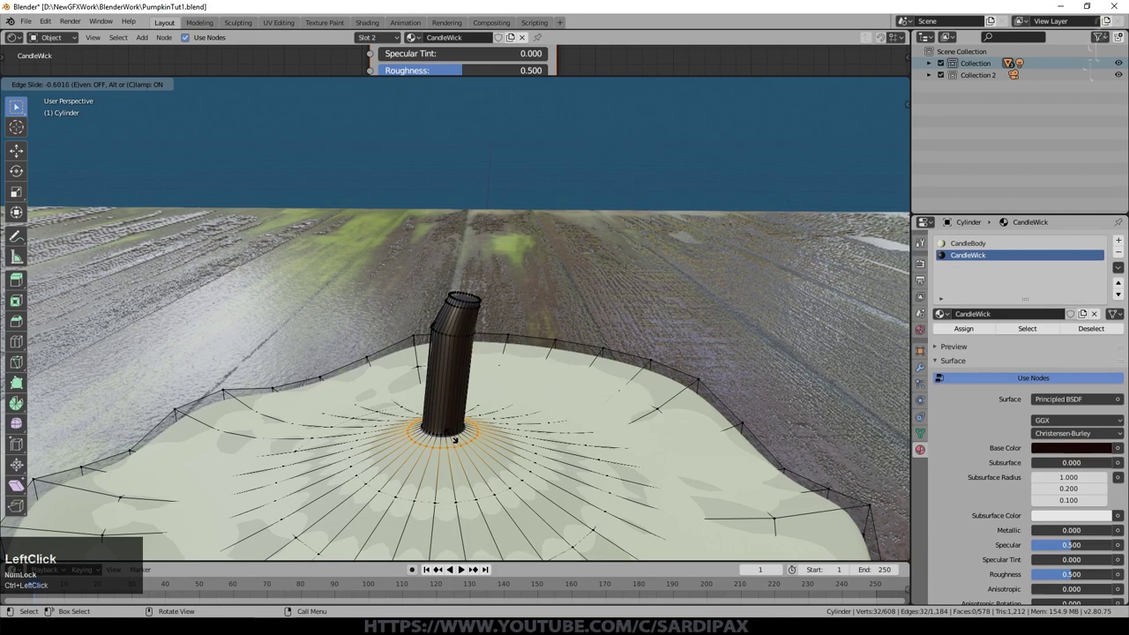
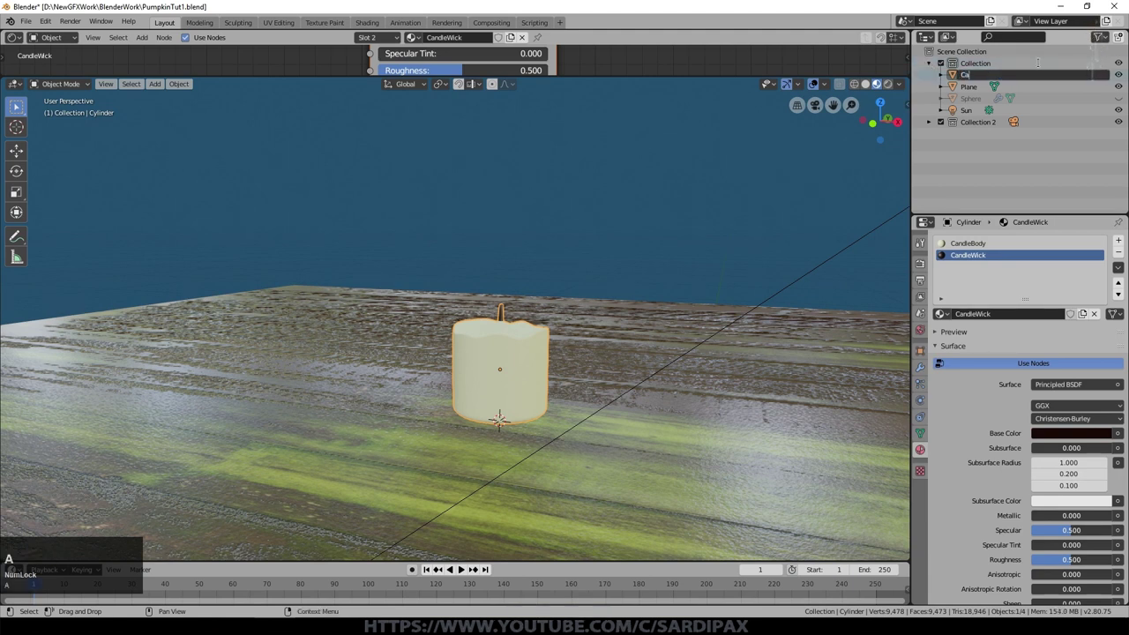
key("Return")
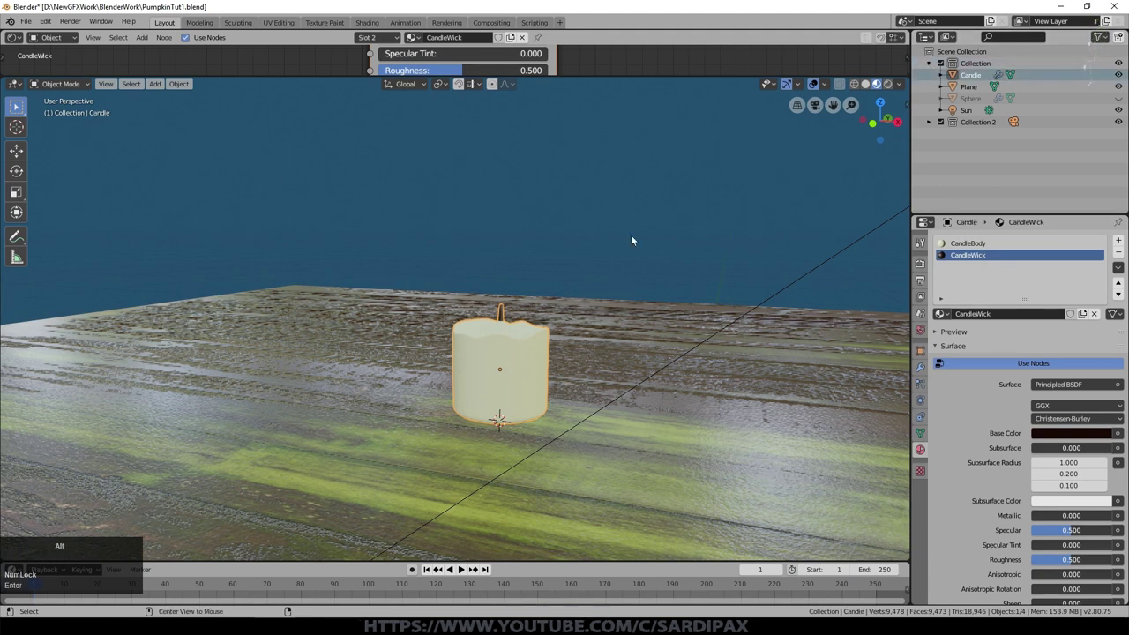
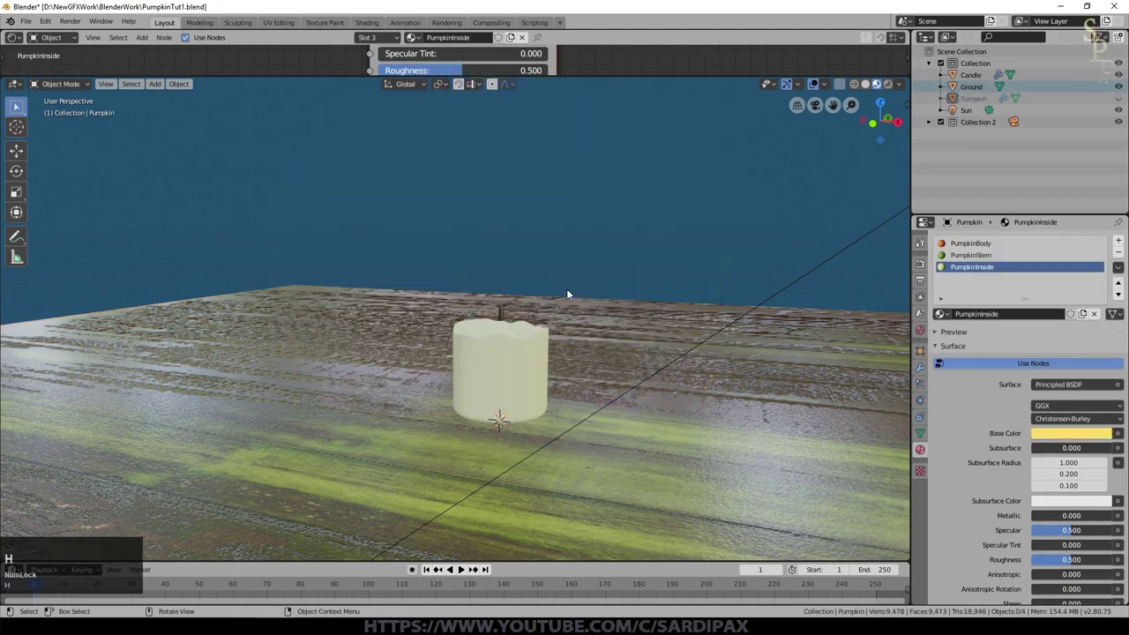
Save, add a new plane and edit its vertices into a half-flame profile, merging At First
key("ctrl+s")
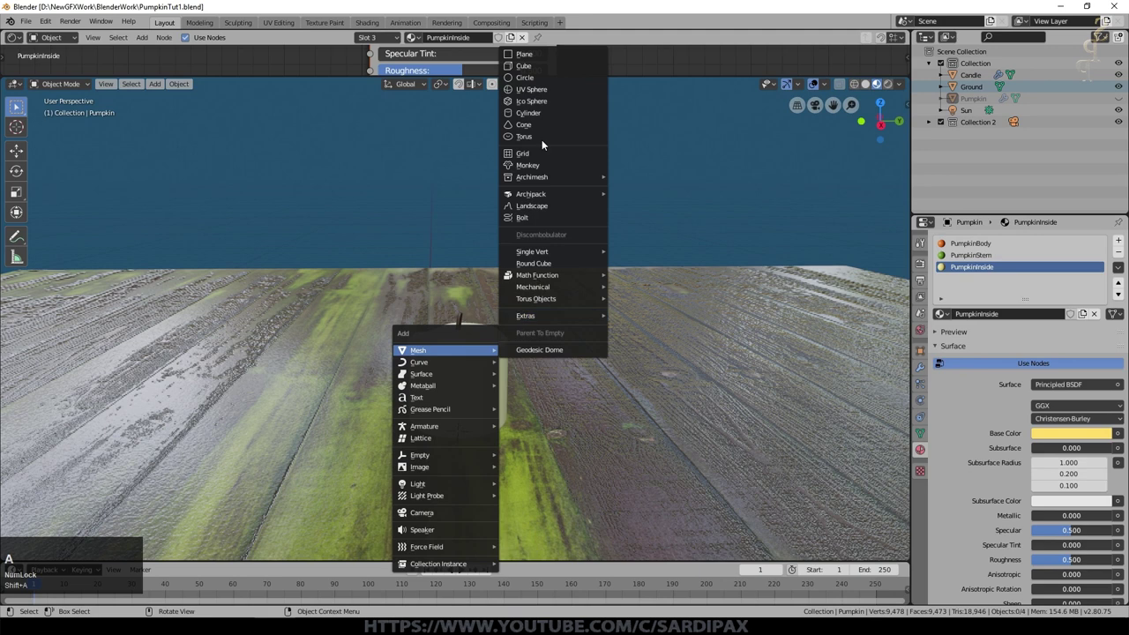
left_click(539, 64)
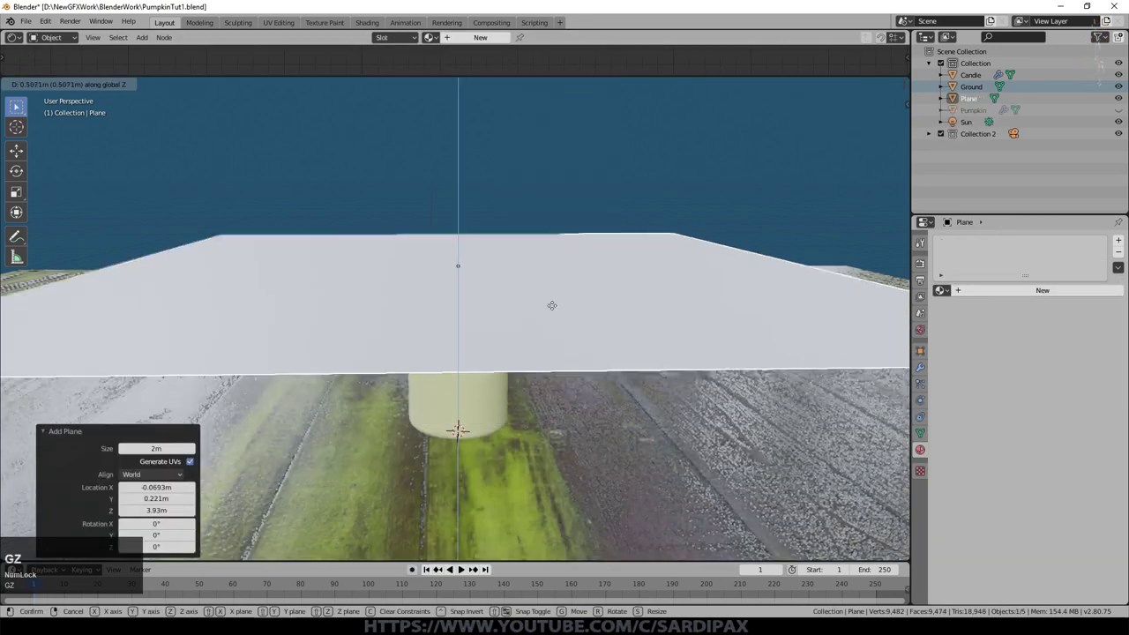
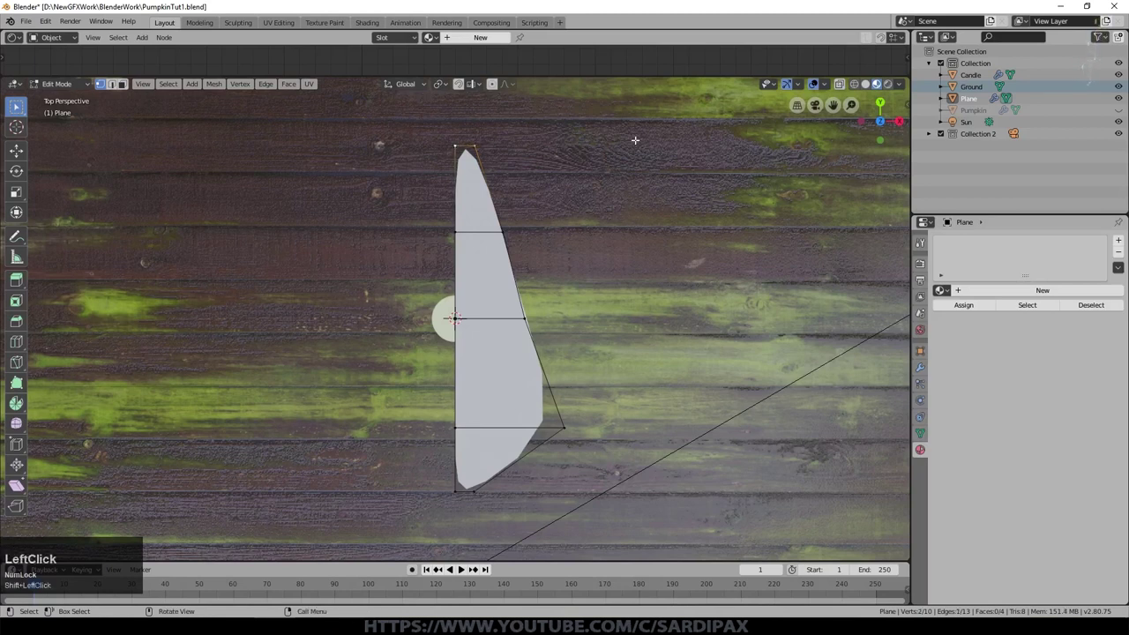
key("ctrl+m")
key("alt+m")
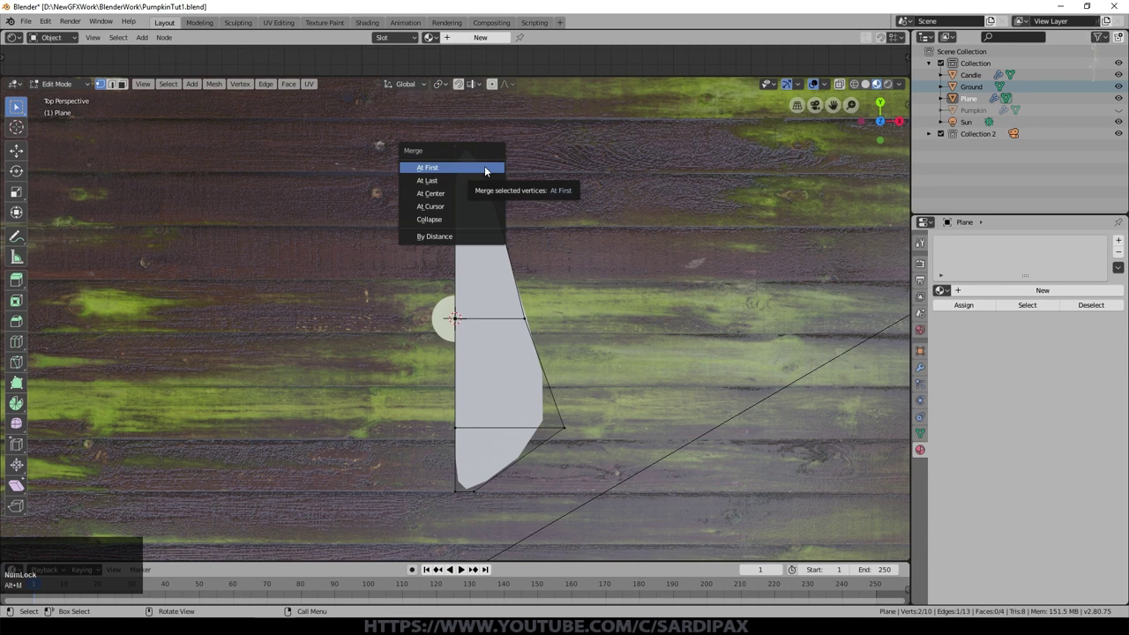
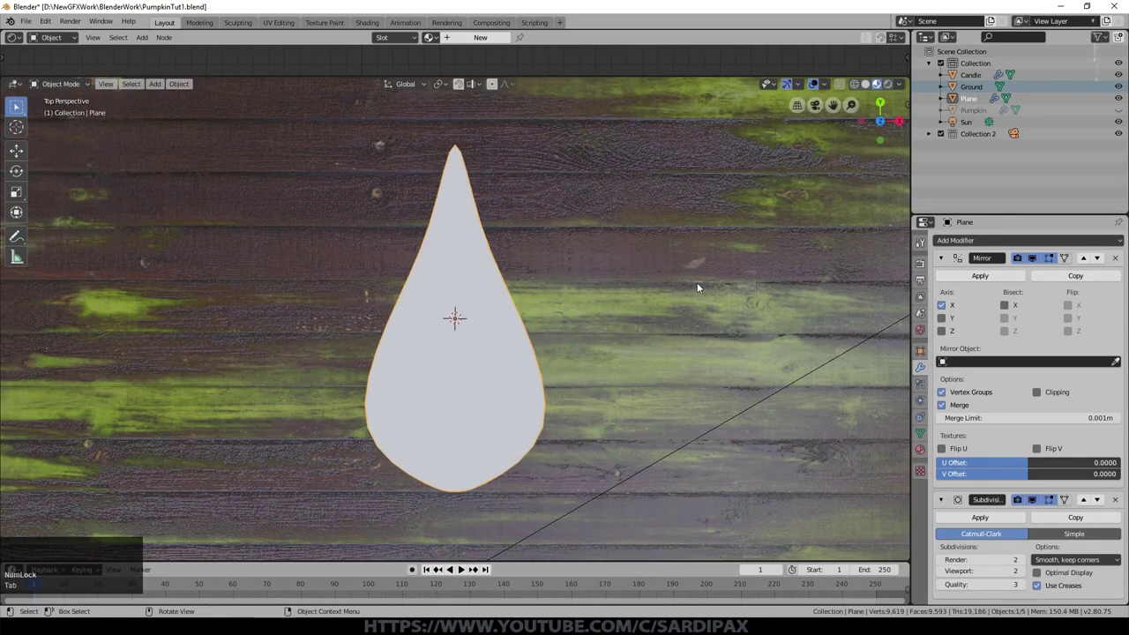
Add edge loops across the flame, select all faces and unwrap with Project From View
key("Tab")
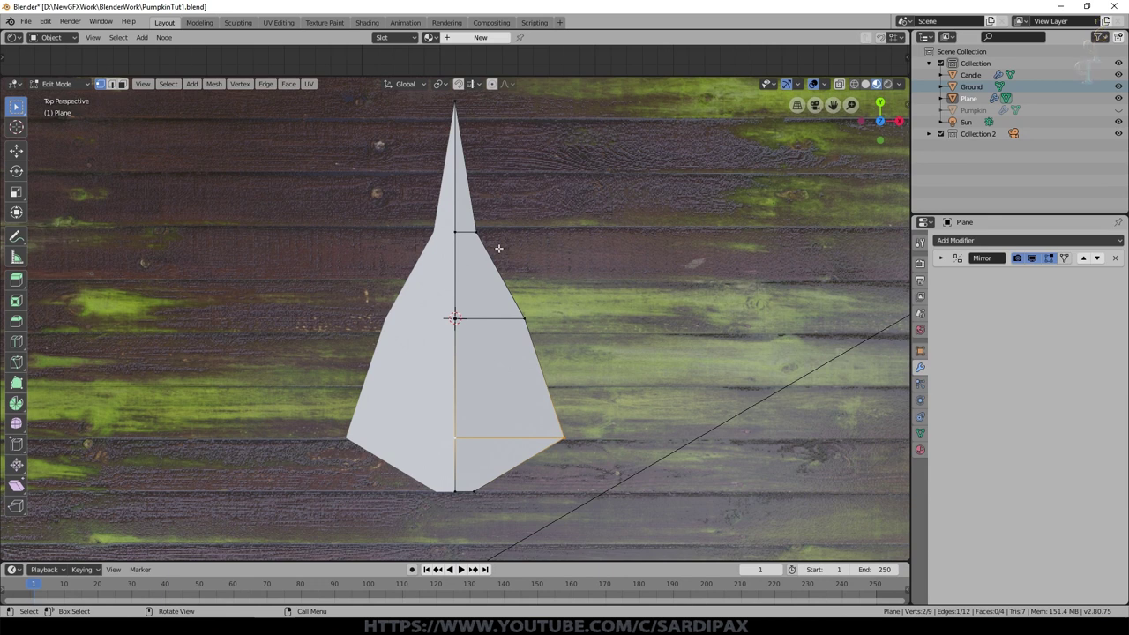
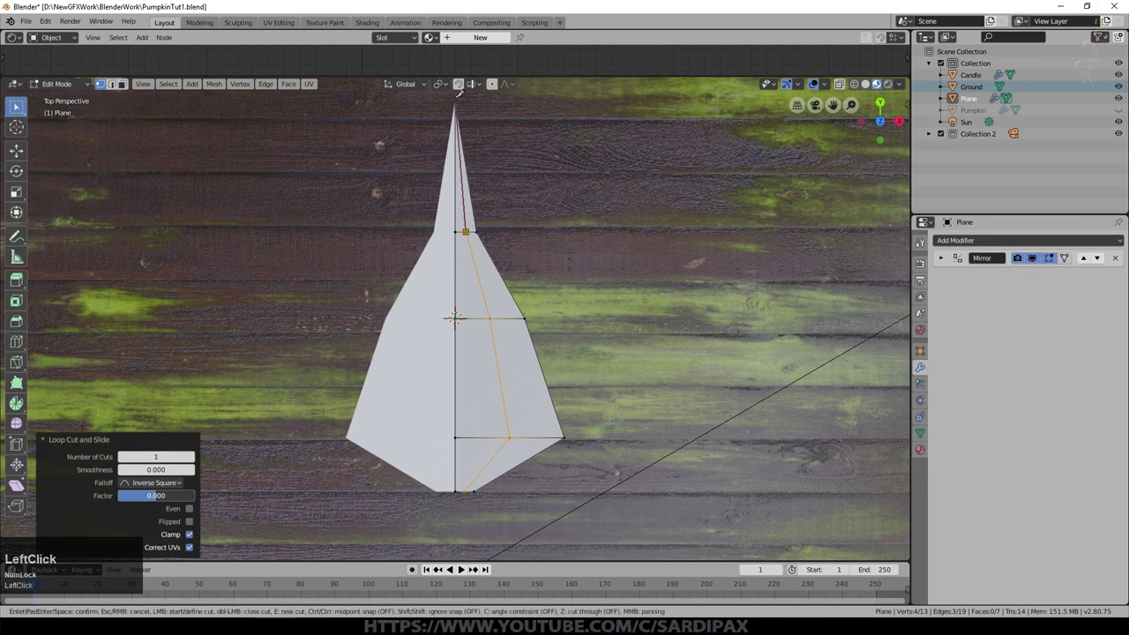
key("space")
scroll("down", 3)
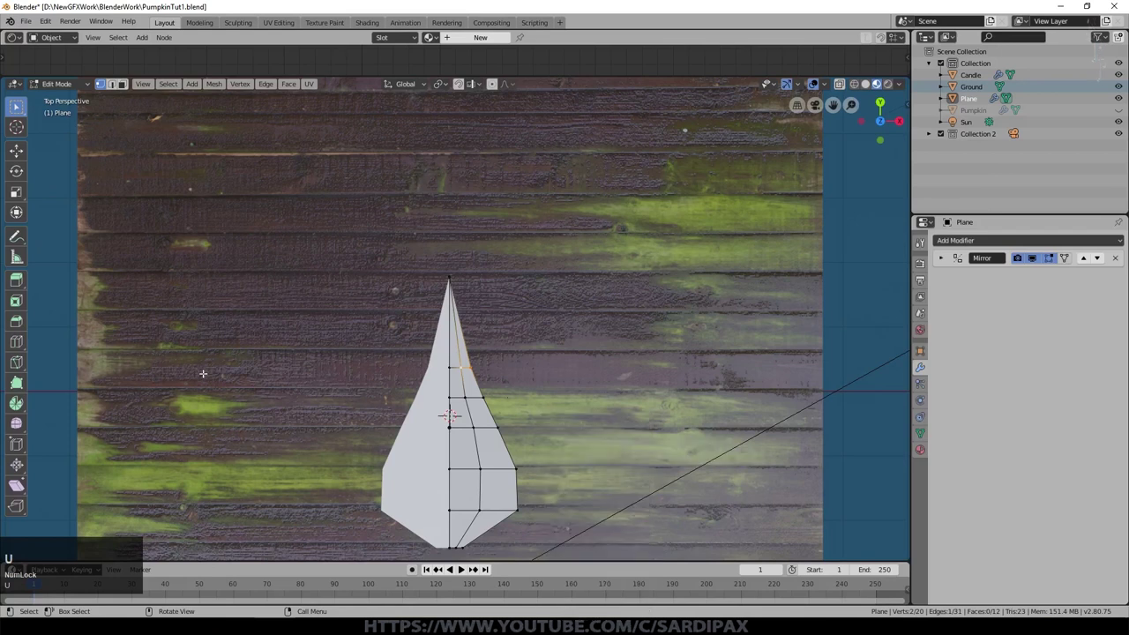
key("a")
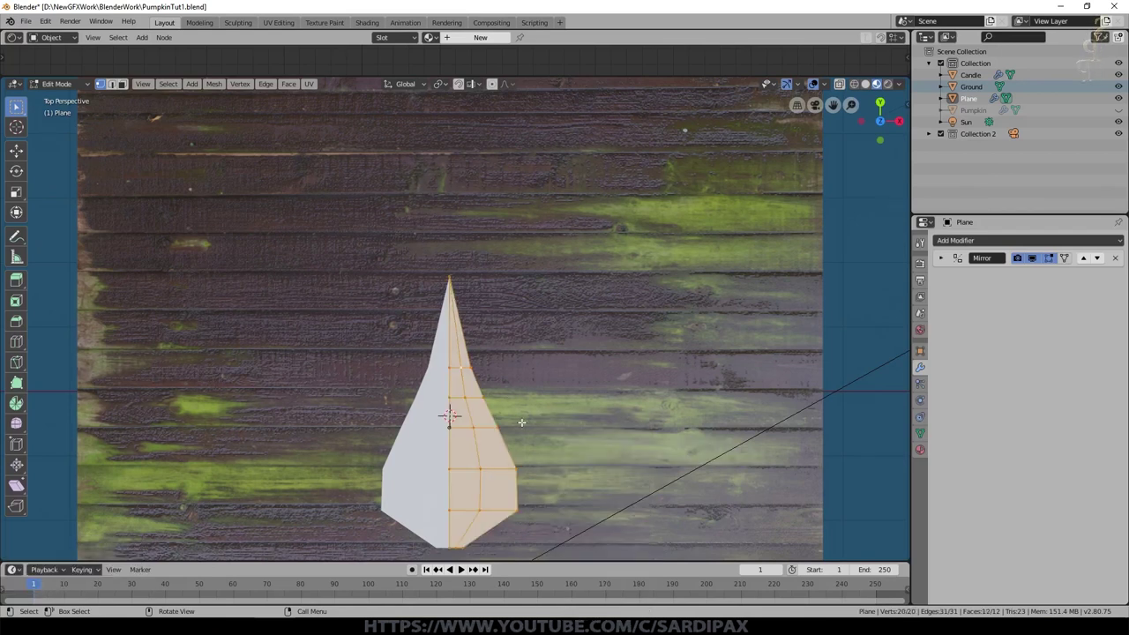
key("u")
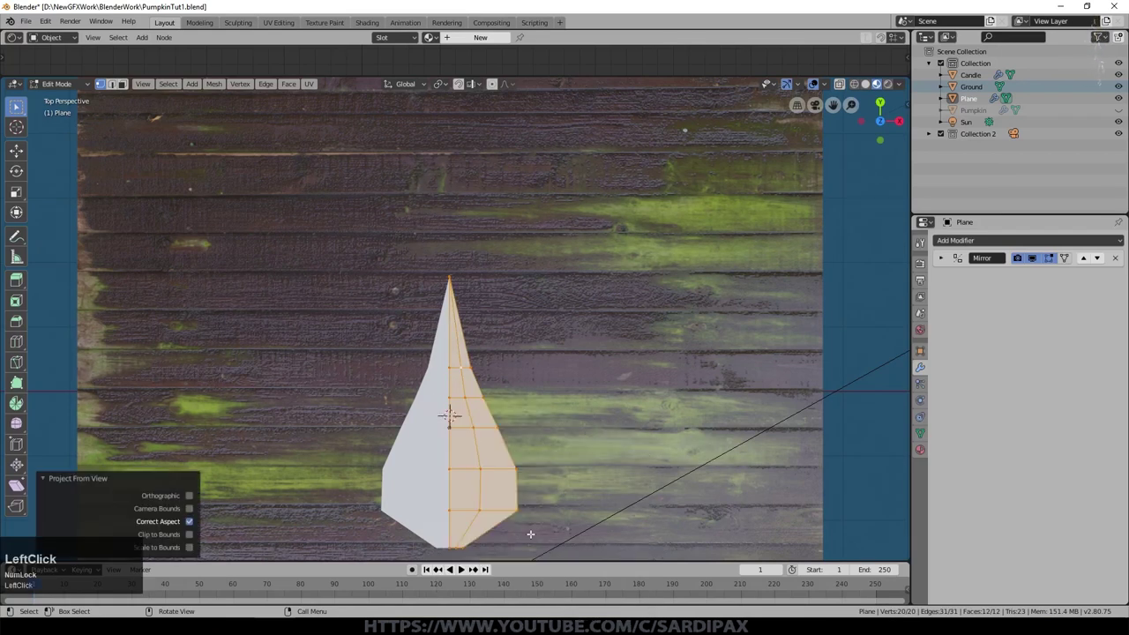
scroll("down", 3)
Create the Flame material and set its ColorRamp stops to a black, orange and purple gradient
left_click(1011, 295)
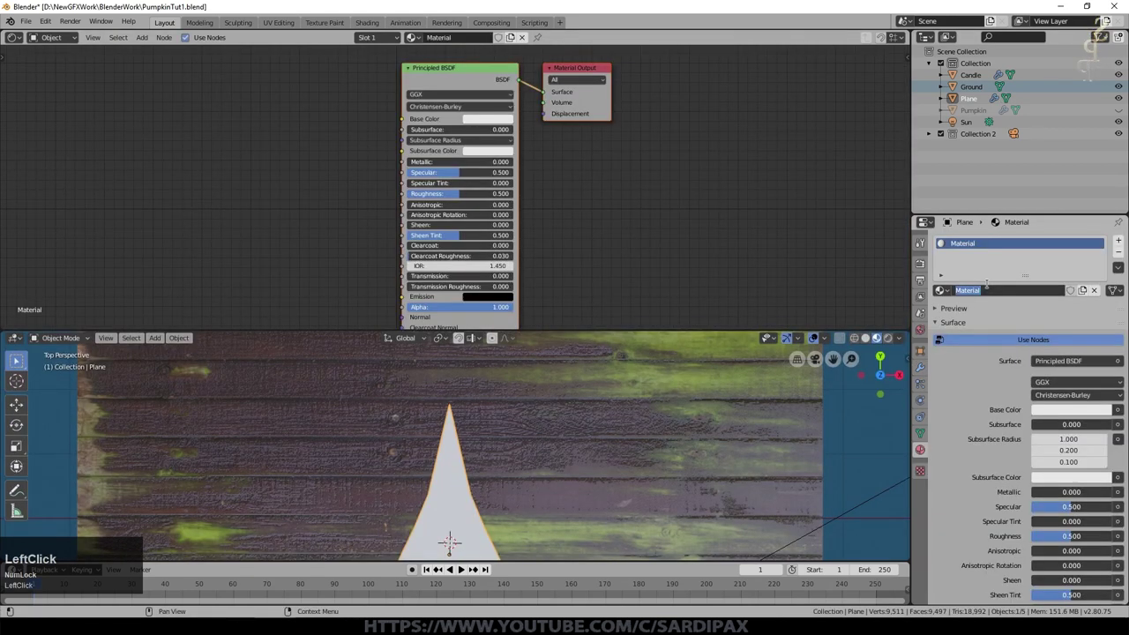
scroll("up", 3)
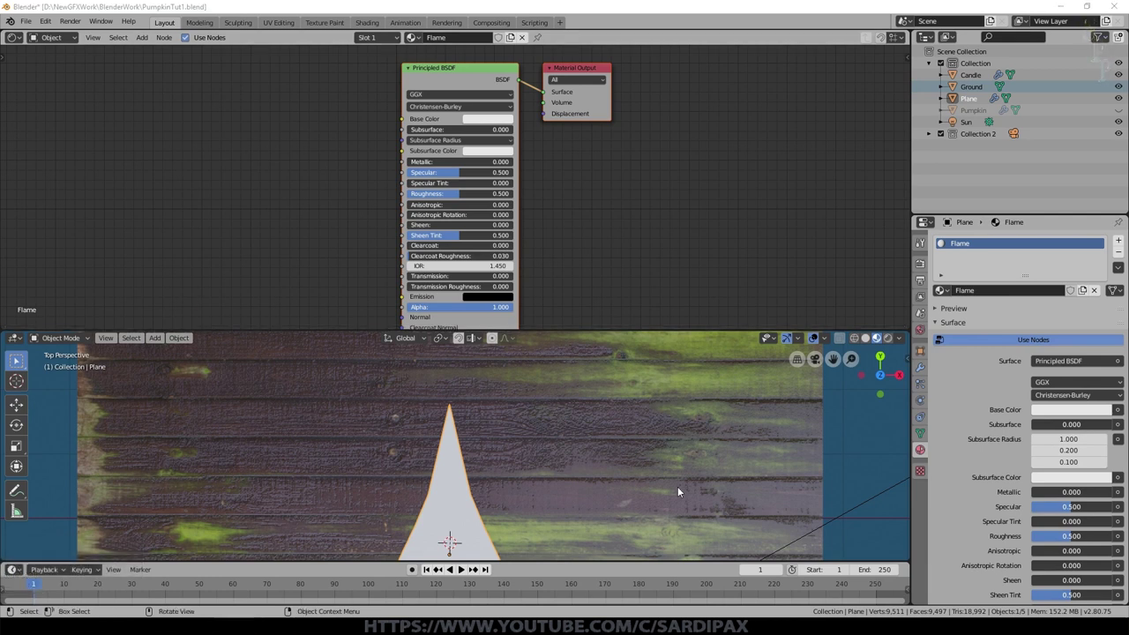
middle_click(667, 185)
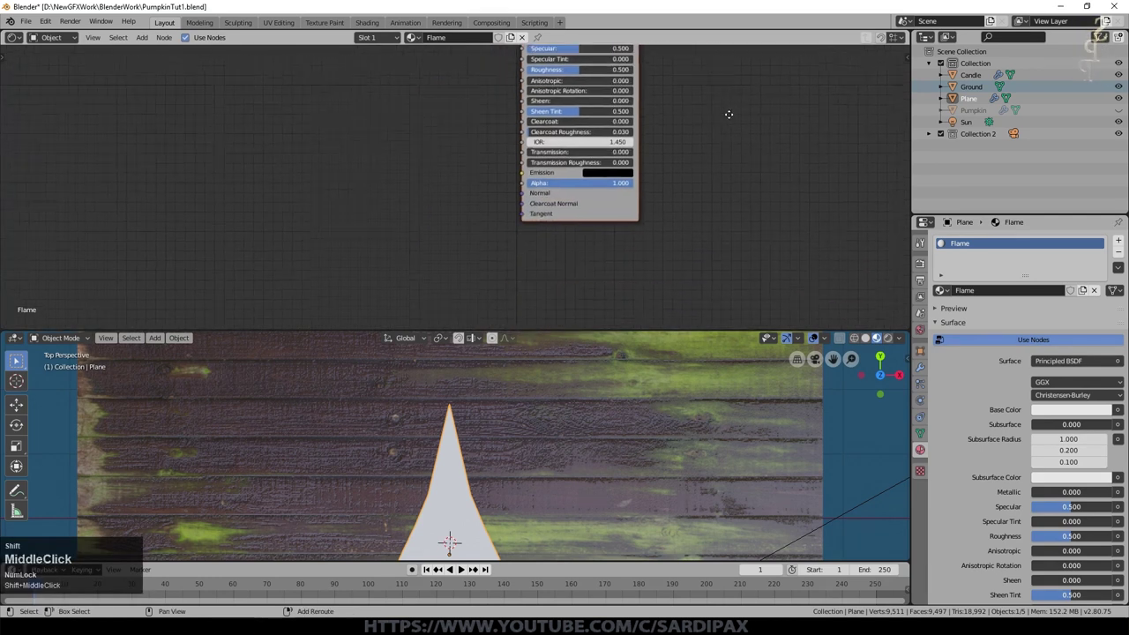
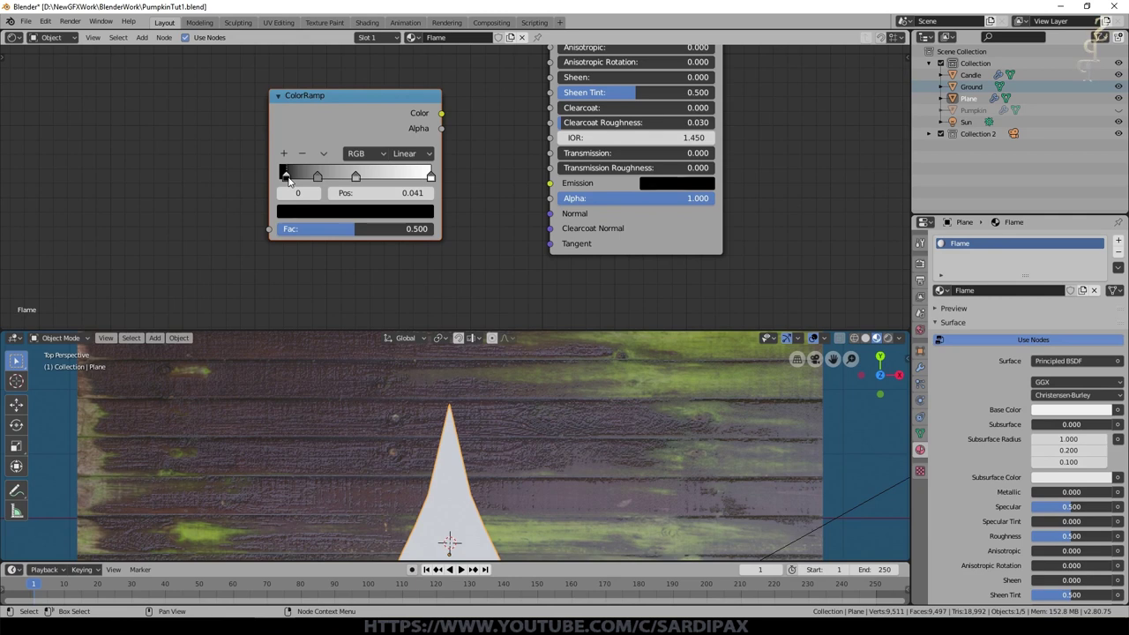
left_click(325, 186)
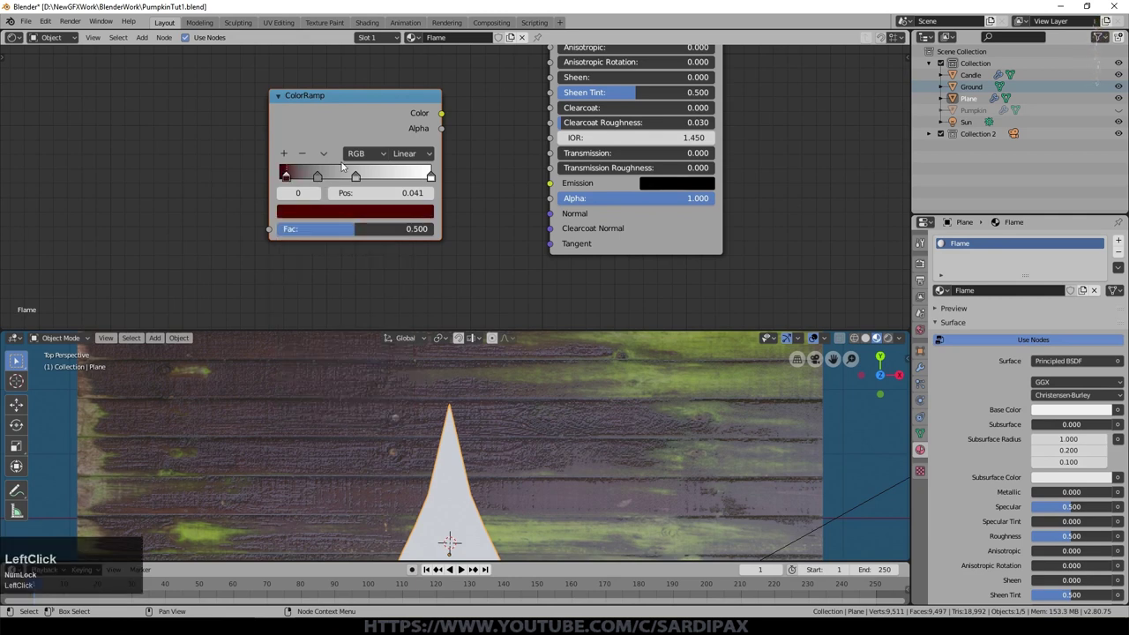
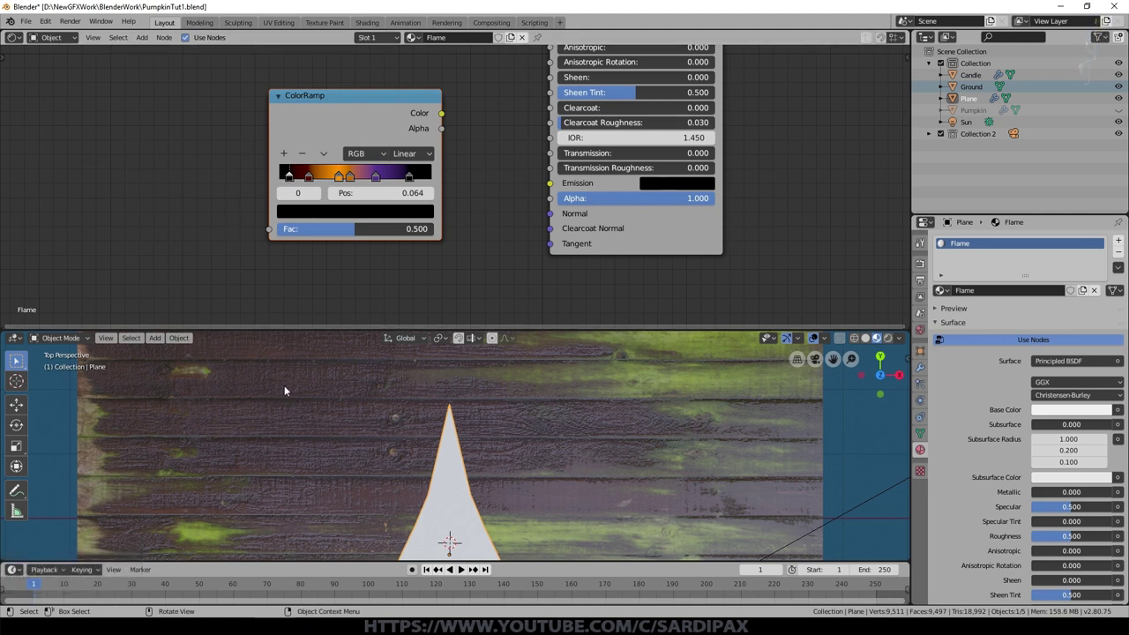
Connect the ColorRamp Color output to the Principled BSDF Emission and preview rendered shading
left_click(580, 461)
middle_click(585, 419)
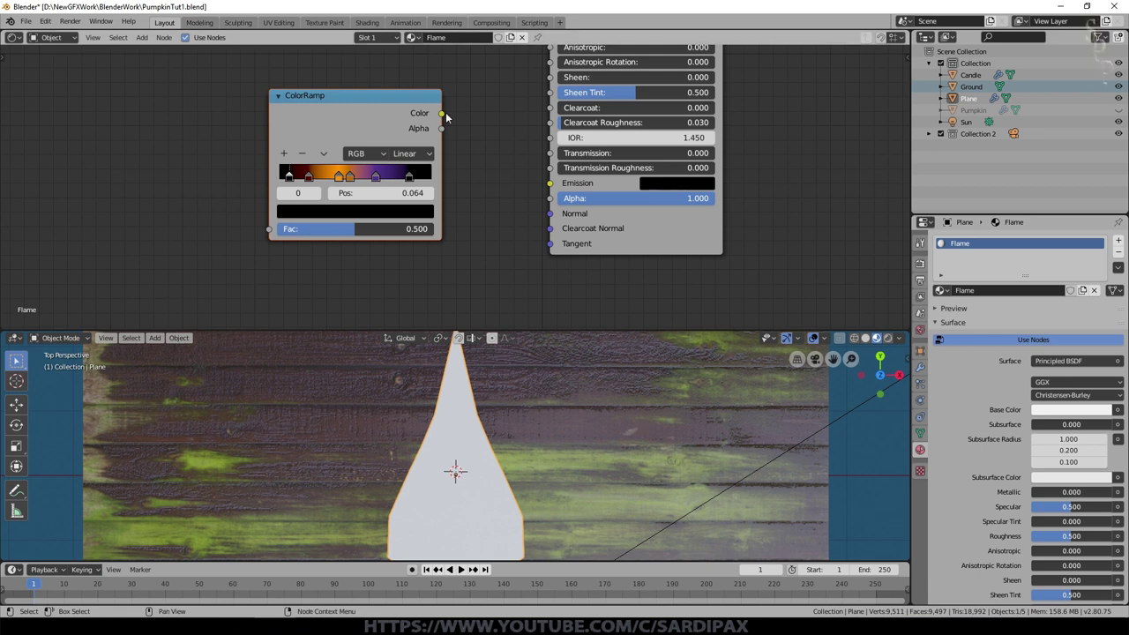
left_click(445, 116)
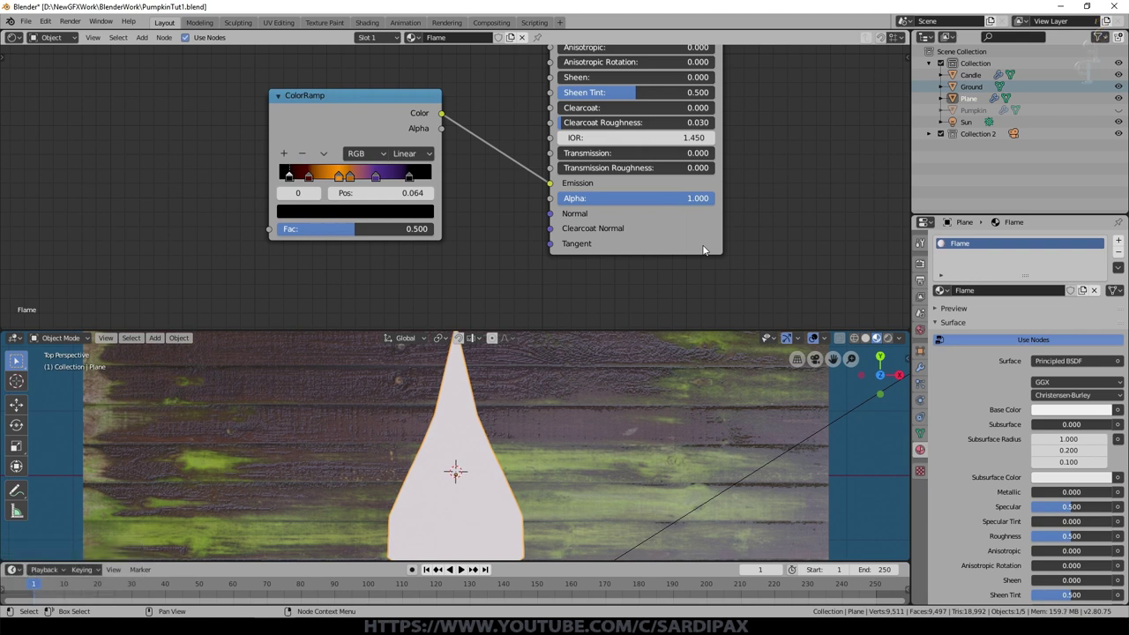
middle_click(558, 139)
left_click(893, 343)
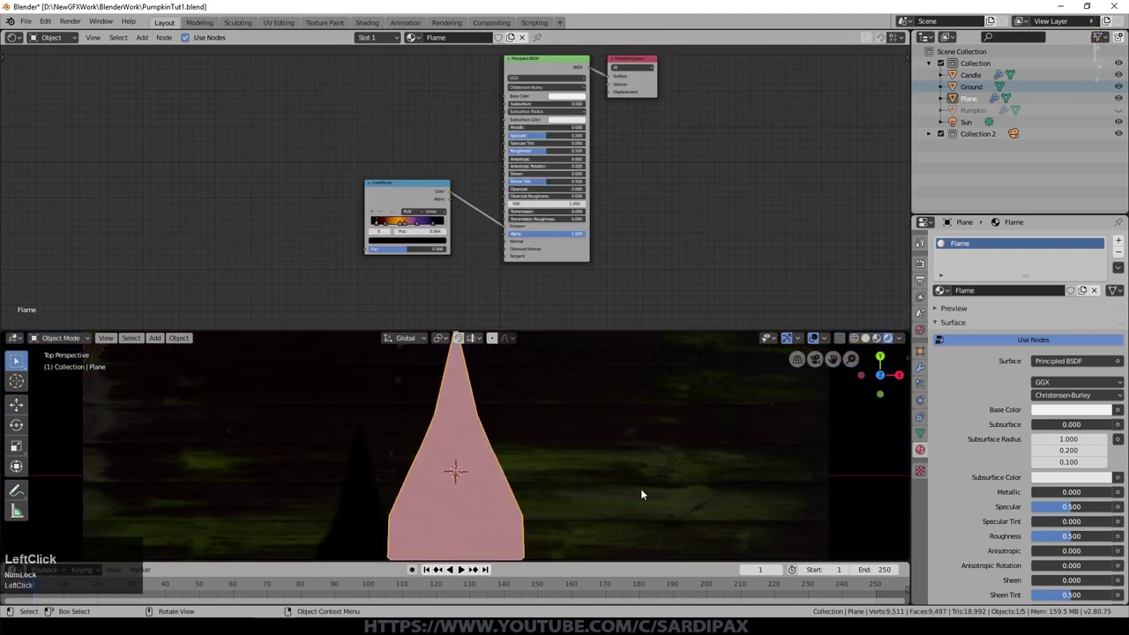
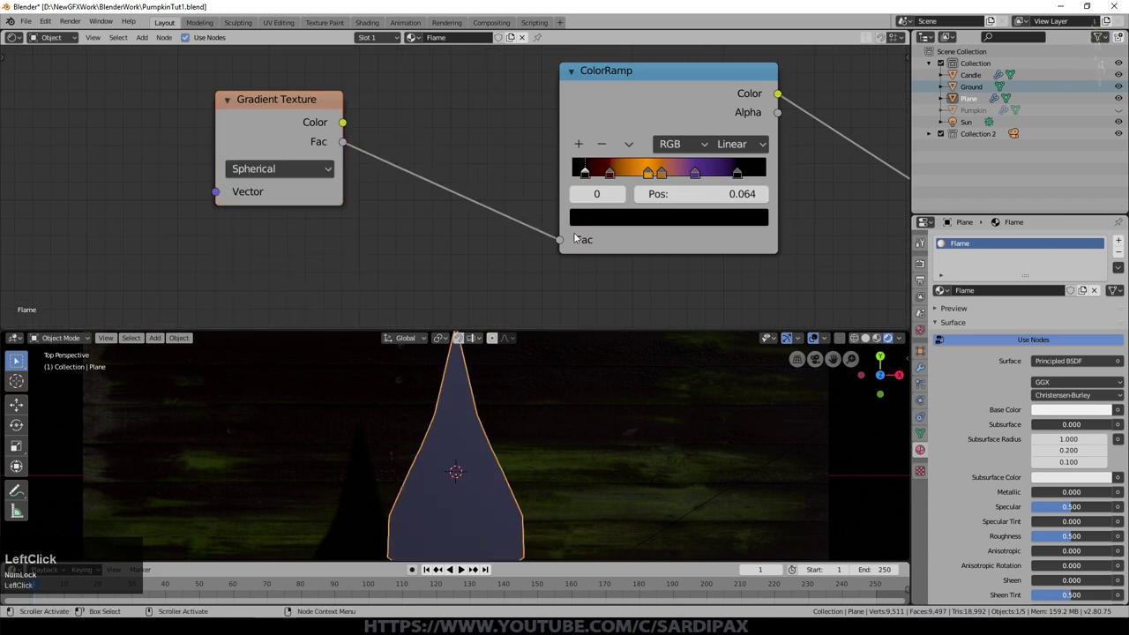
Drive the ramp with a spherical Gradient via Mapping from UV scaled 1.2 by 1.1, and subdivide the flame
scroll("down", 3)
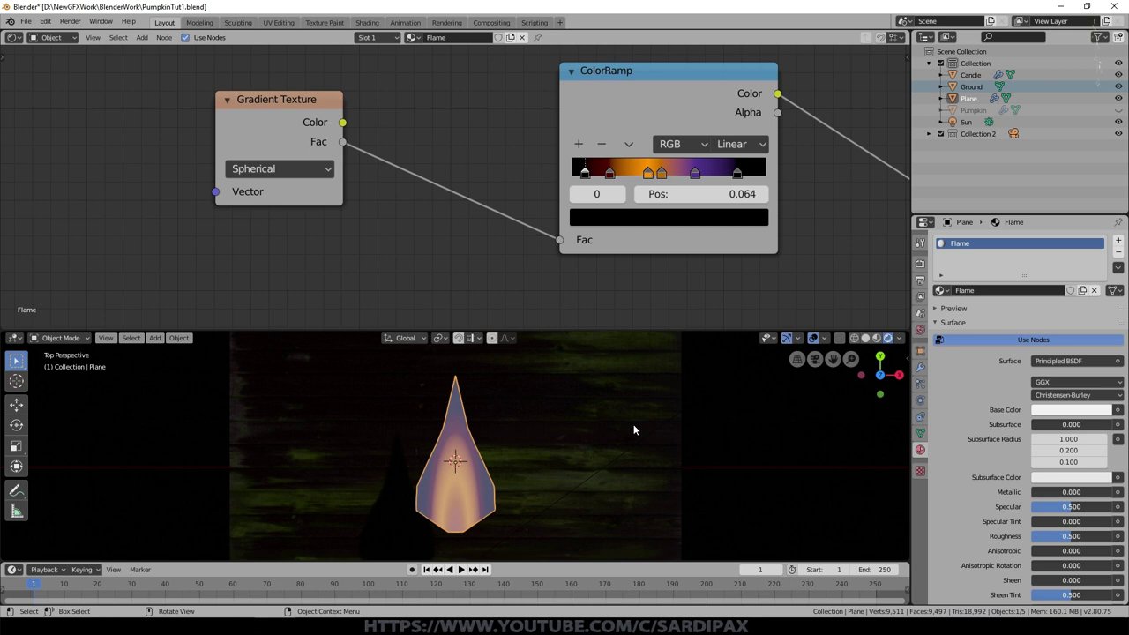
key("ctrl+Num_Lock")
key("ctrl+2")
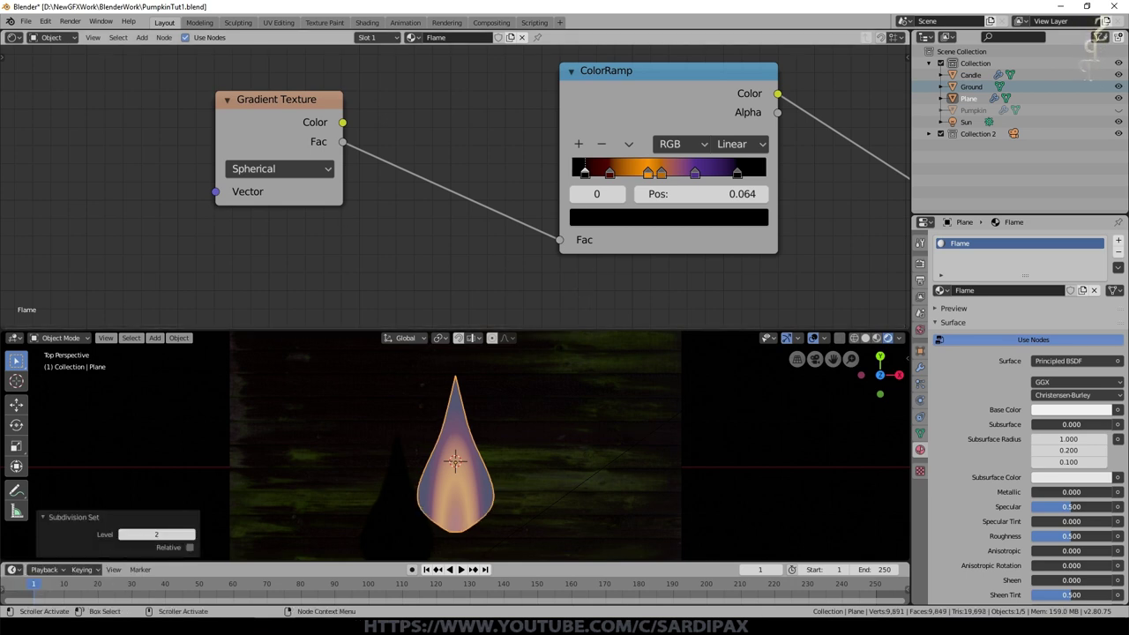
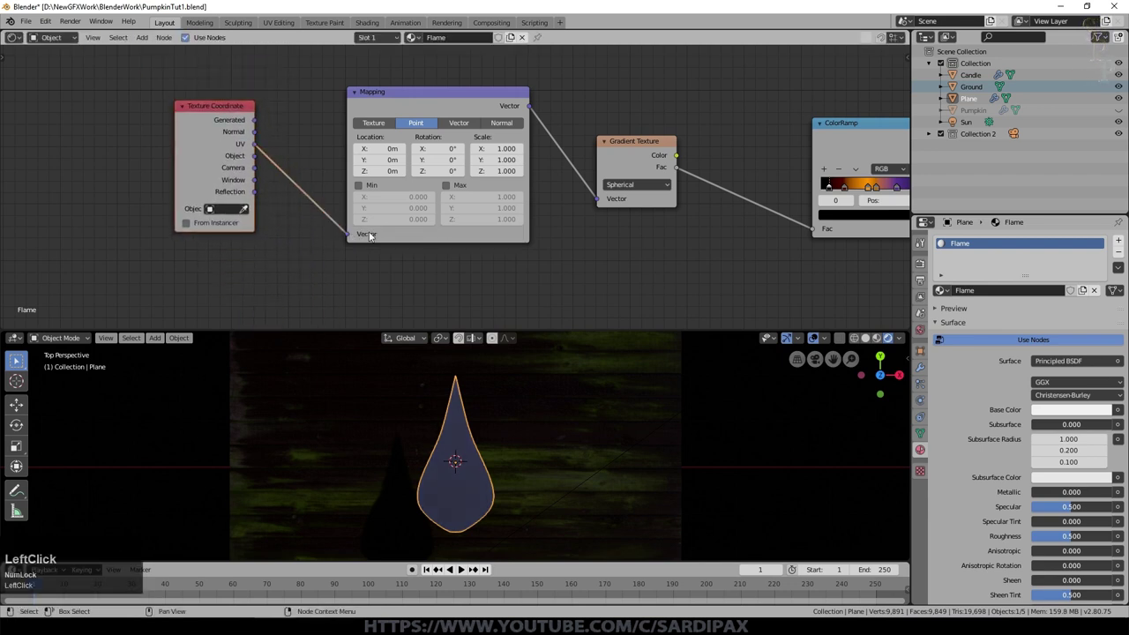
scroll("up", 3)
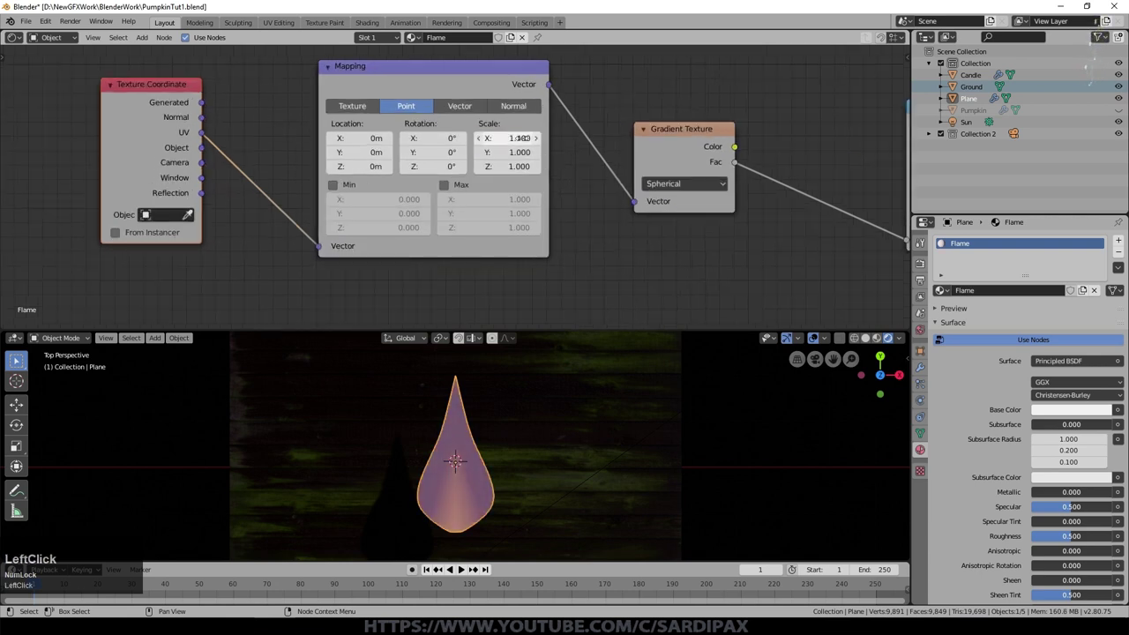
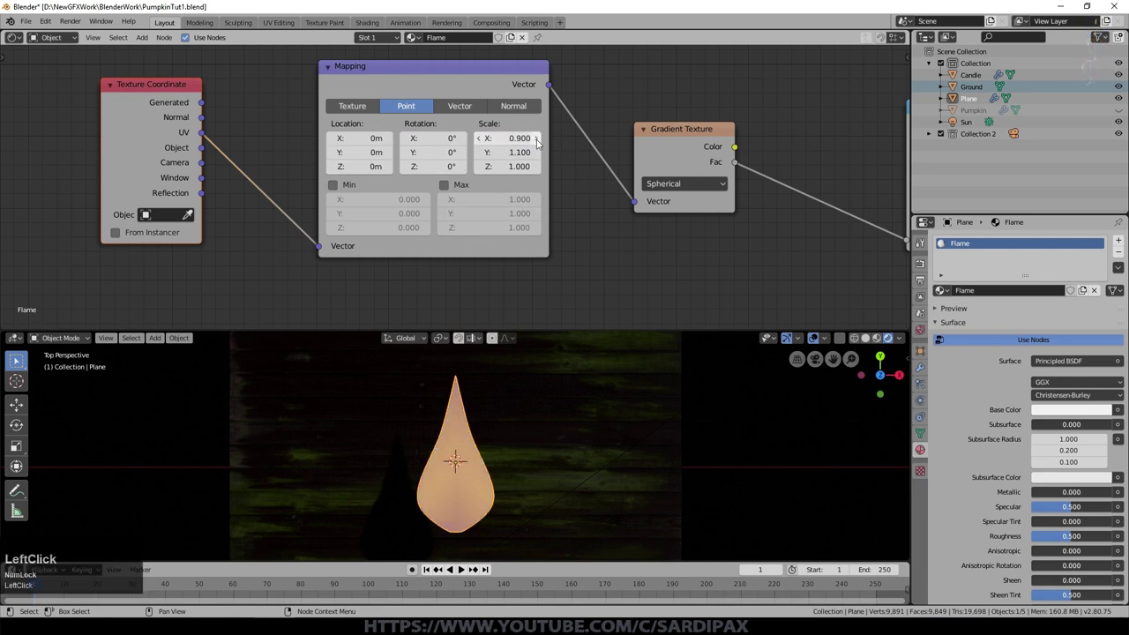
middle_click(647, 244)
scroll("down", 3)
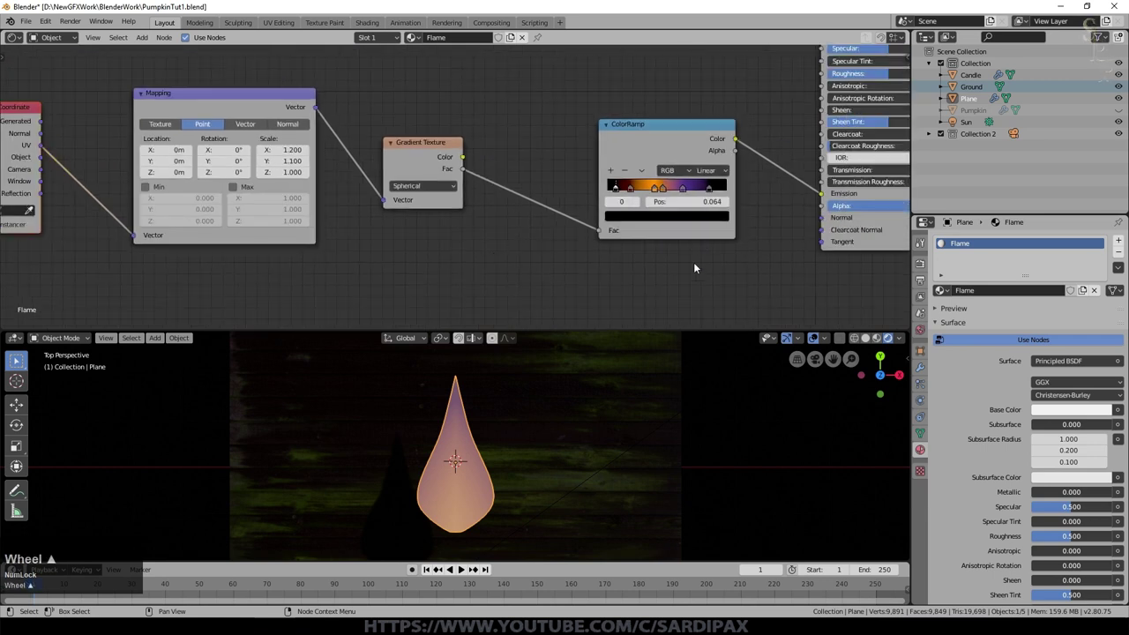
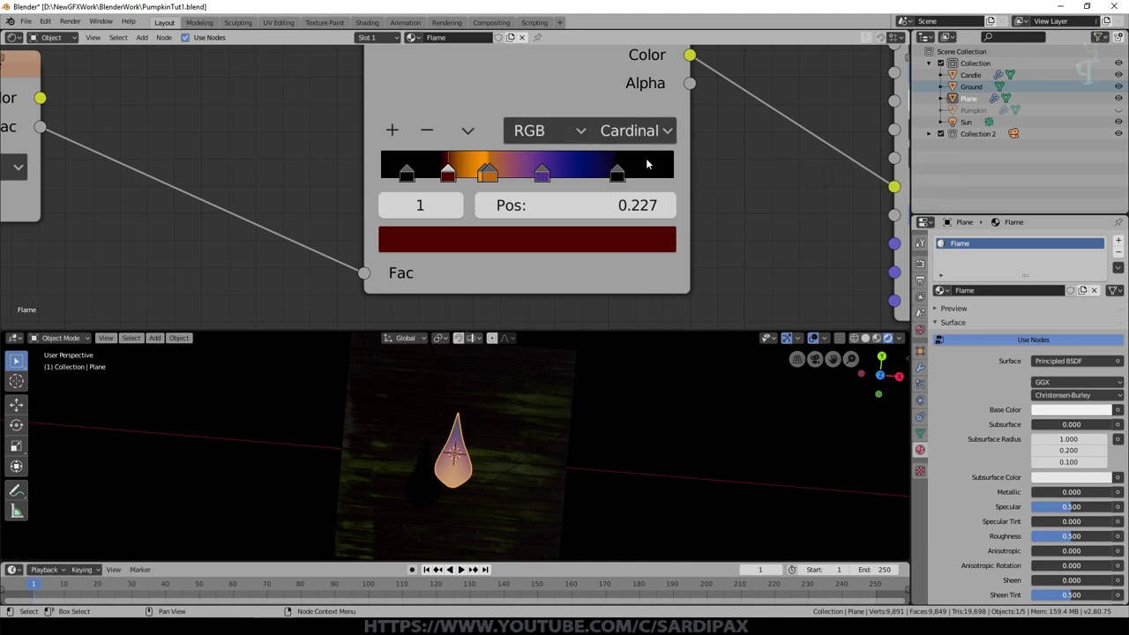
Reshape the Flame colour ramp so dark red, orange and yellow stops cluster near the middle
left_click(620, 177)
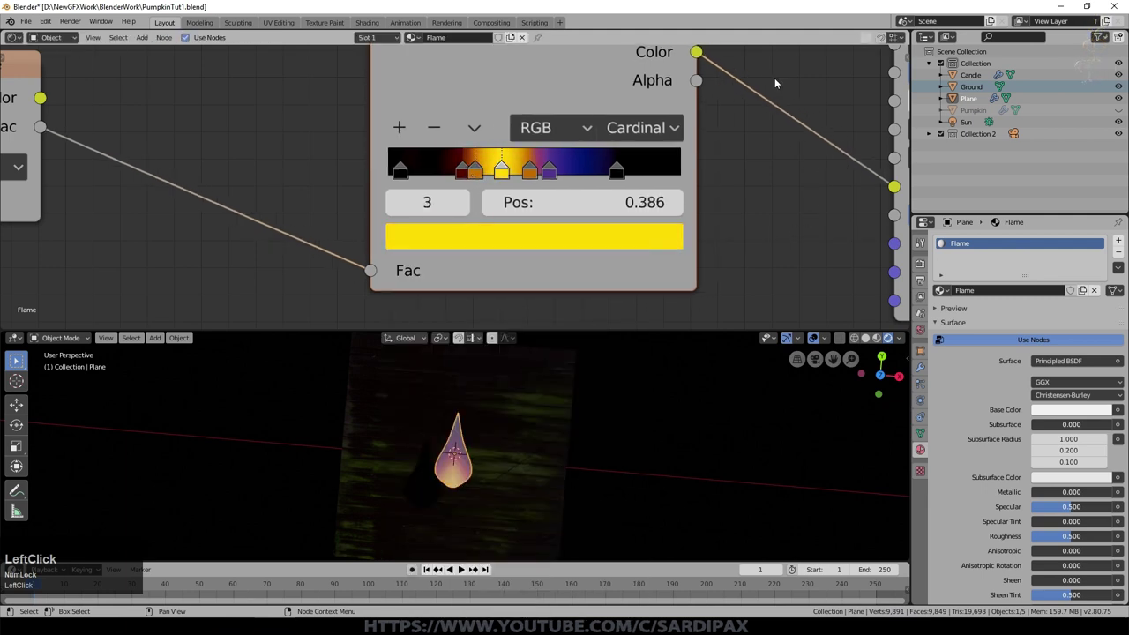
scroll("up", 3)
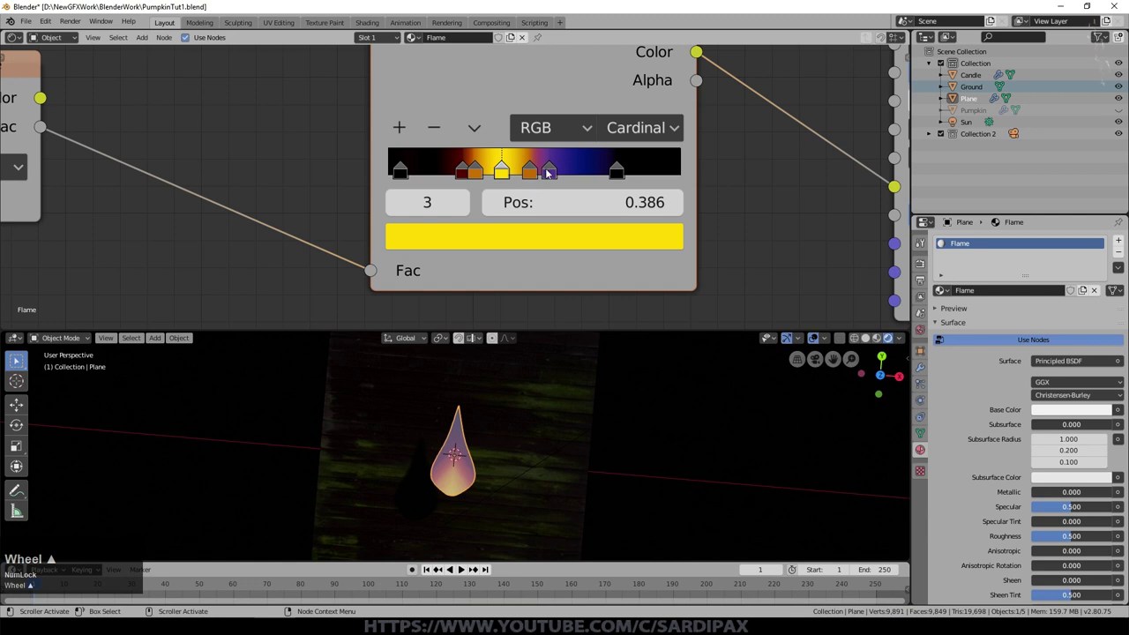
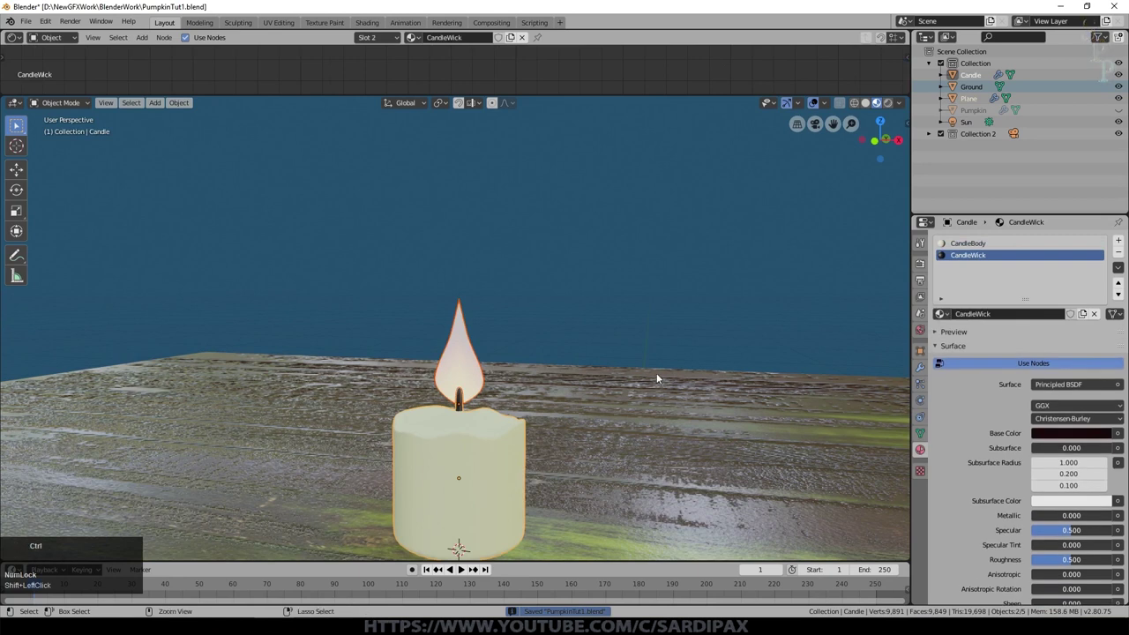
Parent the flame plane to the candle so it moves with the candle
key("g")
key("Escape")
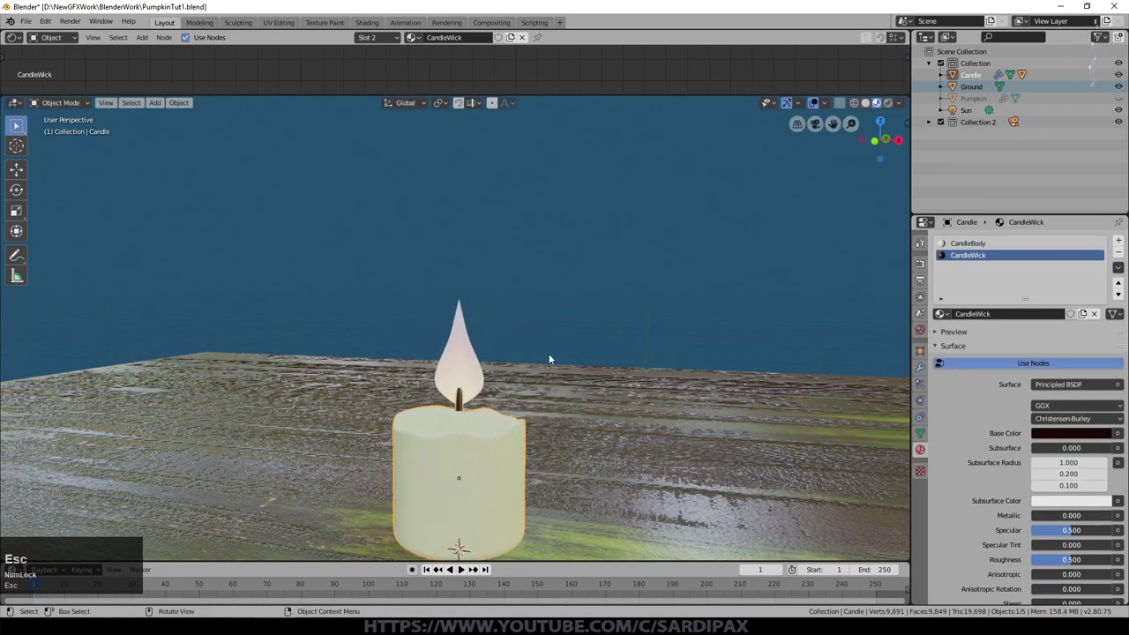
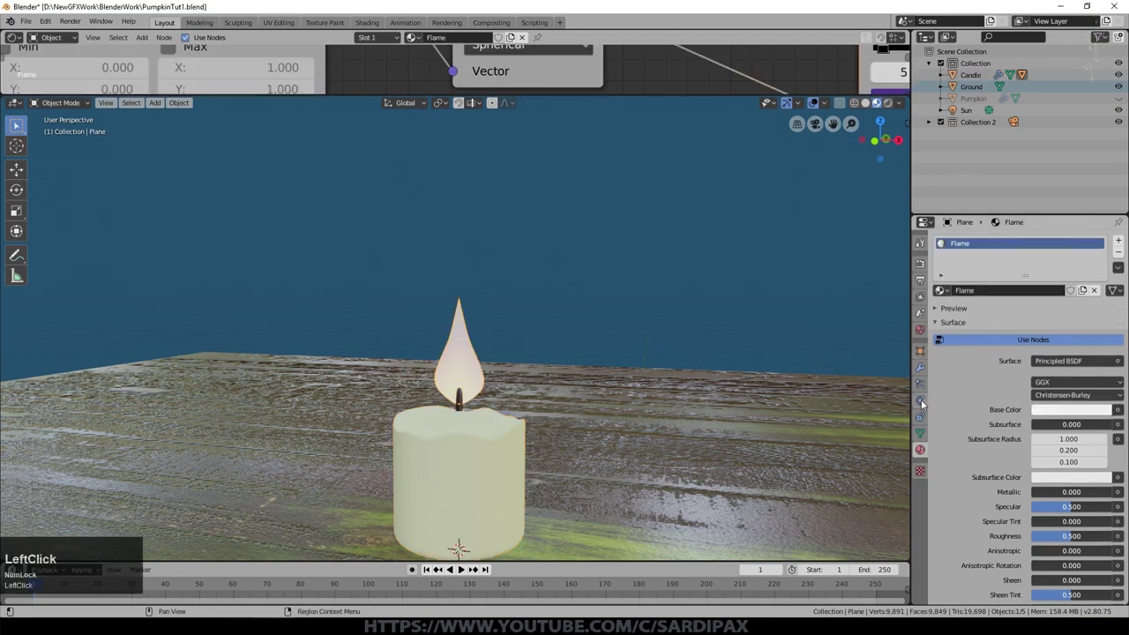
Enable Cloth physics on the flame plane and preview it in playback
left_click(930, 407)
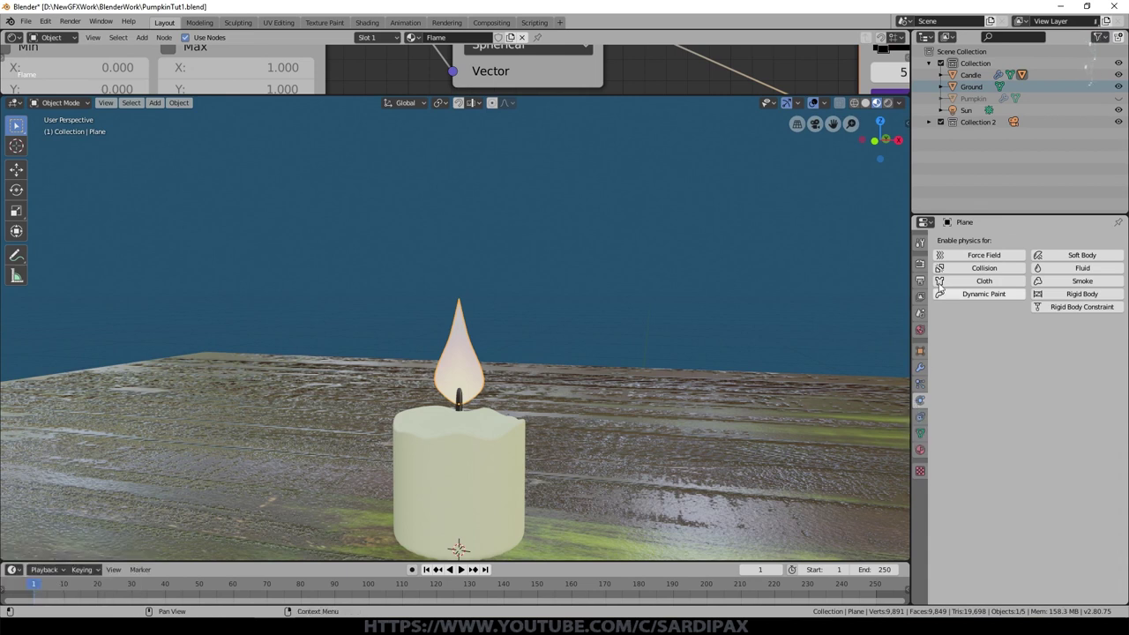
left_click(951, 286)
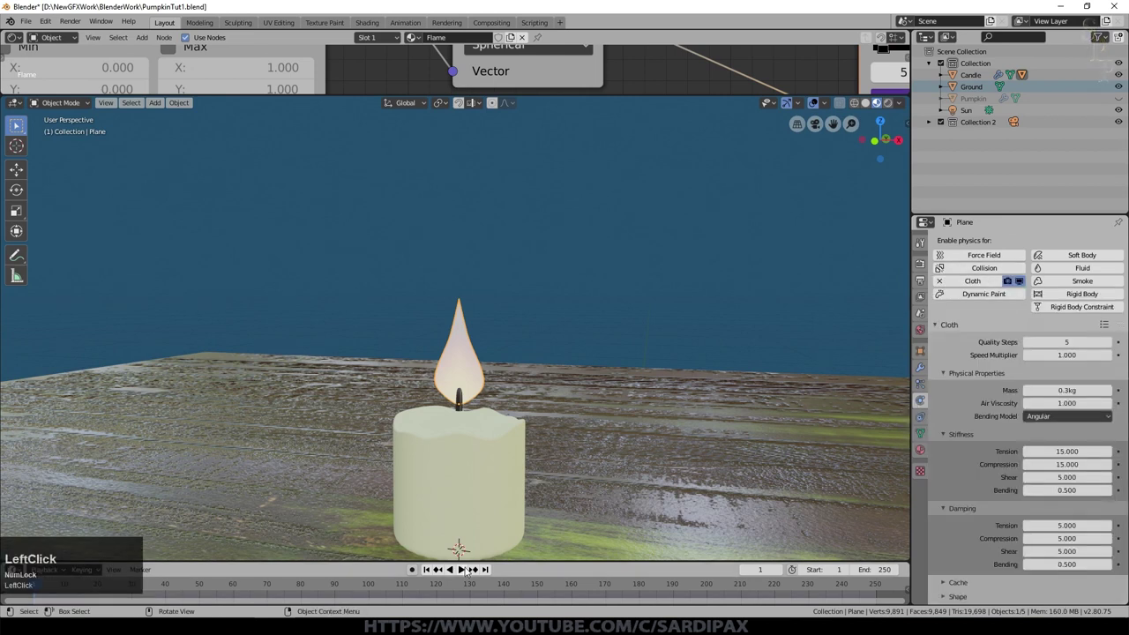
left_click(471, 573)
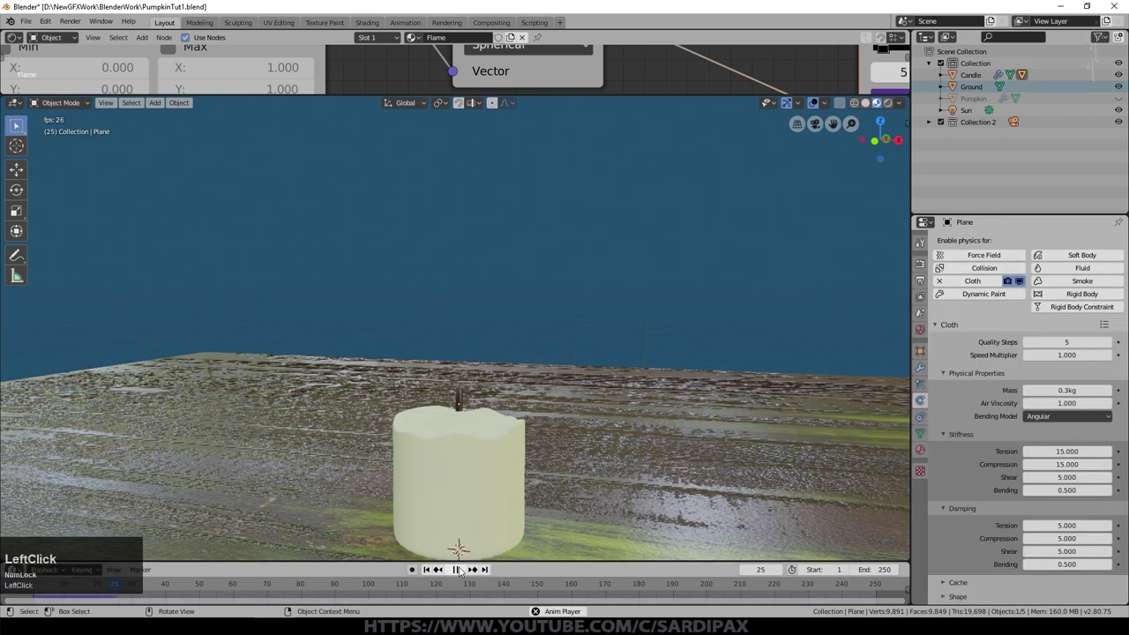
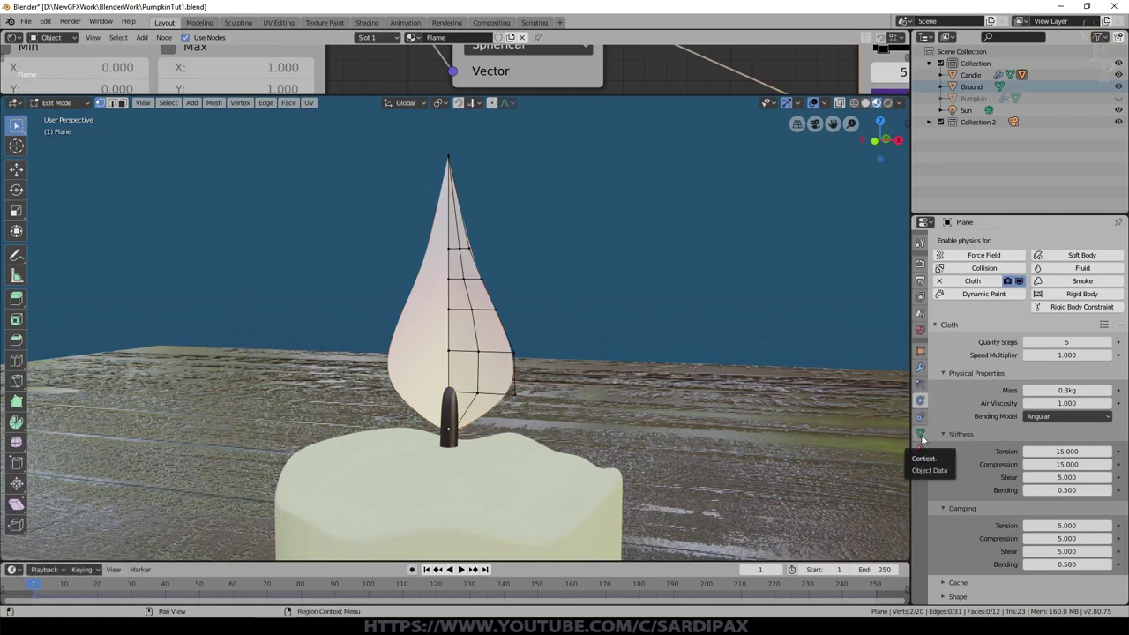
Give the flame plane a vertex group named Group and return to Object Mode
left_click(930, 442)
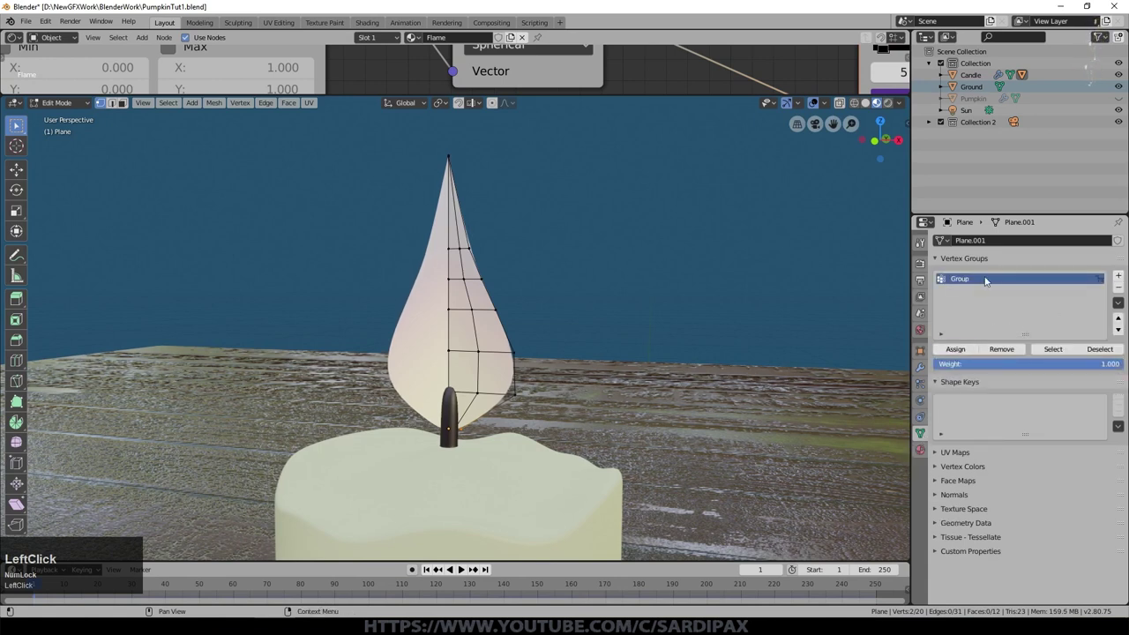
key("Tab")
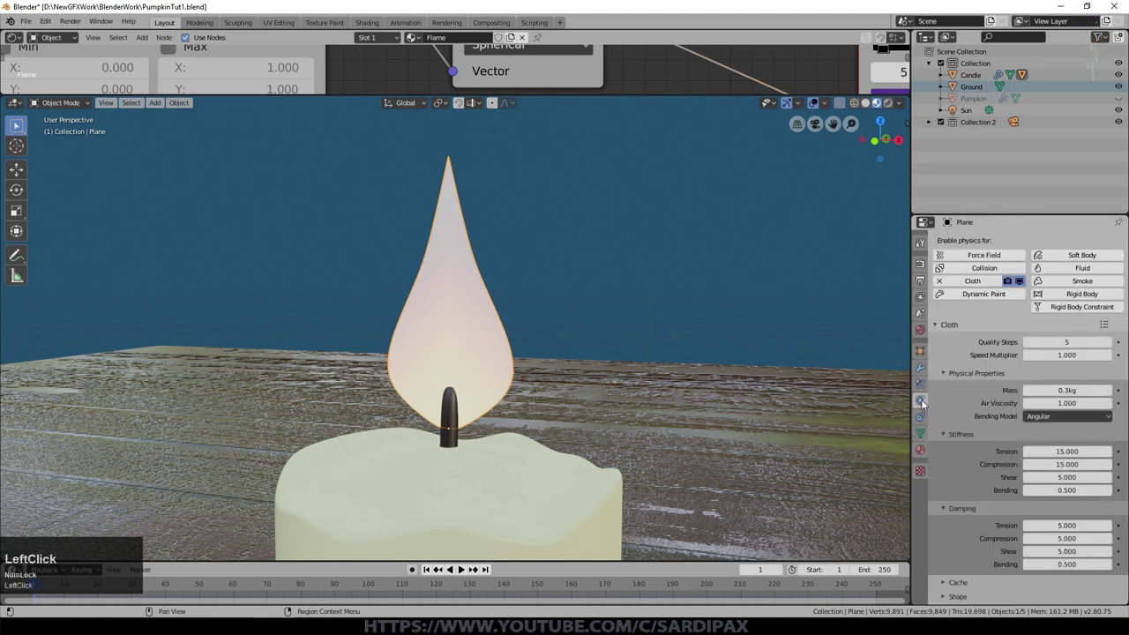
scroll("down", 3)
left_click(945, 414)
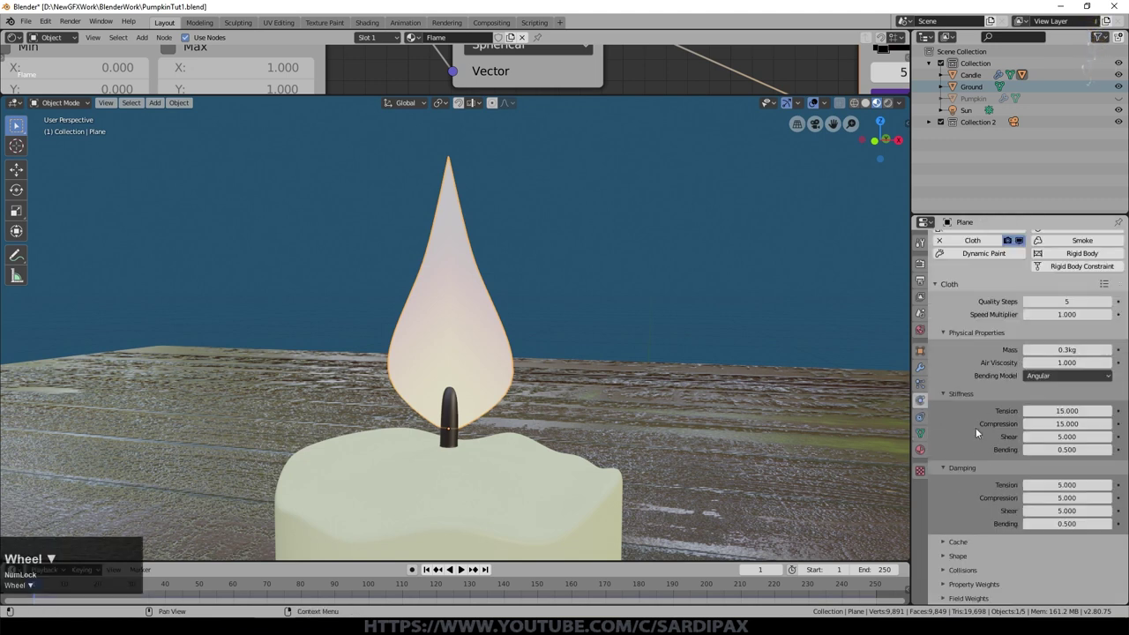
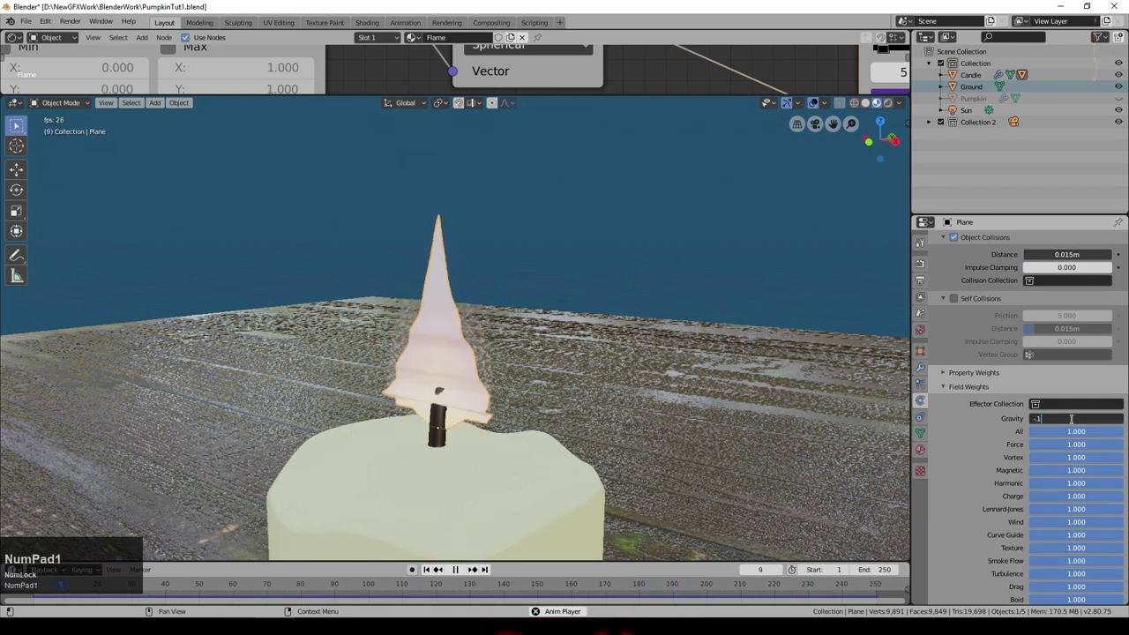
Set the cloth gravity field weight to -0.1 and test the flame's simulation response
key("KP_Enter")
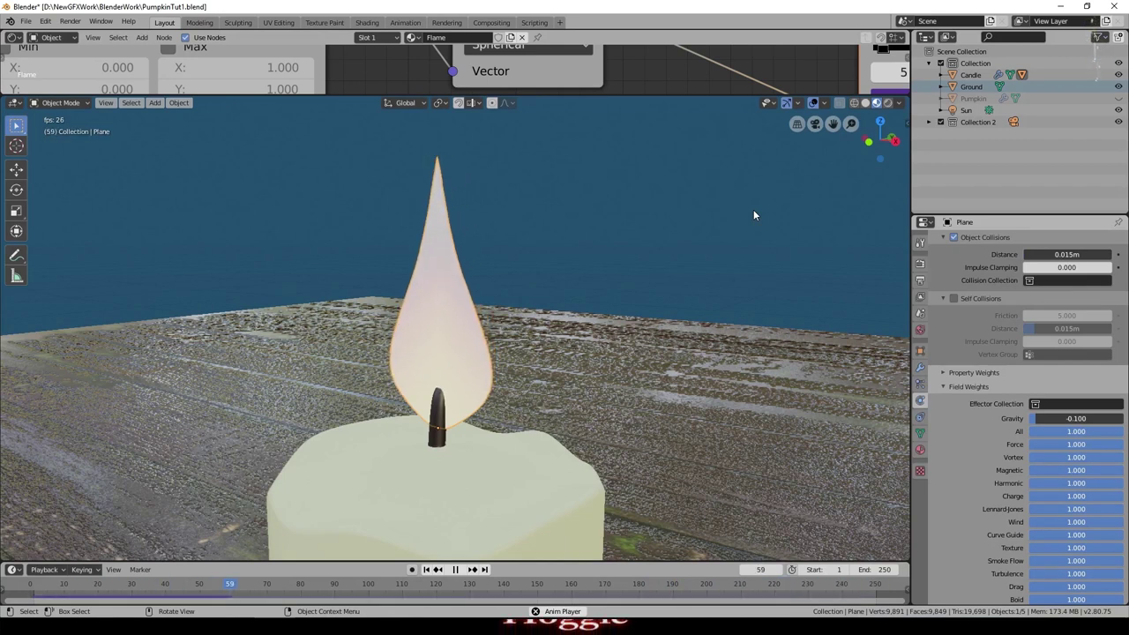
left_click(466, 360)
key("g")
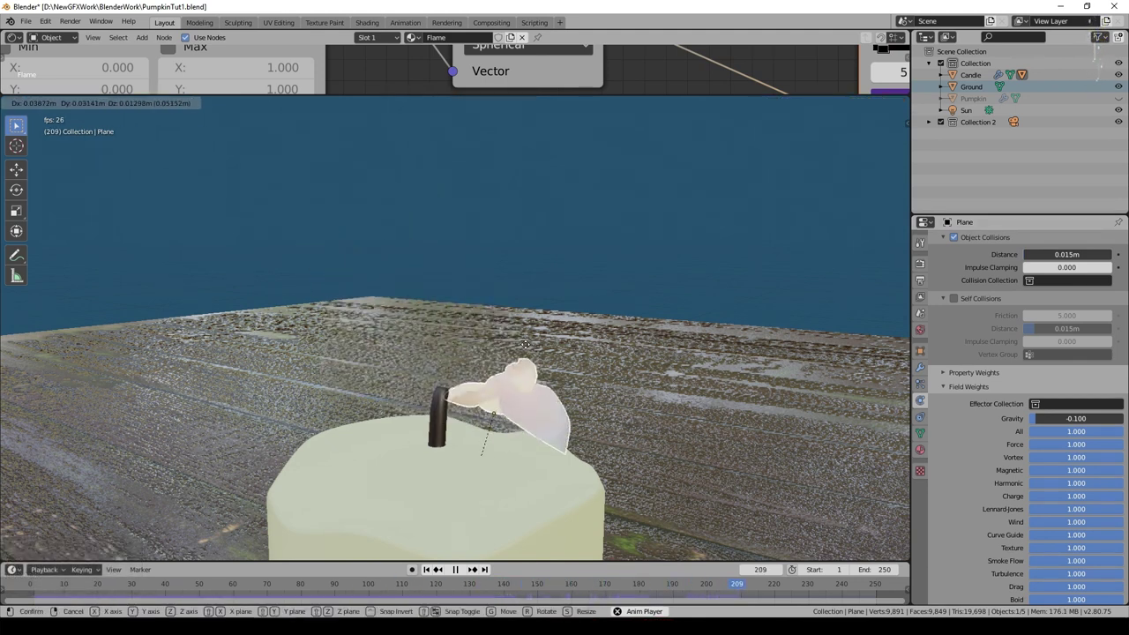
key("Escape")
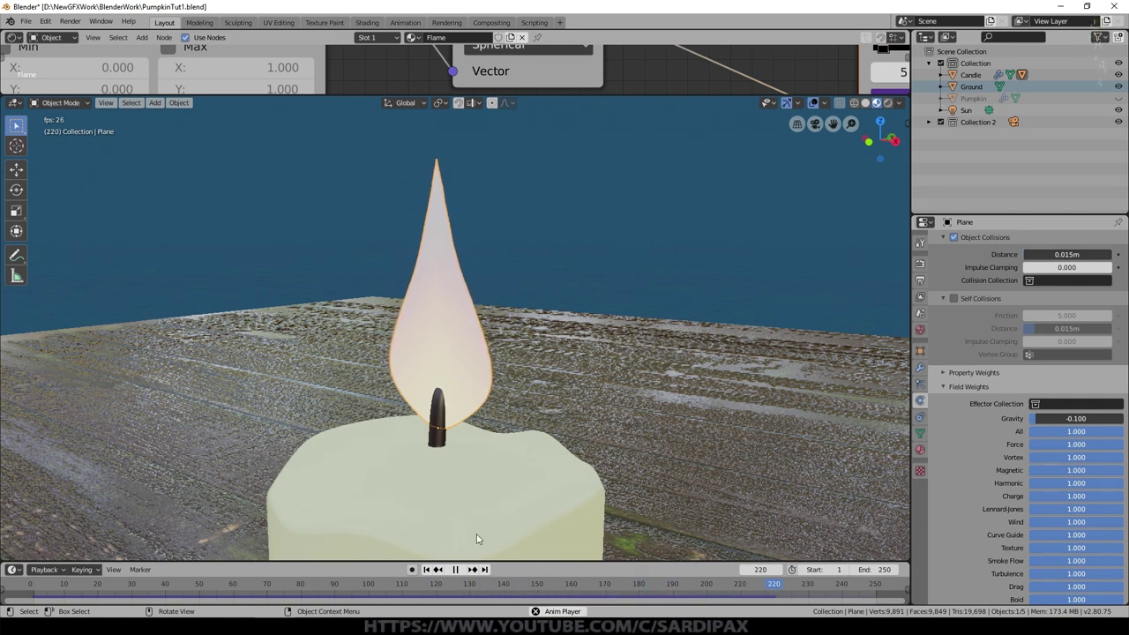
Stop playback back at frame 1 and start switching the upper area's editor type
left_click(468, 571)
scroll("down", 3)
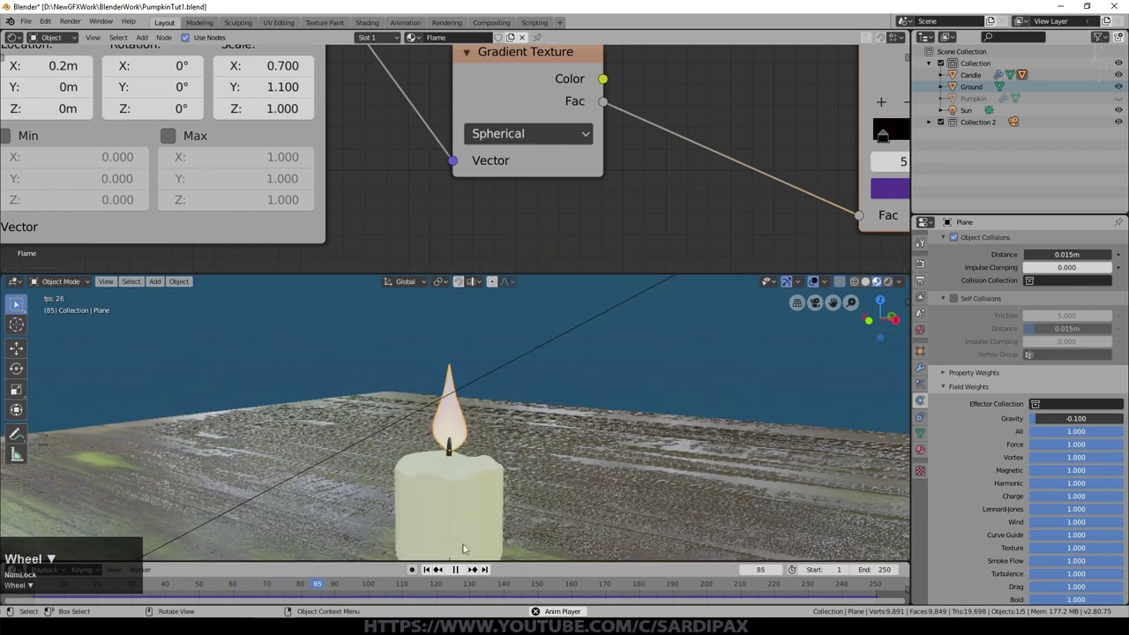
left_click(462, 576)
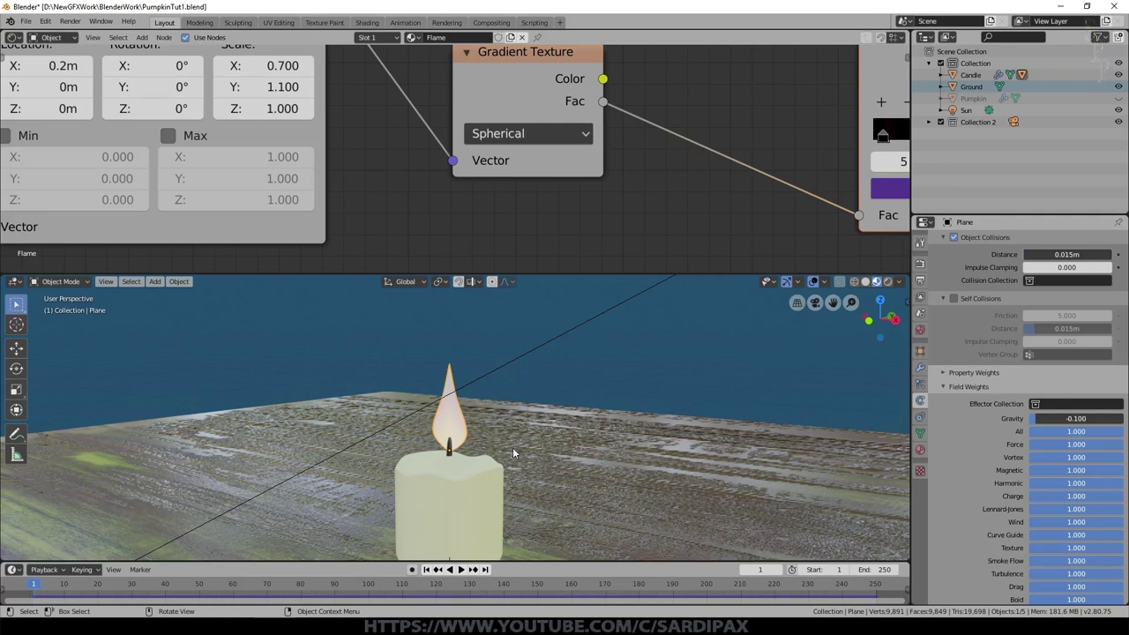
left_click(15, 38)
Show the Graph Editor, keyframe the flame plane's rotation at frame 1, and reveal curve properties
left_click(147, 111)
scroll("down", 3)
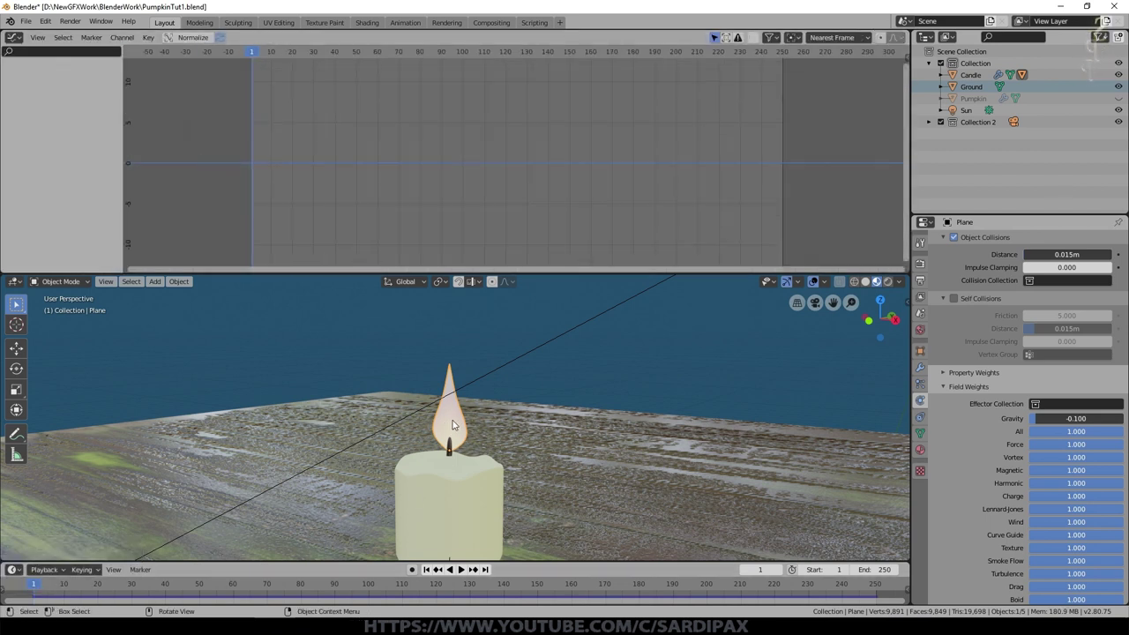
key("i")
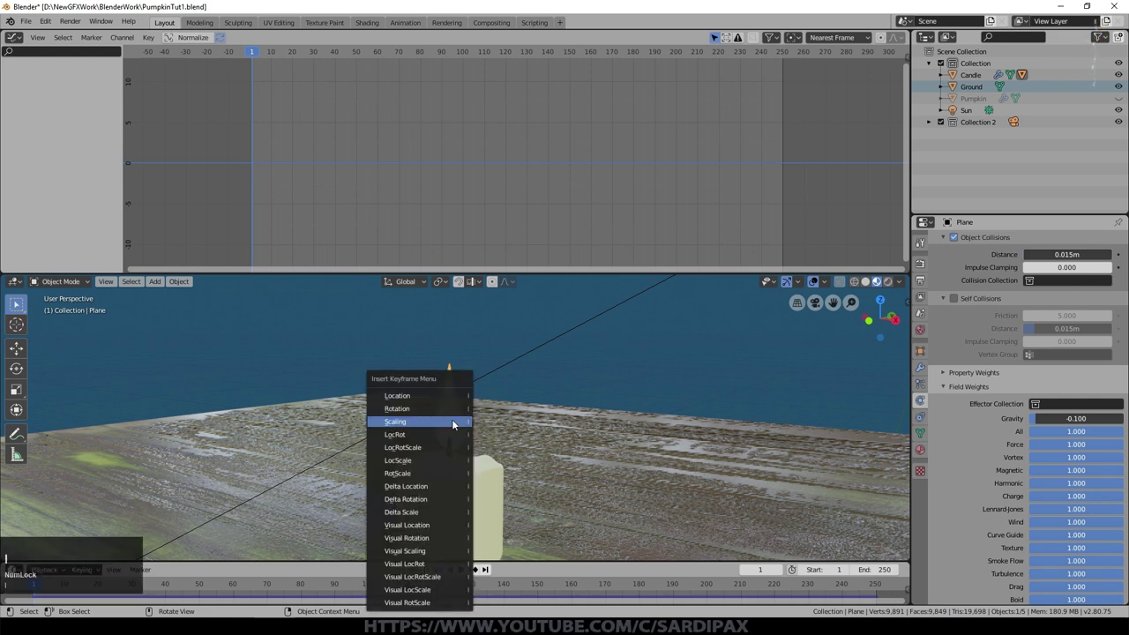
double_click(454, 413)
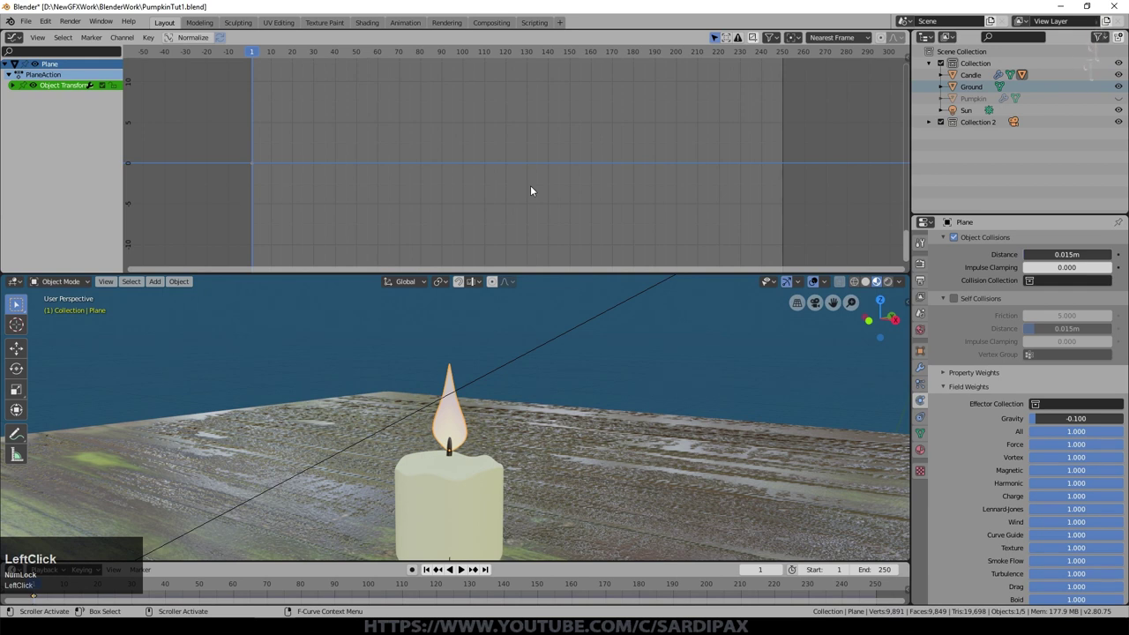
key("n")
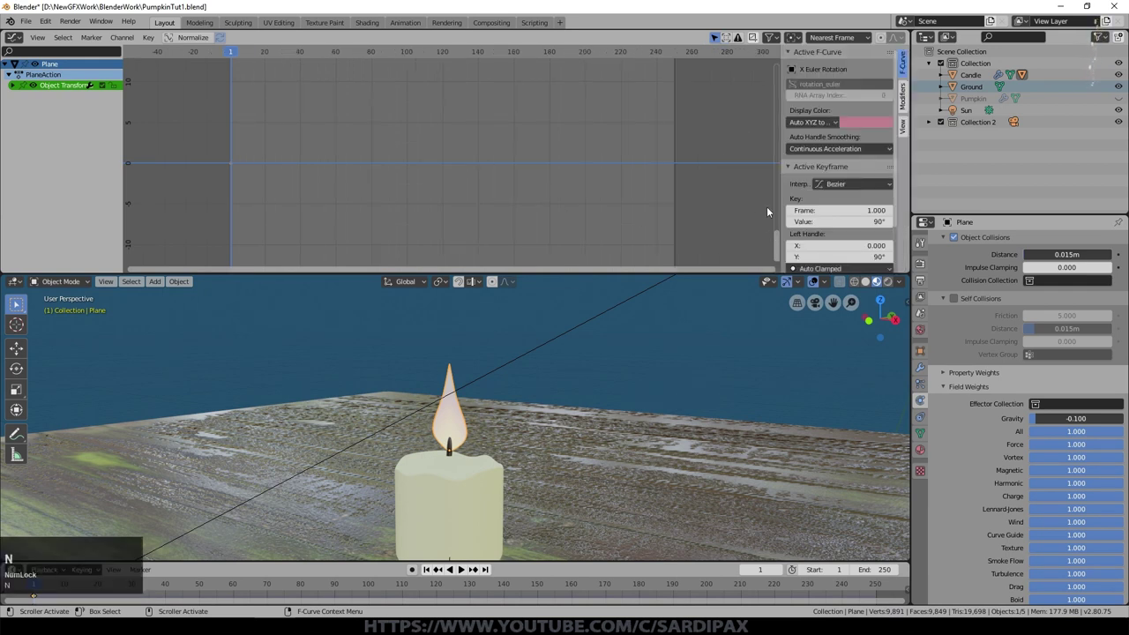
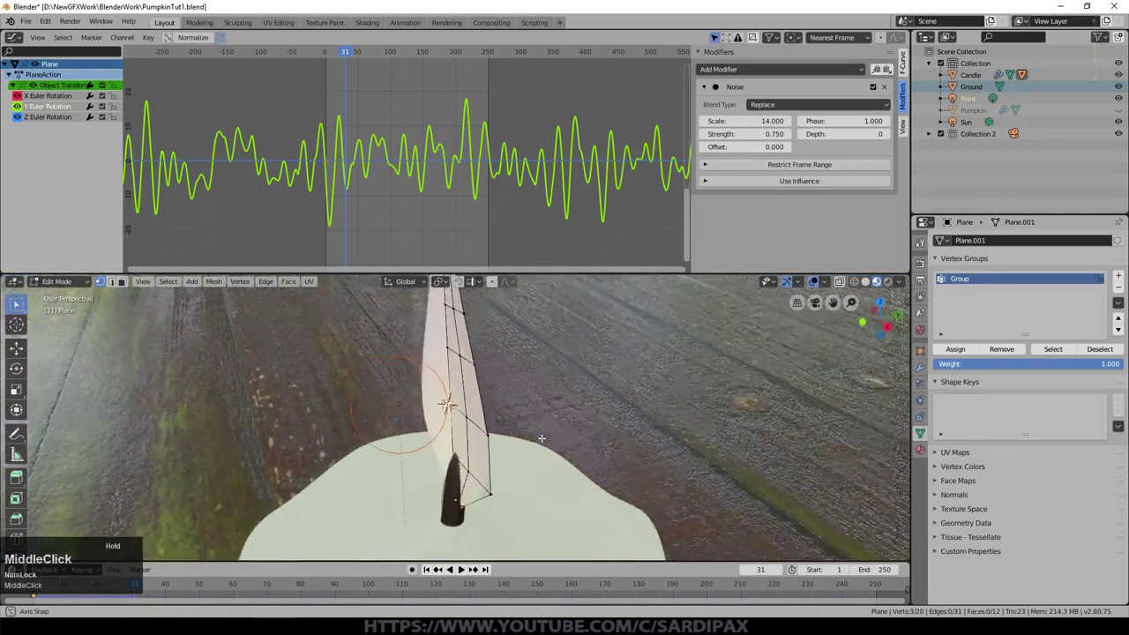
Make the point light a vertex-parent of the flame's base vertex, then leave Edit Mode
scroll("up", 3)
key("ctrl+p")
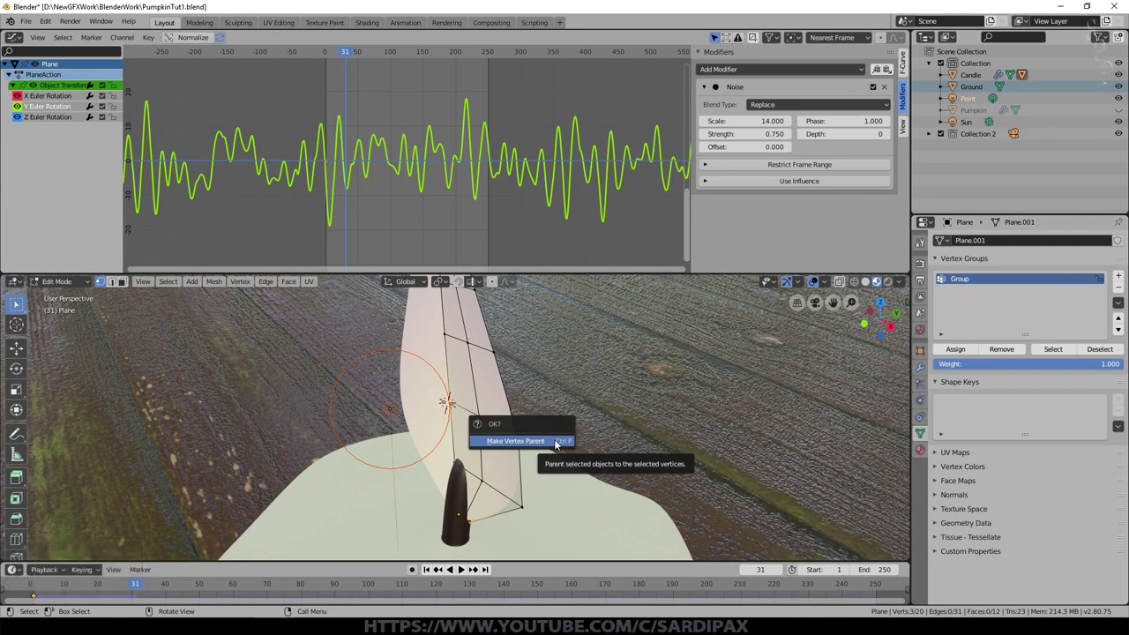
left_click(556, 443)
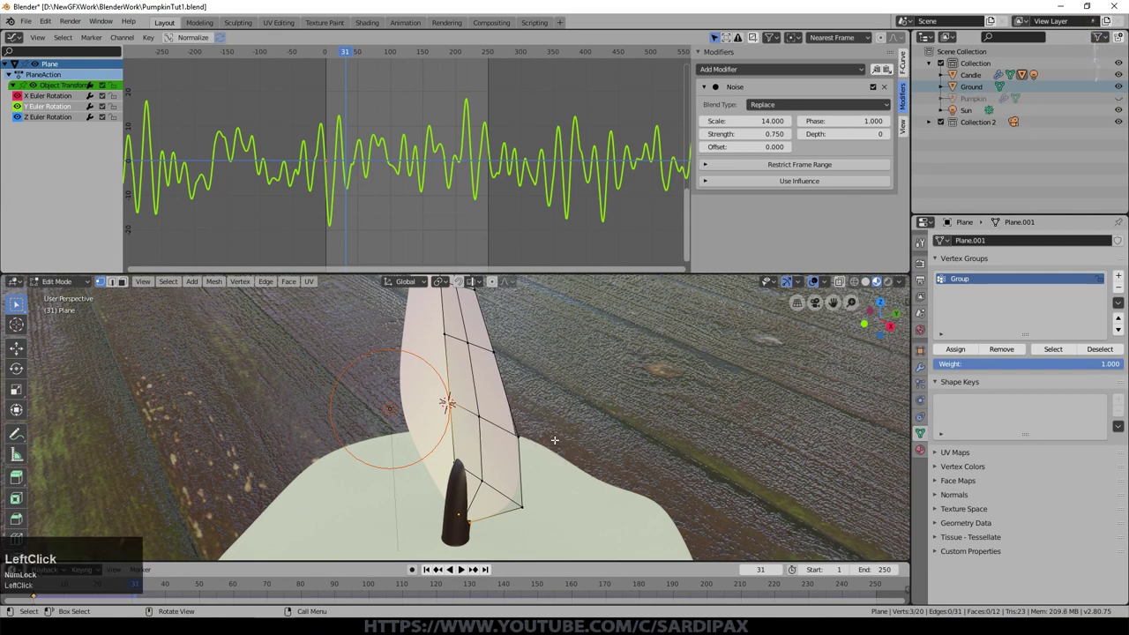
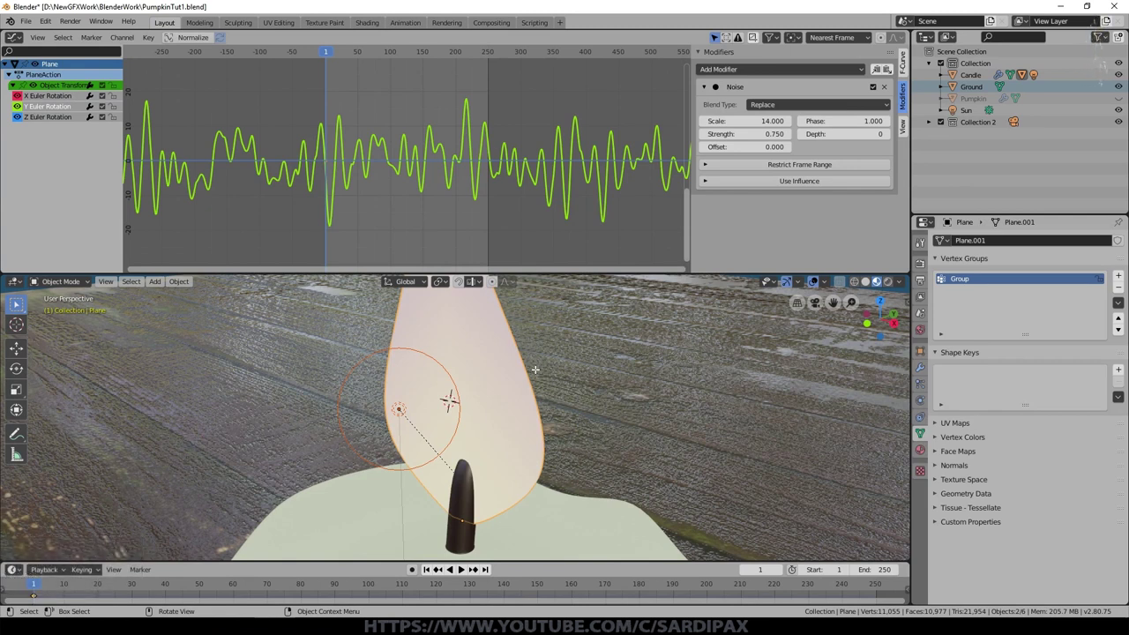
key("Tab")
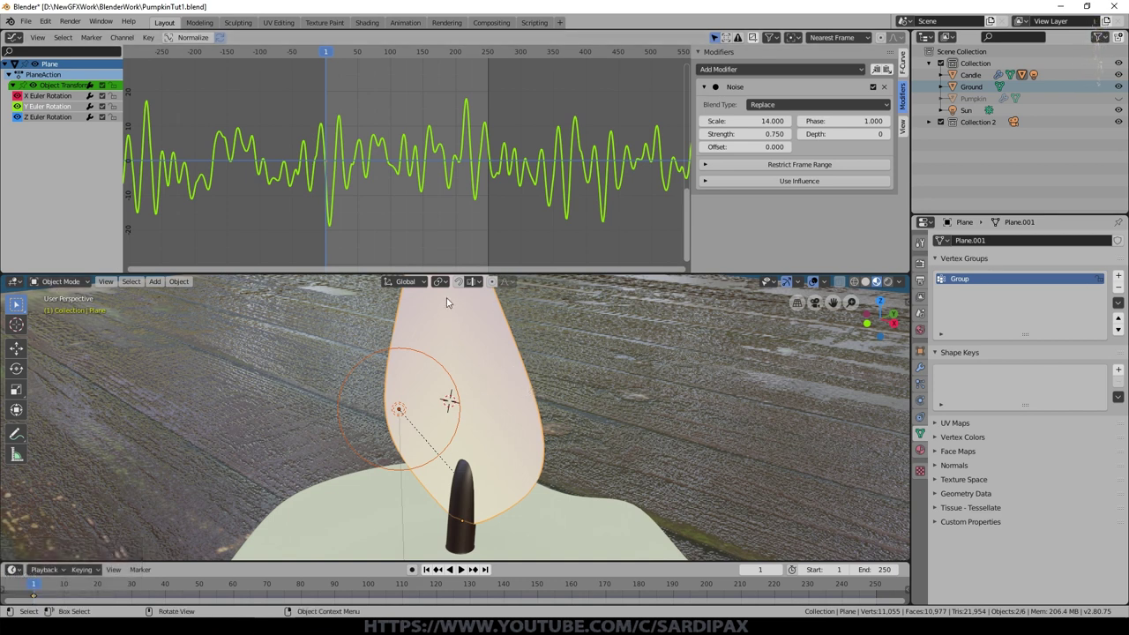
middle_click(378, 434)
Duplicate the point light with Shift+D and place the copy beside the candle wick
key("g")
key("Escape")
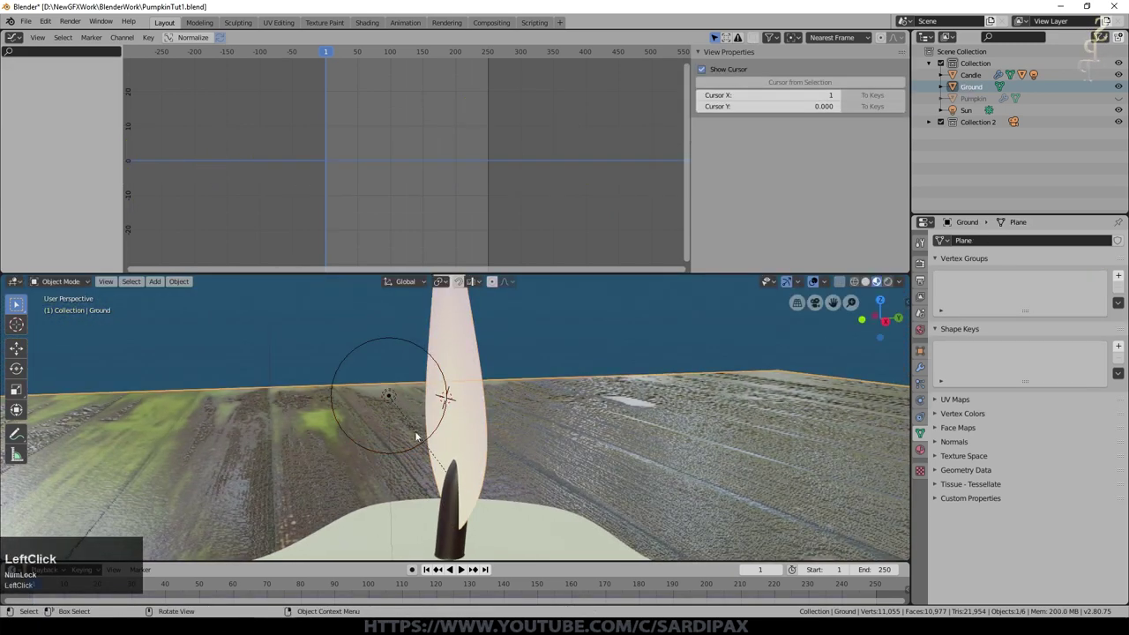
key("g")
left_click(484, 508)
middle_click(487, 488)
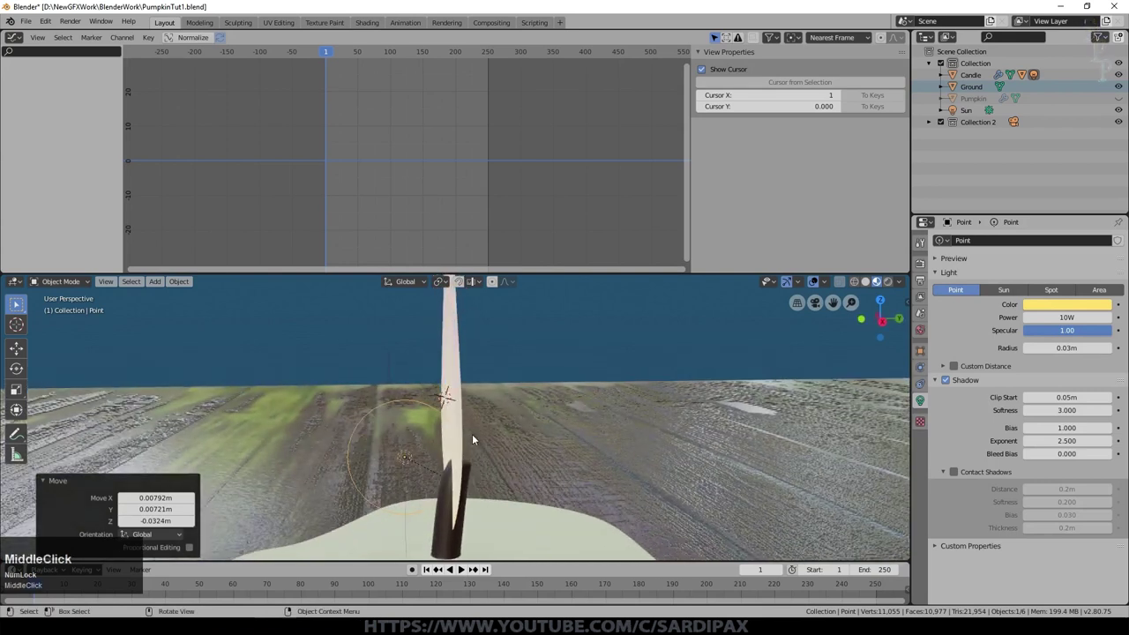
key("shift+d")
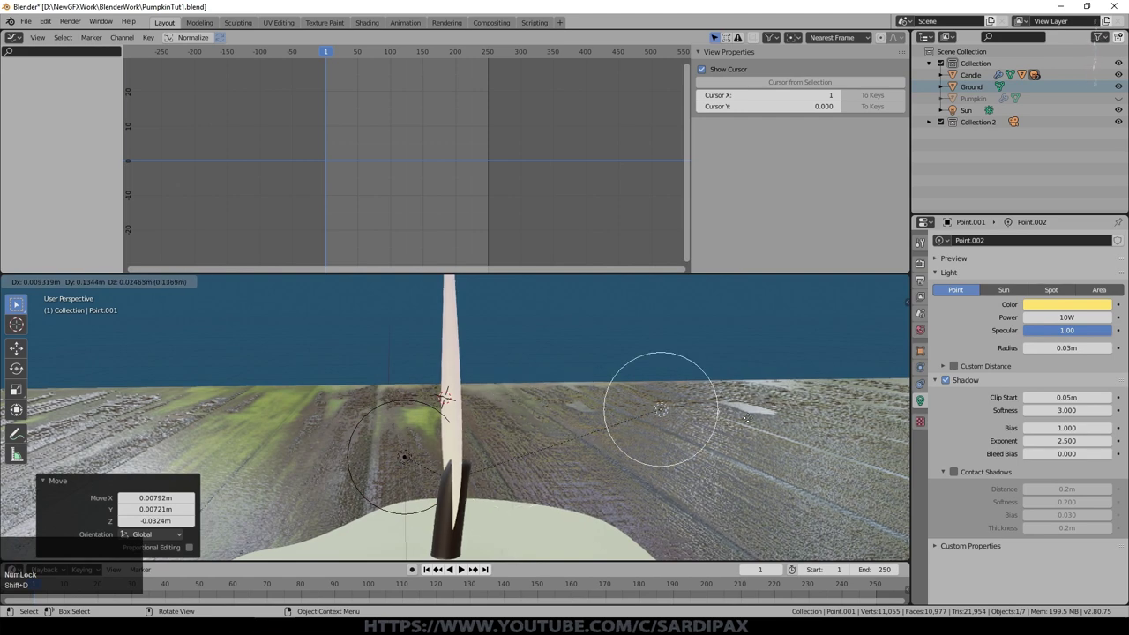
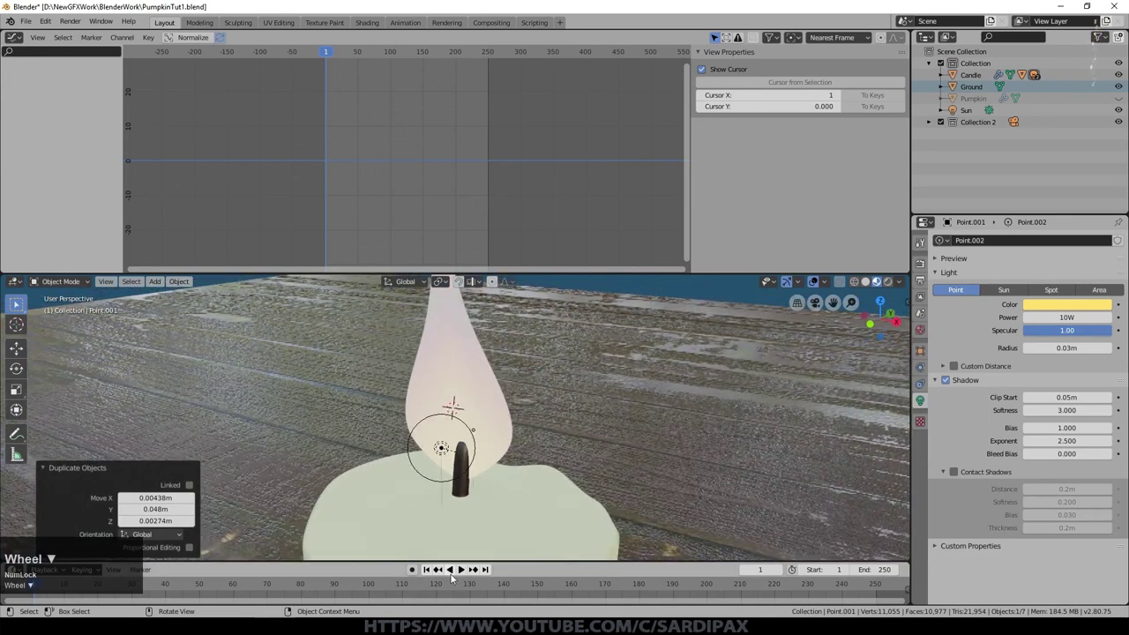
Play the flickering animation to check it, then select the candle
left_click(472, 577)
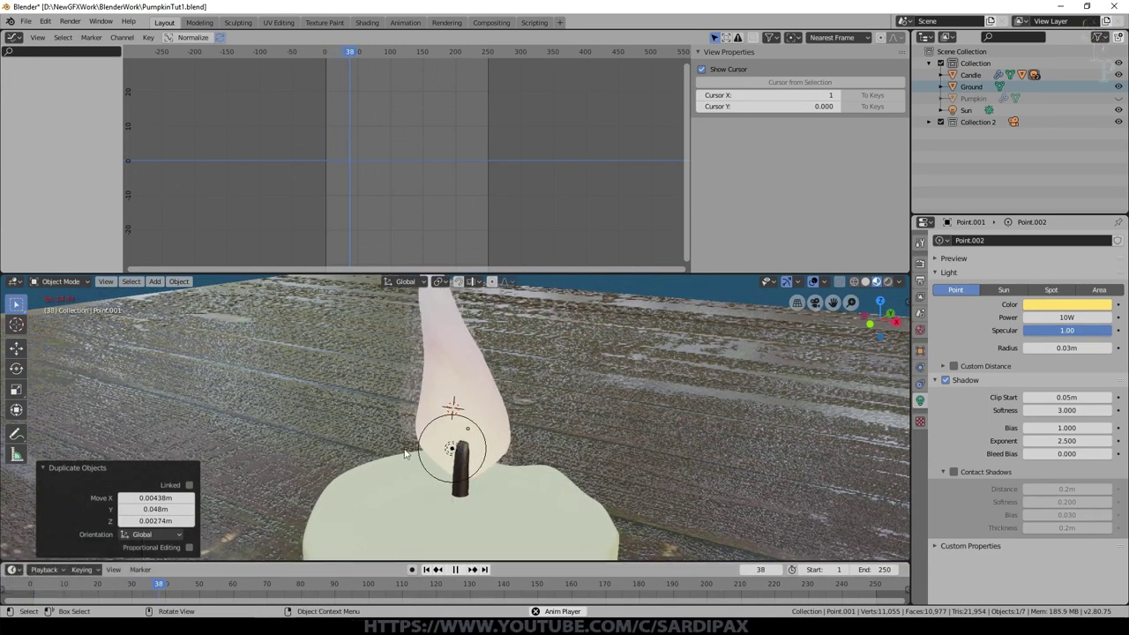
middle_click(419, 478)
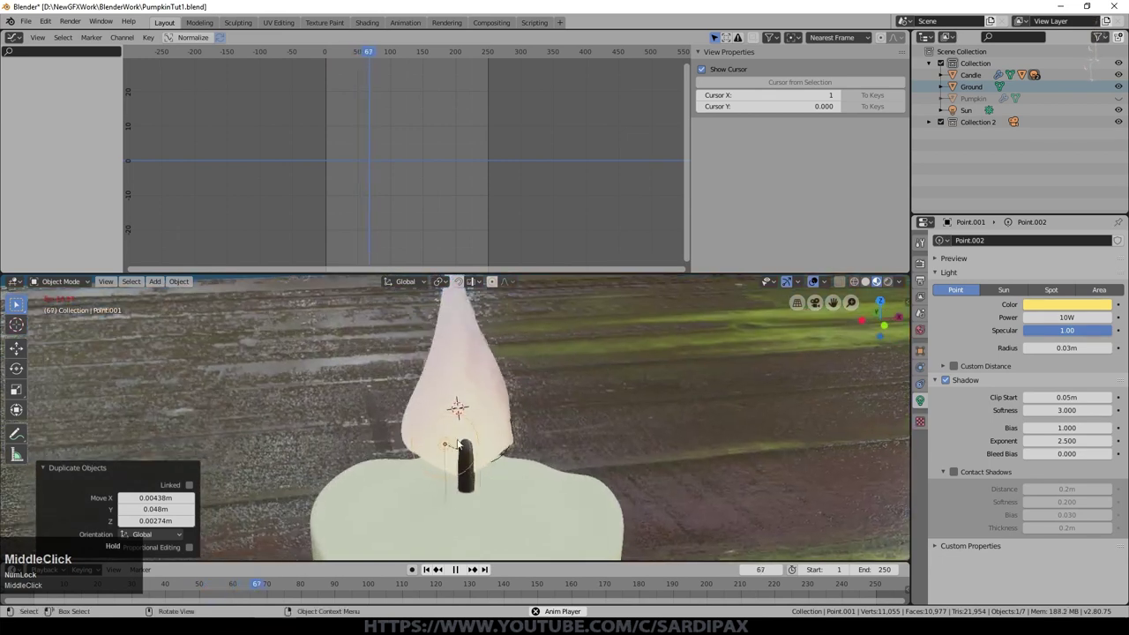
scroll("down", 3)
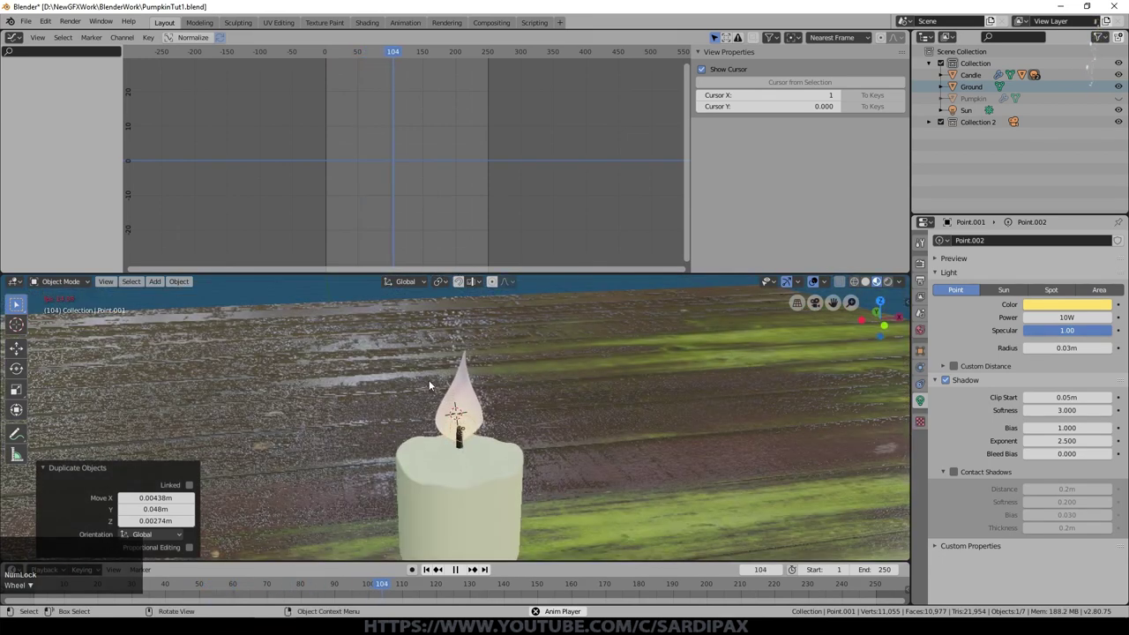
left_click(496, 518)
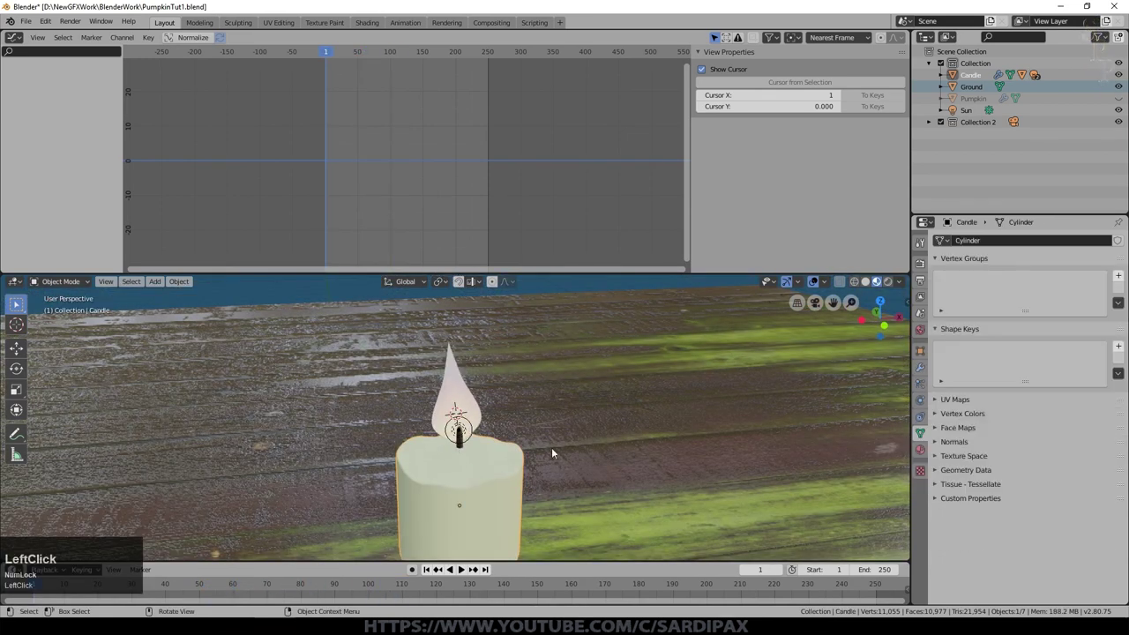
Show the candle's material settings with the CandleBody slot ready to edit
left_click(52, 70)
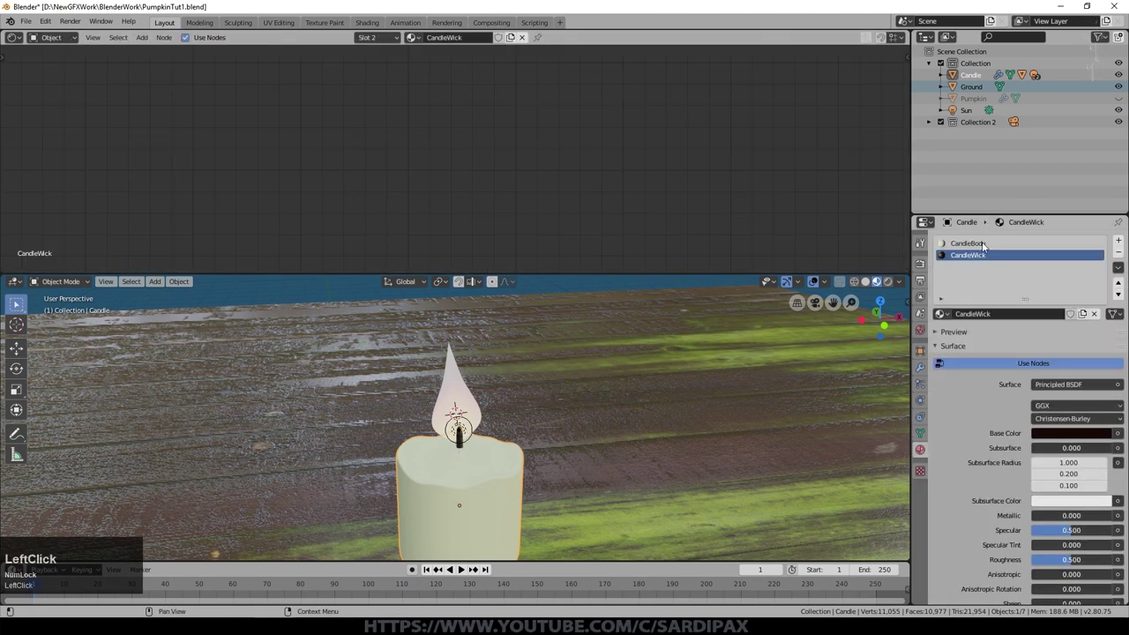
scroll("up", 3)
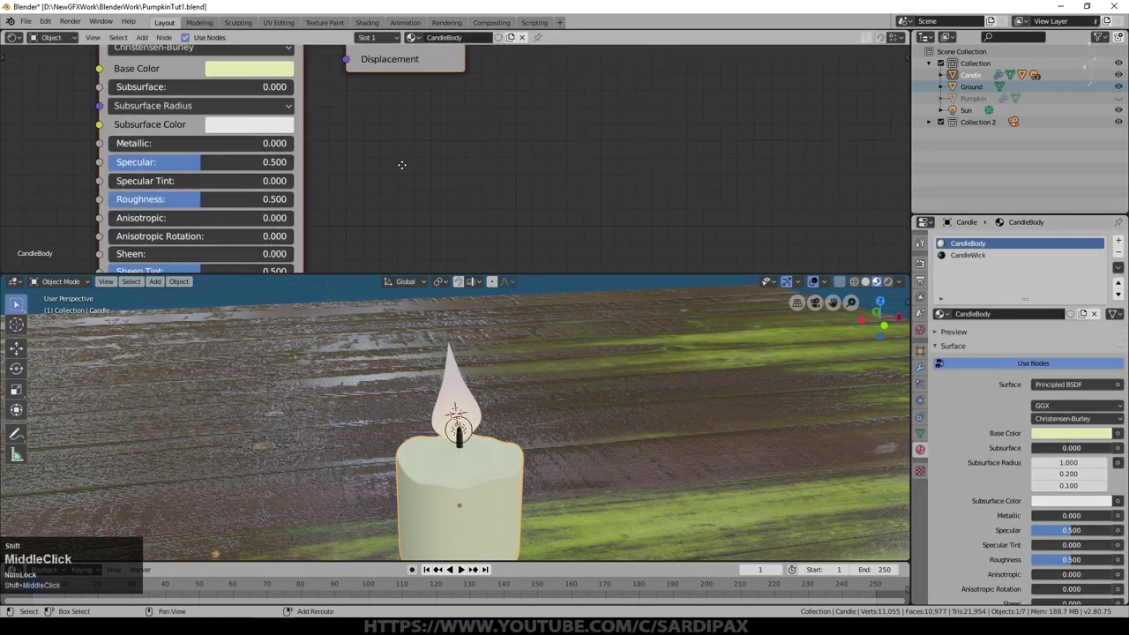
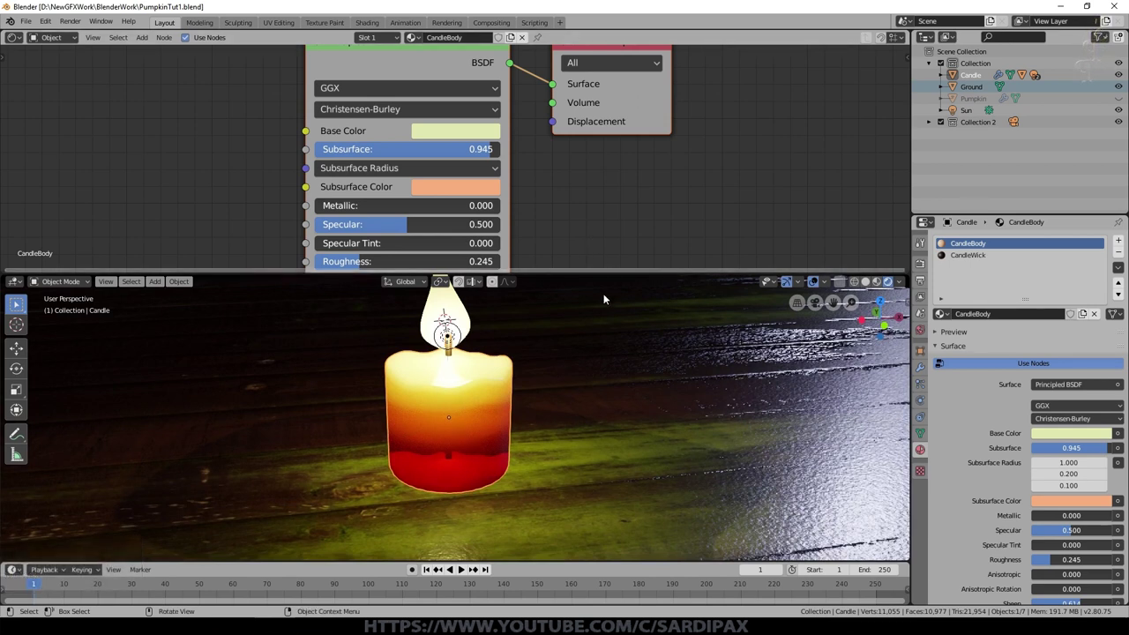
Orbit the view around the glowing candle before opening the Eevee render settings
scroll("up", 3)
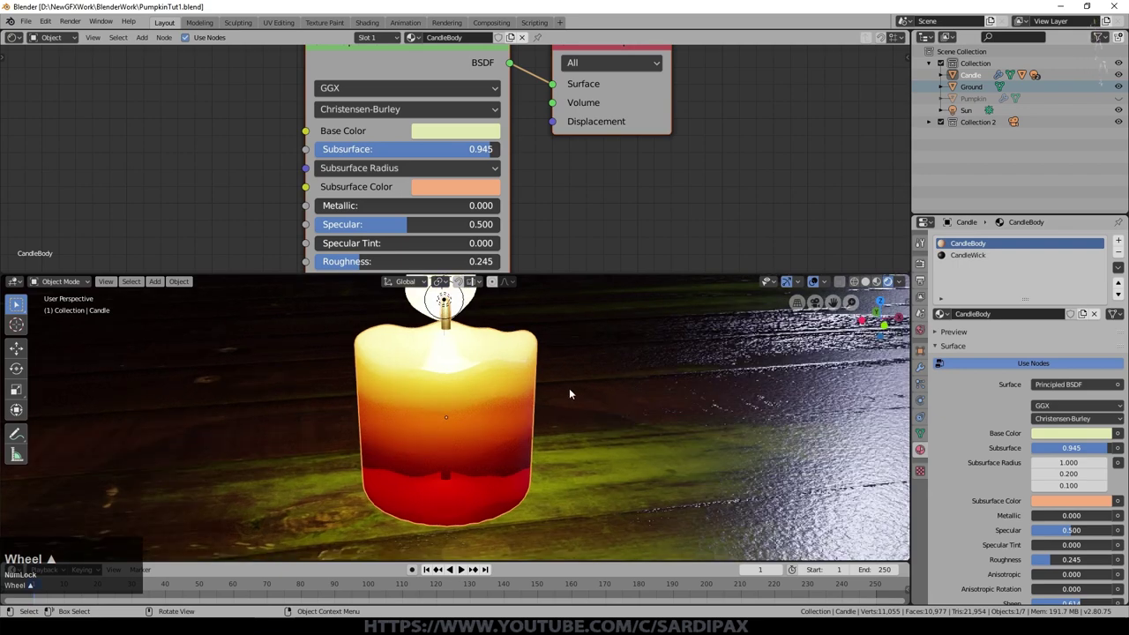
middle_click(591, 395)
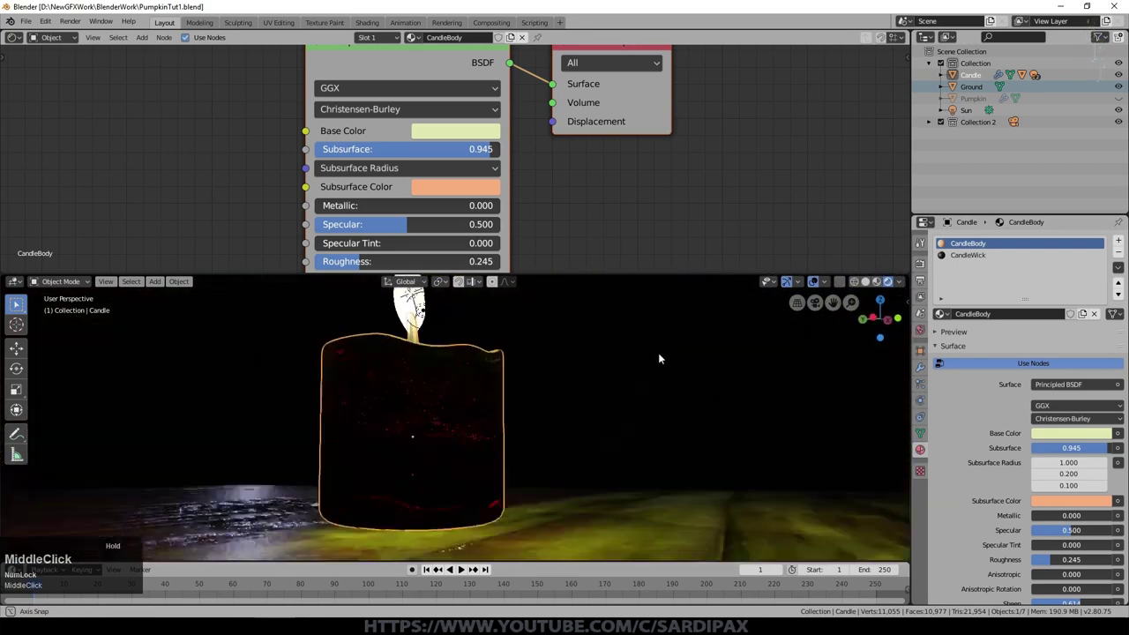
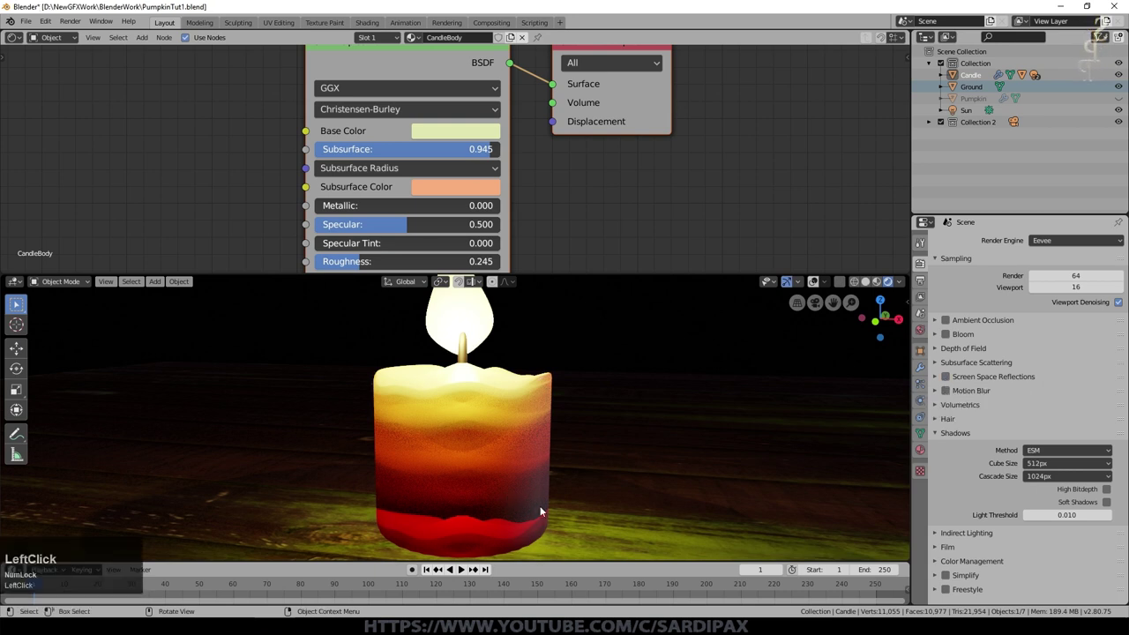
Enable screen space reflections and set the subsurface jitter threshold to 1.000
left_click(953, 382)
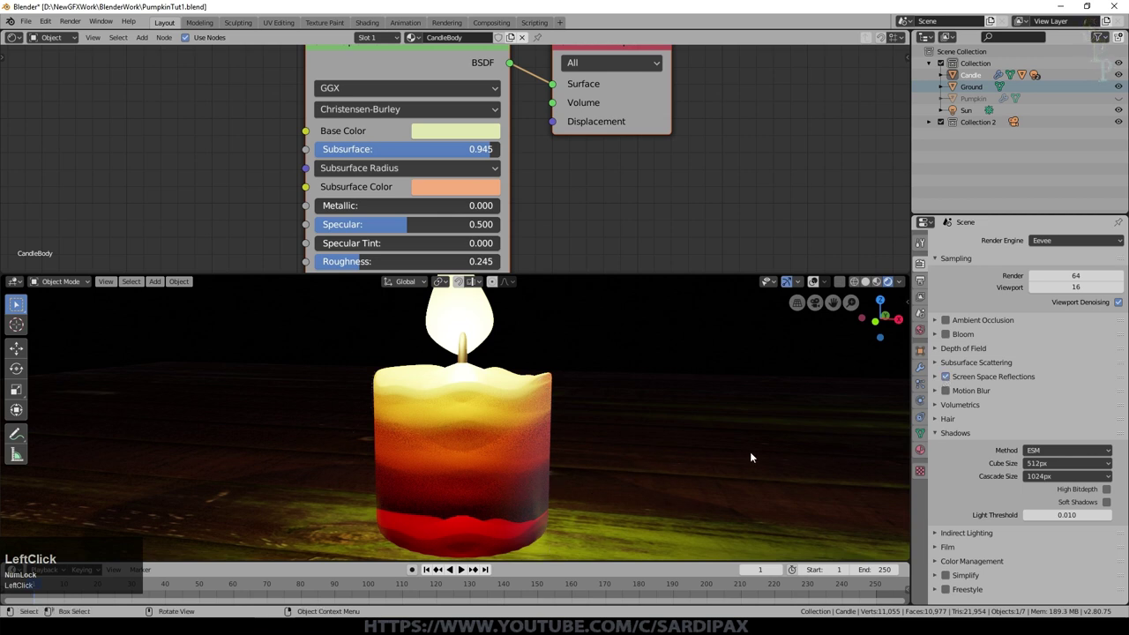
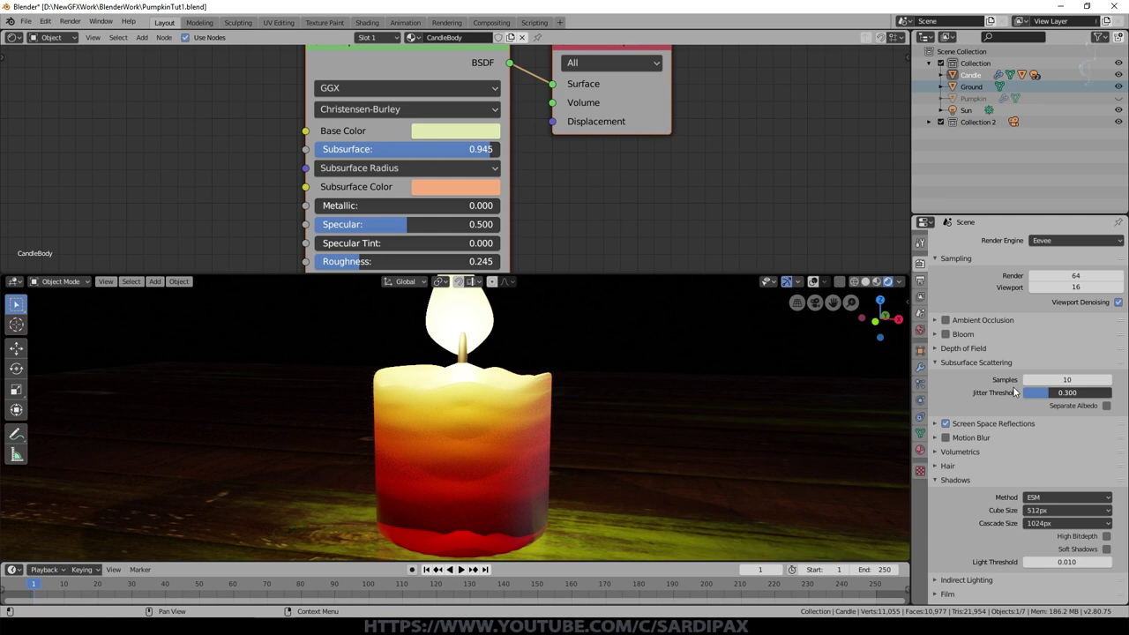
left_click(1053, 395)
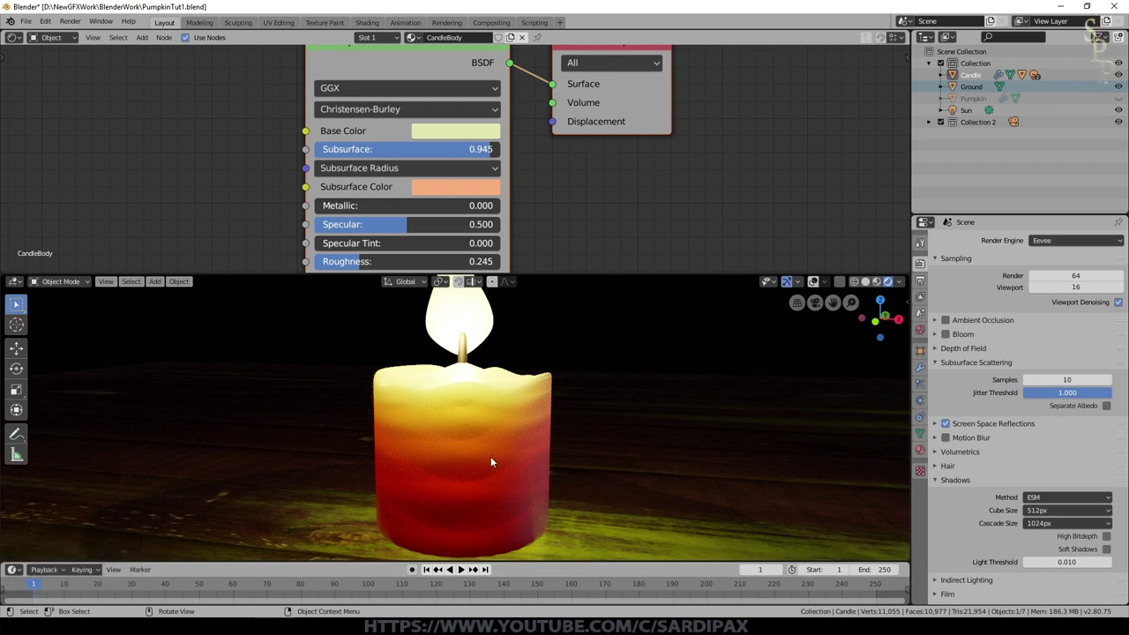
Orbit across the table to inspect the candle scene with the pumpkin visible again
scroll("up", 3)
middle_click(534, 398)
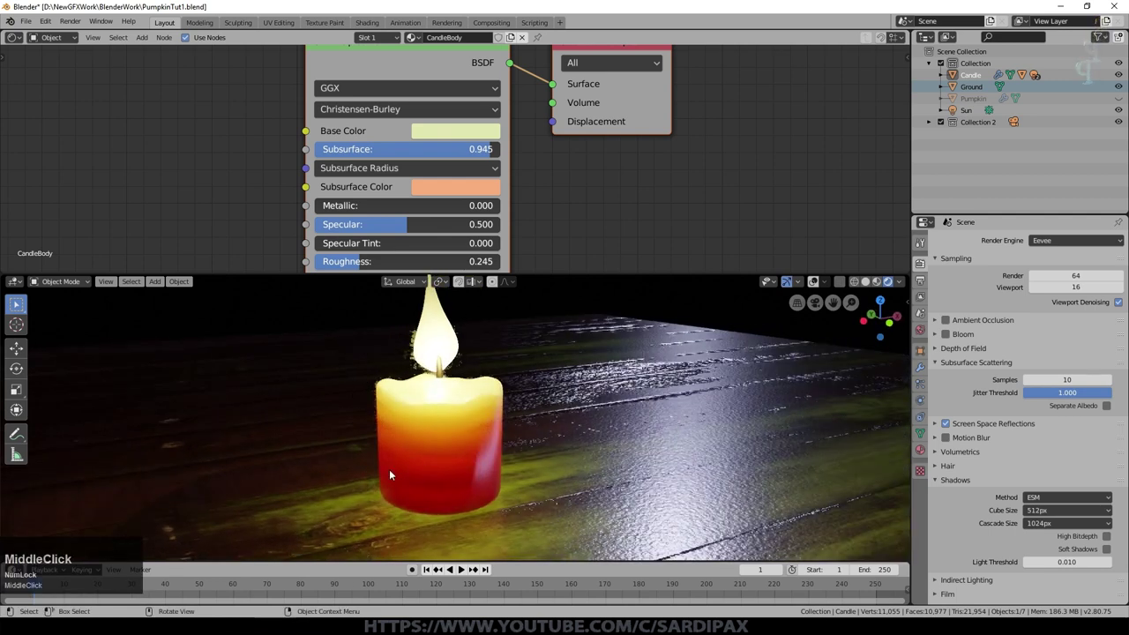
middle_click(496, 414)
scroll("down", 3)
Unhide the pumpkin and inspect the PumpkinInside, Candle and Flame materials from several angles
key("alt+h")
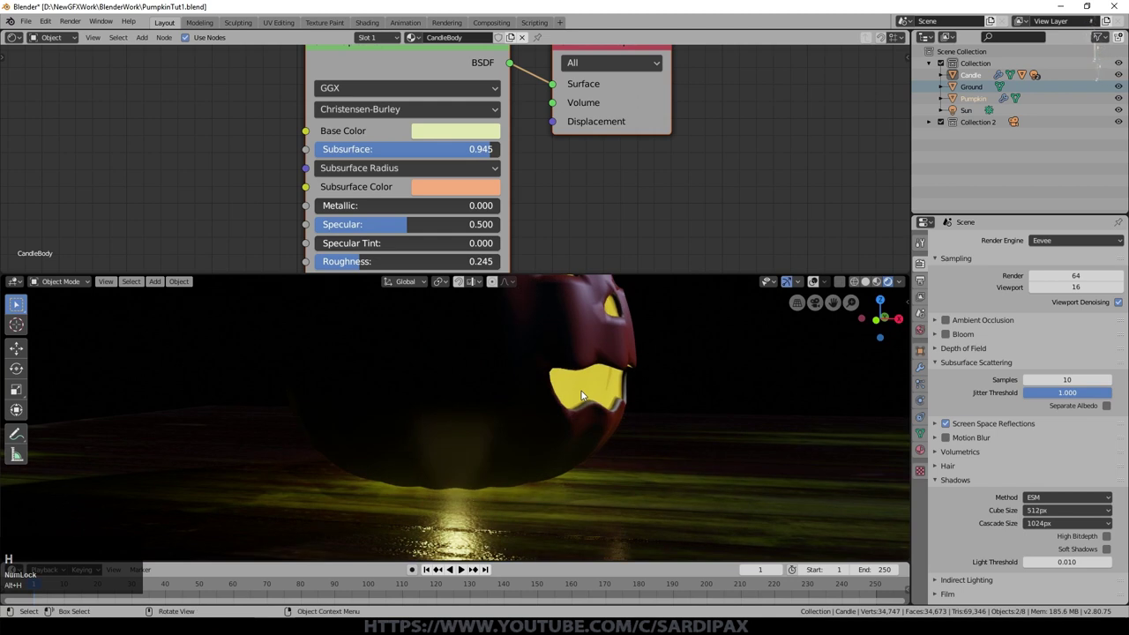
middle_click(572, 465)
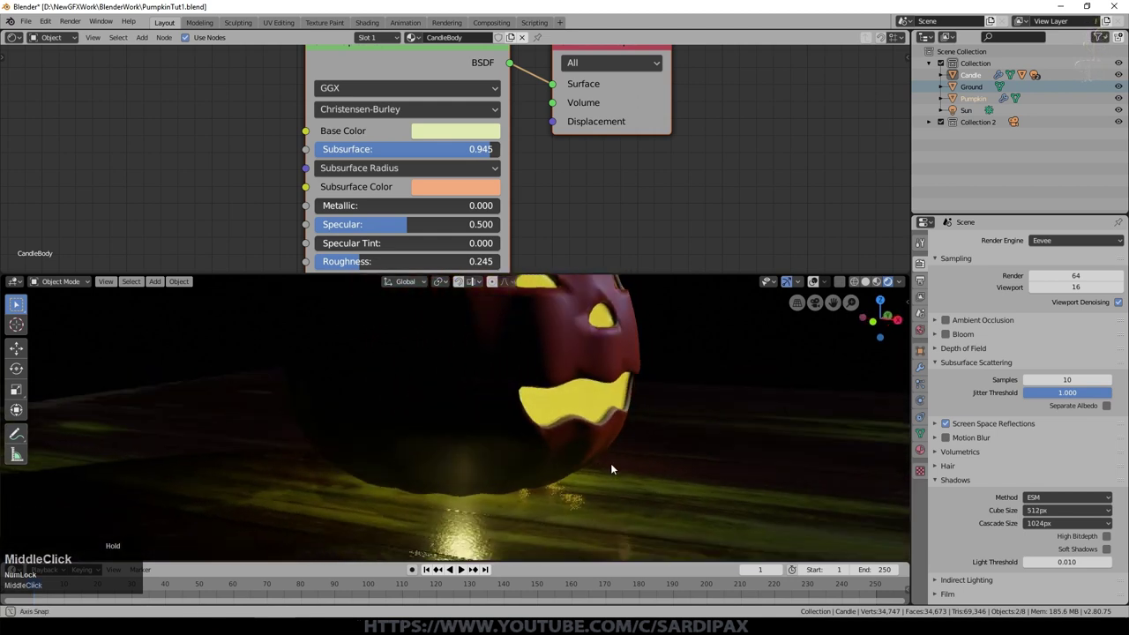
left_click(503, 414)
key("r")
left_click(487, 452)
middle_click(528, 461)
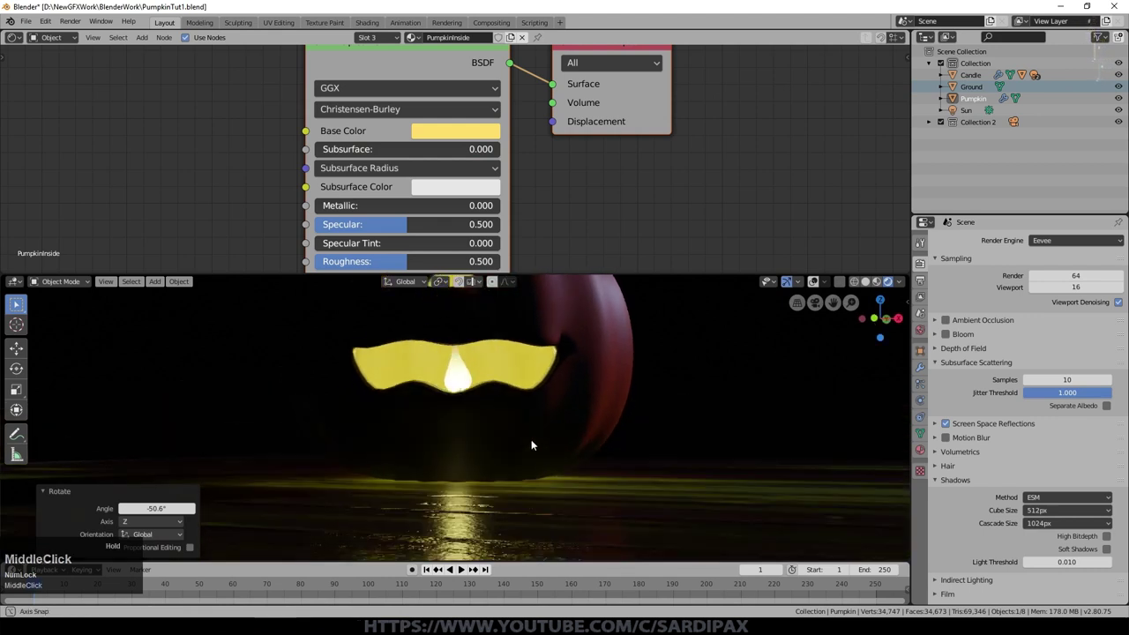
scroll("up", 3)
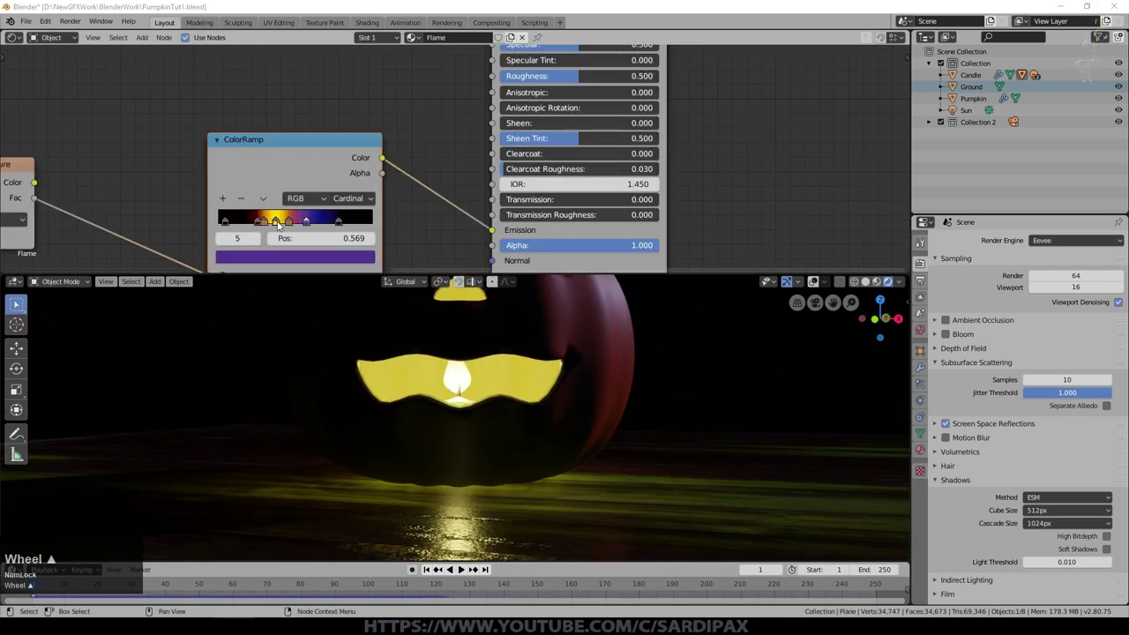
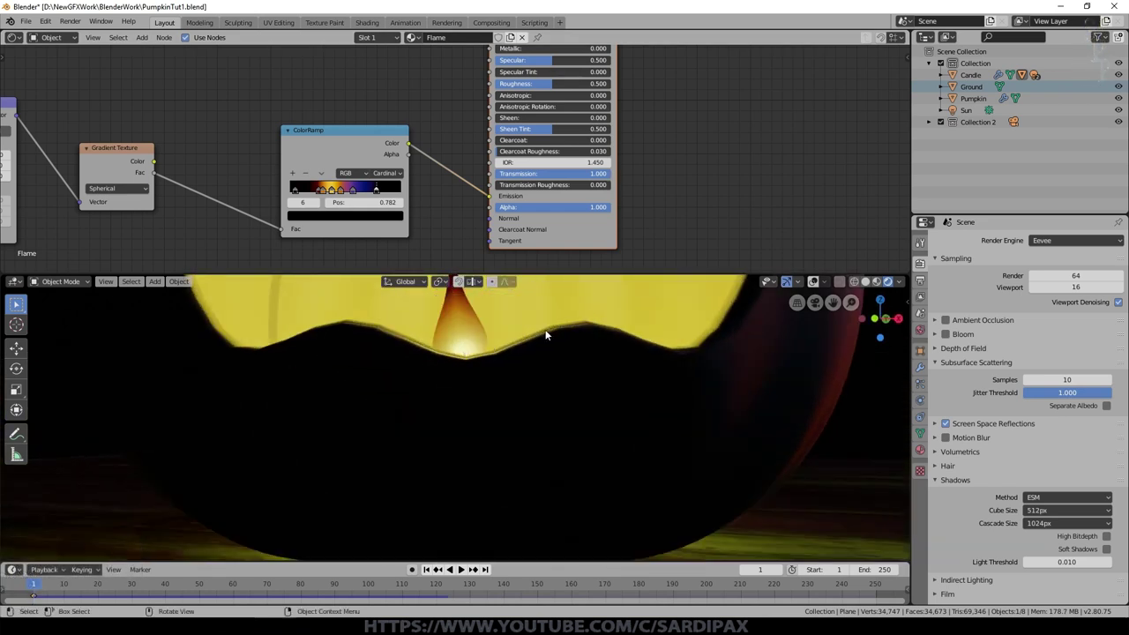
scroll("down", 3)
middle_click(515, 401)
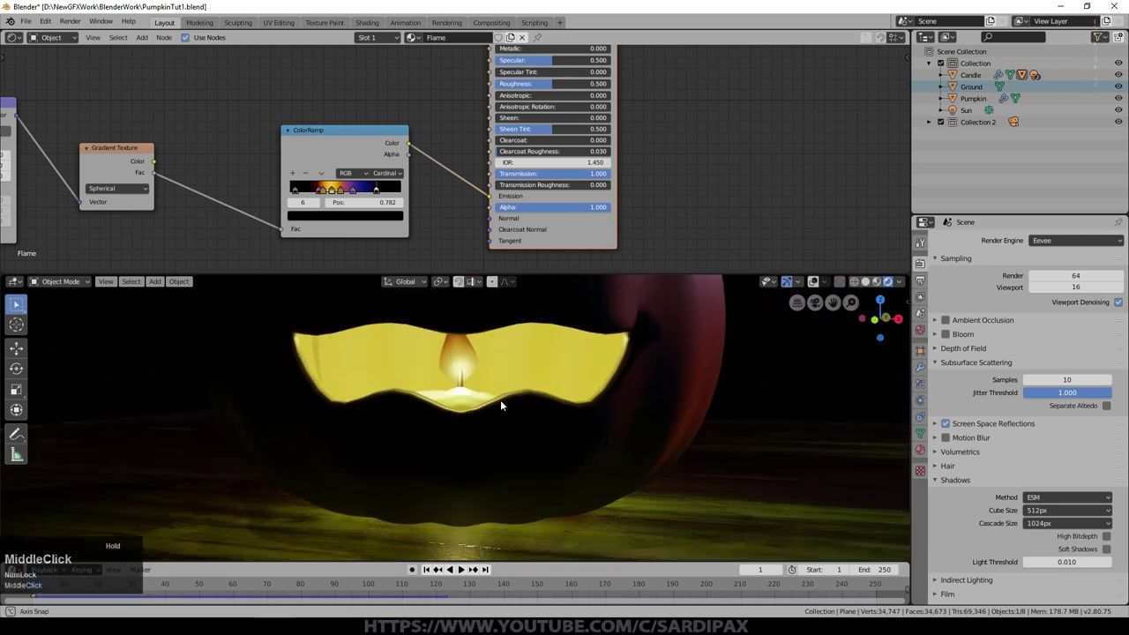
scroll("down", 3)
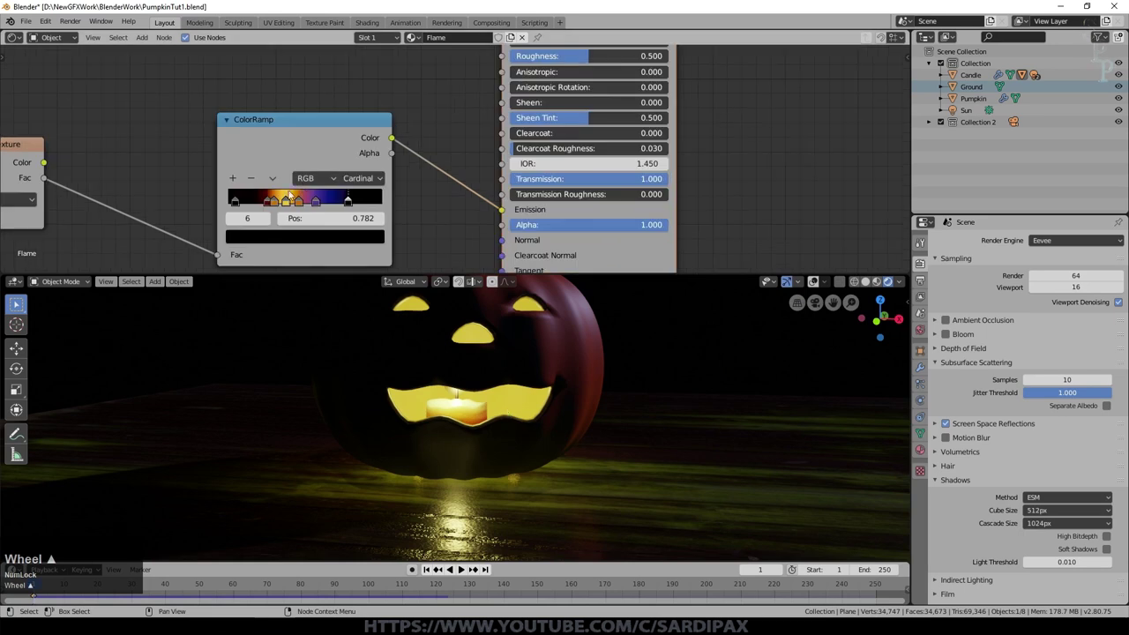
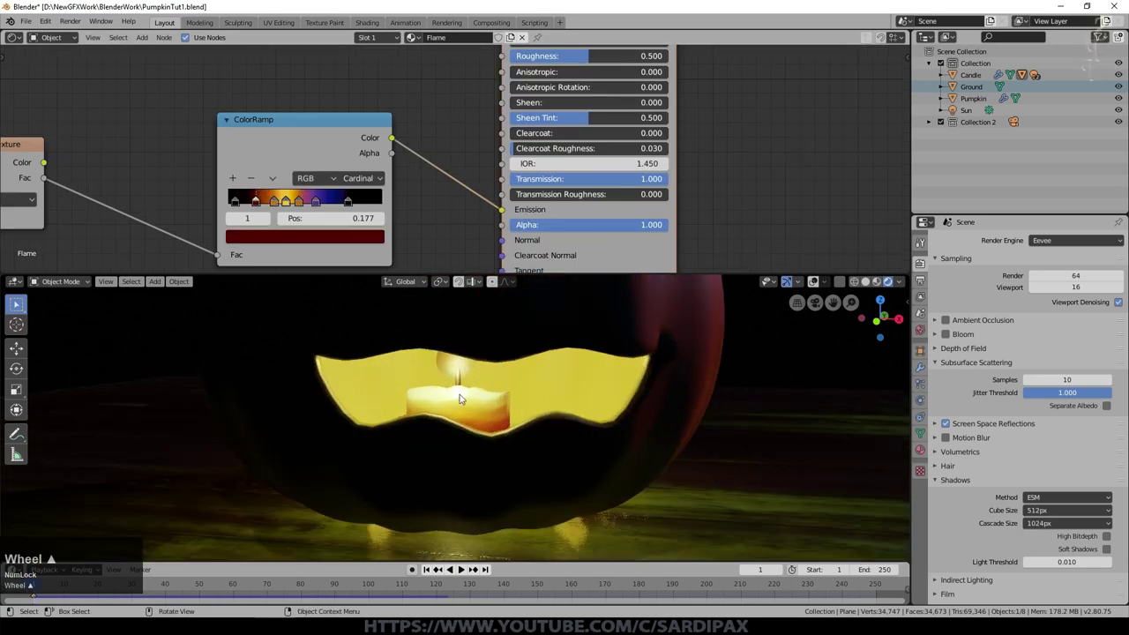
middle_click(460, 399)
middle_click(264, 235)
scroll("up", 3)
Show the scene in unlit material colours and select the wooden ground
left_click(583, 389)
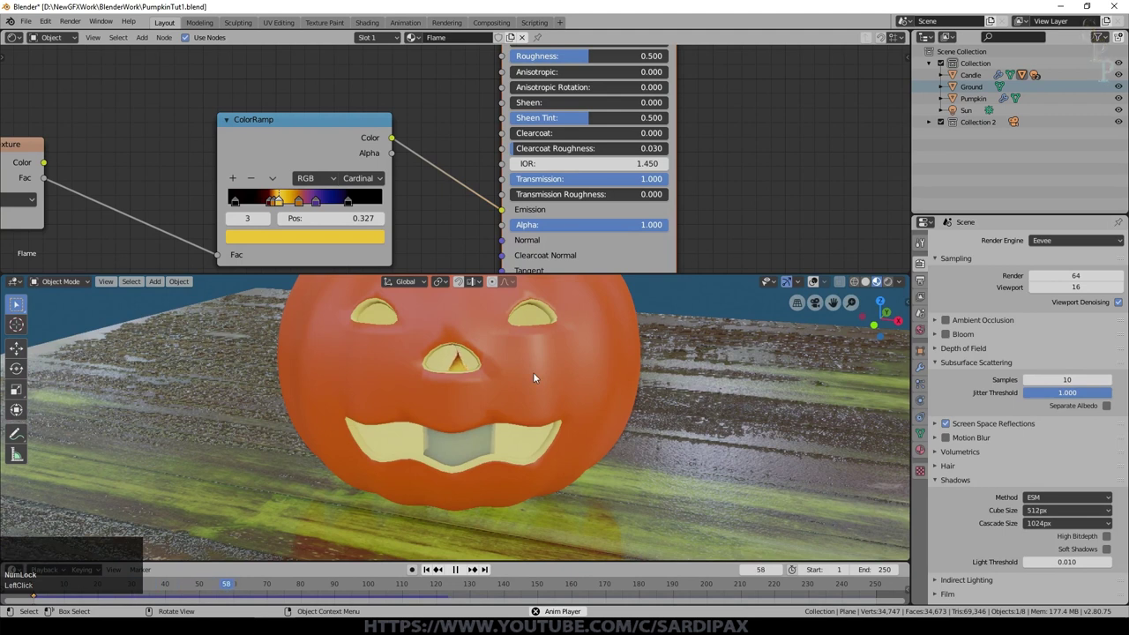
scroll("down", 3)
left_click(467, 574)
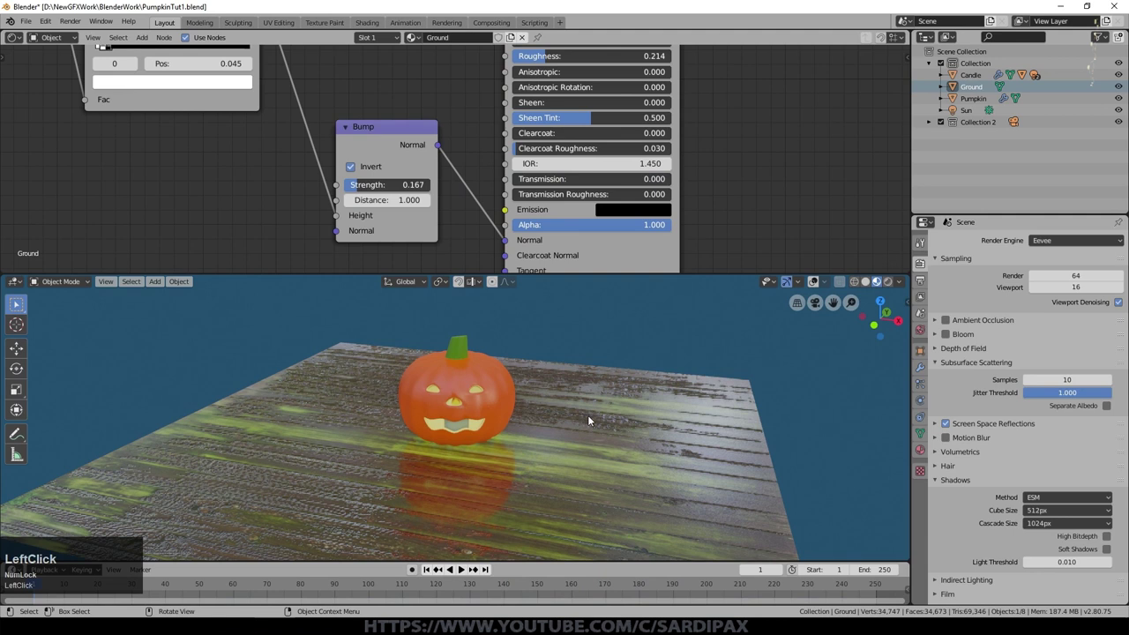
Hide the ground and box-select the pumpkin with its candle from top view
key("h")
key("b")
left_click(381, 464)
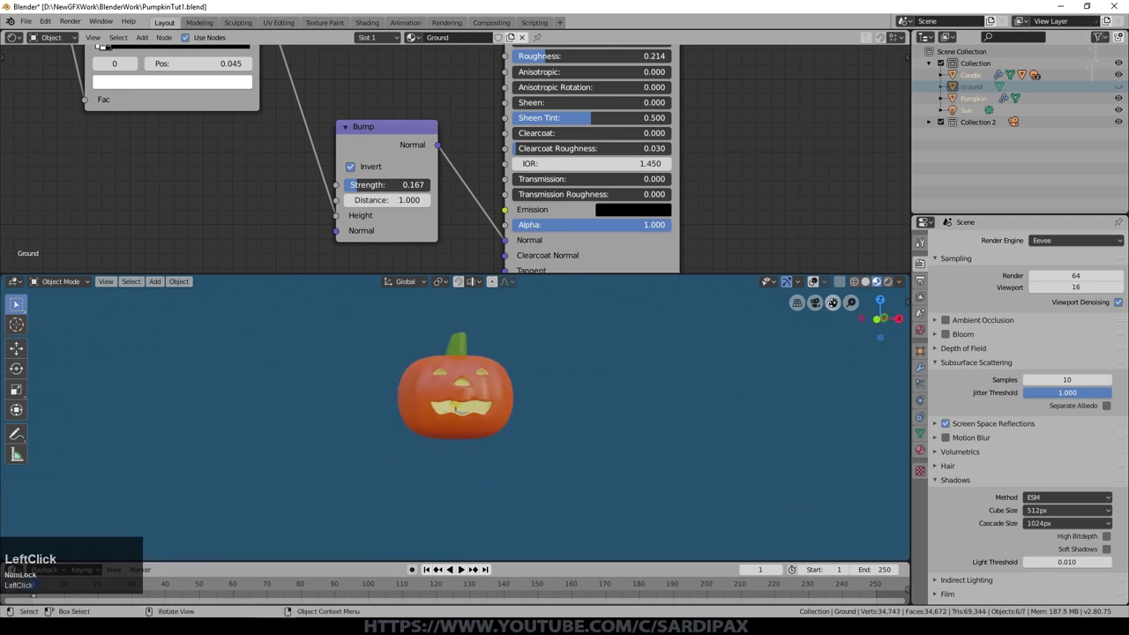
middle_click(574, 366)
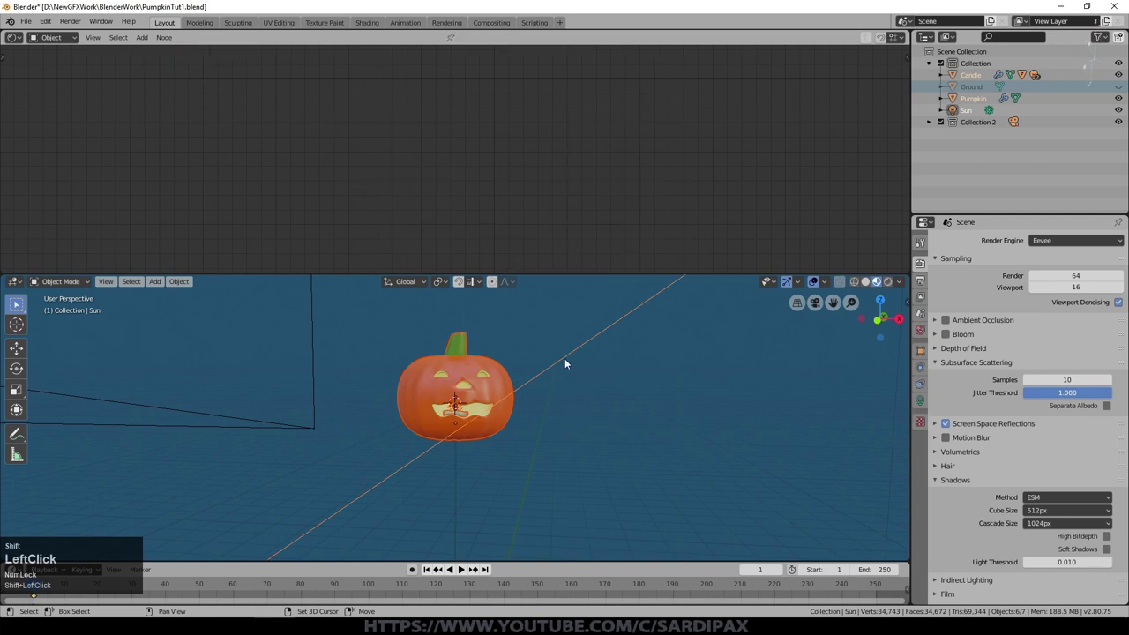
middle_click(582, 450)
Duplicate the pumpkin and candle, slide the copy along X, then unhide the ground
key("shift+d")
key("Escape")
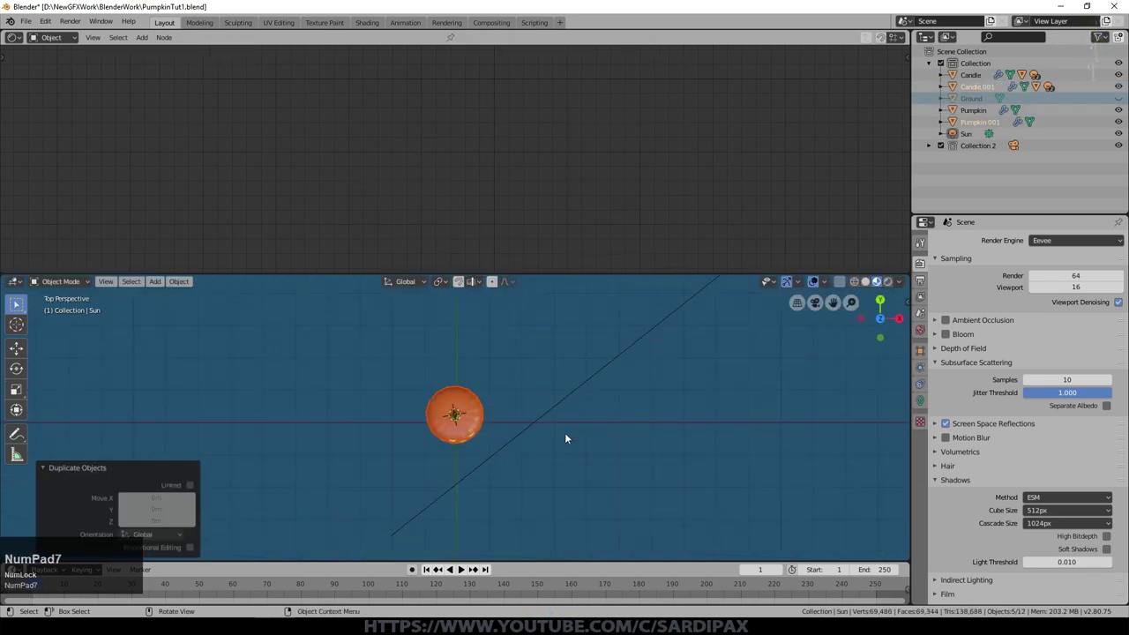
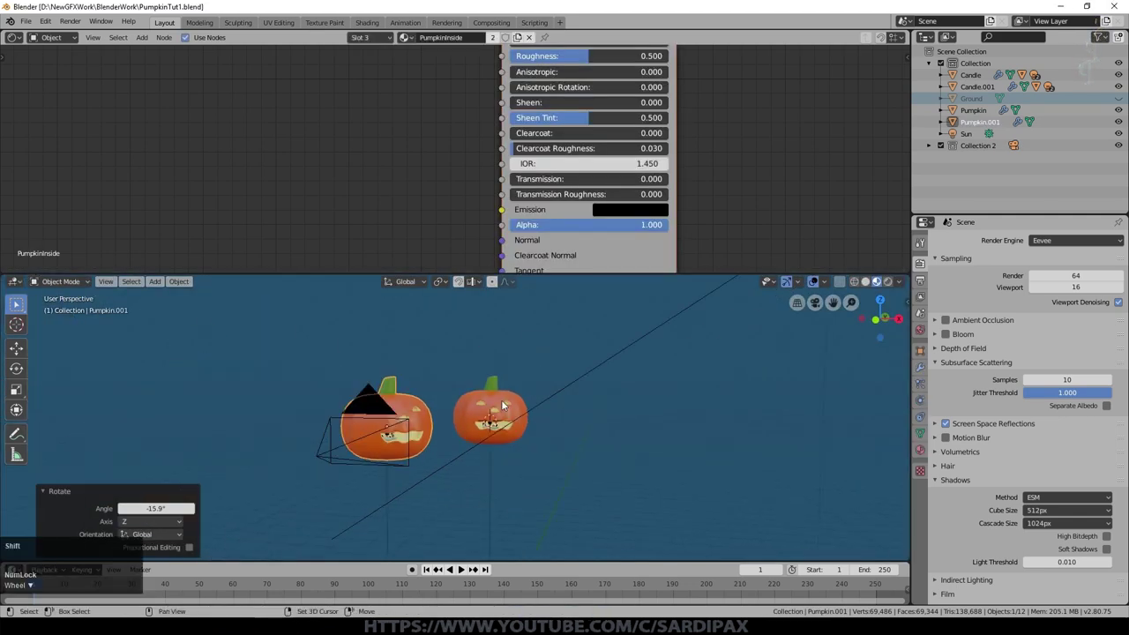
key("shift+h")
scroll("down", 3)
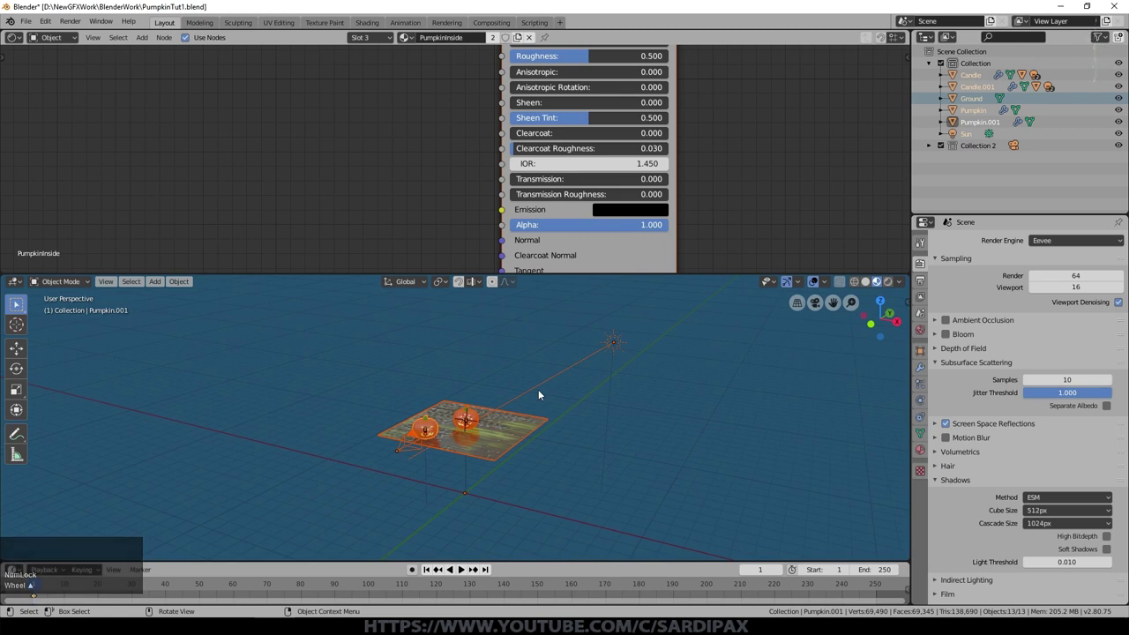
scroll("up", 3)
key("shift+a")
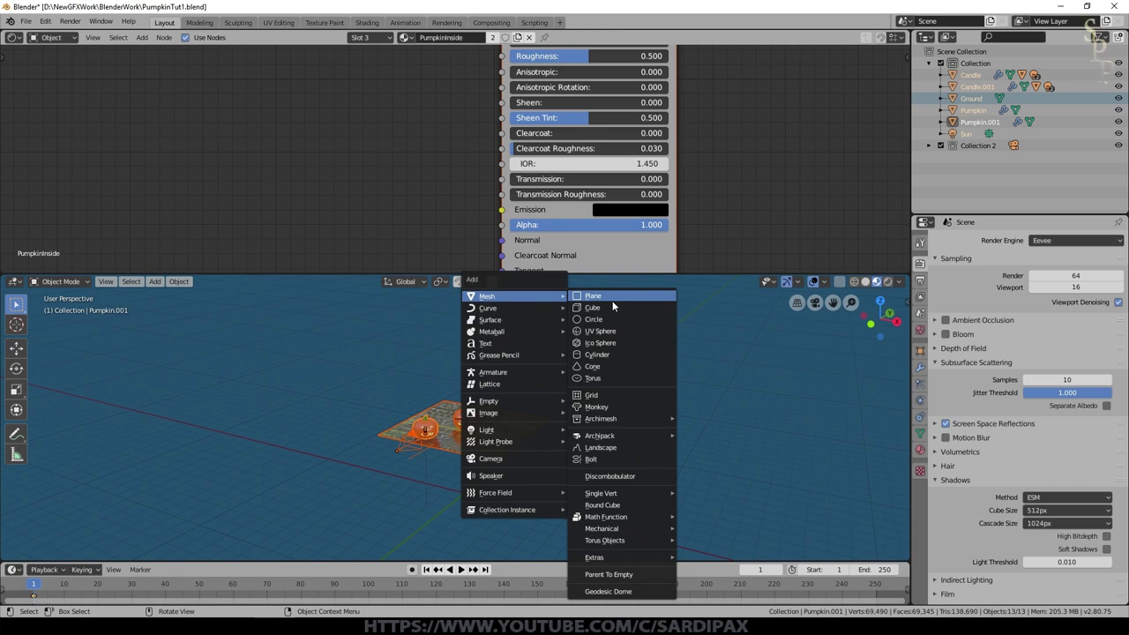
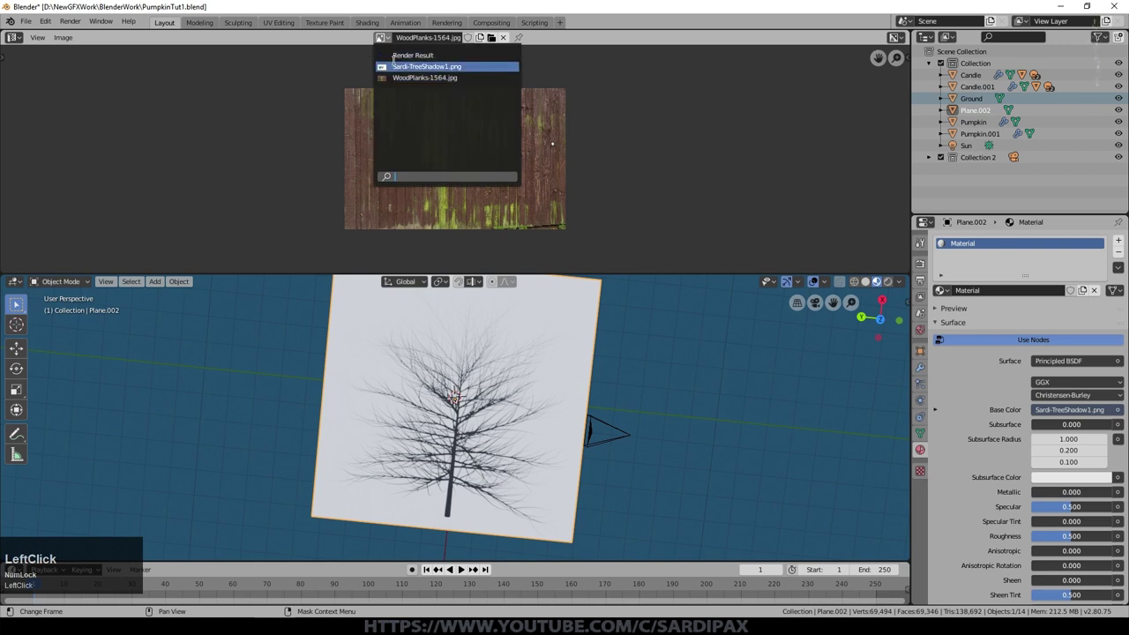
Zoom in on the new plane textured with Sardi-TreeShadow1.png
scroll("up", 3)
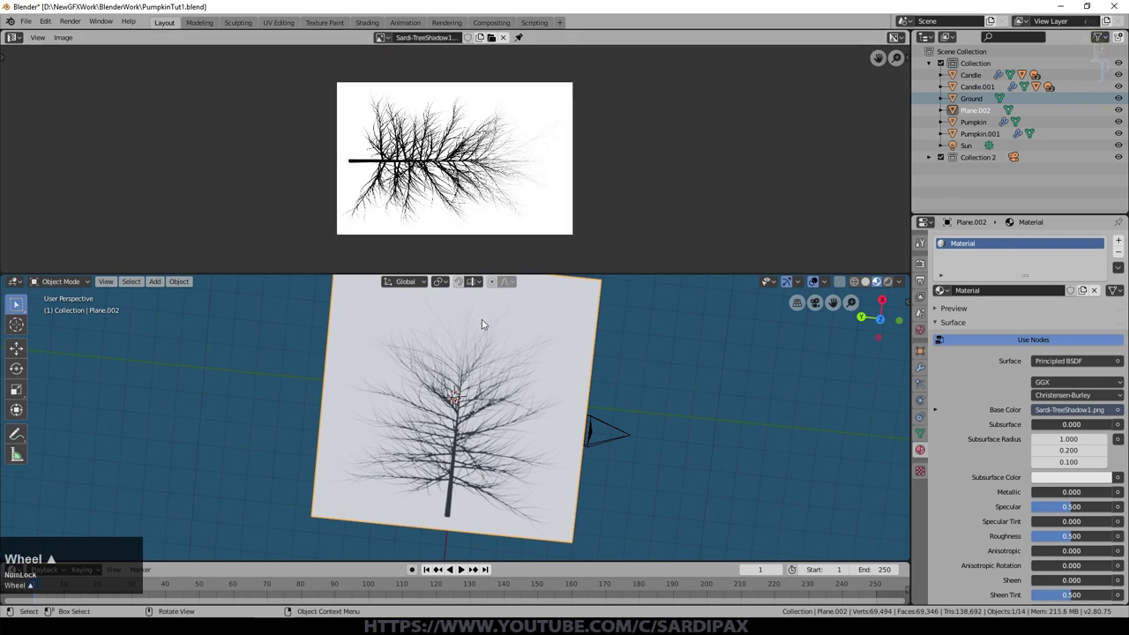
Edit the plane's UVs and move them along X to crop the tree image
key("Tab")
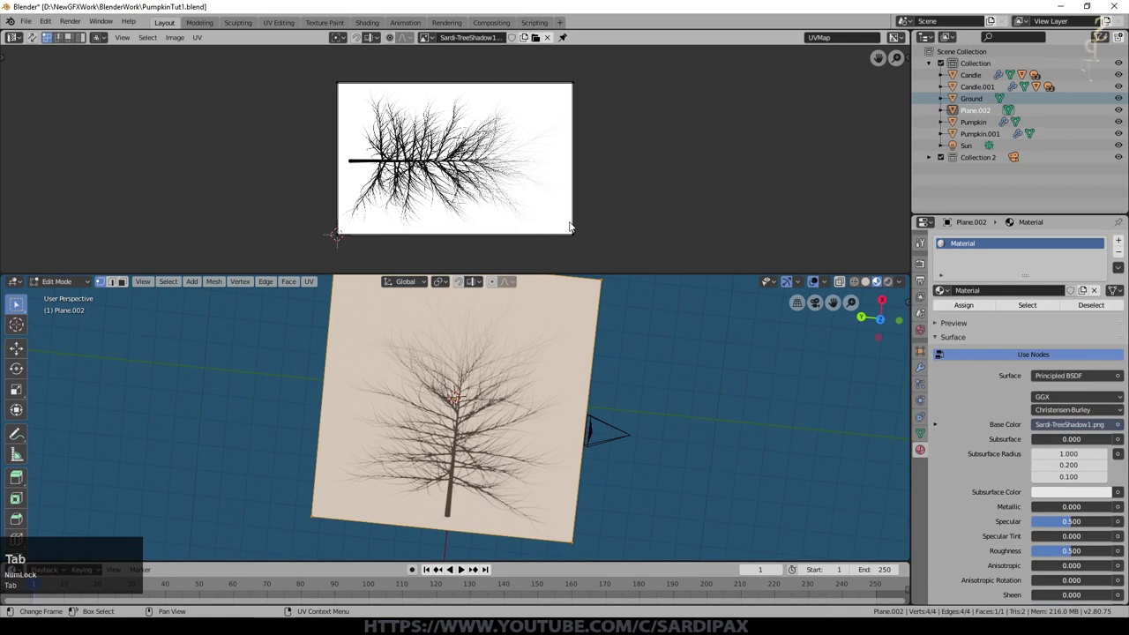
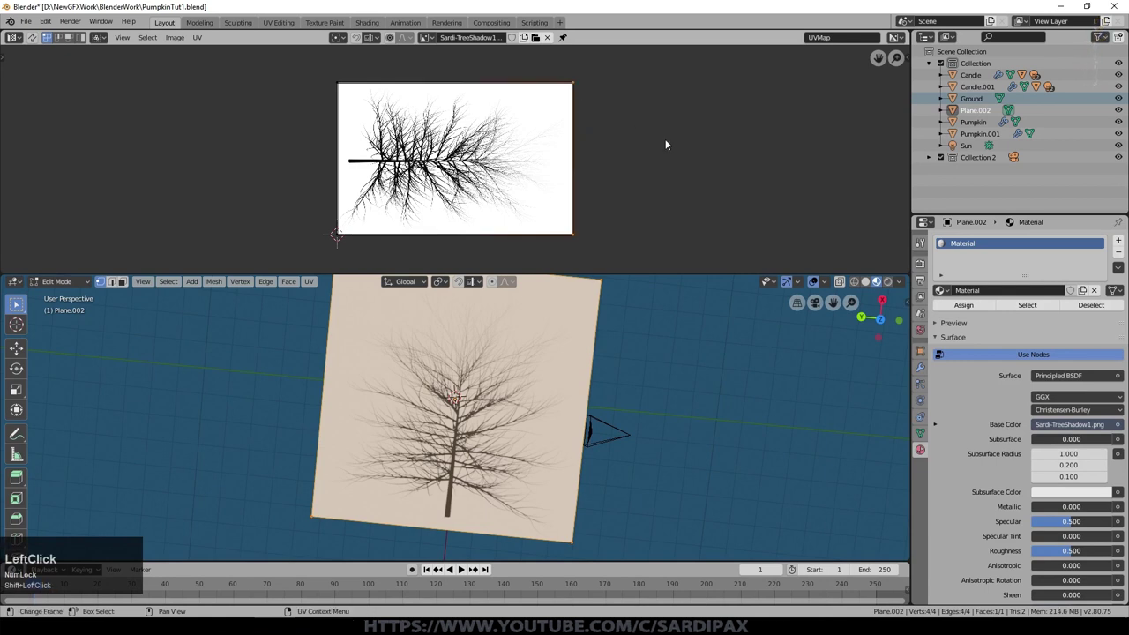
key("g")
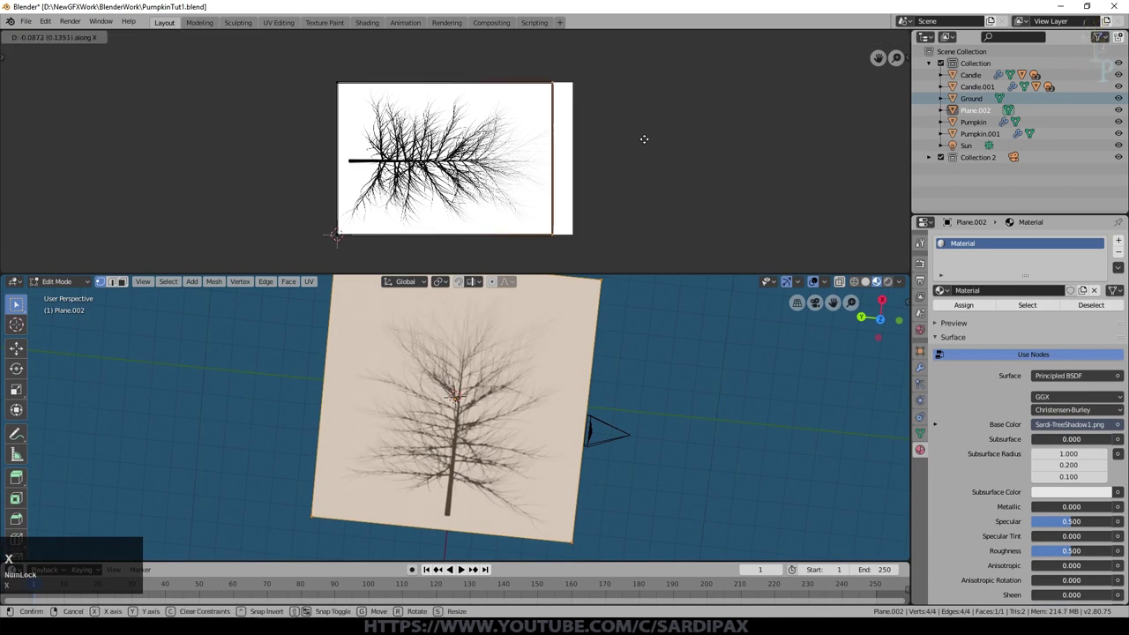
key("x")
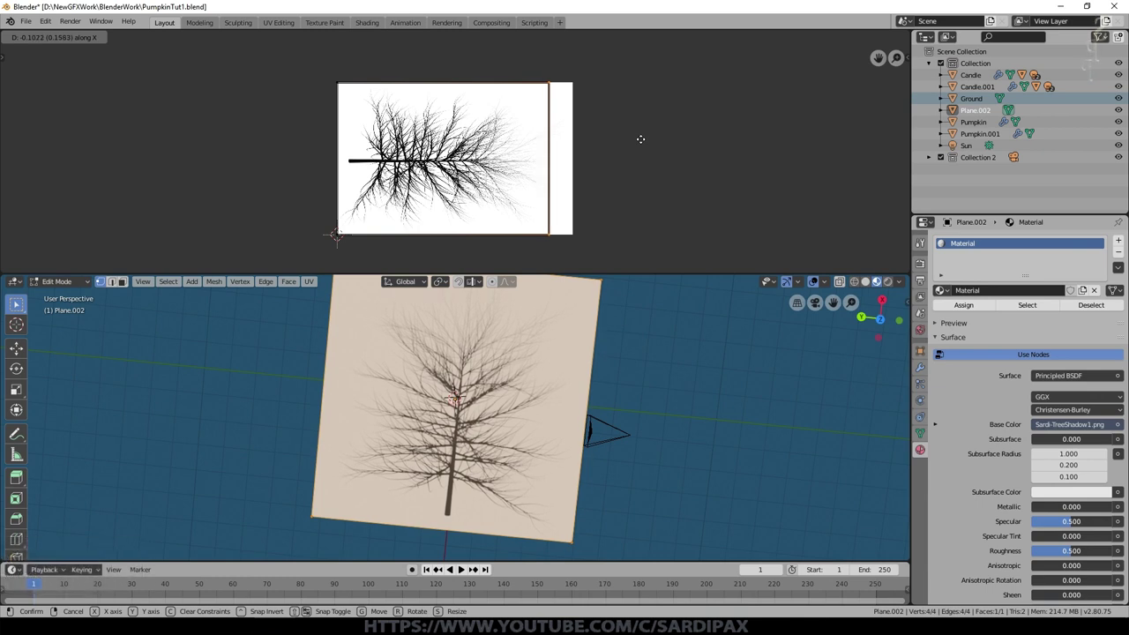
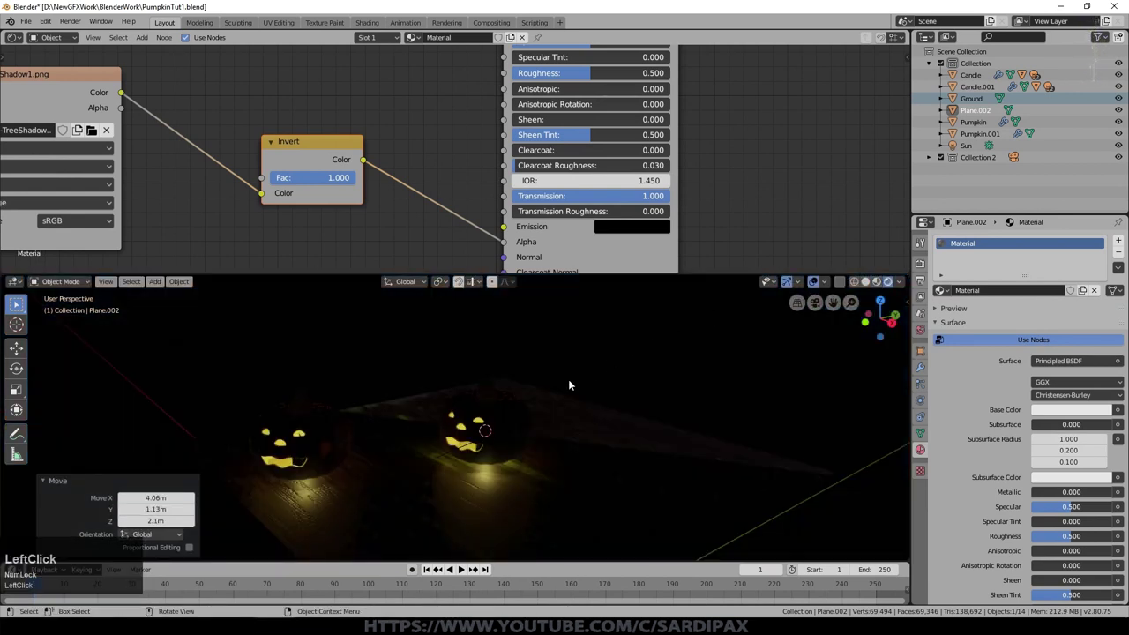
Select the point light inside the first candle and enable Contact Shadows
scroll("down", 3)
middle_click(400, 449)
middle_click(432, 444)
key("g")
left_click(485, 413)
key("s")
left_click(581, 452)
middle_click(438, 423)
scroll("up", 3)
left_click(575, 419)
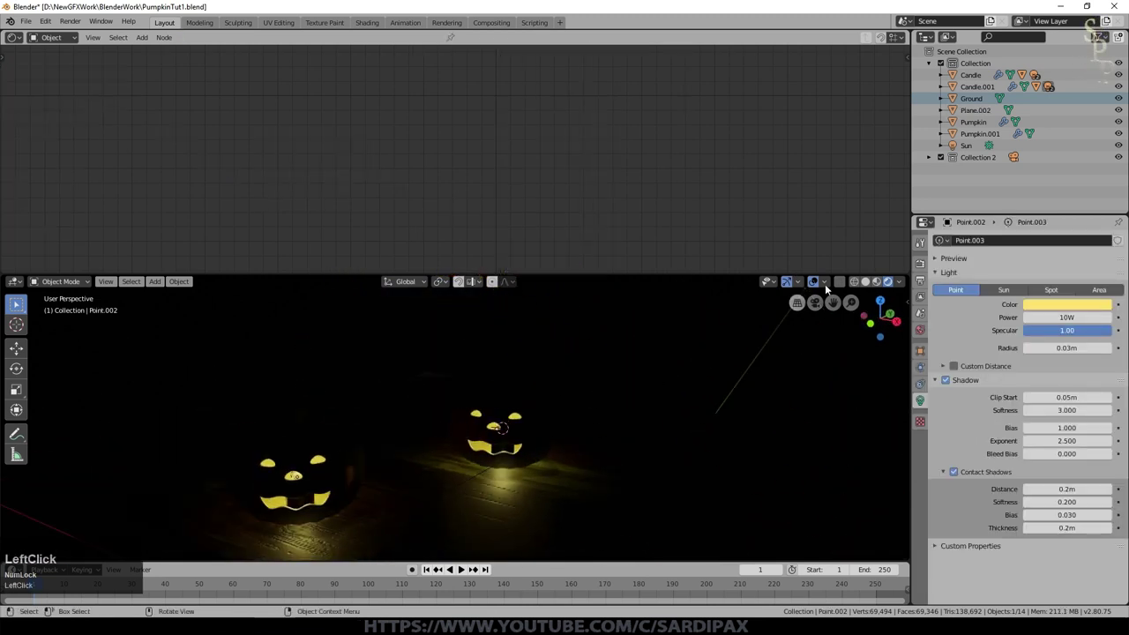
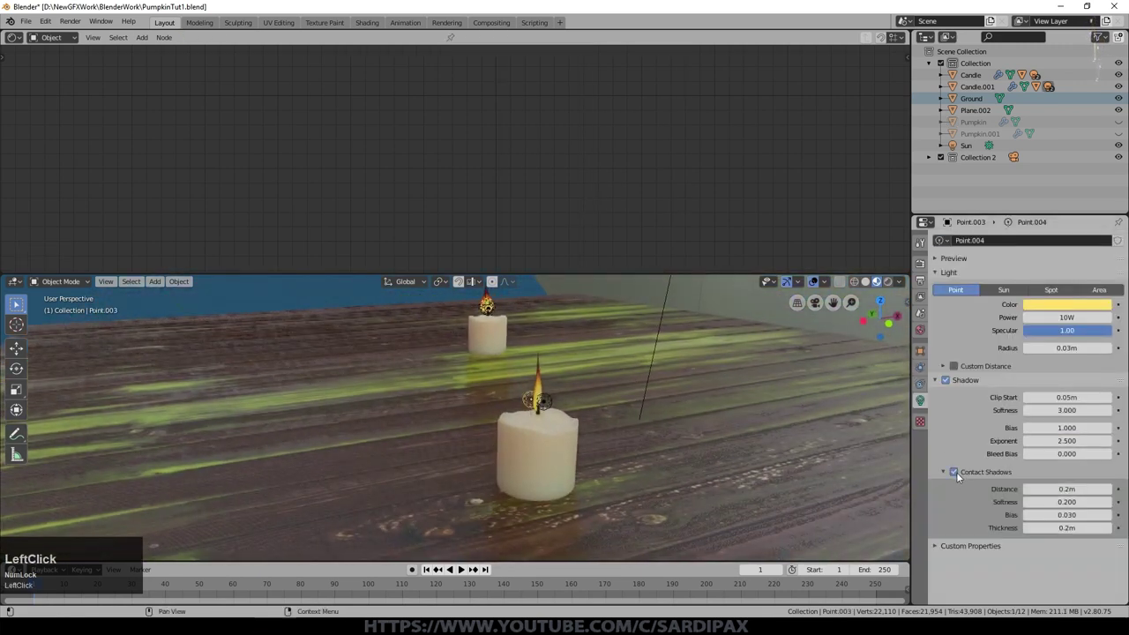
Orbit to the second candle's light and back out to the whole scene
middle_click(662, 384)
middle_click(672, 385)
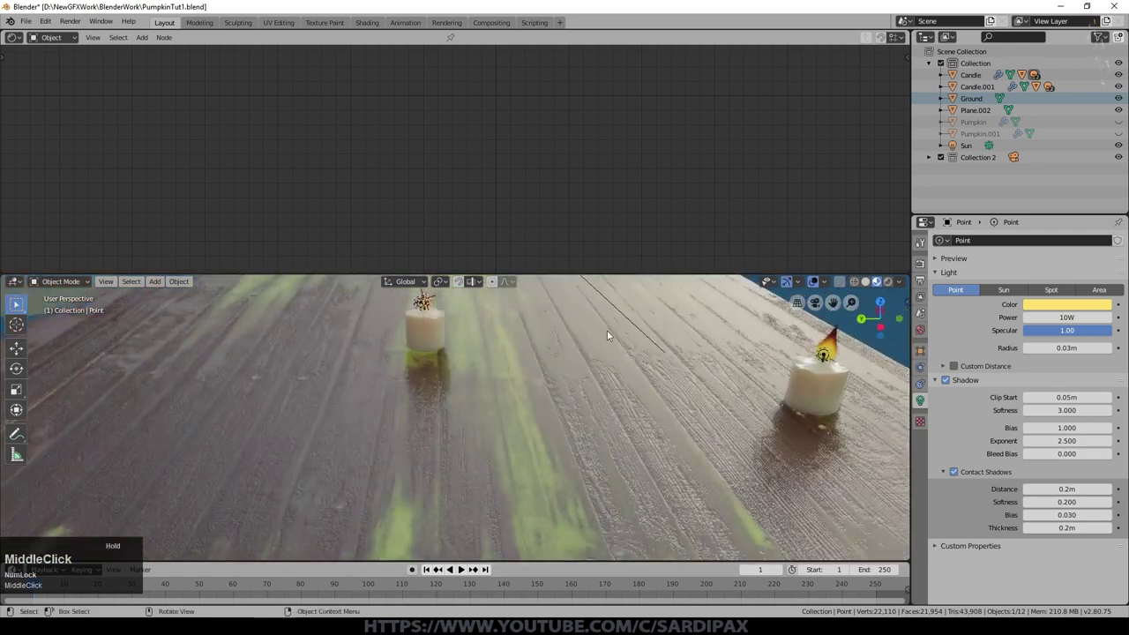
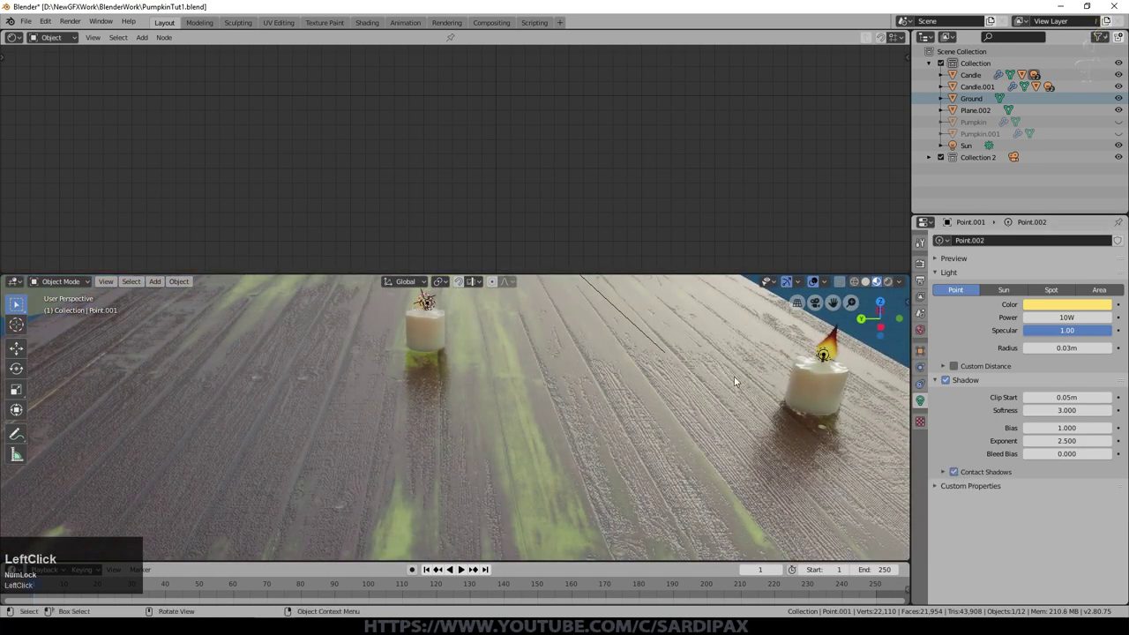
middle_click(720, 386)
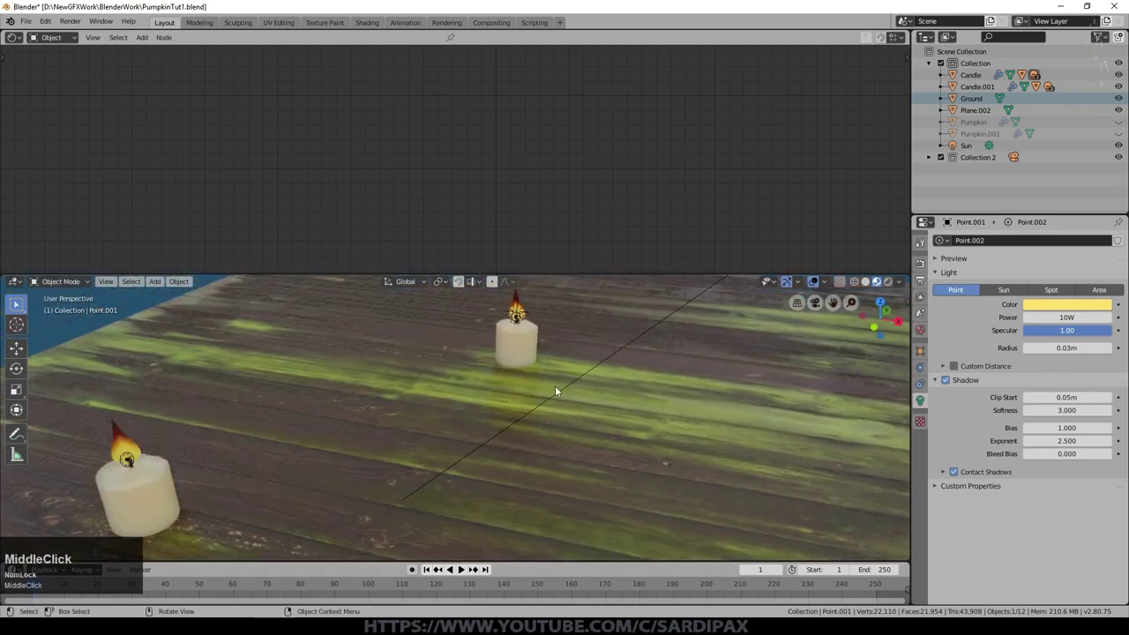
scroll("down", 3)
middle_click(514, 416)
Select the tree-shadow plane and show material colours in the viewport
left_click(464, 404)
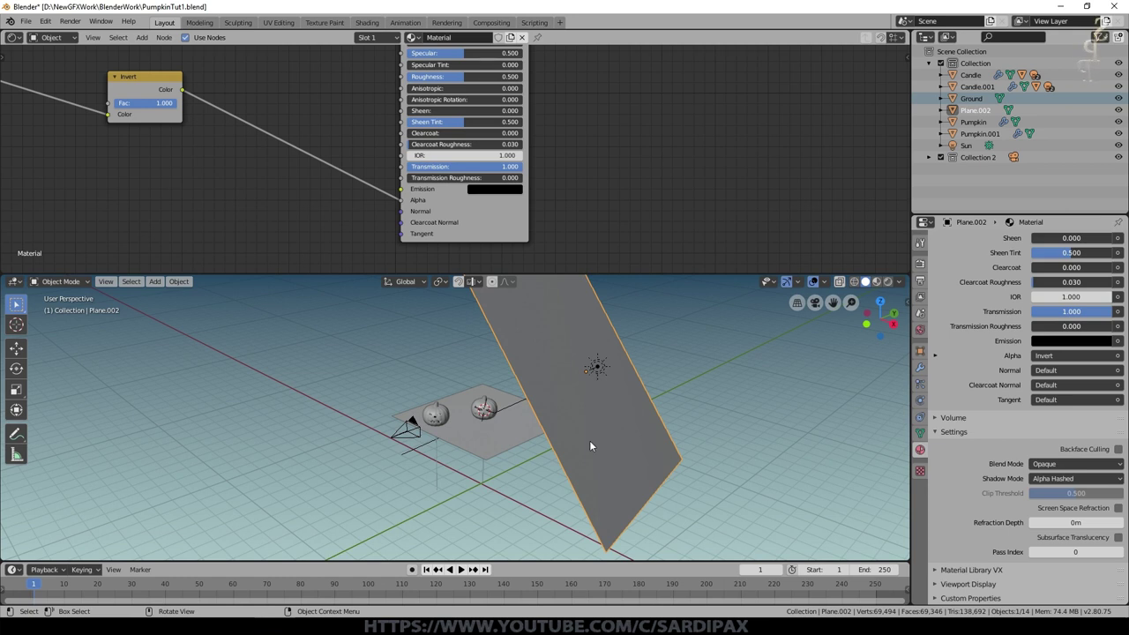
middle_click(606, 445)
left_click(591, 458)
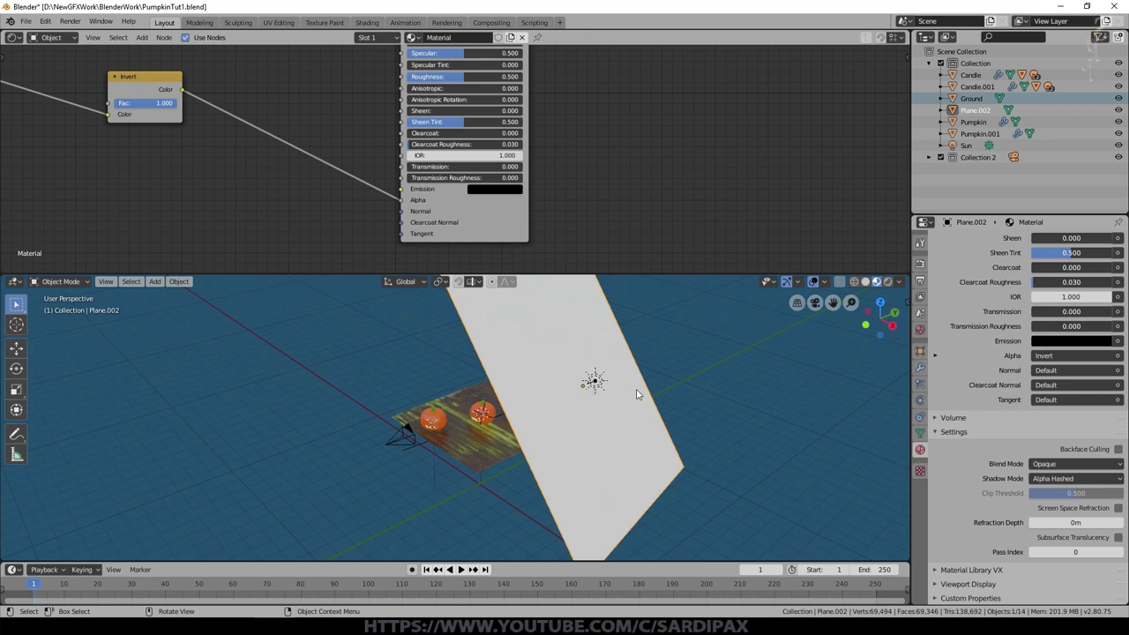
scroll("up", 3)
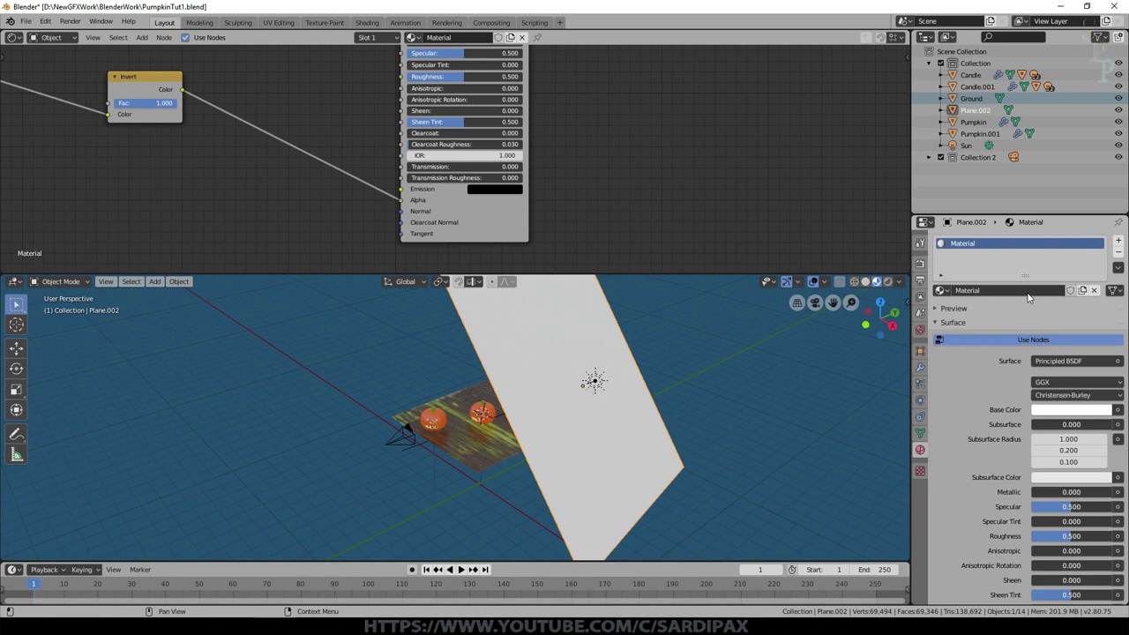
Scroll Plane.002's Material Properties down to the Settings shadow mode
left_click(946, 387)
scroll("down", 3)
left_click(895, 281)
scroll("down", 3)
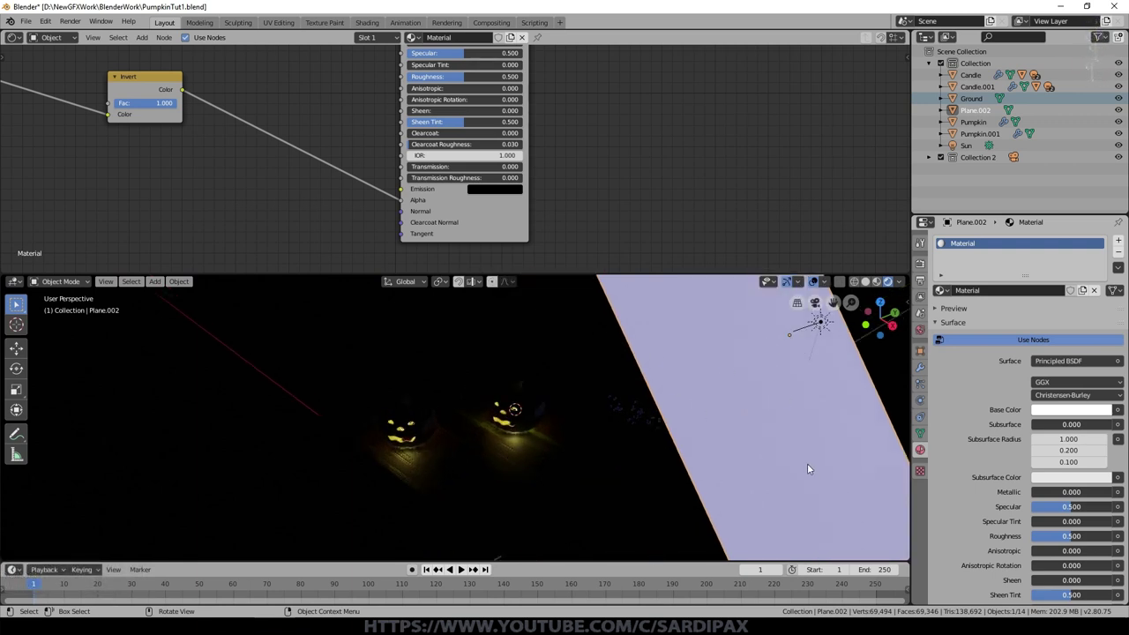
scroll("up", 3)
scroll("down", 3)
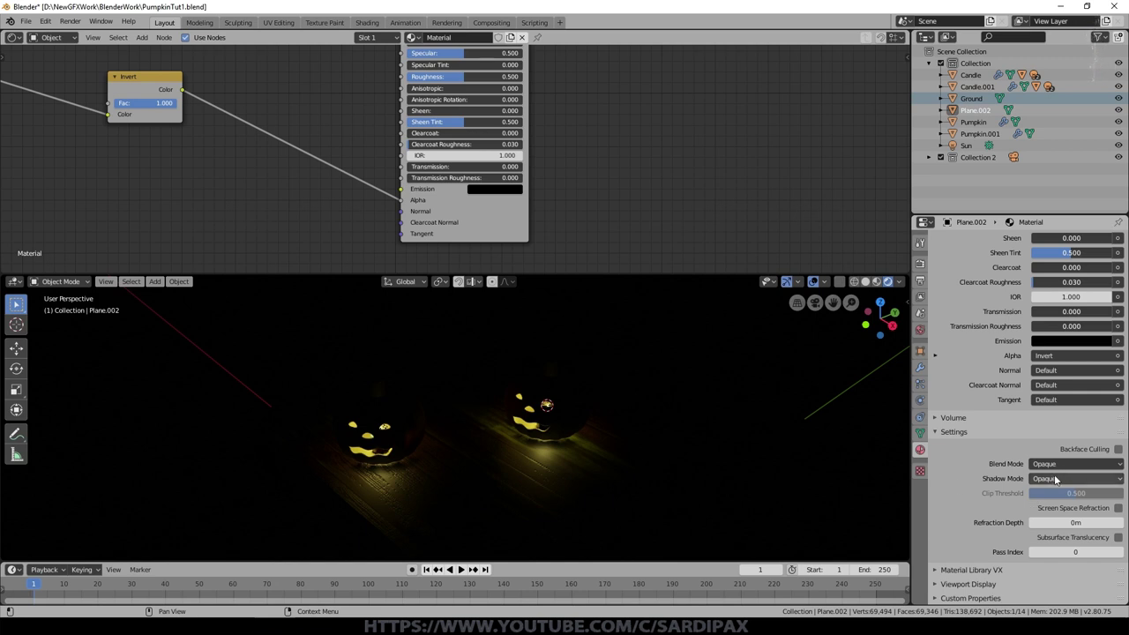
Set Plane.002's Shadow Mode to None, then Alpha Clip with 0.5 threshold
left_click(1062, 481)
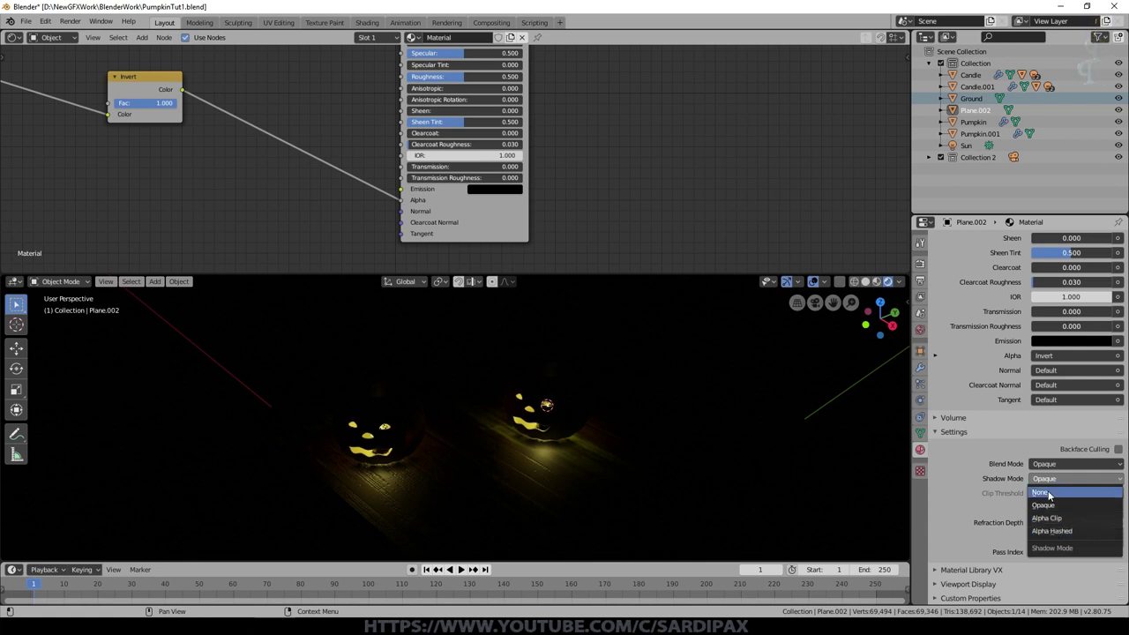
left_click(1056, 498)
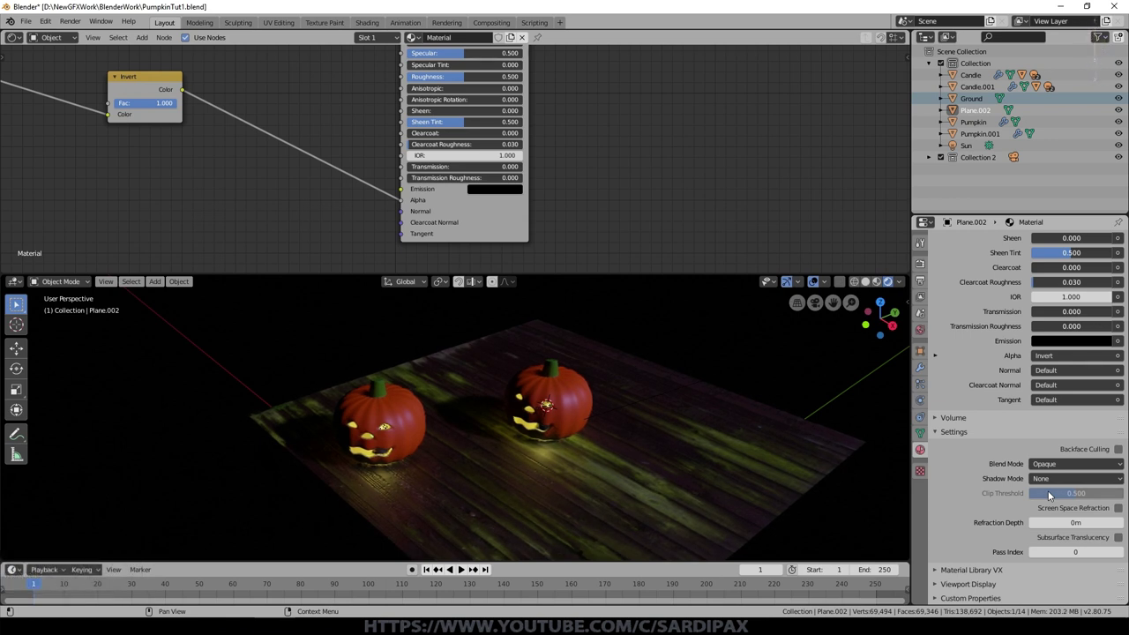
left_click(1052, 480)
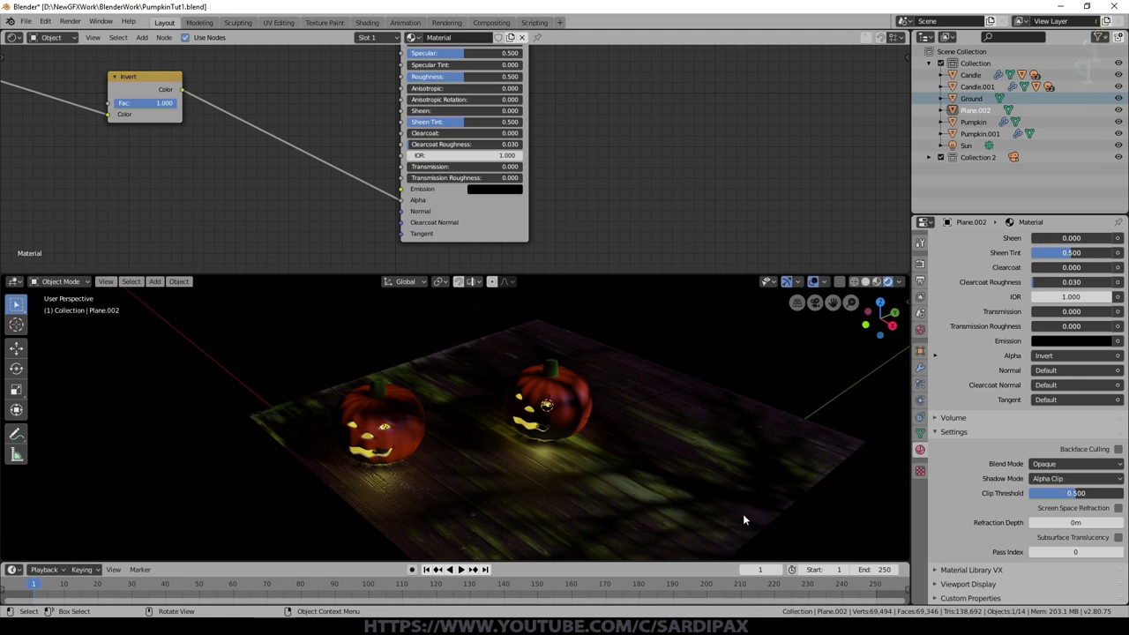
scroll("down", 3)
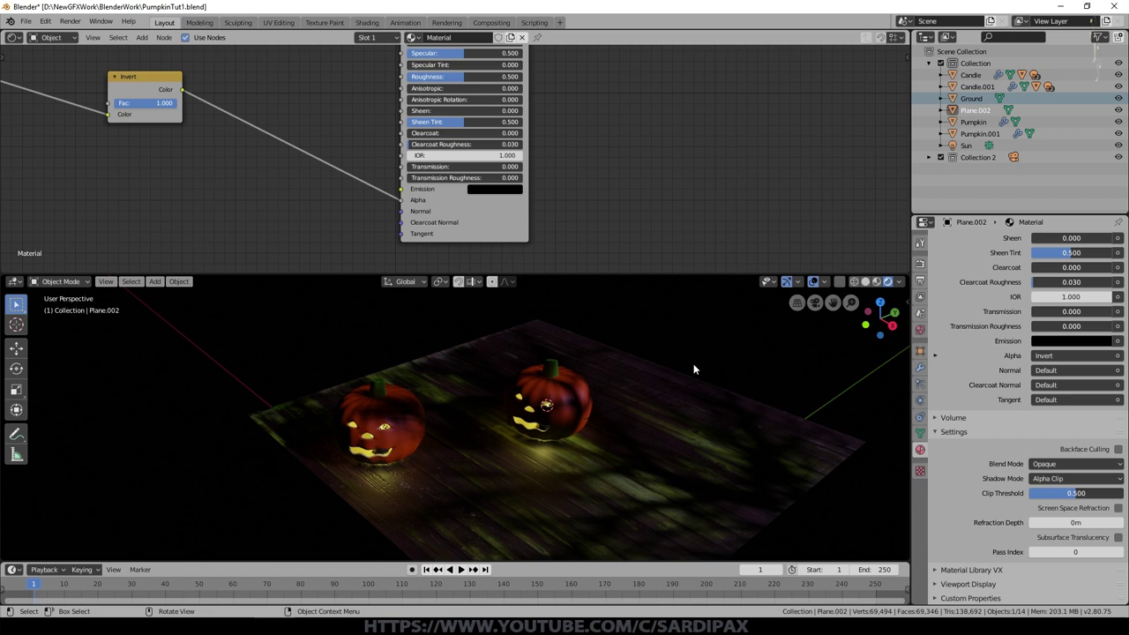
scroll("down", 3)
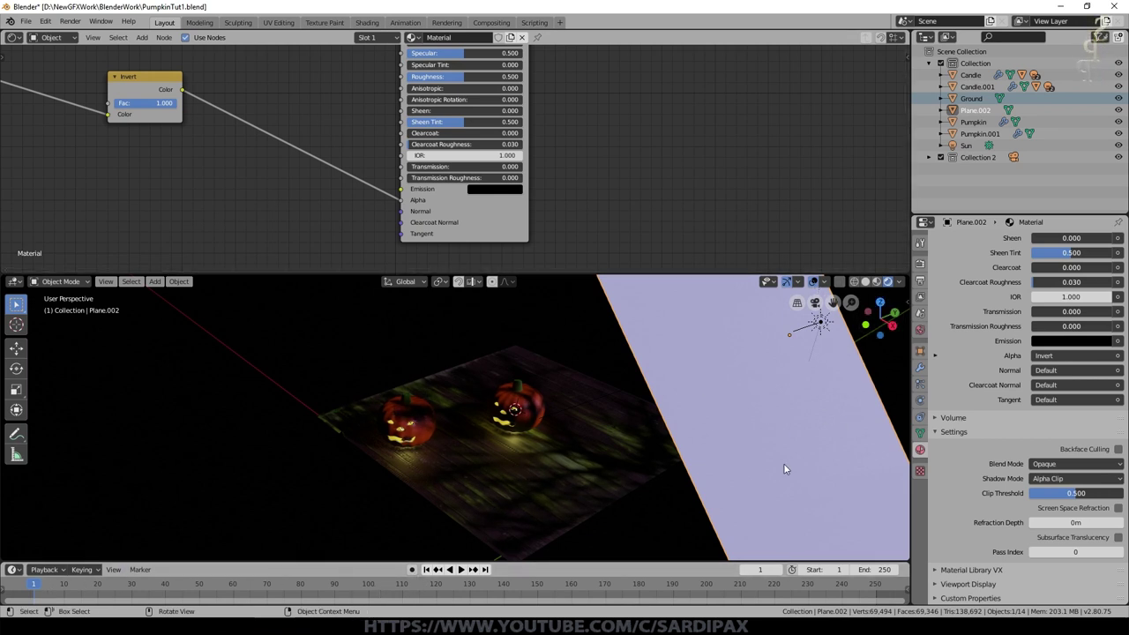
key("i")
left_click(804, 403)
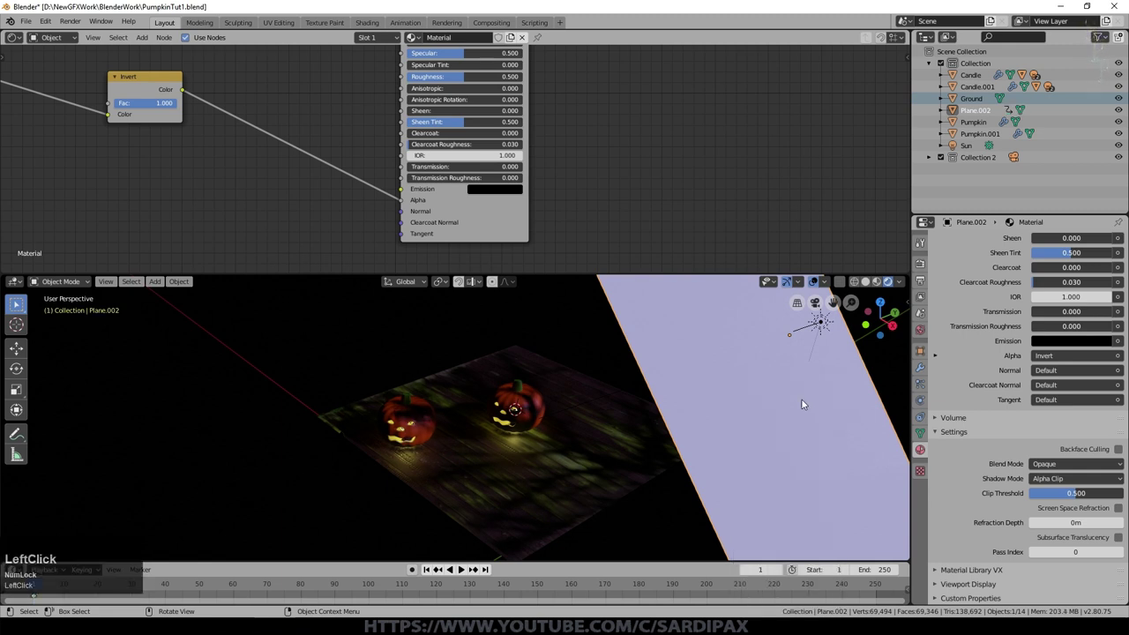
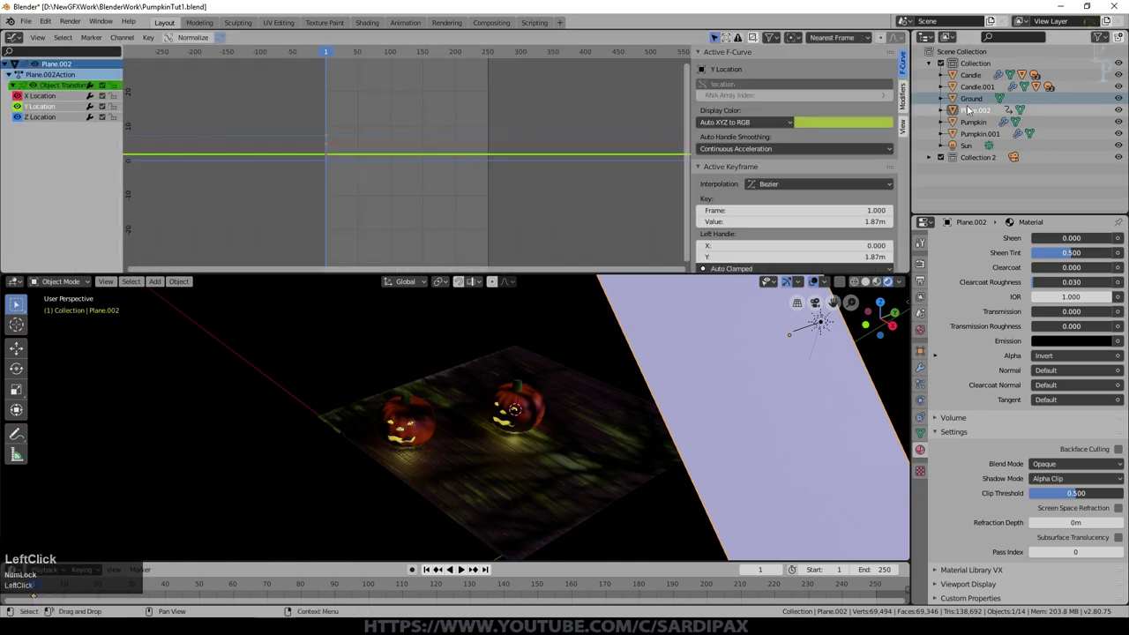
Add a Noise modifier to Plane.002's Y Location curve, scale 21.8, strength 1.25
left_click(909, 95)
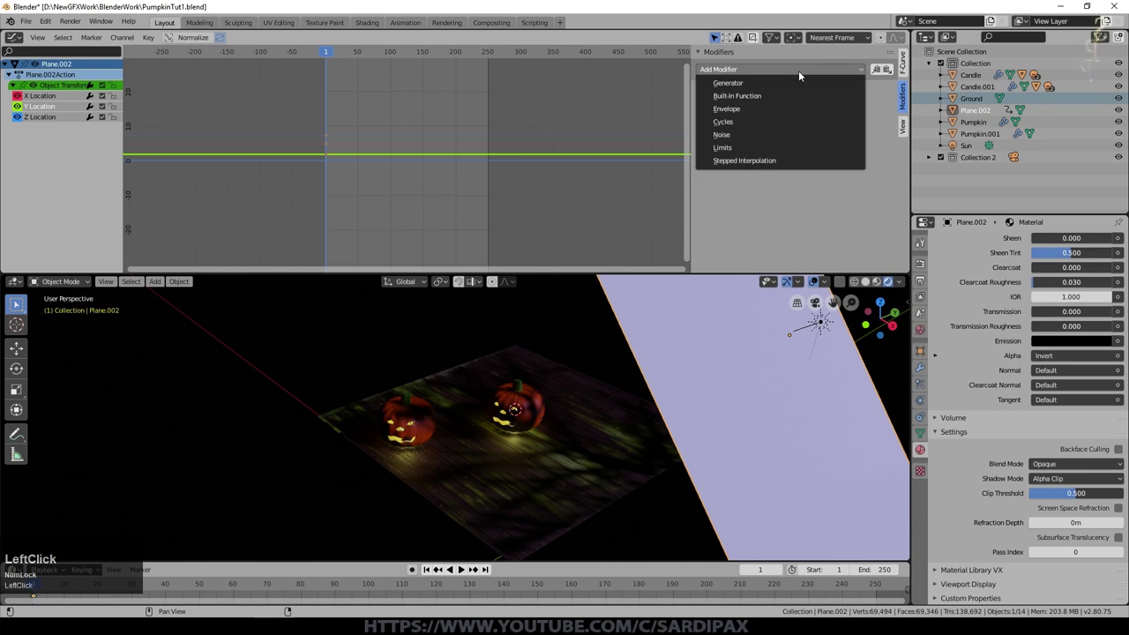
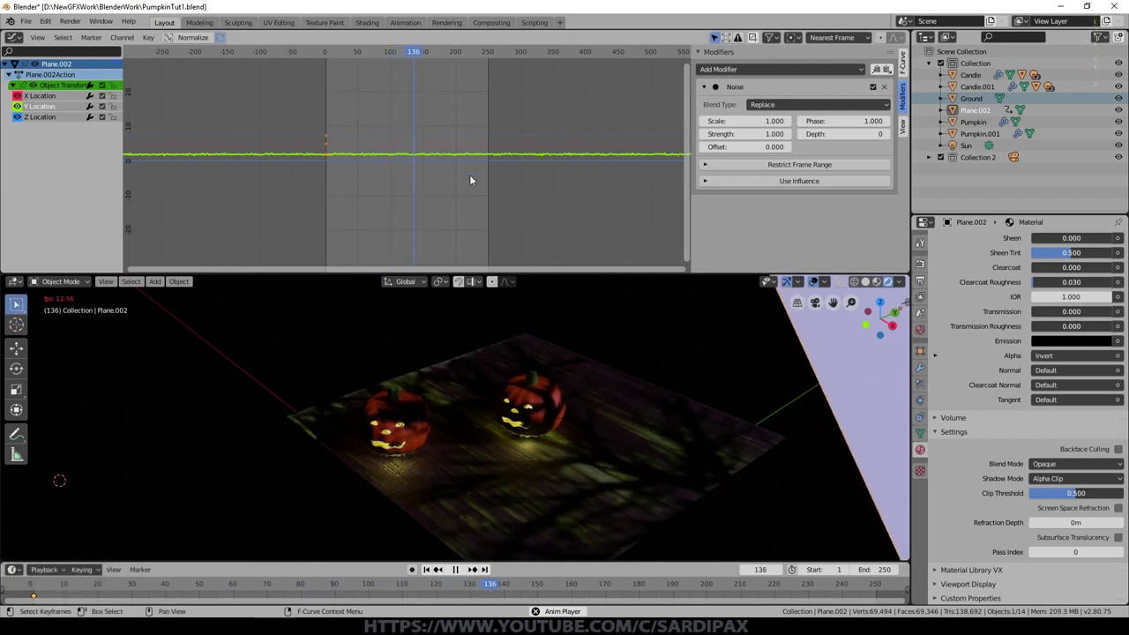
scroll("down", 3)
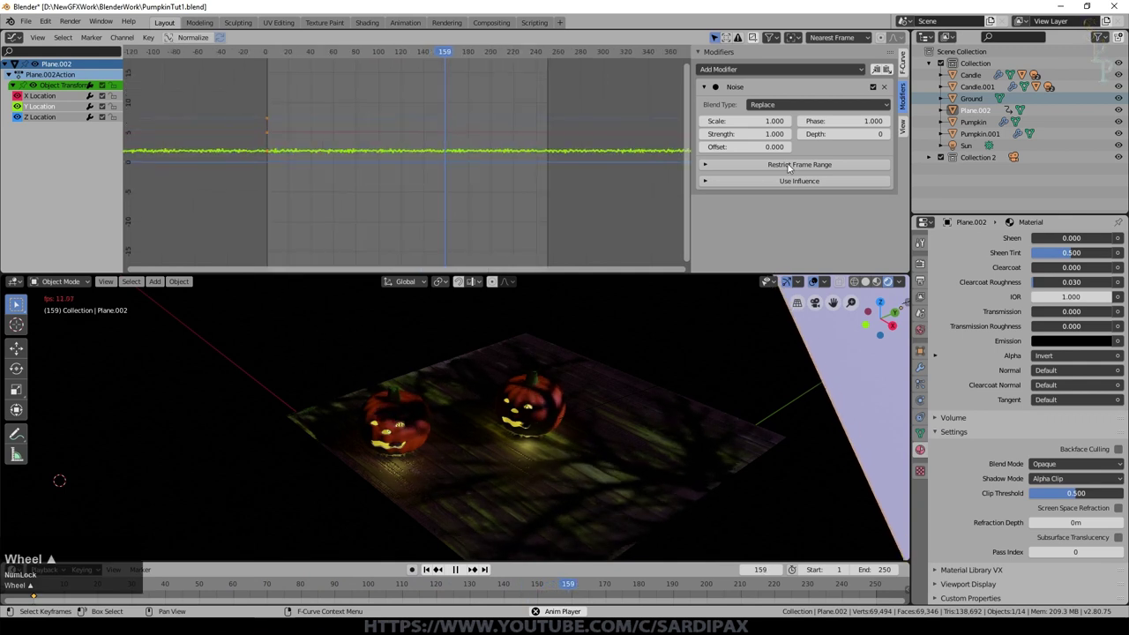
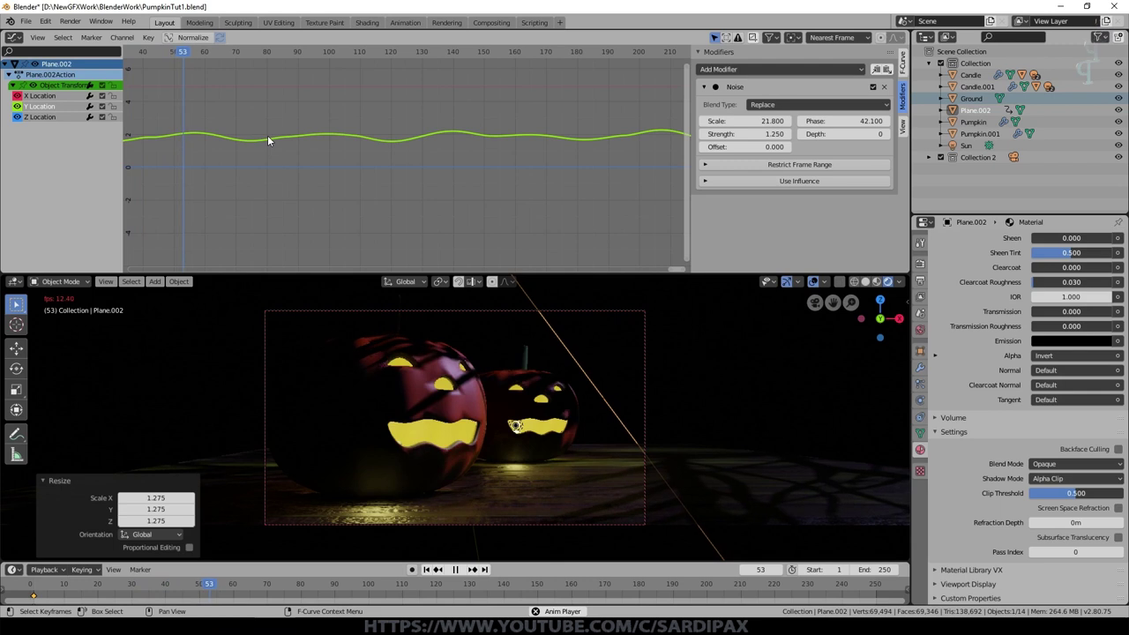
Add Noise to X Location with scale 32.7, strength 1.8, and use Alpha Hashed shadows
left_click(56, 124)
left_click(46, 108)
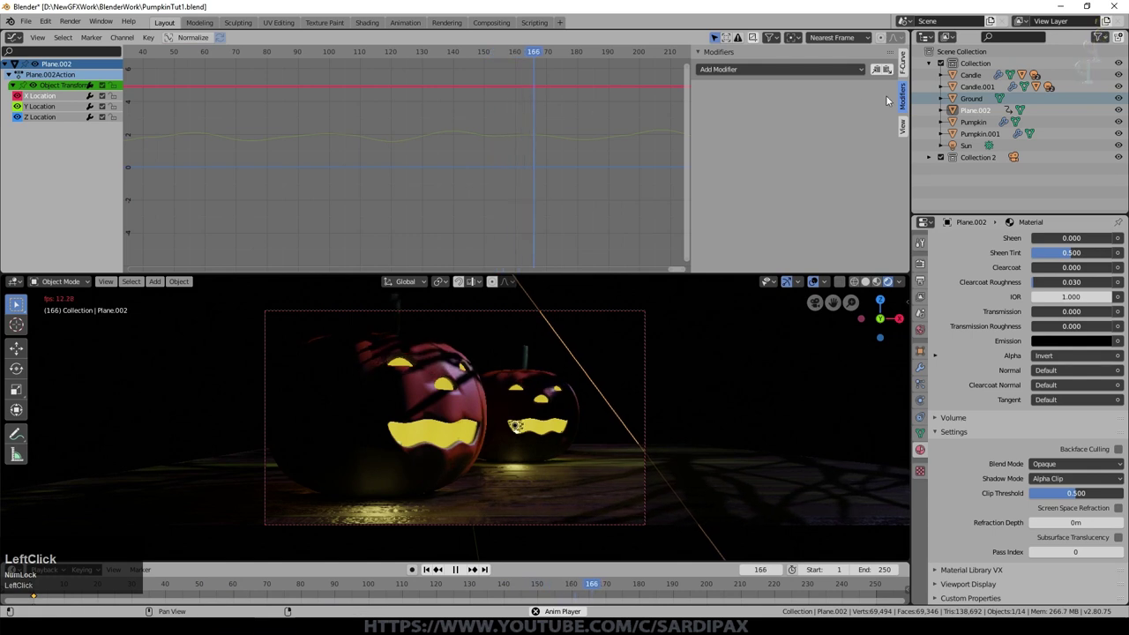
left_click(808, 74)
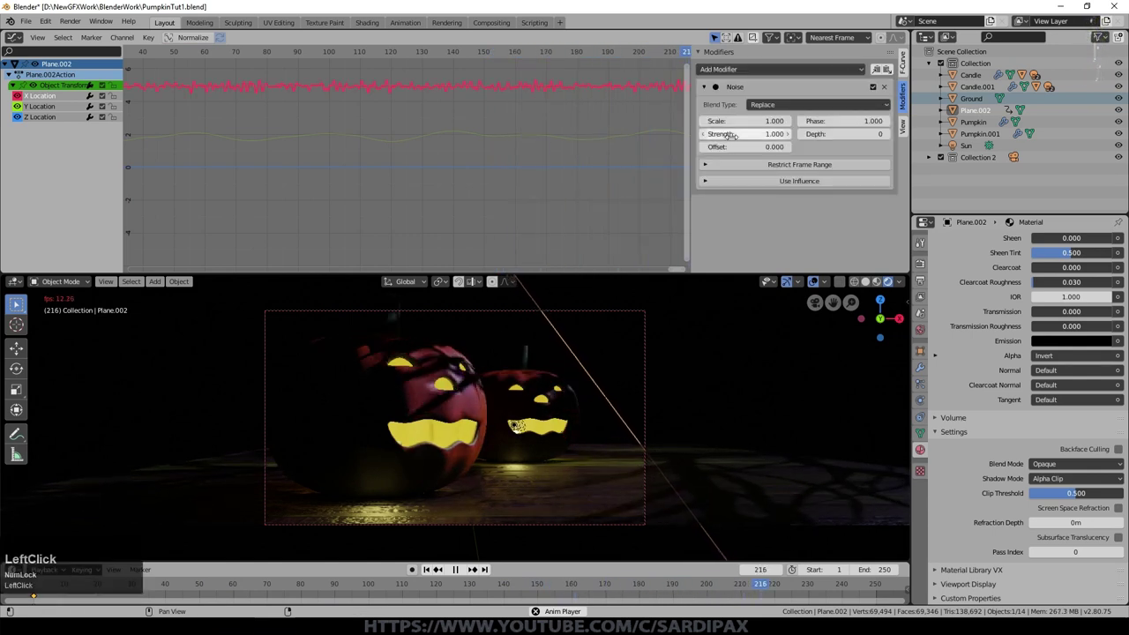
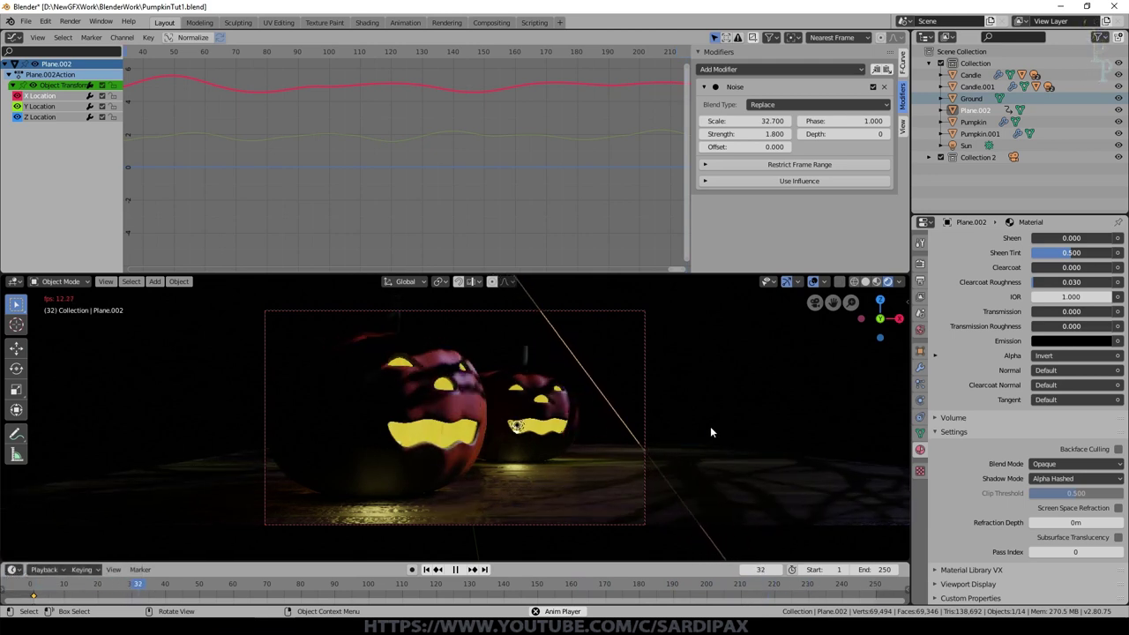
left_click(713, 430)
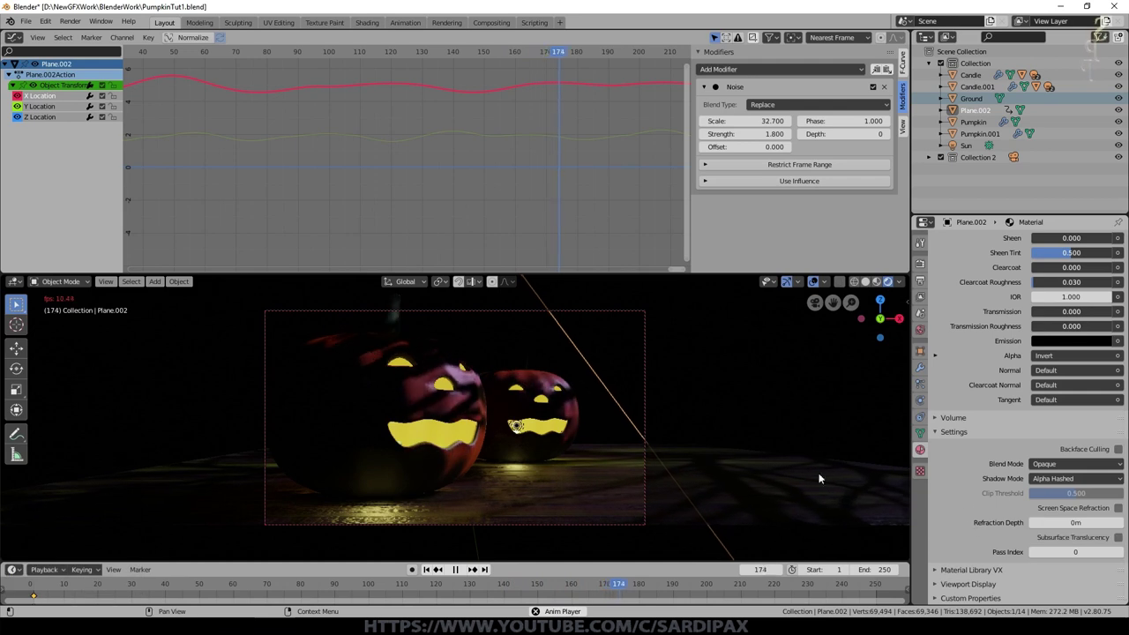
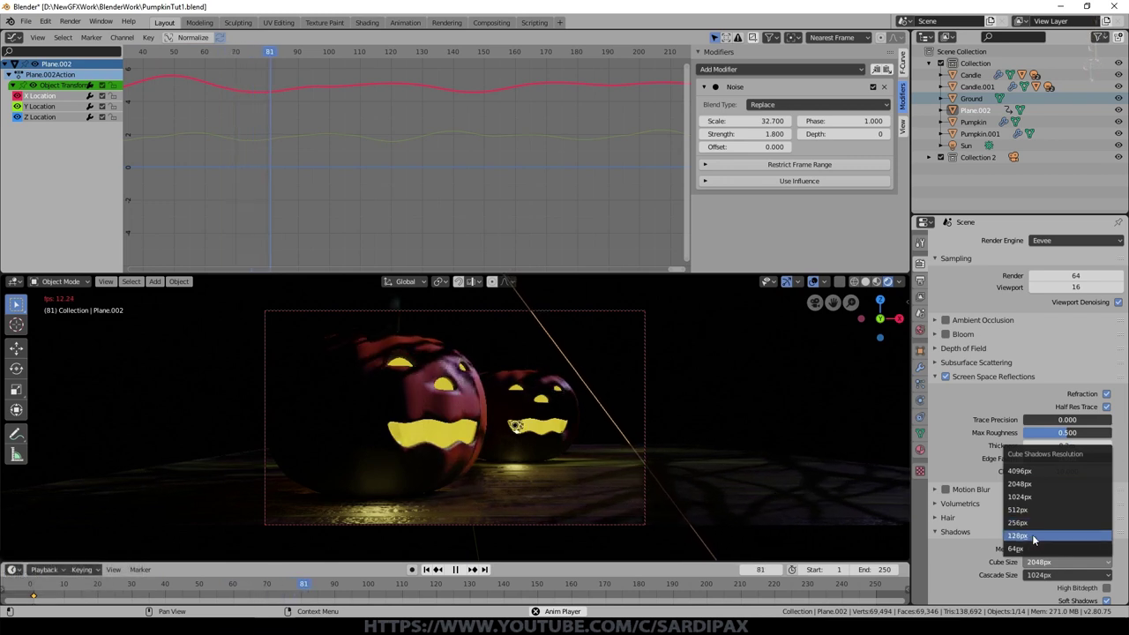
Set Eevee shadow Cube Size 512px, Cascade Size 1024px, High Bitdepth off
left_click(1041, 541)
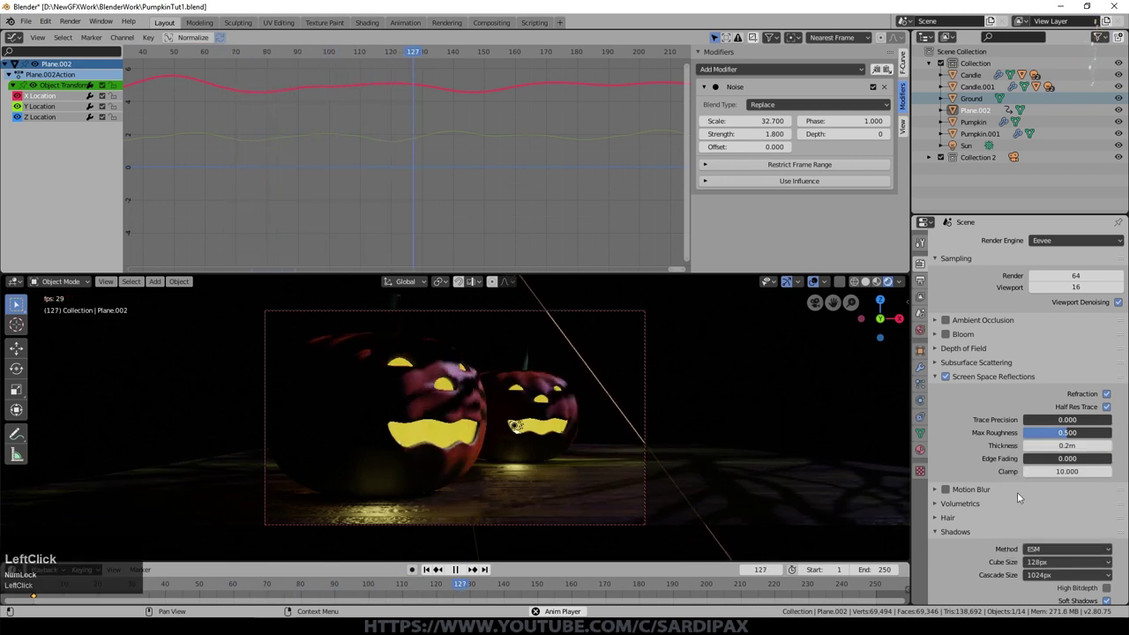
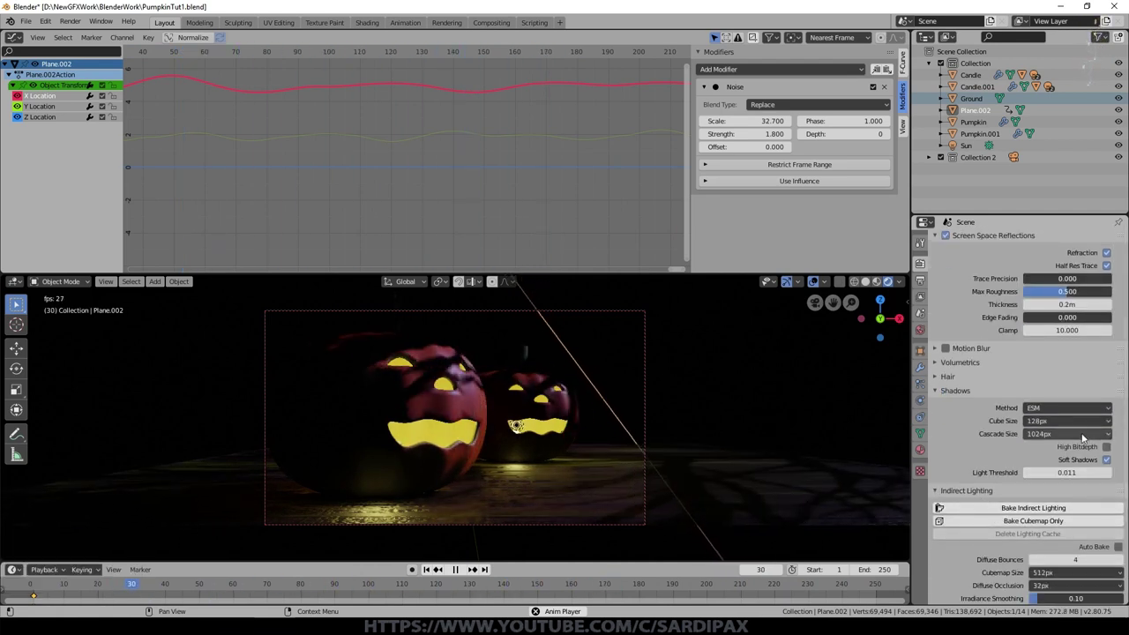
left_click(1067, 428)
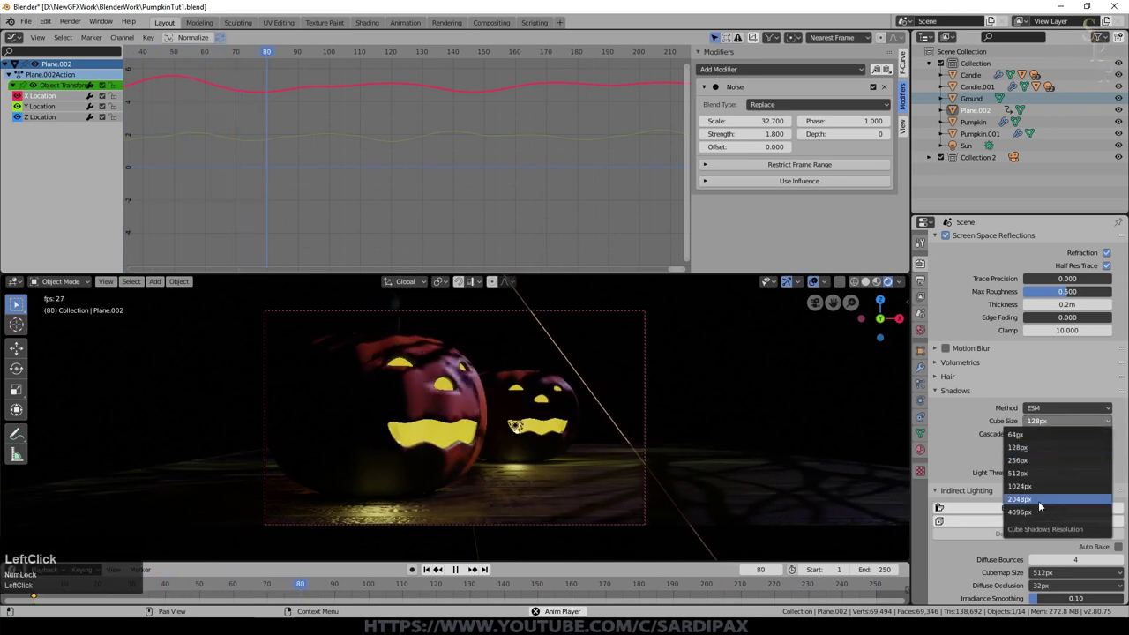
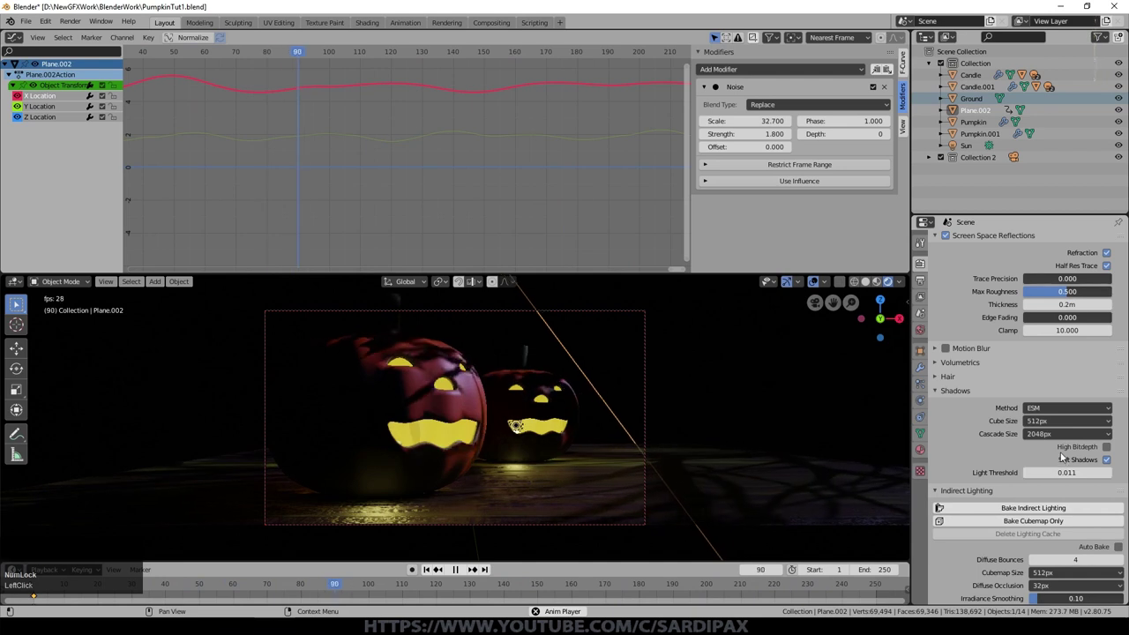
left_click(1069, 441)
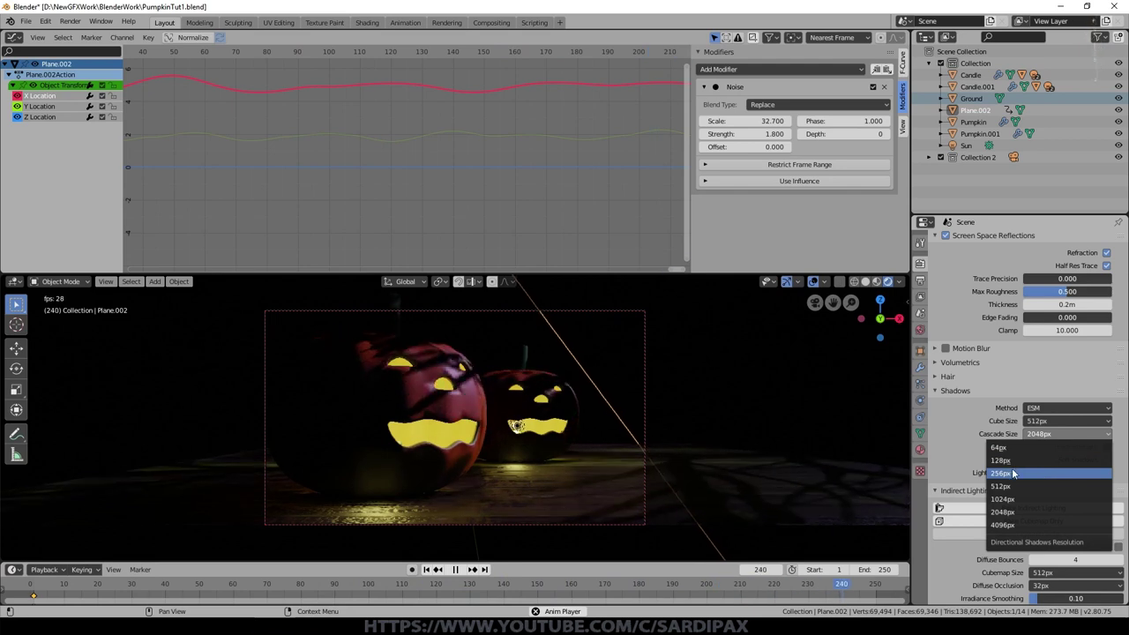
left_click(1025, 502)
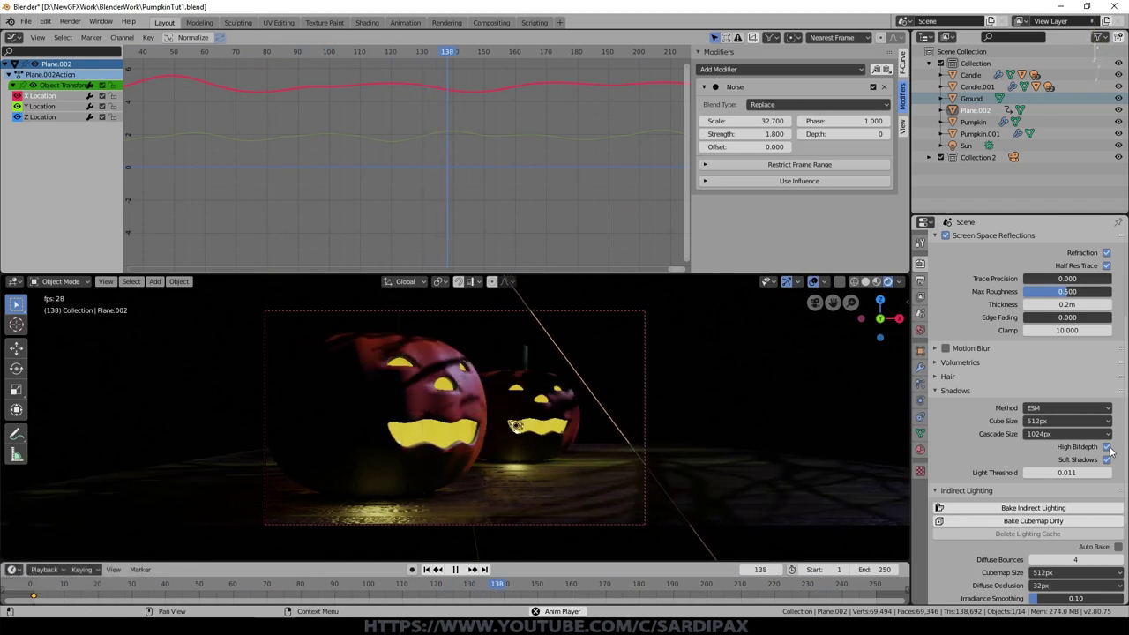
left_click(1114, 450)
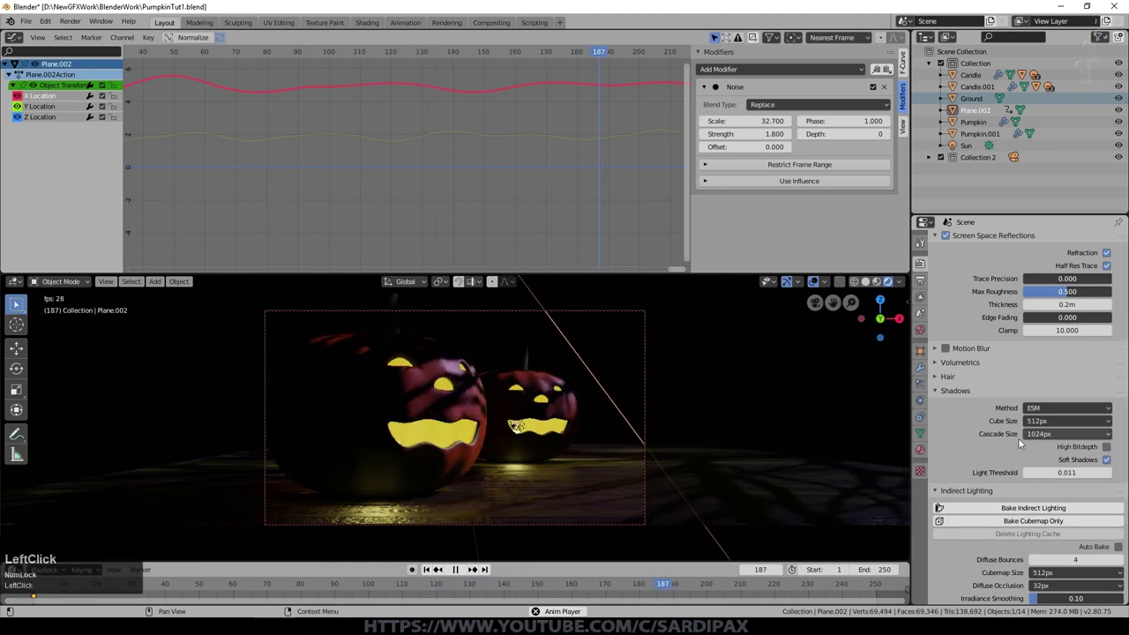
scroll("up", 3)
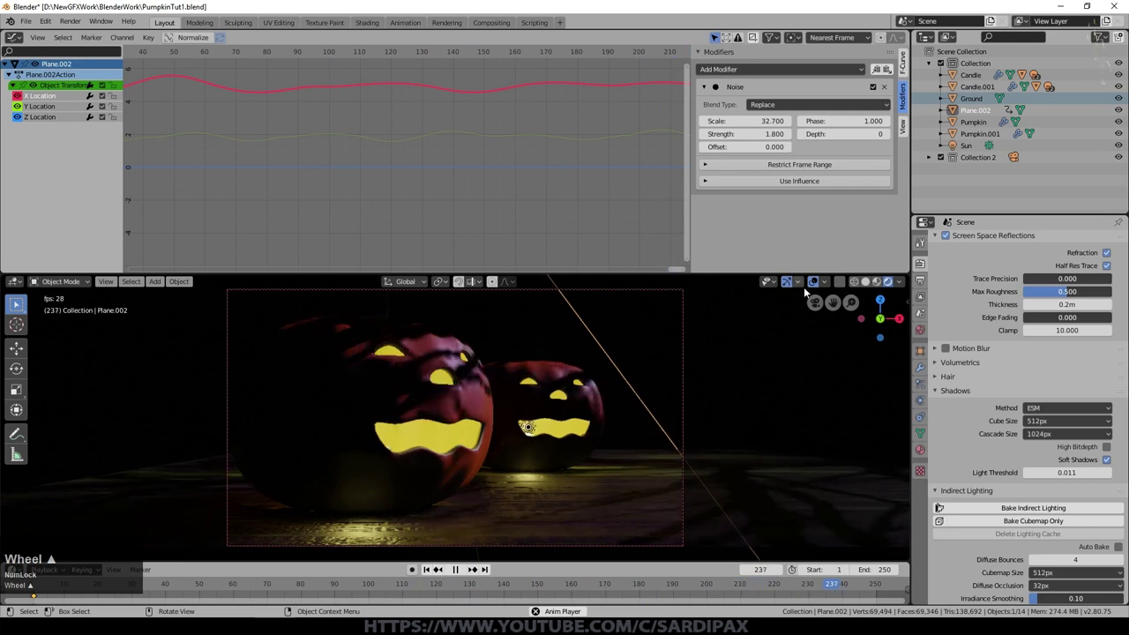
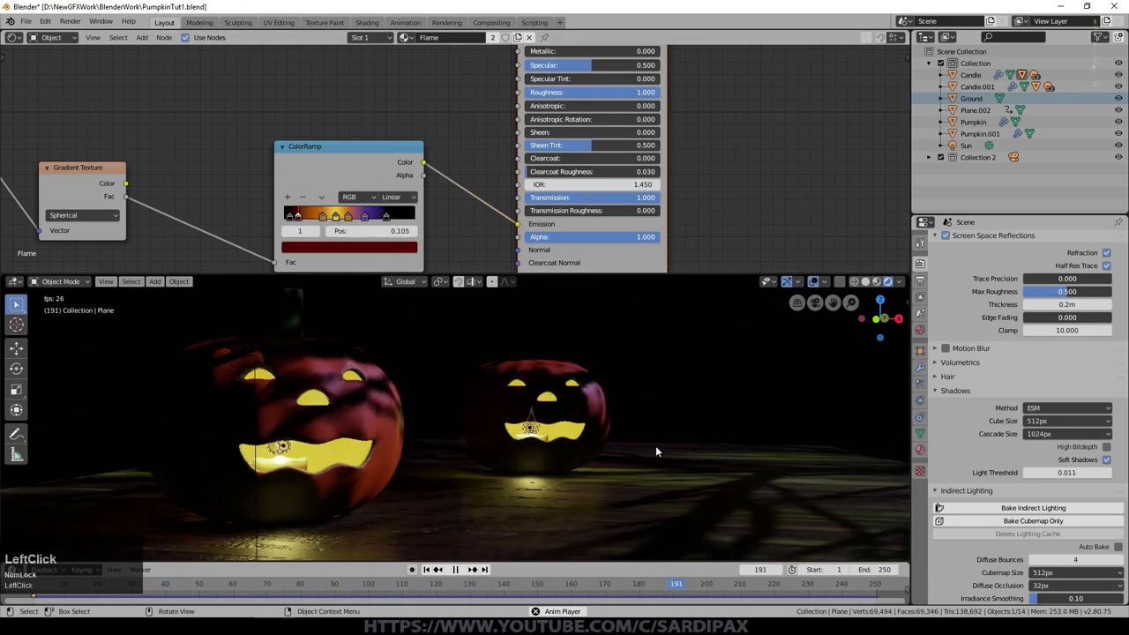
Lower the Point.004 candle light to 5 W, check it through the camera and stop playback at frame 1
key("KP_Enter")
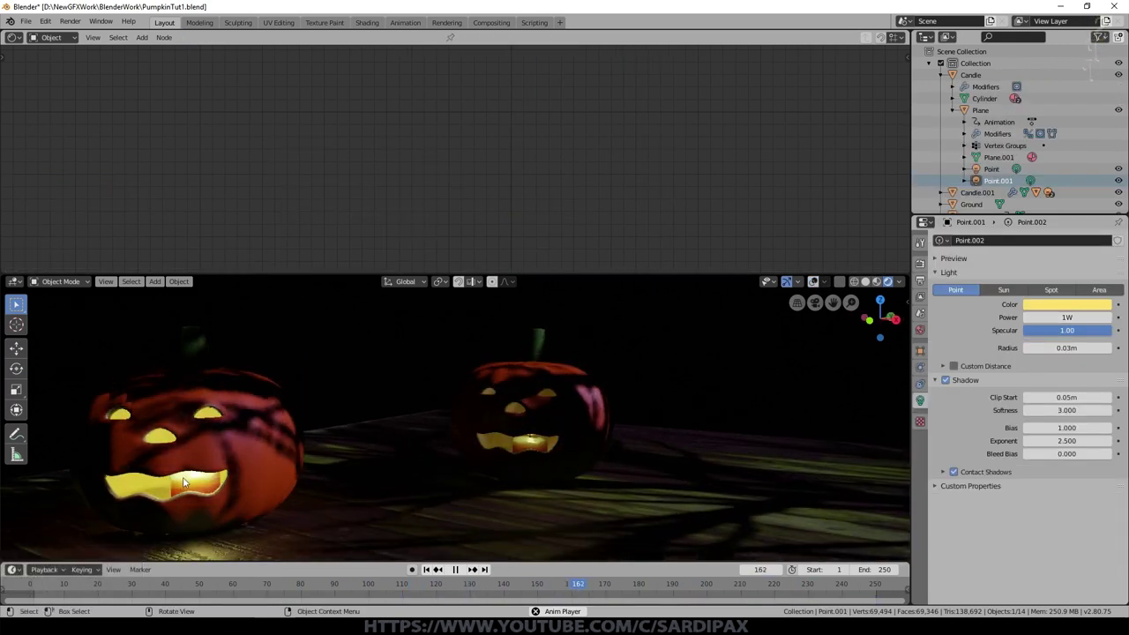
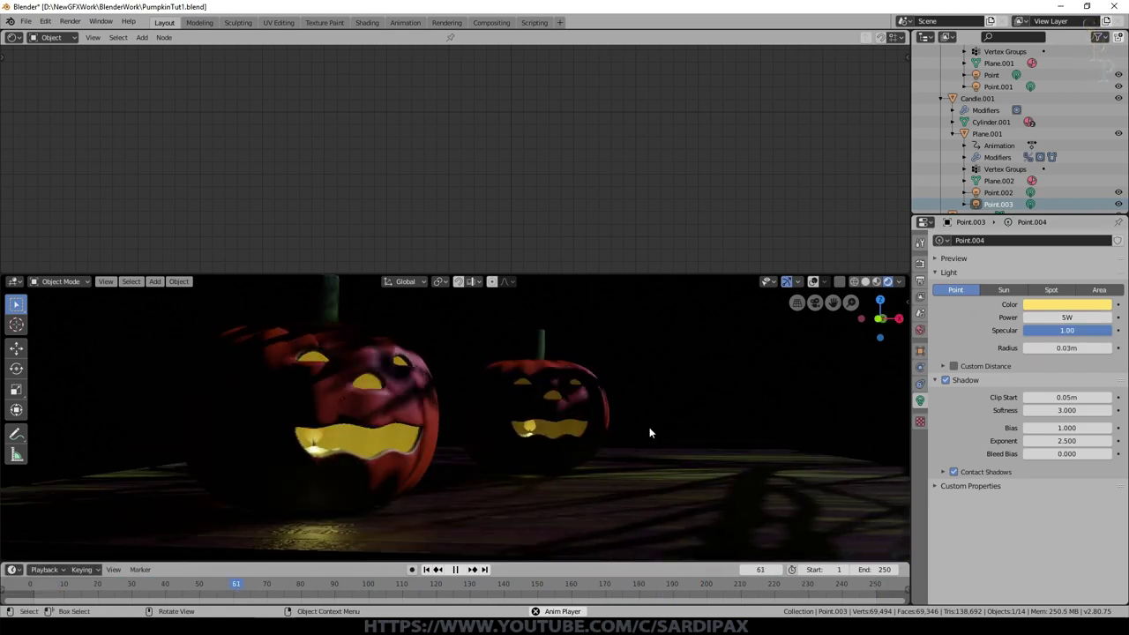
key("KP_0")
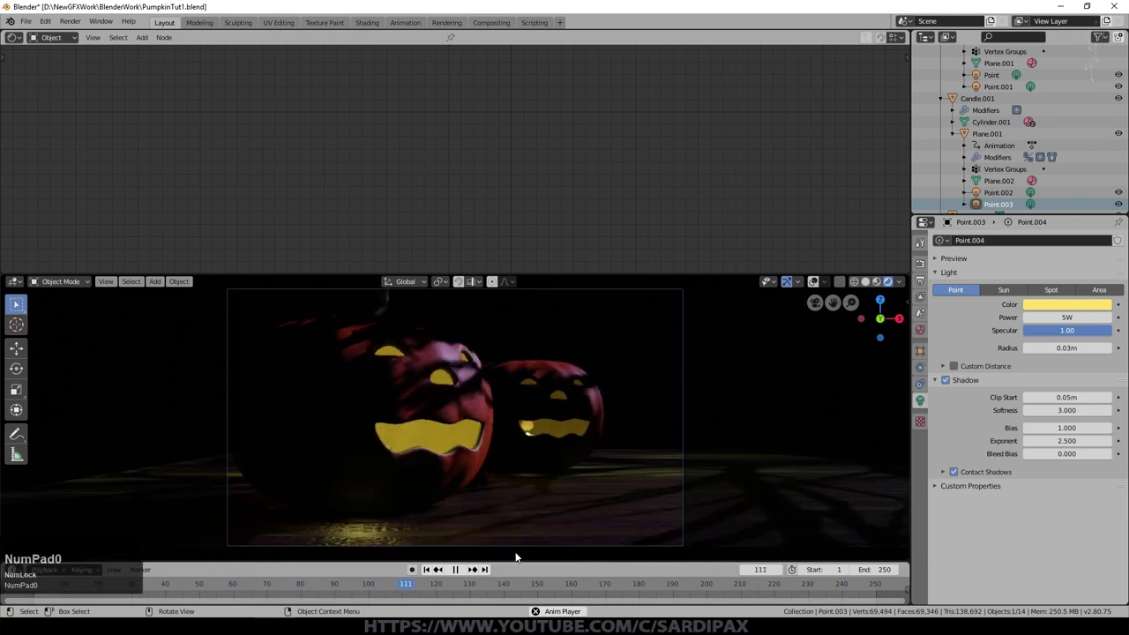
left_click(573, 523)
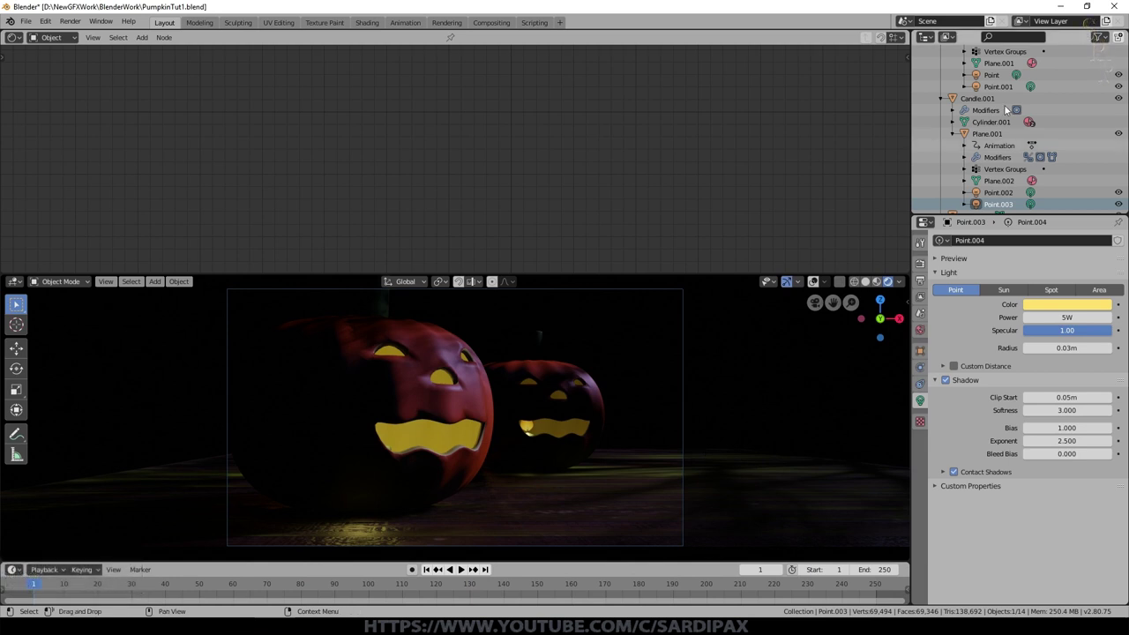
Add a cube and scale it by about 1.302 from top view so it encloses both pumpkins and the ground
middle_click(504, 456)
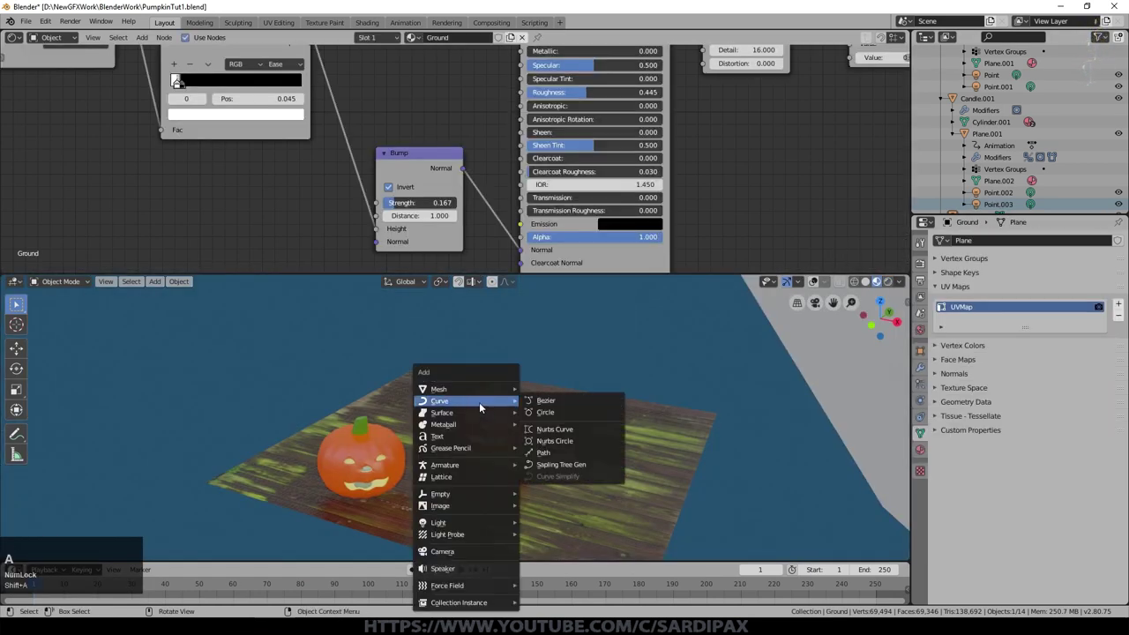
double_click(570, 105)
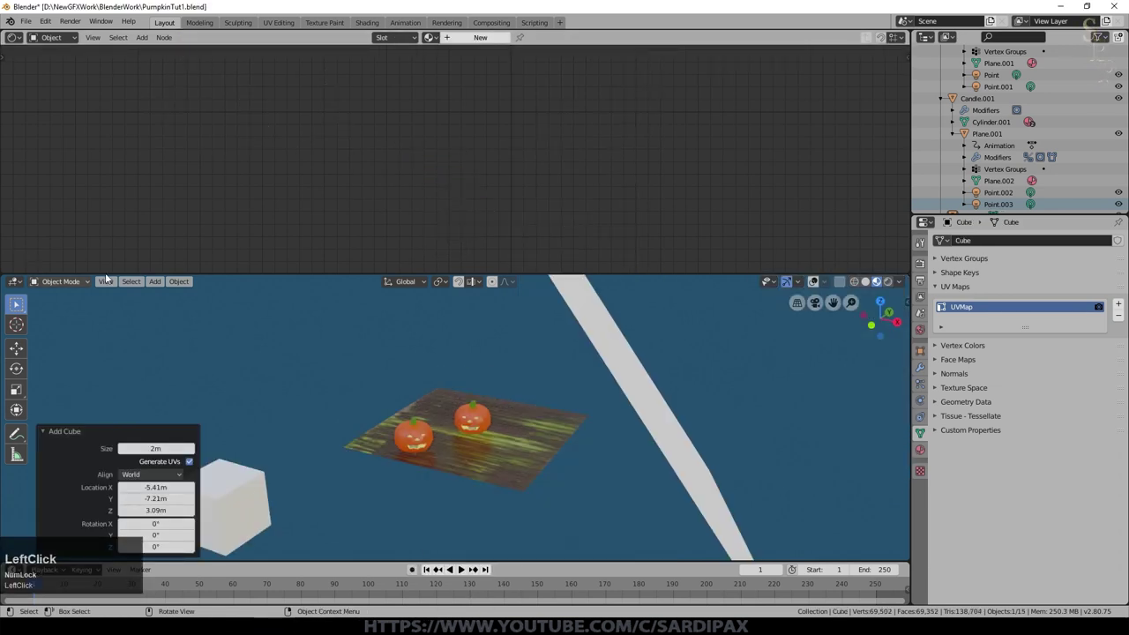
key("h")
key("KP_7")
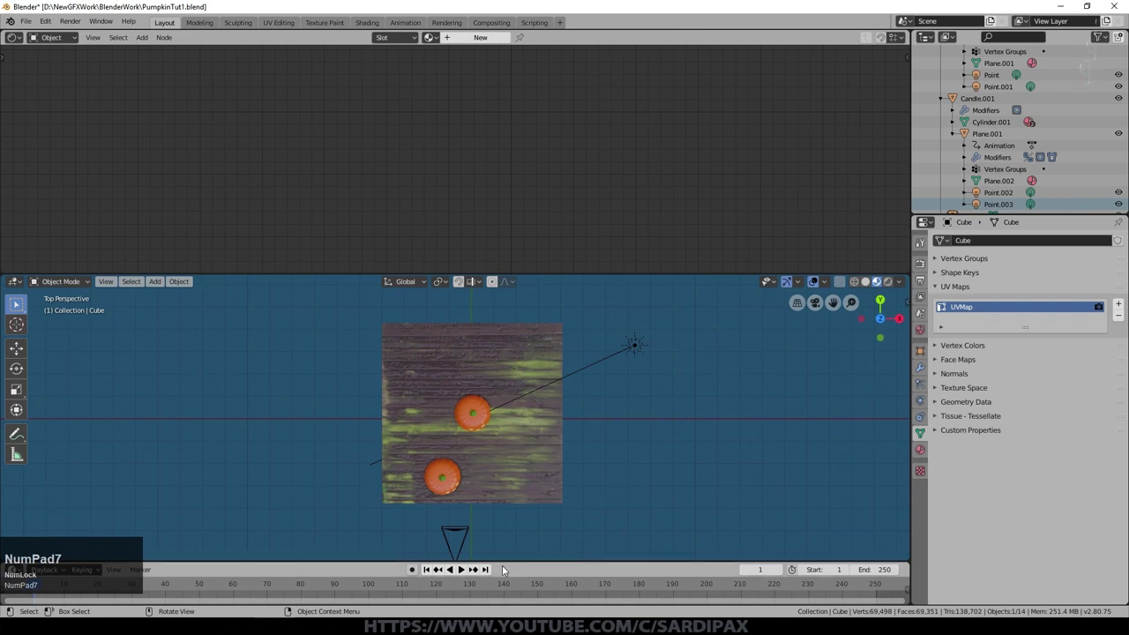
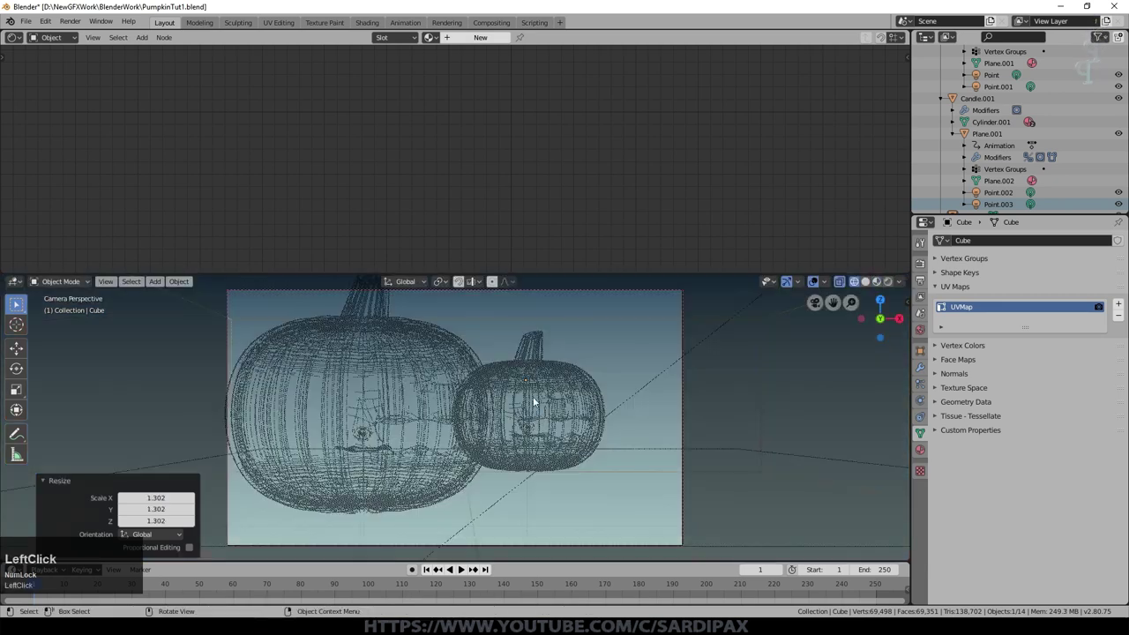
scroll("down", 3)
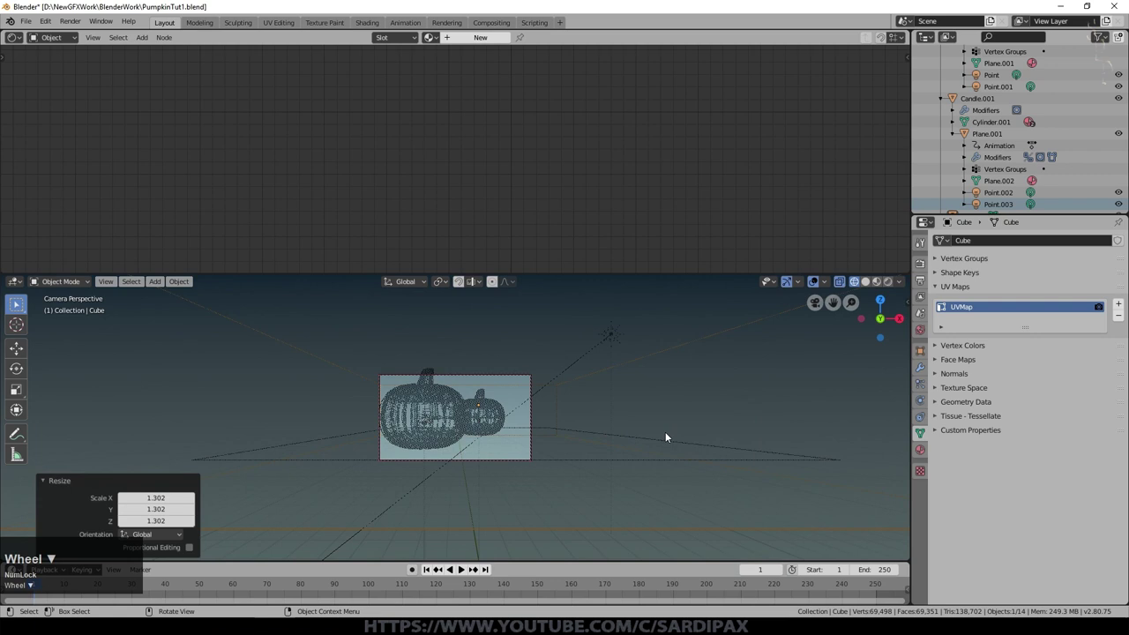
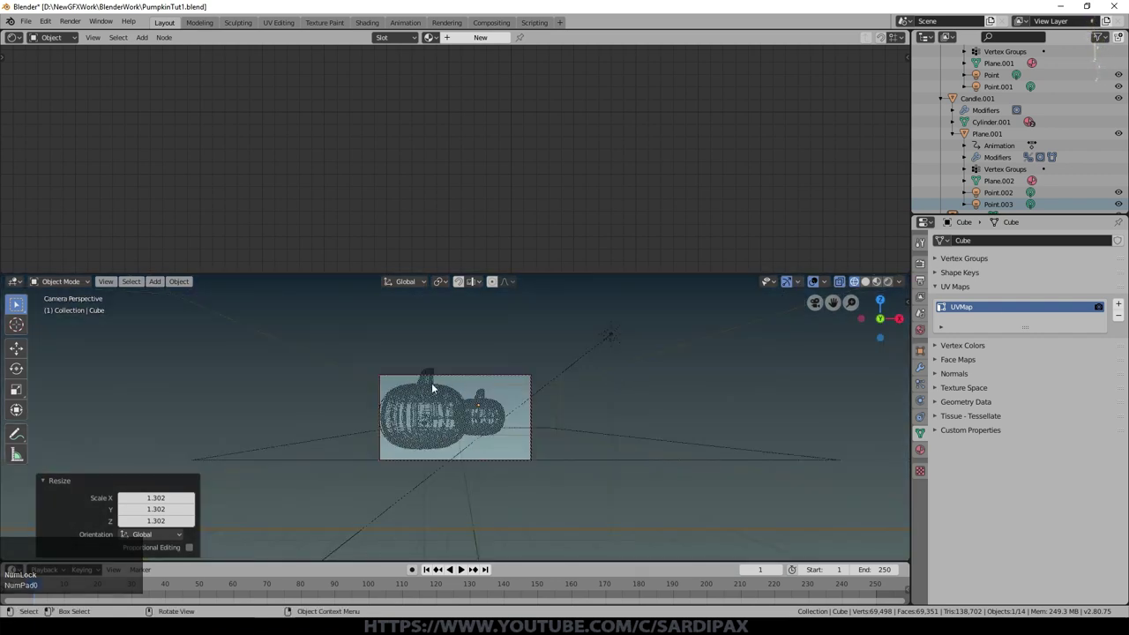
scroll("up", 3)
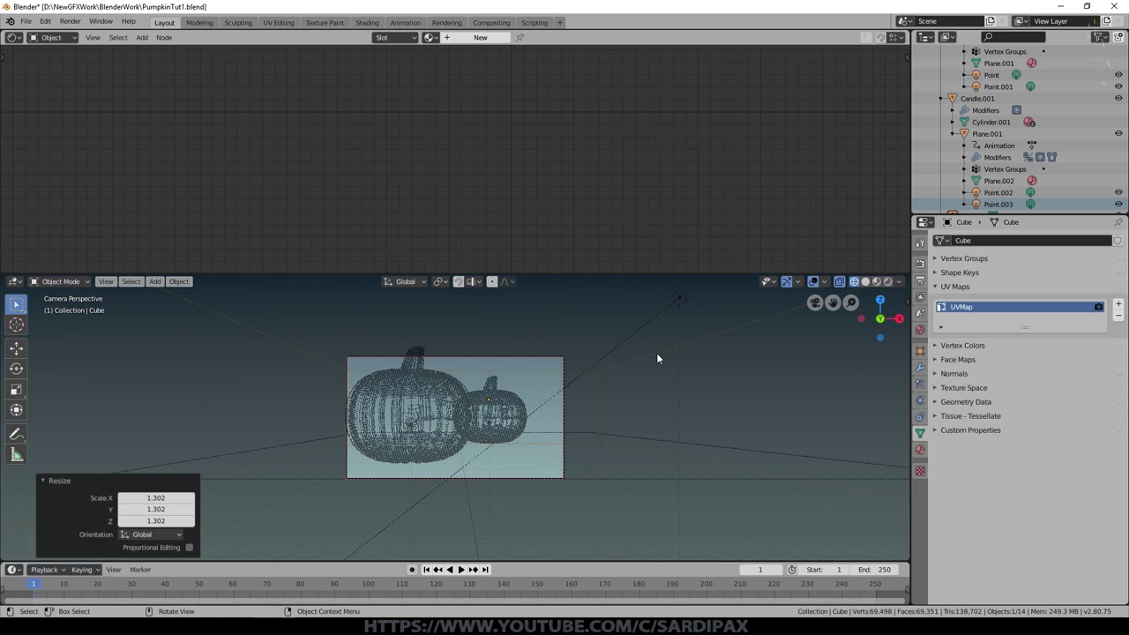
Raise the cube's top in Edit Mode into a 4.145 × 4.145 × 1.194 box, back in solid shading
key("Tab")
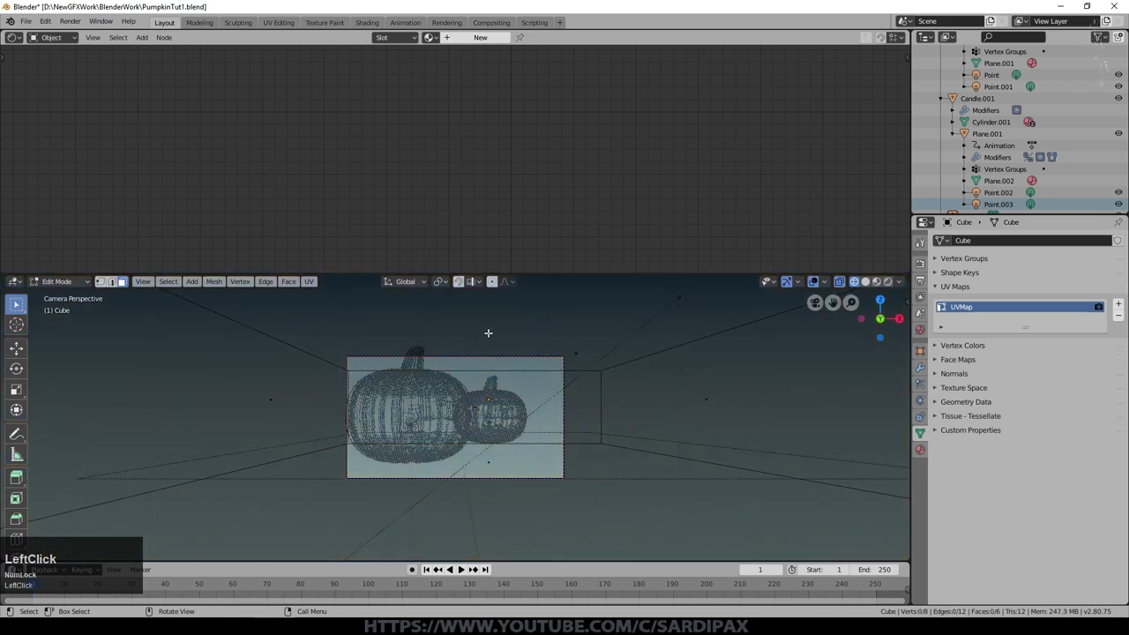
key("g")
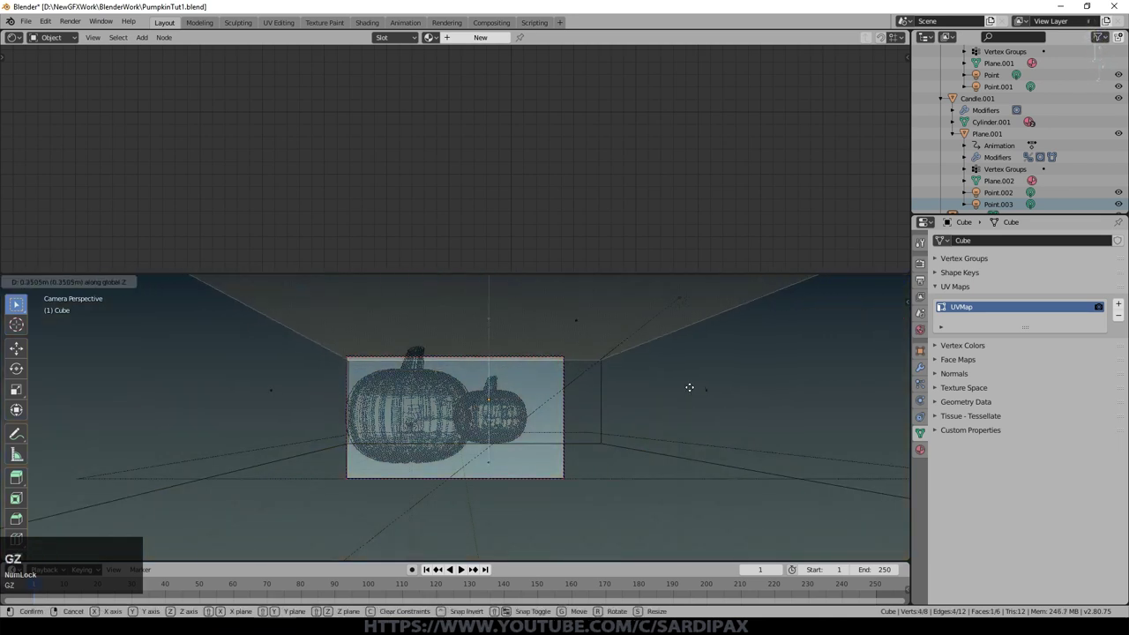
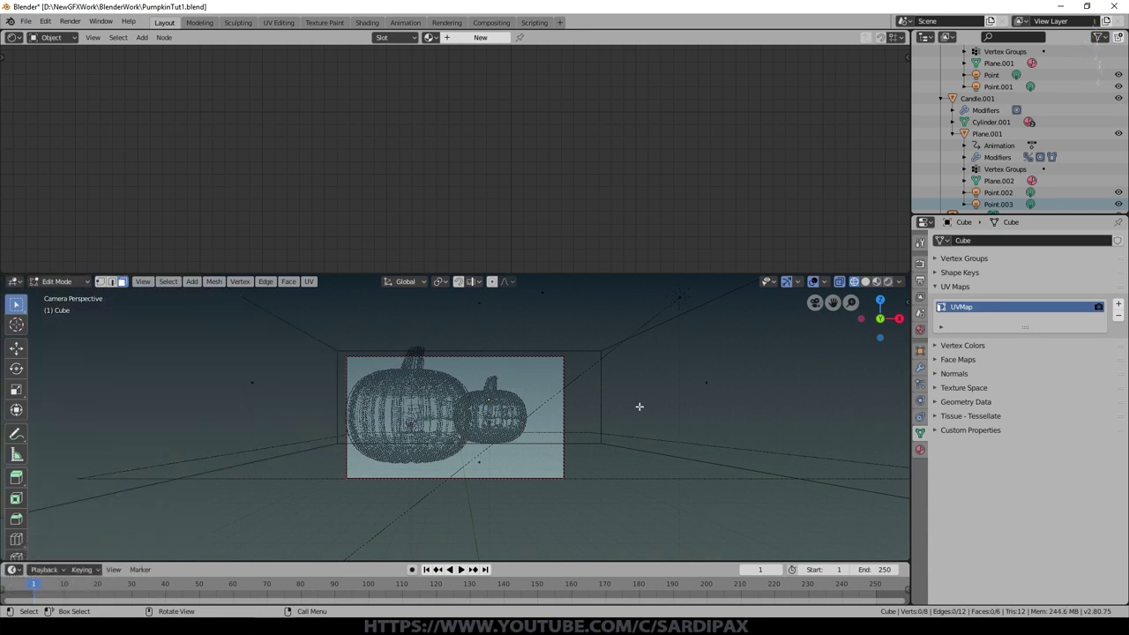
key("Tab")
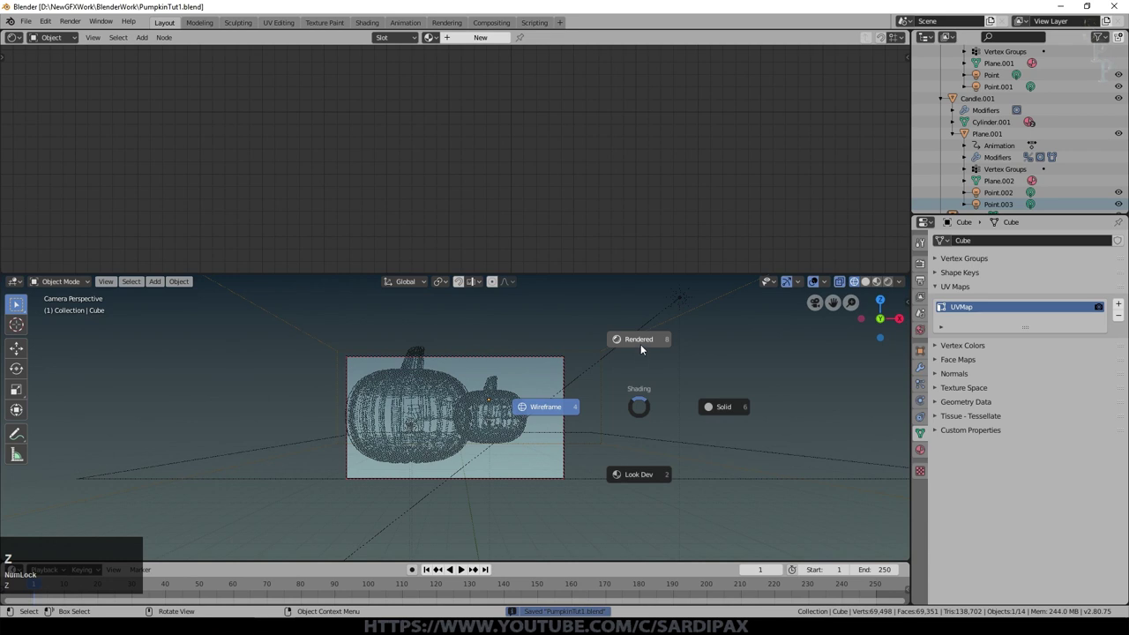
key("z")
left_click(728, 415)
Stop the box casting shadows in its Object properties
scroll("down", 3)
left_click(926, 356)
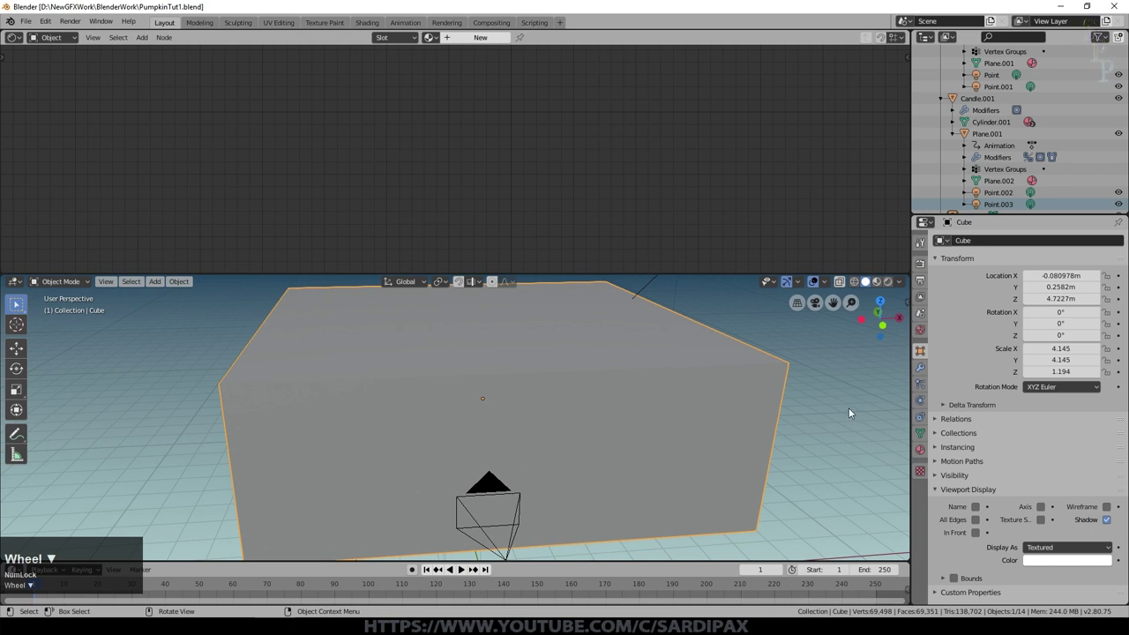
scroll("down", 3)
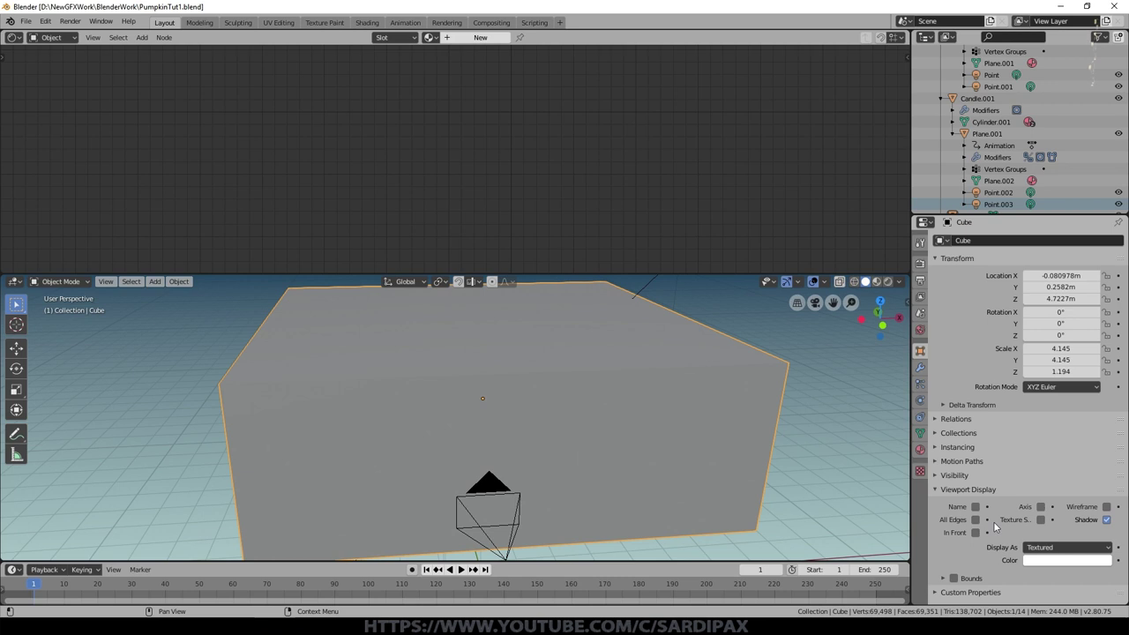
left_click(1116, 527)
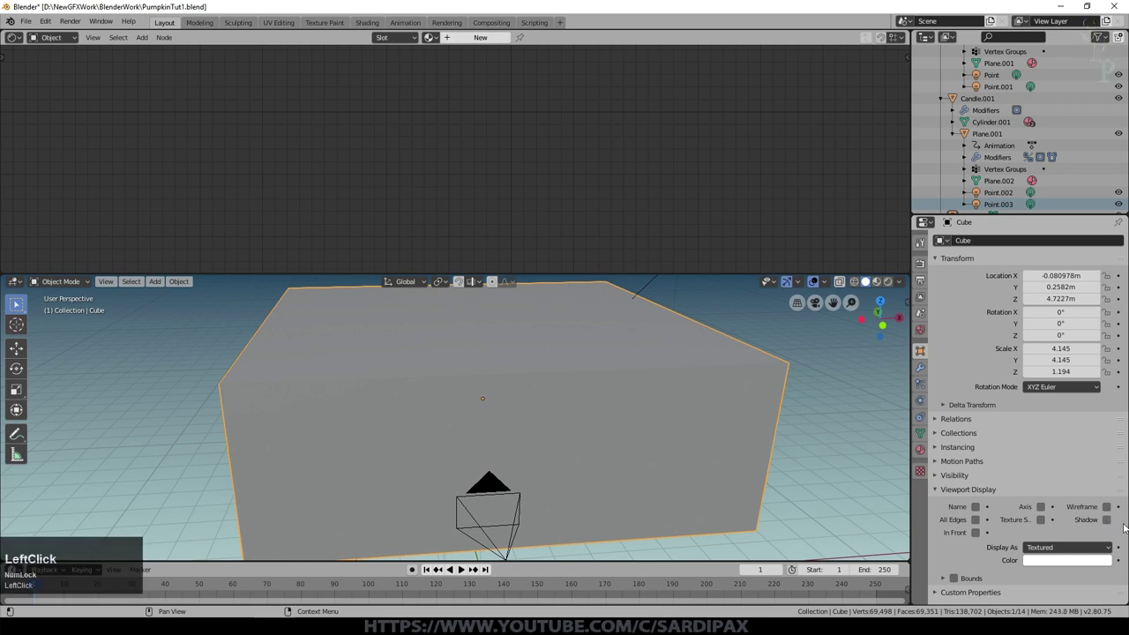
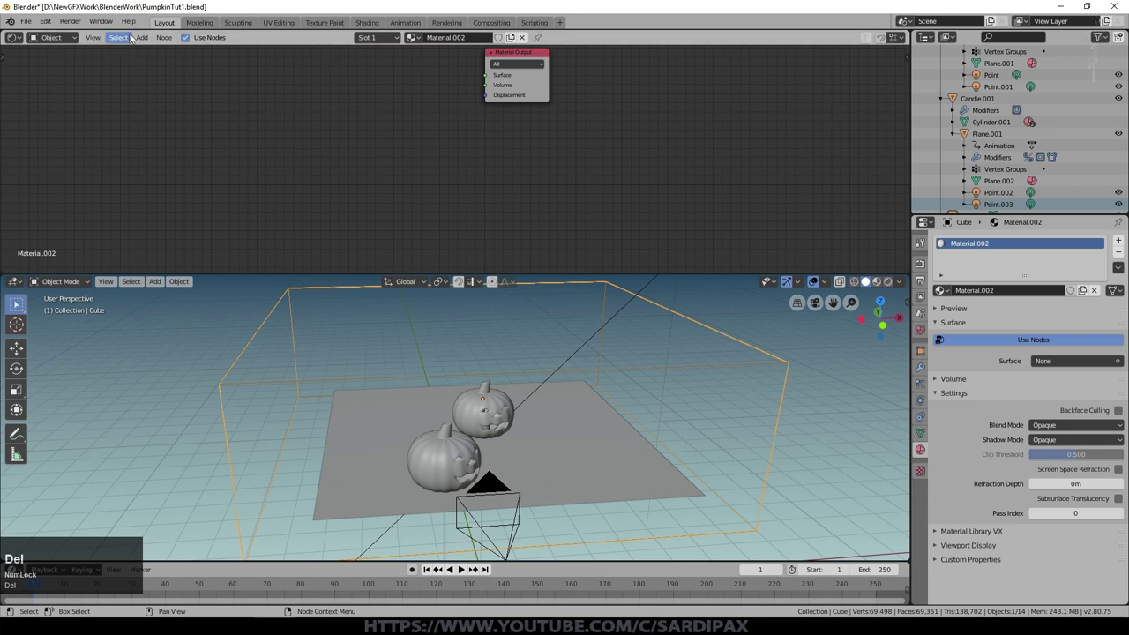
Route a Volume Scatter node into Material.002's Volume output and bring up Render Properties
key("Delete")
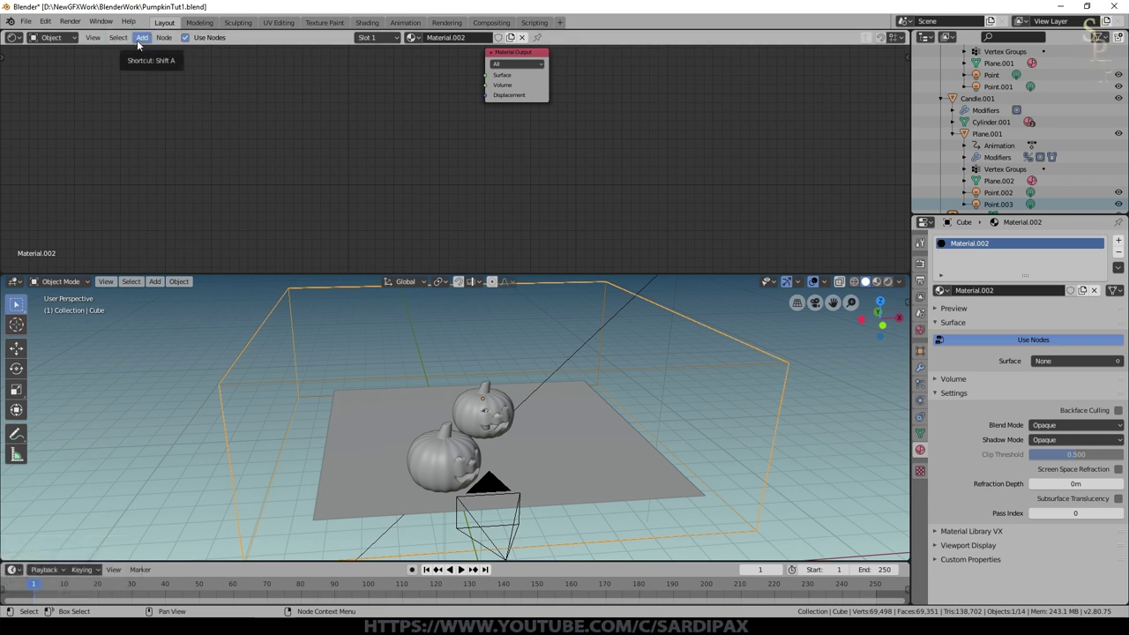
left_click(139, 44)
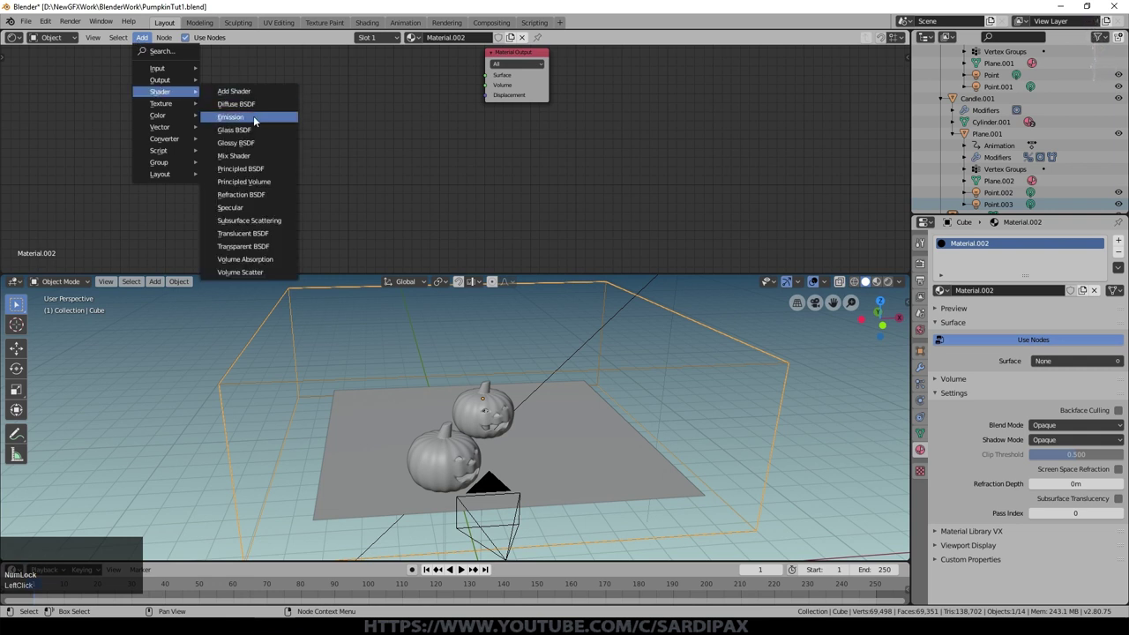
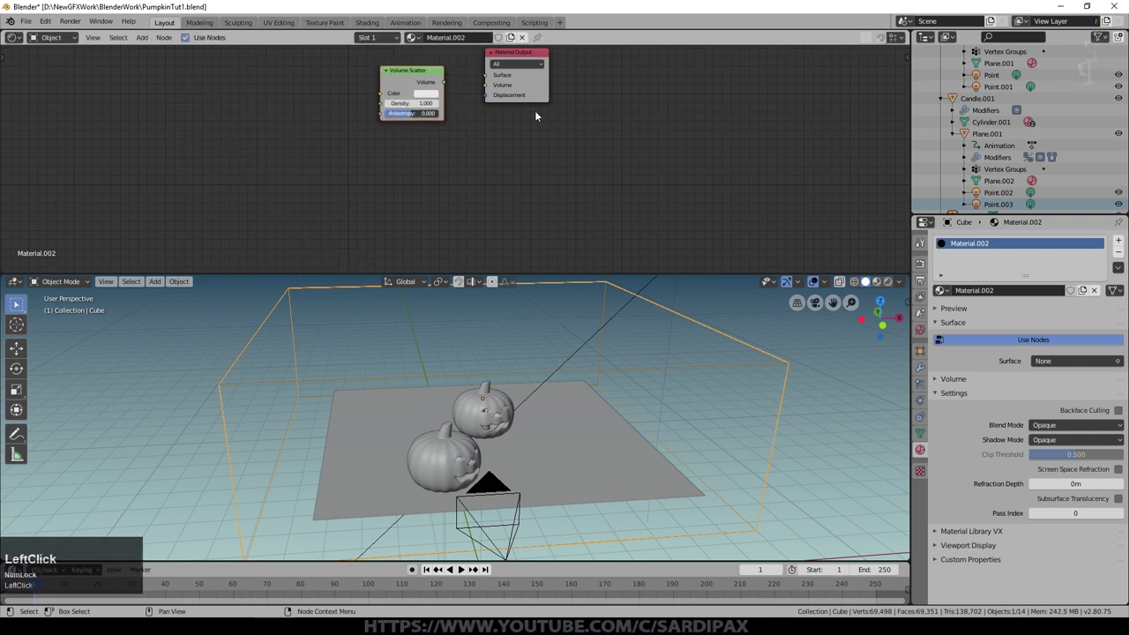
scroll("up", 3)
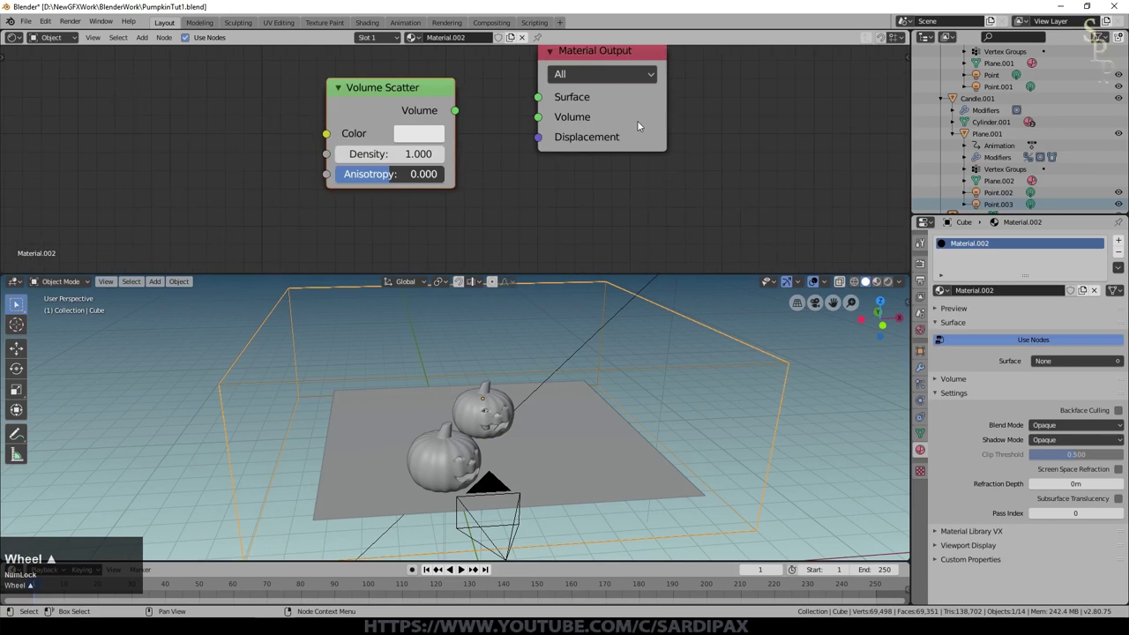
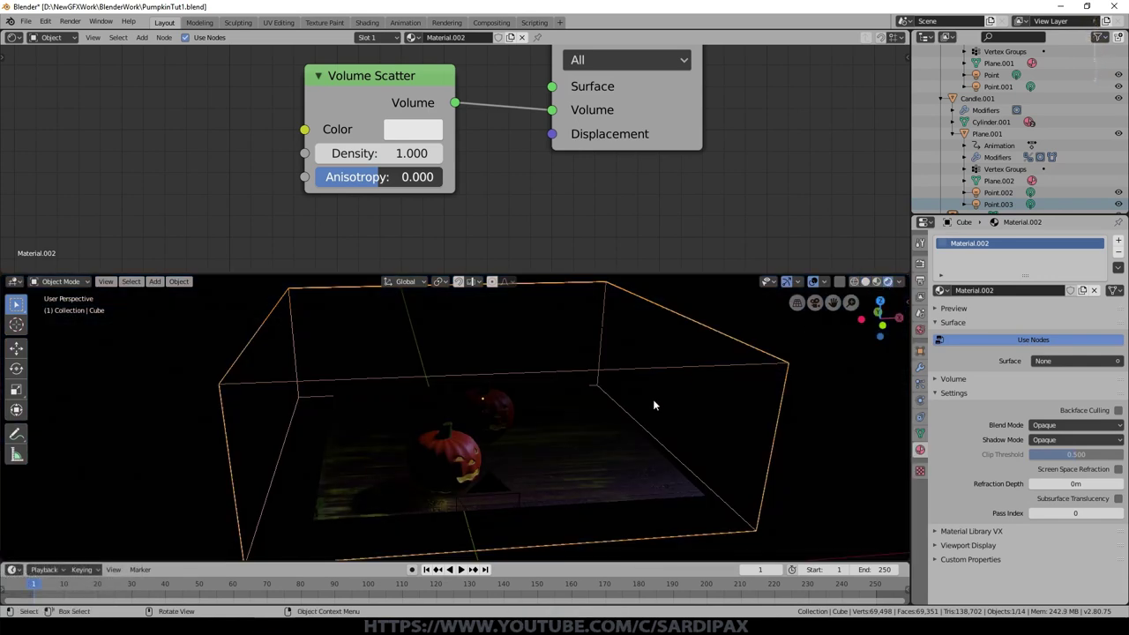
left_click(392, 330)
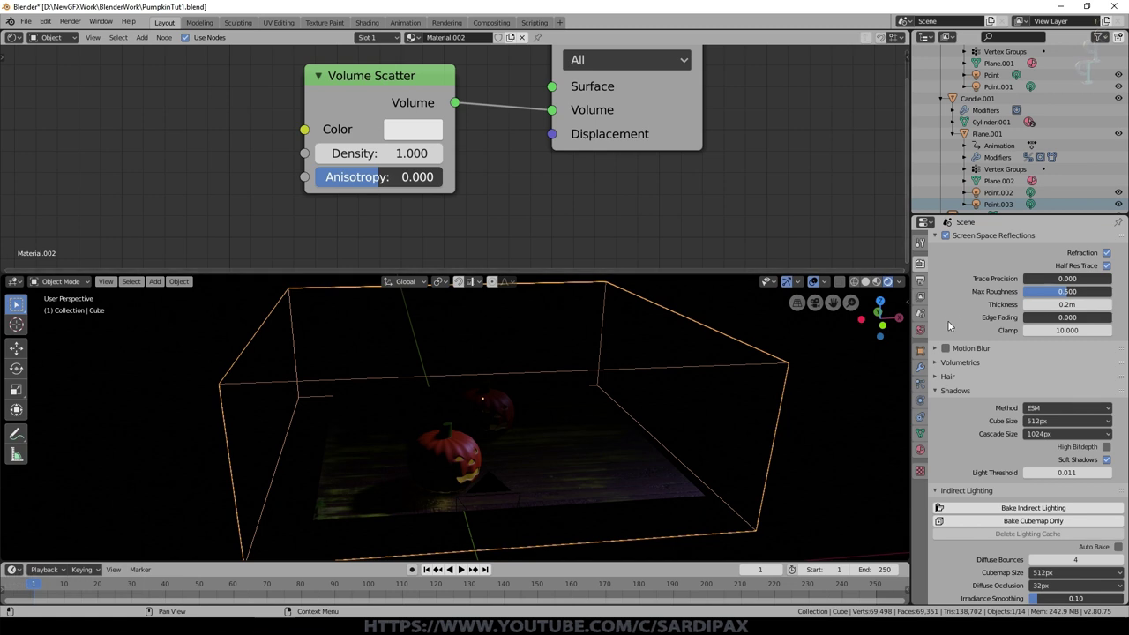
Enable Volumetric Lighting under the Volumetrics render settings
left_click(939, 364)
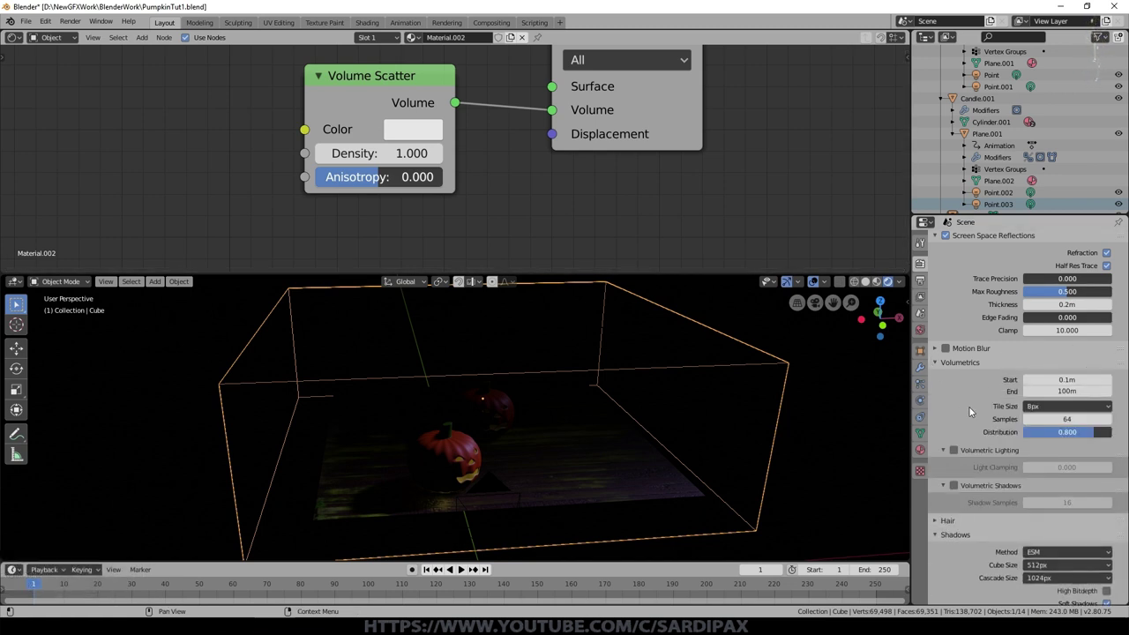
left_click(1021, 495)
left_click(957, 451)
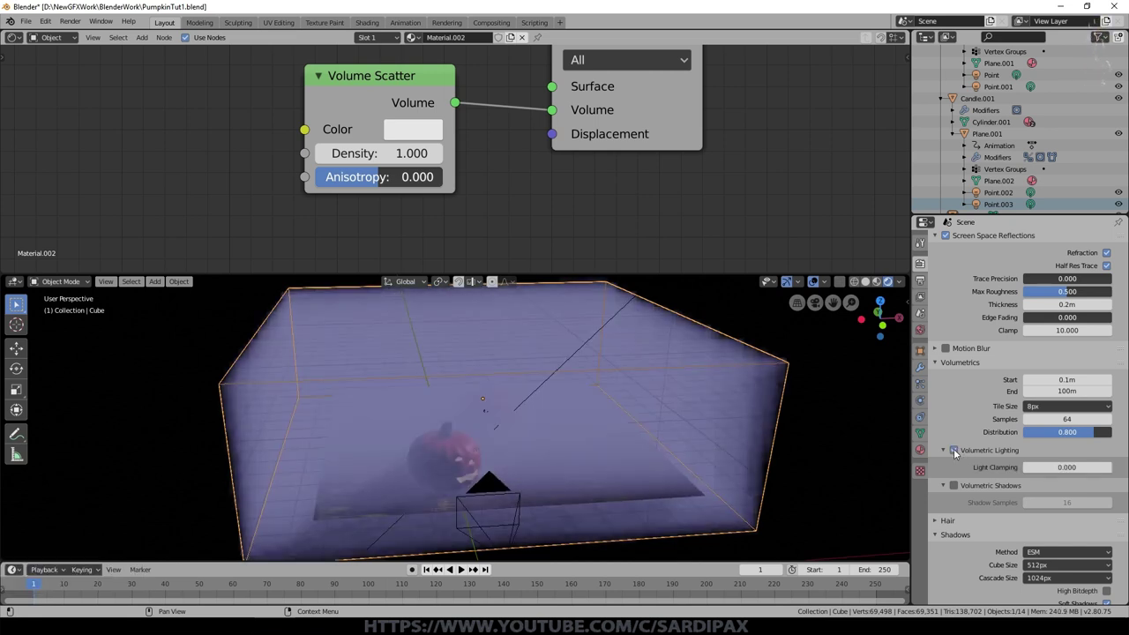
Thin the fog to a Volume Scatter density of 0.025, viewed through the camera
middle_click(601, 458)
key("KP_0")
scroll("up", 3)
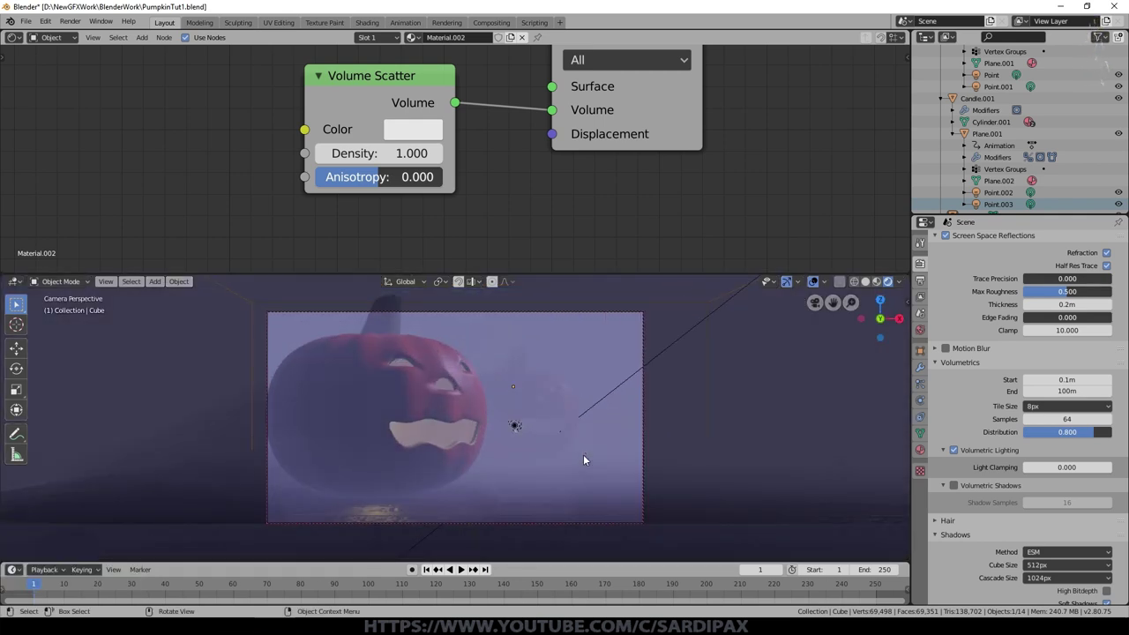
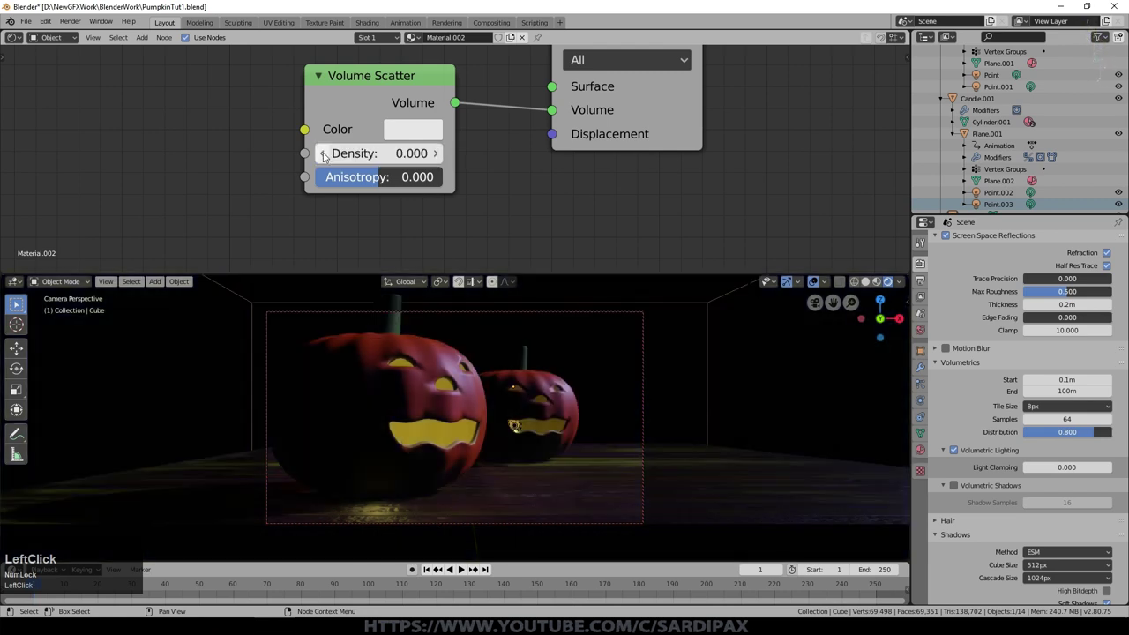
key("KP_Decimal")
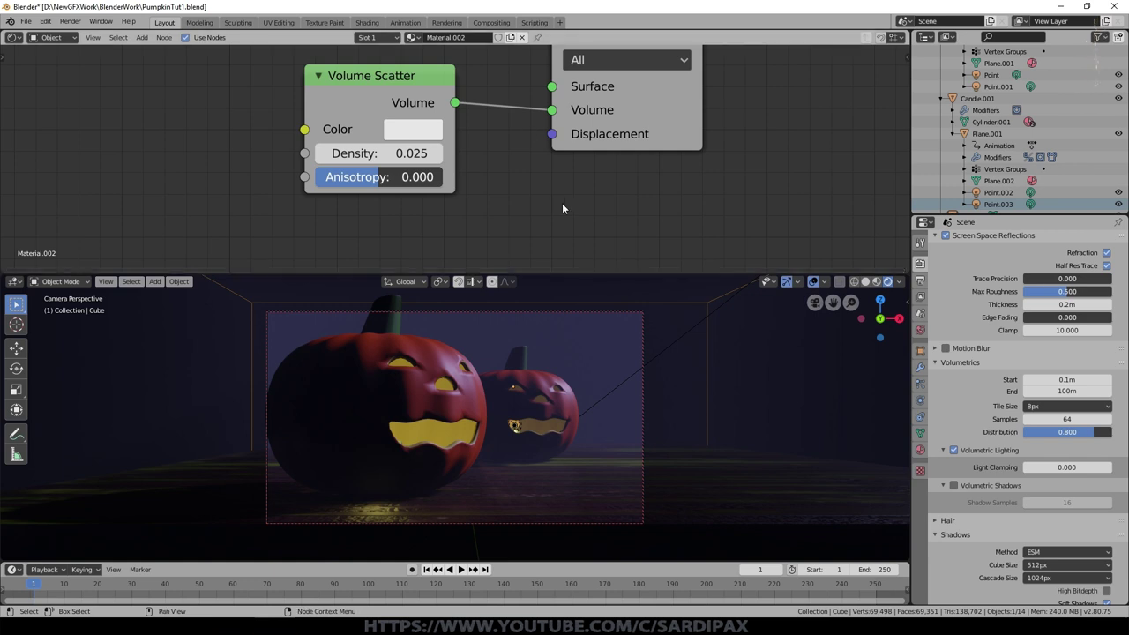
Drive the fog density through a ColorRamp fed by a Noise Texture at scale 8, distortion 1.1
left_click(157, 39)
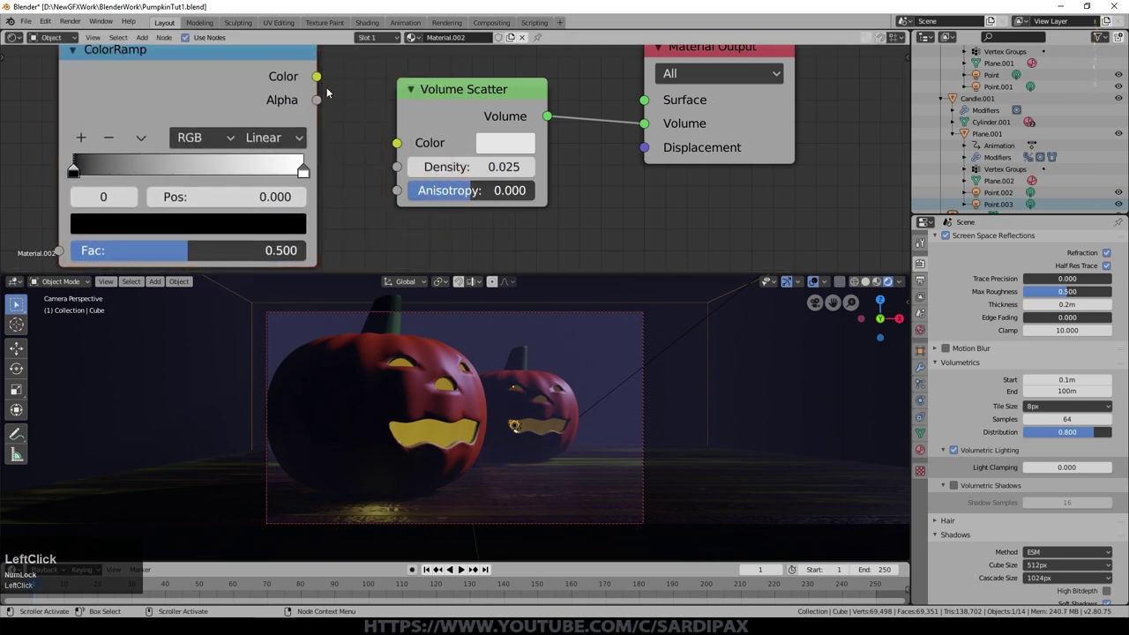
left_click(375, 160)
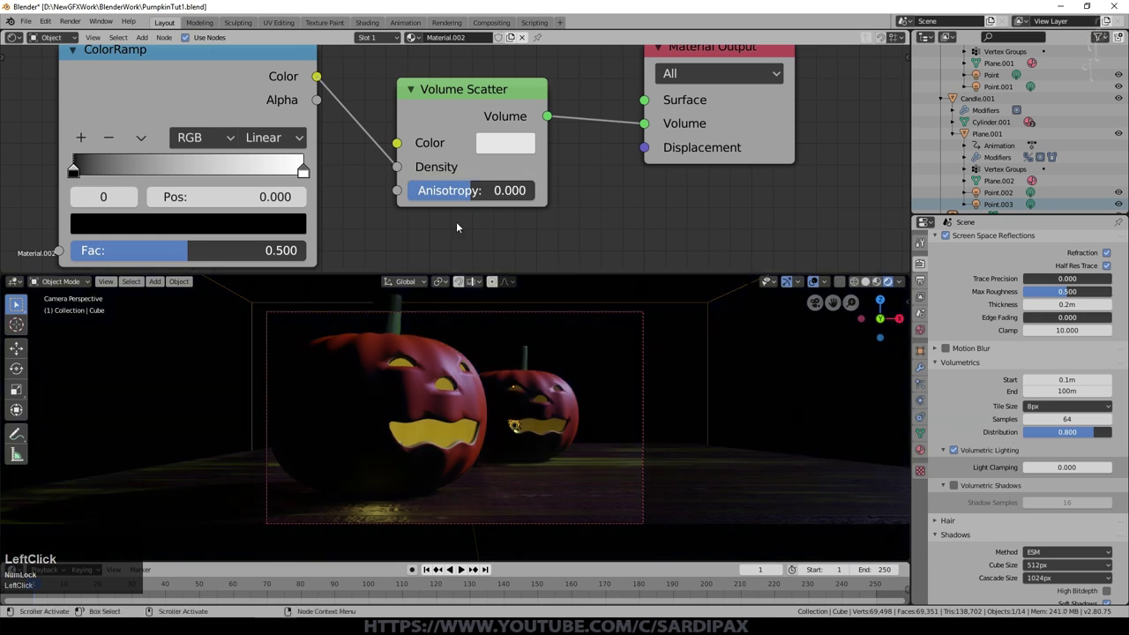
middle_click(383, 223)
left_click(147, 40)
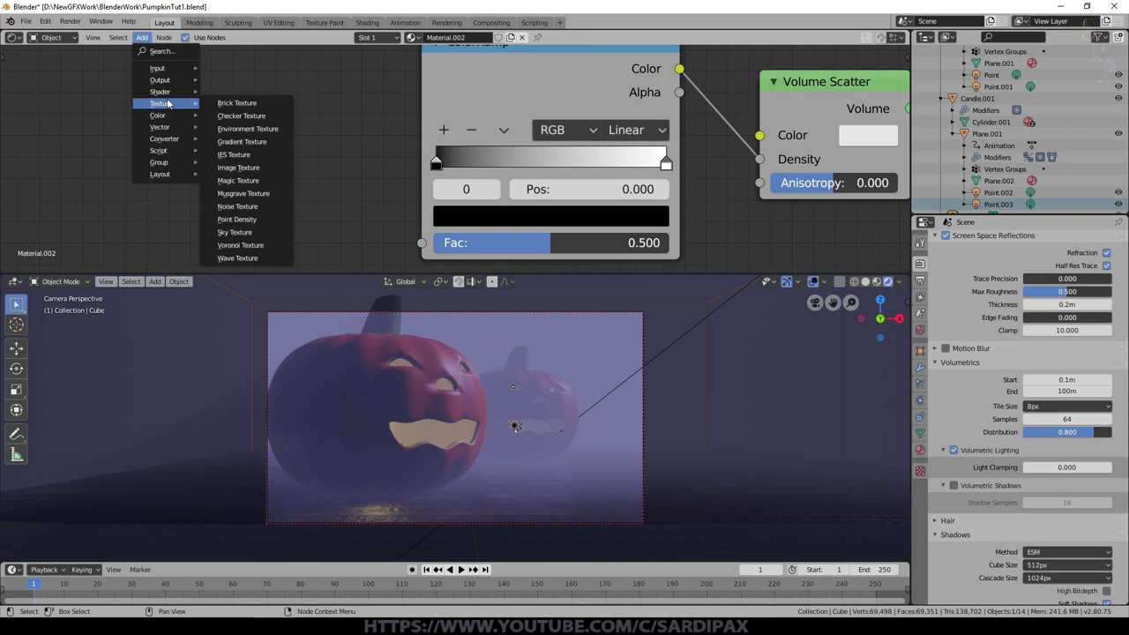
left_click(261, 209)
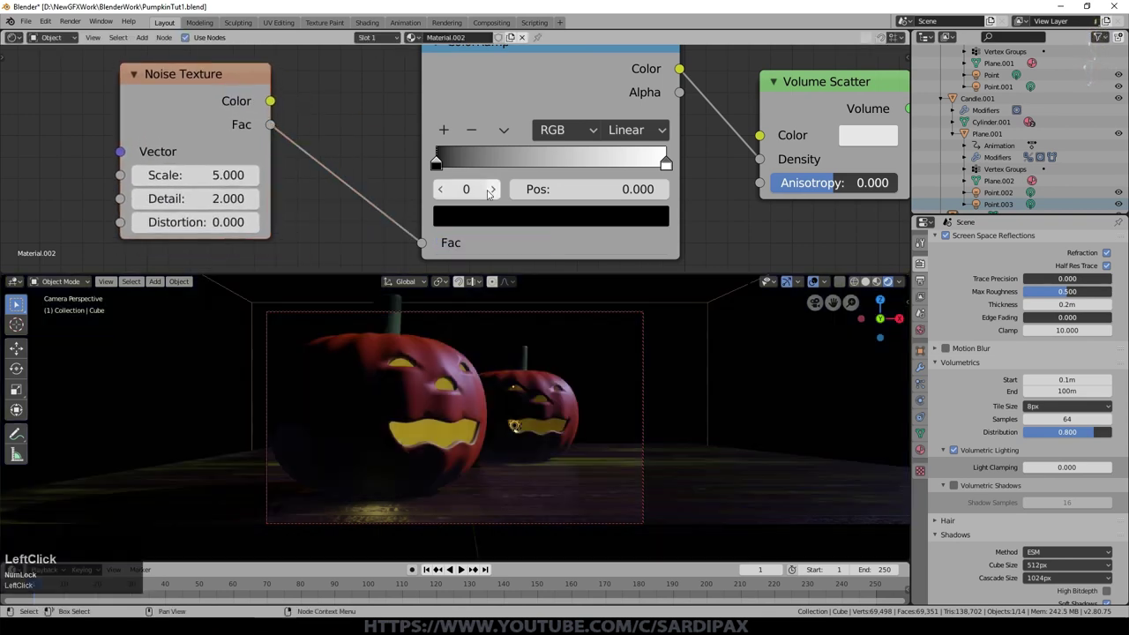
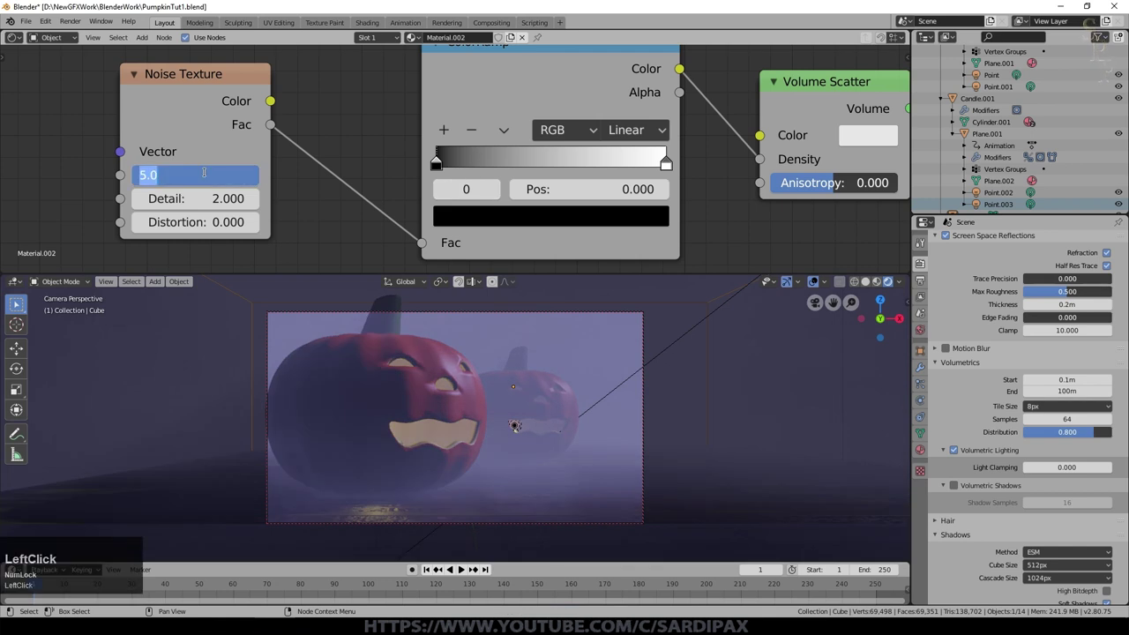
key("KP_8")
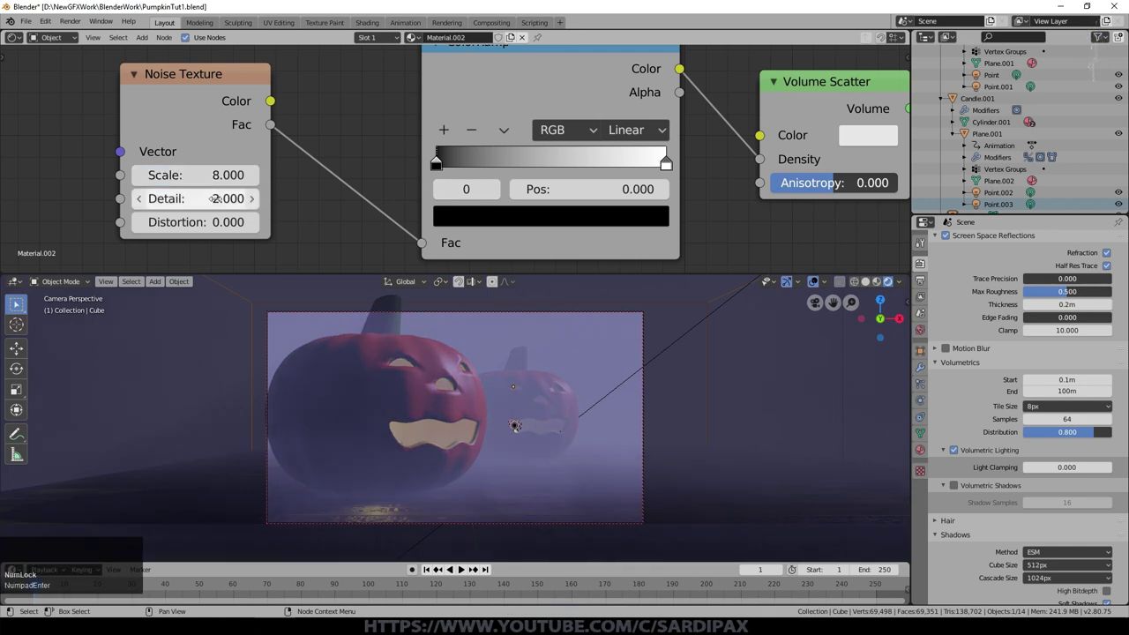
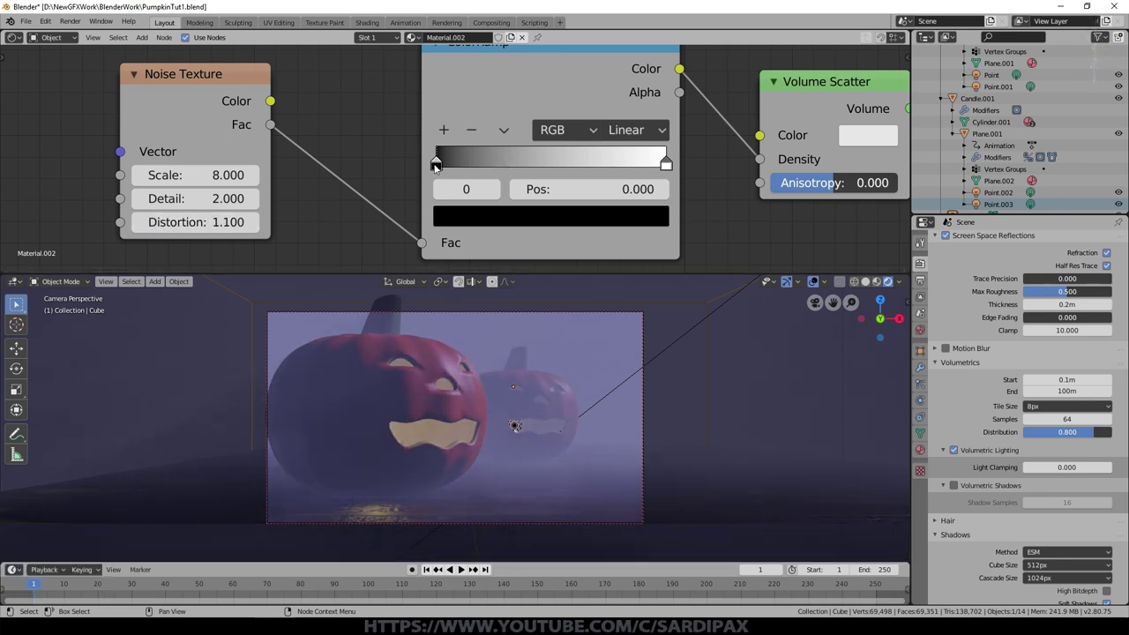
Move the ColorRamp's black stop to position 0.6 for wispy cloud patches
left_click(442, 166)
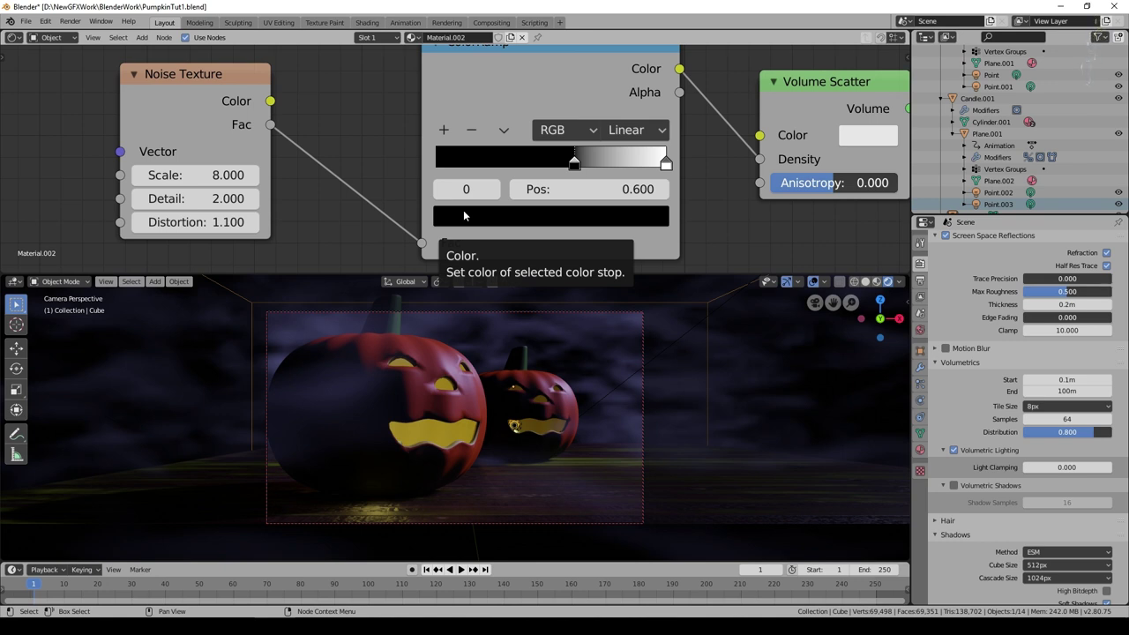
scroll("down", 3)
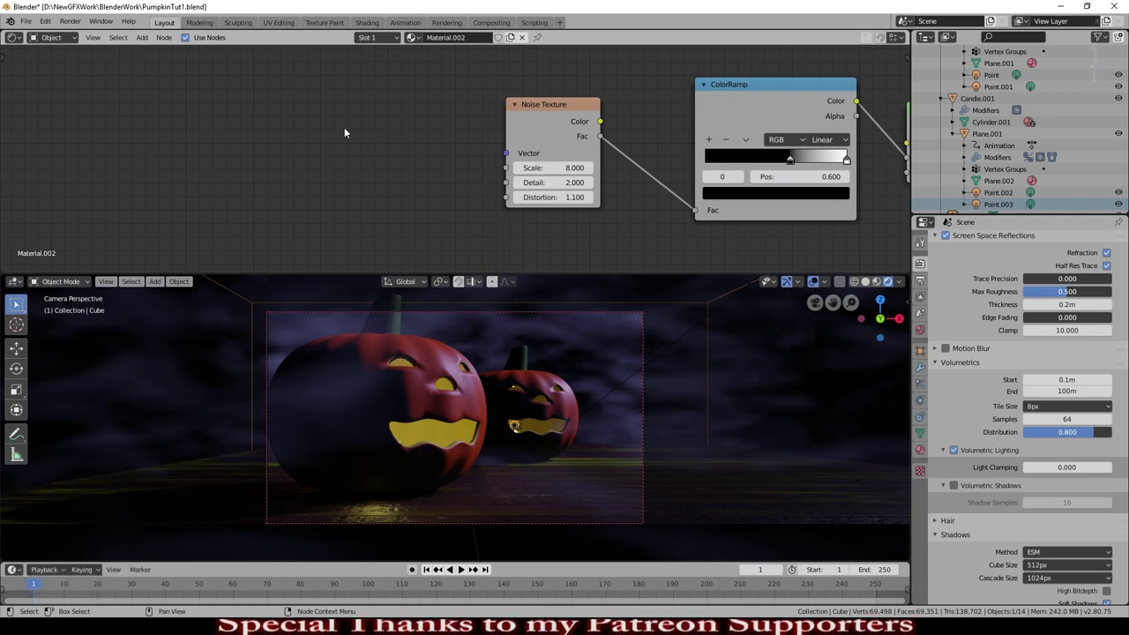
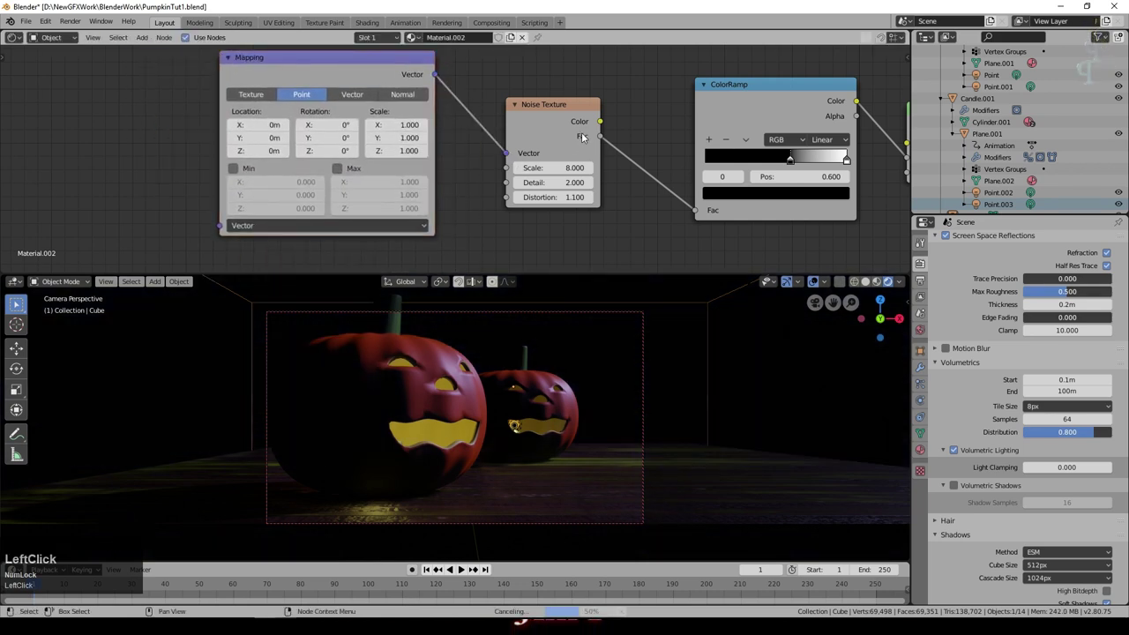
Add a Texture Coordinate node and link Generated through the Mapping node into the Noise vector
left_click(145, 35)
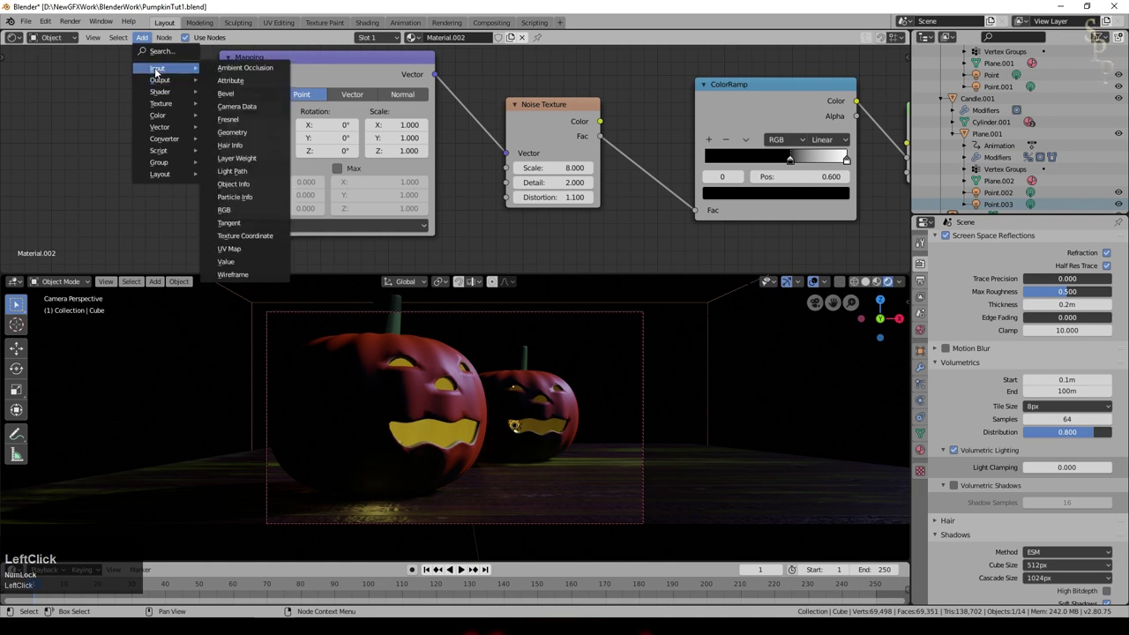
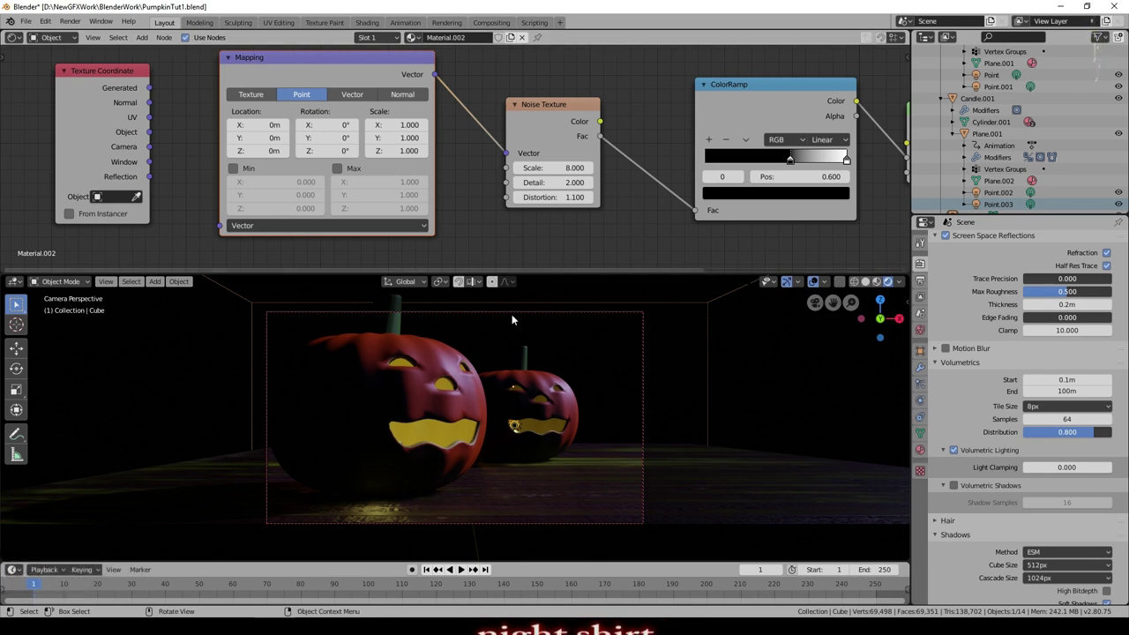
left_click(110, 74)
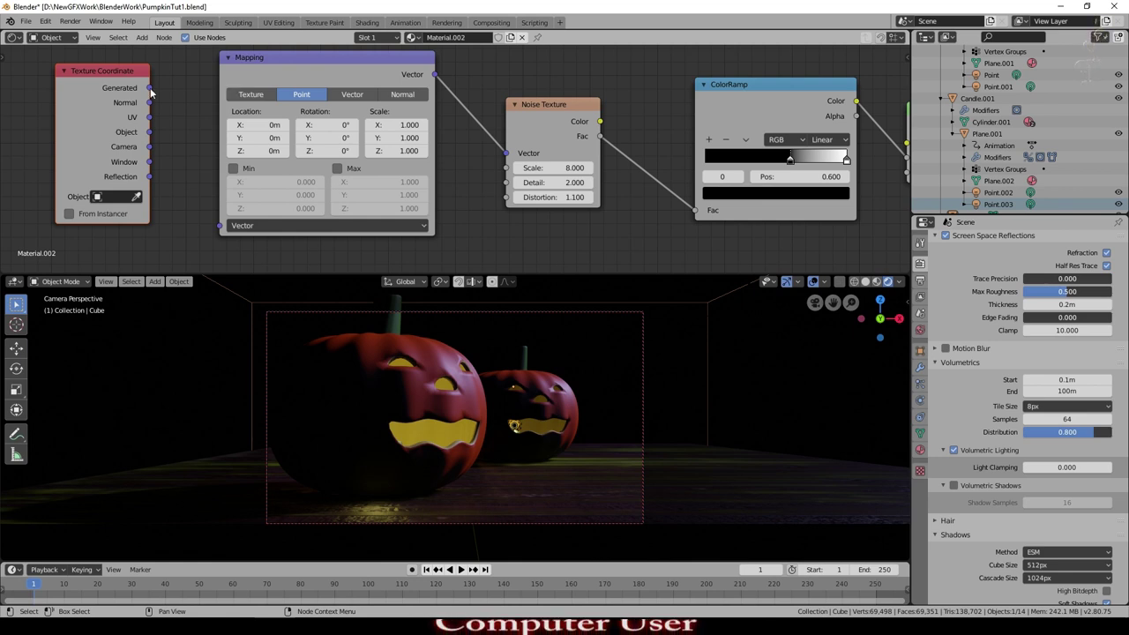
left_click(158, 94)
left_click(178, 100)
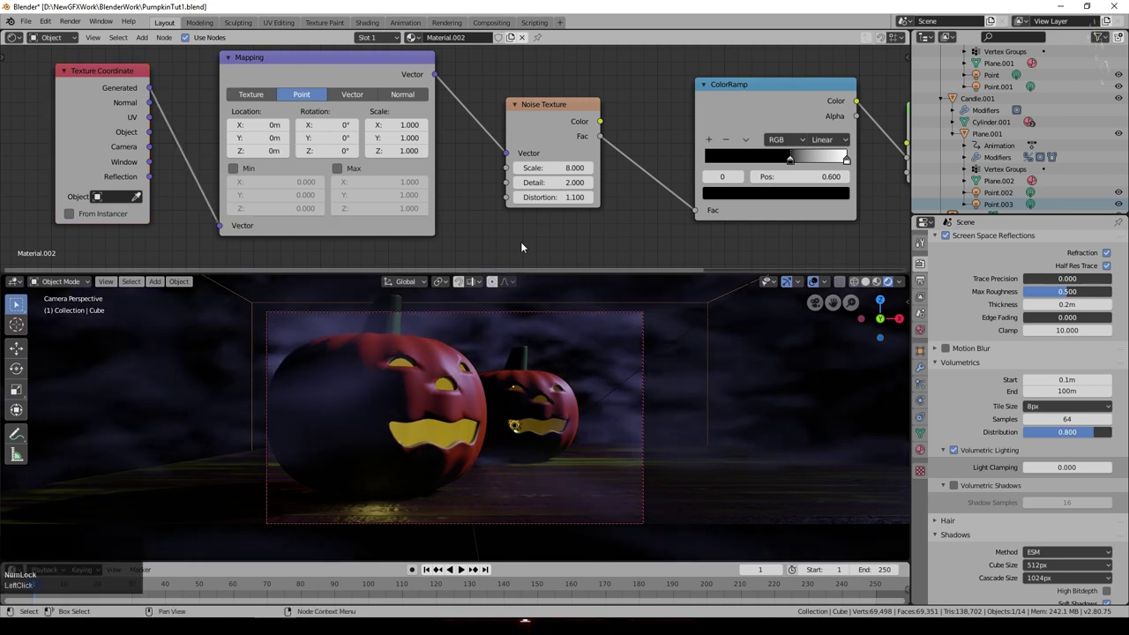
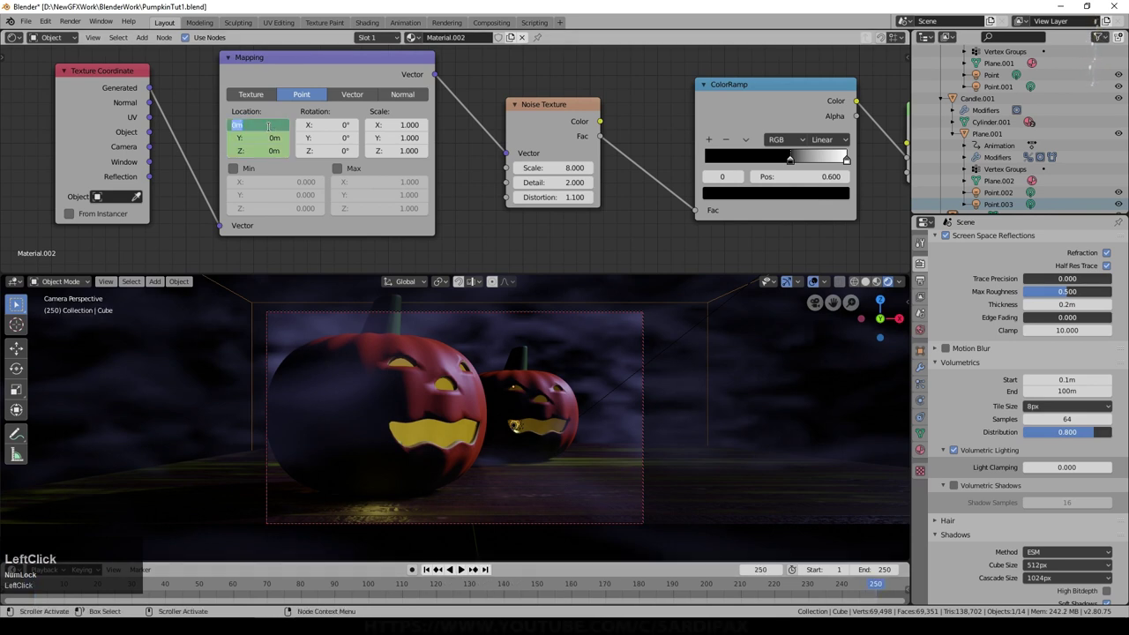
Keyframe a shifted Mapping Location X at frame 250 so the fog drifts
key("KP_Decimal")
key("KP_Enter")
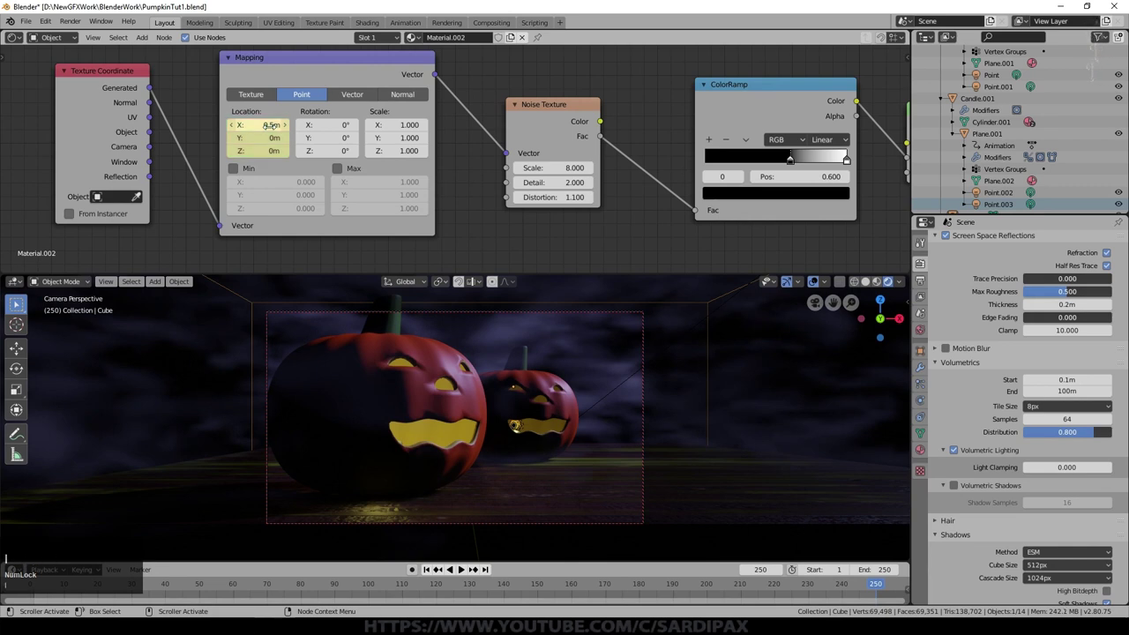
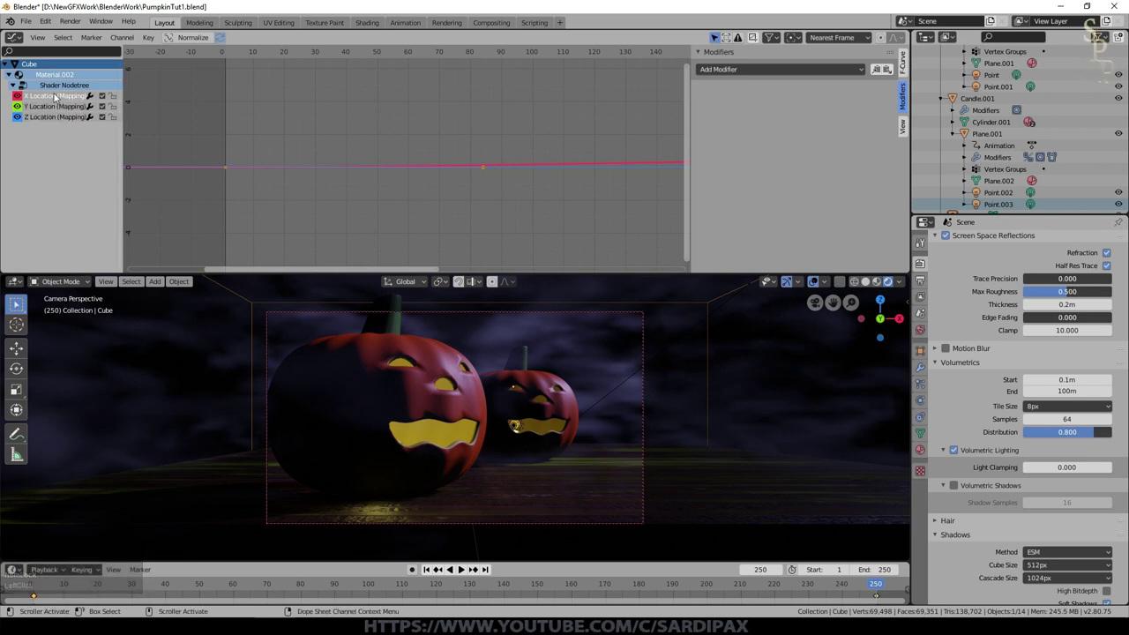
Set the drift keys' interpolation mode in the Graph Editor, play the fog animation and stop at frame 157
left_click(148, 38)
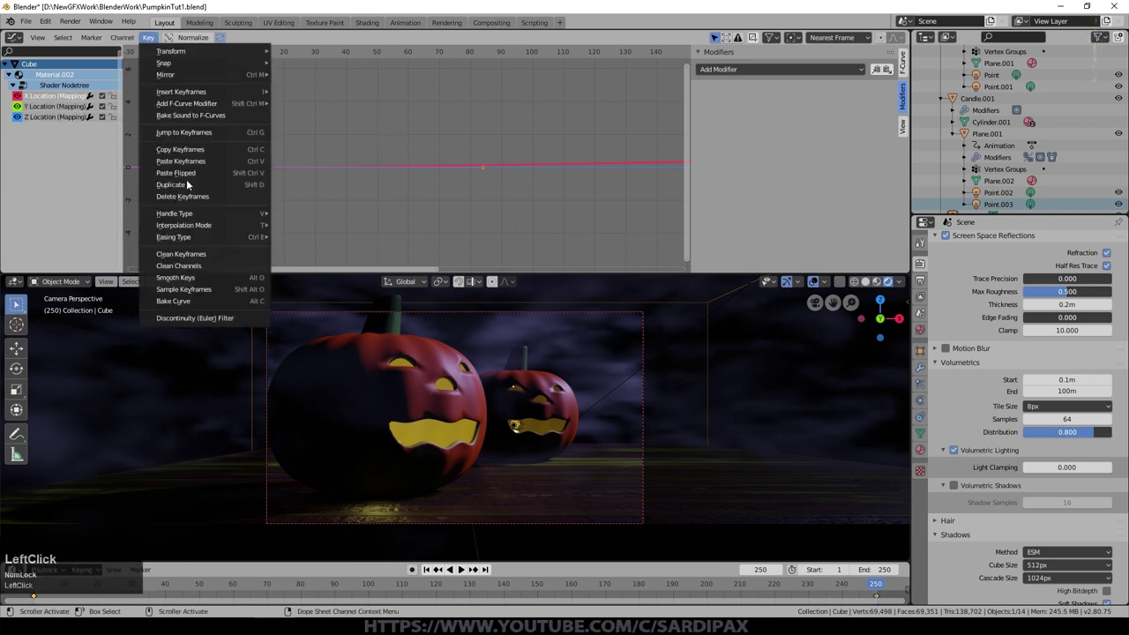
left_click(307, 252)
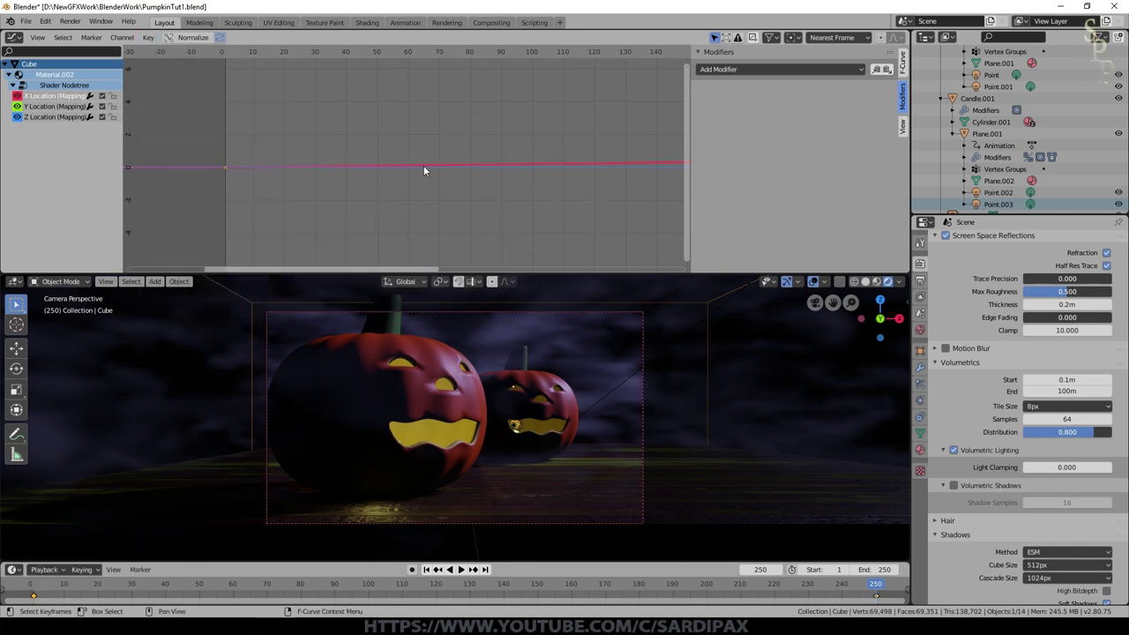
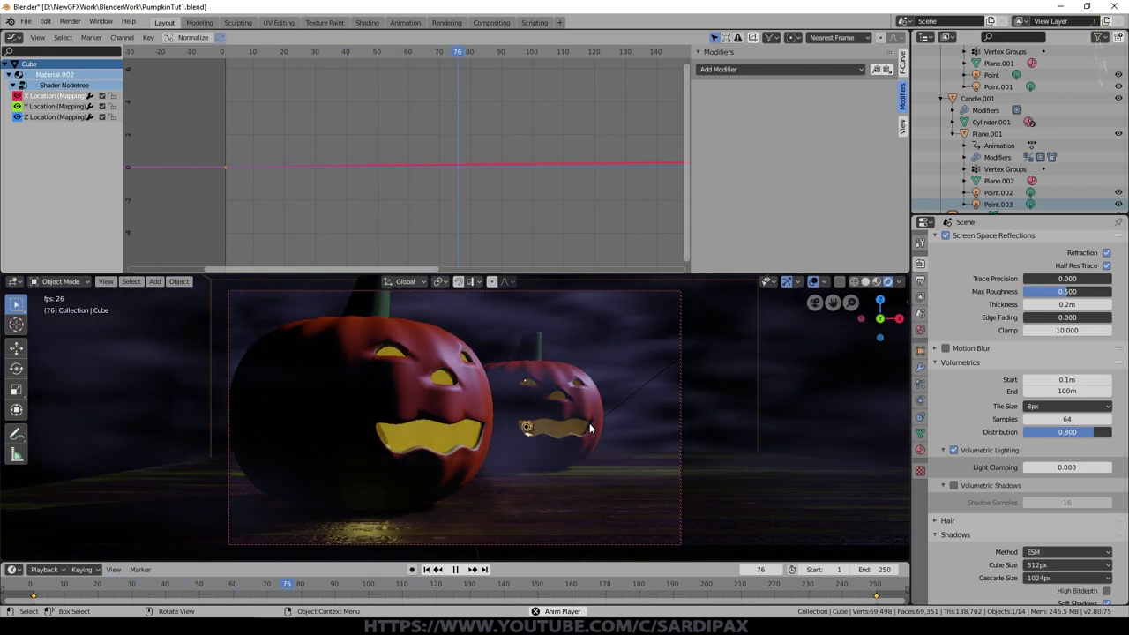
left_click(464, 572)
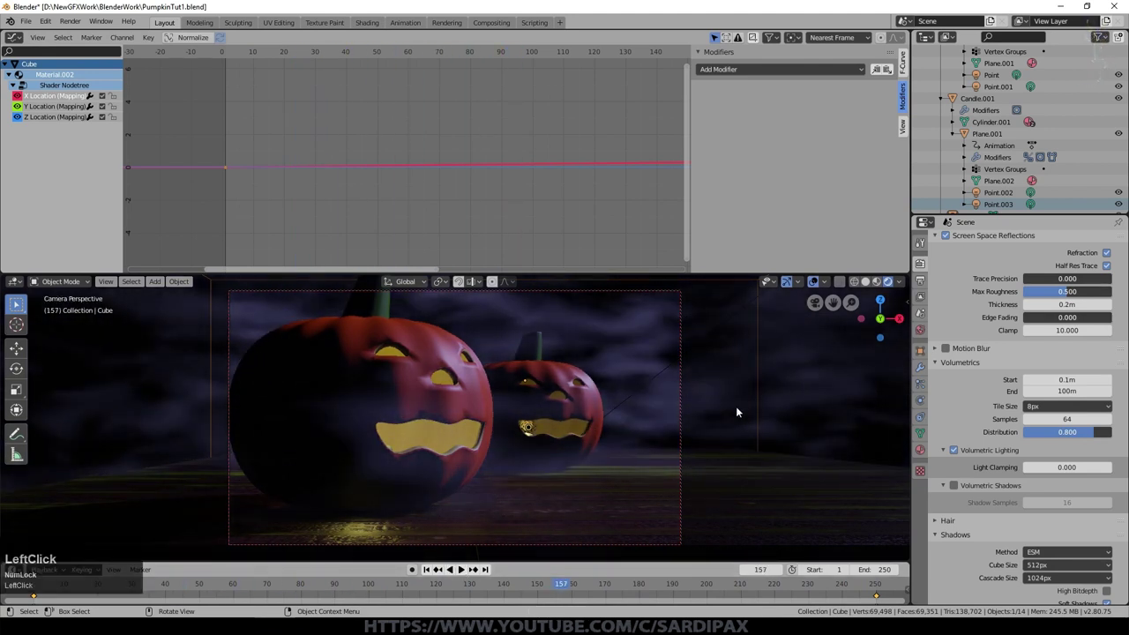
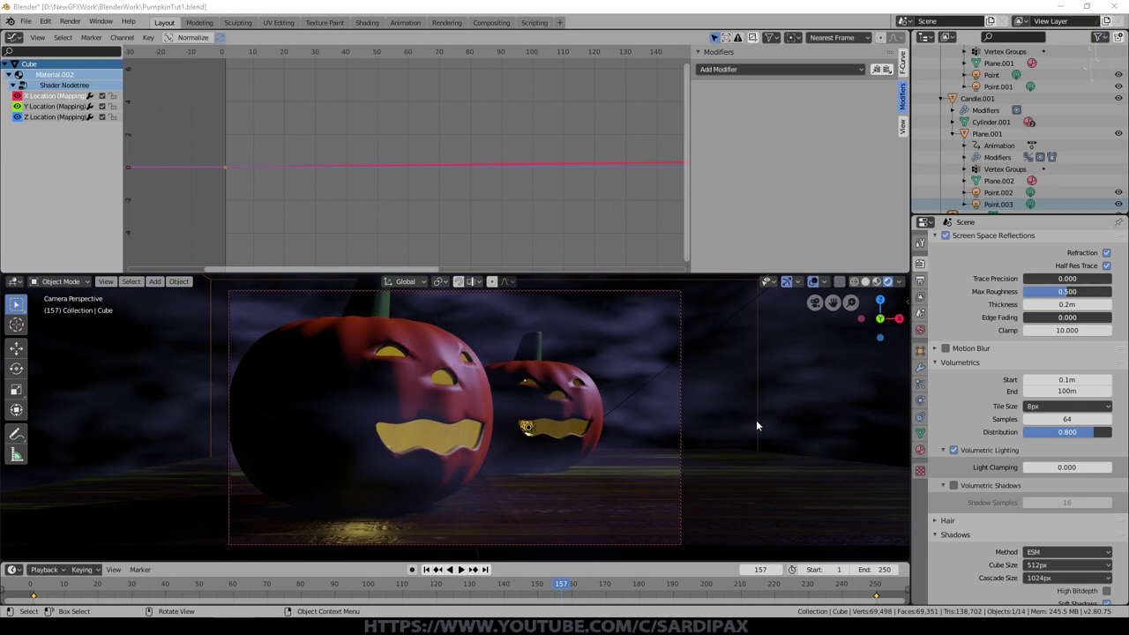
Try a 16px volumetric tile size, save the file and play the fog animation through the camera
left_click(1054, 406)
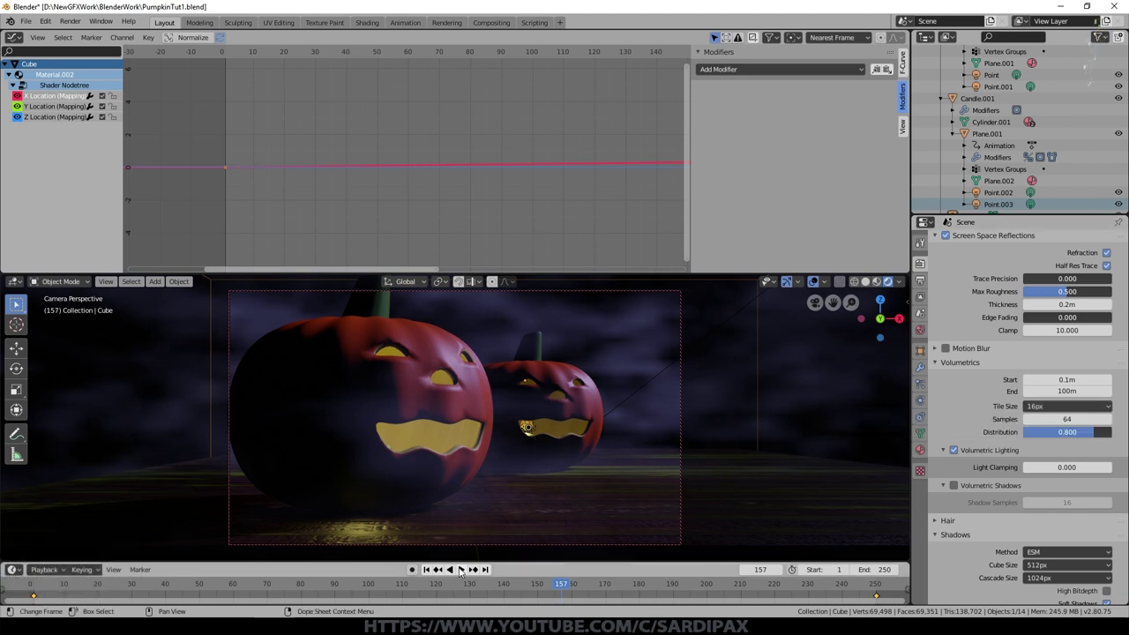
left_click(467, 575)
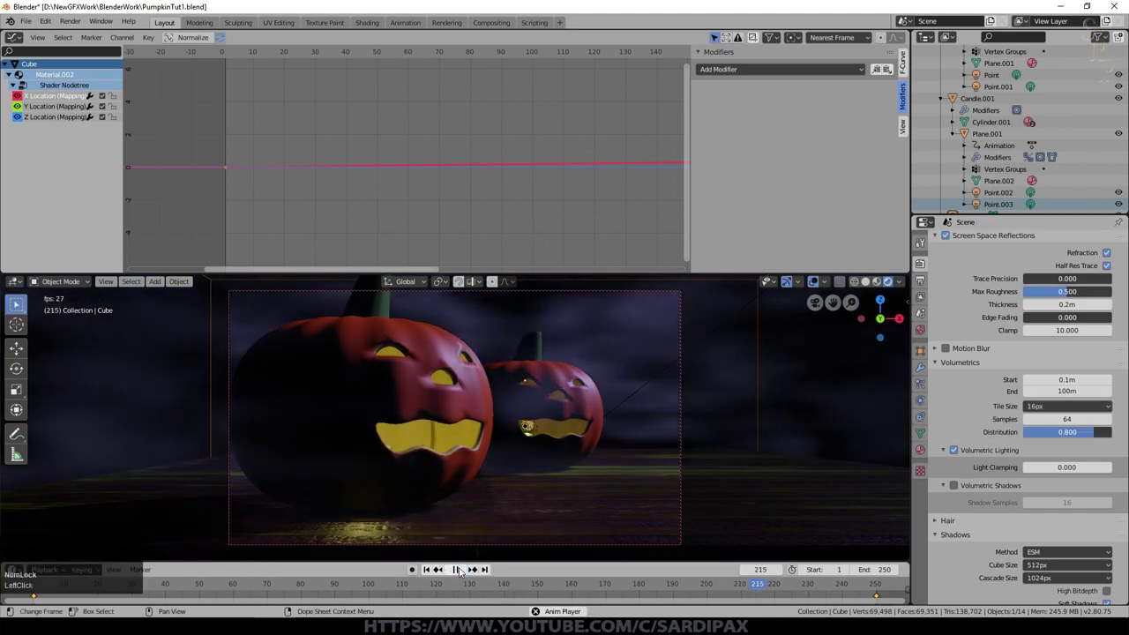
left_click(466, 575)
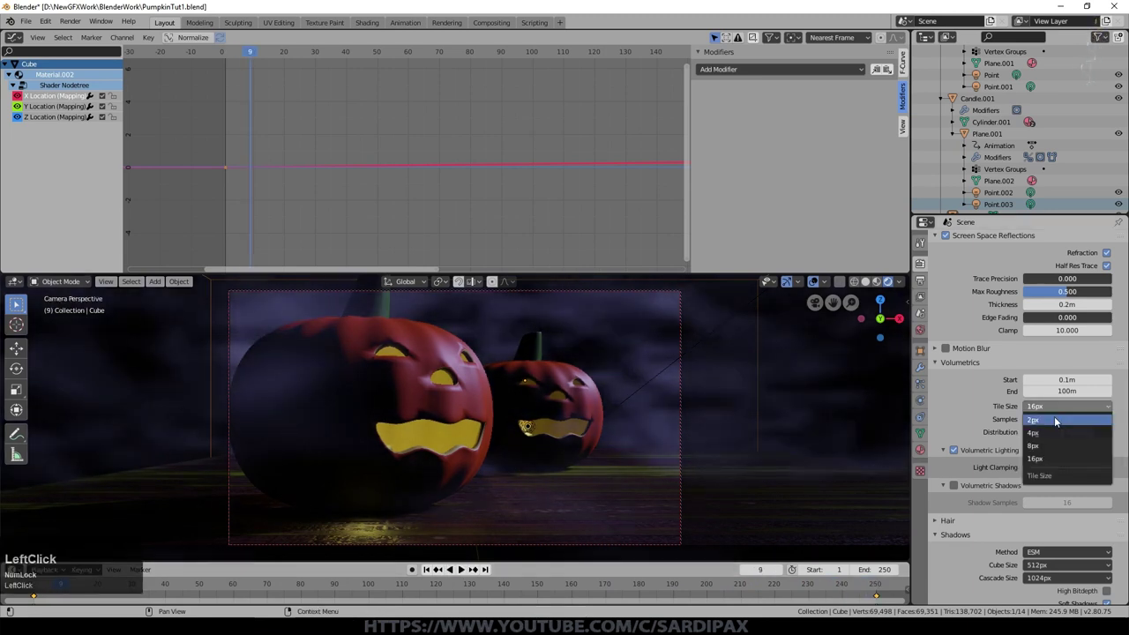
key("ctrl+s")
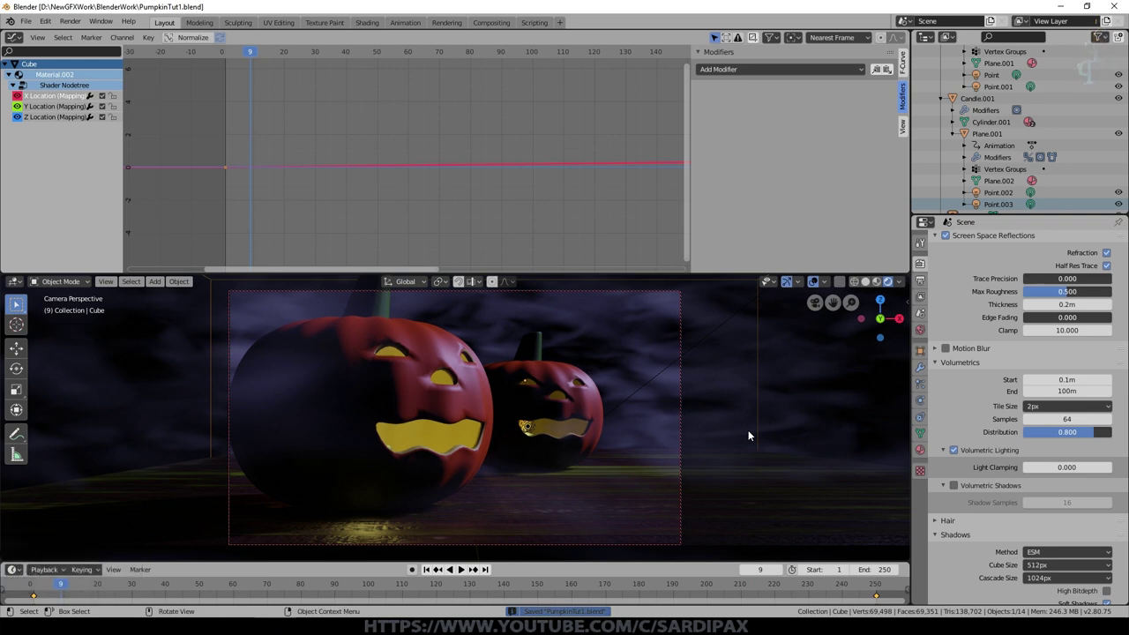
left_click(467, 574)
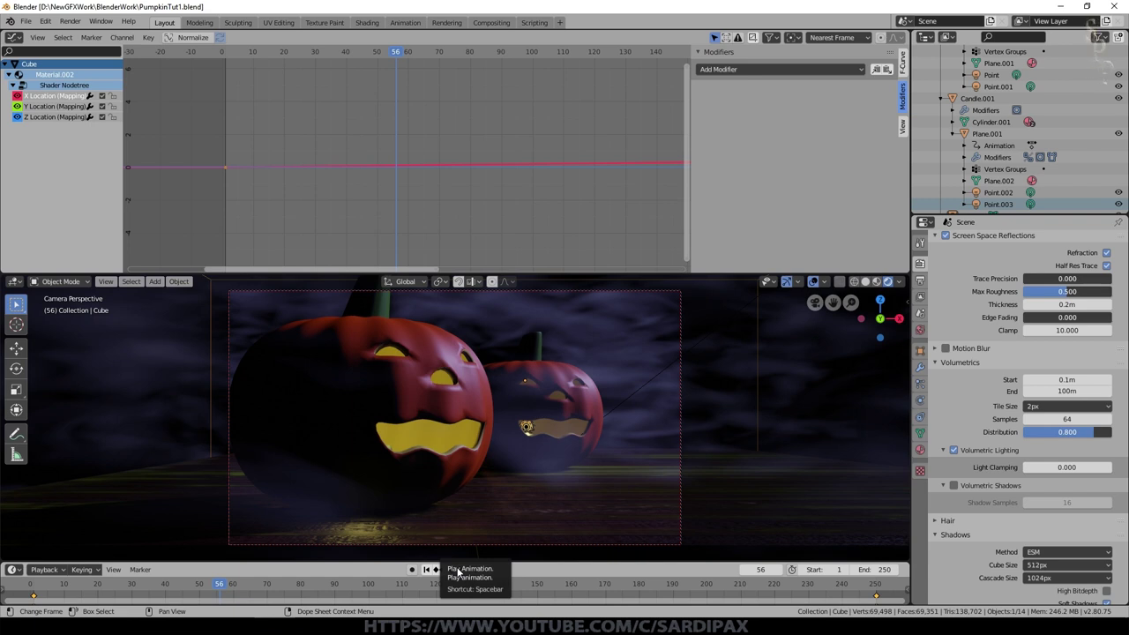
left_click(465, 574)
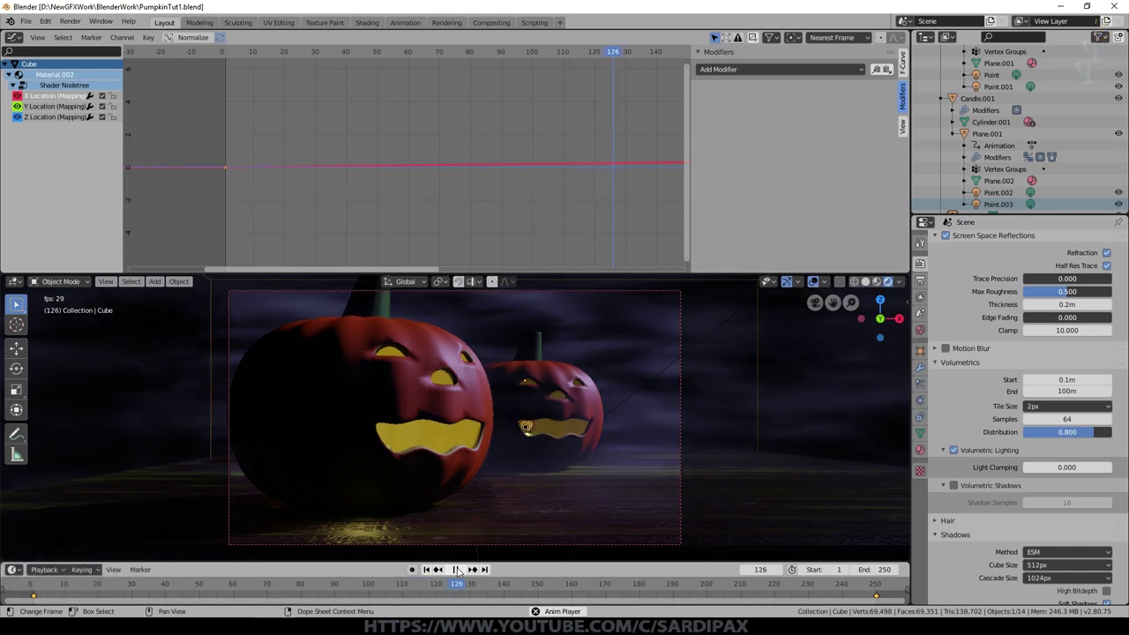
left_click(465, 574)
Orbit around the fog volume, return the tile size to 2px with 128 samples and recheck the camera view
middle_click(655, 488)
middle_click(643, 455)
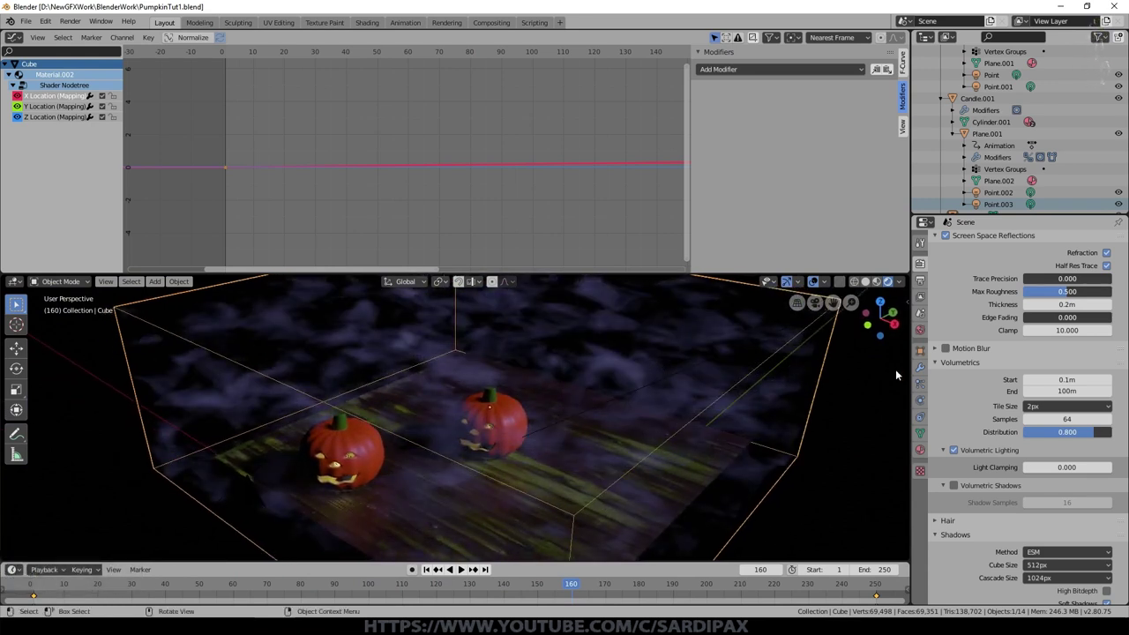
left_click(1052, 413)
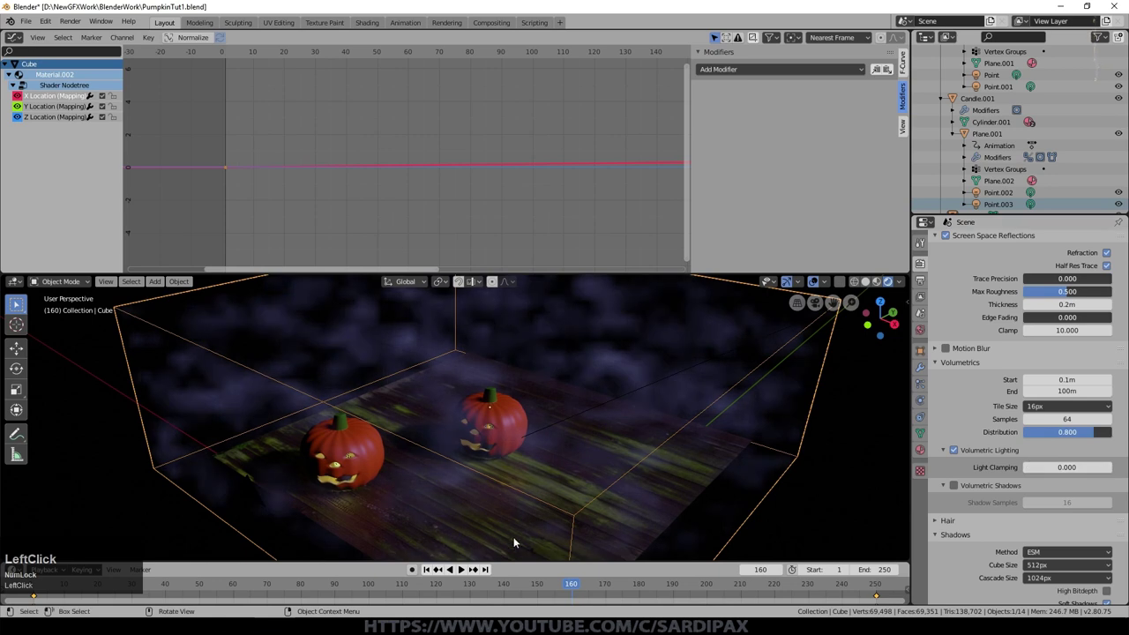
middle_click(650, 488)
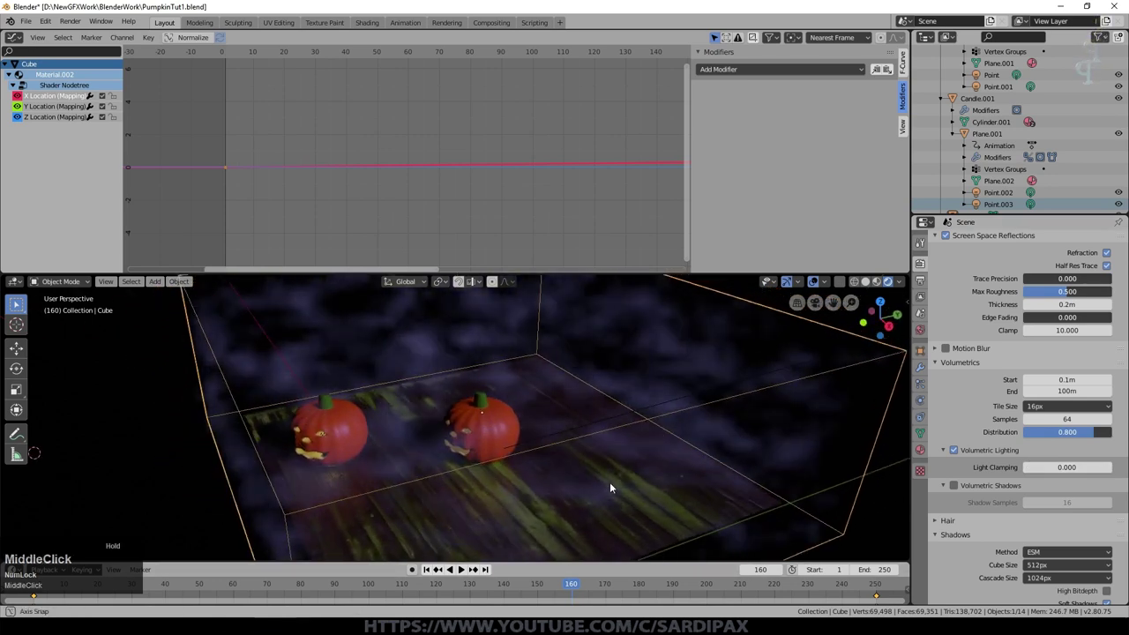
left_click(1051, 415)
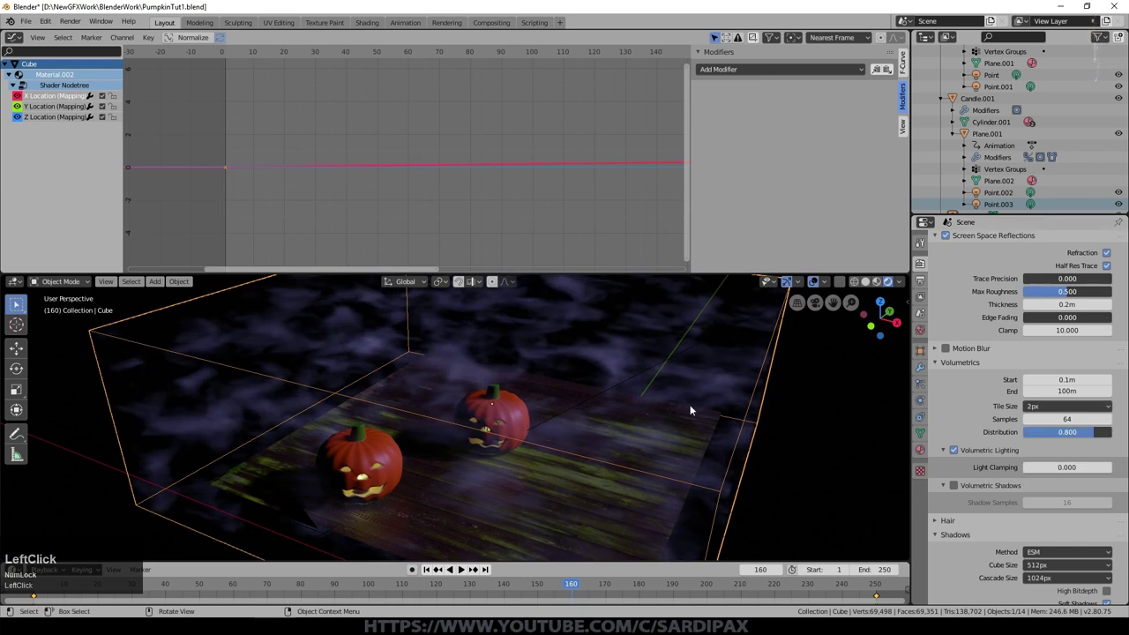
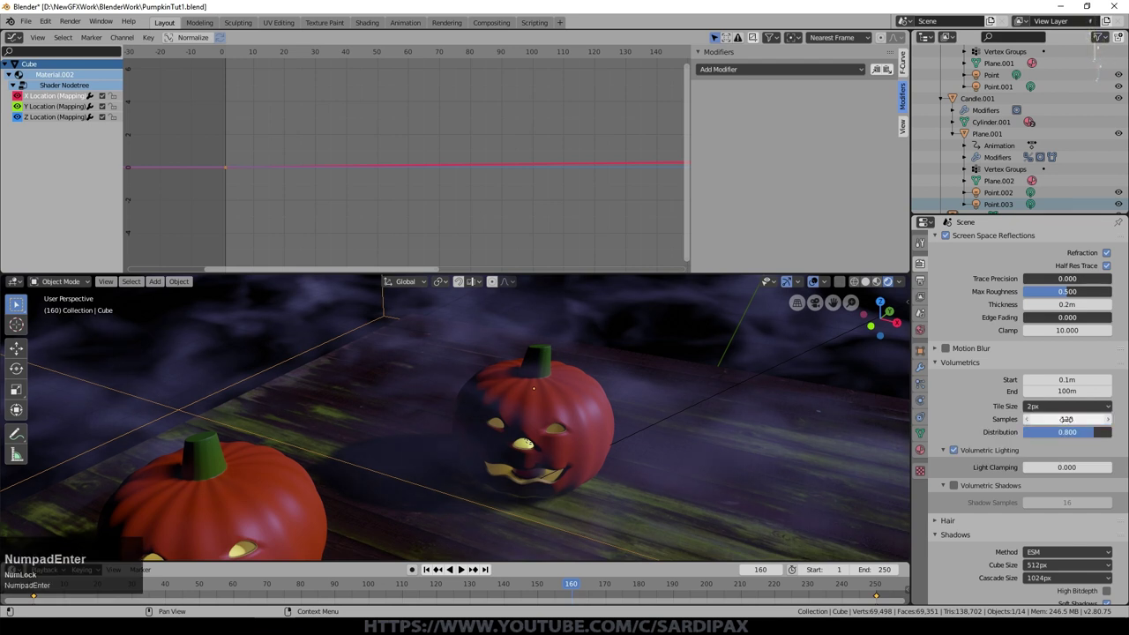
key("KP_0")
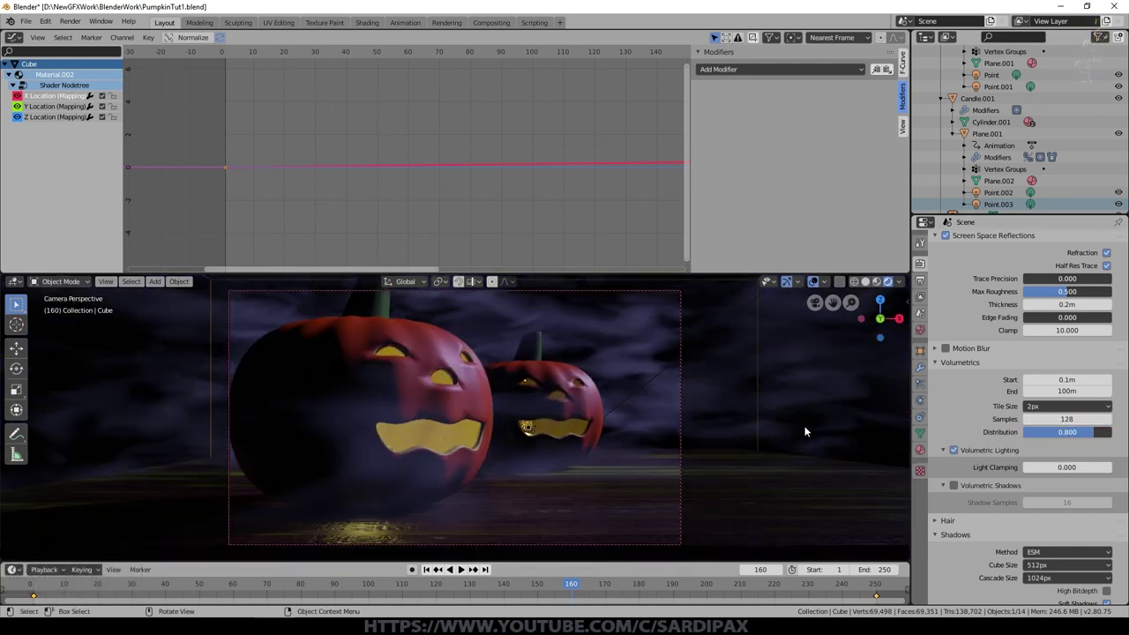
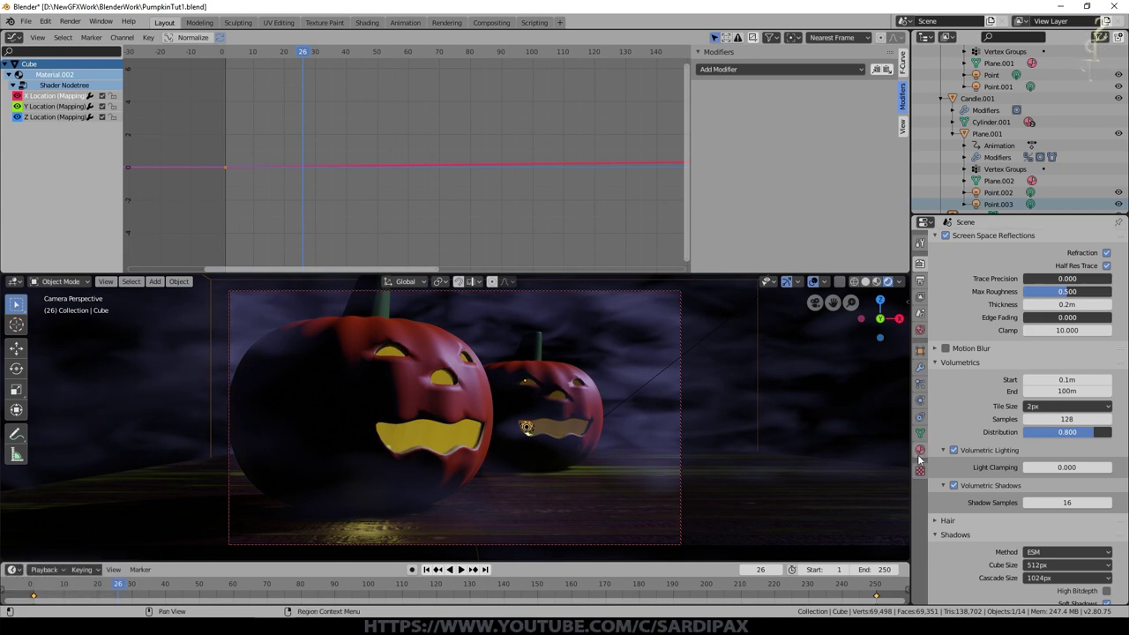
Scale the fog density with a Math Multiply node, ease the ColorRamp and raise noise distortion to 1.7
double_click(18, 40)
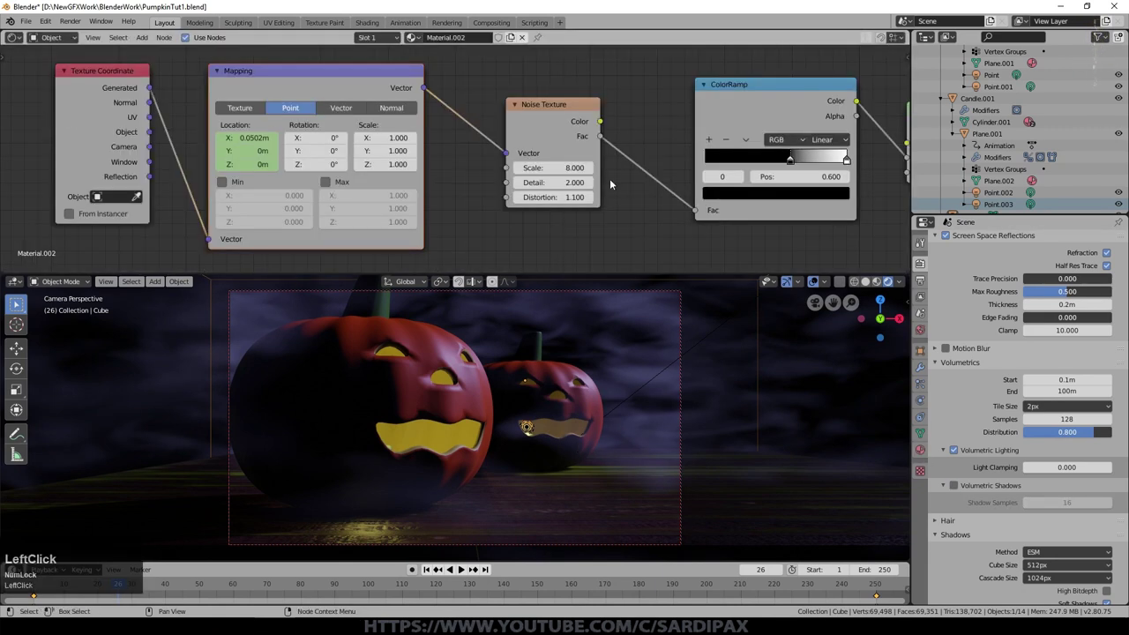
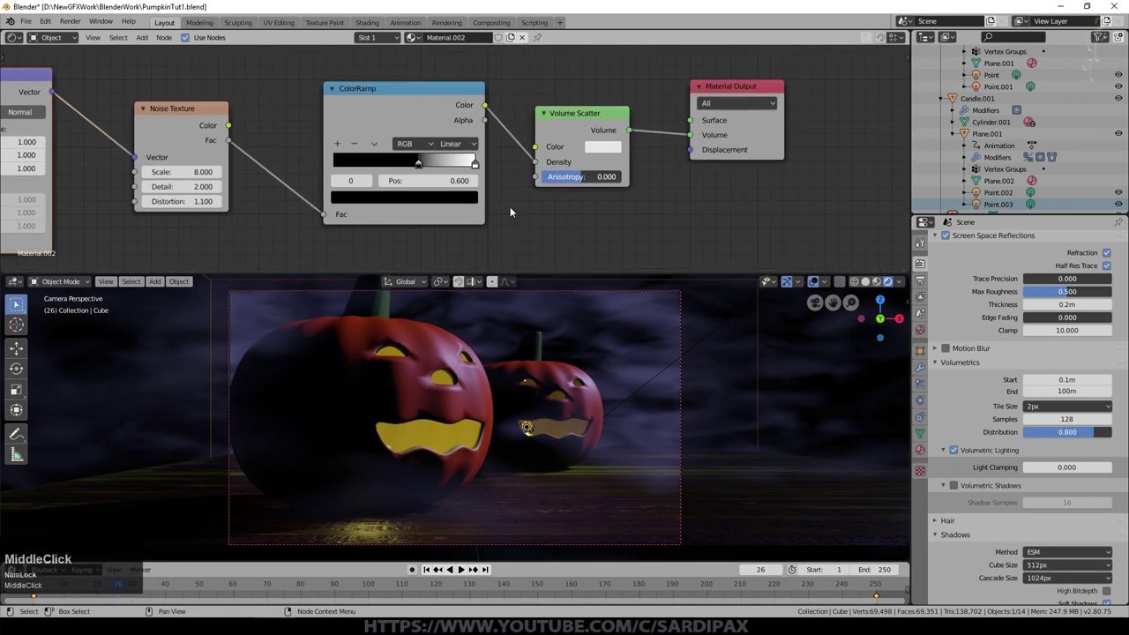
scroll("up", 3)
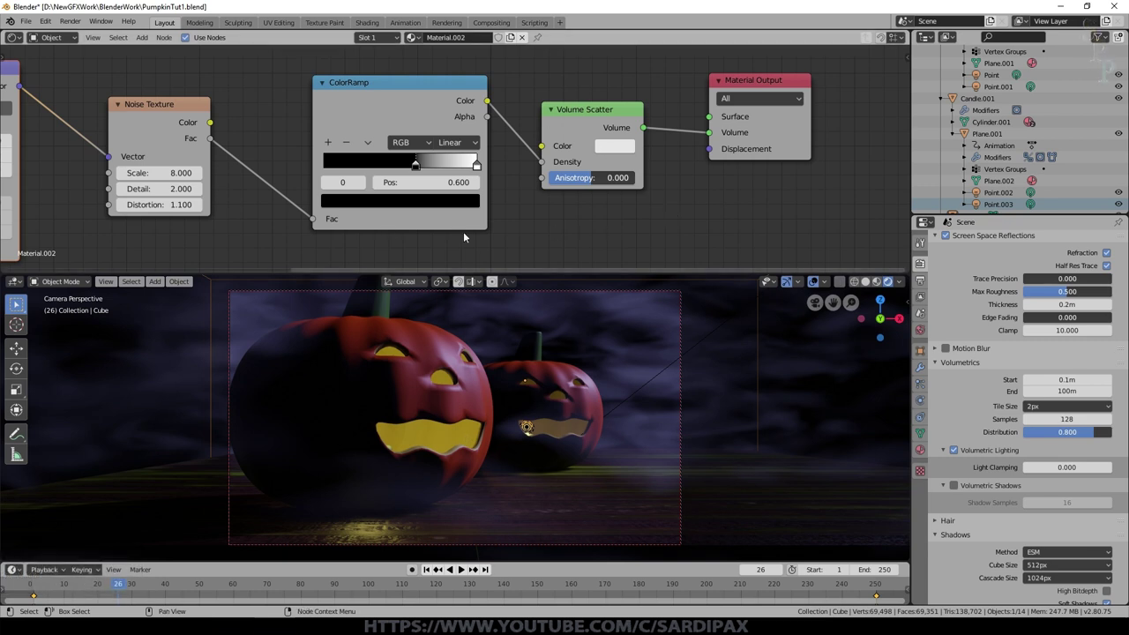
scroll("up", 3)
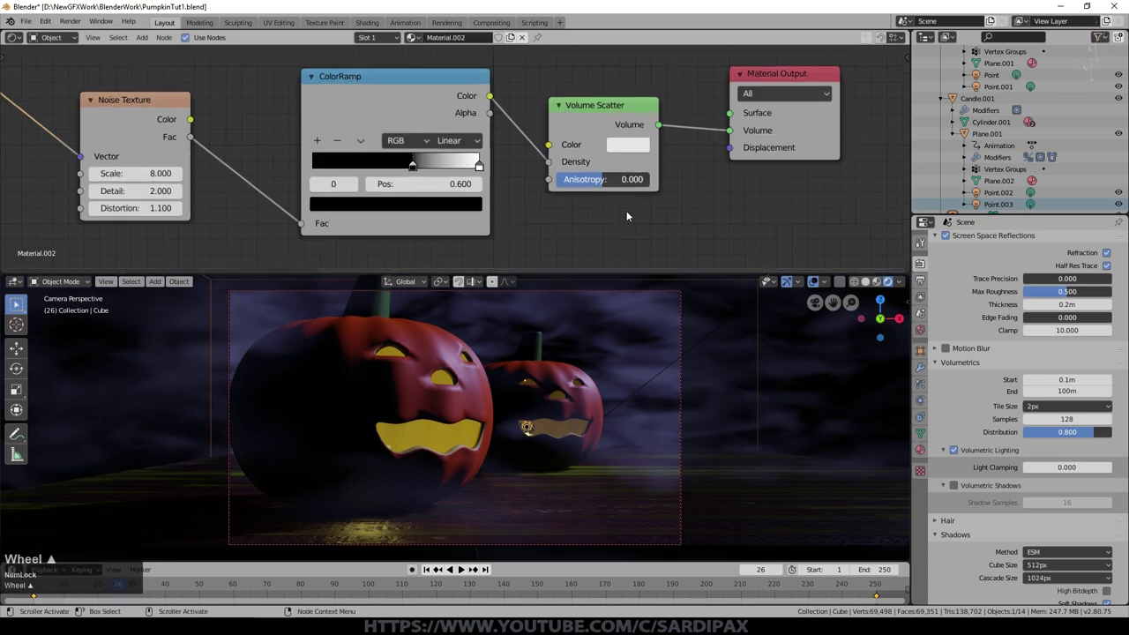
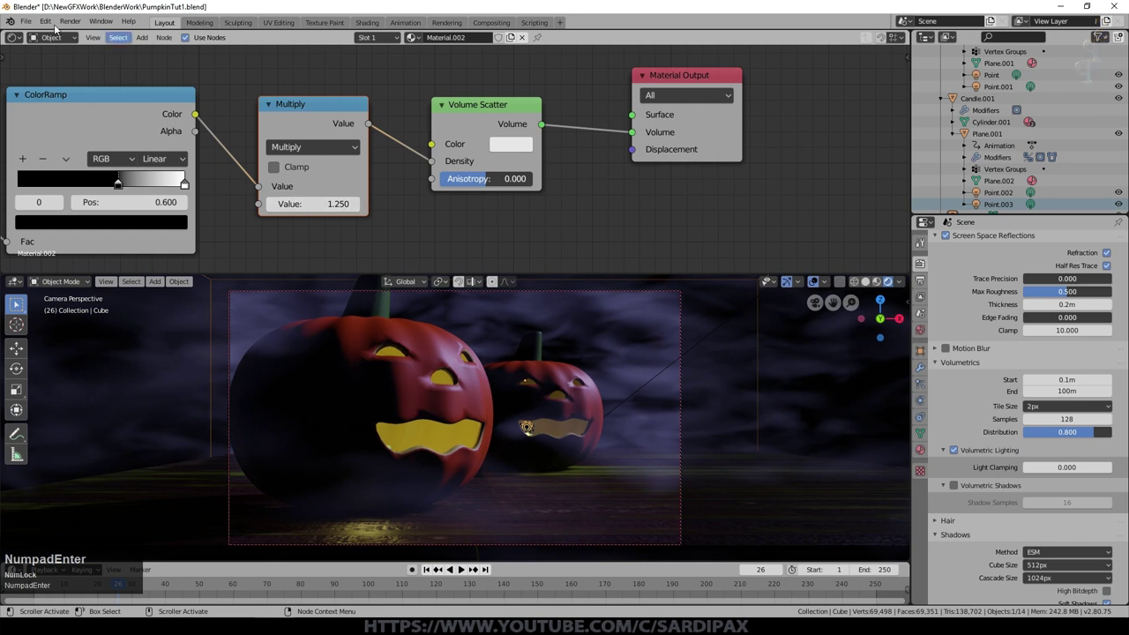
key("KP_Enter")
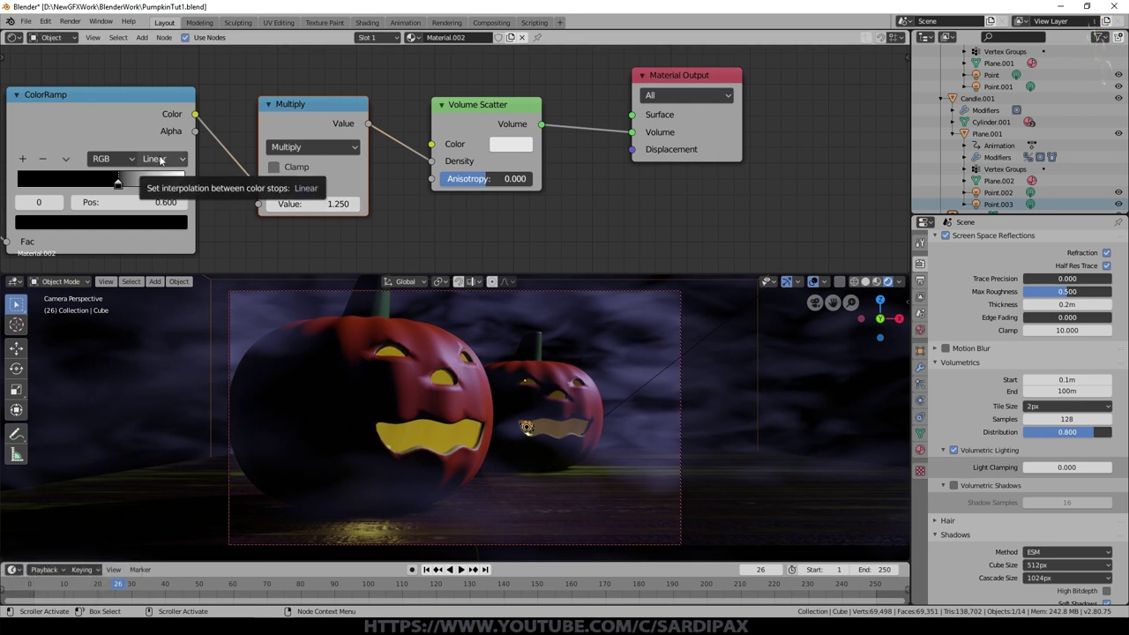
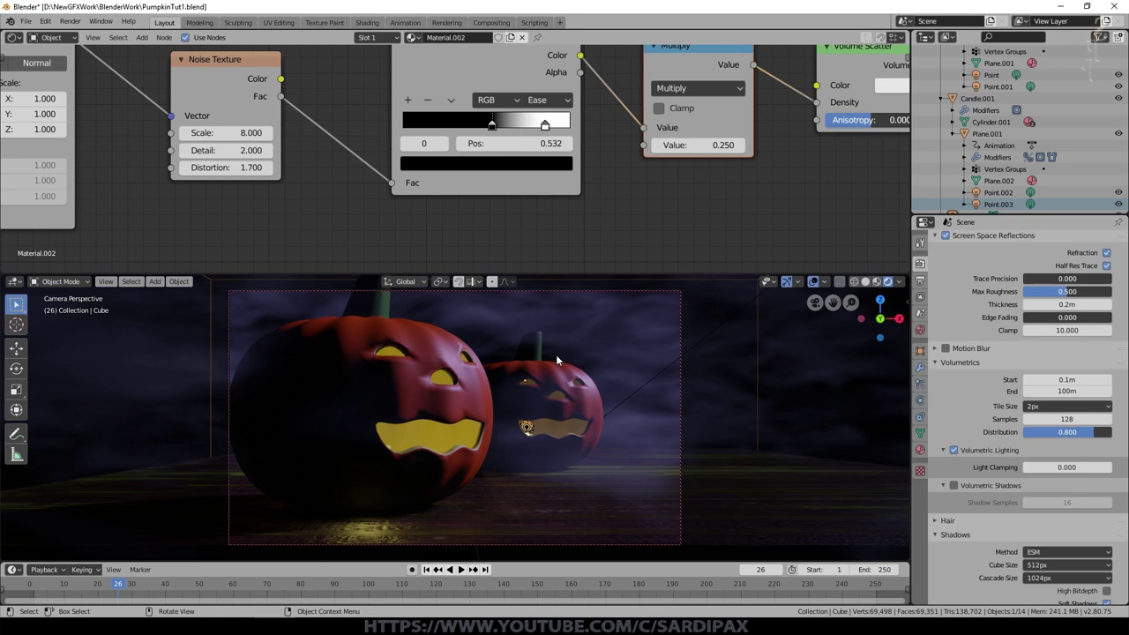
Add an empty and move it in among the pumpkins as the focus target
left_click(883, 286)
middle_click(531, 400)
scroll("down", 3)
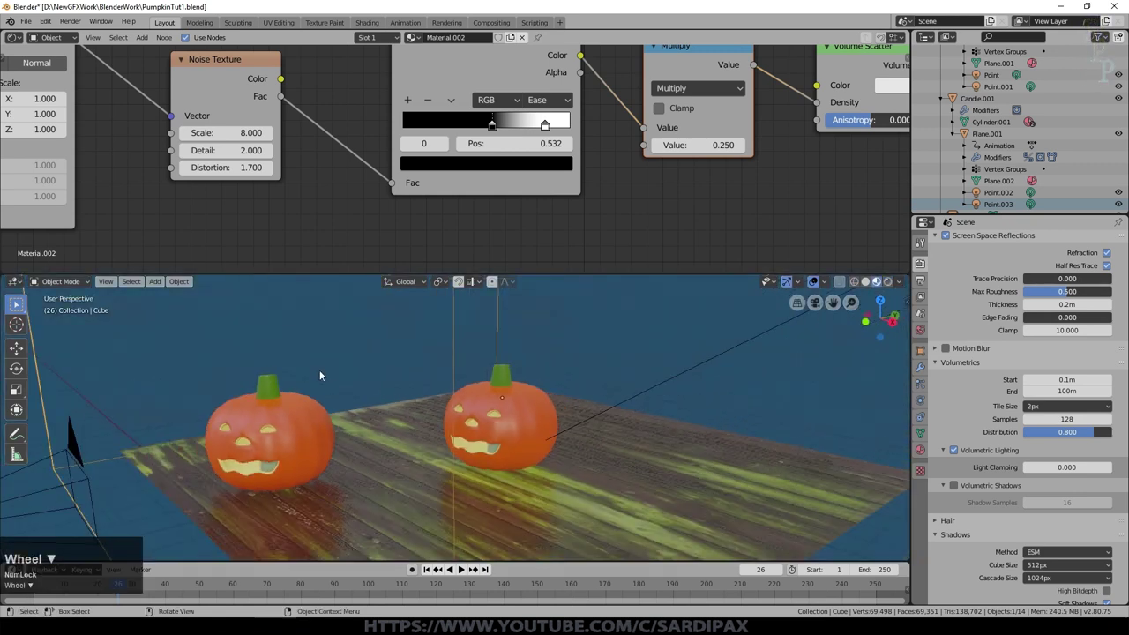
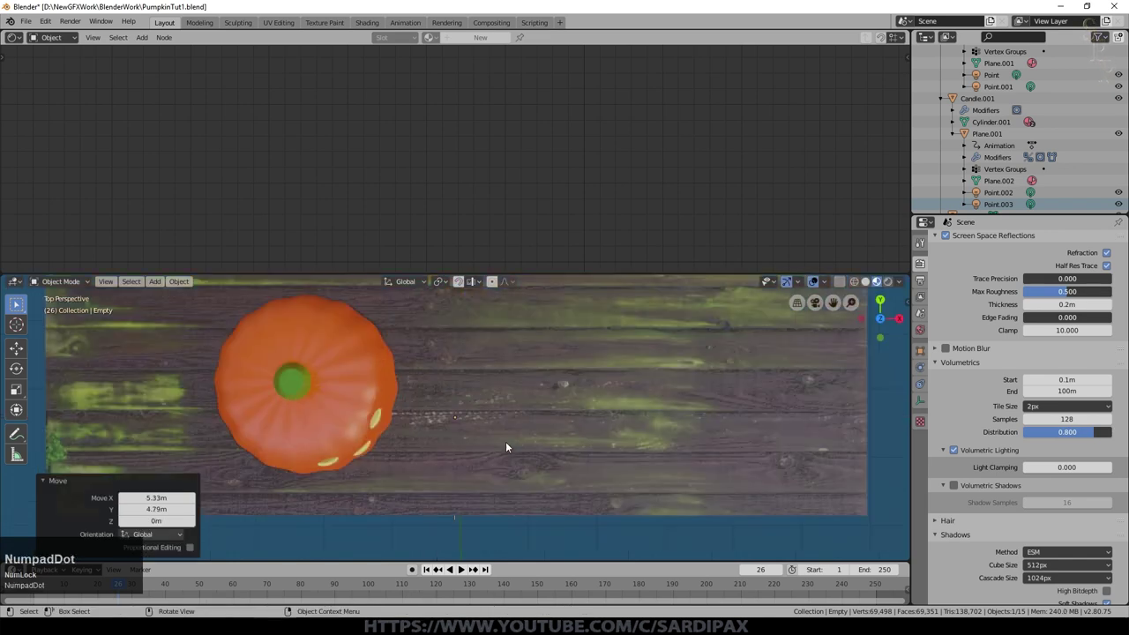
key("g")
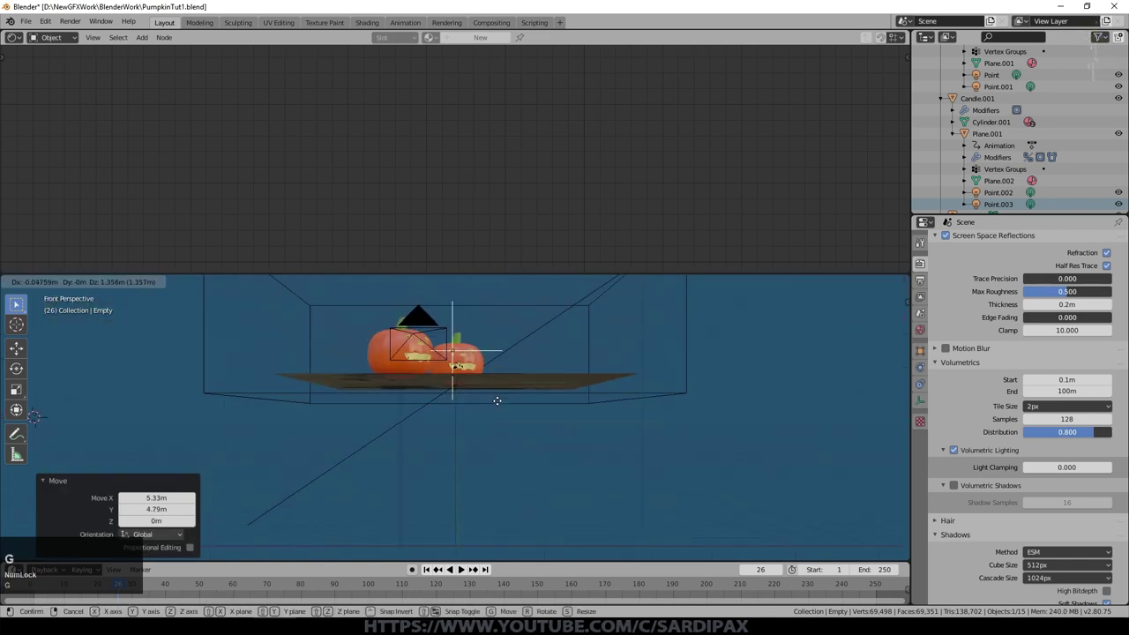
left_click(502, 408)
Reposition the empty onto the back pumpkin's face and select the camera's lens settings
middle_click(546, 337)
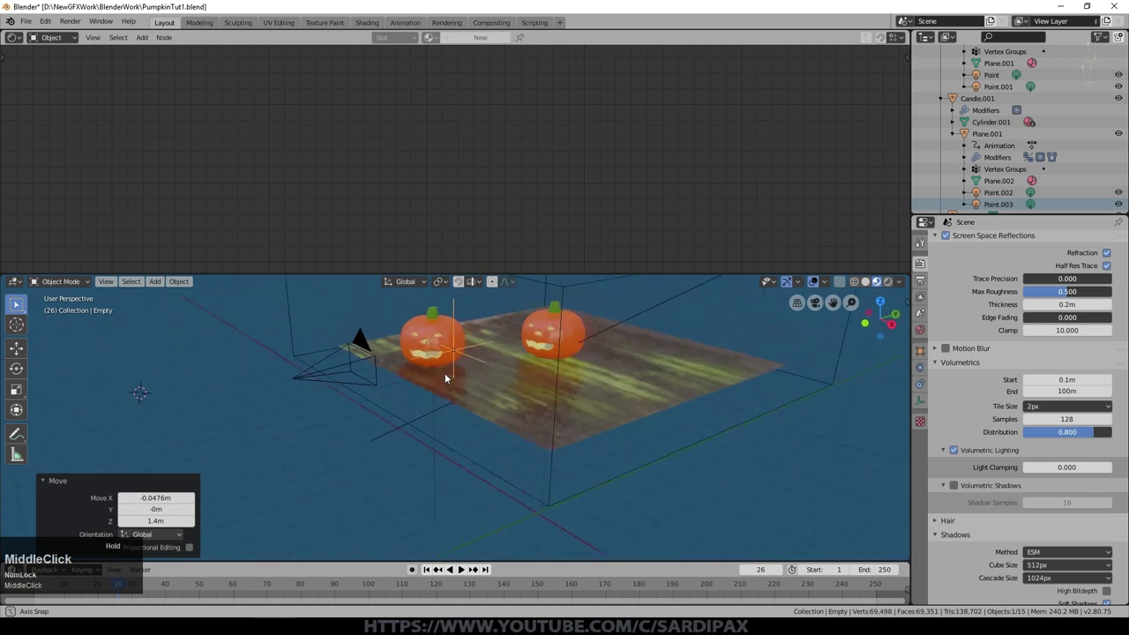
scroll("up", 3)
middle_click(543, 349)
left_click(681, 296)
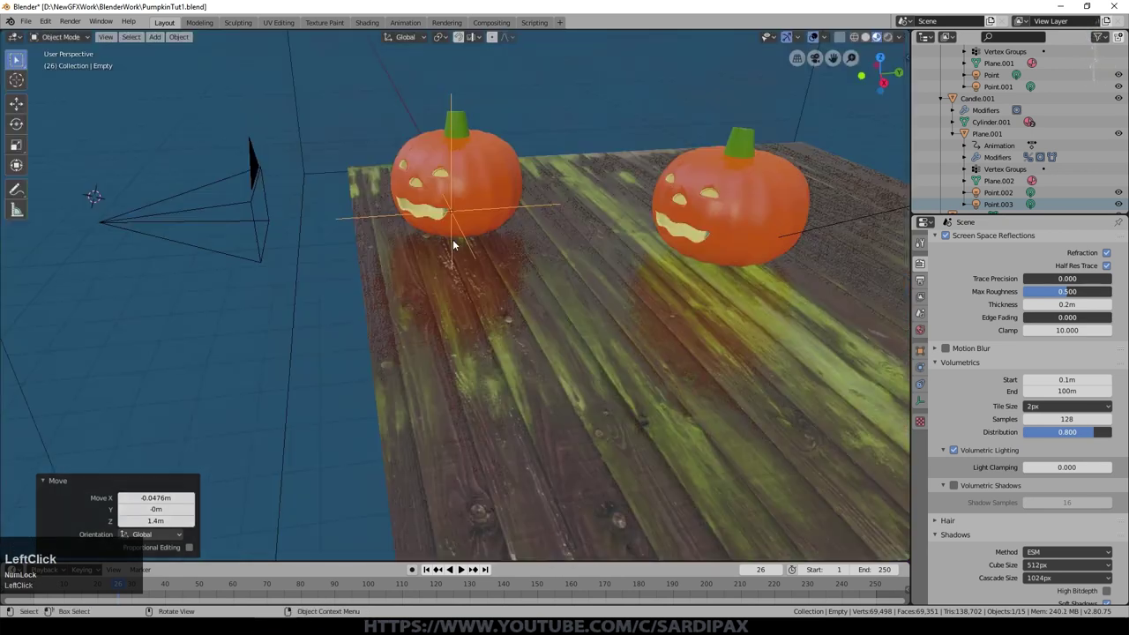
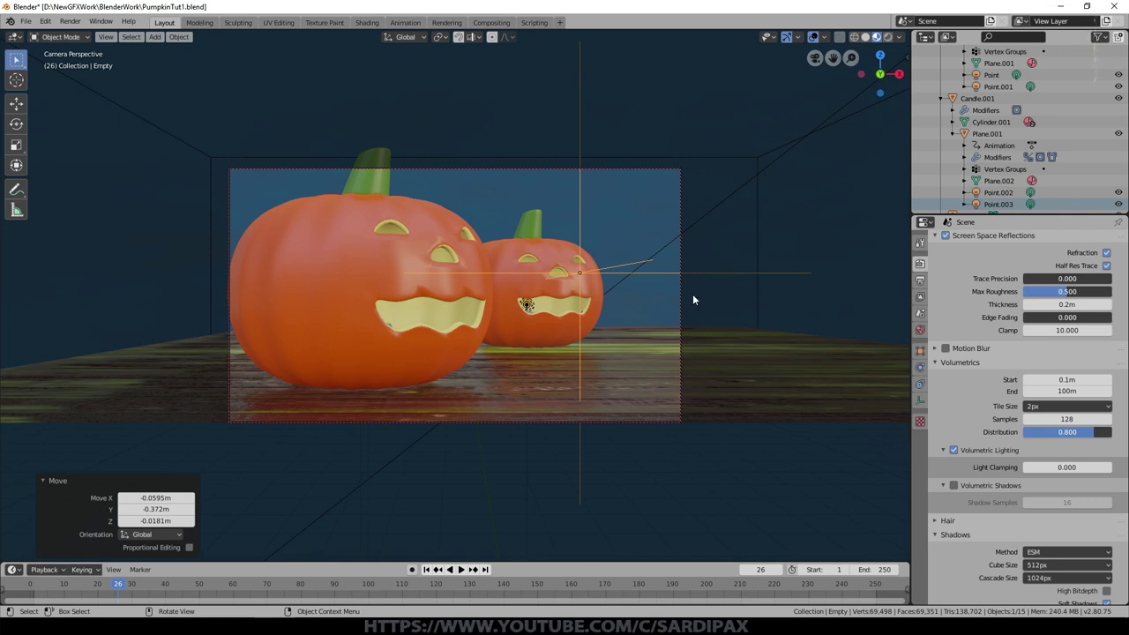
key("g")
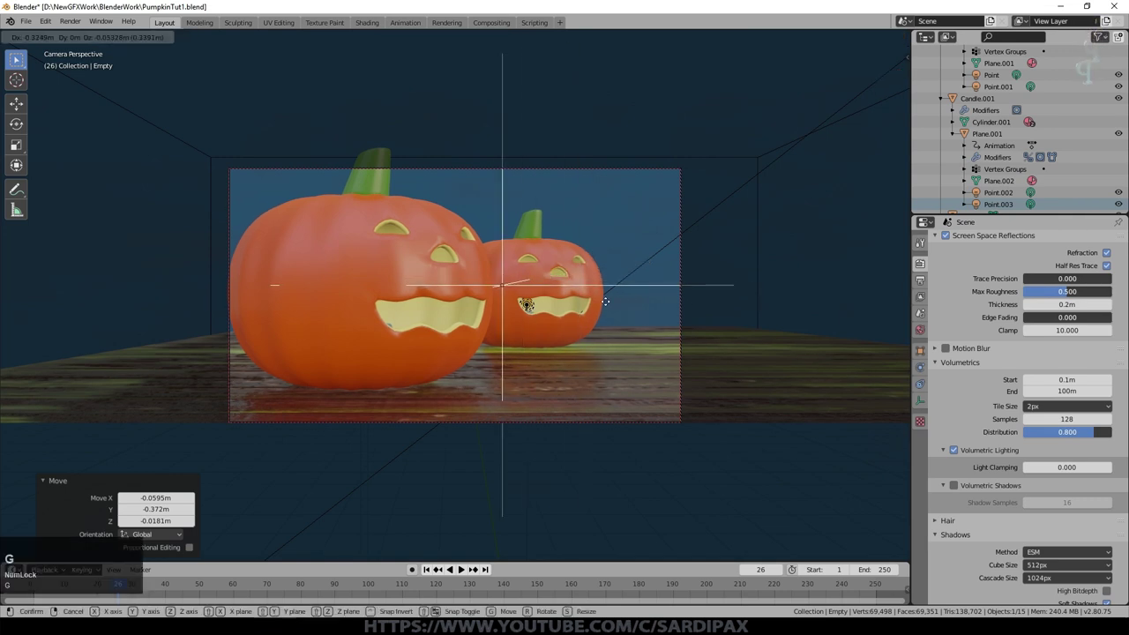
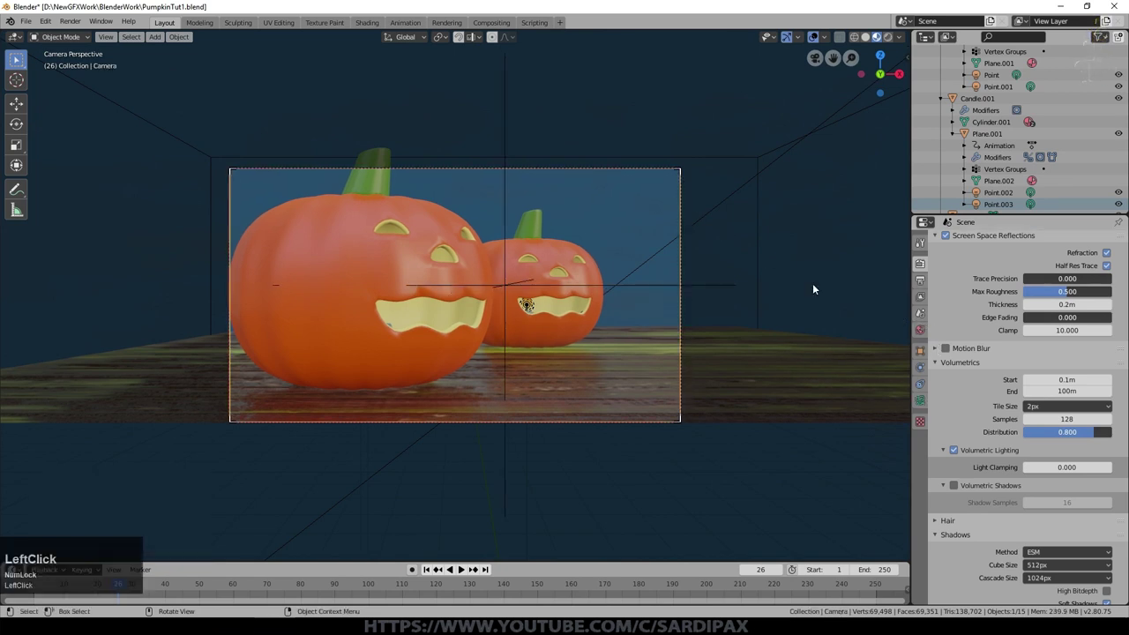
left_click(924, 400)
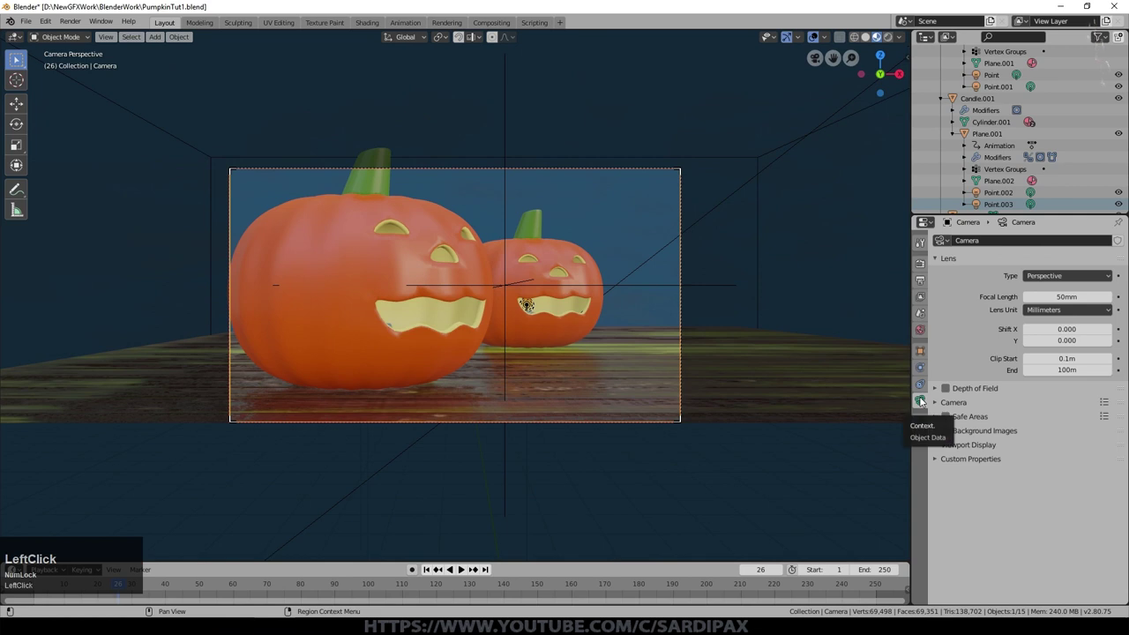
Enable camera depth of field focused on the Empty with F-Stop 0.6
left_click(954, 396)
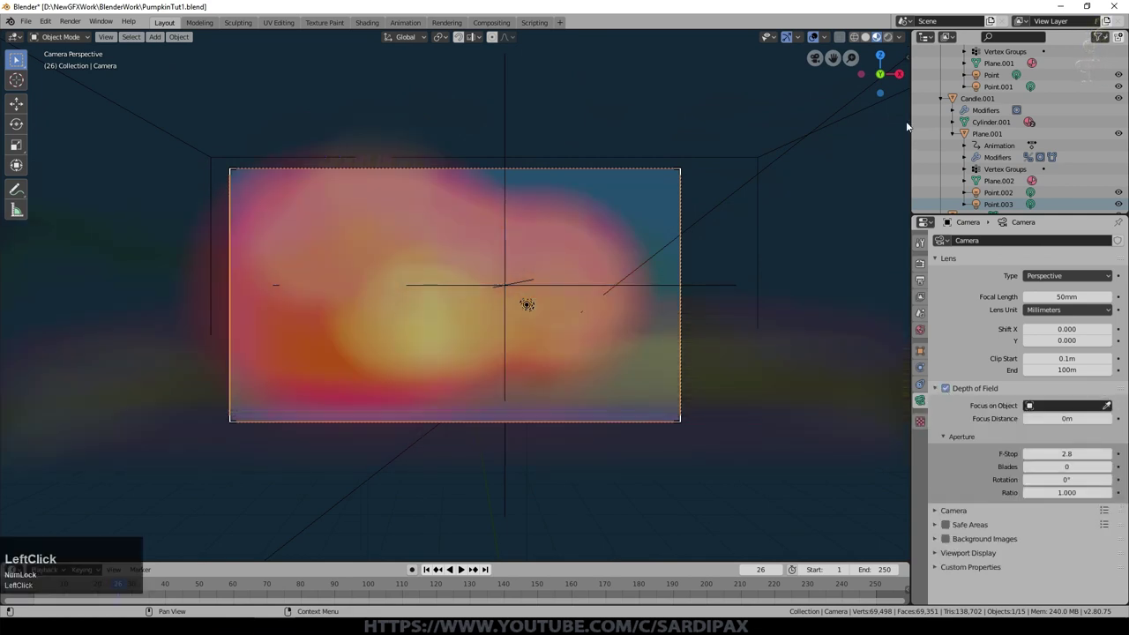
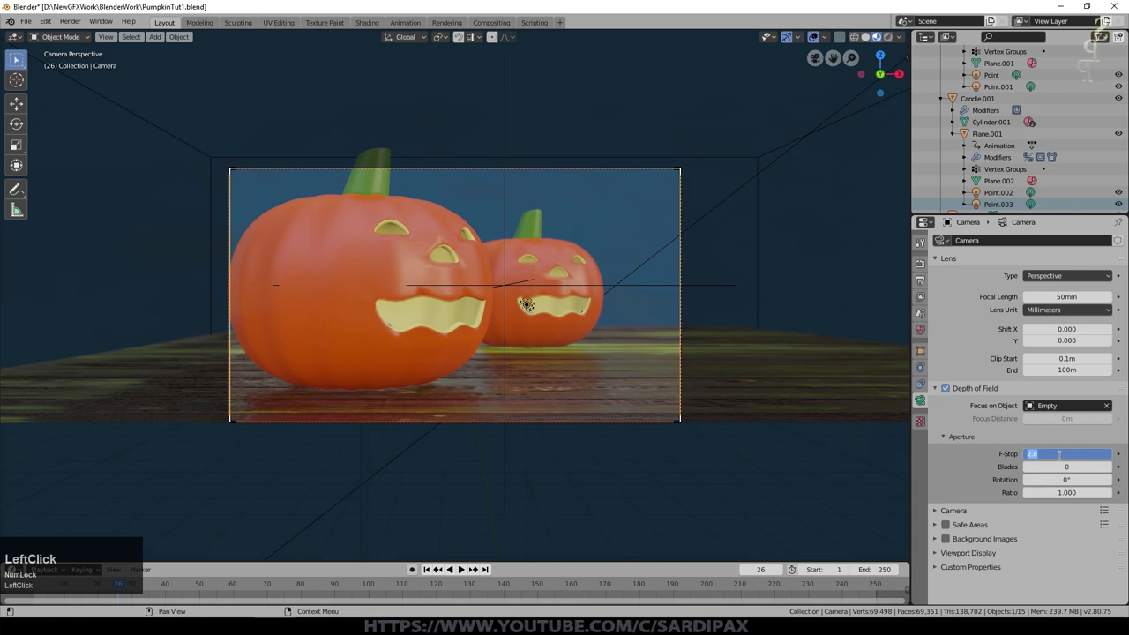
key("KP_0")
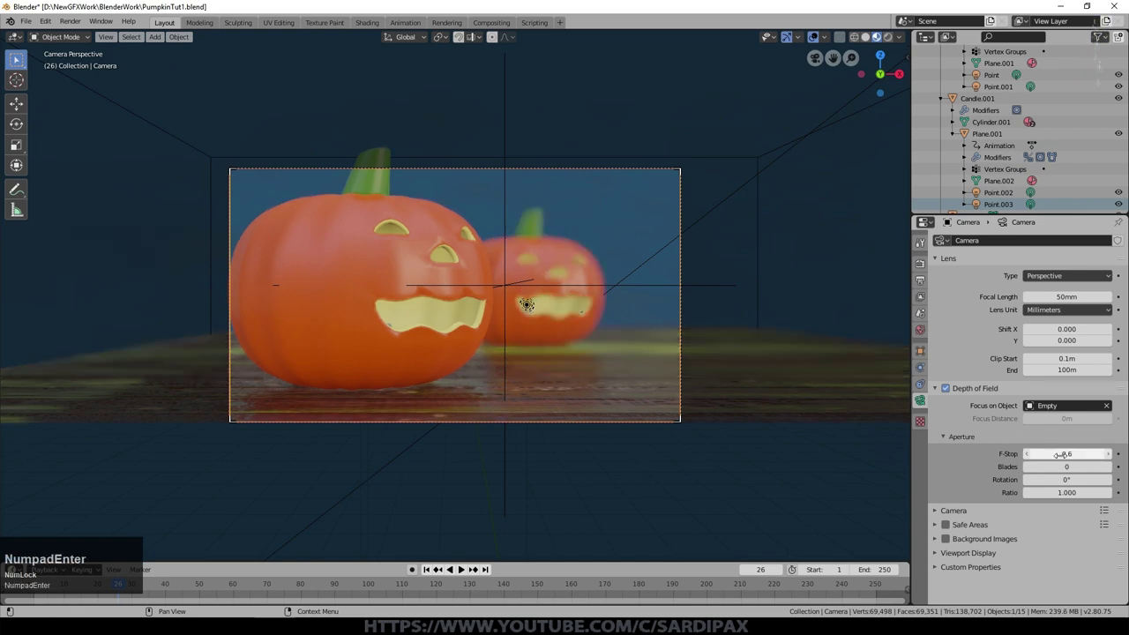
key("KP_Enter")
scroll("up", 3)
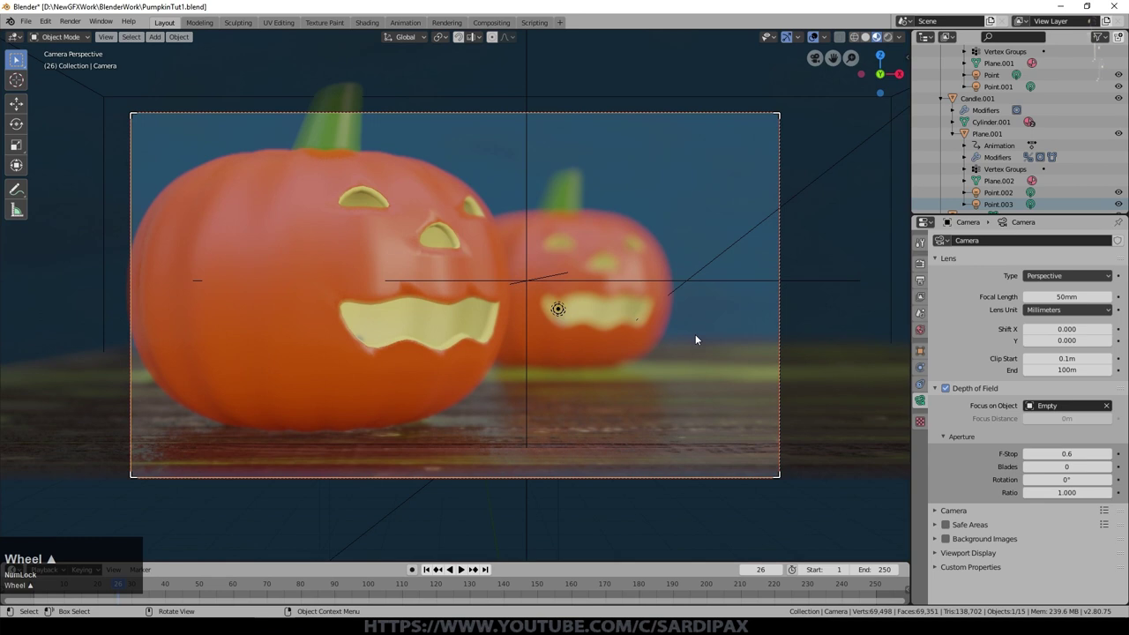
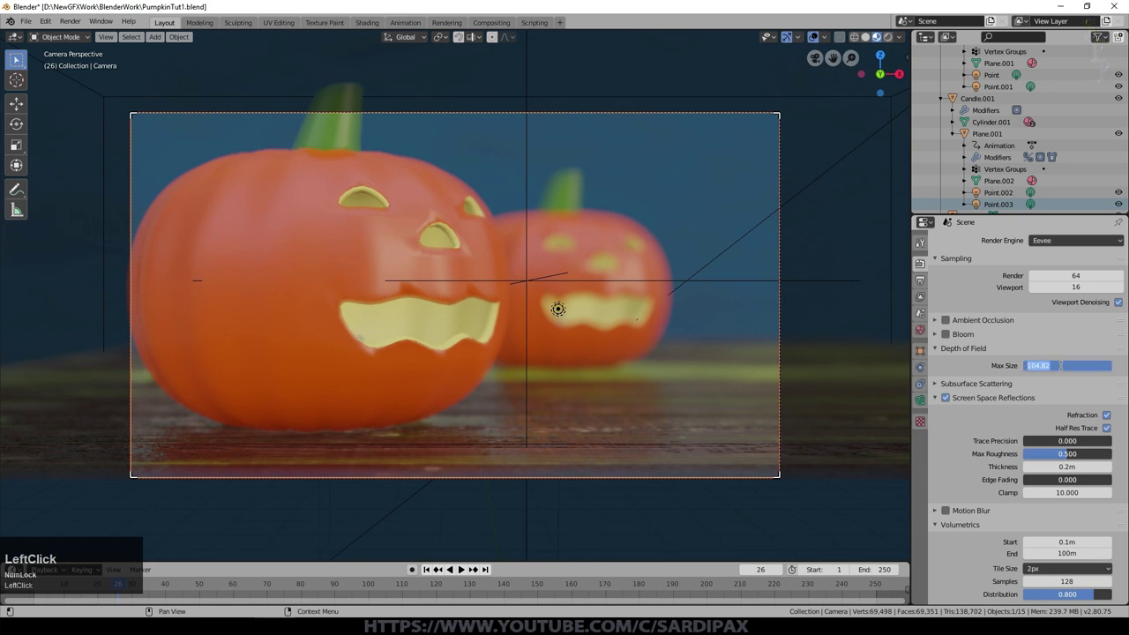
Raise Eevee's depth-of-field Max Size in the render settings
key("KP_2")
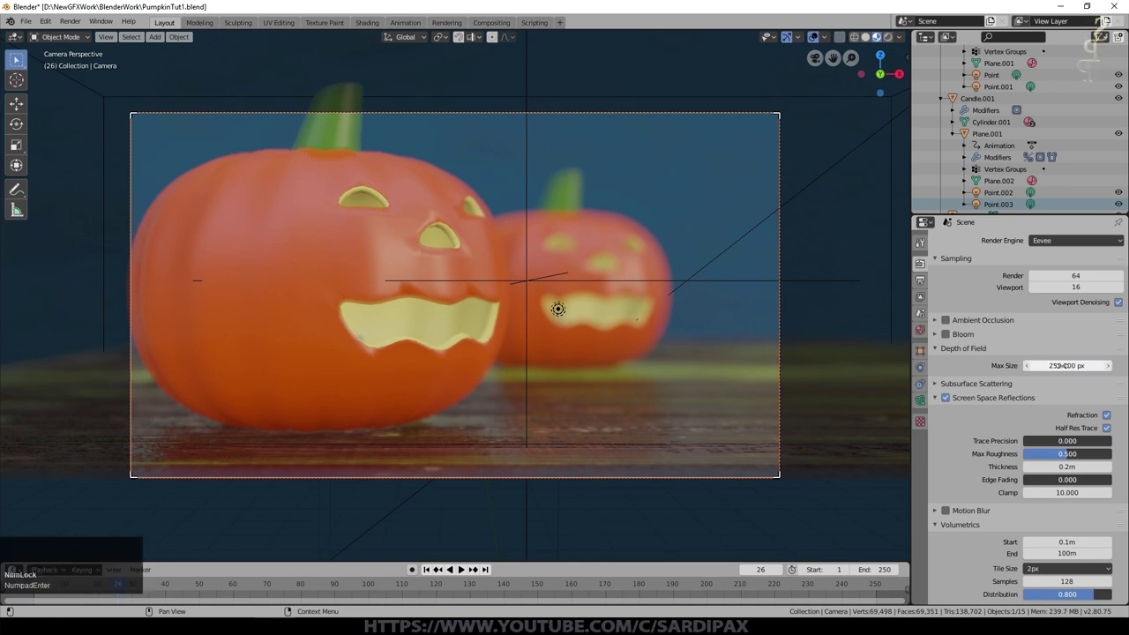
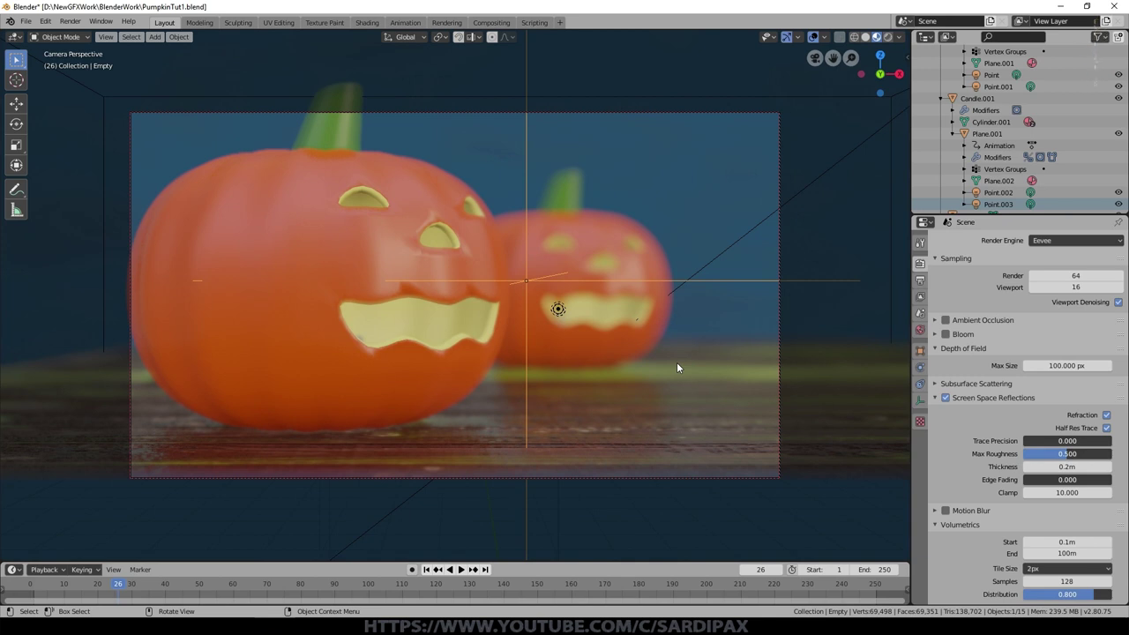
Move the focus empty along Y and soften the blur with F-Stop 1.6
key("g")
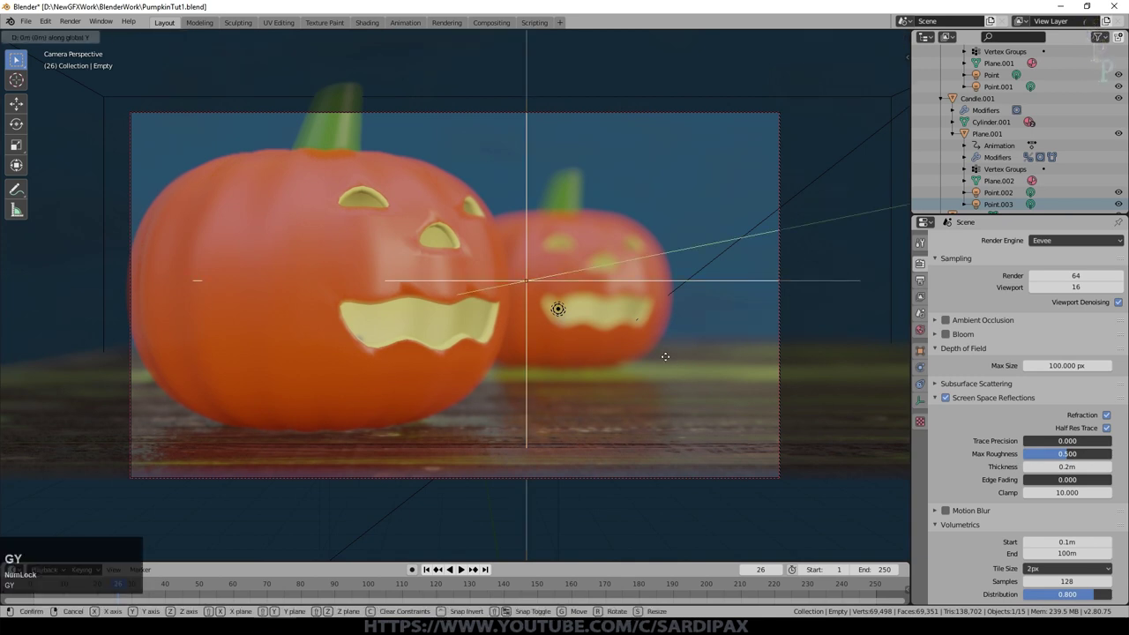
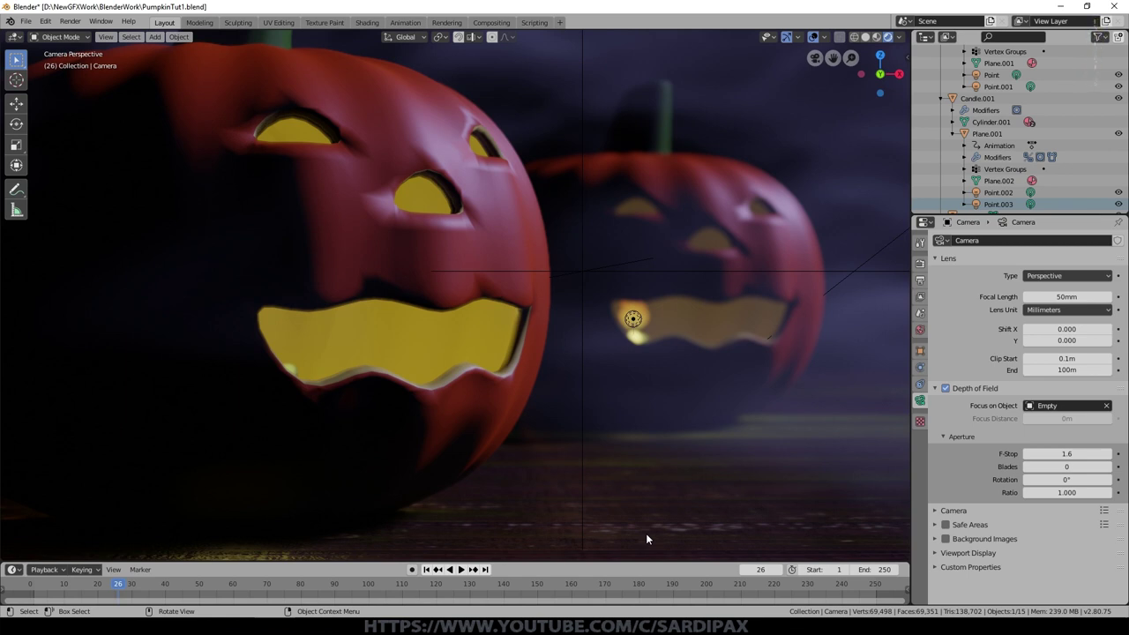
scroll("down", 3)
Return to the first frame and view the pumpkins from above to prepare the focus animation
left_click(539, 288)
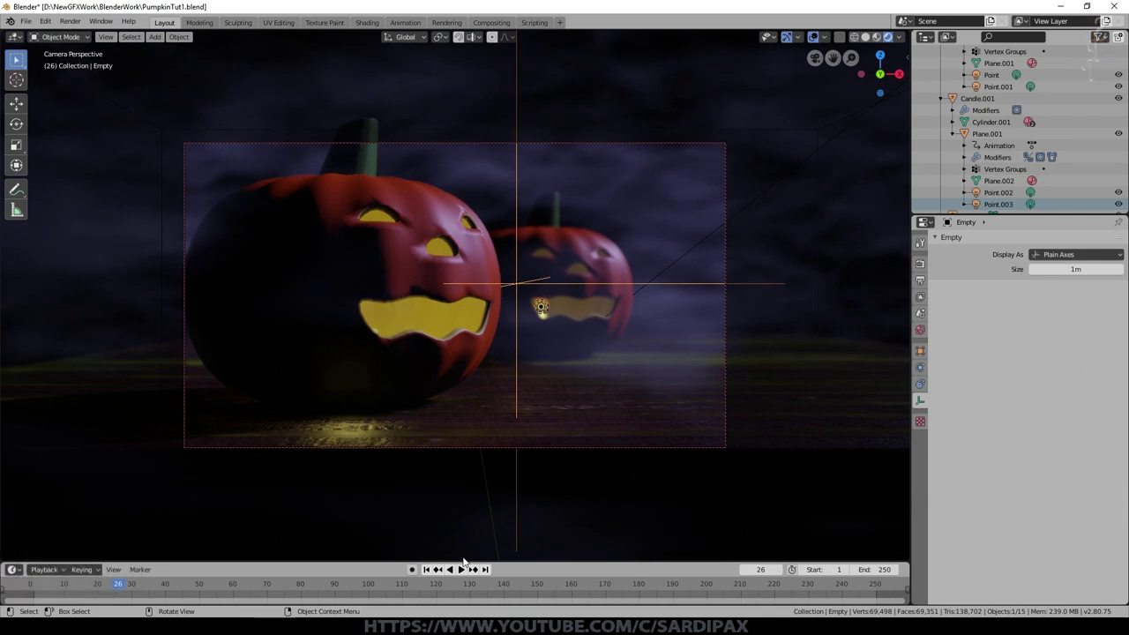
left_click(432, 573)
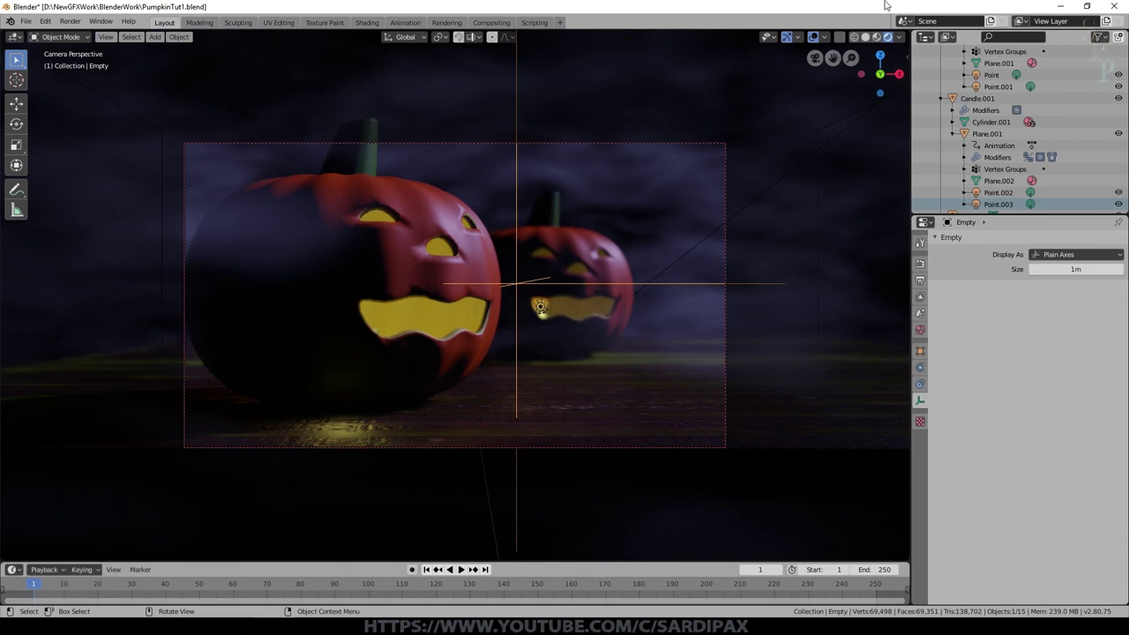
left_click(879, 42)
key("KP_7")
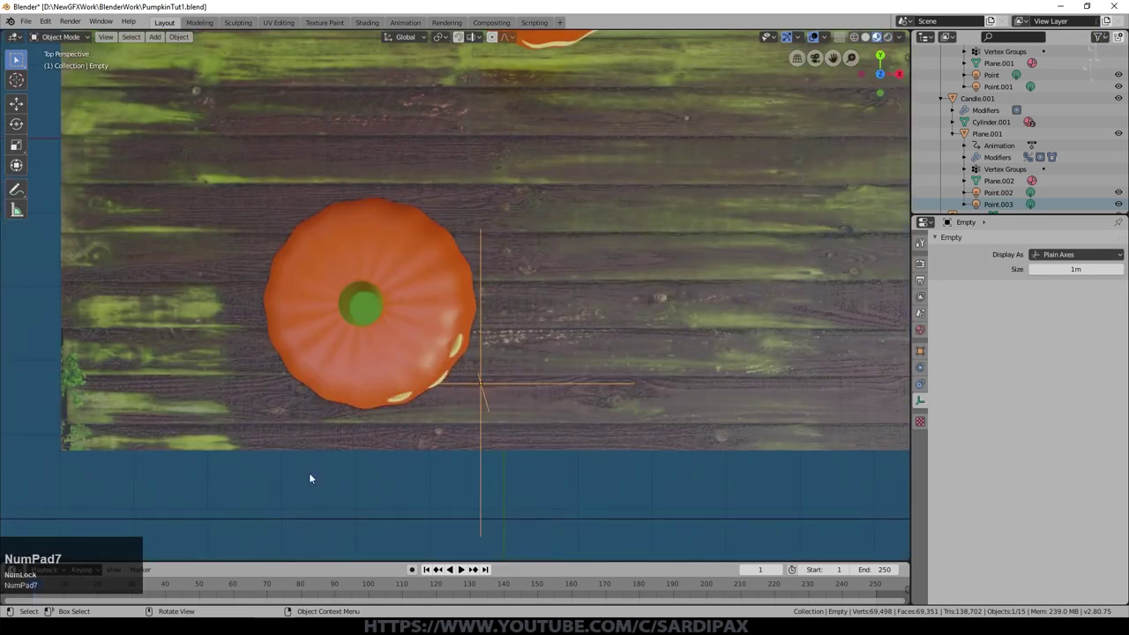
left_click(47, 588)
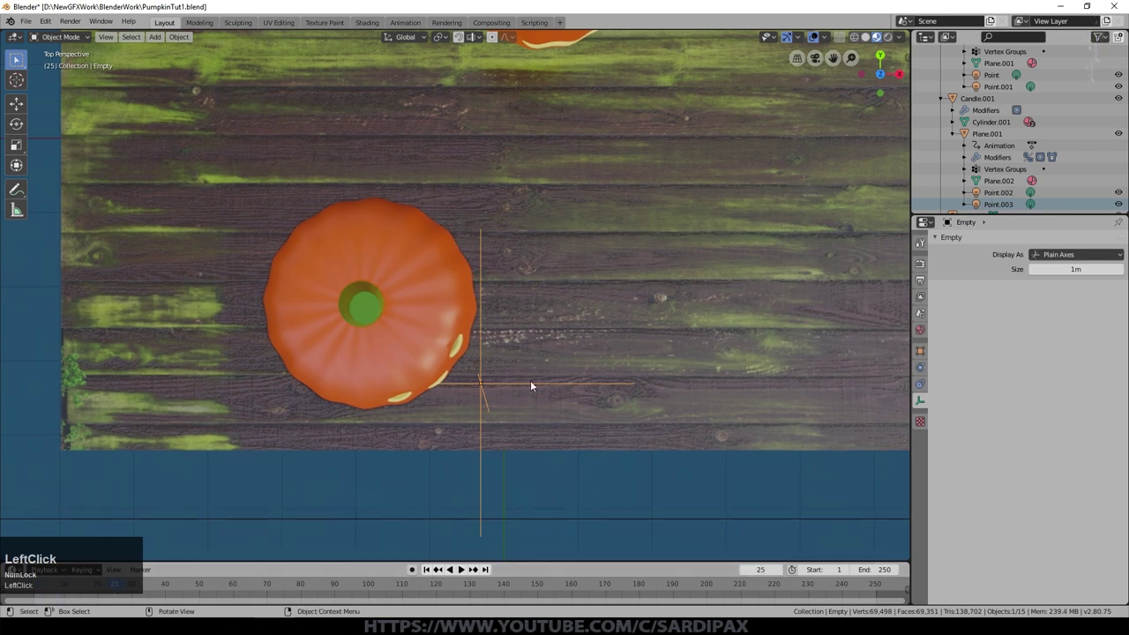
left_click(533, 385)
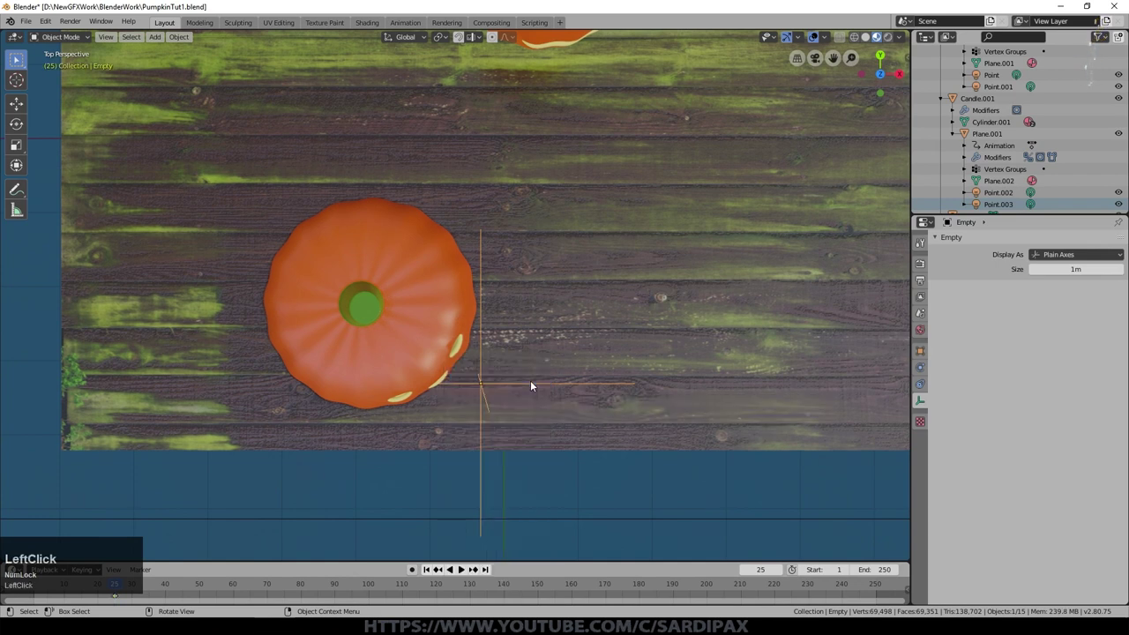
middle_click(640, 337)
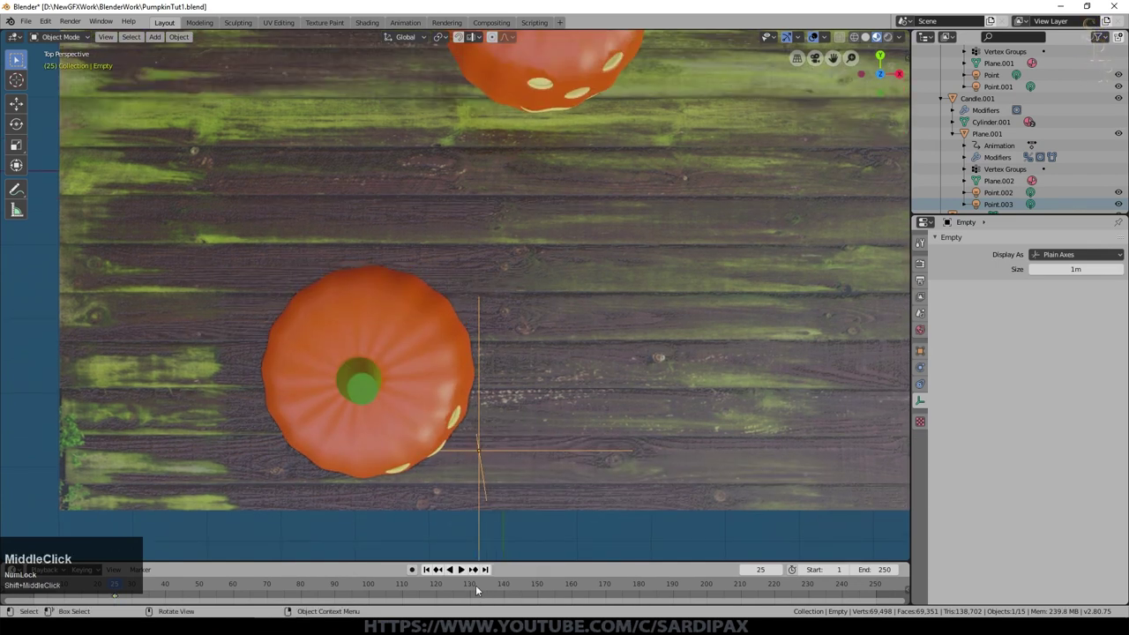
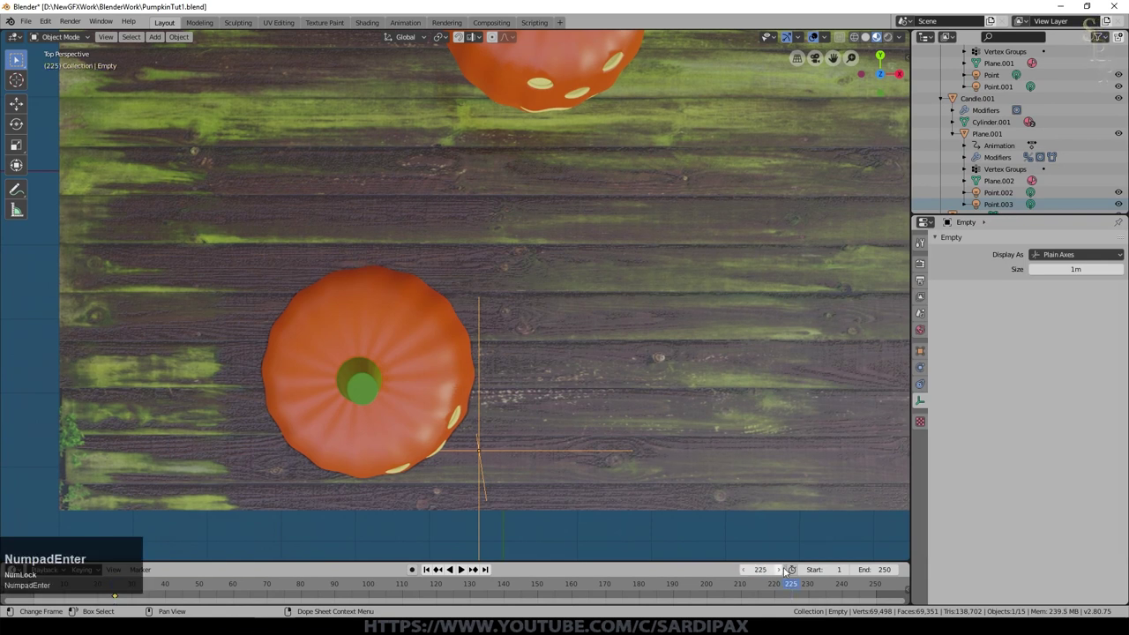
Move the empty along Y to the far pumpkin, keyframe its location and play back the focus shift
key("g")
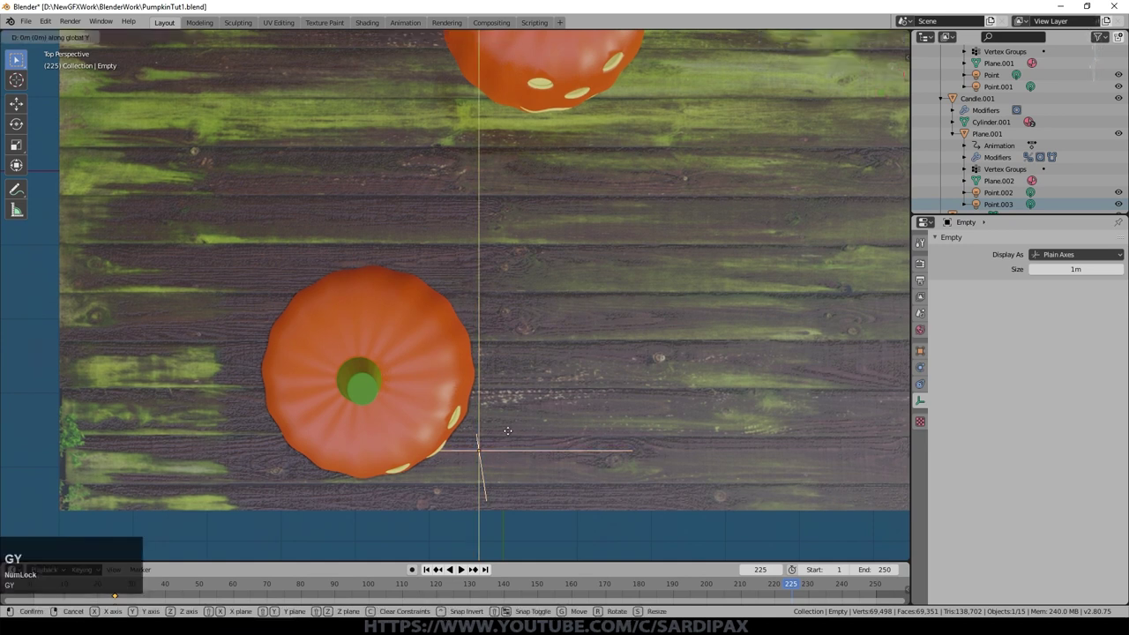
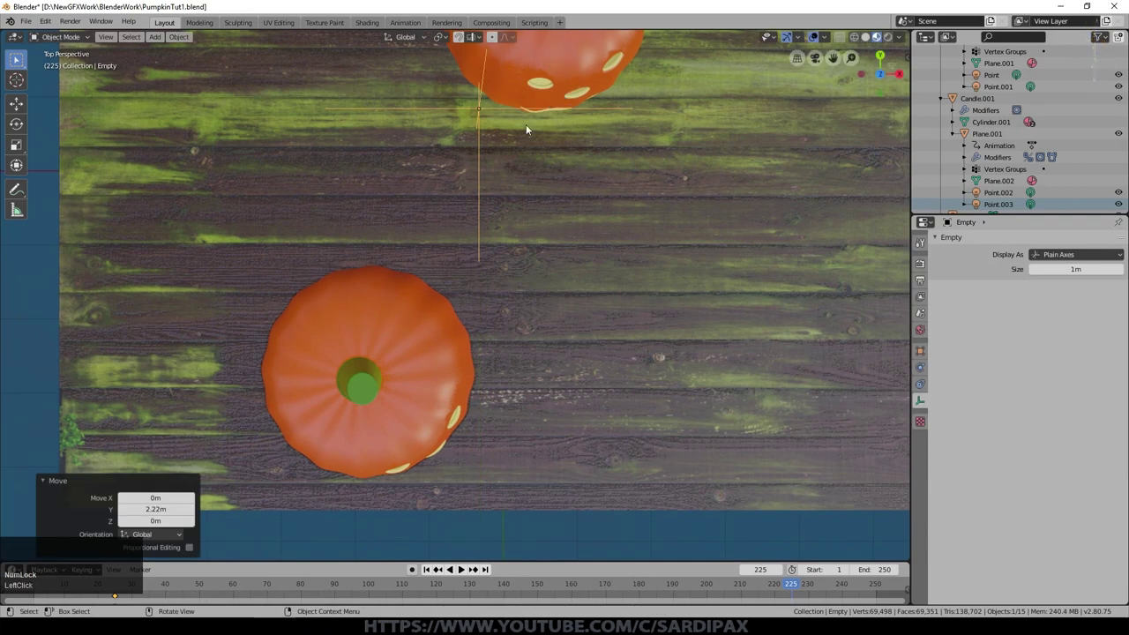
key("g")
left_click(511, 136)
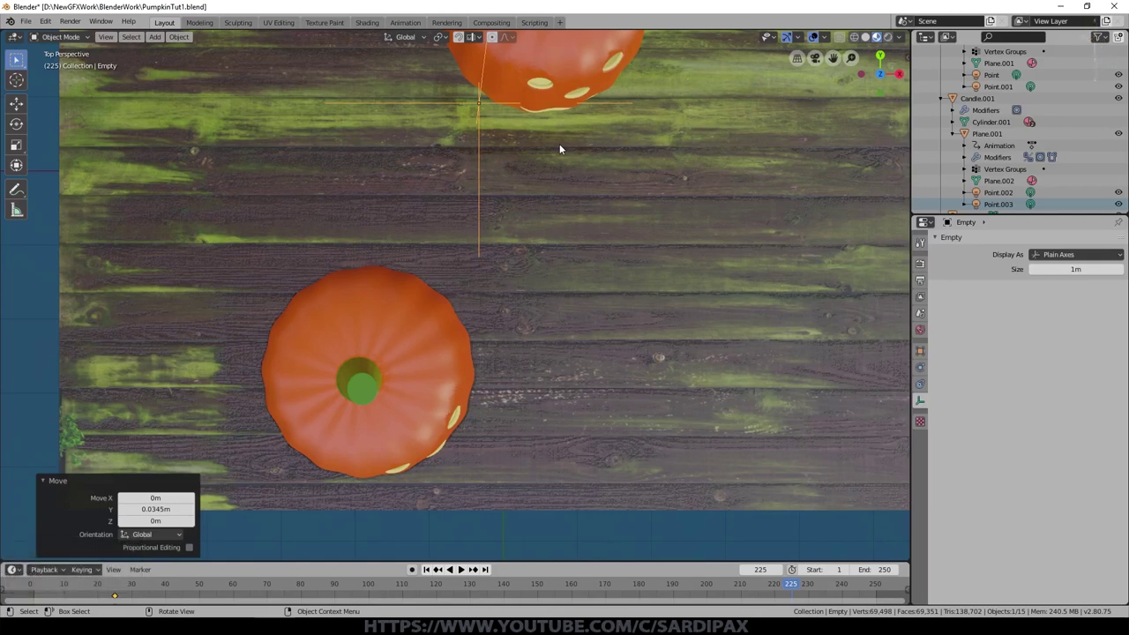
left_click(564, 147)
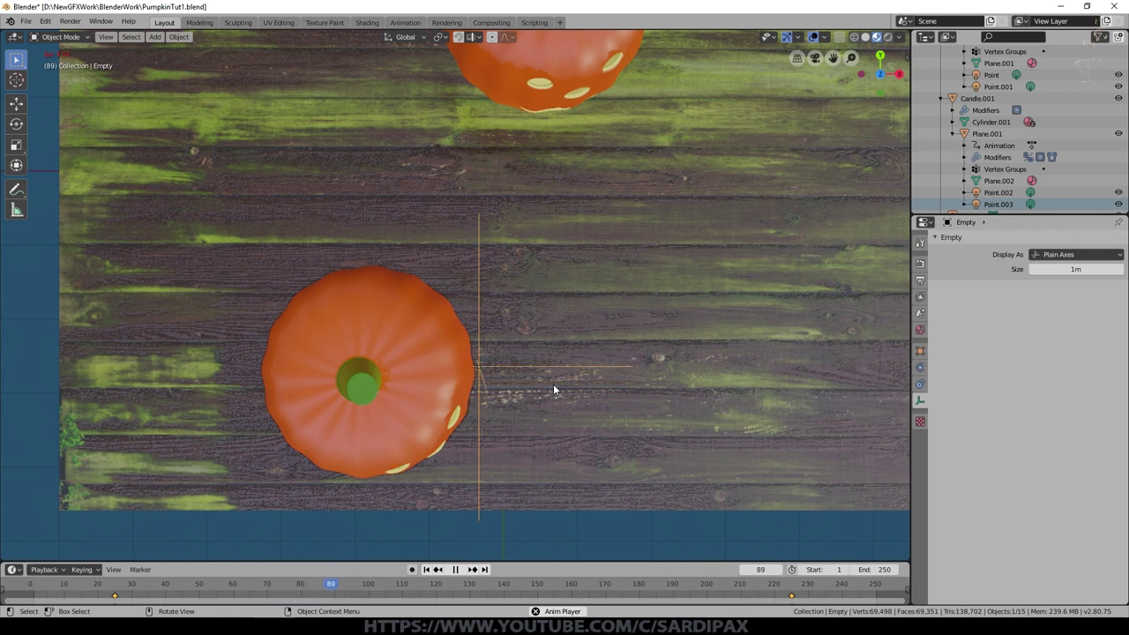
left_click(558, 388)
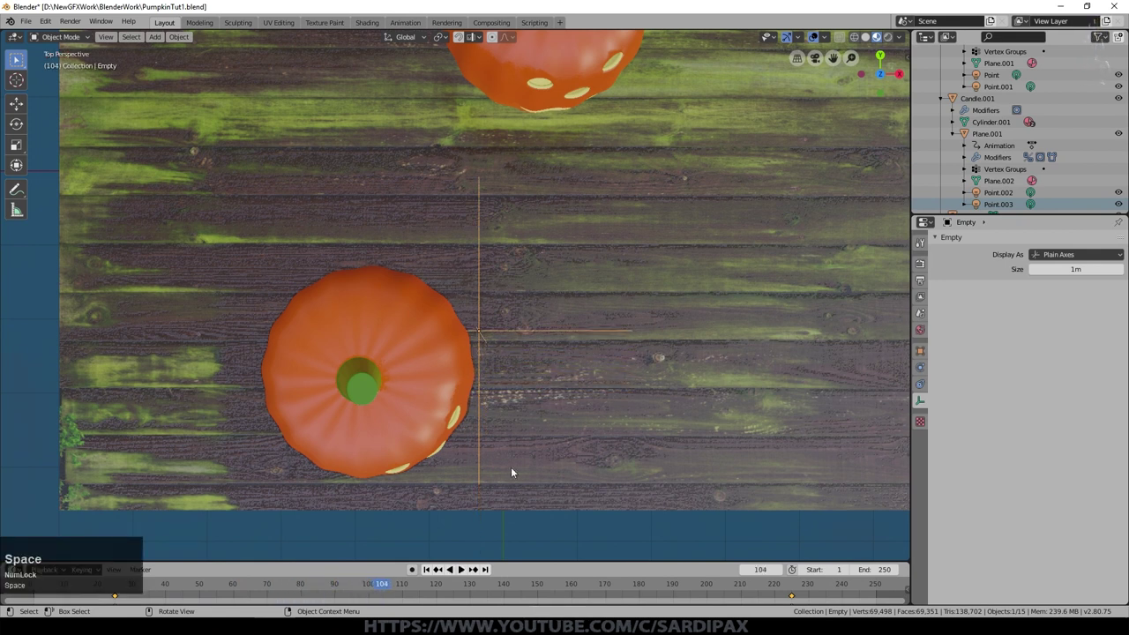
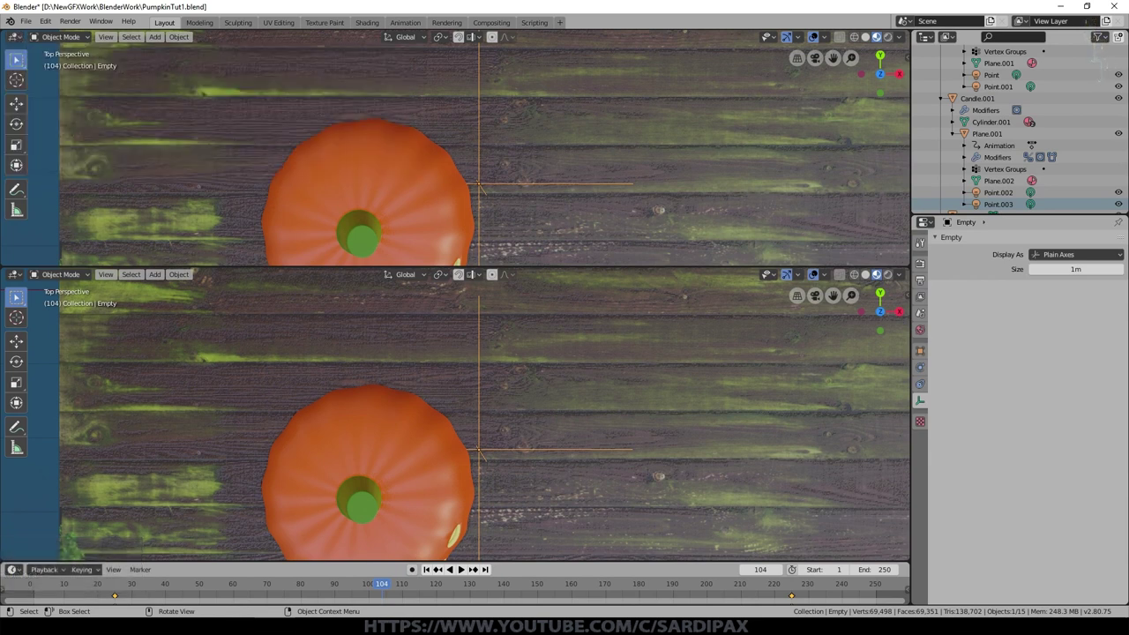
Switch the top area to the Dope Sheet, slide the empty's keyframe to frame 100 and look through the camera
left_click(152, 82)
left_click(10, 83)
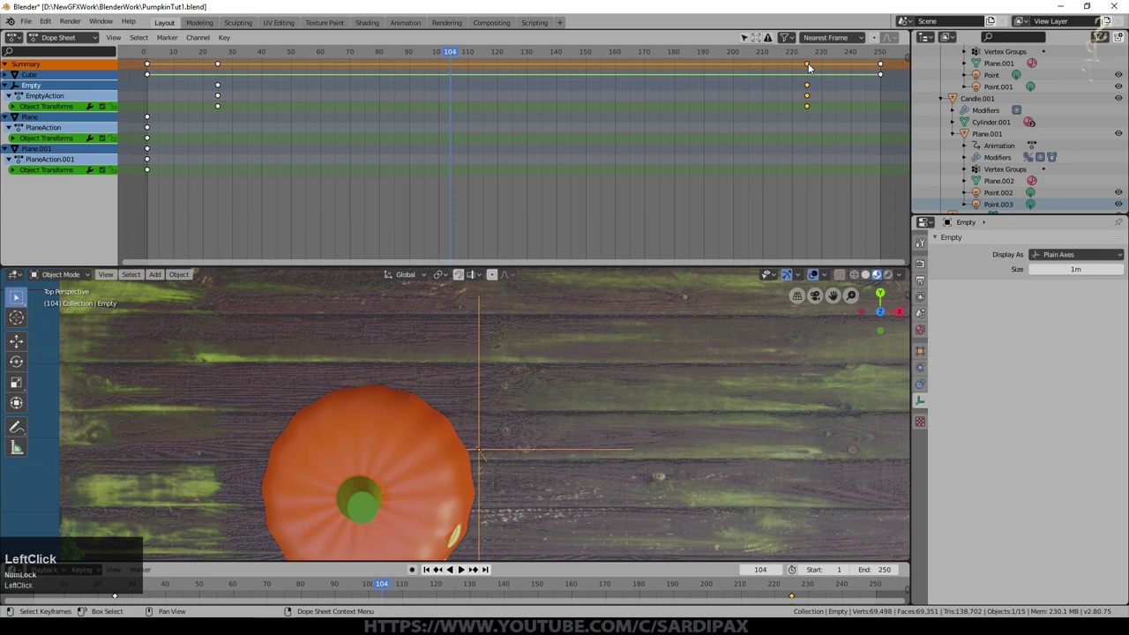
key("g")
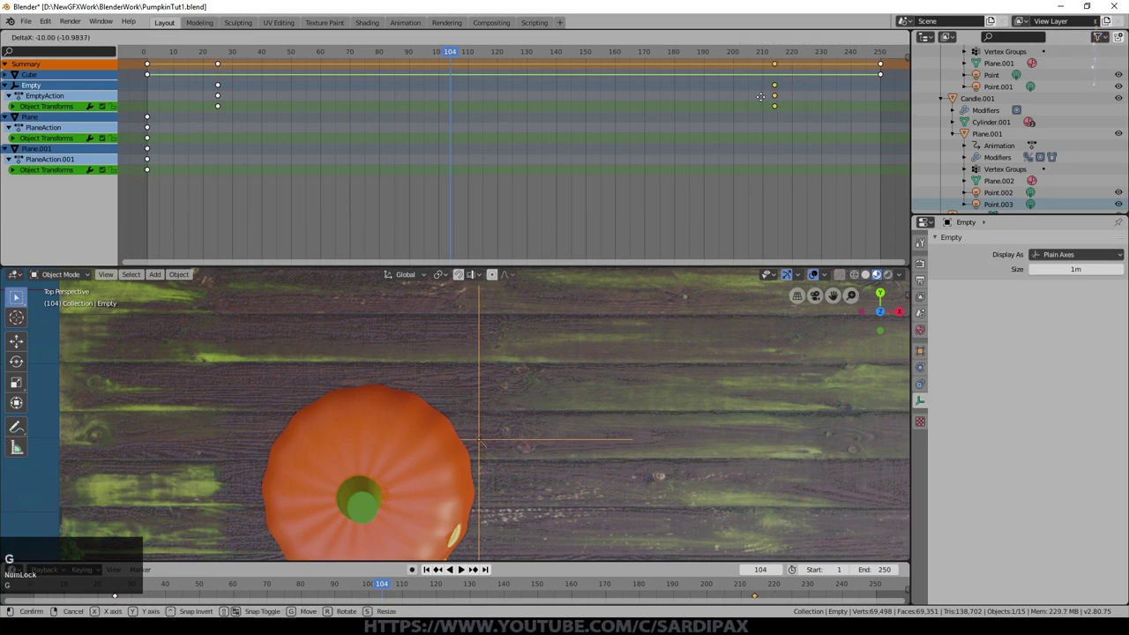
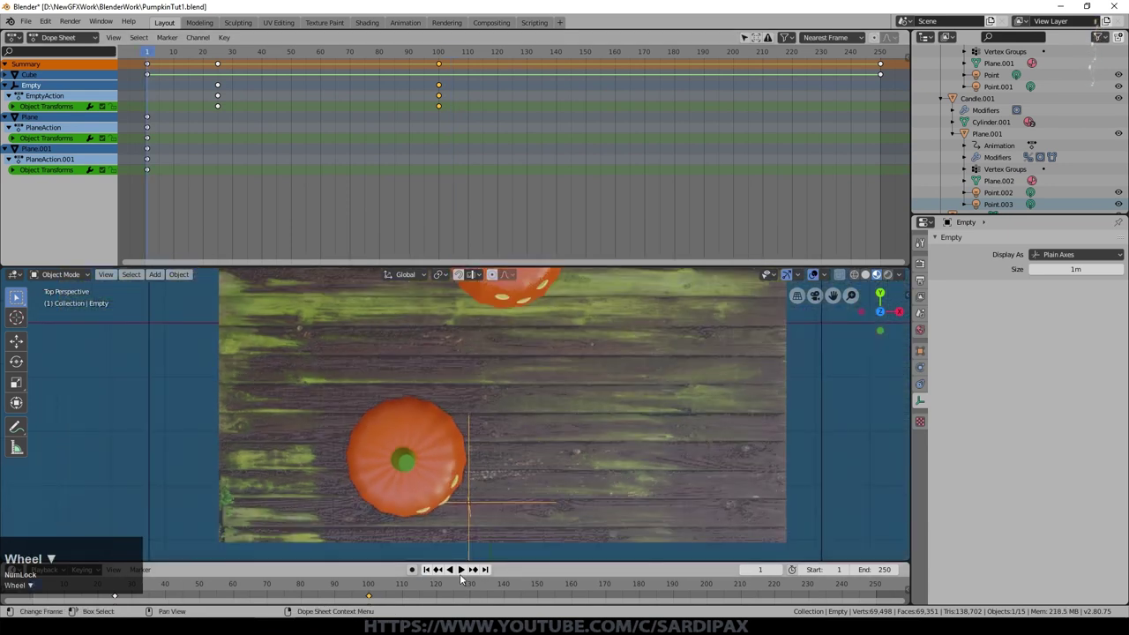
left_click(463, 574)
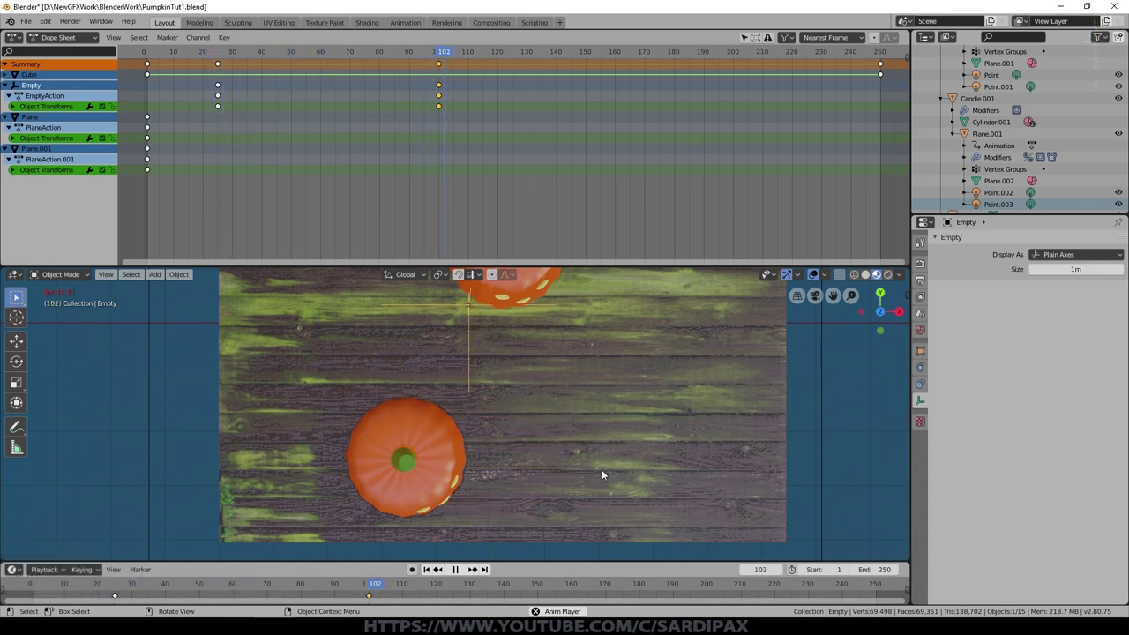
left_click(455, 574)
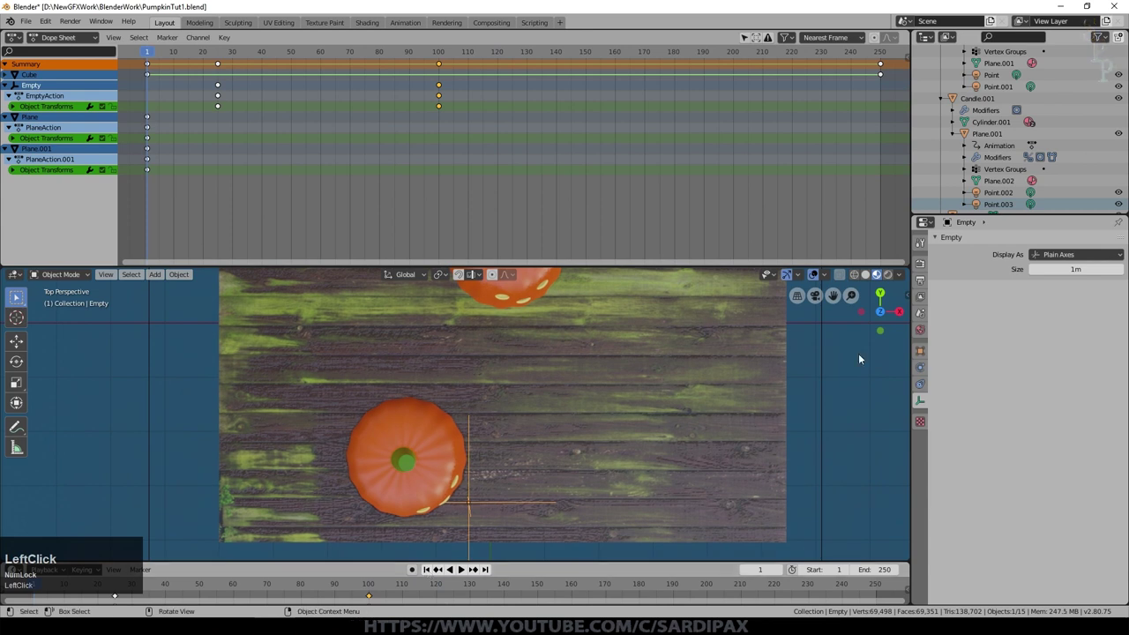
key("KP_0")
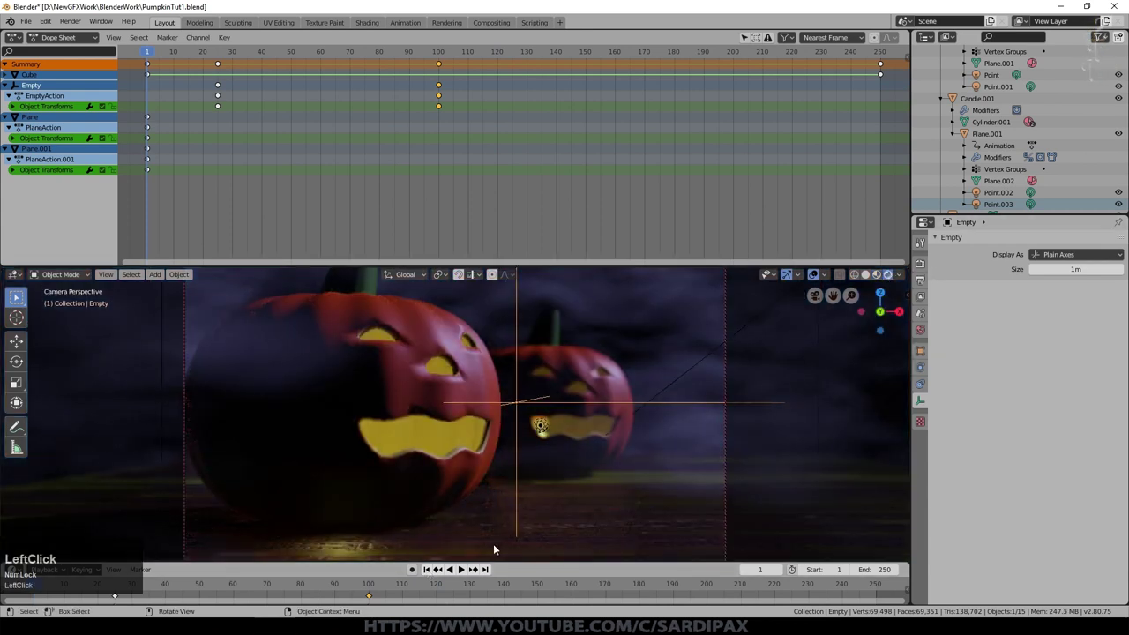
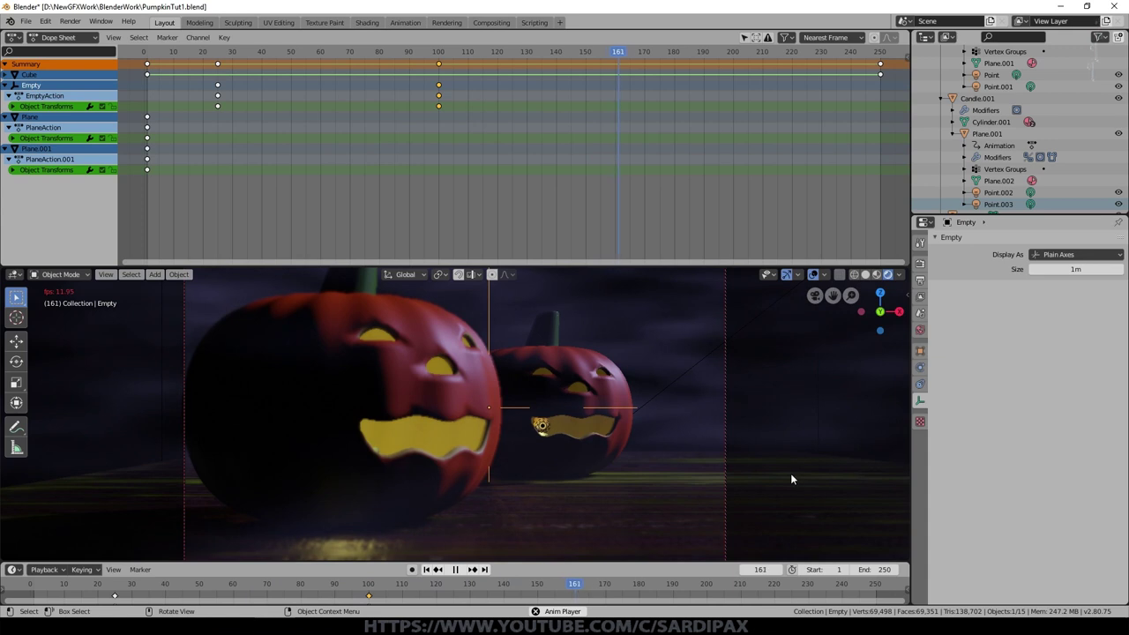
Maximize the camera view and replay the focus moving toward the back pumpkin
left_click(458, 572)
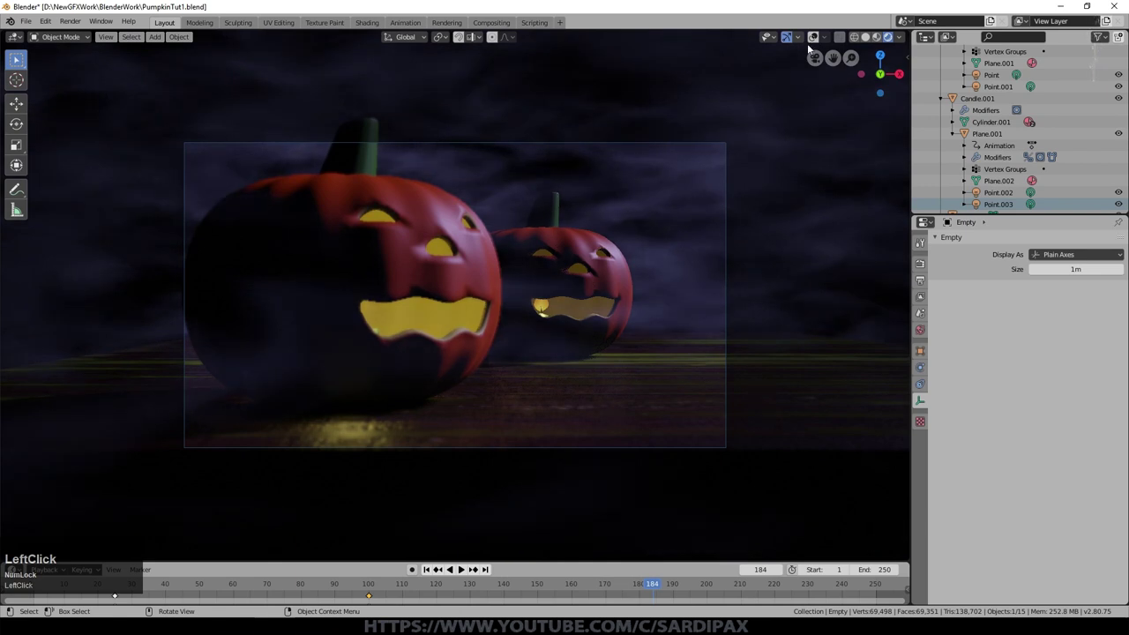
scroll("up", 3)
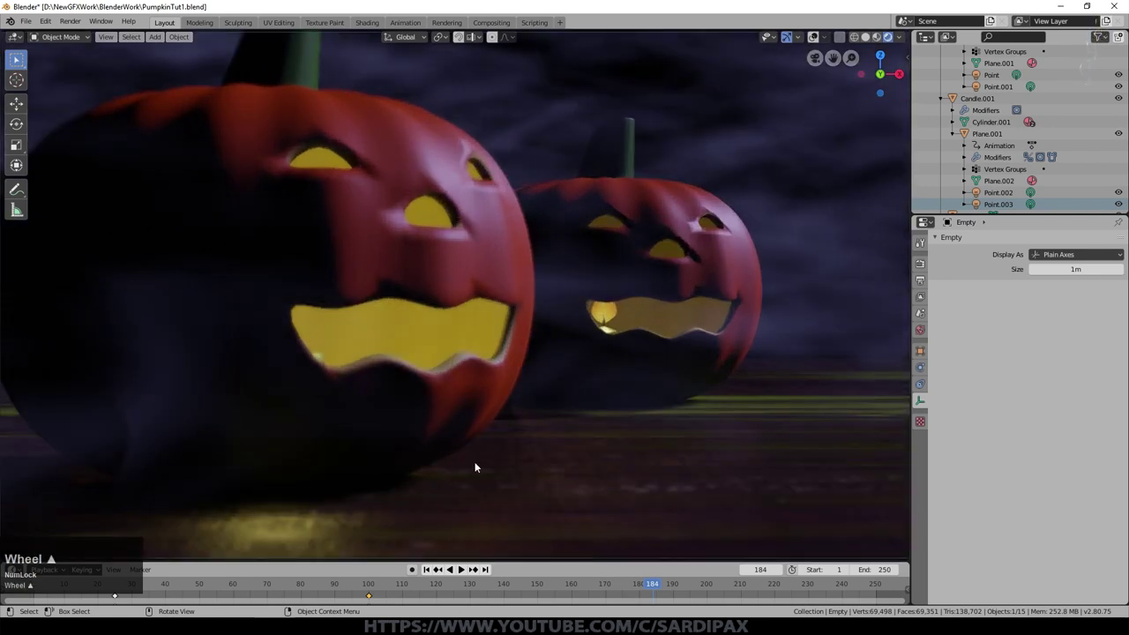
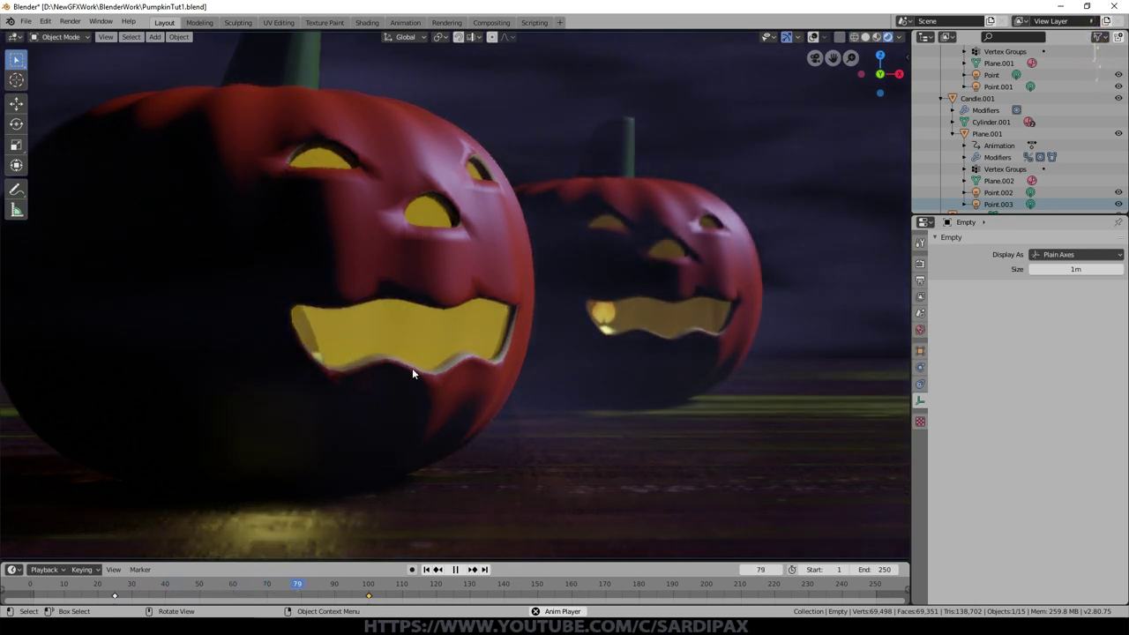
left_click(462, 572)
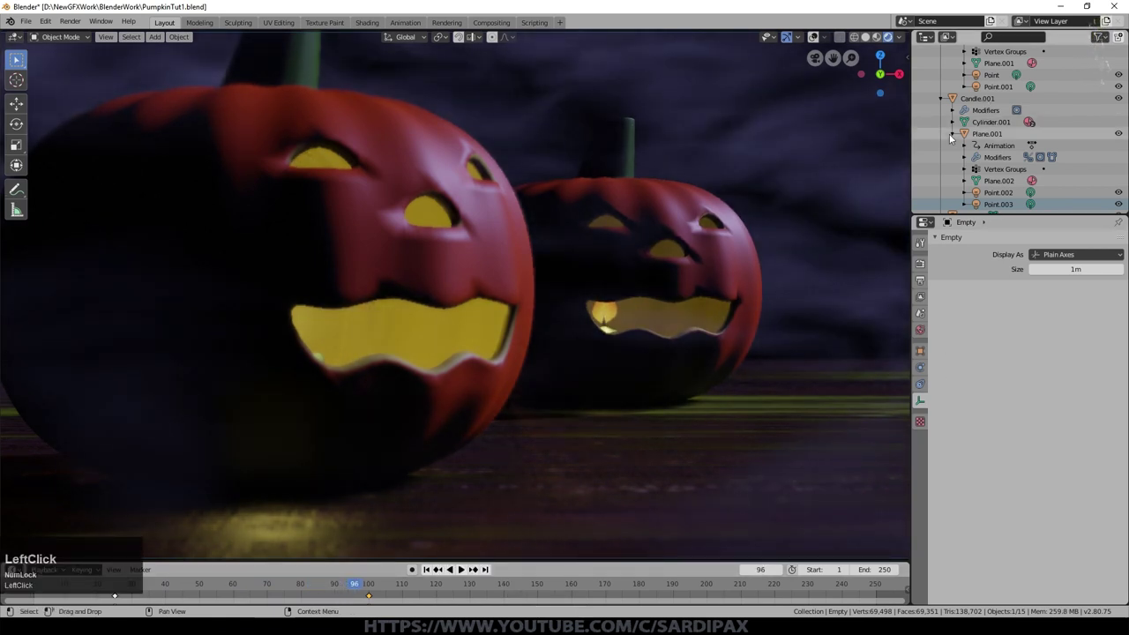
Set the camera's F-Stop to 1.0 focused on Empty and replay the focus animation
scroll("down", 3)
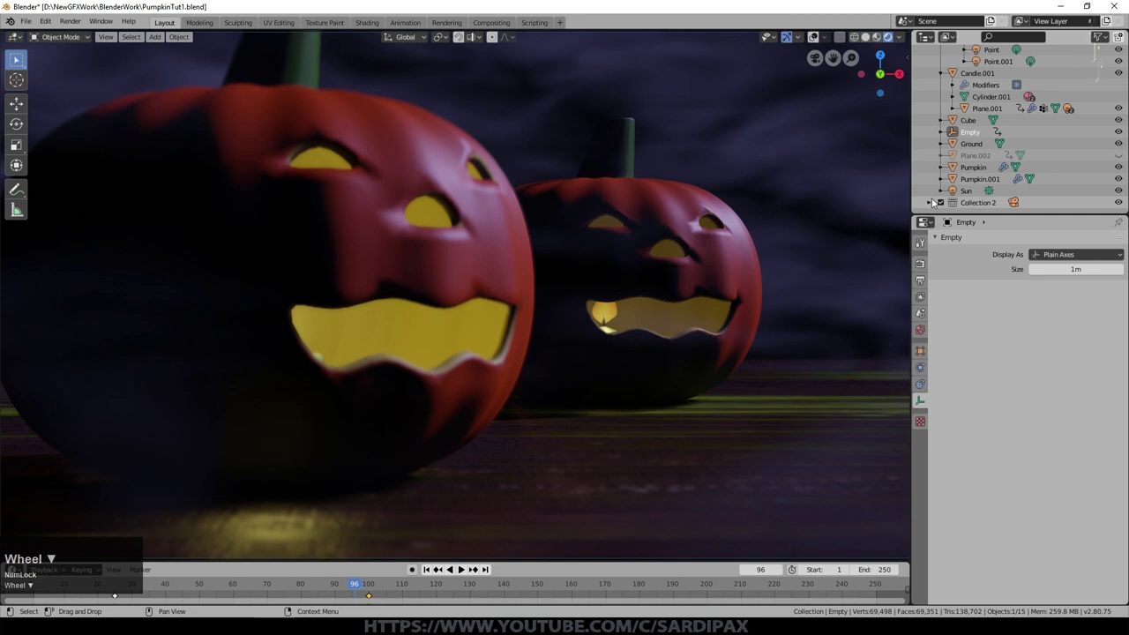
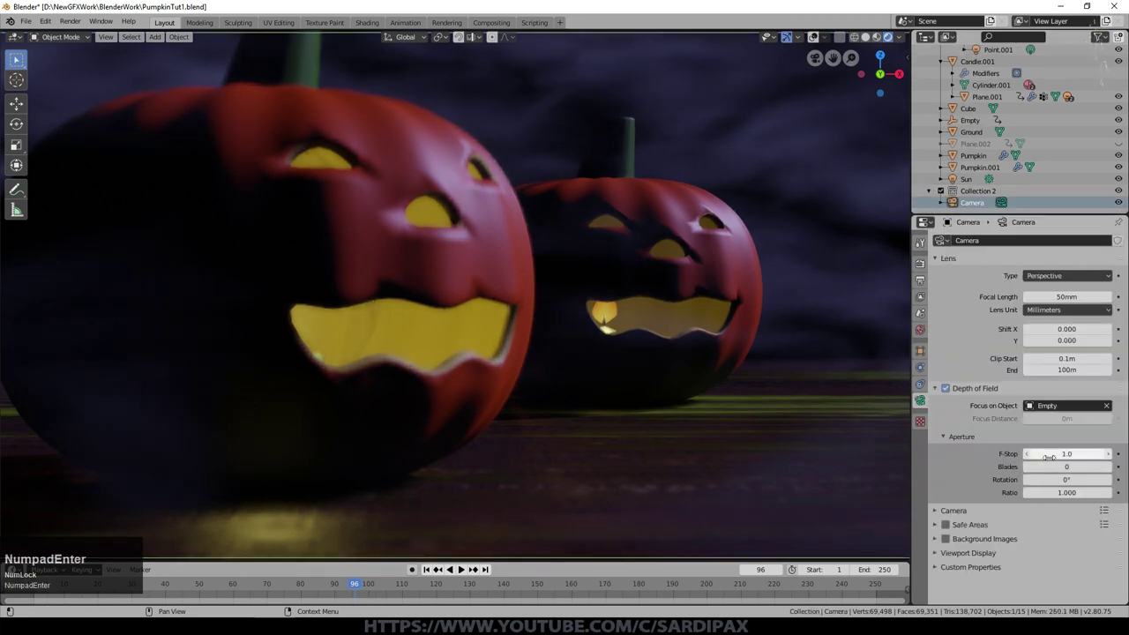
key("KP_Enter")
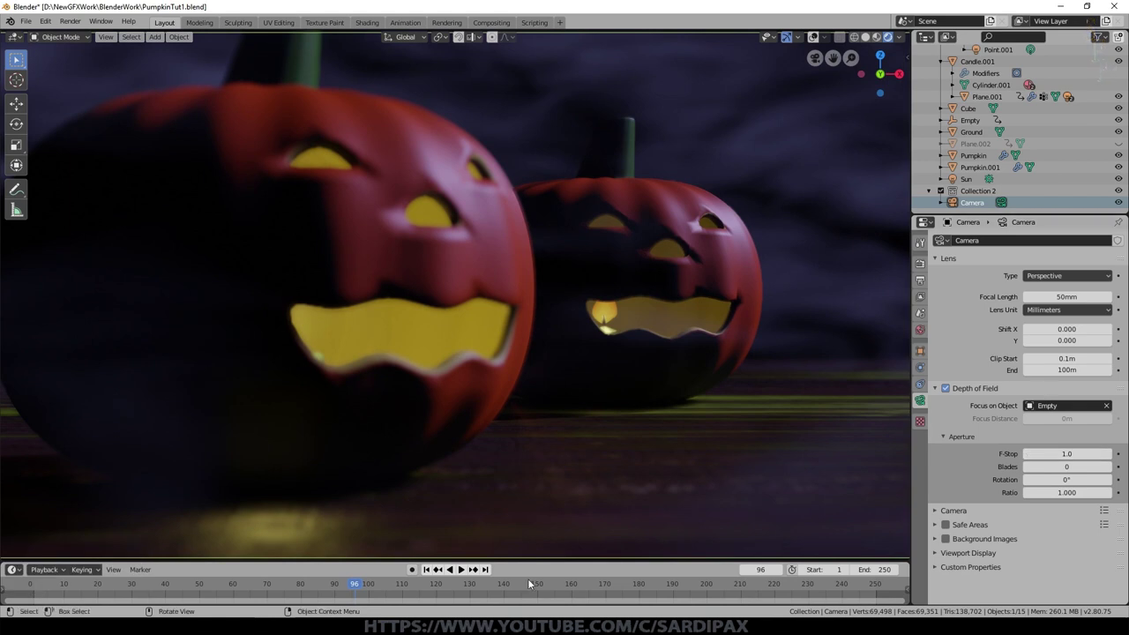
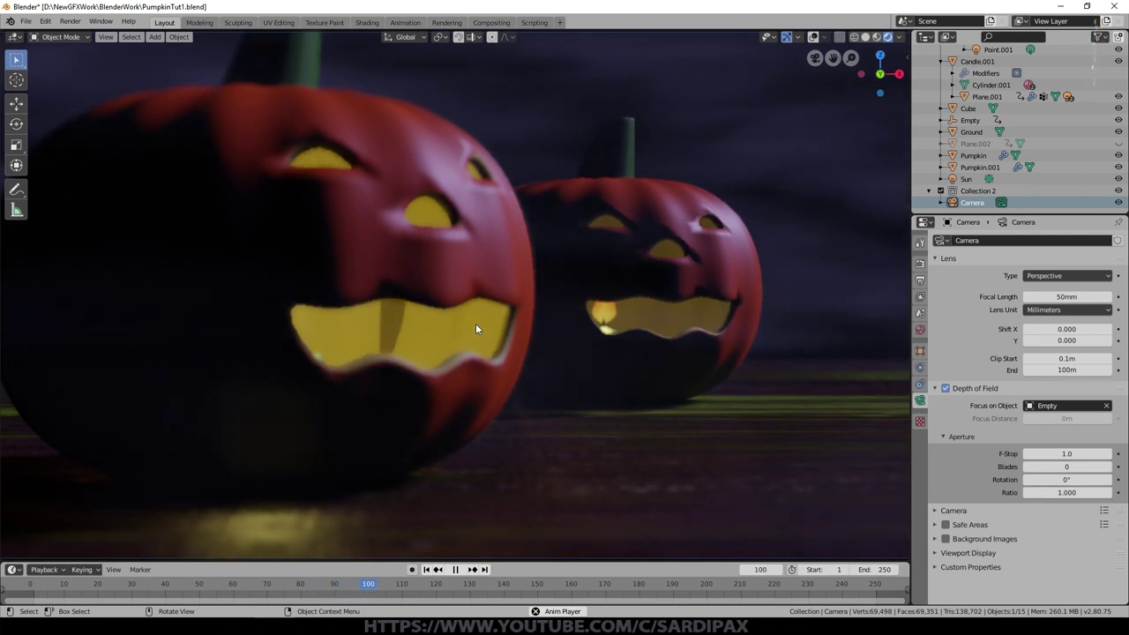
left_click(479, 326)
left_click(768, 440)
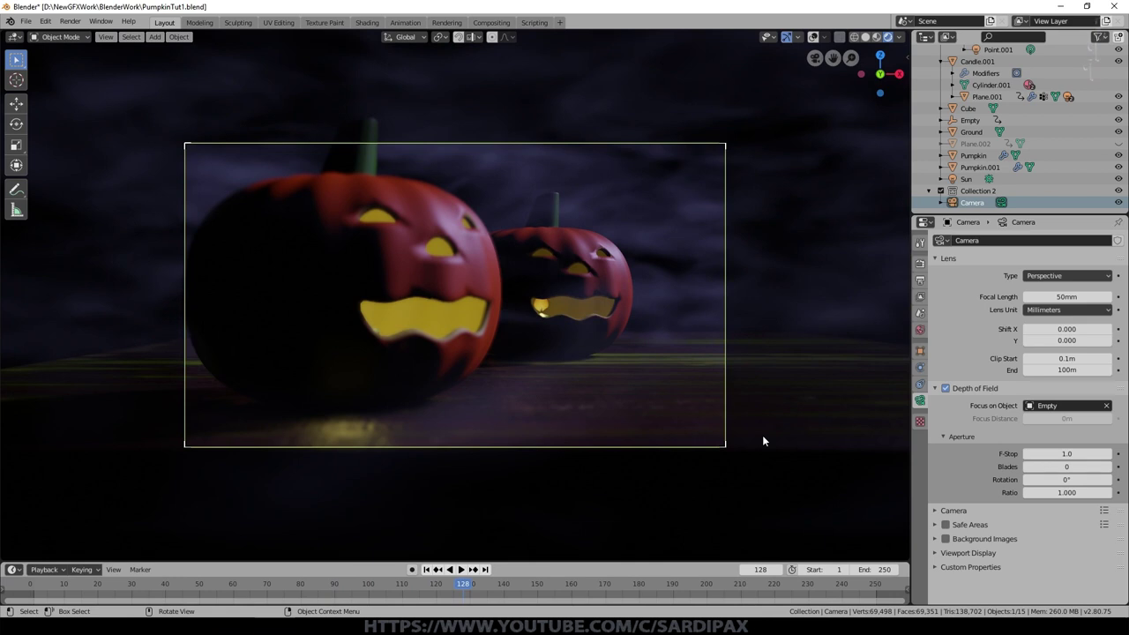